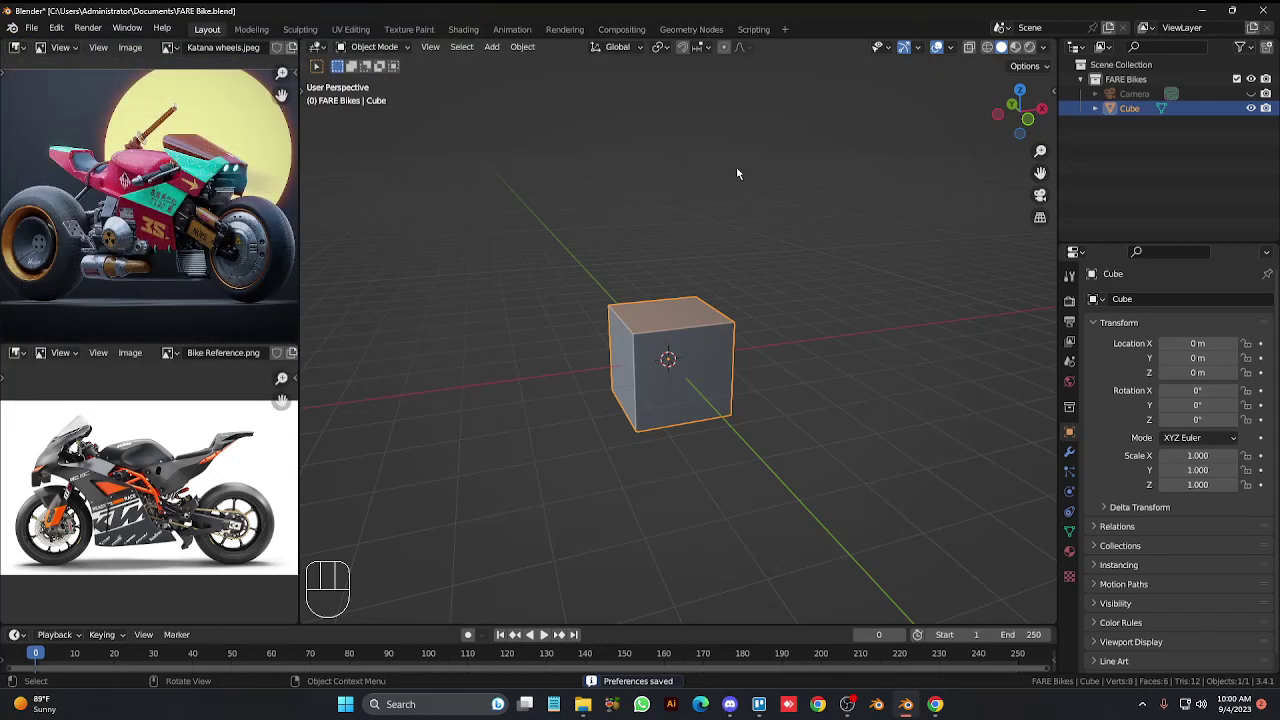
# Inspect the cube from side and front, try collapsing it into a wedge, then undo back to the plain cube.
pyautogui.press('KP_3')
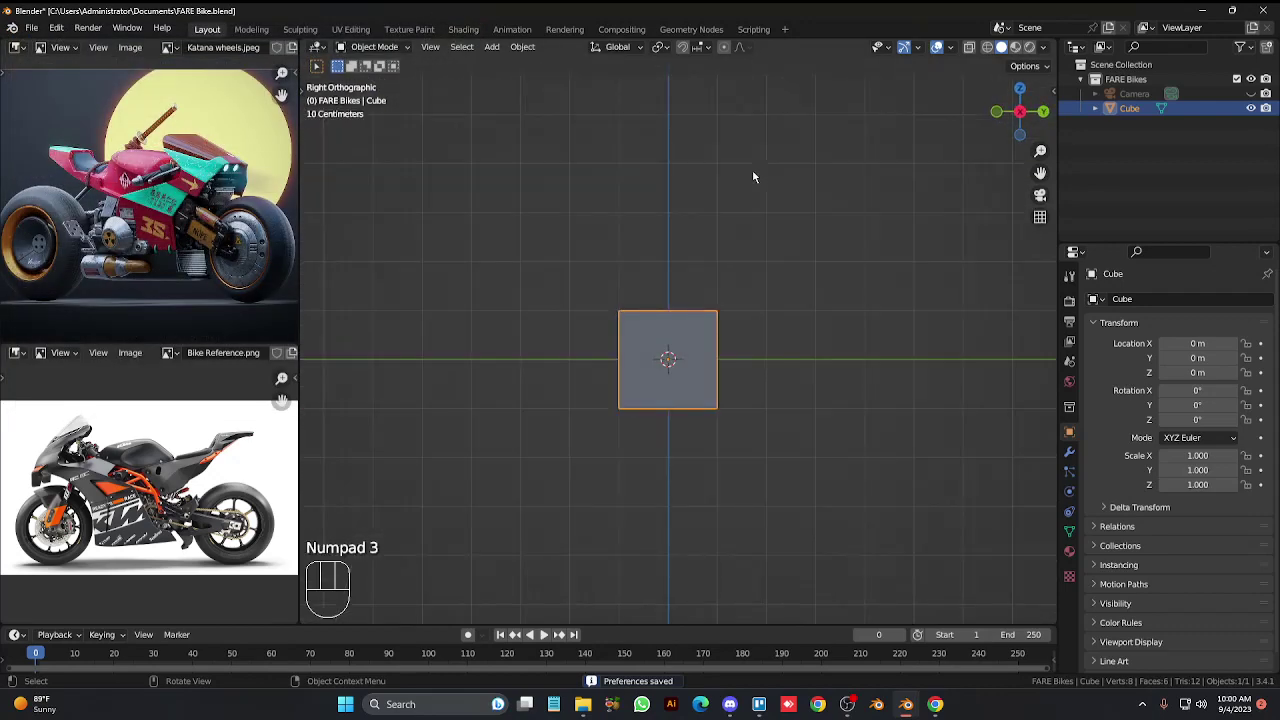
pyautogui.press('KP_1')
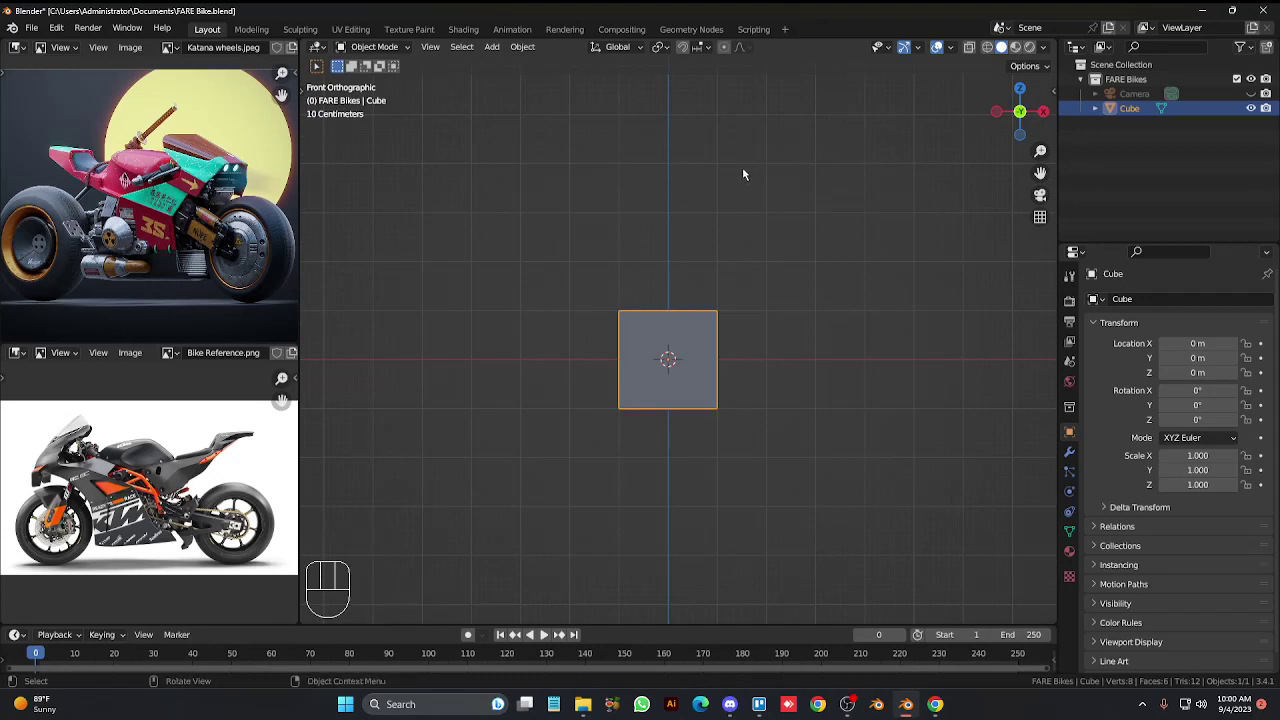
pyautogui.press('shift+a')
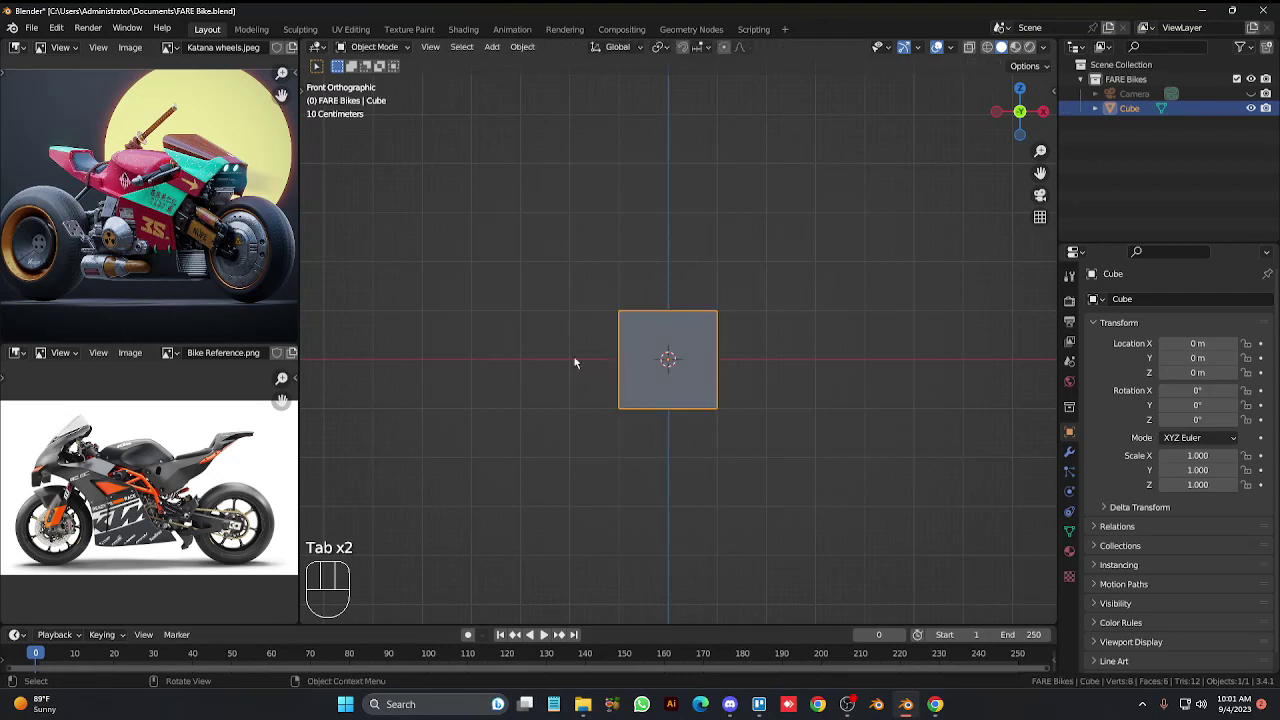
pyautogui.press('KP_4')
pyautogui.press('KP_8')
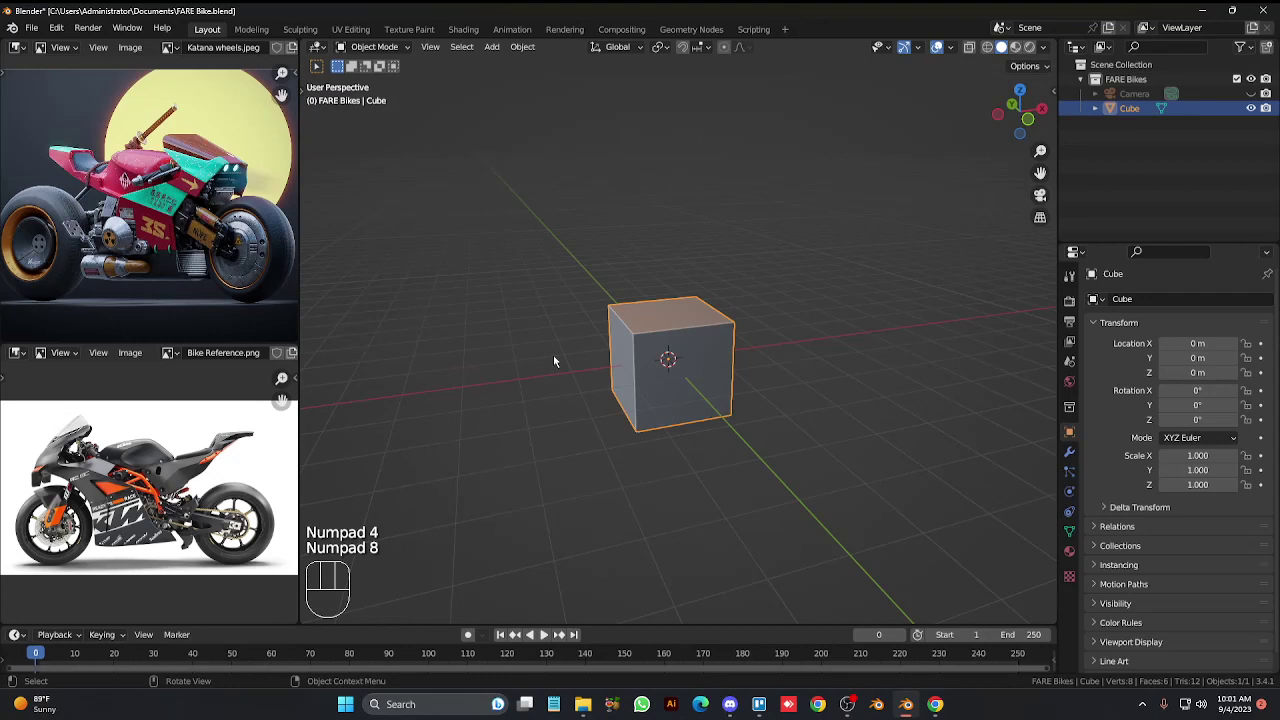
pyautogui.moveTo(651, 420); pyautogui.dragTo(573, 319)
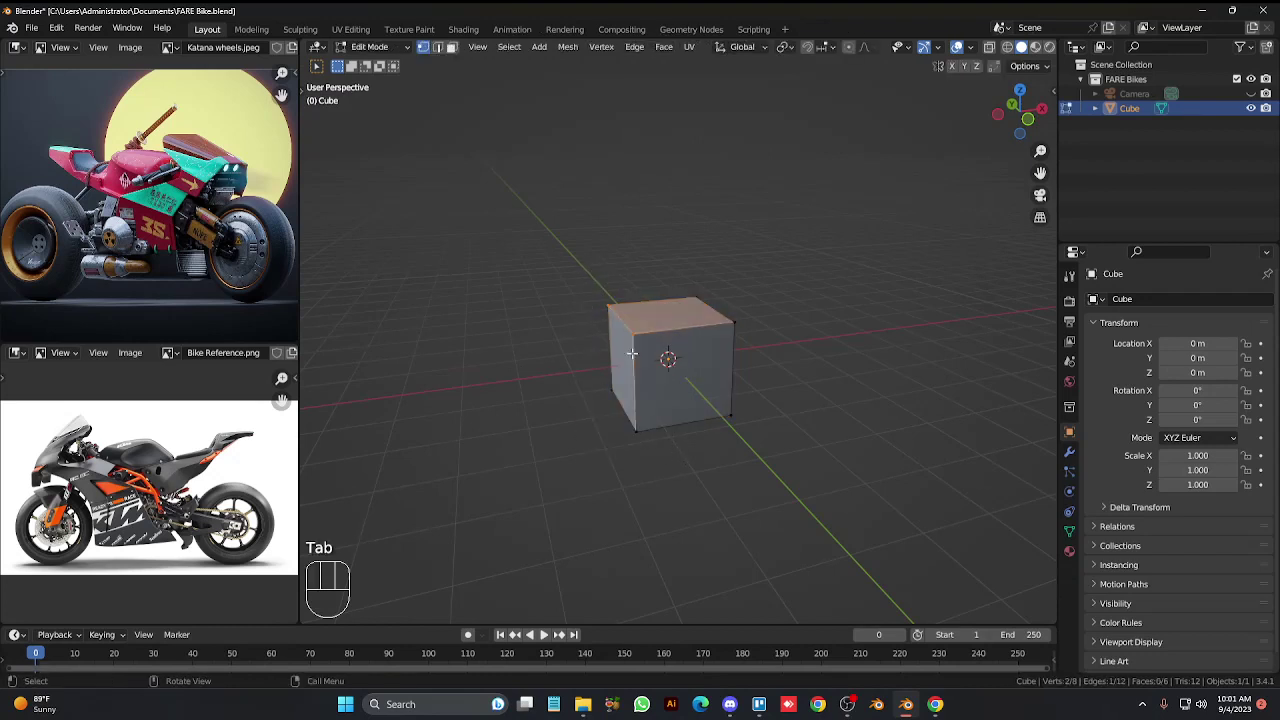
pyautogui.press('x')
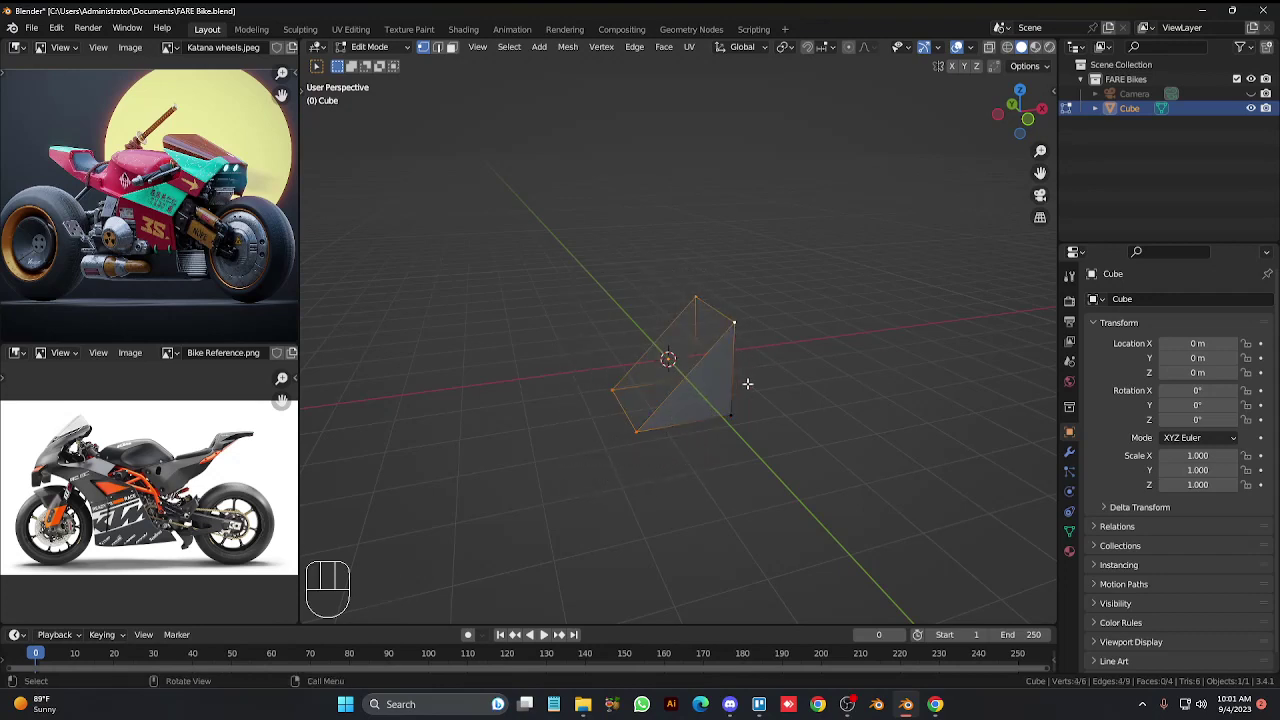
pyautogui.press('alt+z')
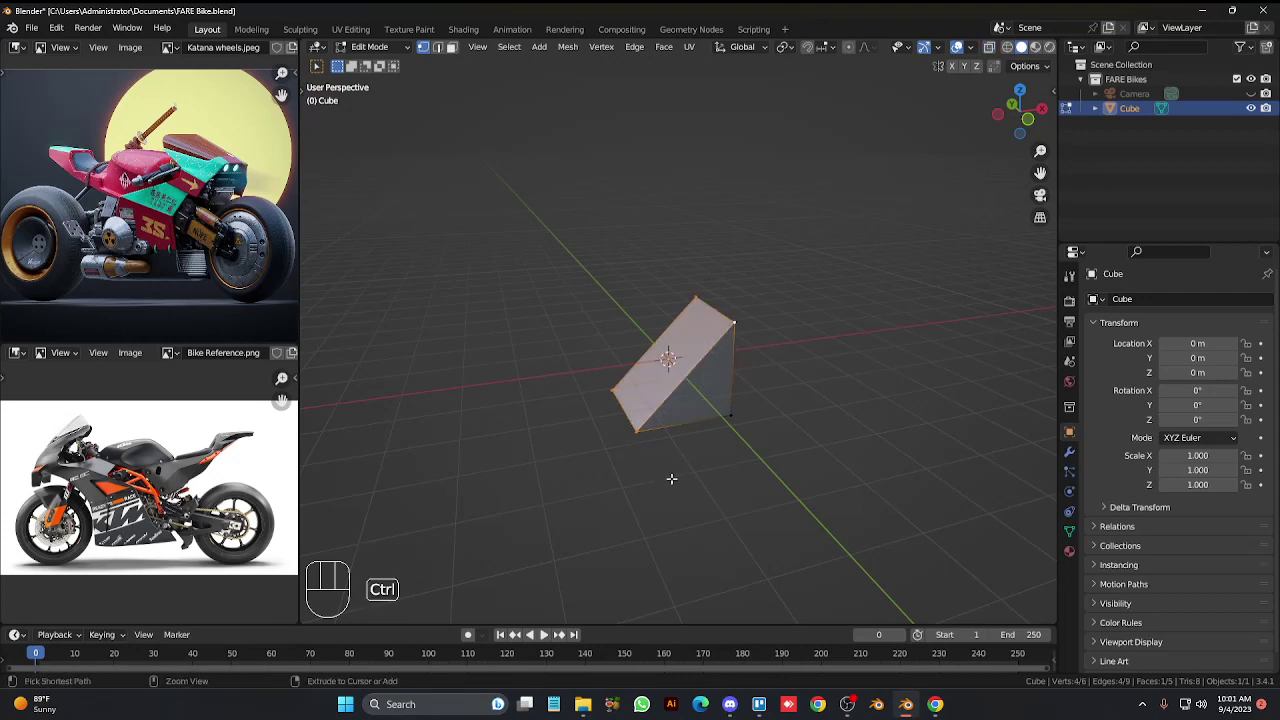
pyautogui.press('ctrl+z')
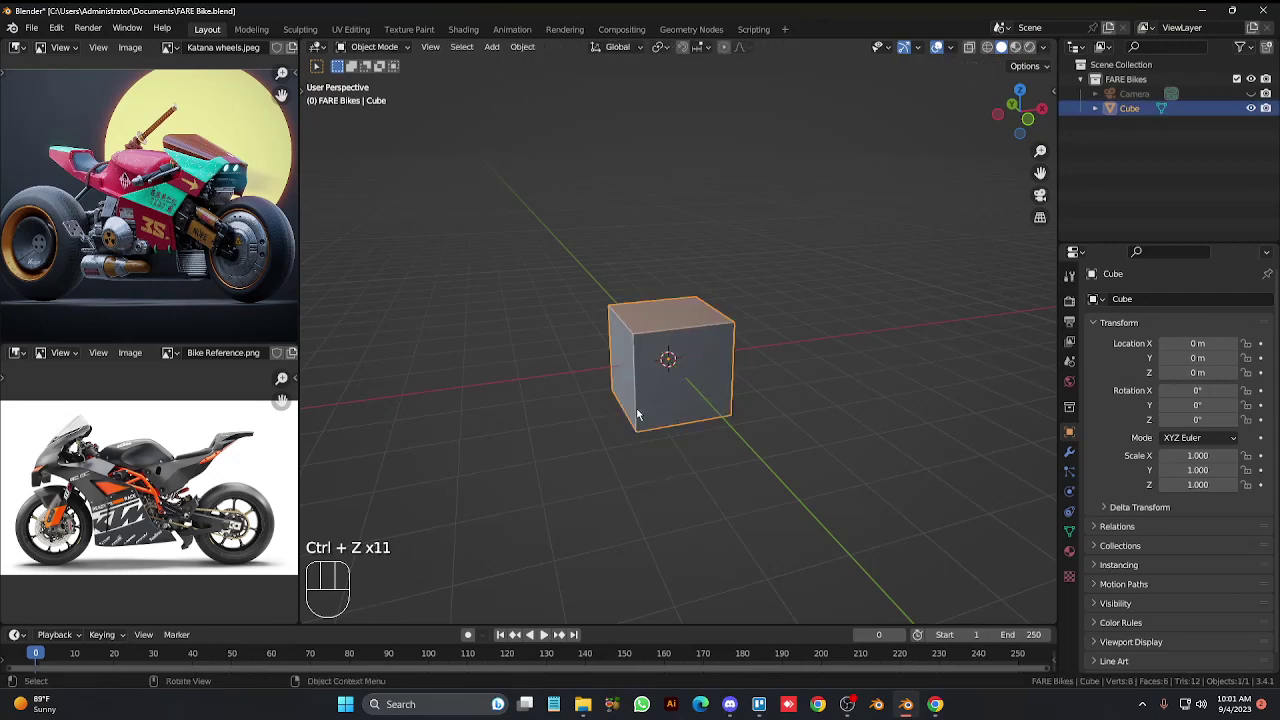
# From the right side view, move the cube straight up along Z by about 2.99 m.
pyautogui.press('KP_3')
pyautogui.press('ctrl+KP_8')
pyautogui.press('ctrl+KP_8')
pyautogui.press('g')
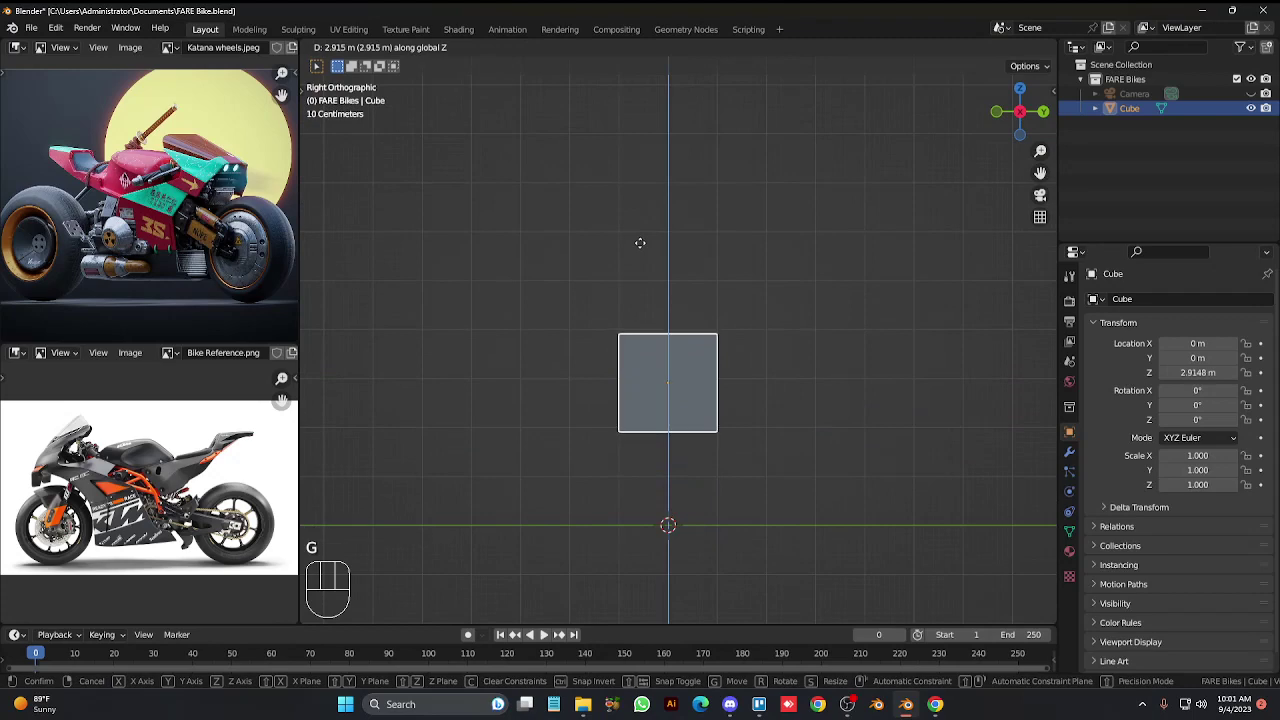
pyautogui.press('z')
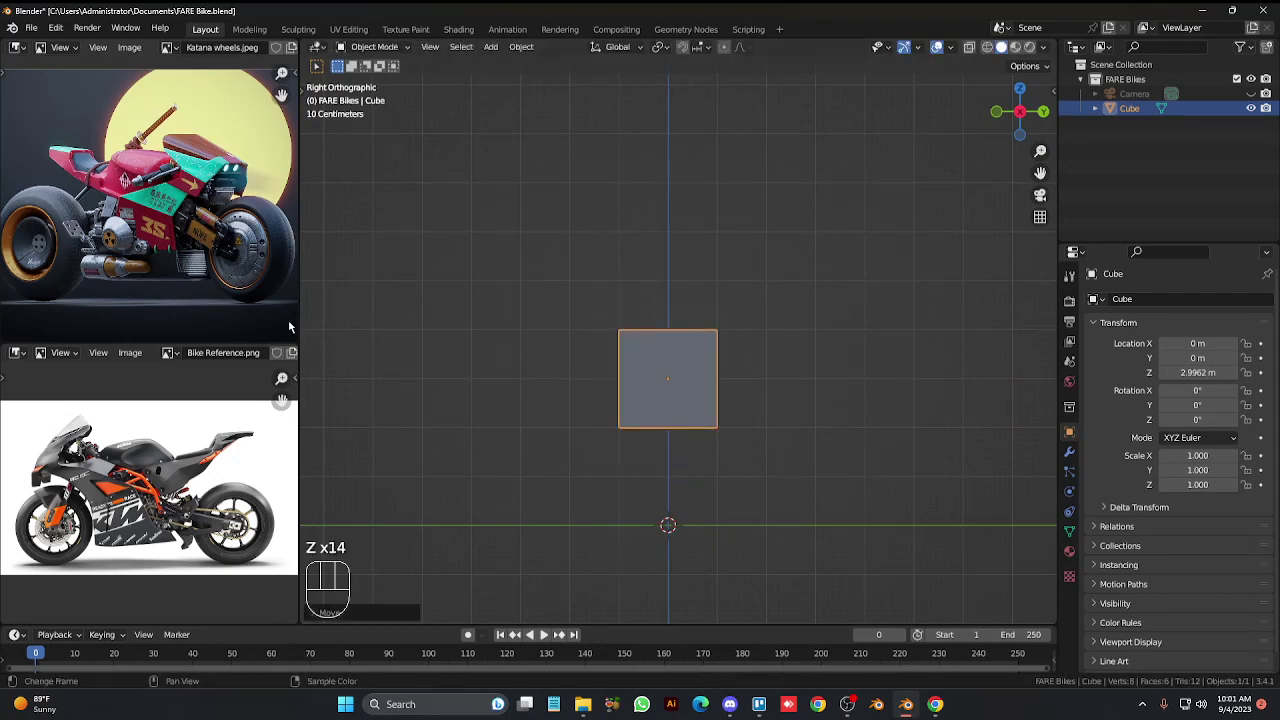
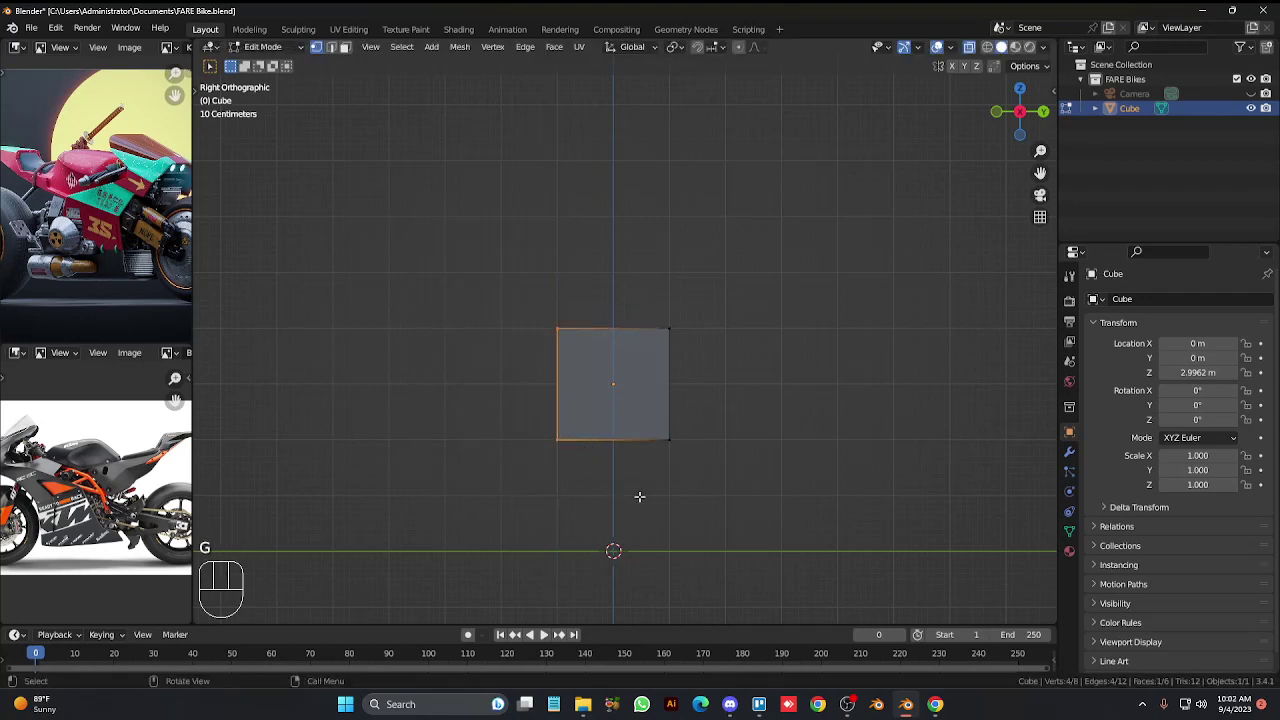
# Extrude the body out from both end faces and slant the front end outward.
pyautogui.press('e')
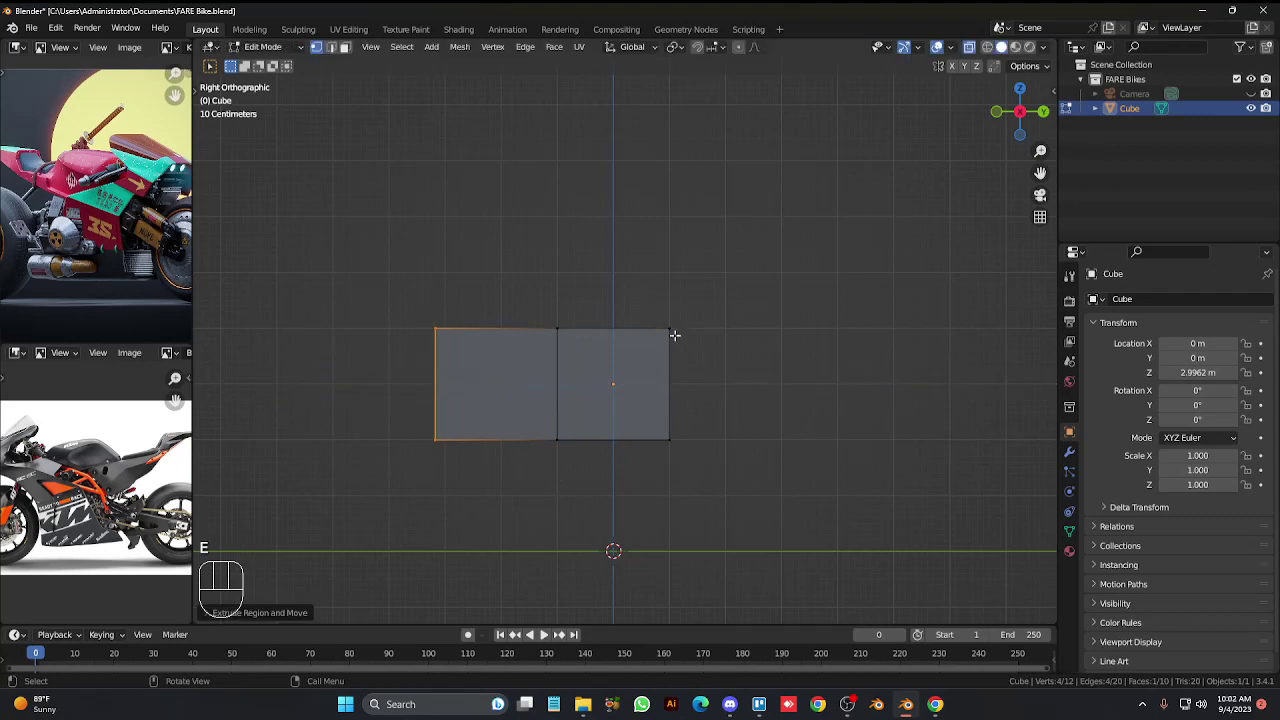
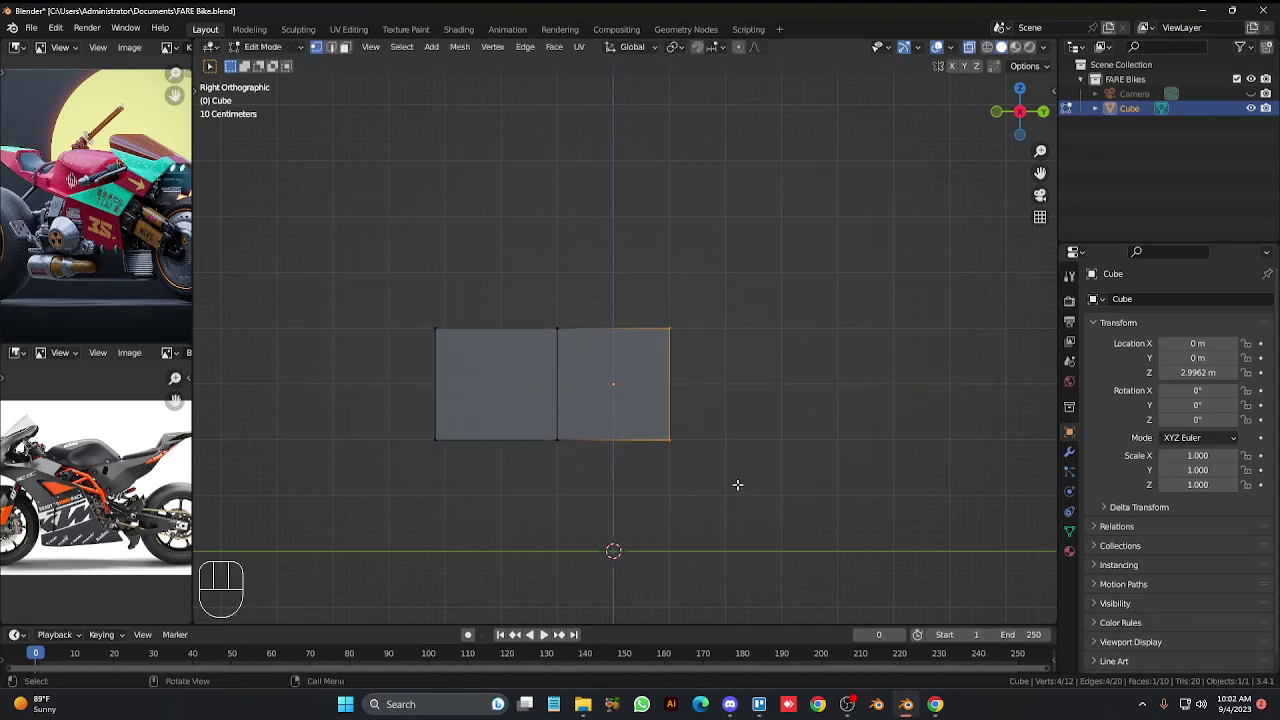
pyautogui.press('e')
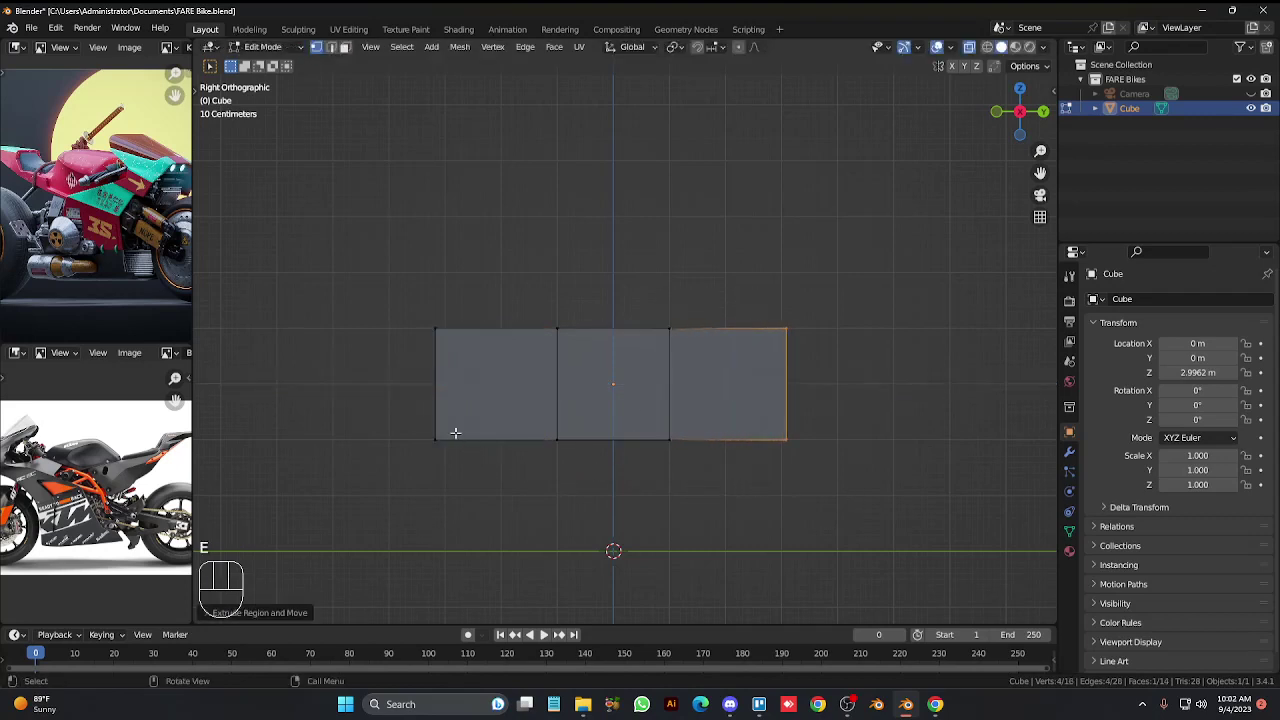
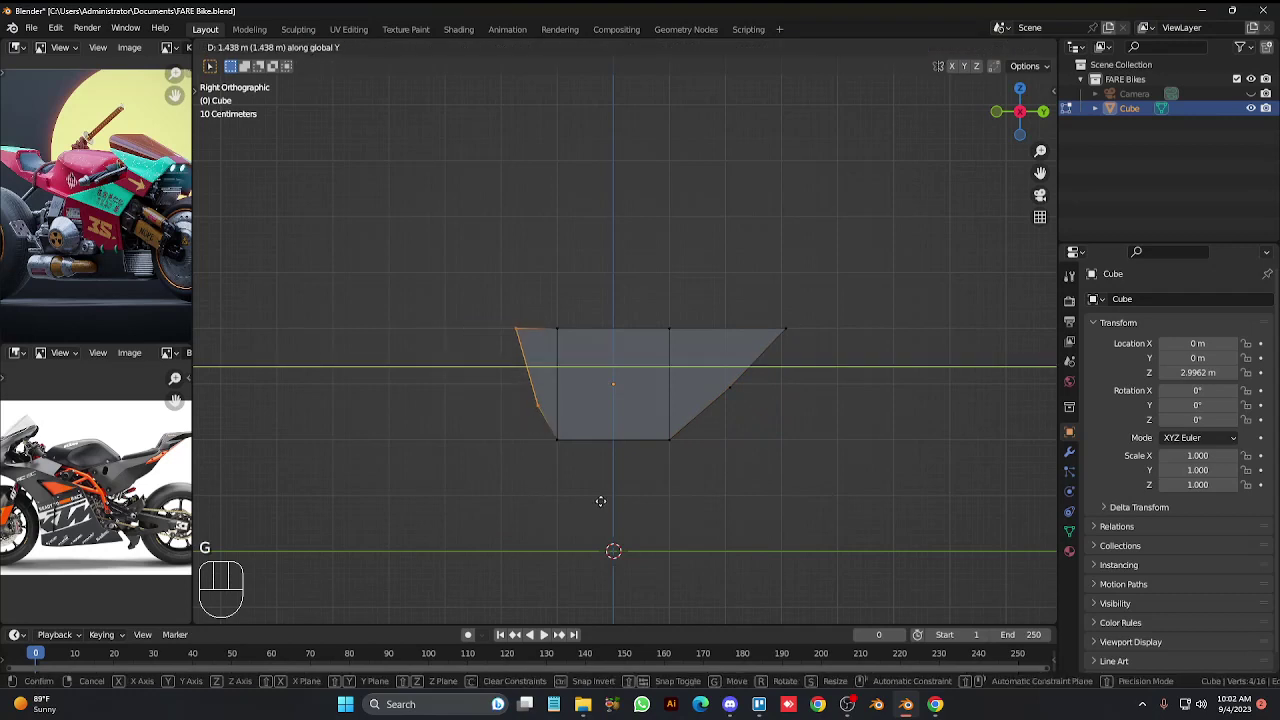
pyautogui.press('g')
pyautogui.press('z')
pyautogui.press('z')
pyautogui.press('z')
pyautogui.moveTo(537, 306); pyautogui.dragTo(577, 358)
pyautogui.press('g')
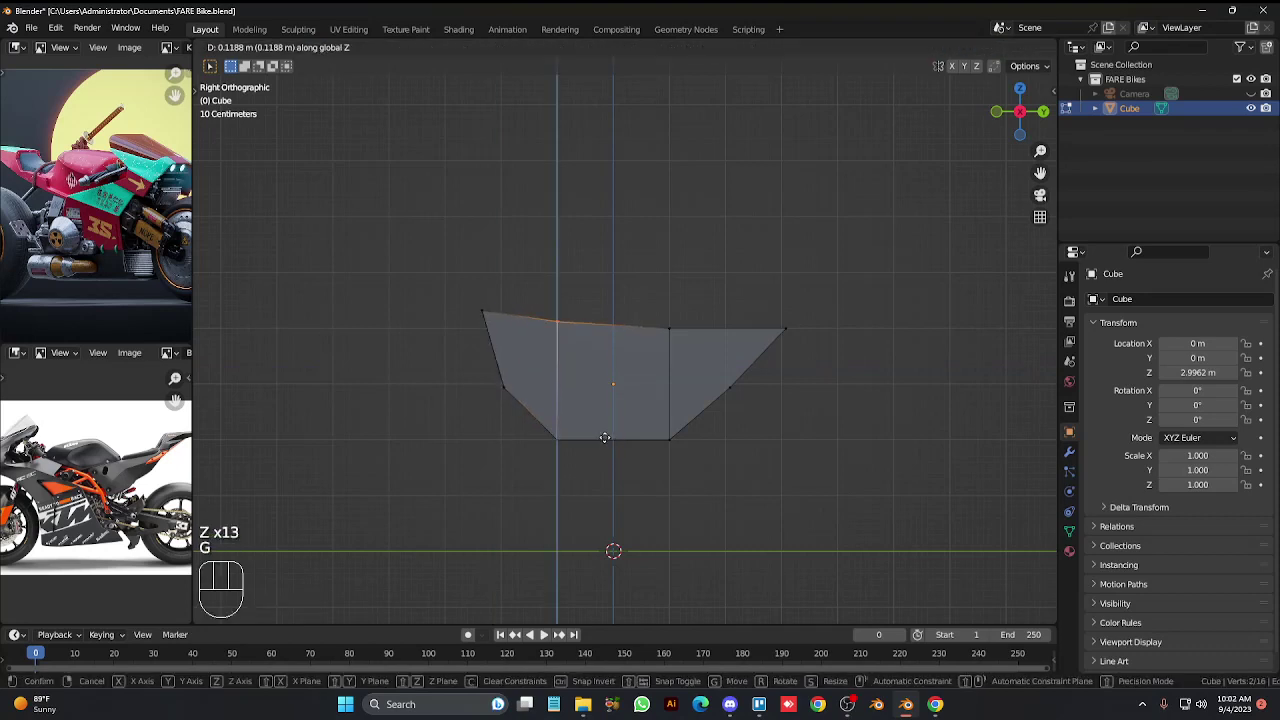
# Raise the top front edge, add a loop cut across the middle and lower it to dip the top.
pyautogui.press('z')
pyautogui.press('z')
pyautogui.press('z')
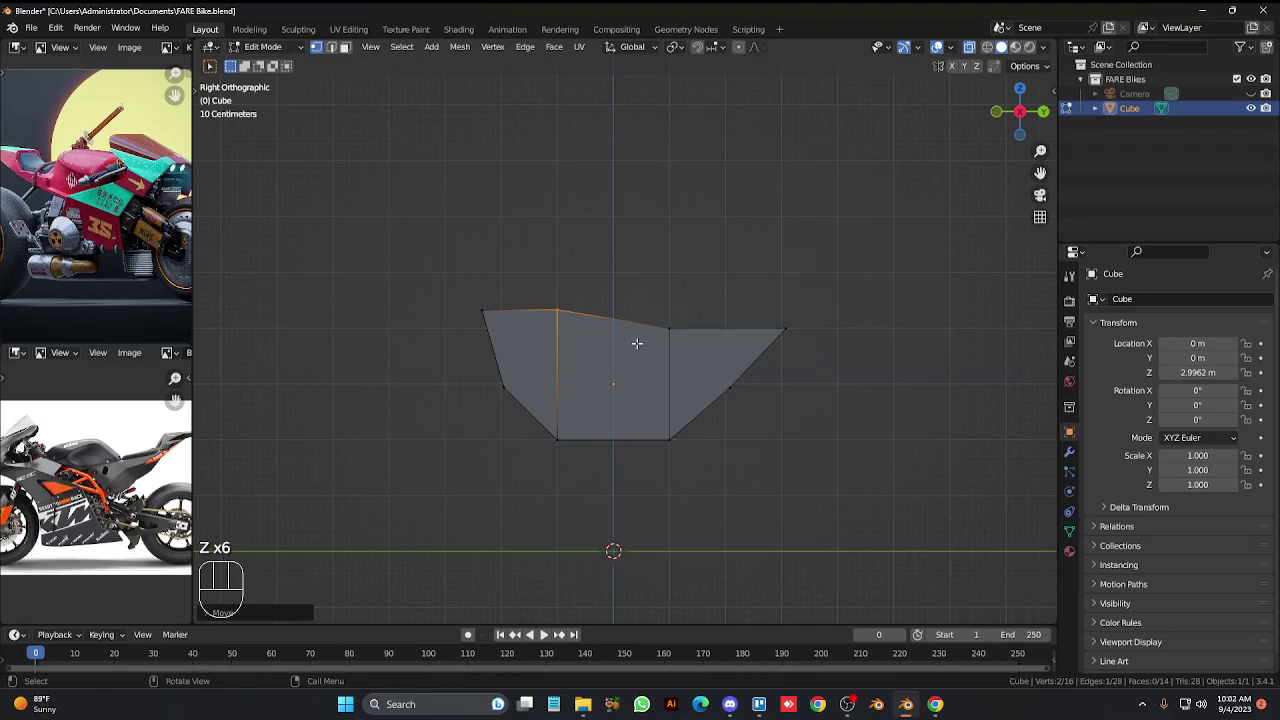
pyautogui.press('ctrl+r')
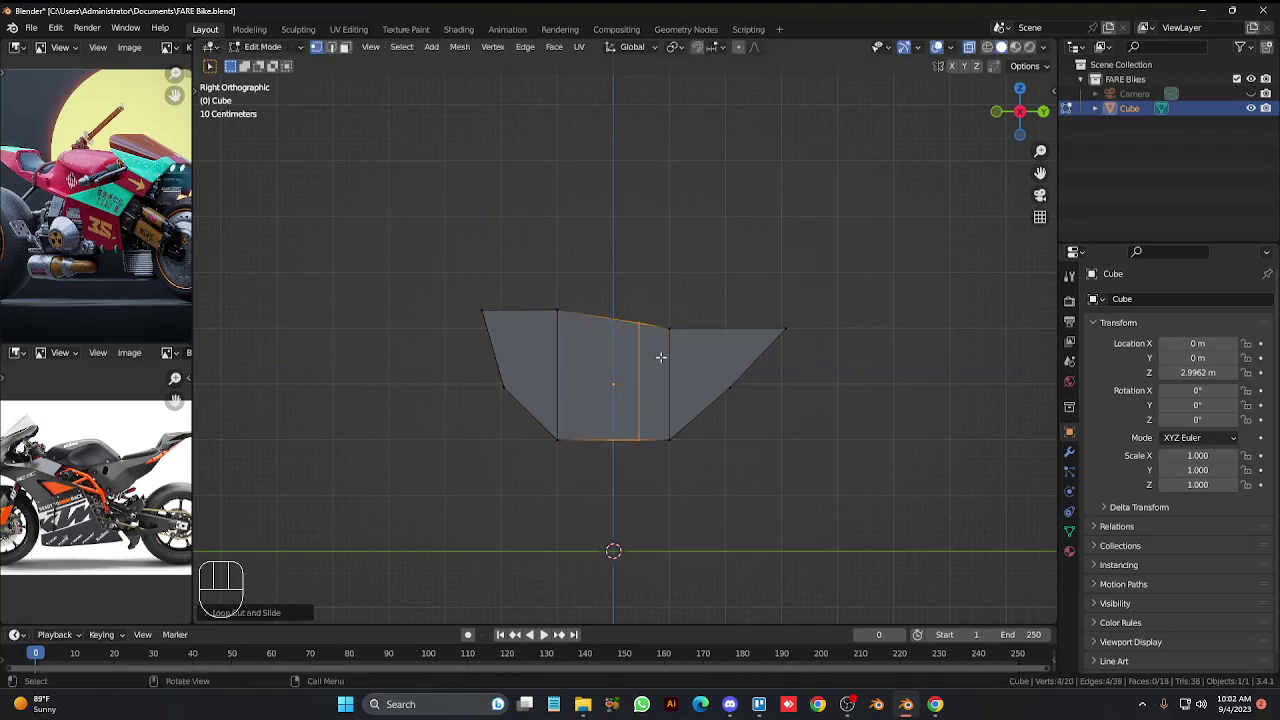
pyautogui.press('g')
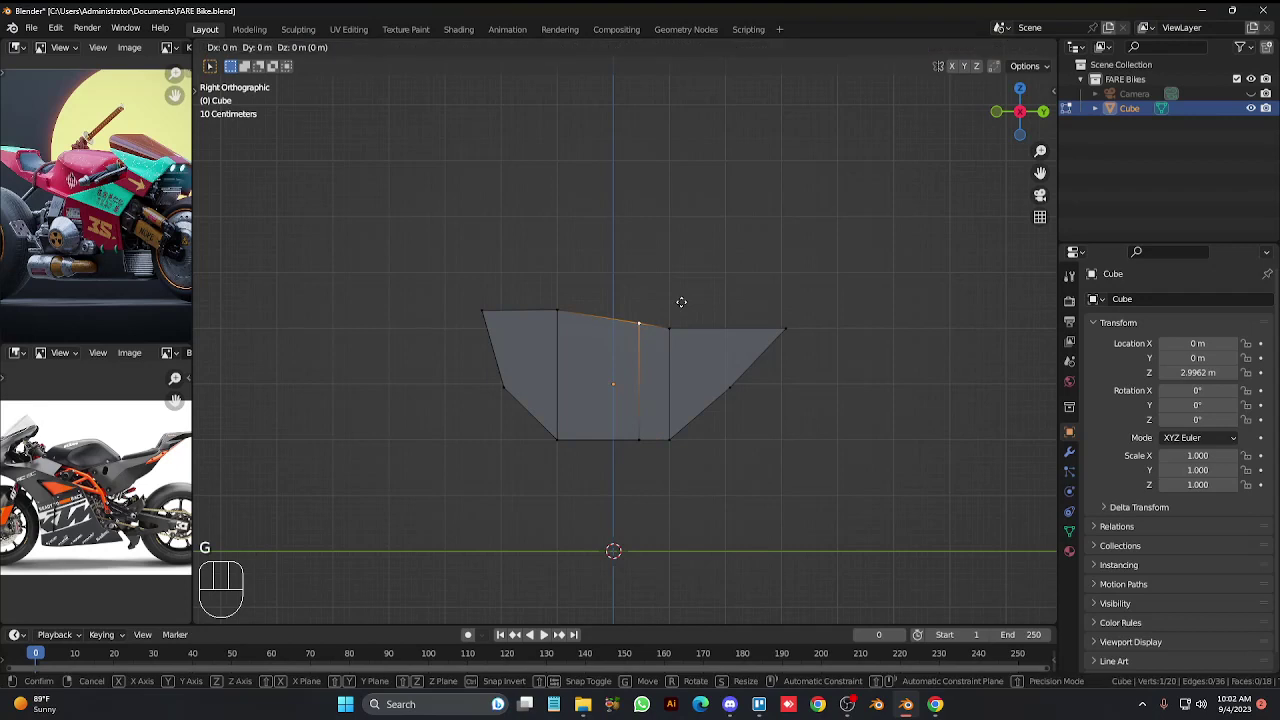
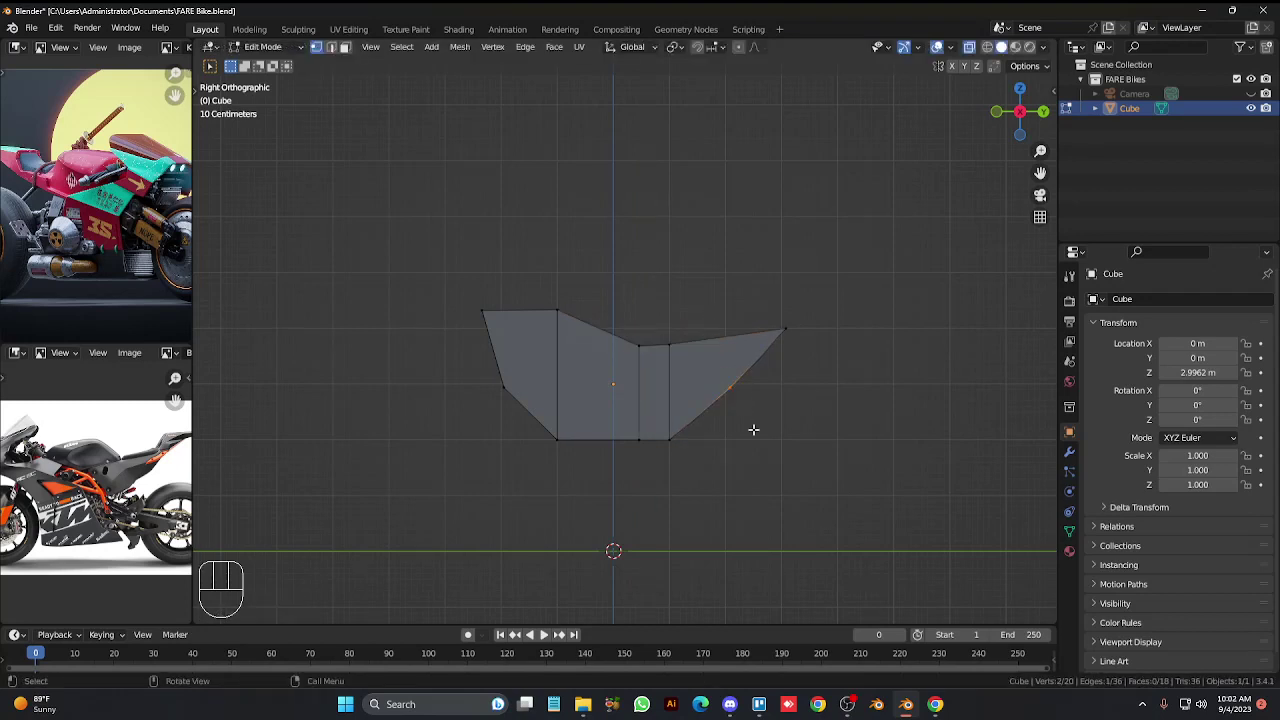
# Taper the lower tail by moving the rear edge, adding a rear loop cut and aligning it to the taper.
pyautogui.press('g')
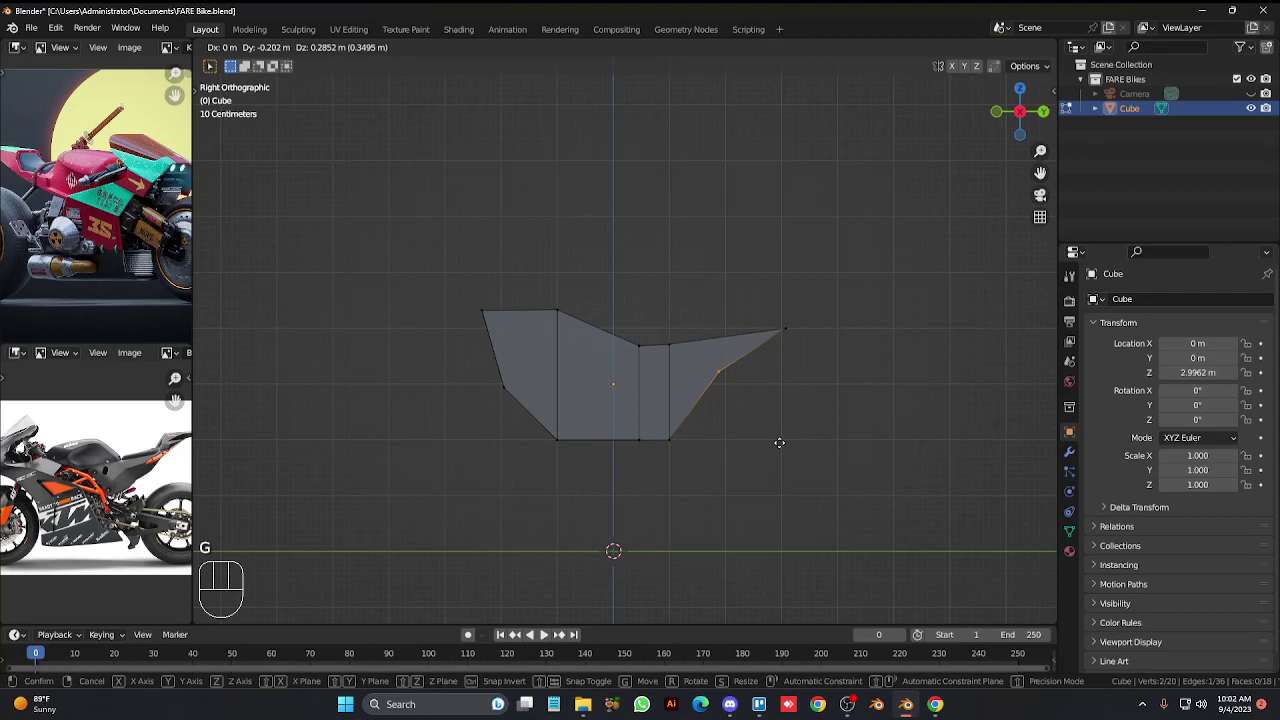
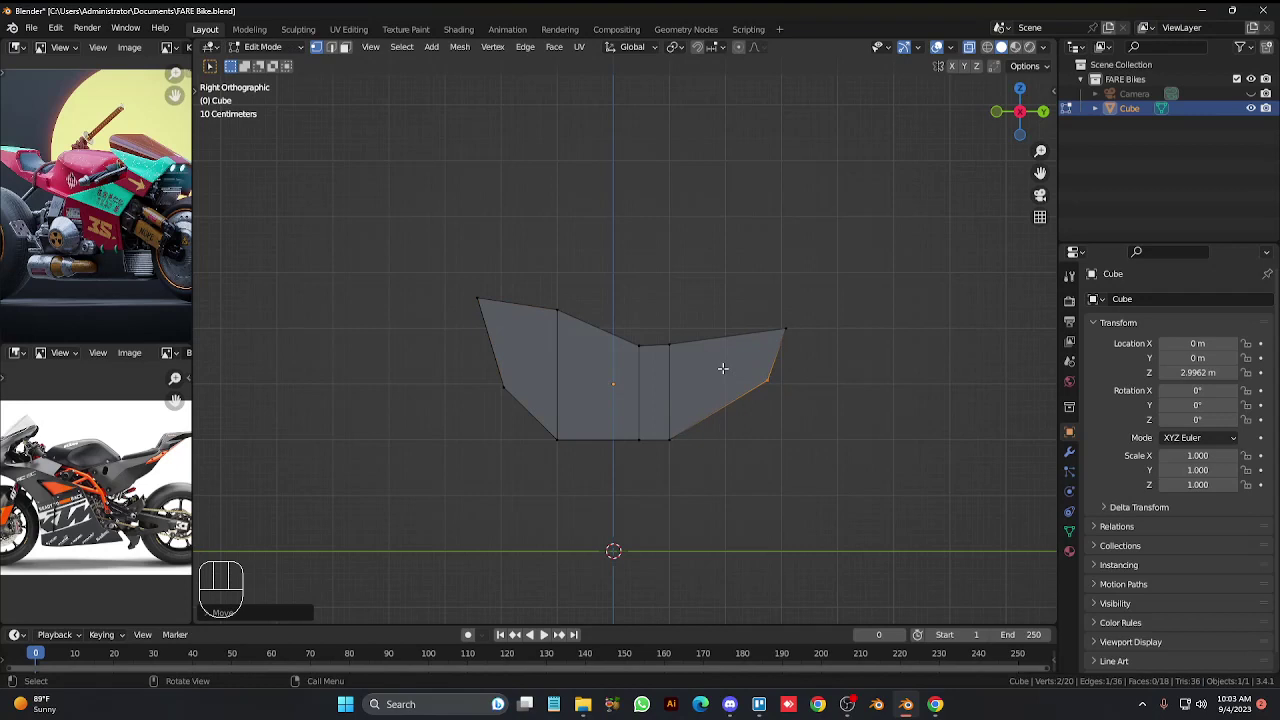
pyautogui.press('ctrl+r')
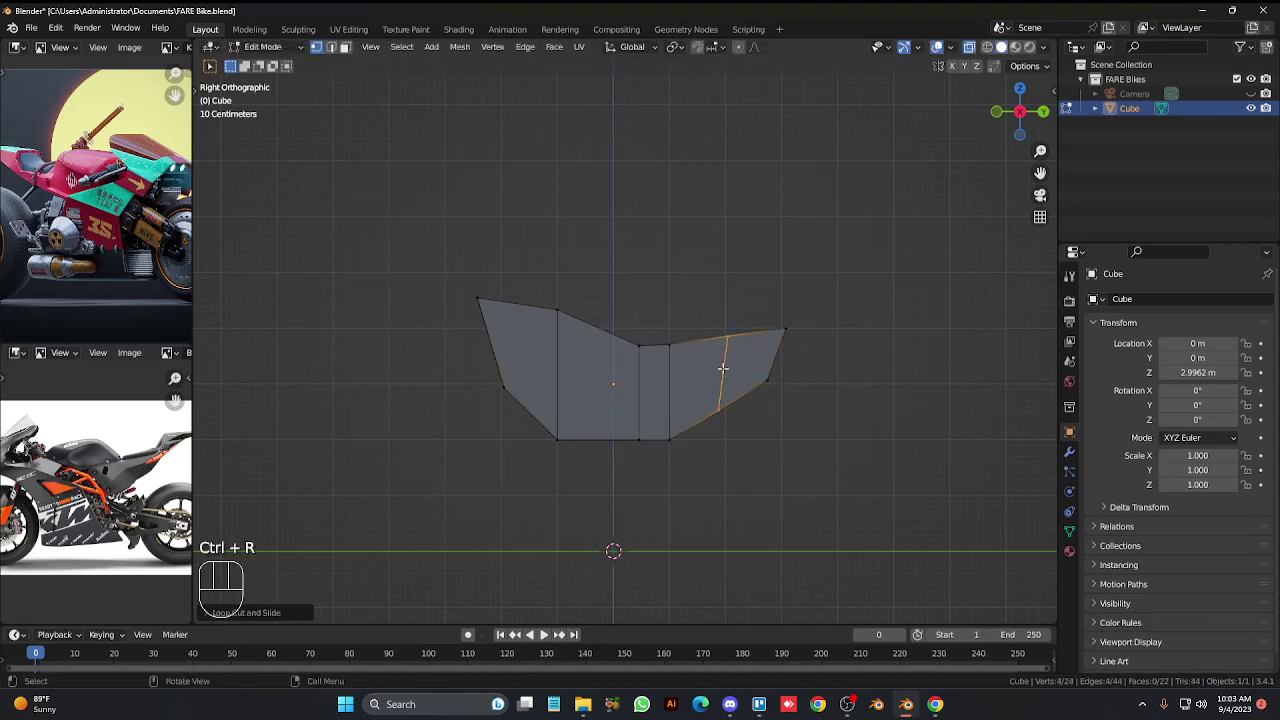
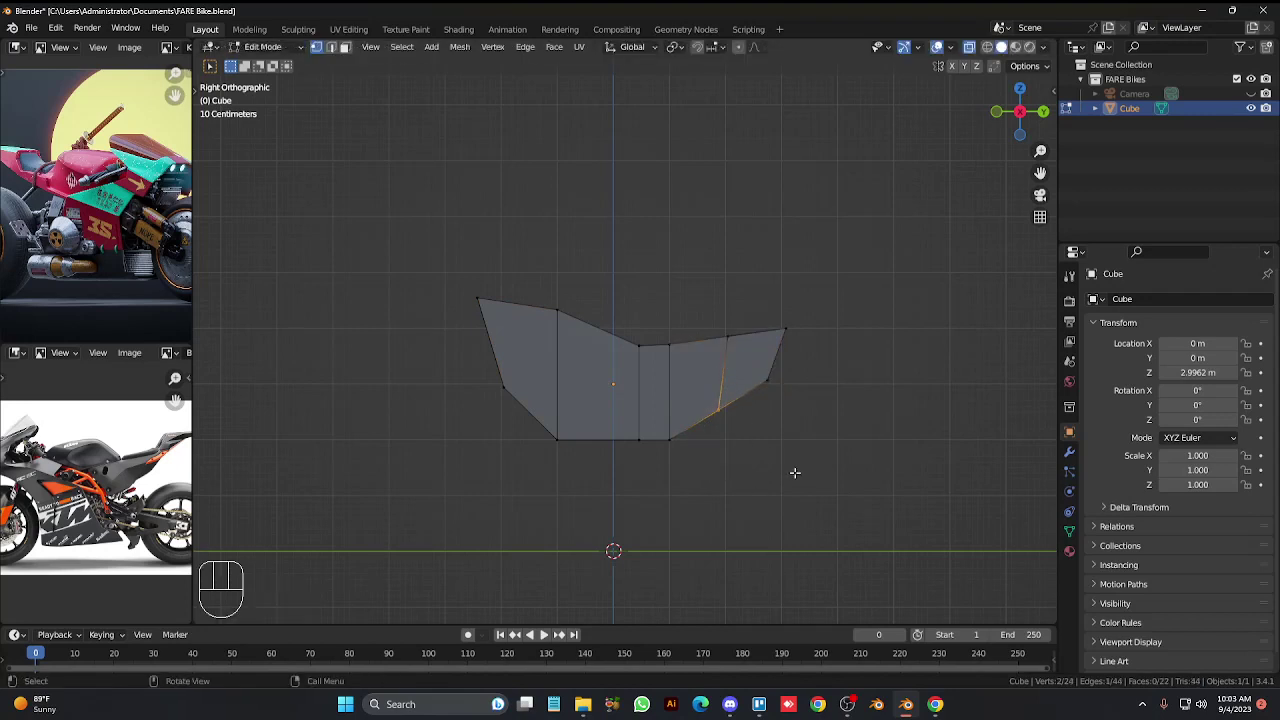
pyautogui.press('g')
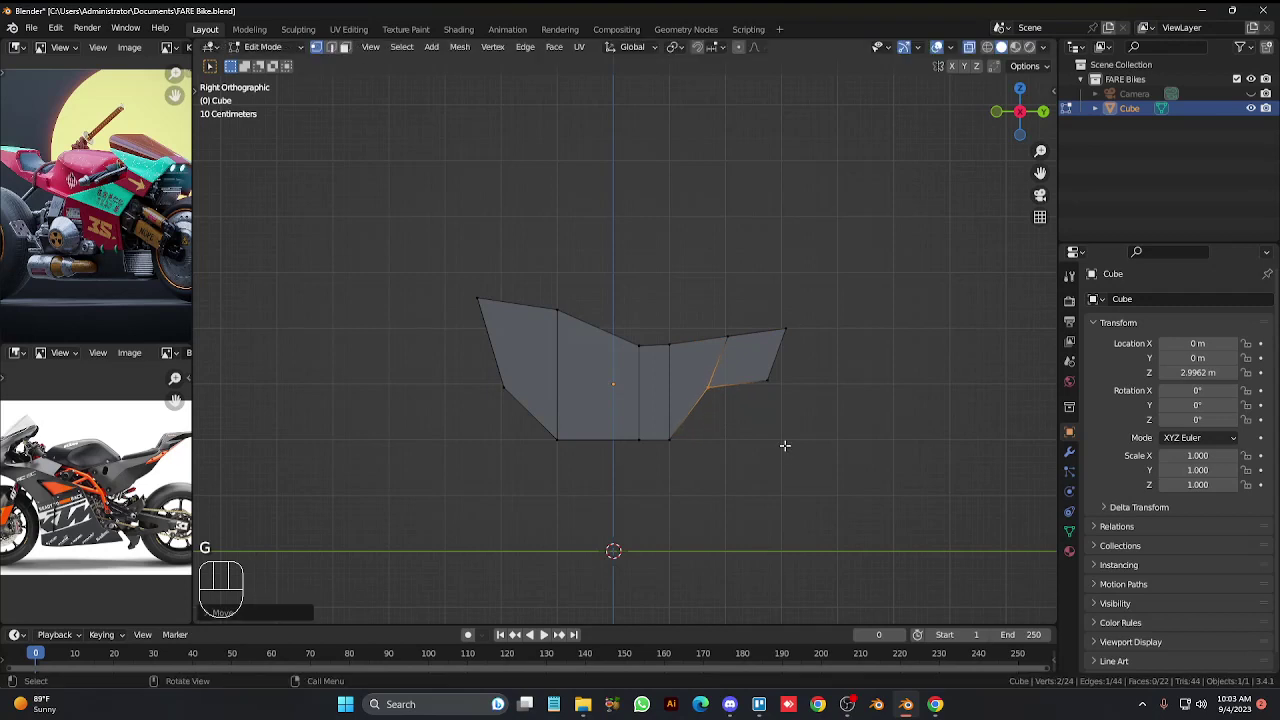
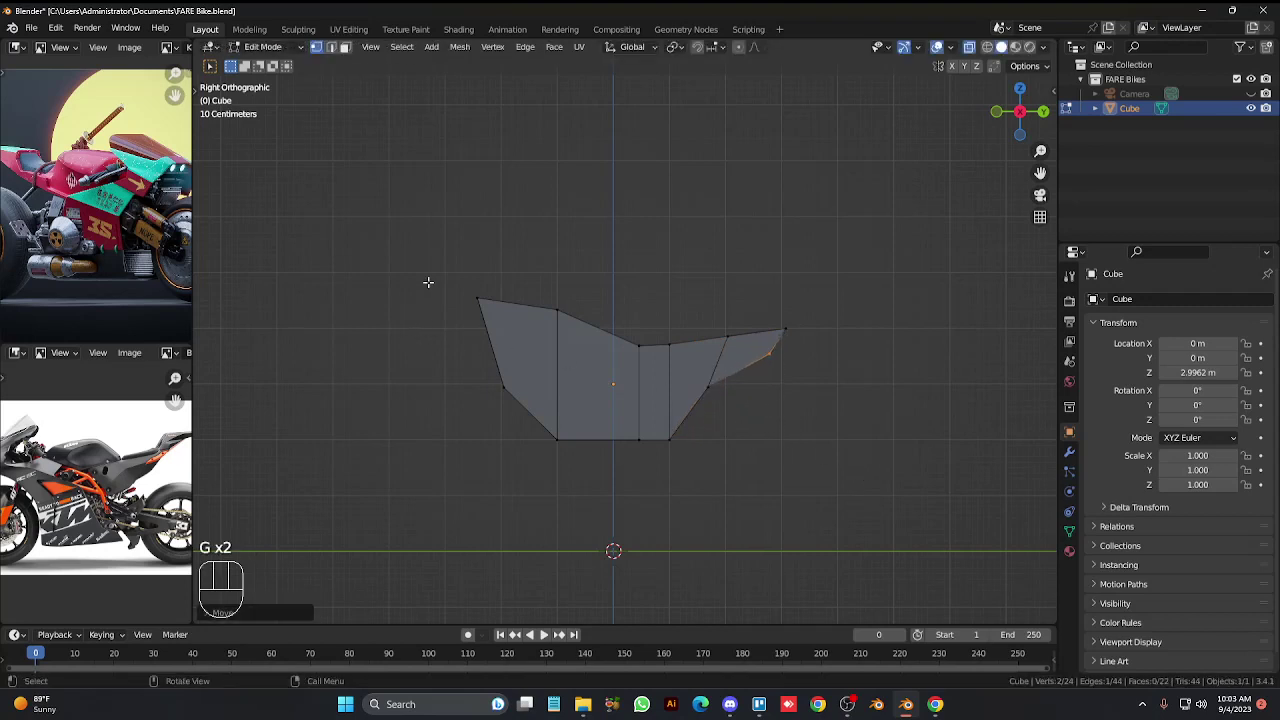
# Push the front top corner out into a sharper tip, then leave Edit Mode and view from the front.
pyautogui.click(442, 268)
pyautogui.press('g')
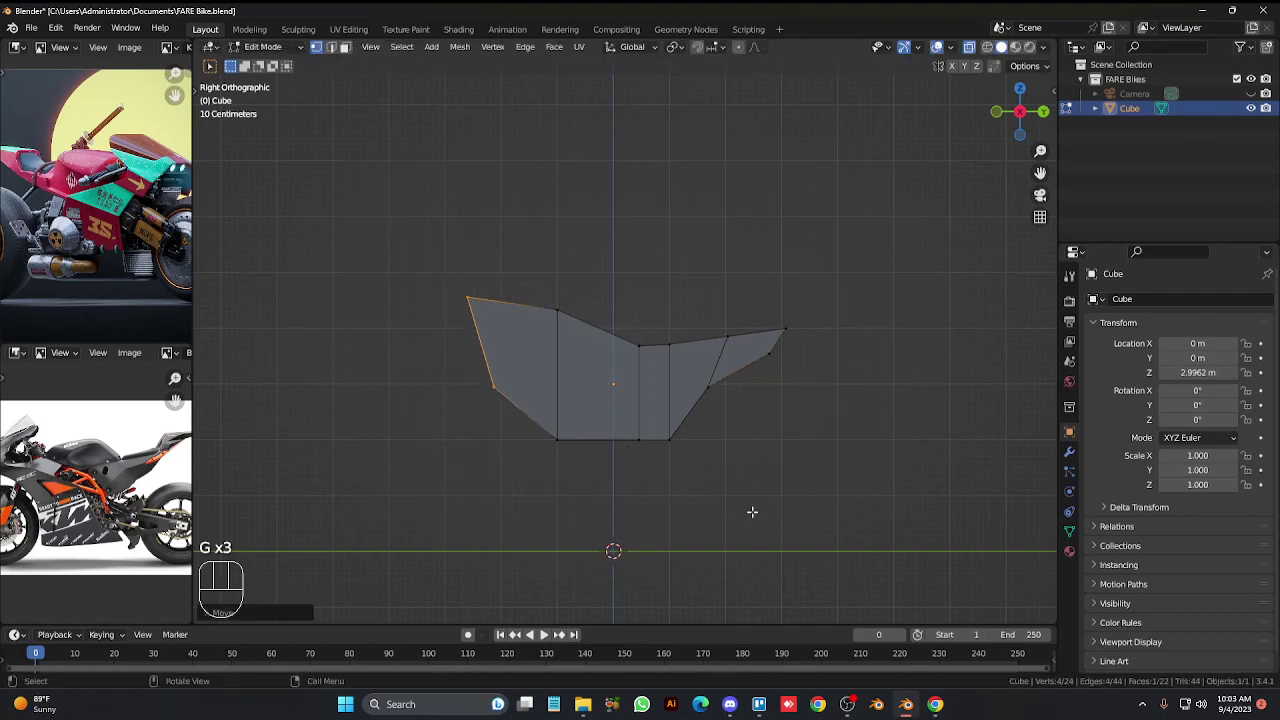
pyautogui.click(753, 506)
pyautogui.press('Tab')
pyautogui.press('alt+z')
pyautogui.press('KP_1')
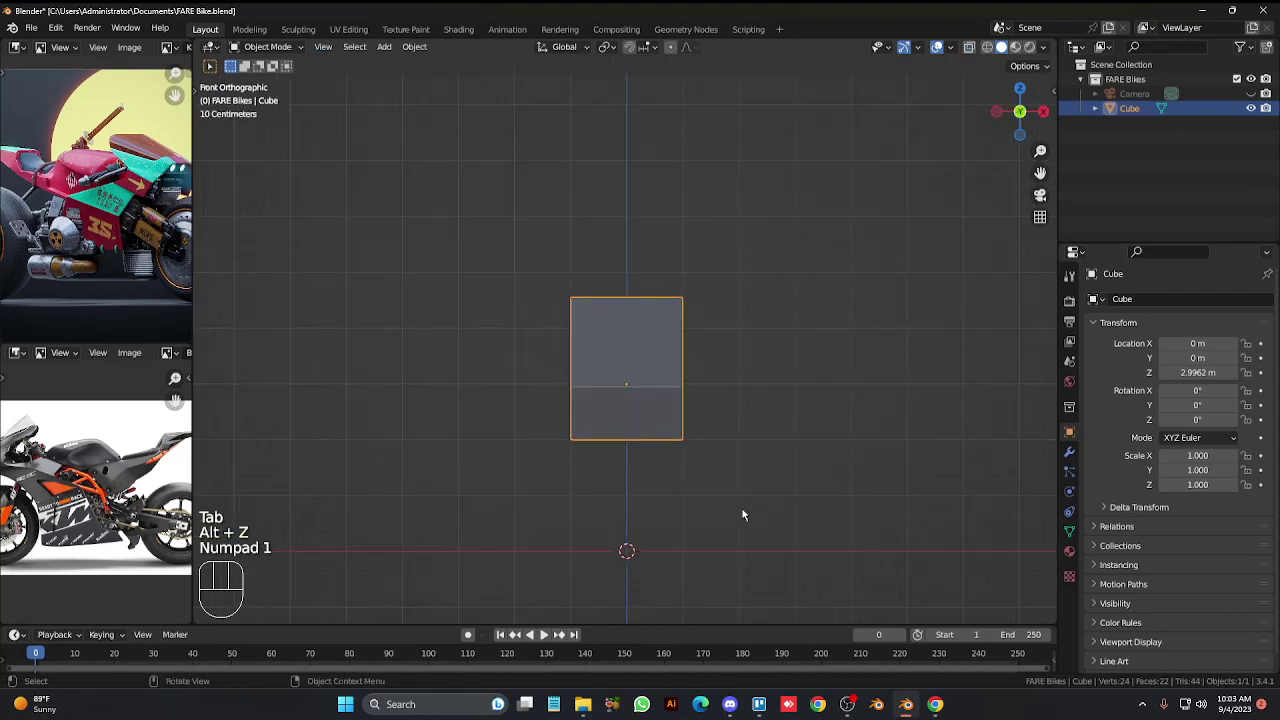
# Add an edge loop around the body and narrow its width from the front view along X.
pyautogui.press('Tab')
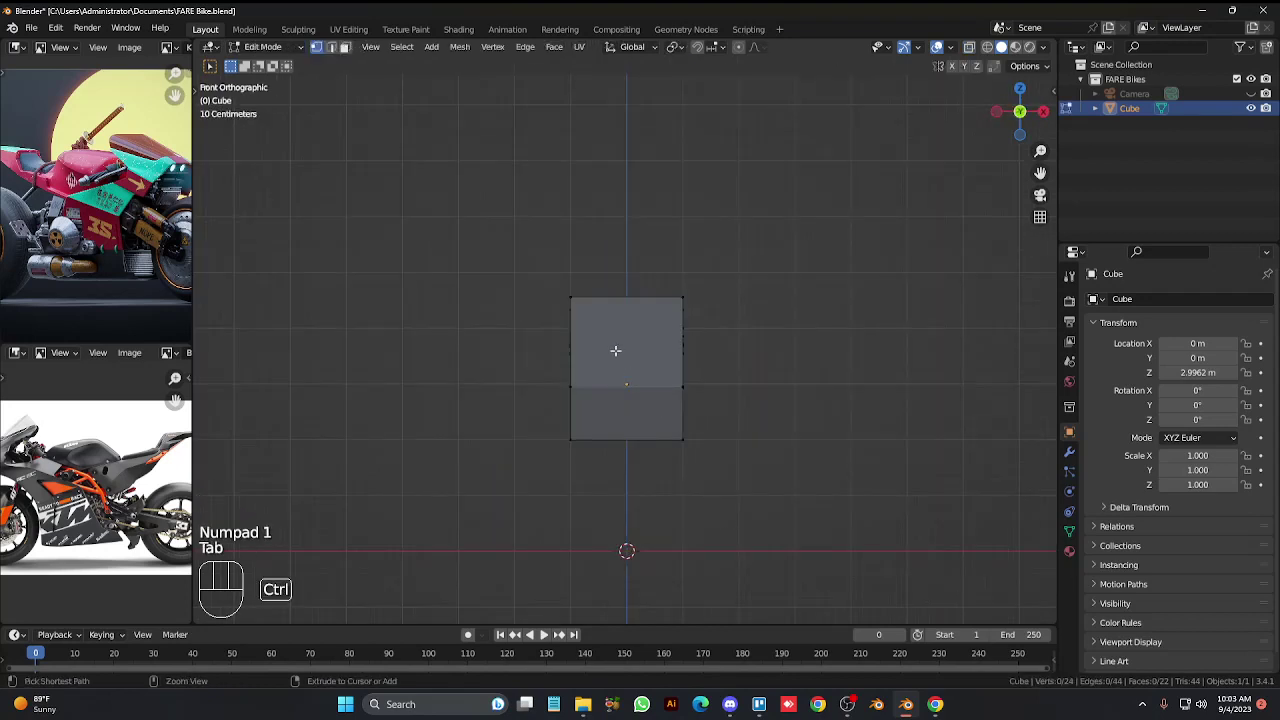
pyautogui.press('ctrl+r')
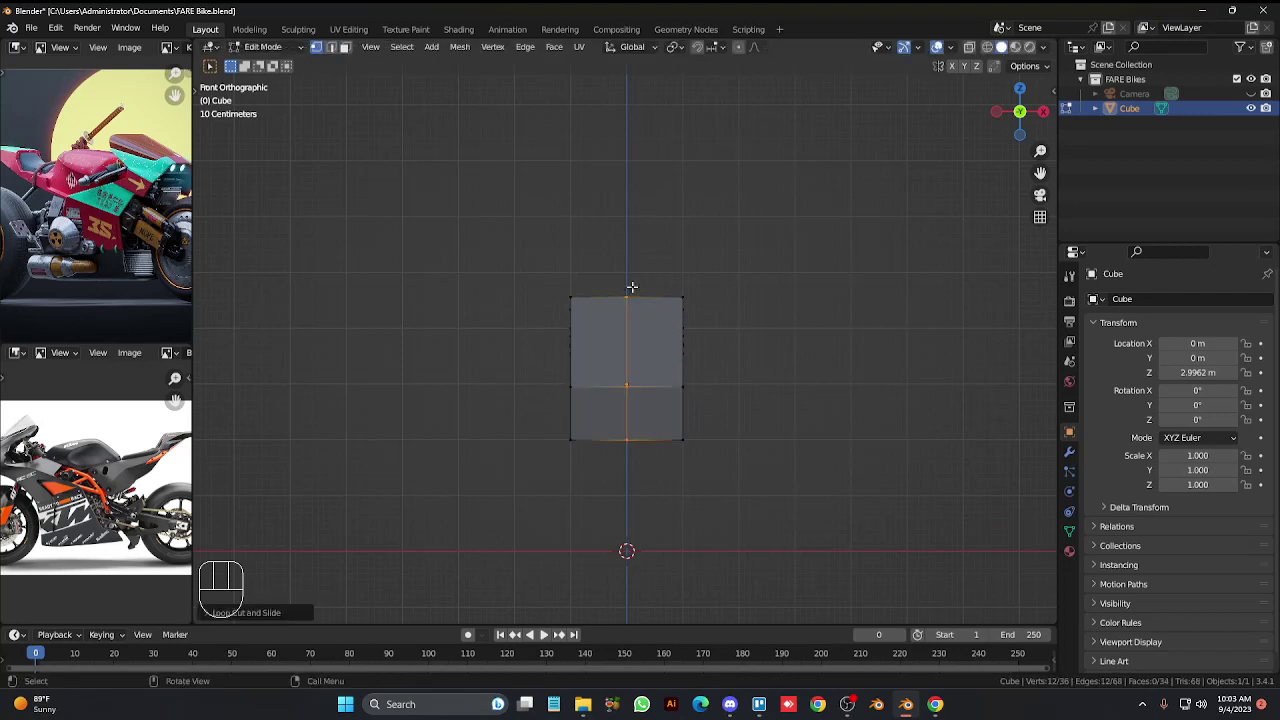
pyautogui.press('alt+z')
pyautogui.moveTo(531, 326); pyautogui.dragTo(589, 486)
pyautogui.press('x')
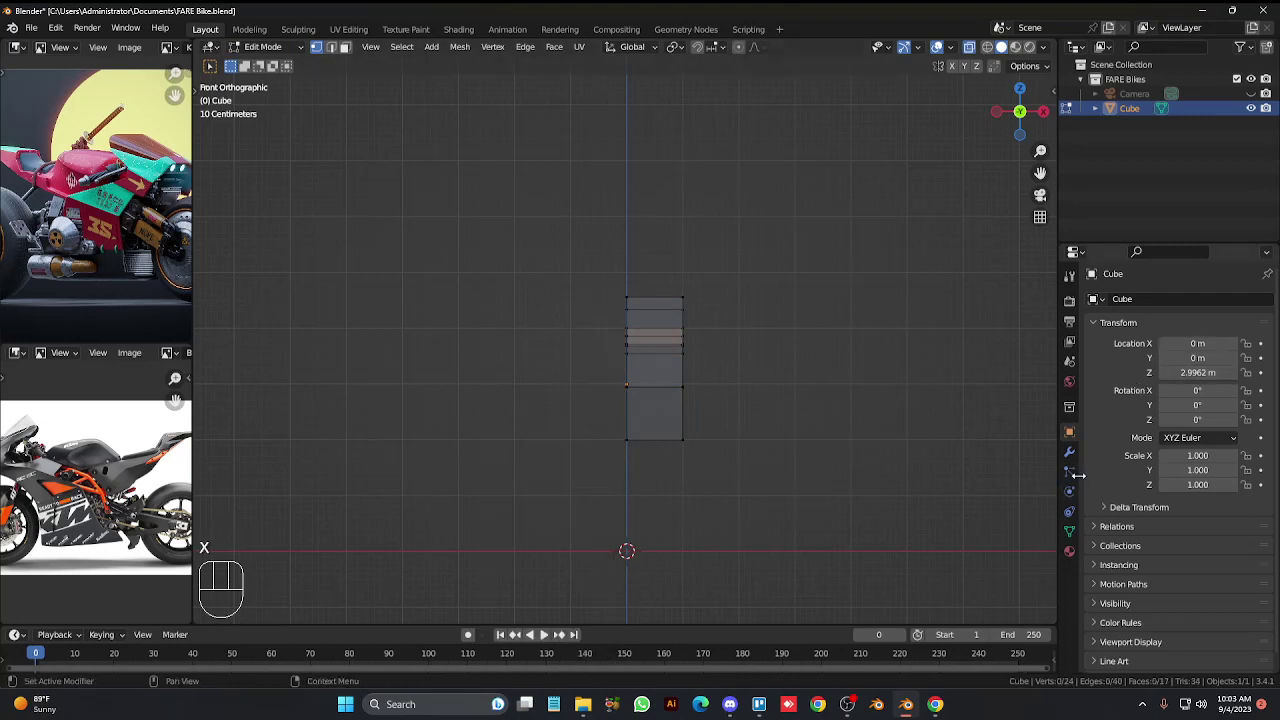
pyautogui.moveTo(1099, 312); pyautogui.dragTo(1000, 473)
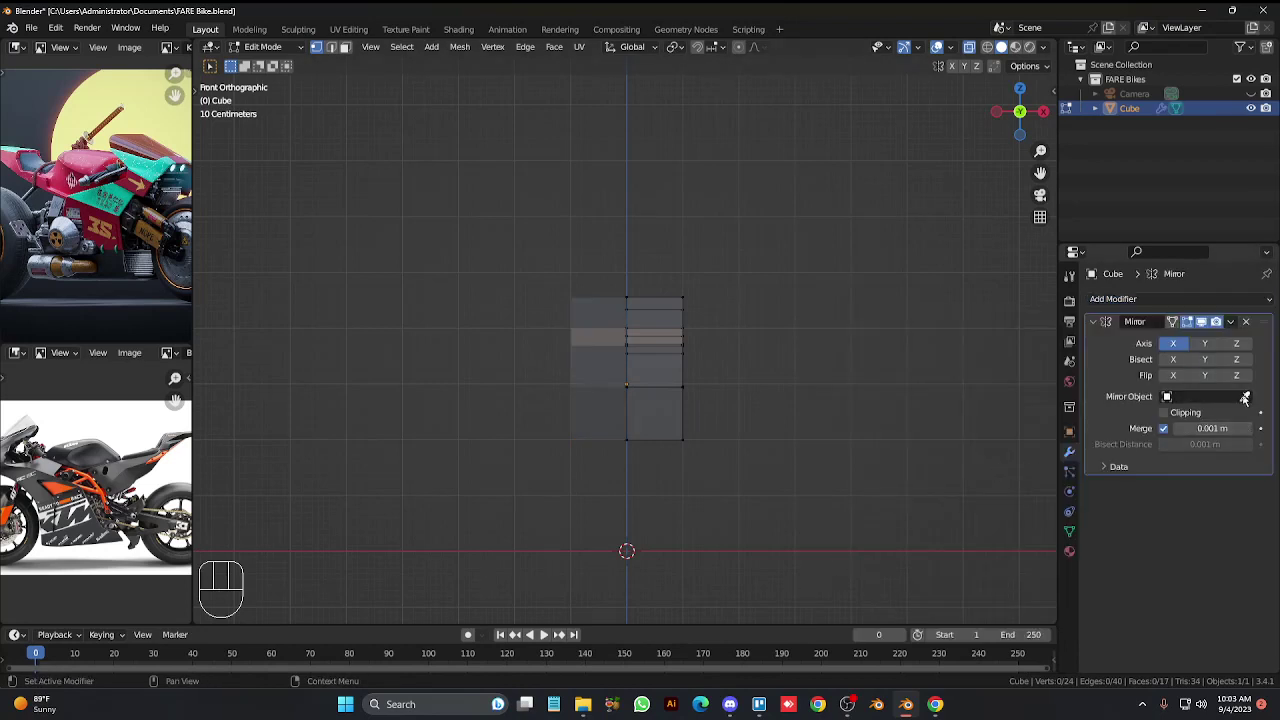
# Leave Edit Mode and orbit around the mirrored body to view it whole.
pyautogui.press('Tab')
pyautogui.press('alt+z')
pyautogui.press('KP_8')
pyautogui.press('KP_6')
pyautogui.press('KP_6')
# Select the raised rear section's vertices and pull them inward along X to narrow the tail.
pyautogui.press('KP_6')
pyautogui.press('Tab')
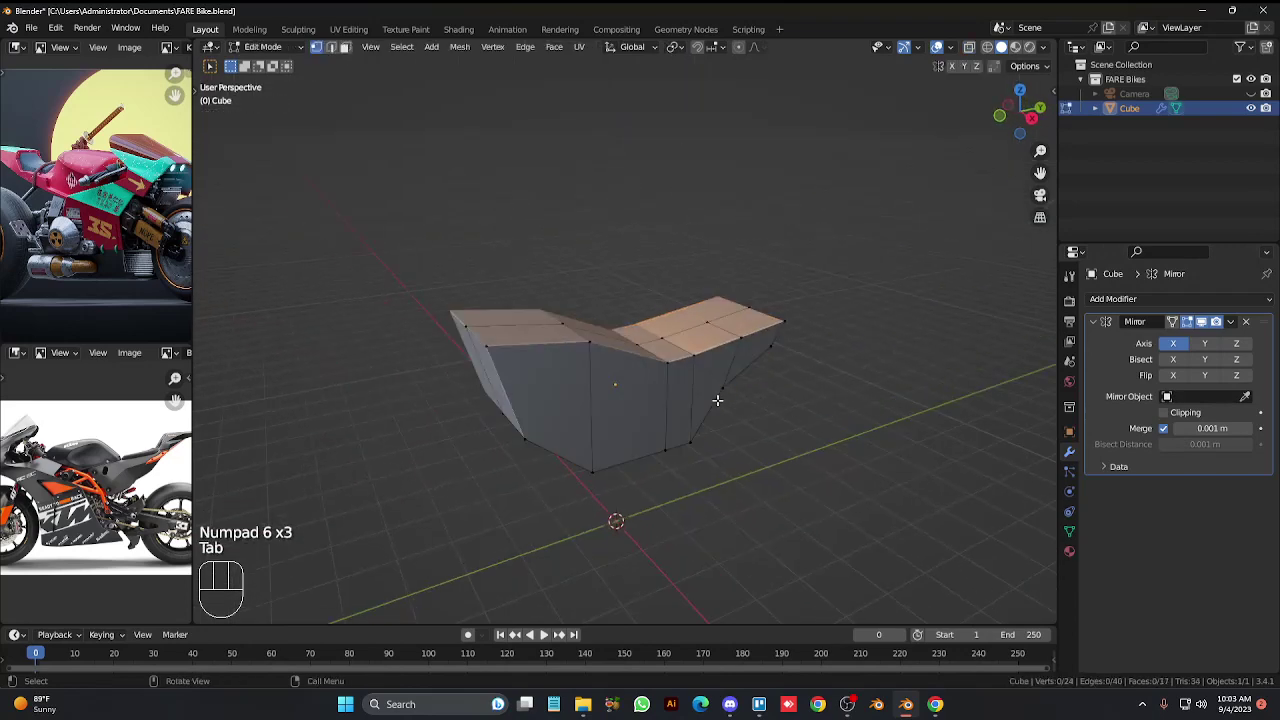
pyautogui.press('KP_1')
pyautogui.press('alt+z')
pyautogui.moveTo(758, 475); pyautogui.dragTo(655, 252)
pyautogui.press('alt+z')
pyautogui.press('KP_6')
pyautogui.press('KP_6')
pyautogui.press('KP_8')
pyautogui.press('g')
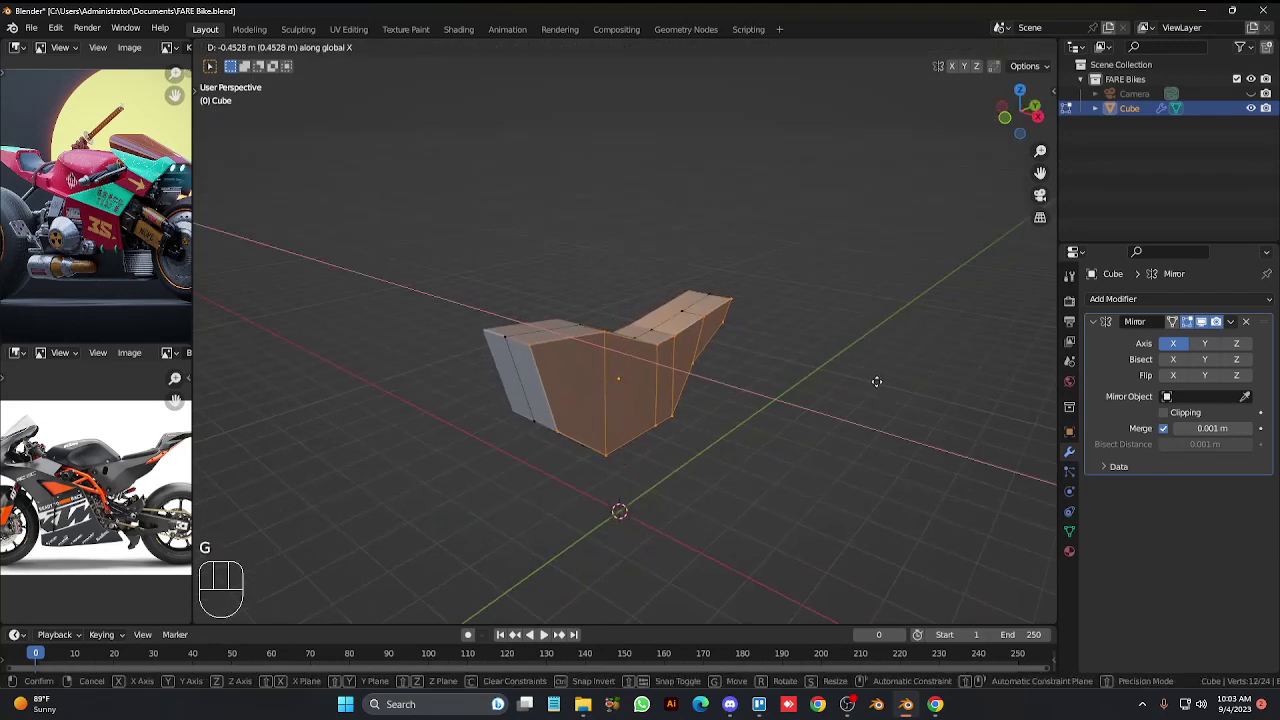
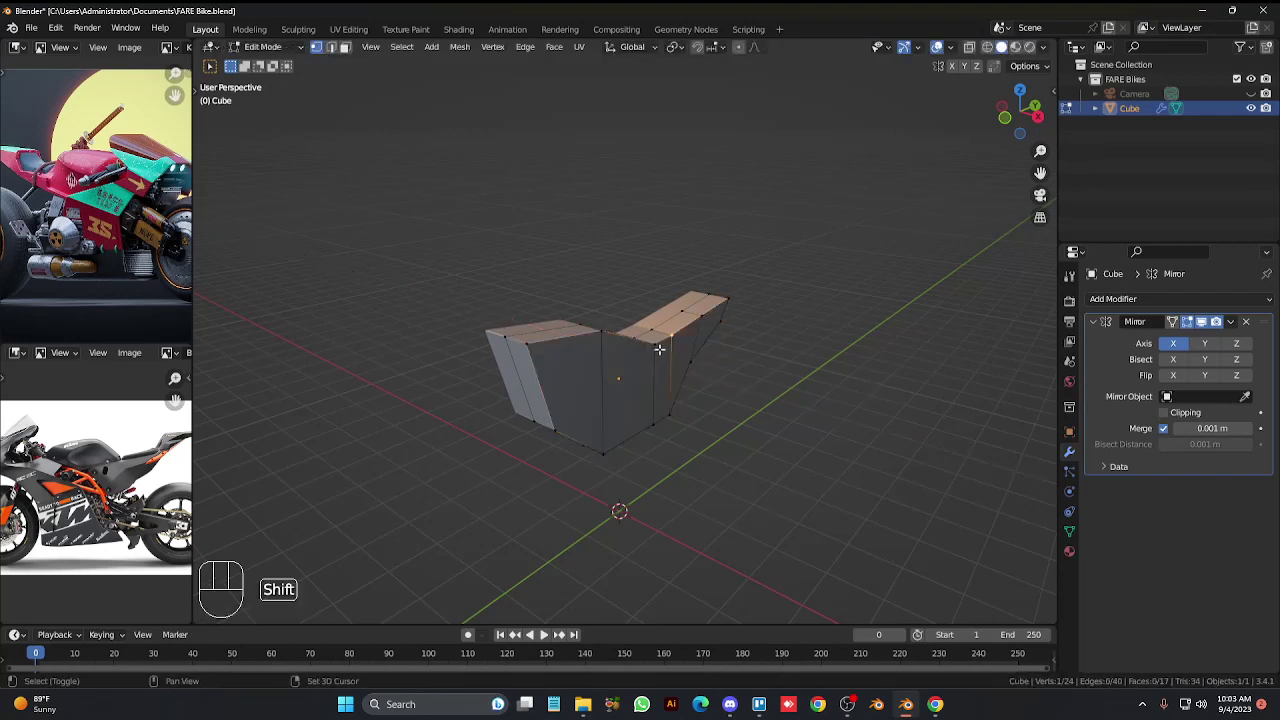
pyautogui.press('g')
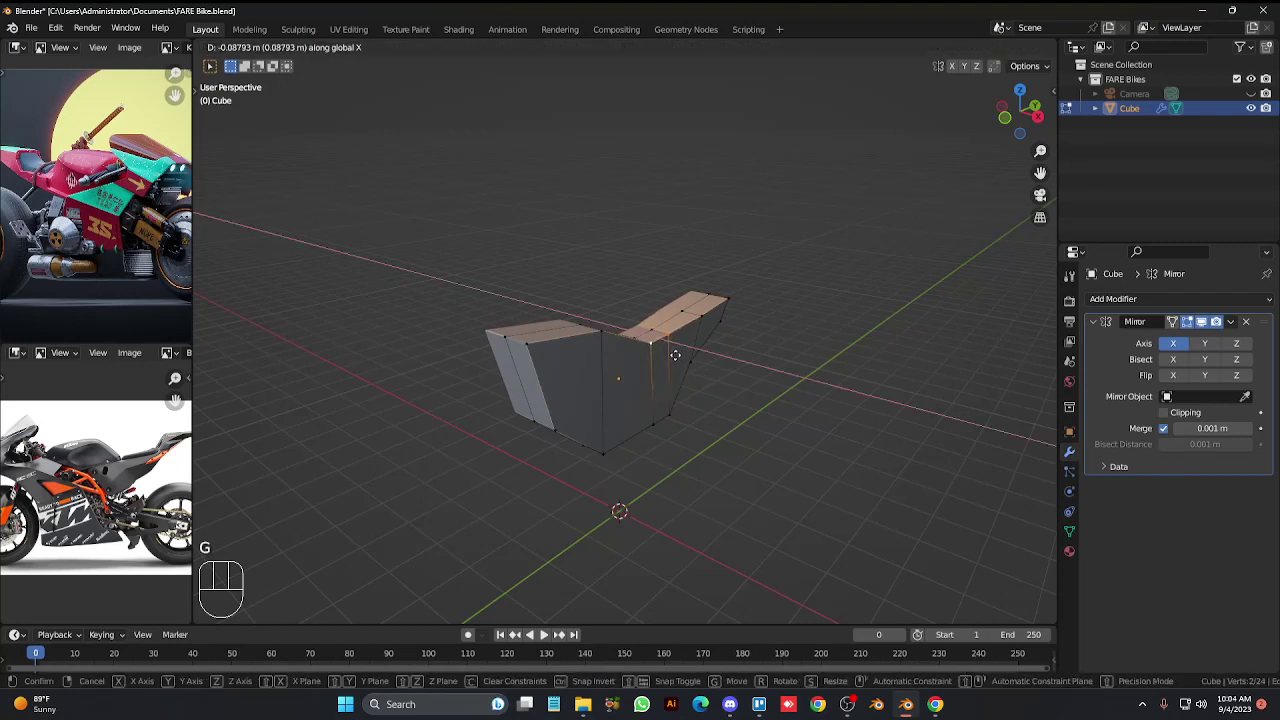
pyautogui.click(741, 292)
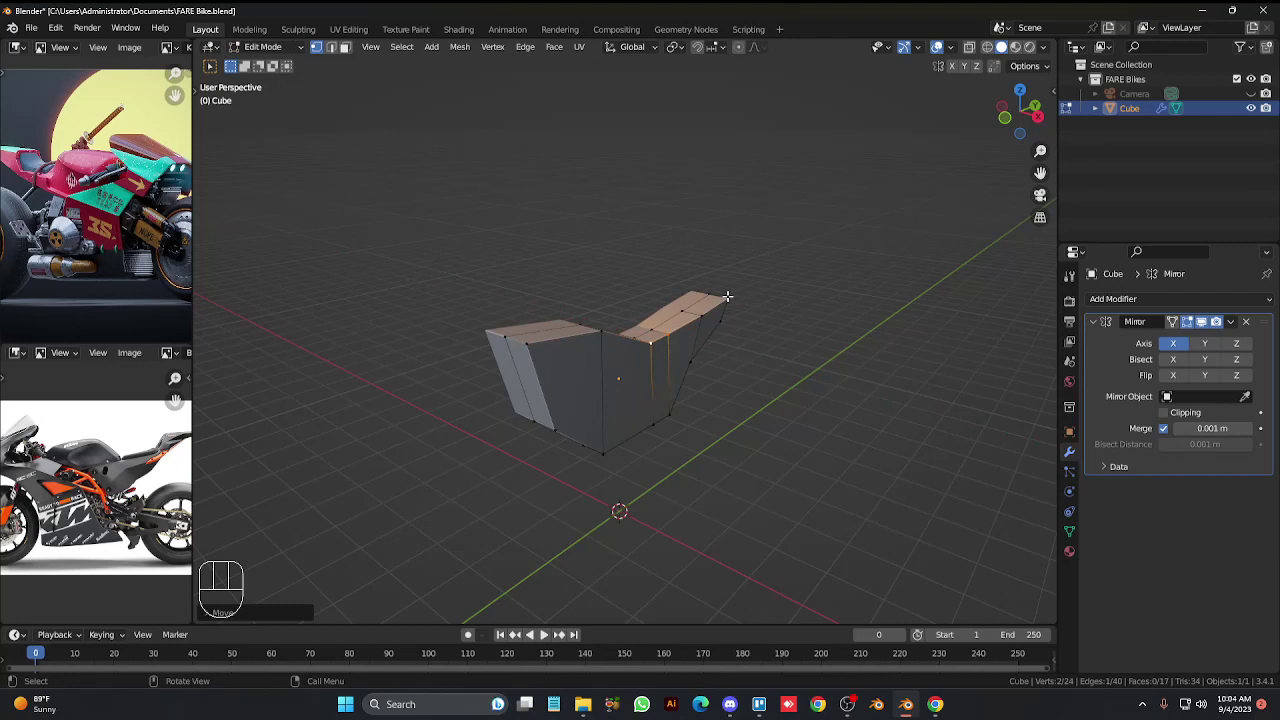
# Move the tail tip vertex inward along the width toward a point, then check the body from the front.
pyautogui.click(728, 292)
pyautogui.press('g')
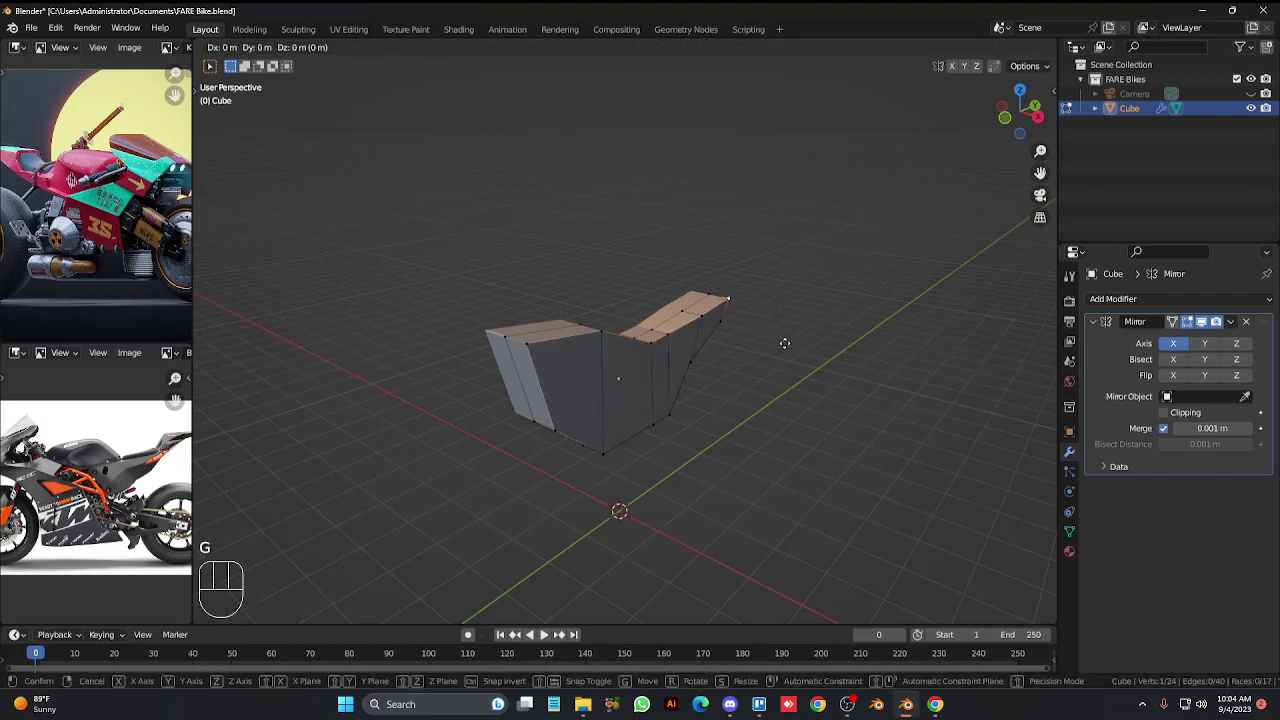
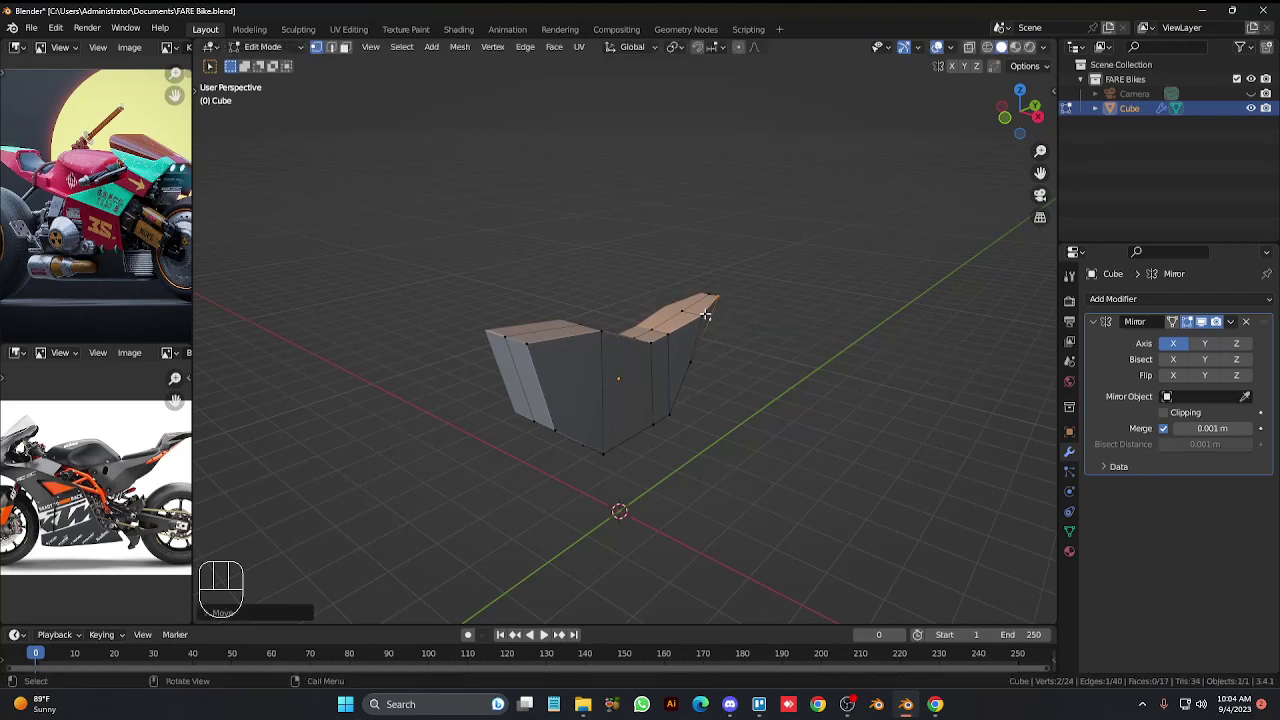
pyautogui.press('g')
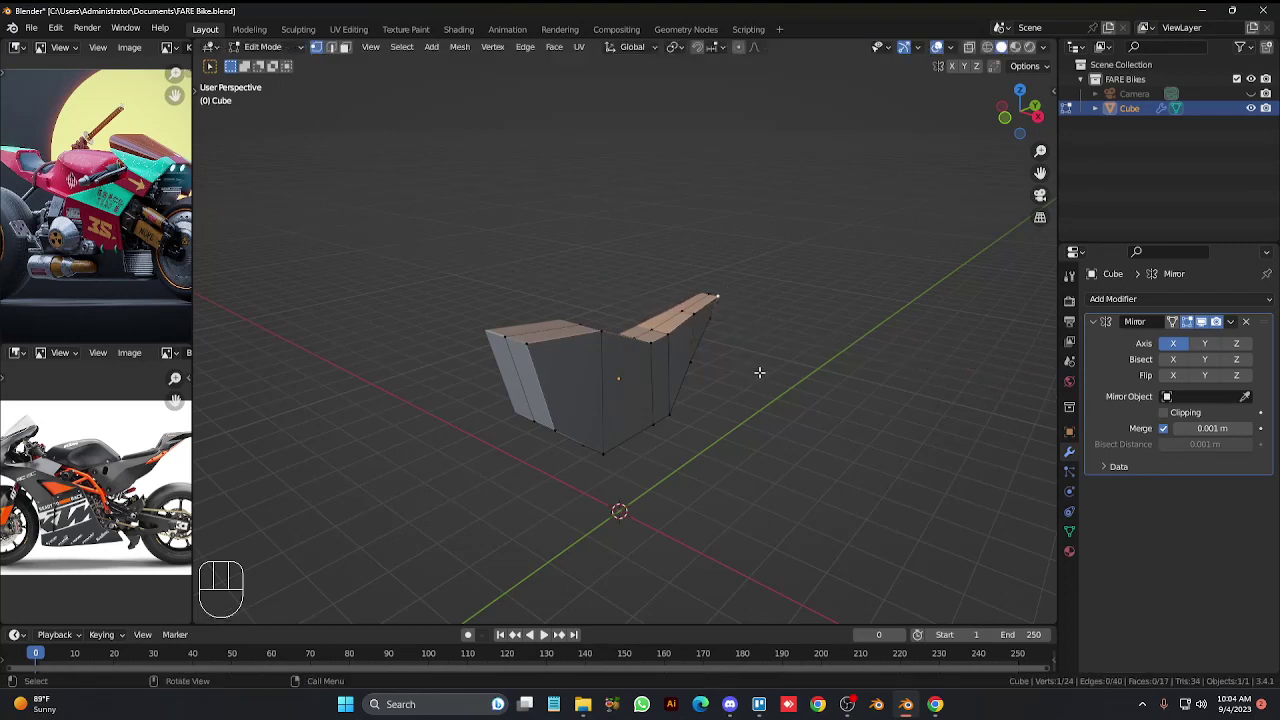
pyautogui.press('g')
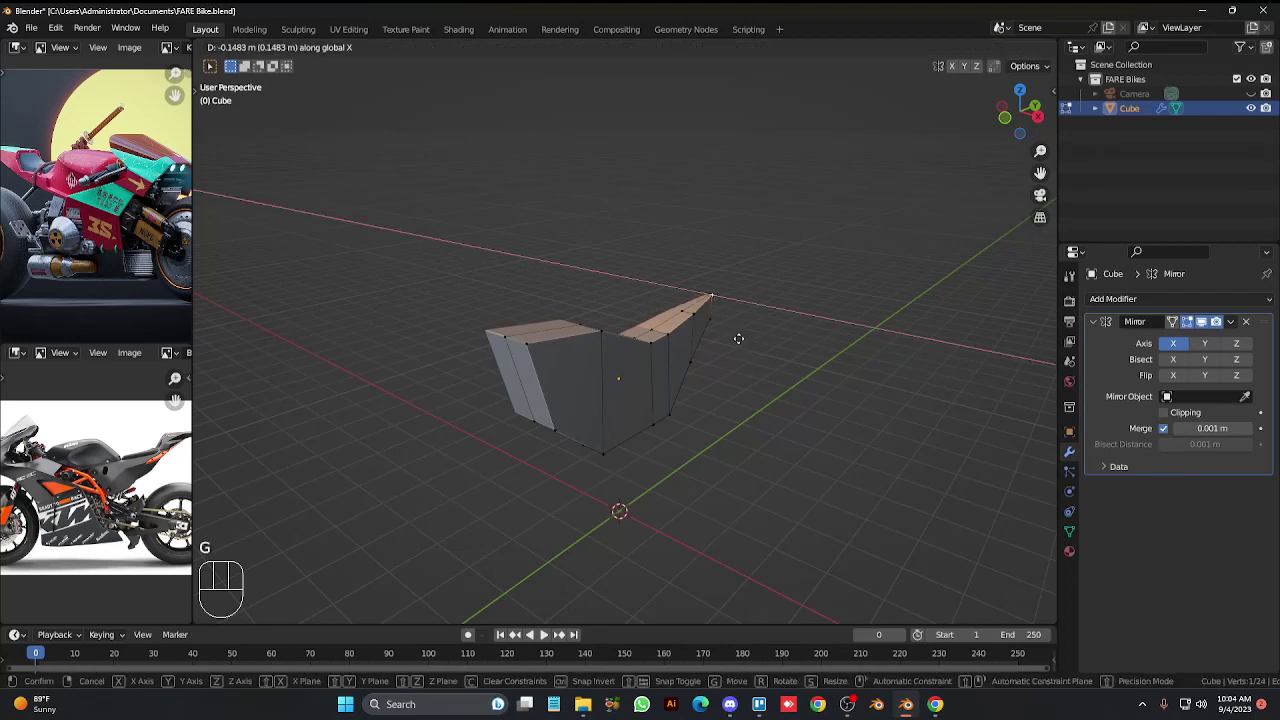
pyautogui.click(752, 344)
pyautogui.press('alt+z')
pyautogui.press('alt+z')
pyautogui.press('KP_6')
pyautogui.press('KP_6')
pyautogui.press('KP_6')
pyautogui.press('KP_6')
pyautogui.press('KP_2')
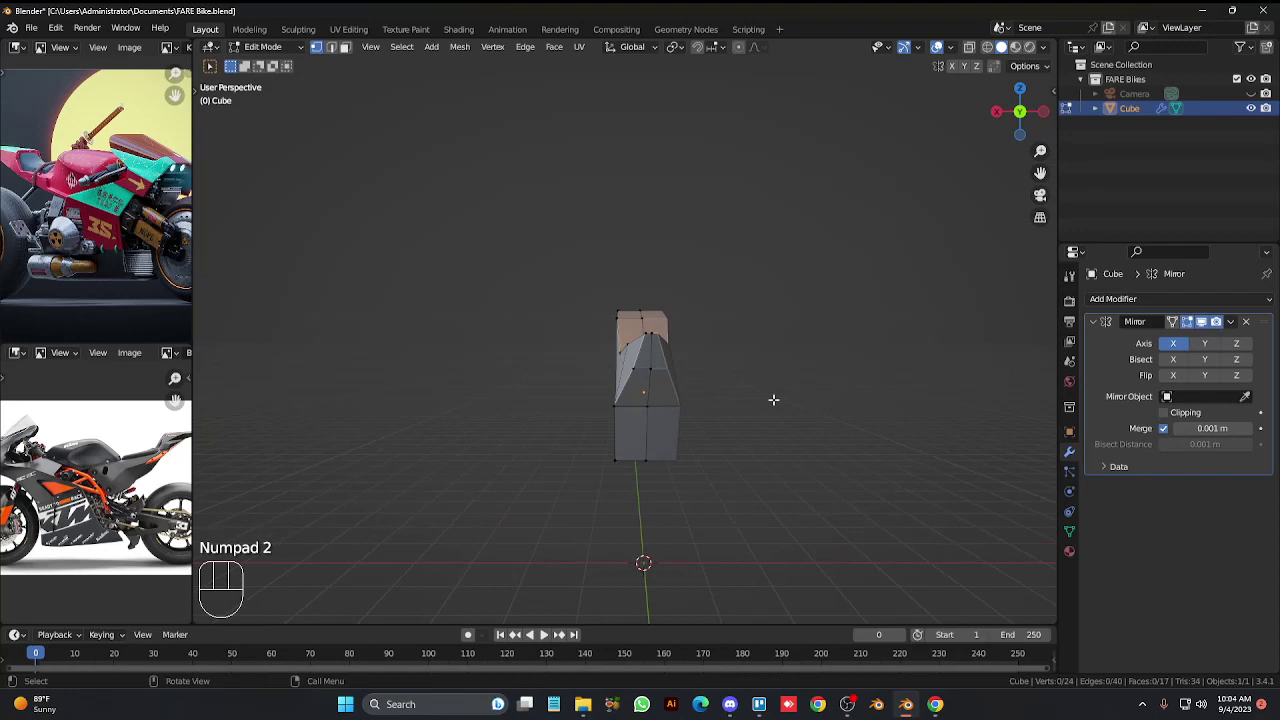
# Add an extra edge loop around the body and adjust two tail vertices vertically along Z.
pyautogui.press('KP_Multiply')
pyautogui.press('KP_6')
pyautogui.press('KP_6')
pyautogui.press('KP_6')
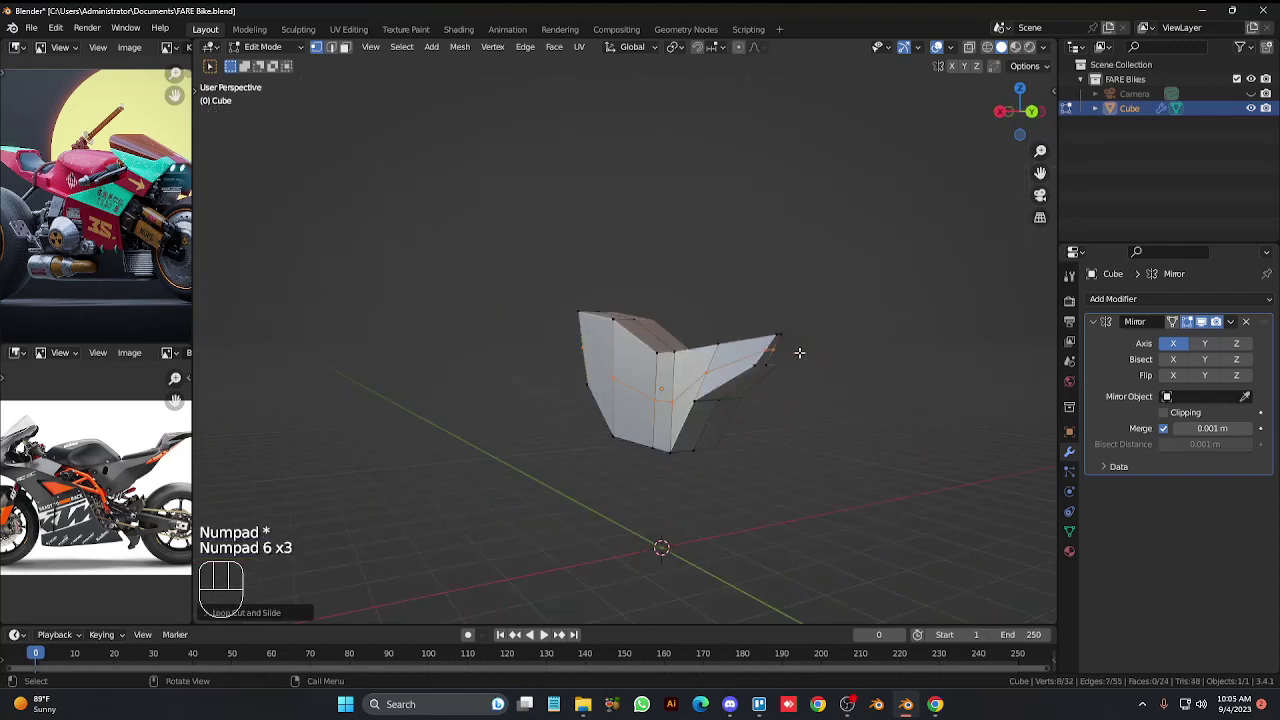
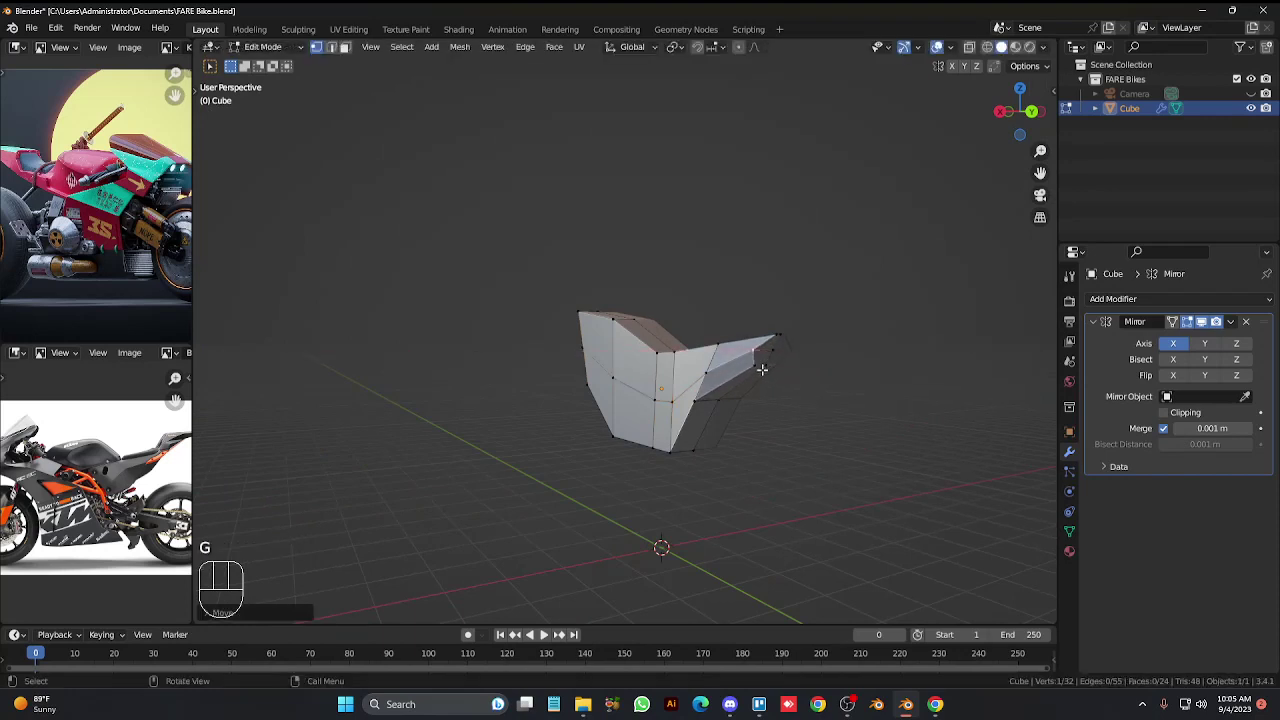
pyautogui.click(753, 359)
pyautogui.click(773, 363)
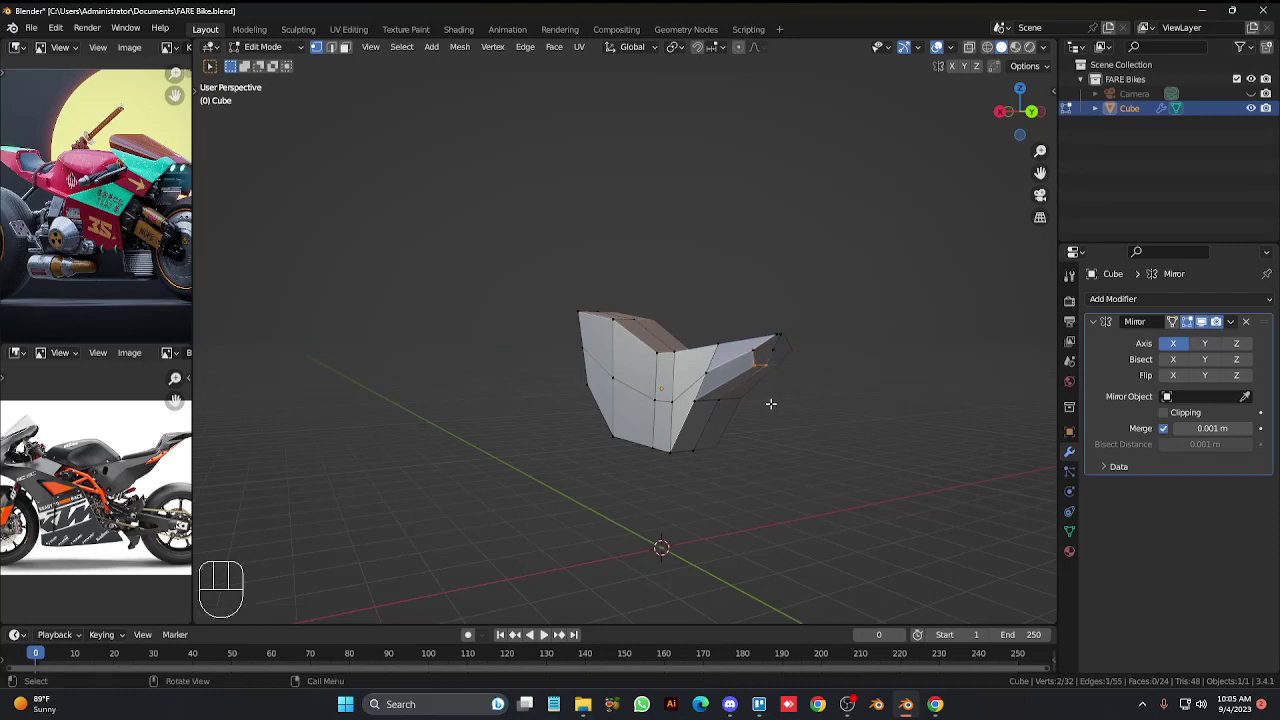
pyautogui.press('g')
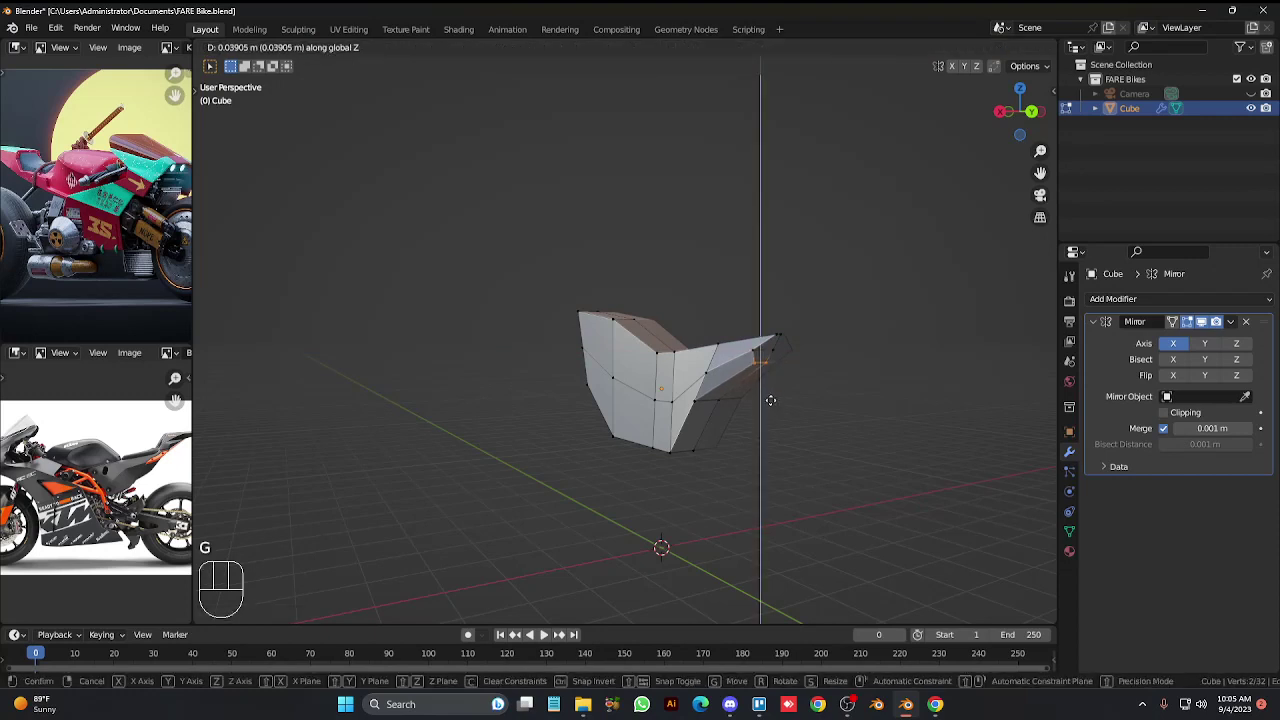
pyautogui.press('g')
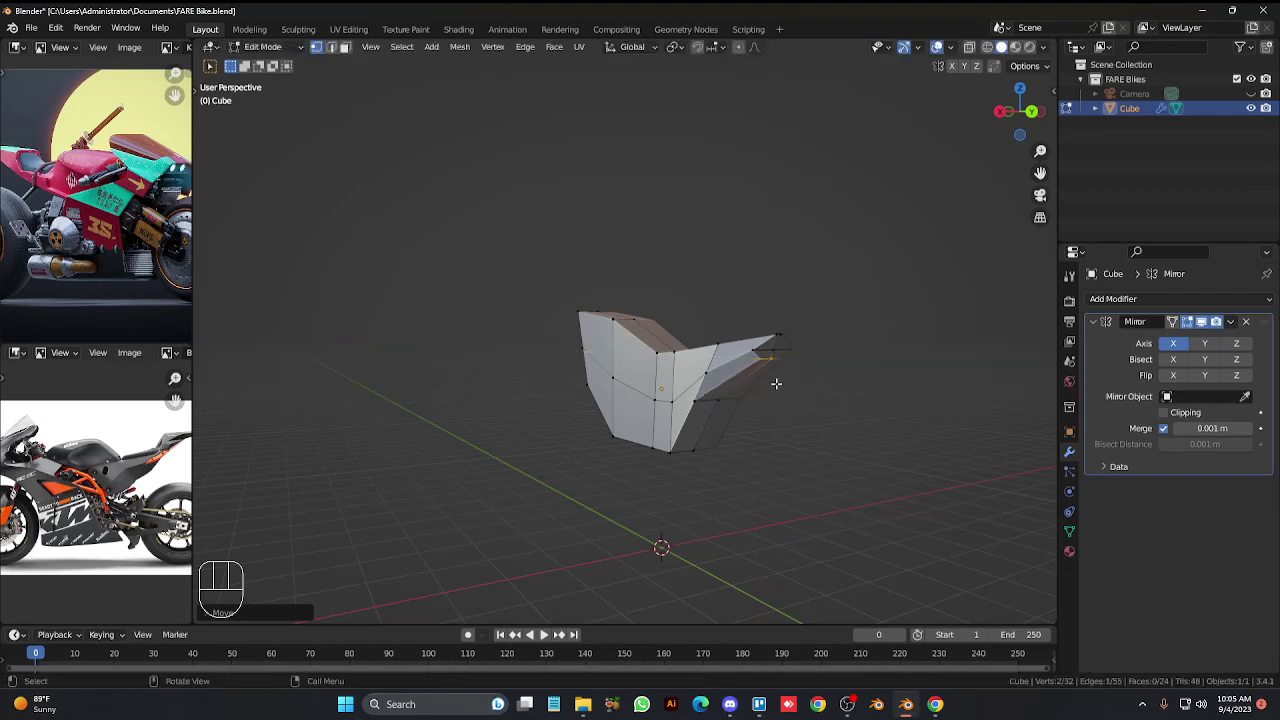
# In right side view, move the lower tail tip and scale the tip vertices to 0 on Y into a flat point.
pyautogui.press('KP_3')
pyautogui.press('KP_Add')
pyautogui.press('KP_Add')
pyautogui.press('KP_Add')
pyautogui.press('ctrl+KP_6')
pyautogui.press('ctrl+KP_6')
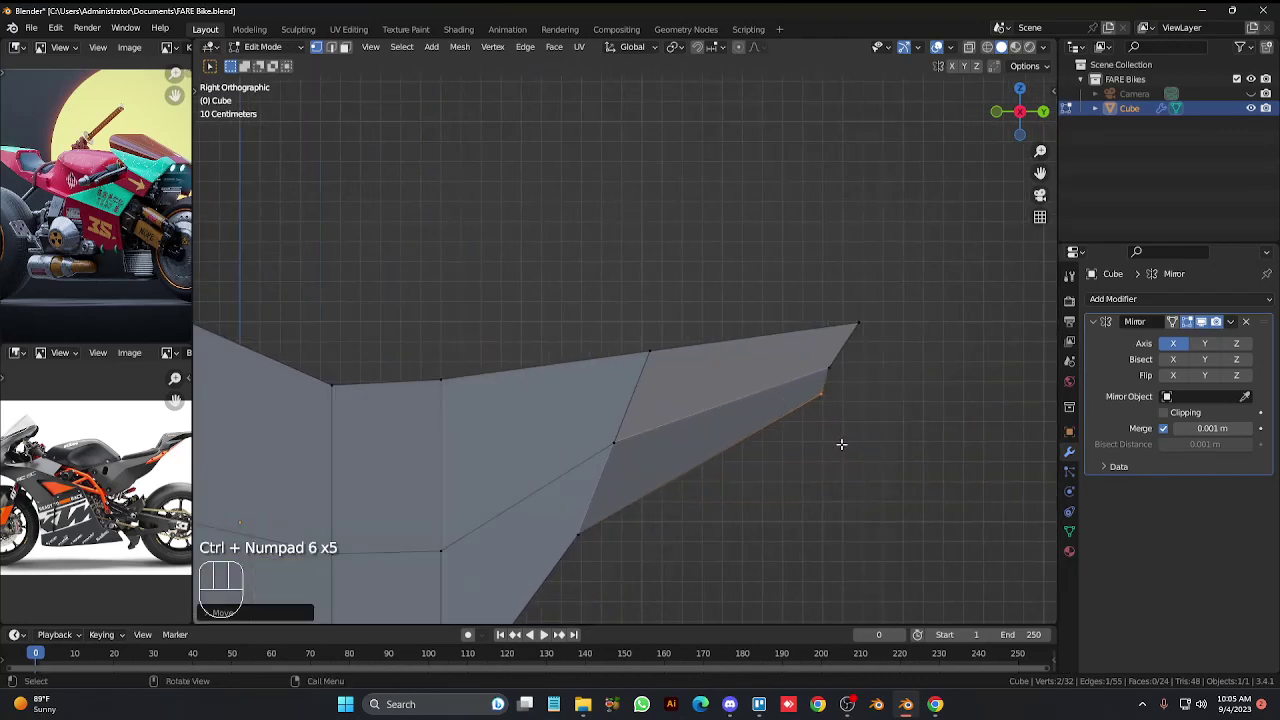
pyautogui.press('g')
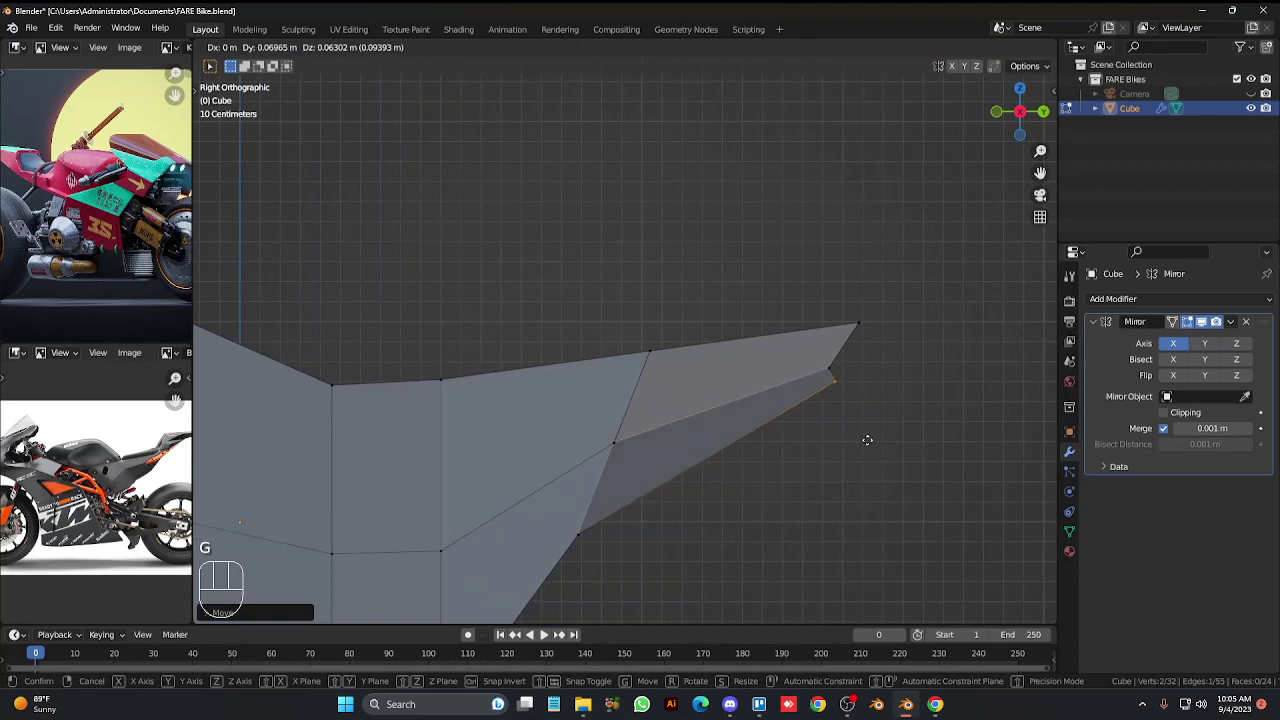
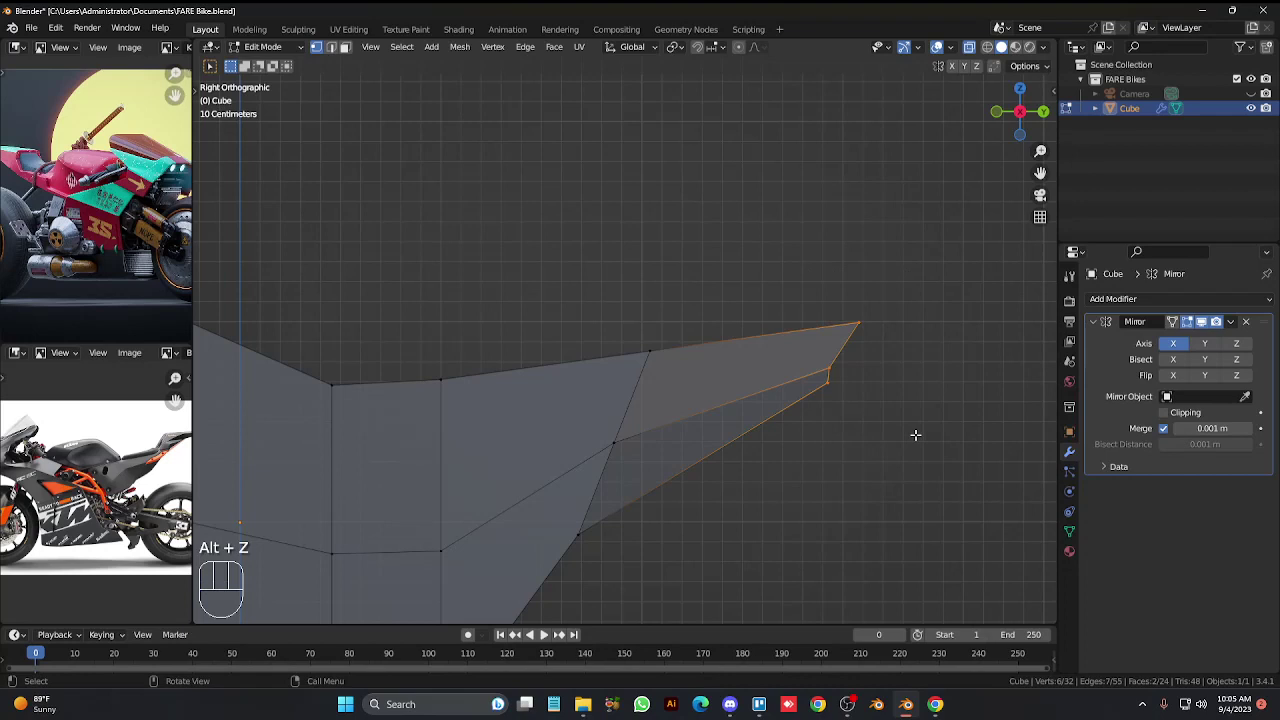
pyautogui.press('s')
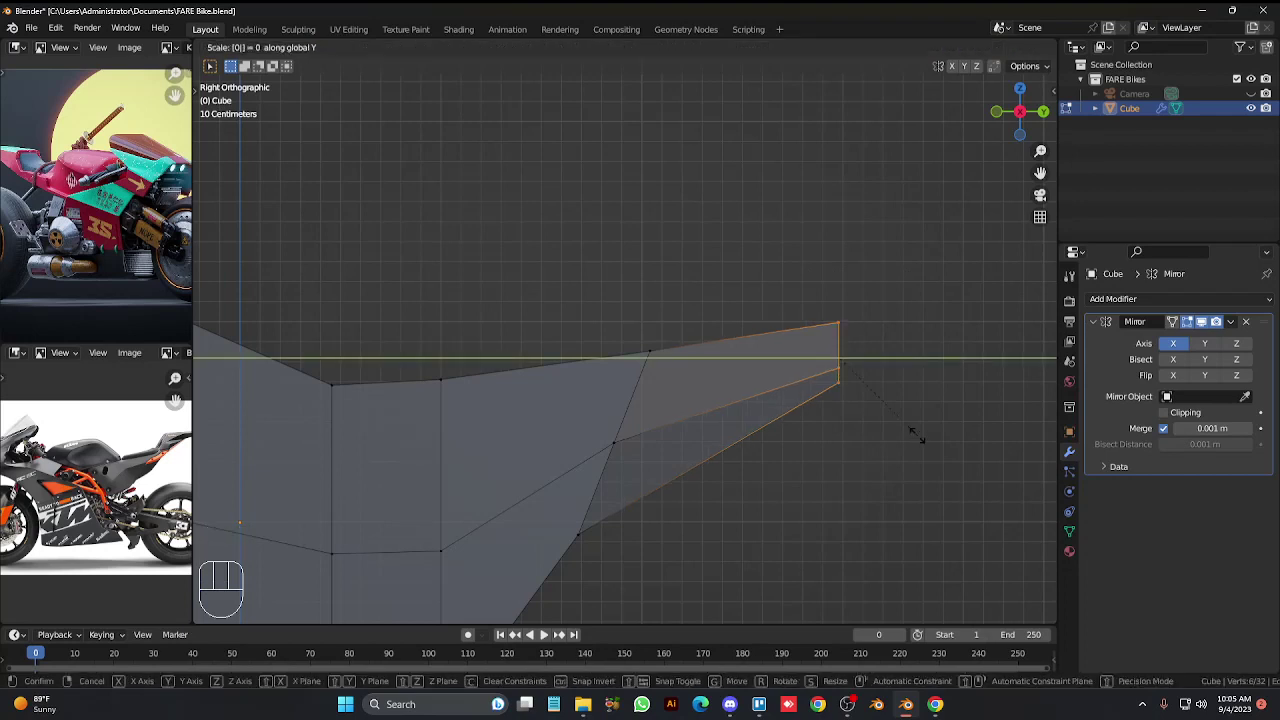
pyautogui.press('r')
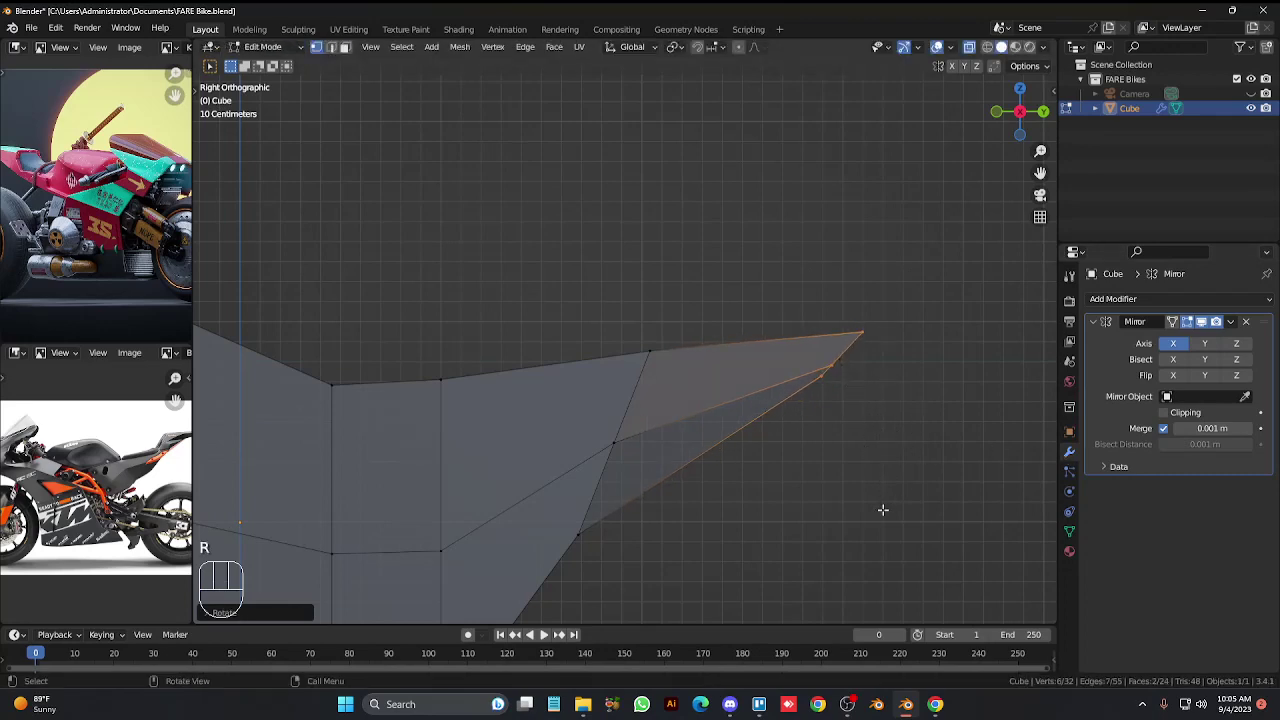
pyautogui.press('alt+z')
pyautogui.click(884, 506)
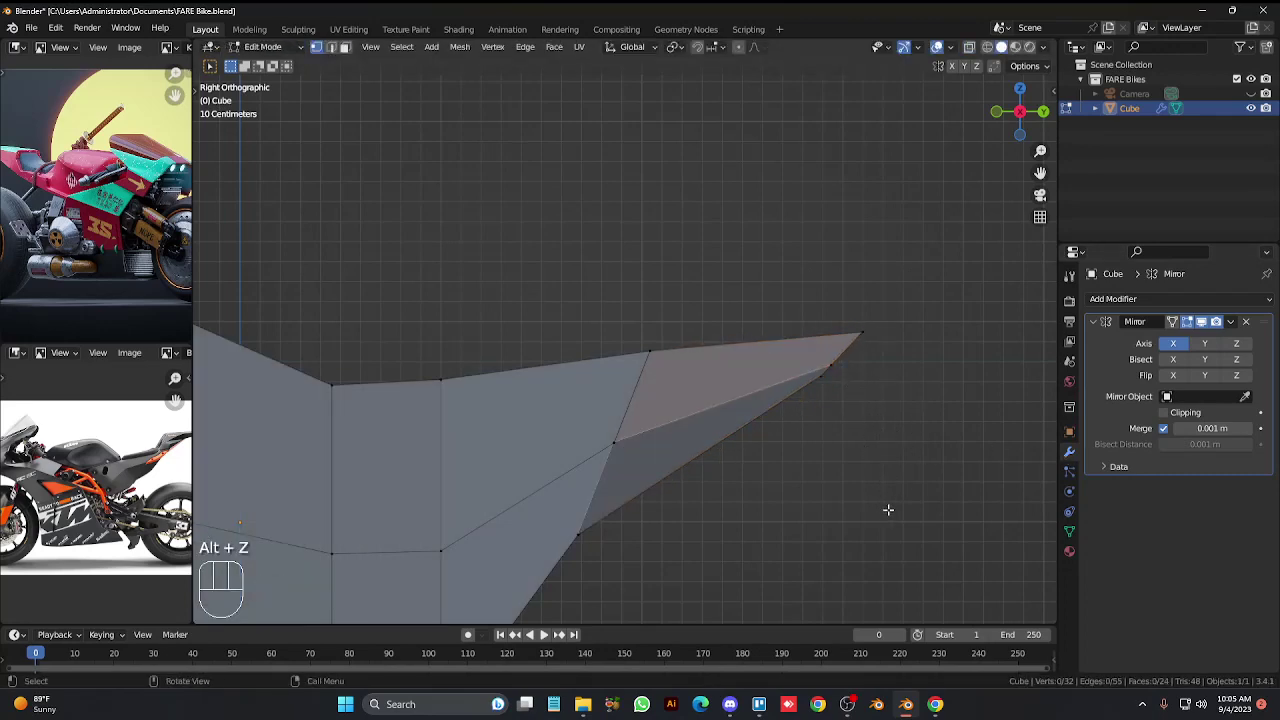
# Nudge a side vertex into place from perspective, then leave Edit Mode to view the body.
pyautogui.press('KP_6')
pyautogui.press('KP_6')
pyautogui.press('KP_6')
pyautogui.press('KP_6')
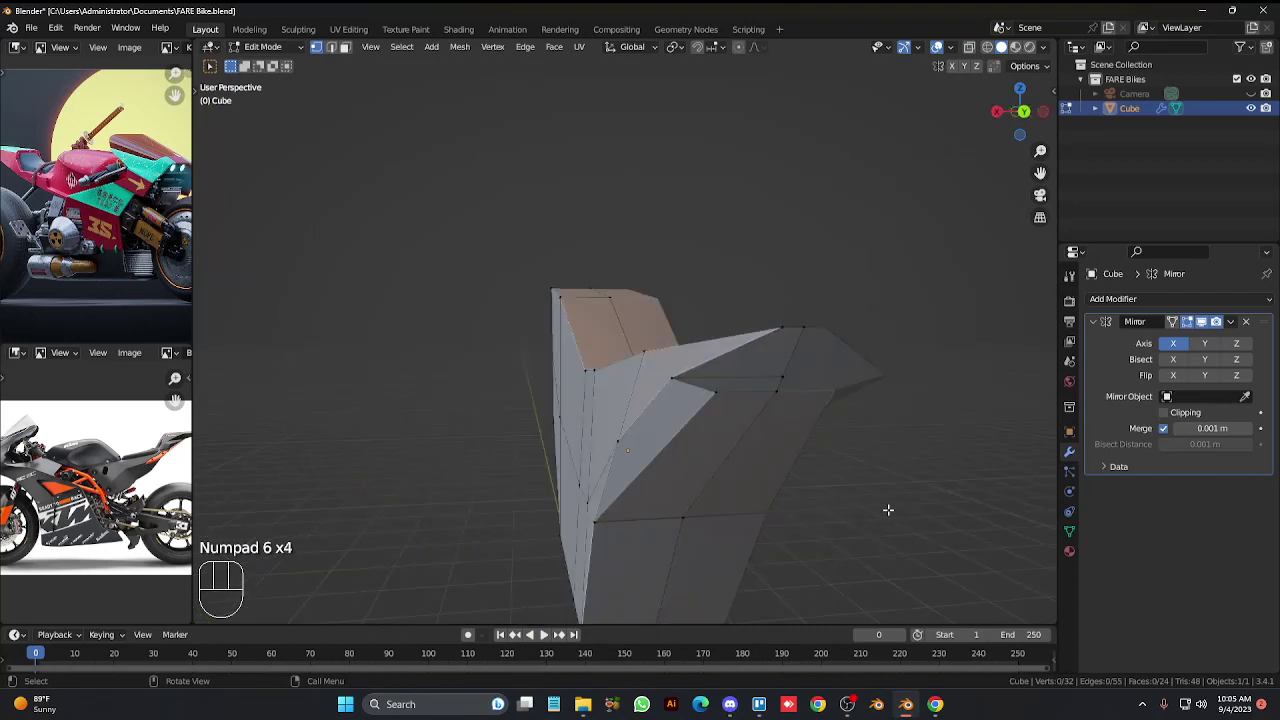
pyautogui.click(676, 375)
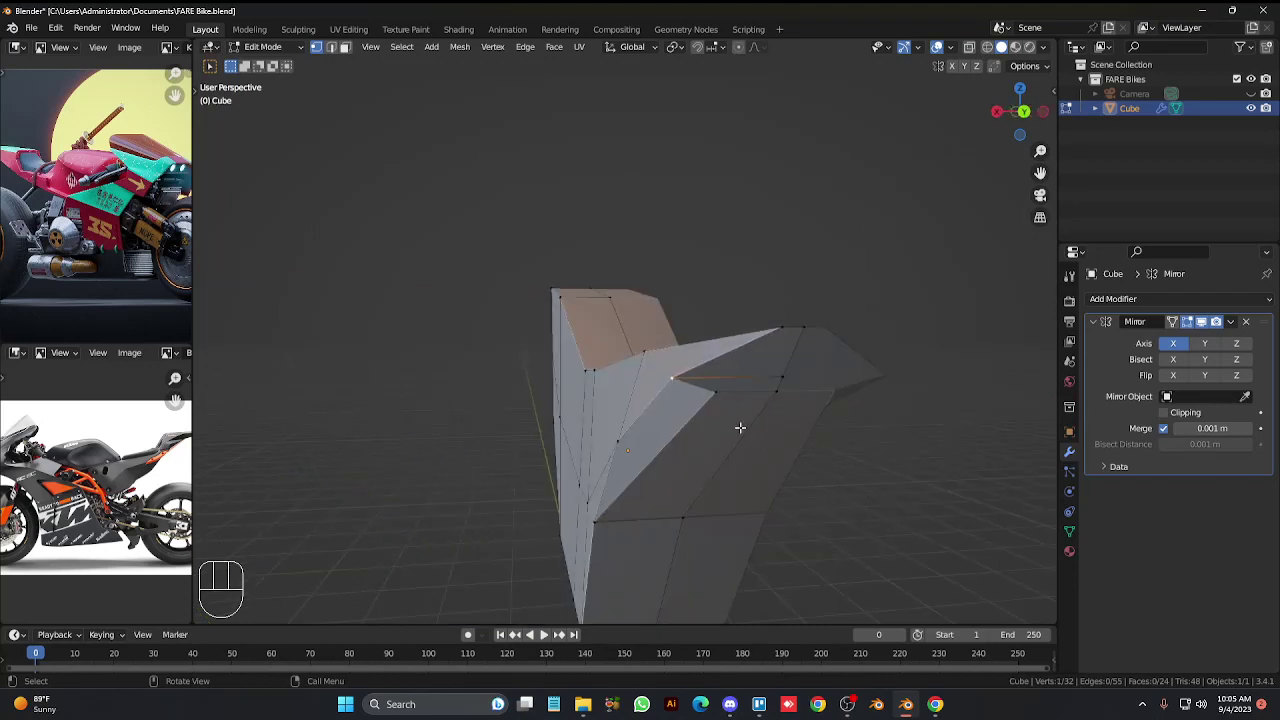
pyautogui.press('g')
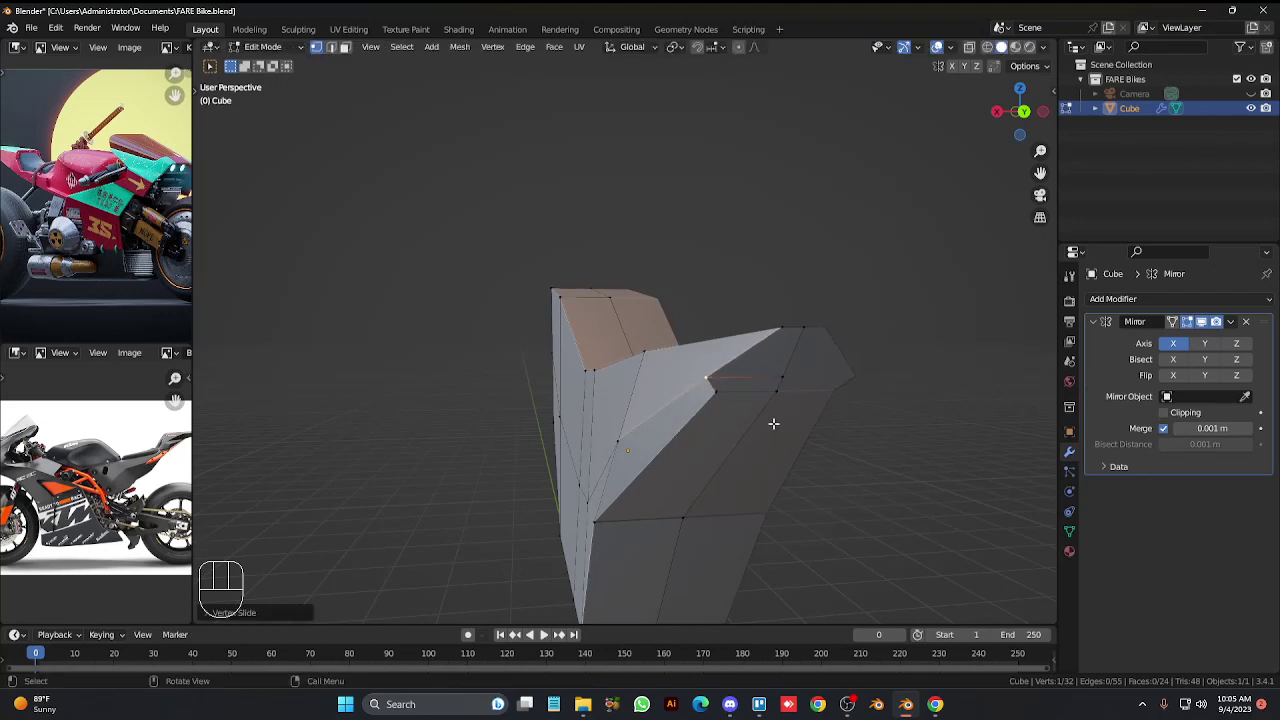
pyautogui.press('Tab')
pyautogui.press('KP_6')
pyautogui.press('KP_6')
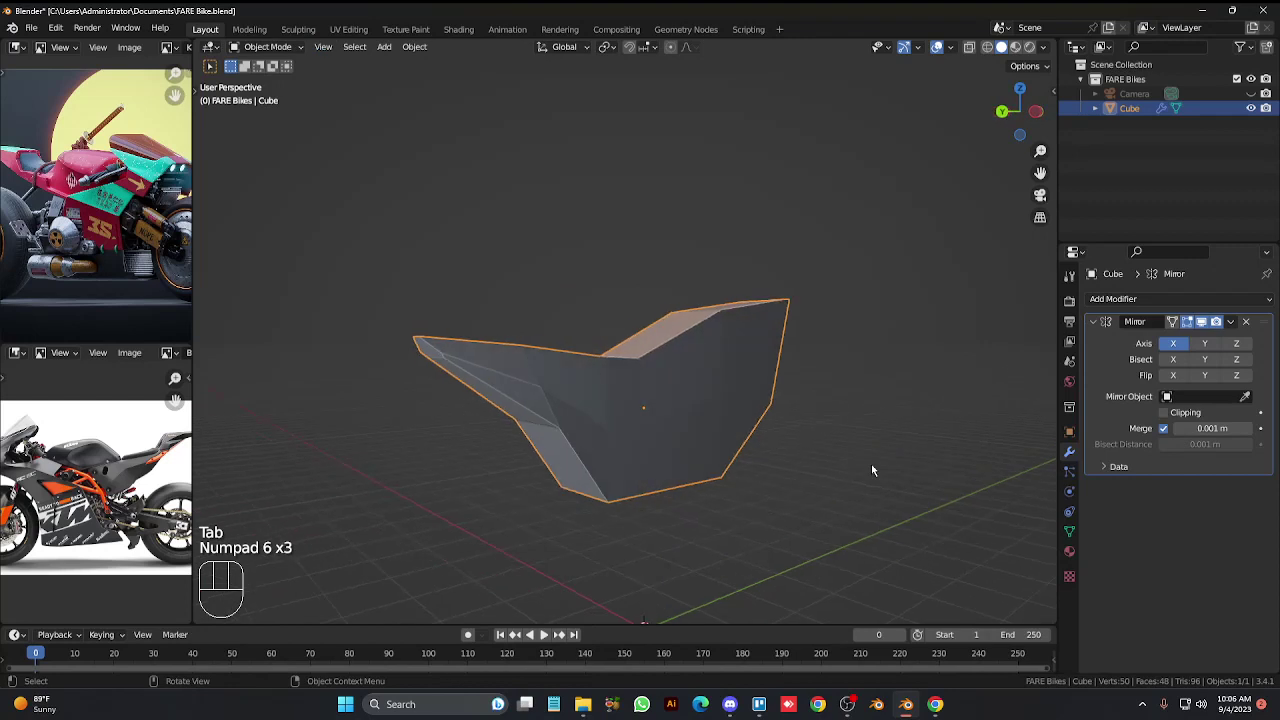
# Select a middle side vertex of the body and pull it inward along X.
pyautogui.press('KP_4')
pyautogui.press('KP_4')
pyautogui.press('KP_4')
pyautogui.press('Tab')
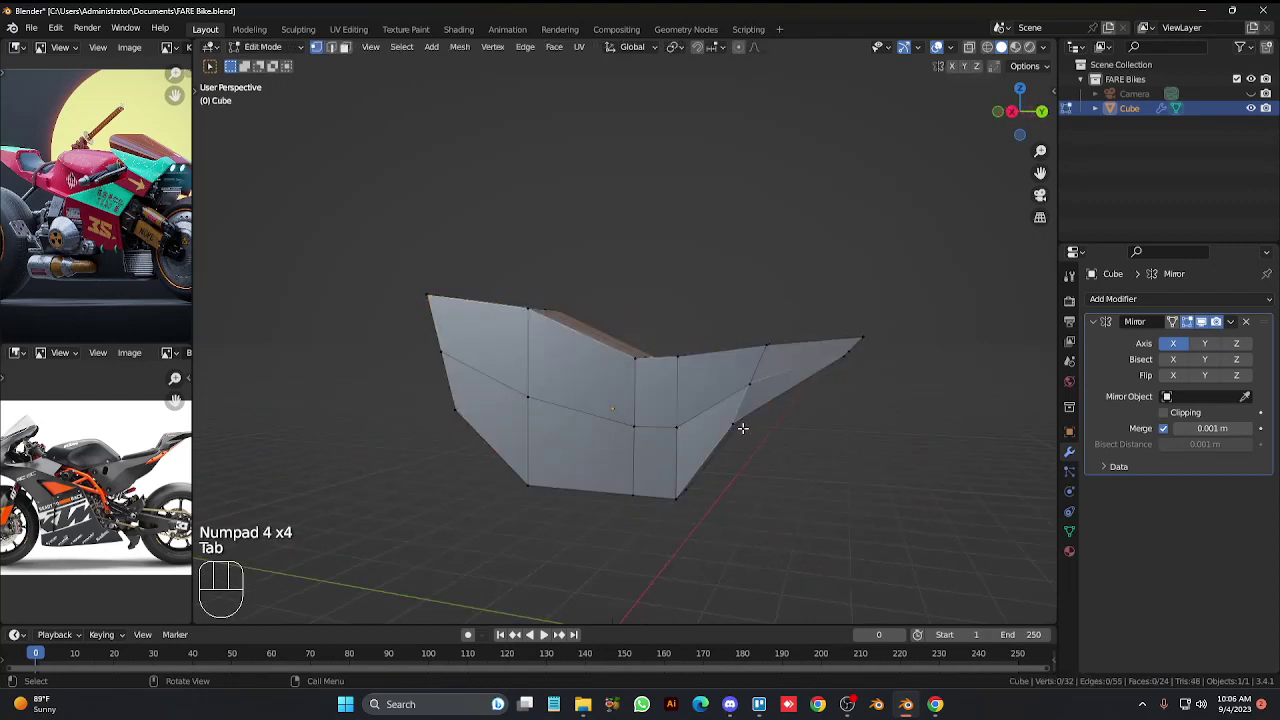
pyautogui.click(664, 410)
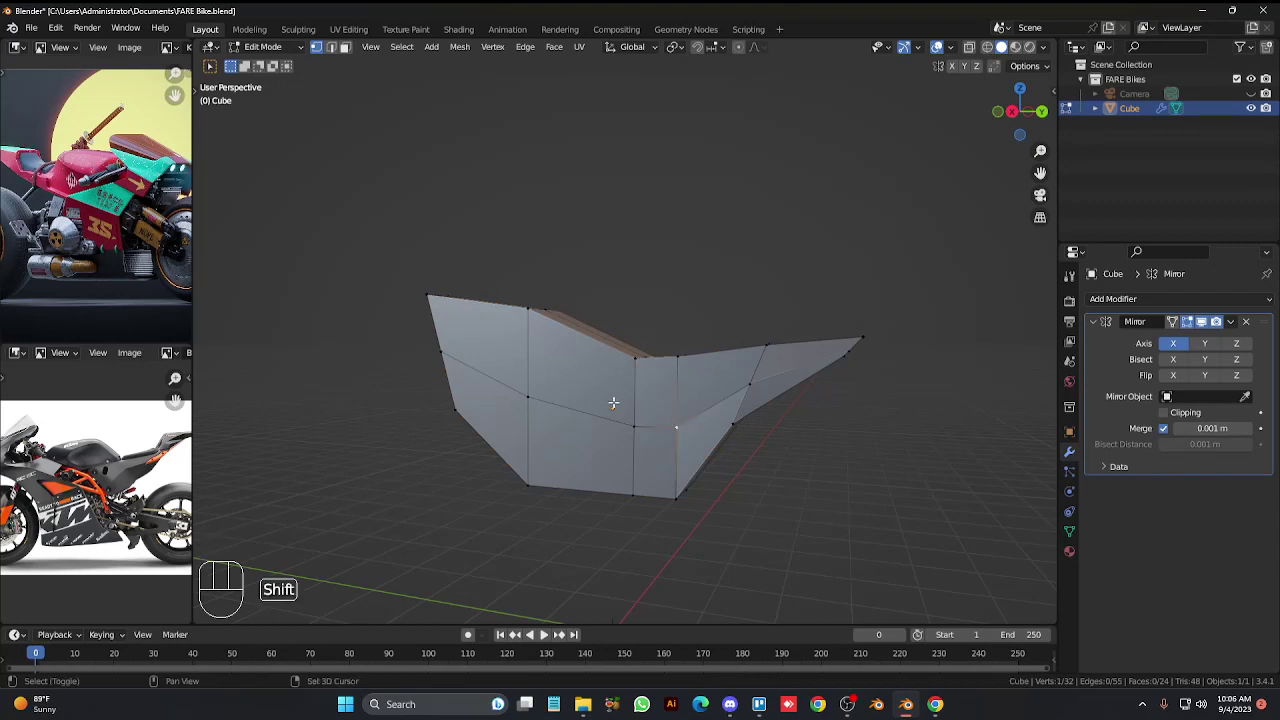
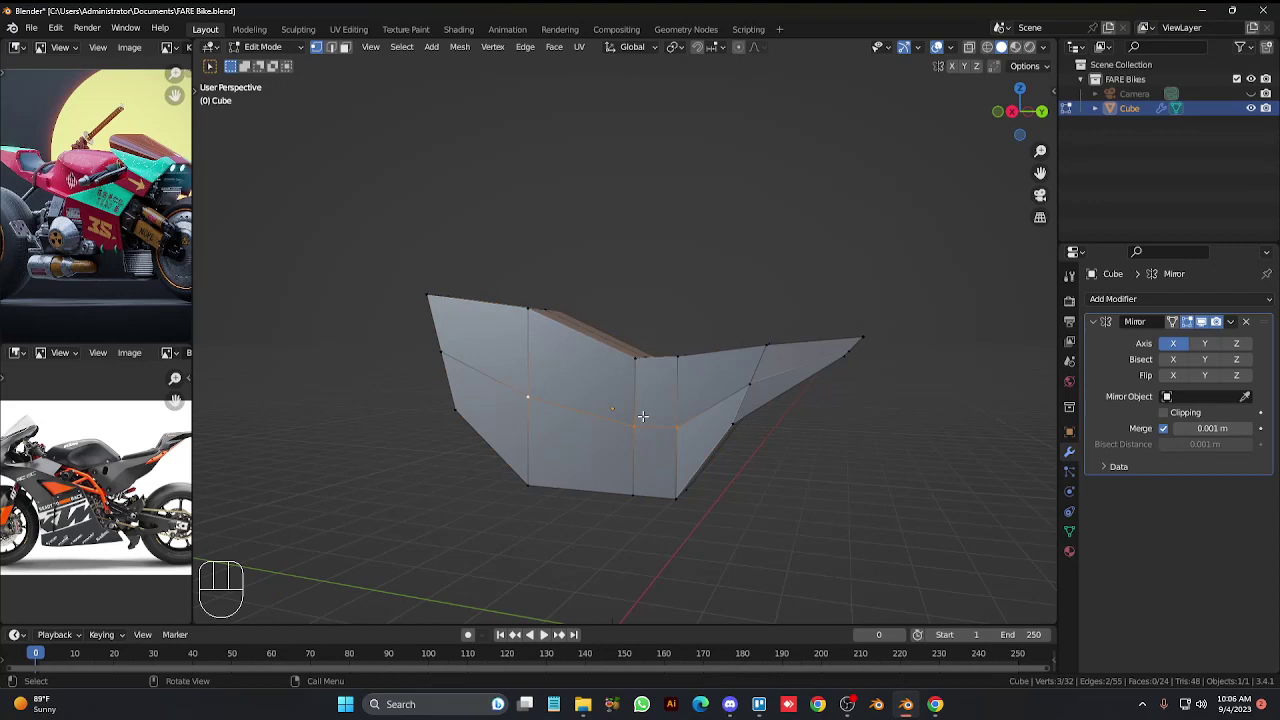
pyautogui.press('g')
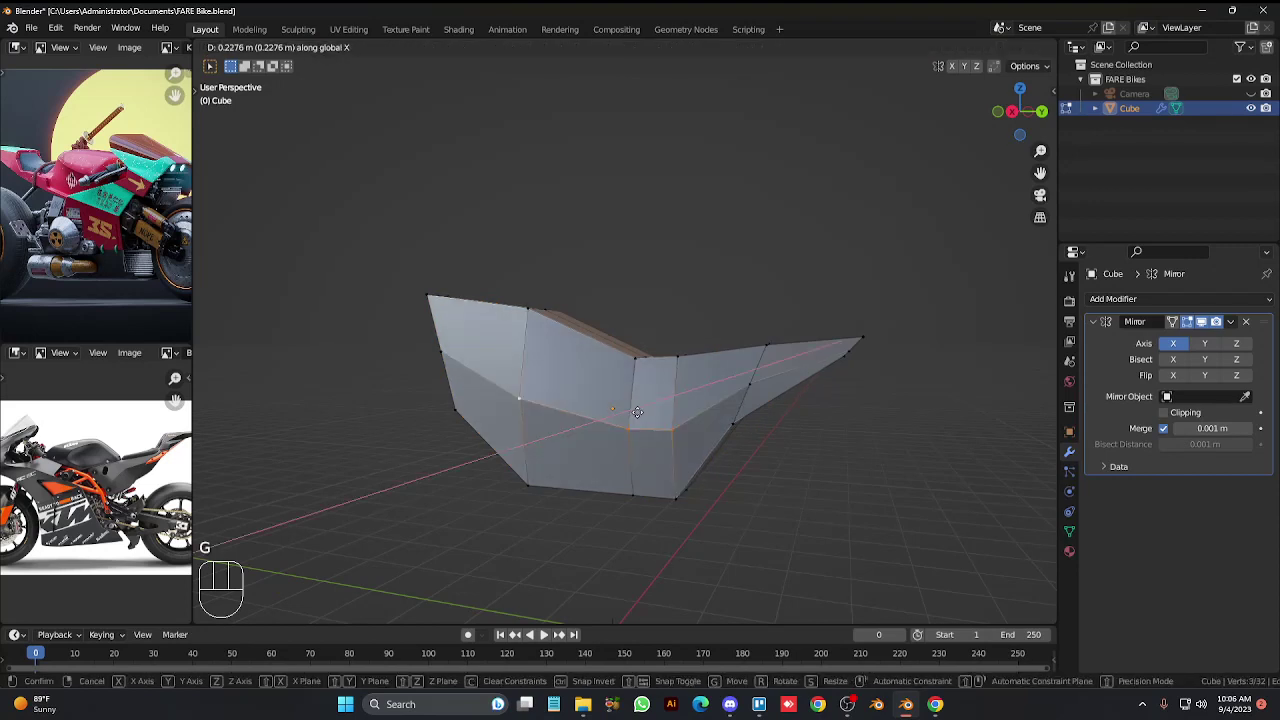
pyautogui.press('x')
pyautogui.press('x')
pyautogui.press('x')
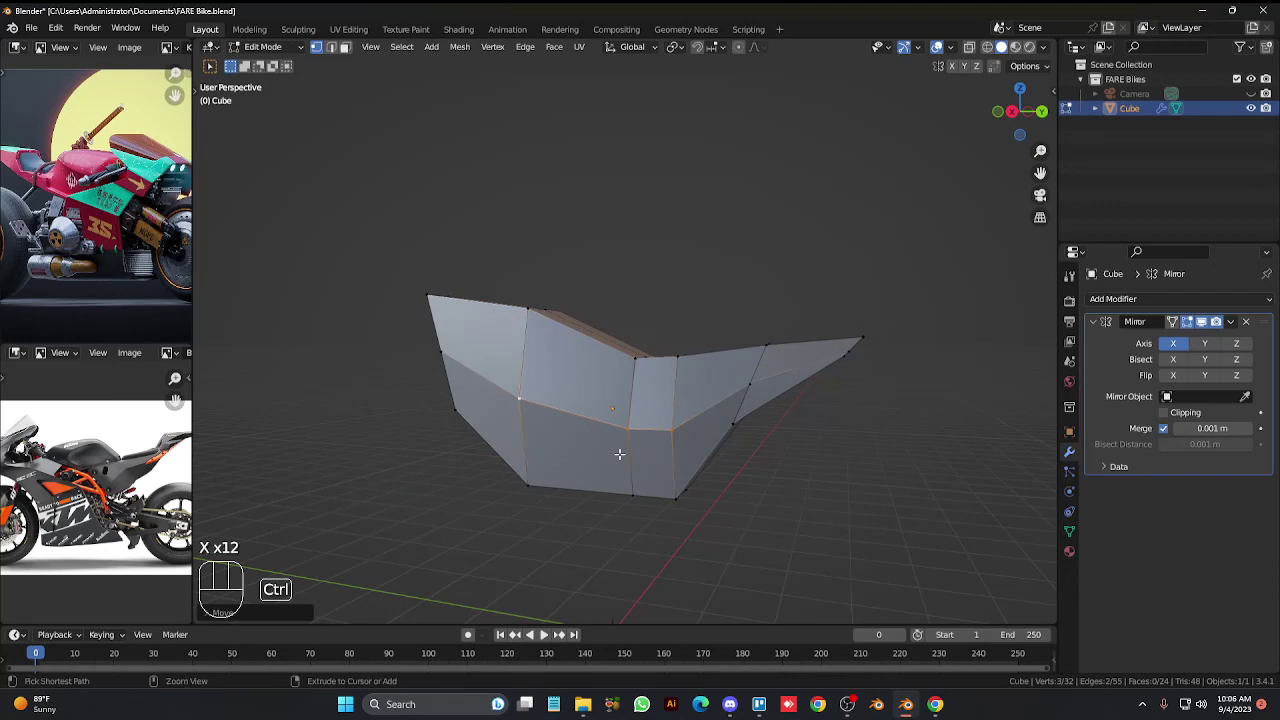
# Add another edge loop across the side and move its vertices sideways to deepen the inset.
pyautogui.press('ctrl+r')
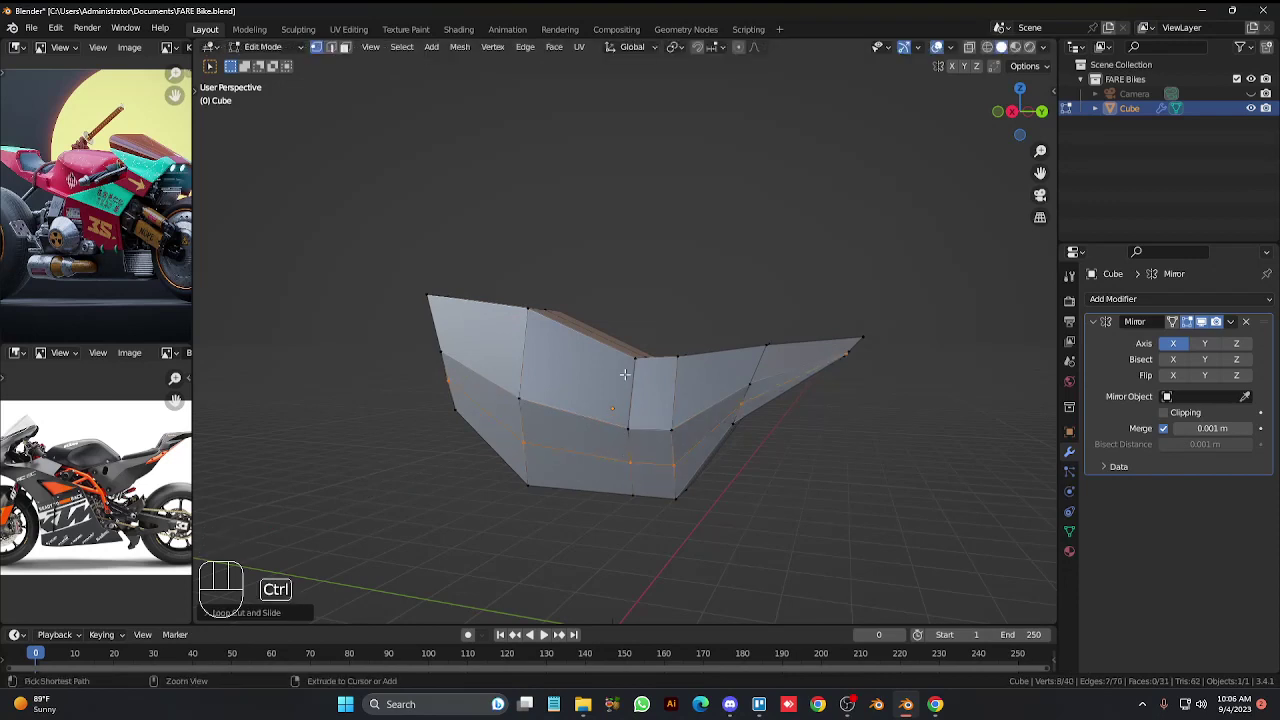
pyautogui.press('ctrl+r')
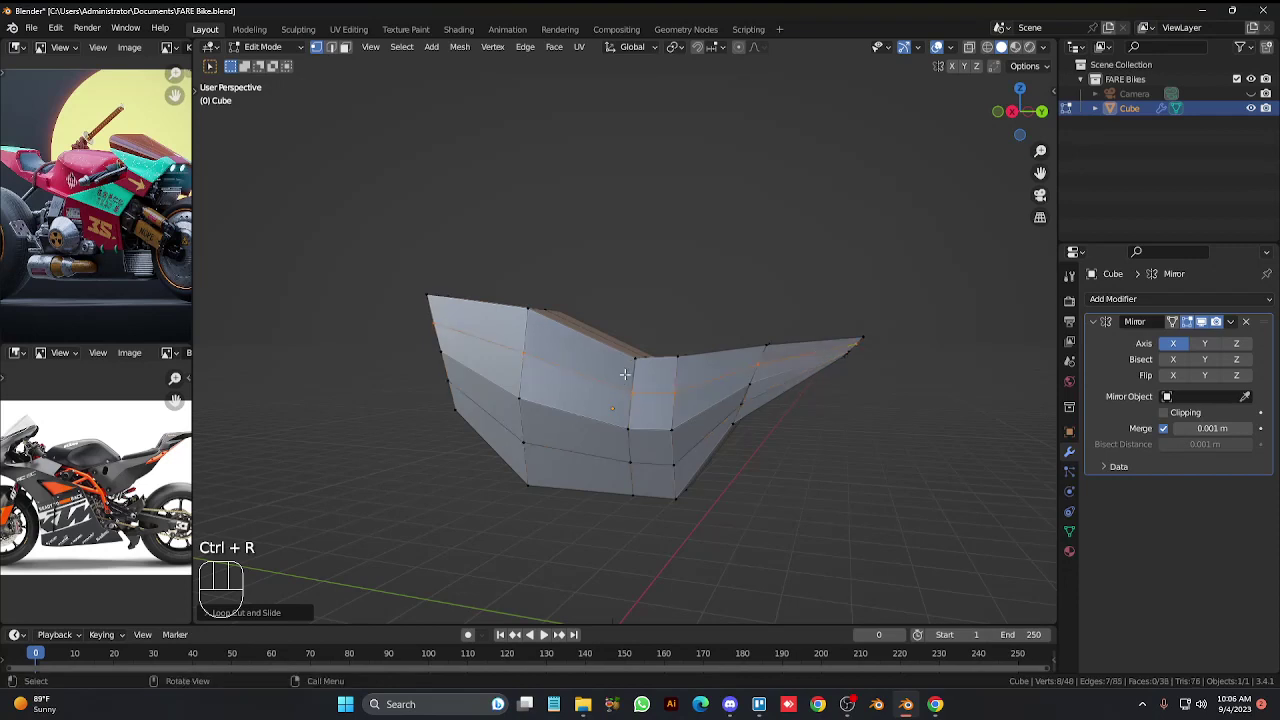
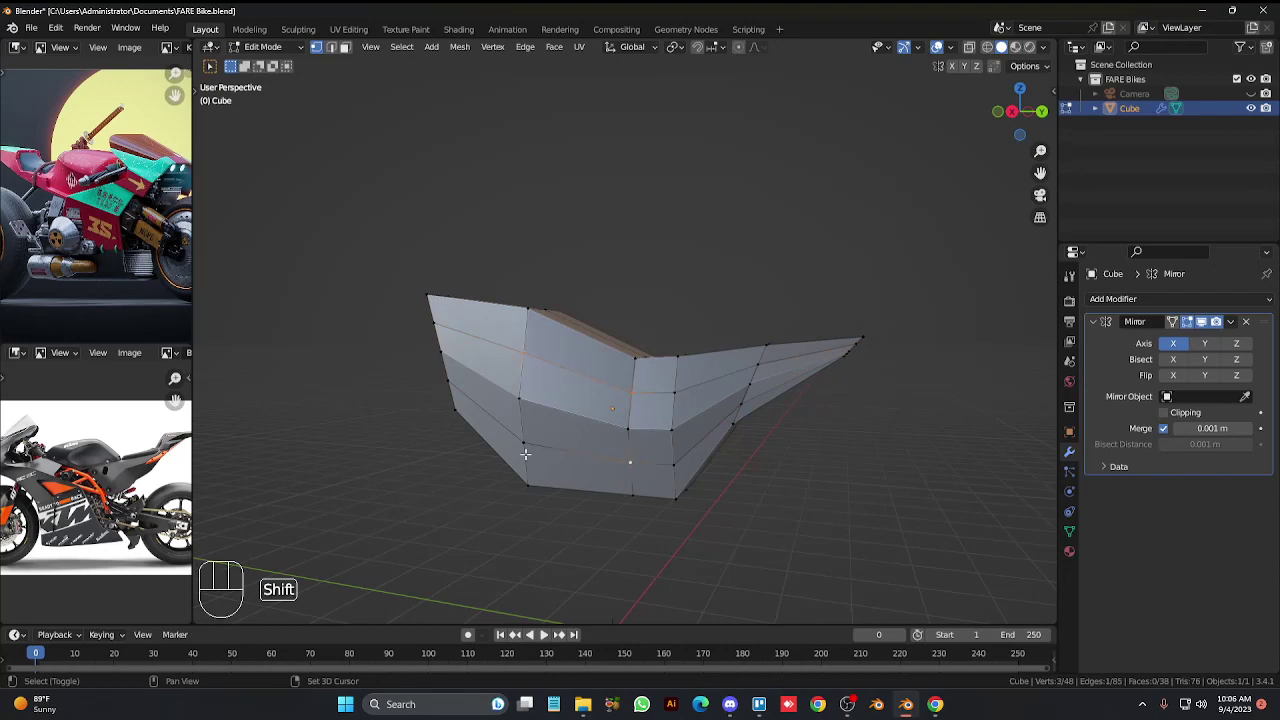
pyautogui.press('g')
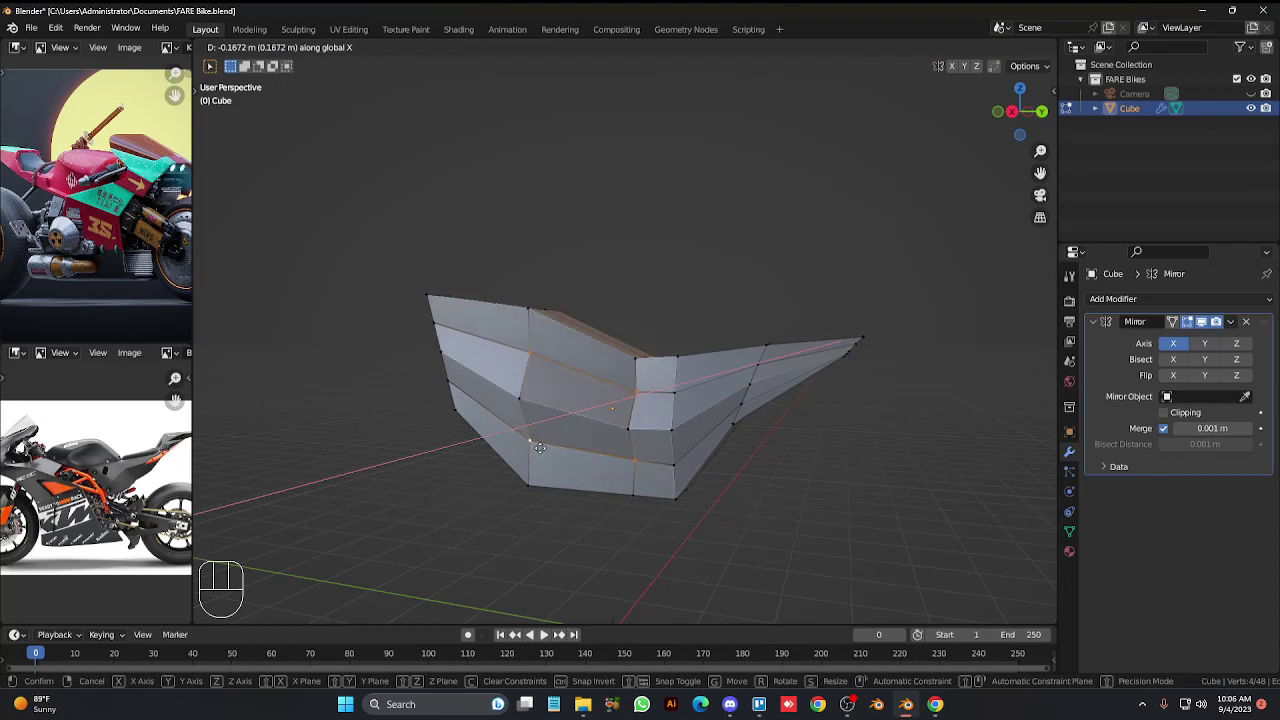
pyautogui.press('KP_4')
pyautogui.press('KP_4')
pyautogui.press('KP_4')
pyautogui.press('KP_4')
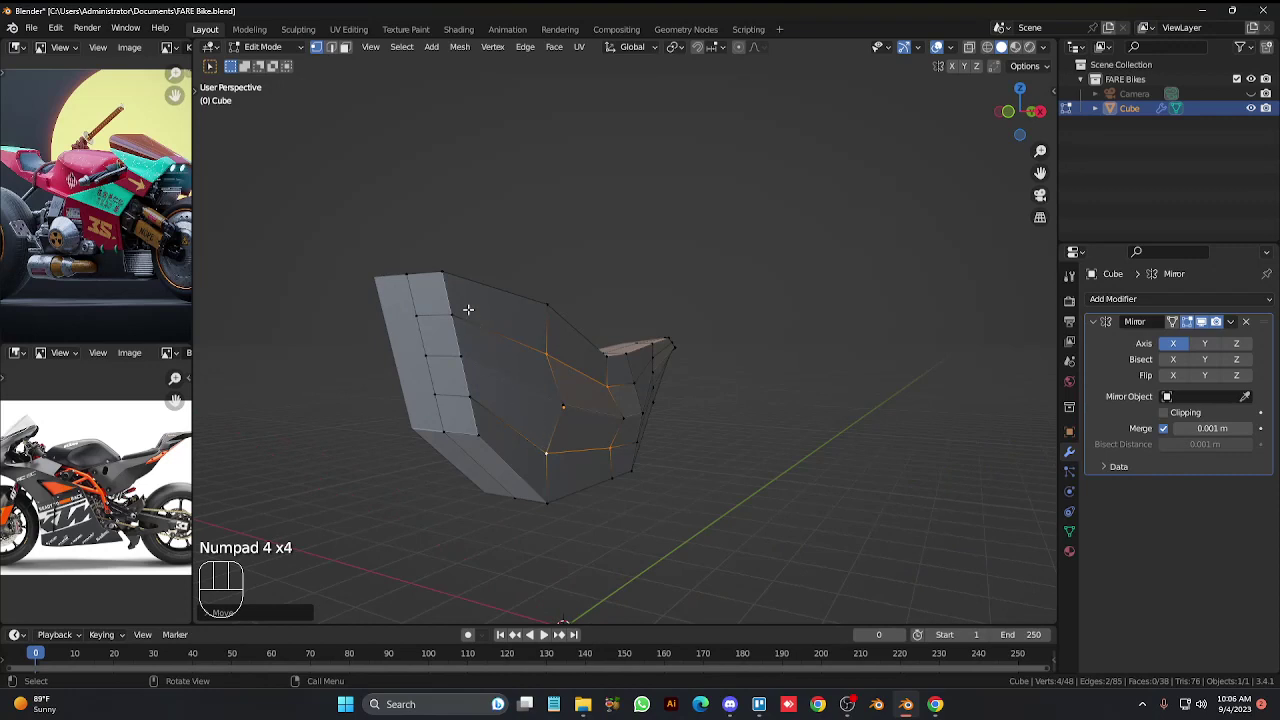
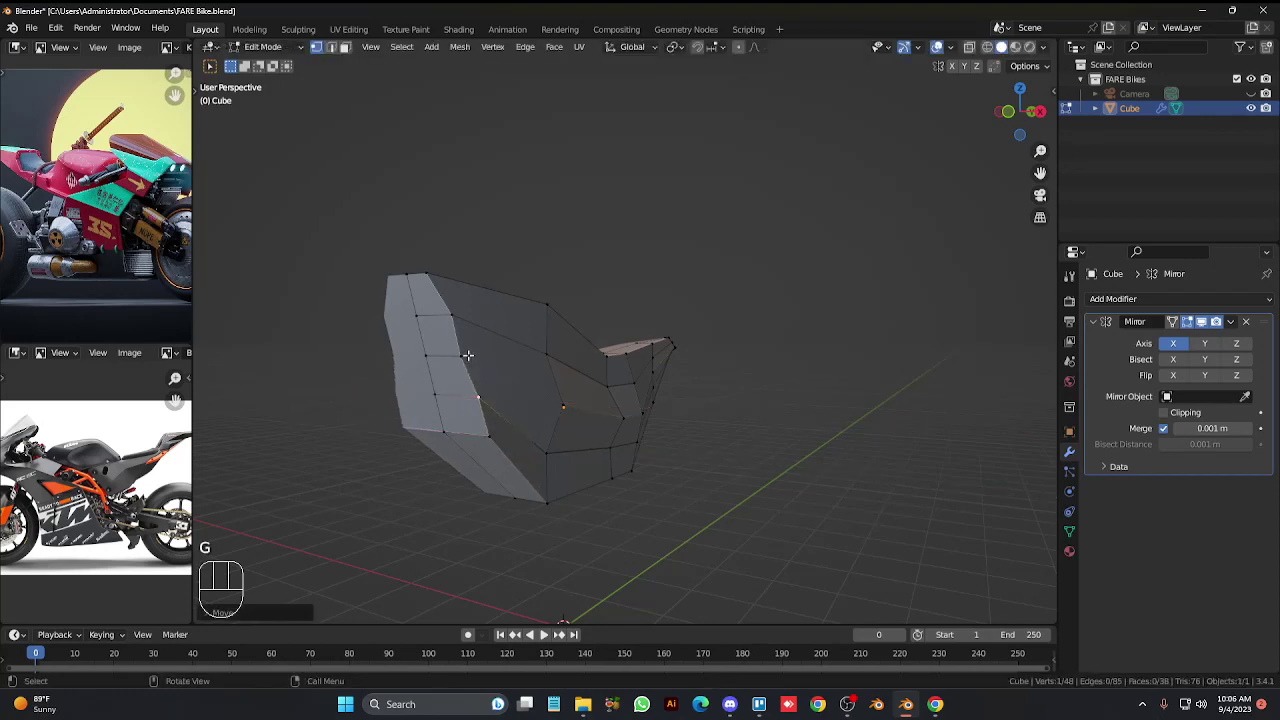
# Move the selected vertex along X, then orbit toward the front of the body to check it.
pyautogui.press('g')
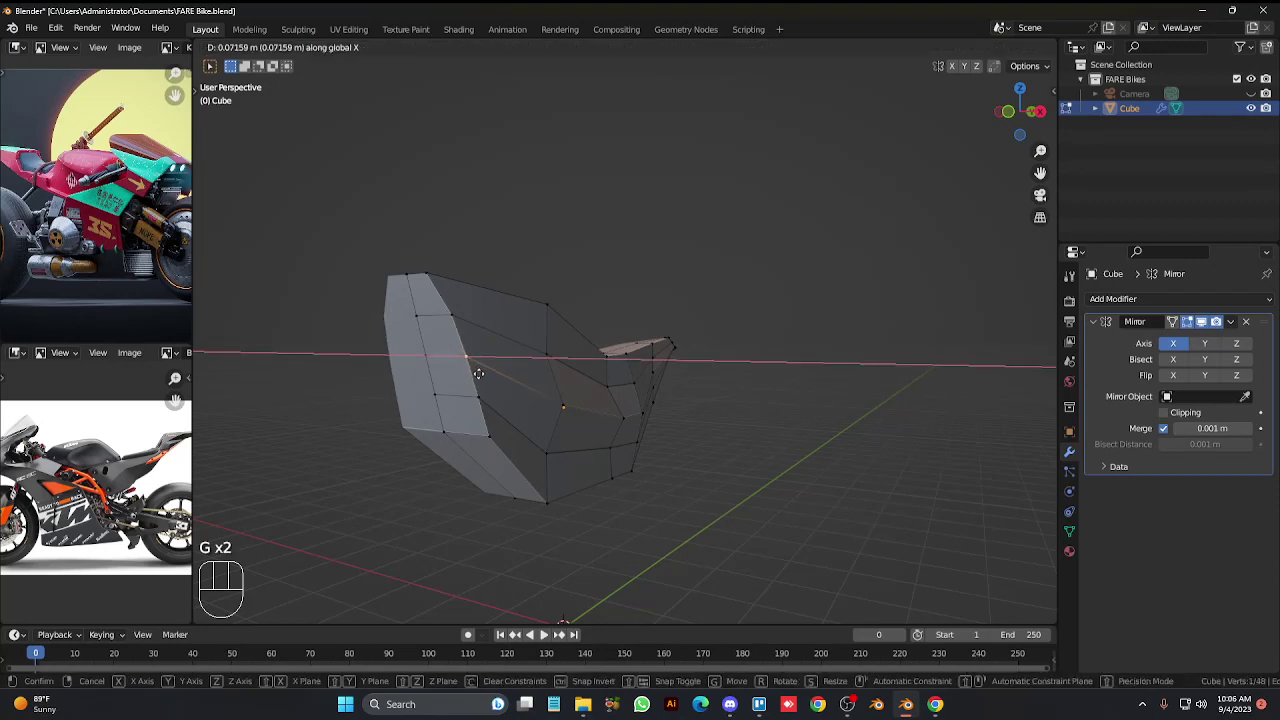
pyautogui.click(544, 500)
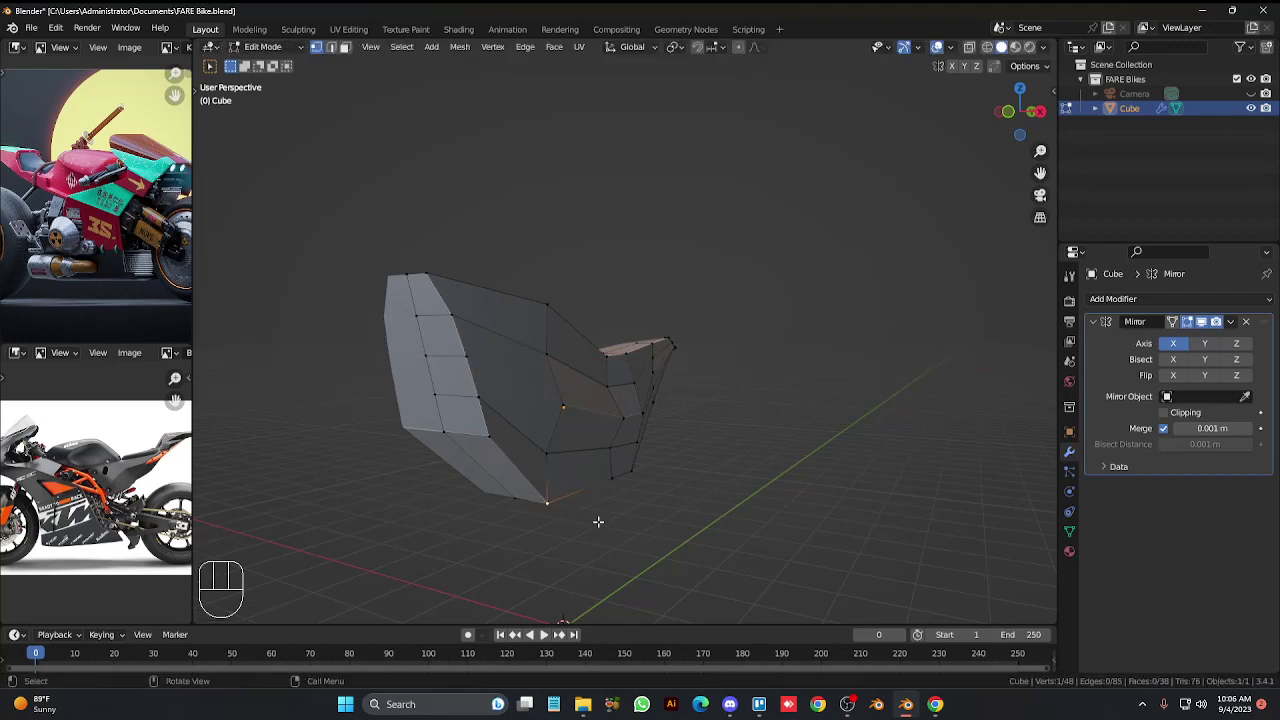
pyautogui.press('KP_2')
pyautogui.press('KP_2')
pyautogui.press('KP_2')
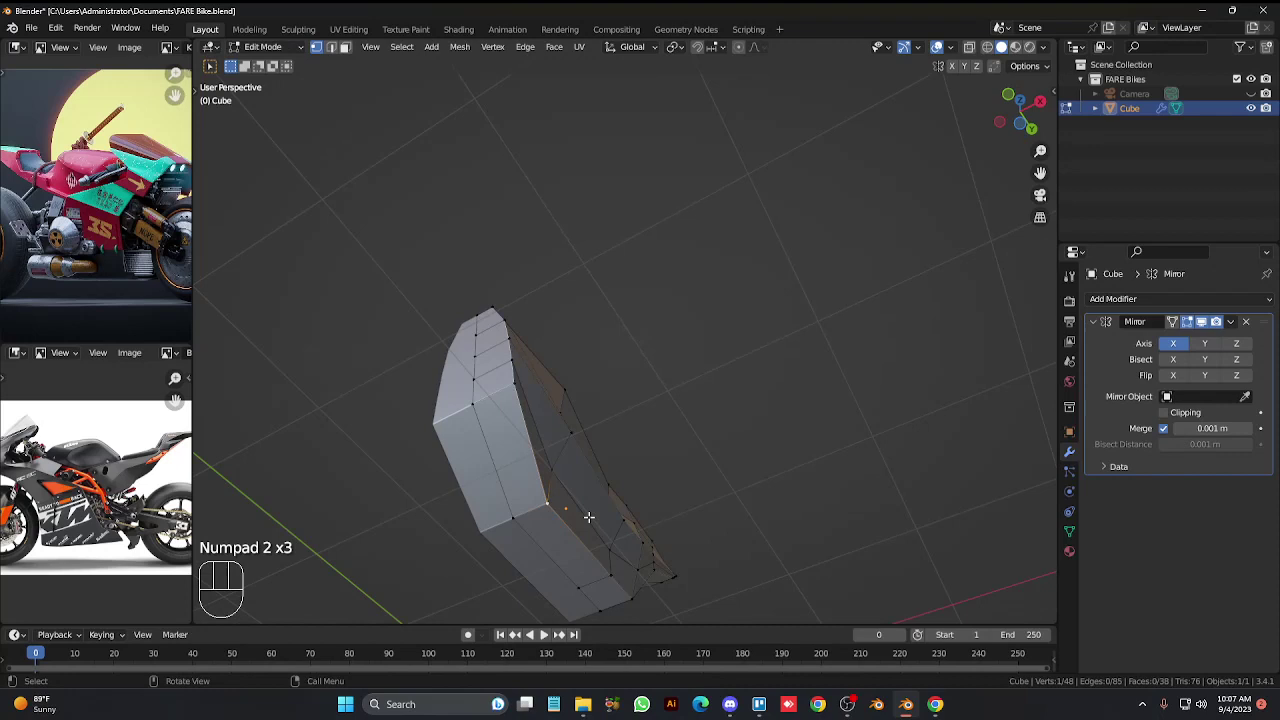
pyautogui.press('KP_4')
pyautogui.press('KP_2')
pyautogui.press('ctrl+KP_2')
pyautogui.press('ctrl+KP_2')
pyautogui.press('ctrl+KP_2')
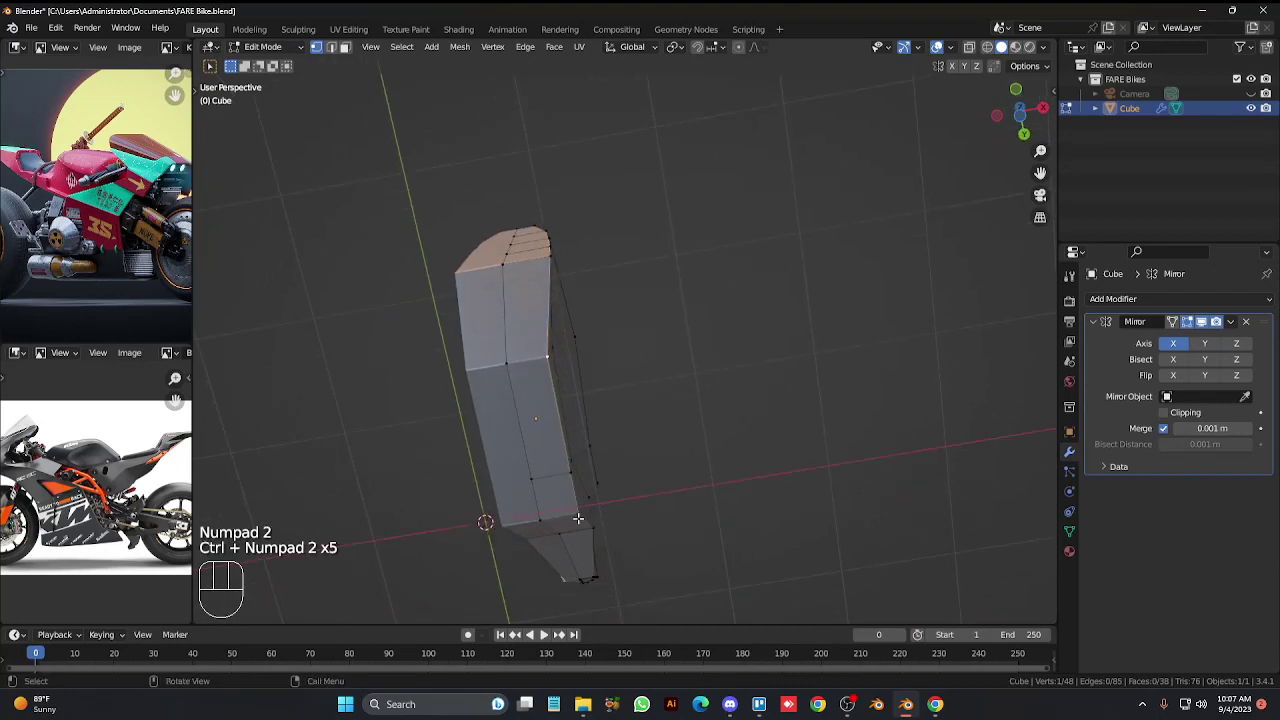
# Nudge lower base vertices into place and, from the right side view, move two lower-edge vertices.
pyautogui.press('g')
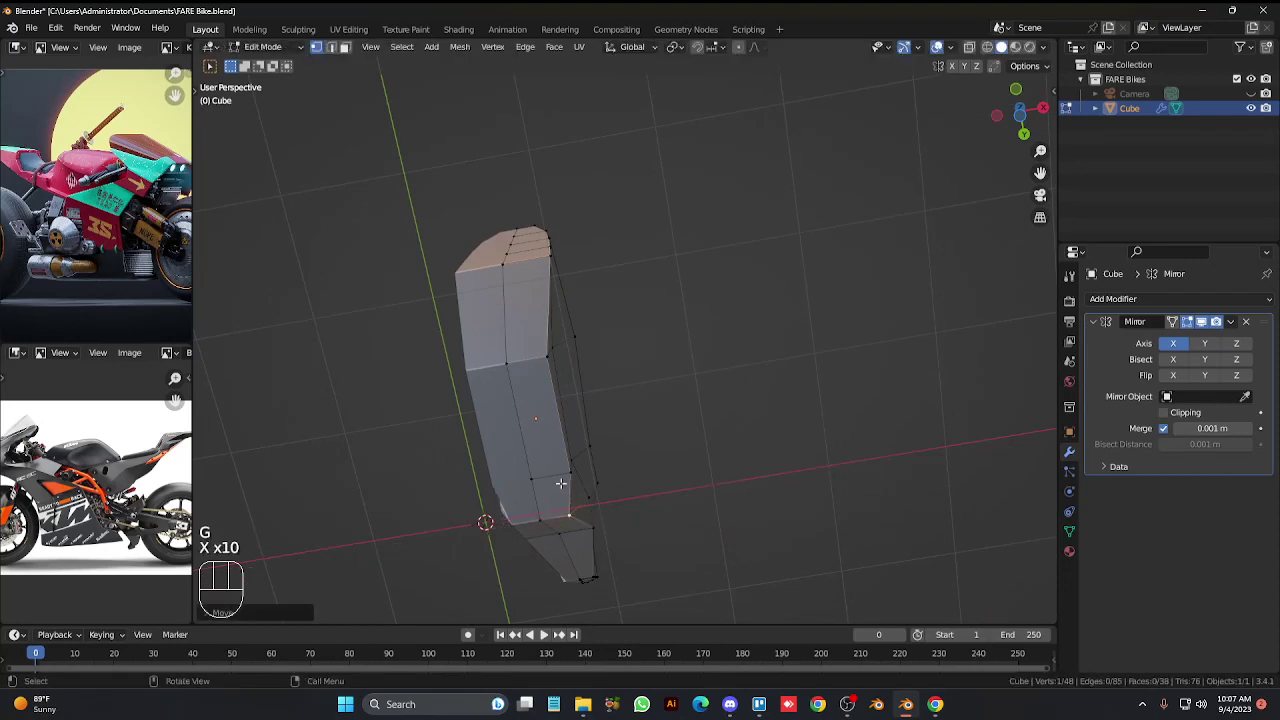
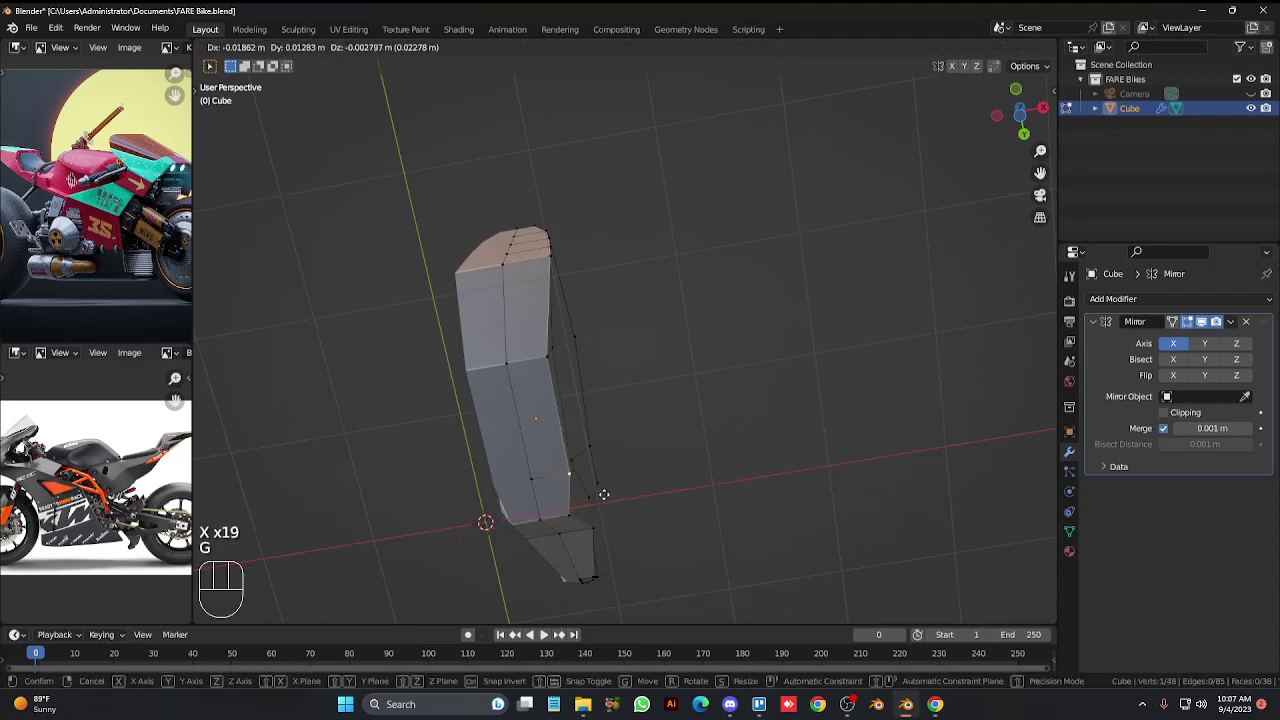
pyautogui.press('KP_3')
pyautogui.press('Tab')
pyautogui.press('Tab')
pyautogui.press('alt+z')
pyautogui.click(466, 370)
pyautogui.click(457, 358)
pyautogui.click(483, 392)
pyautogui.press('g')
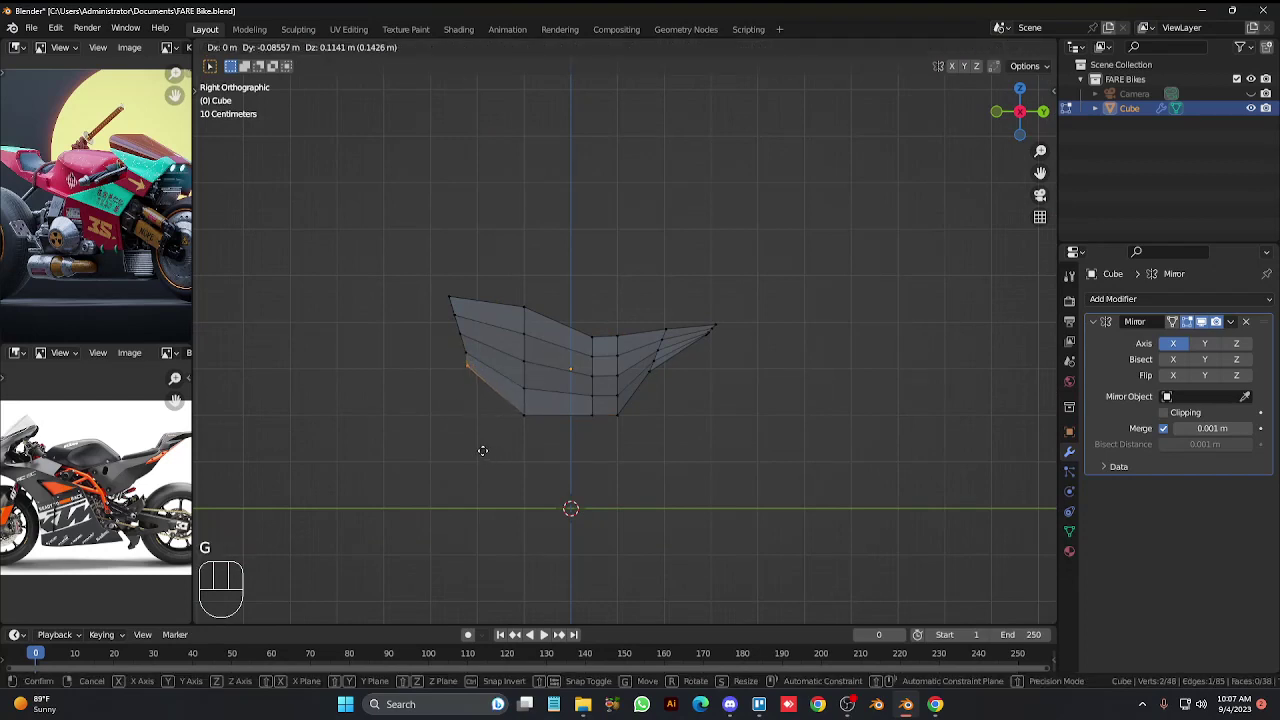
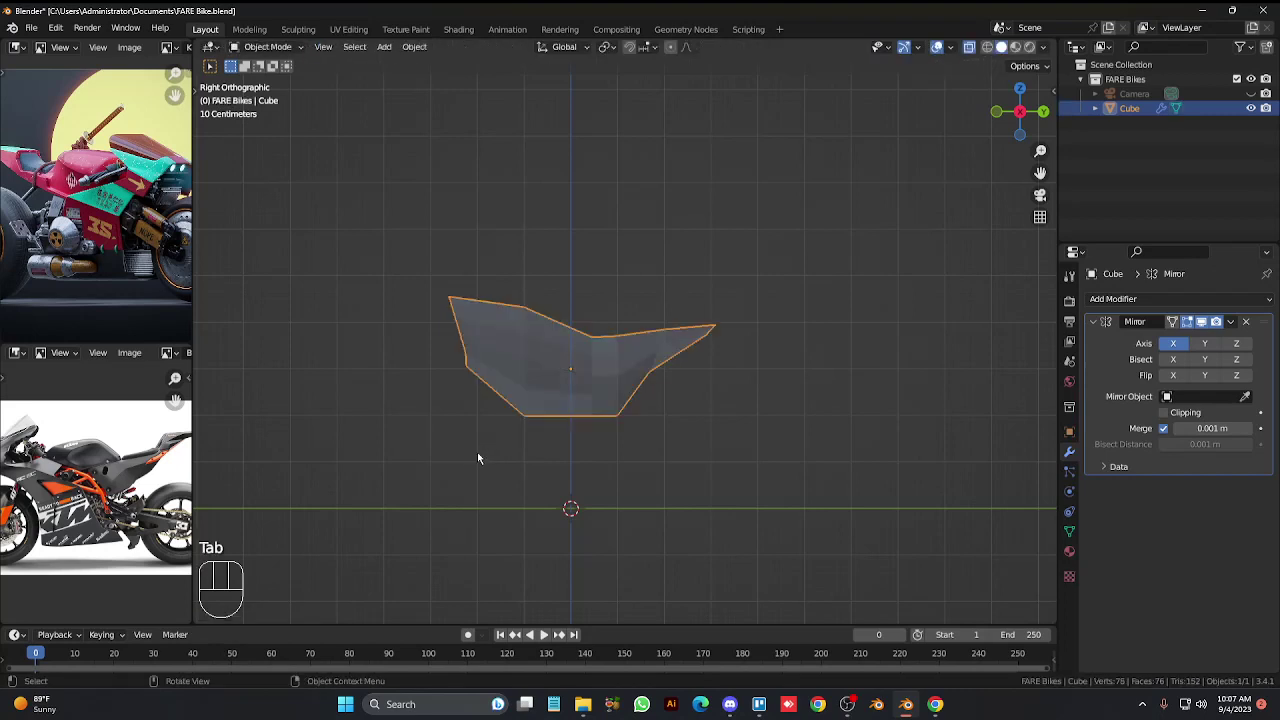
# Add a circle mesh for the wheel, enlarge it and place it beside the lower body.
pyautogui.press('shift+a')
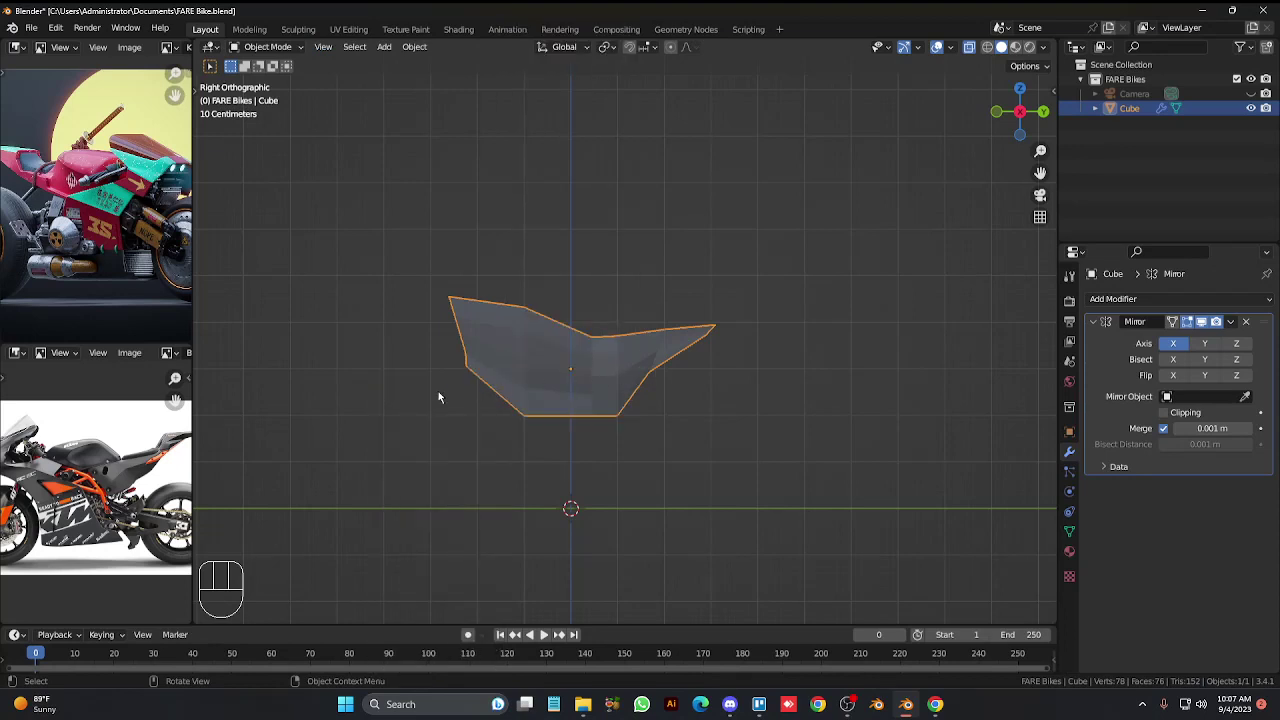
pyautogui.press('shift+a')
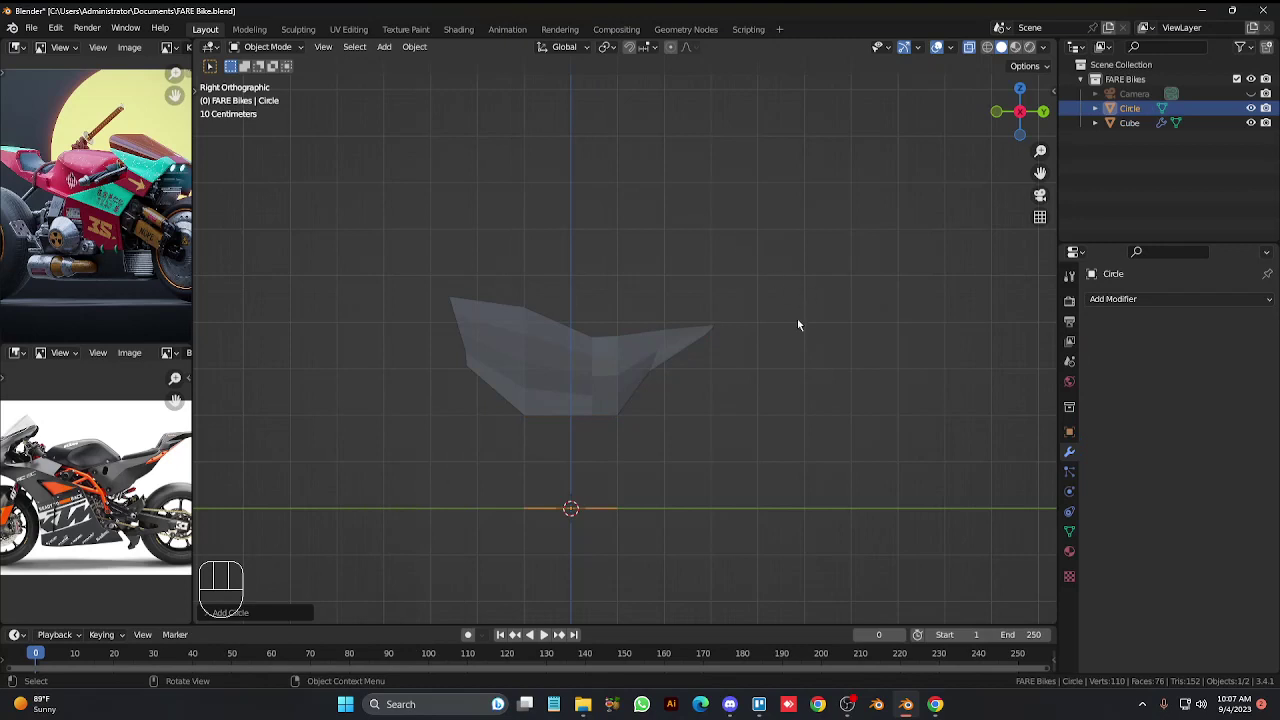
pyautogui.press('r')
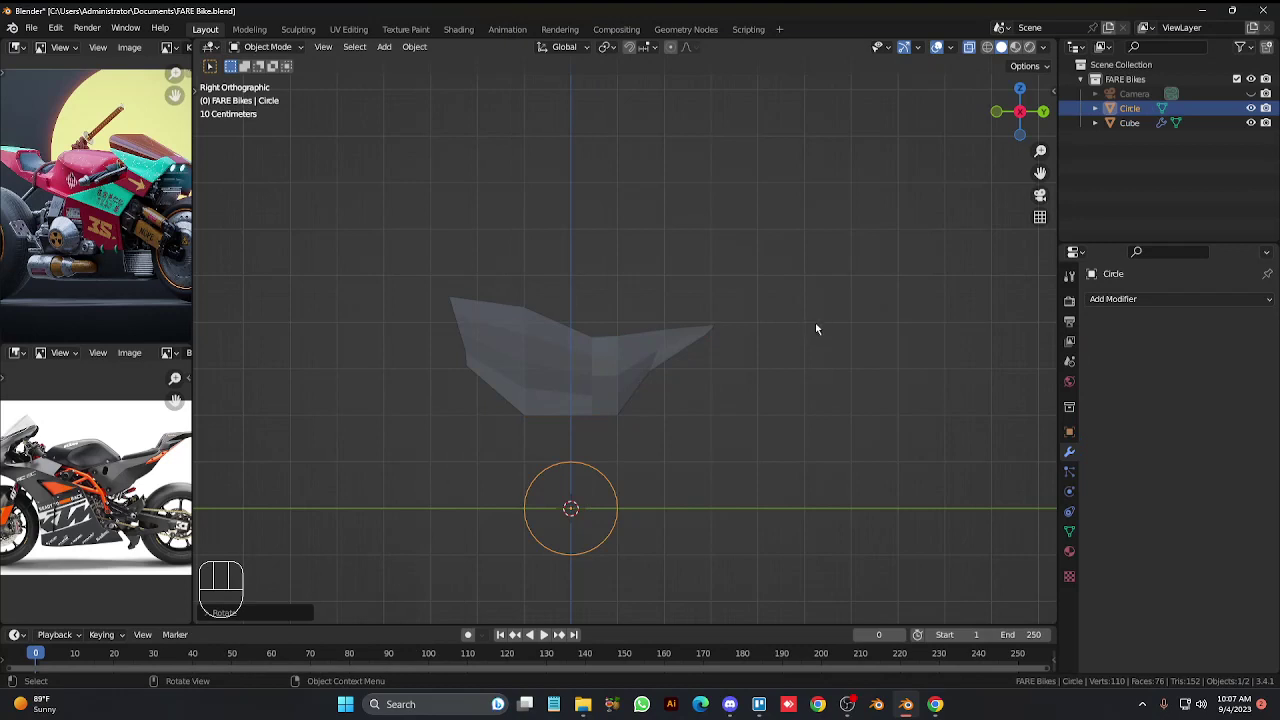
pyautogui.press('g')
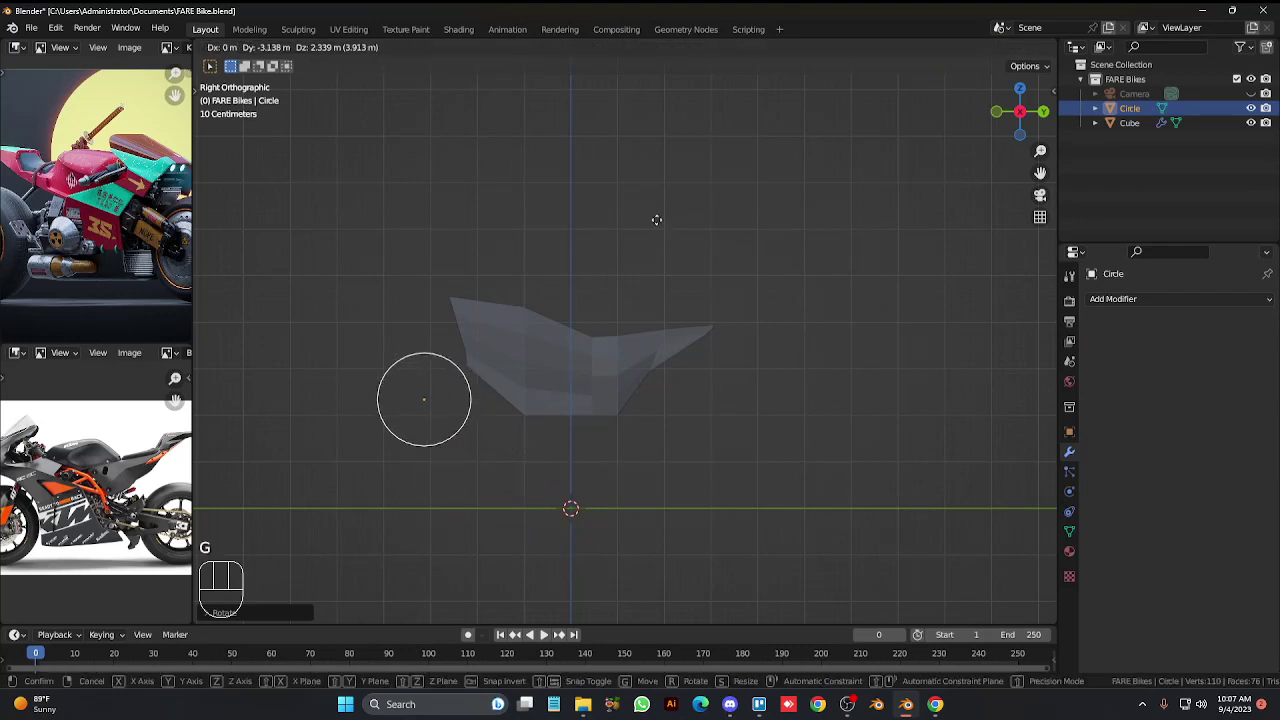
pyautogui.press('s')
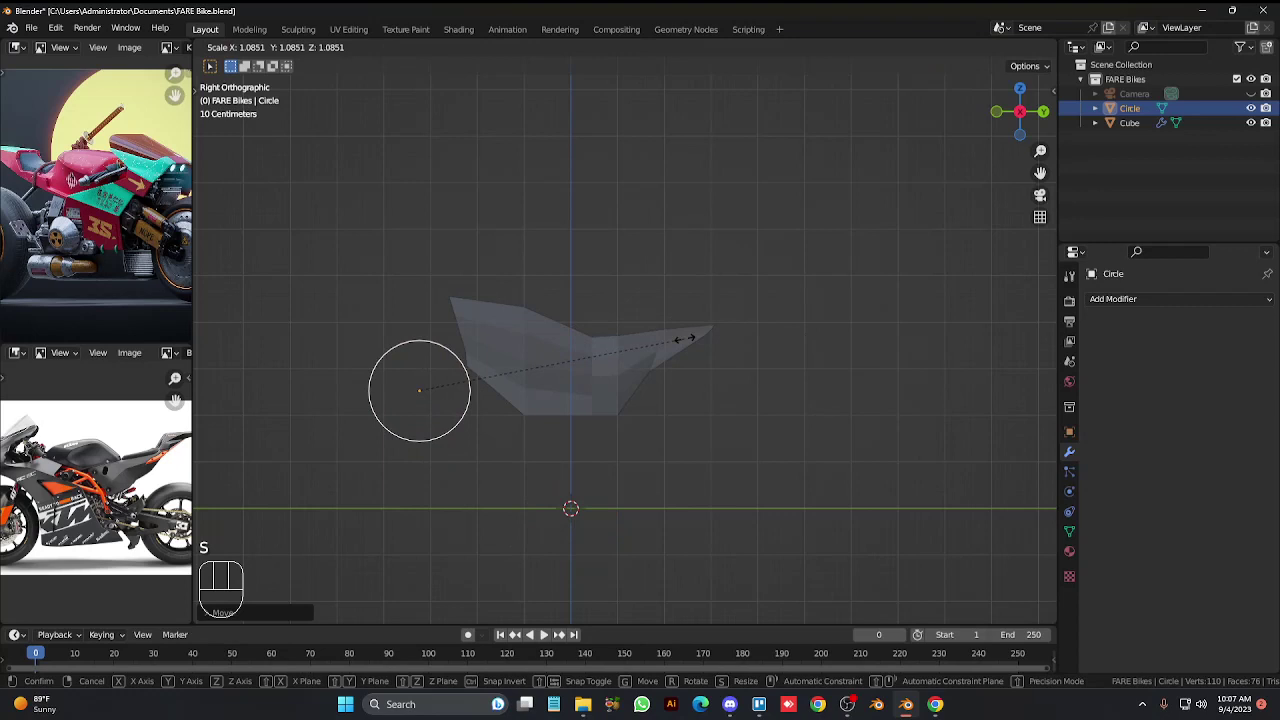
pyautogui.press('g')
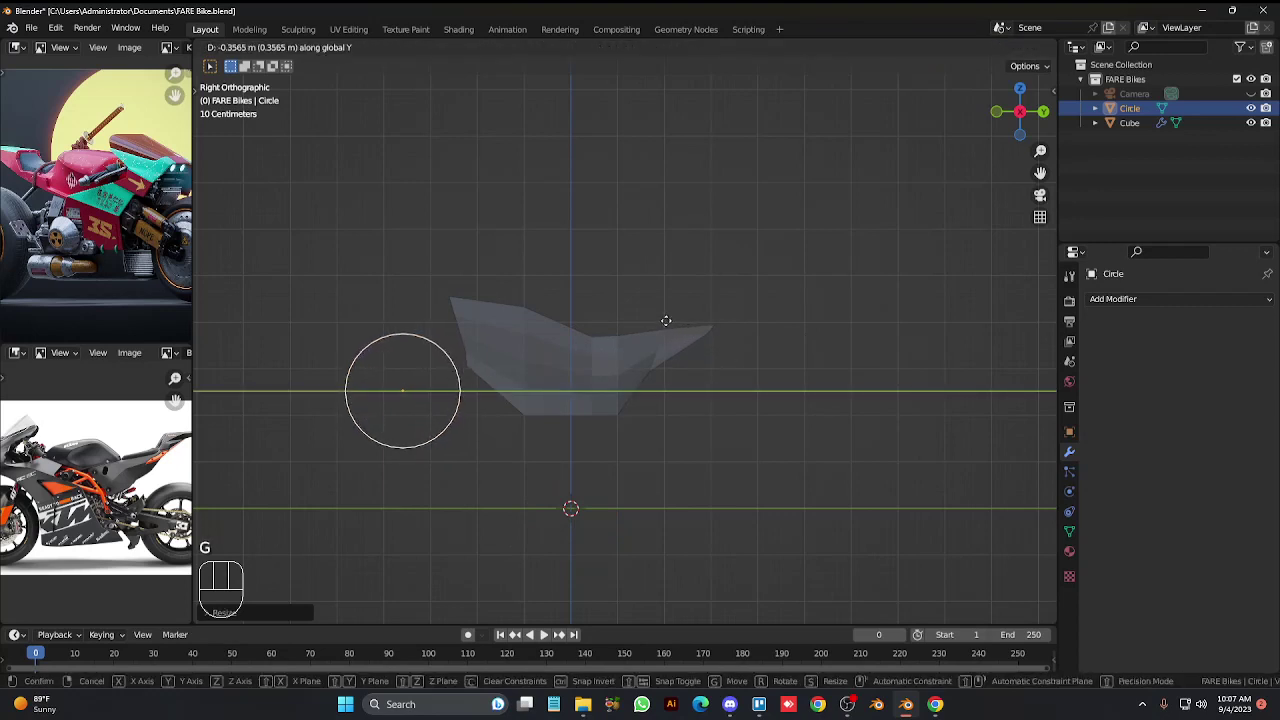
pyautogui.press('g')
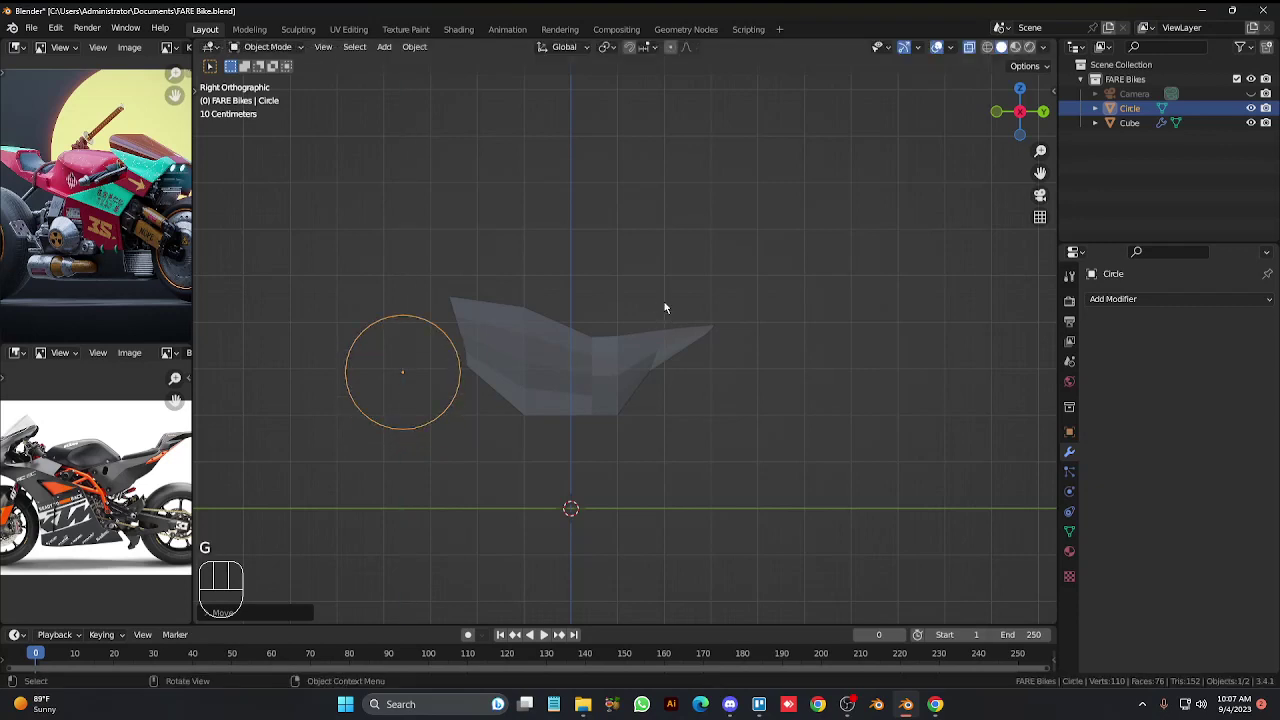
# Give the circle a Mirror modifier on X with merging enabled, checked from front view.
pyautogui.press('KP_1')
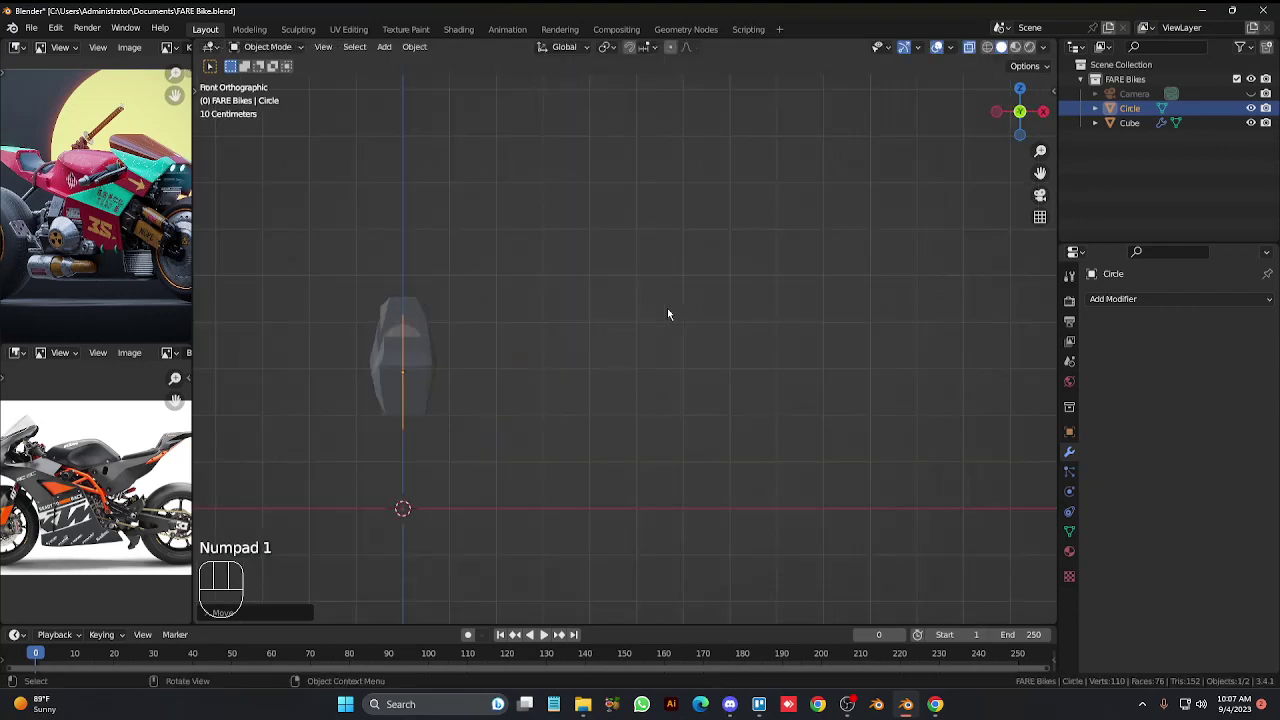
pyautogui.press('ctrl+KP_4')
pyautogui.press('ctrl+KP_4')
pyautogui.press('ctrl+KP_4')
pyautogui.press('KP_Add')
pyautogui.press('KP_Add')
pyautogui.press('KP_Add')
pyautogui.press('ctrl+KP_4')
pyautogui.press('ctrl+KP_4')
pyautogui.press('ctrl+KP_4')
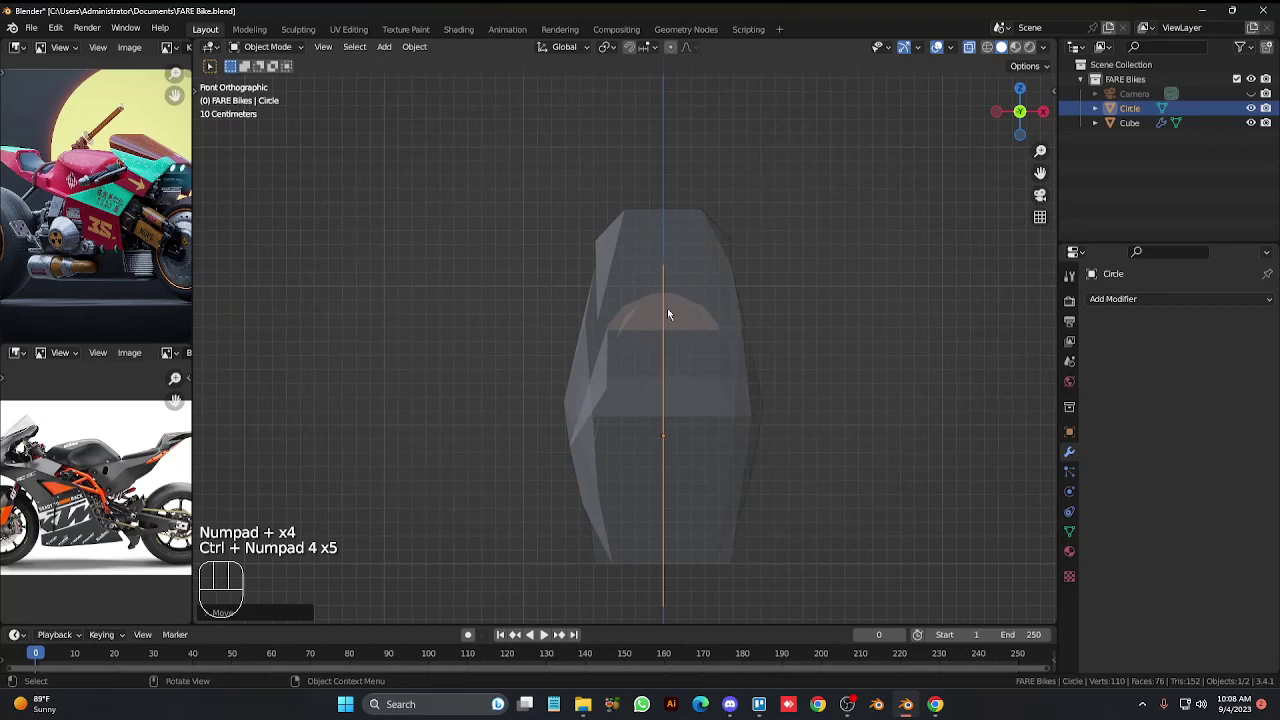
pyautogui.moveTo(1098, 303); pyautogui.dragTo(1002, 473)
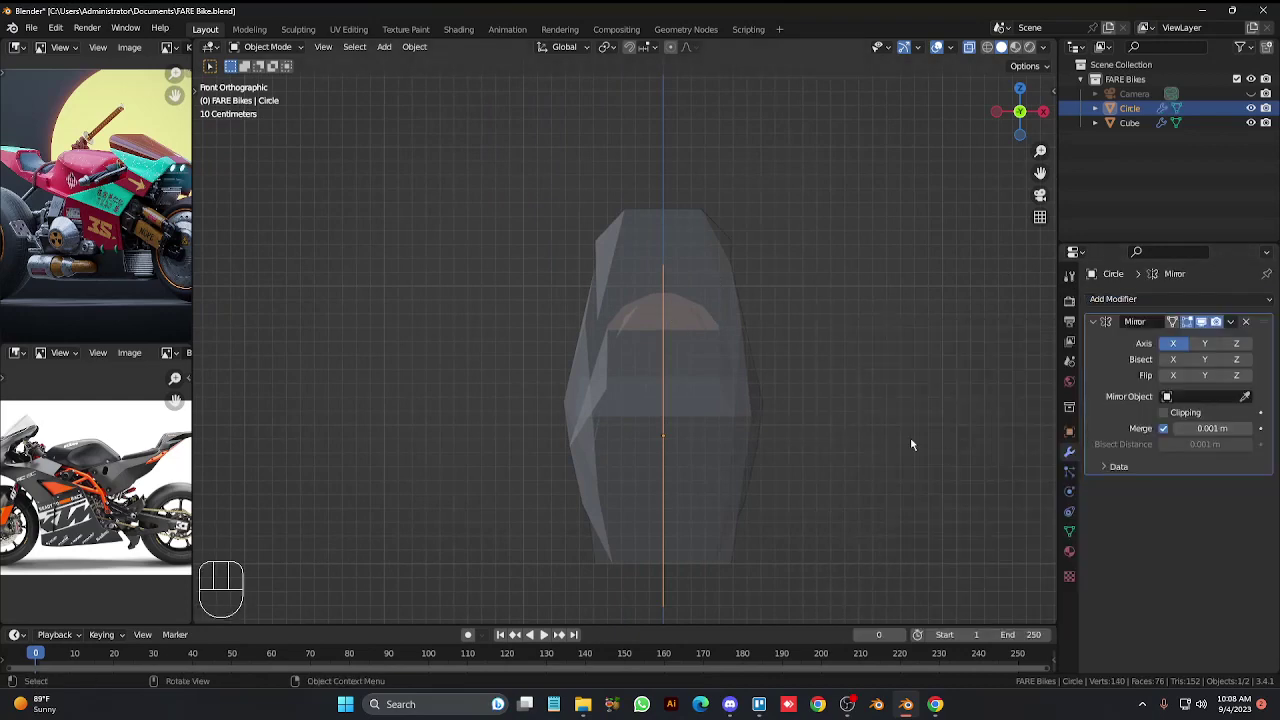
# Extrude the circle into a wheel width and add scaled edge loops to thicken the ring.
pyautogui.press('Tab')
pyautogui.press('e')
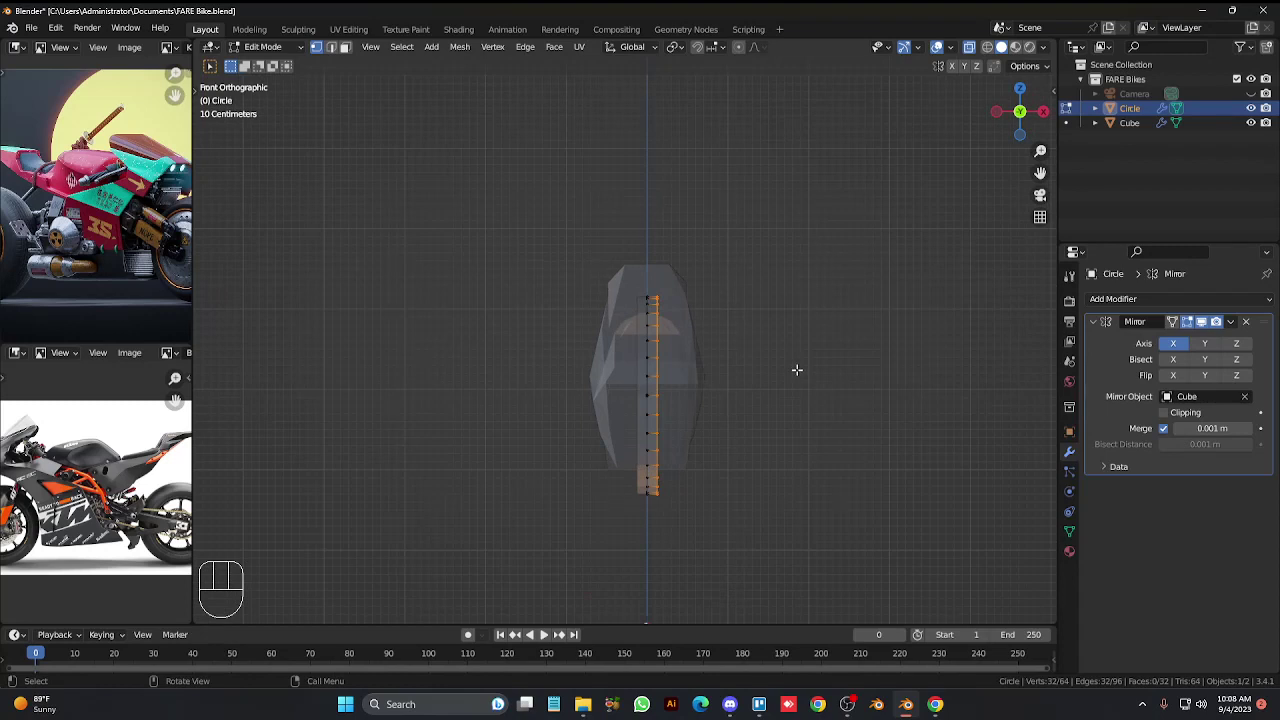
pyautogui.press('e')
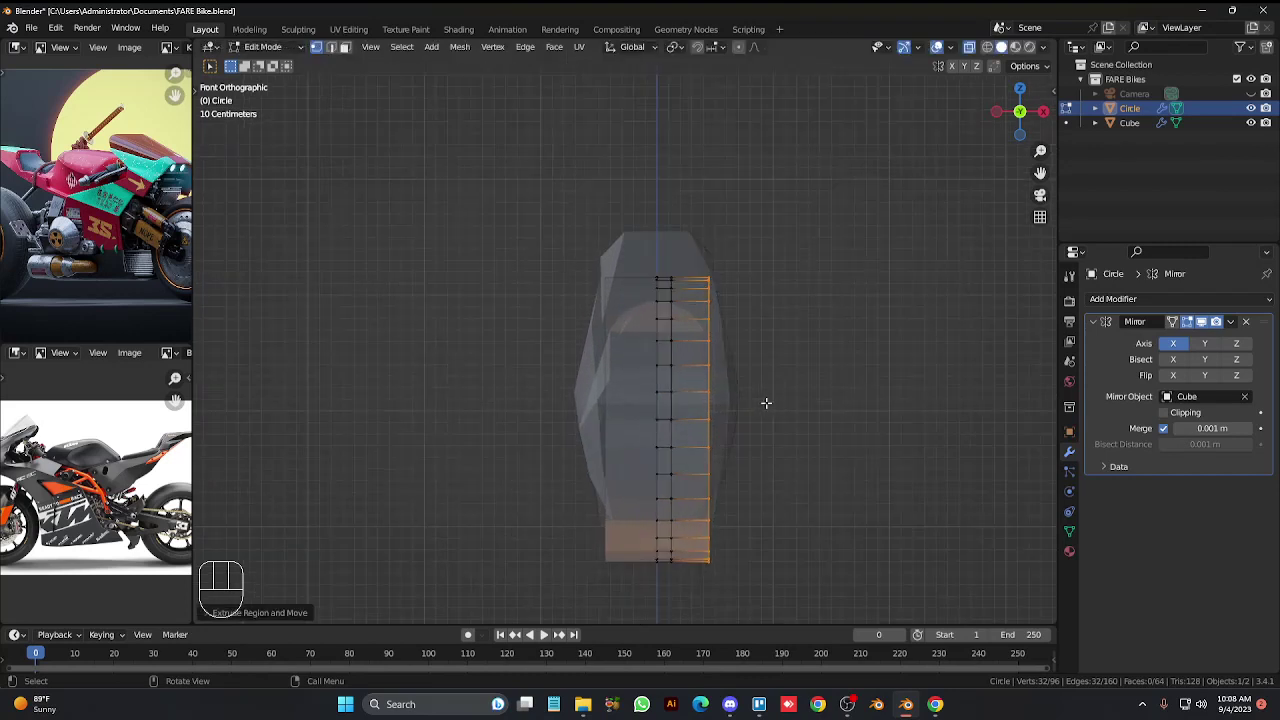
pyautogui.press('s')
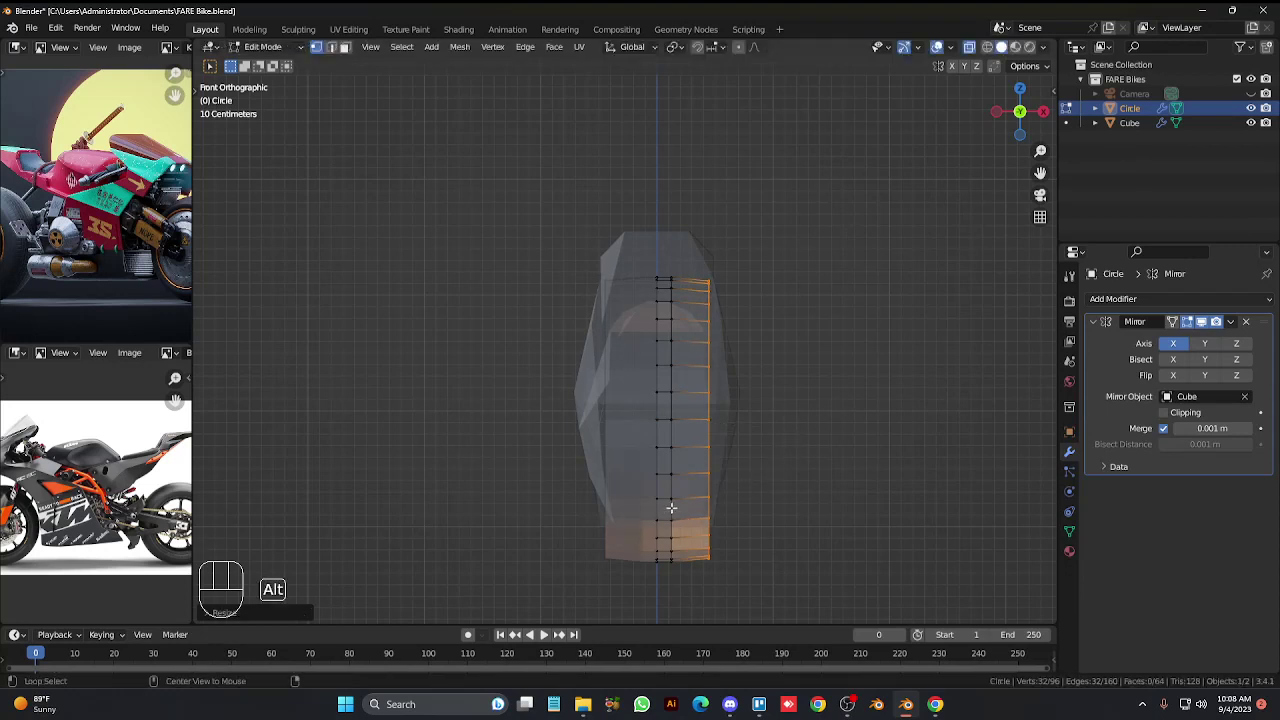
pyautogui.press('g')
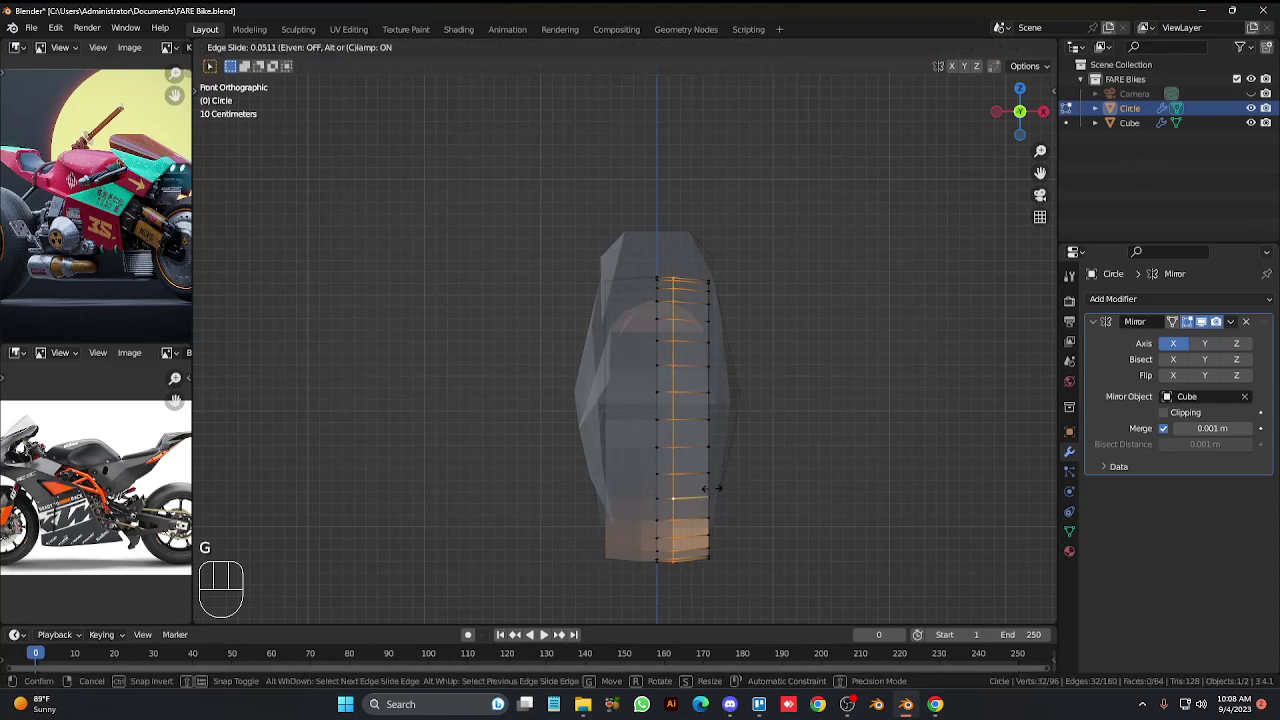
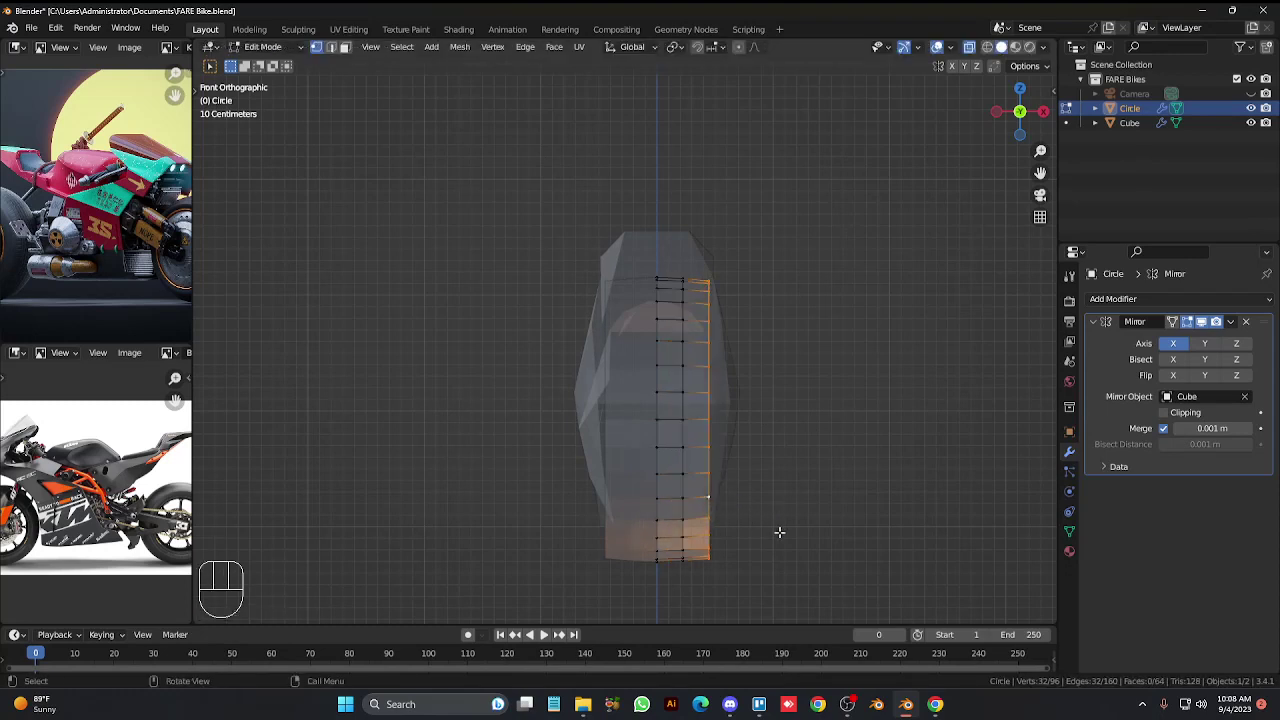
pyautogui.press('e')
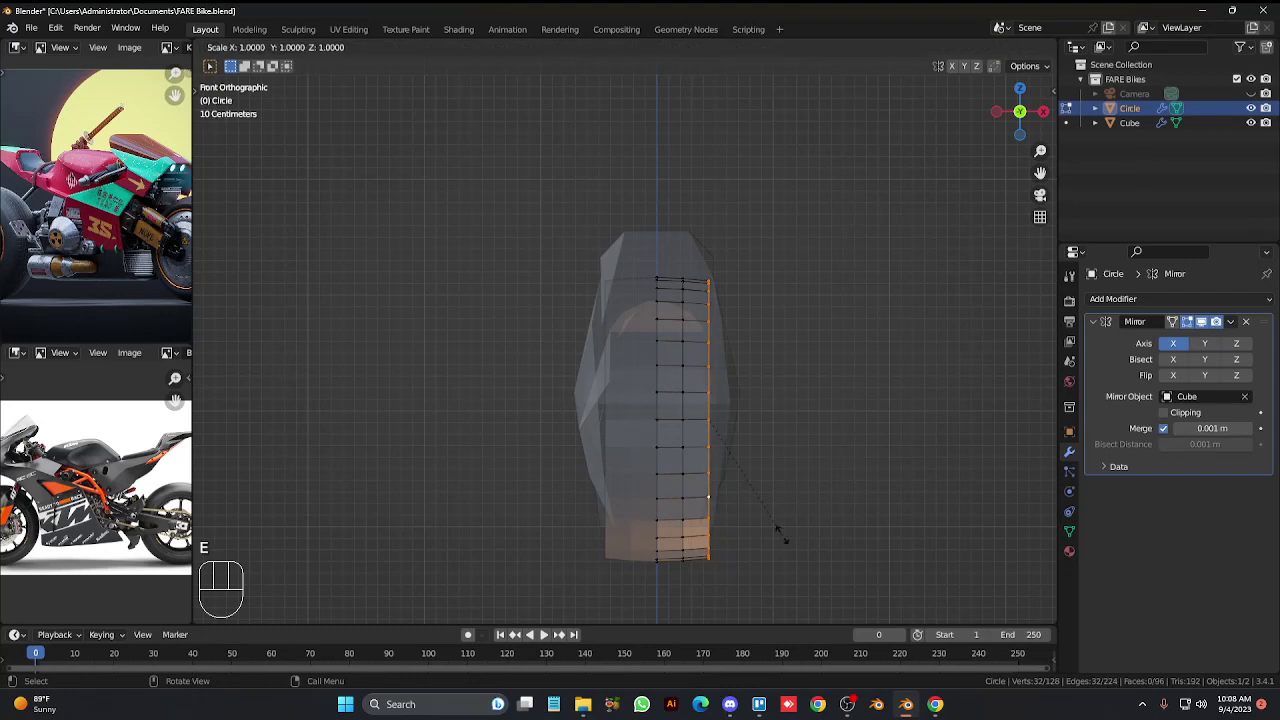
pyautogui.press('g')
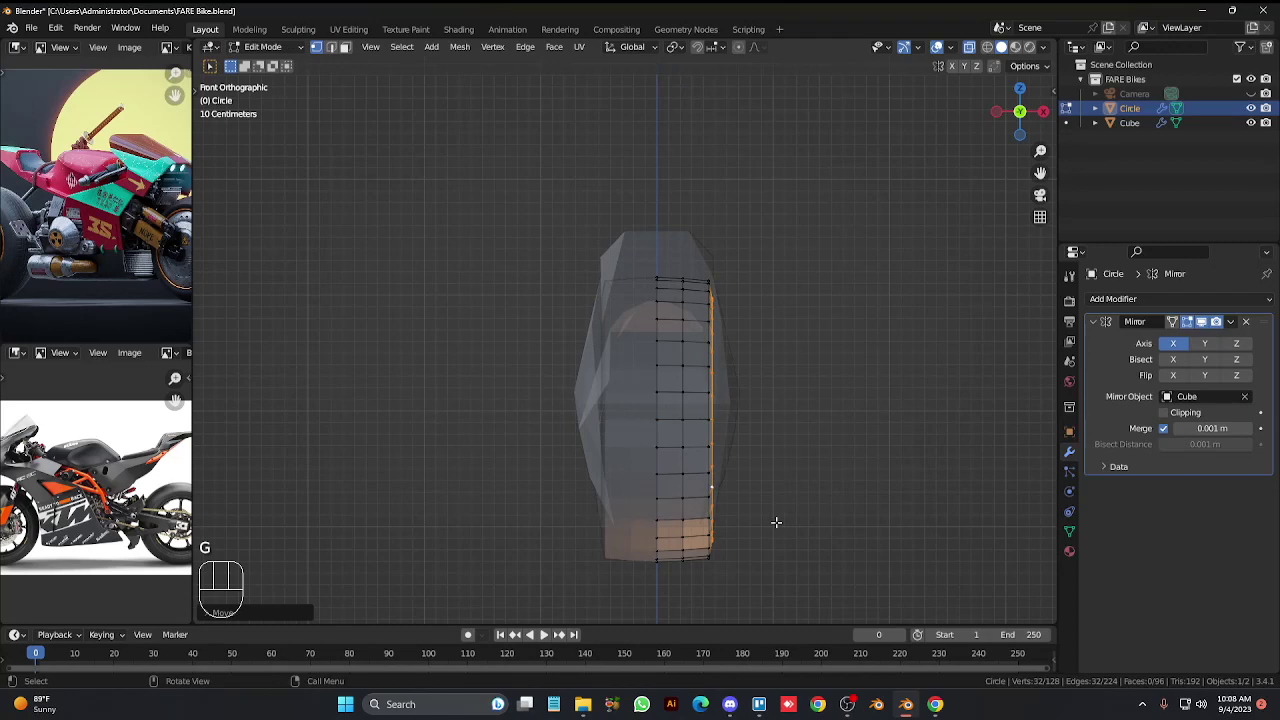
# Shrink and position the wheel ring into a hollow tire shape sitting in front of the body.
pyautogui.press('KP_3')
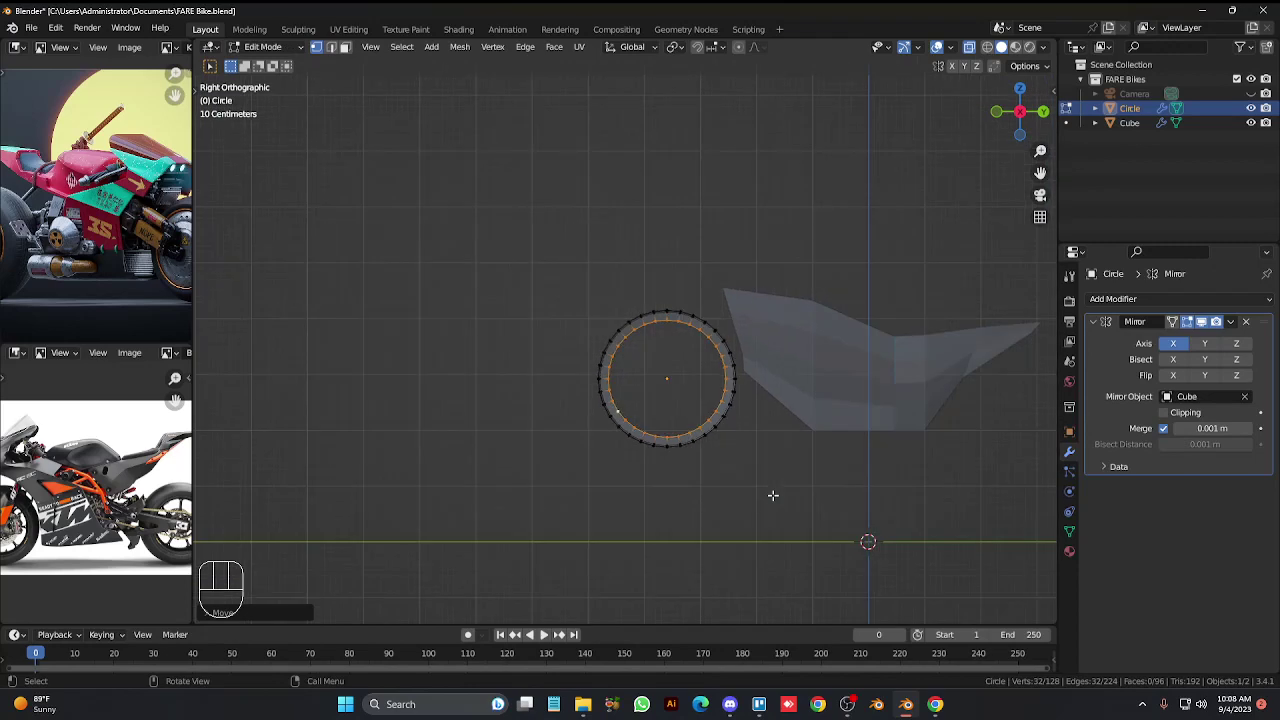
pyautogui.press('KP_1')
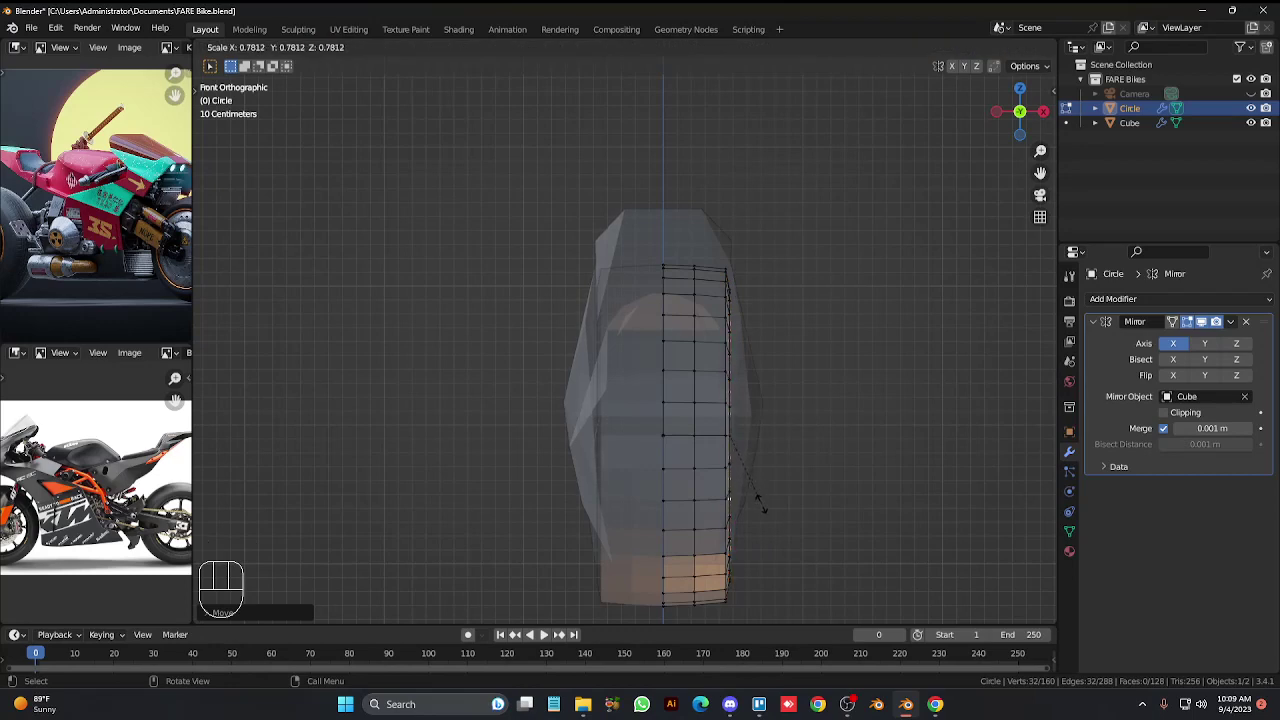
pyautogui.press('KP_1')
pyautogui.press('KP_3')
pyautogui.press('alt+z')
pyautogui.press('KP_4')
pyautogui.press('KP_4')
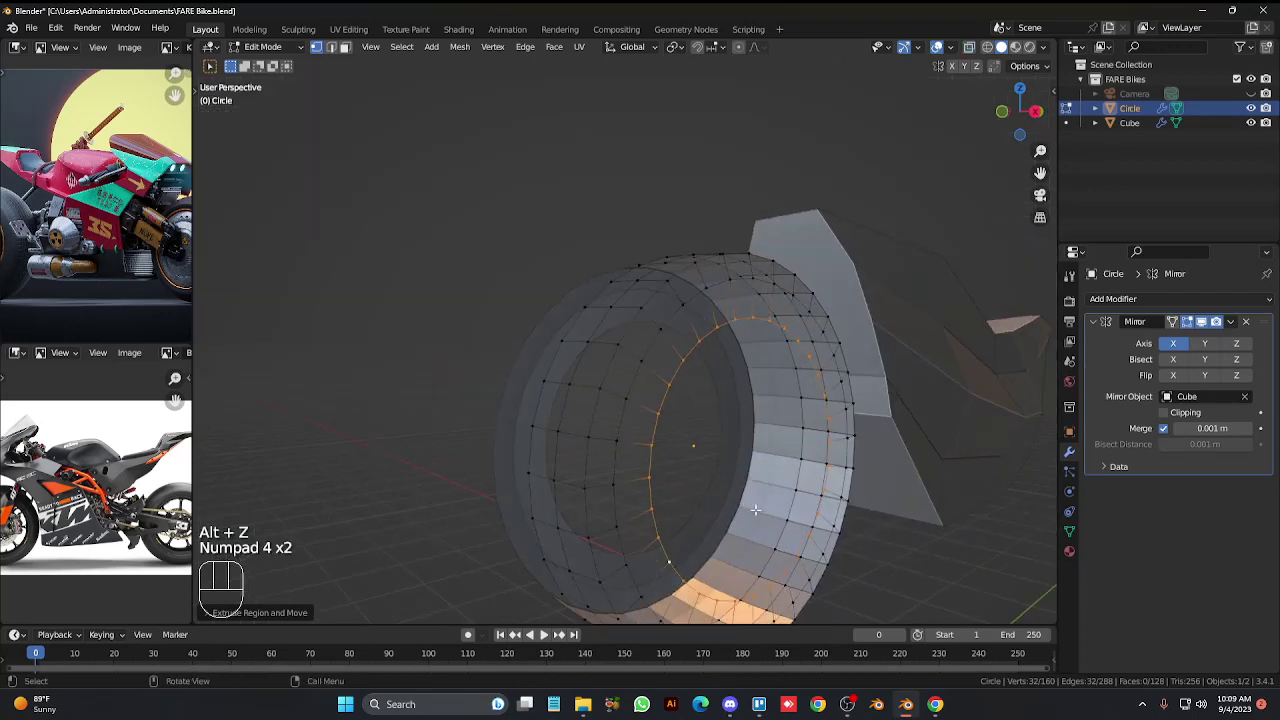
pyautogui.press('alt+z')
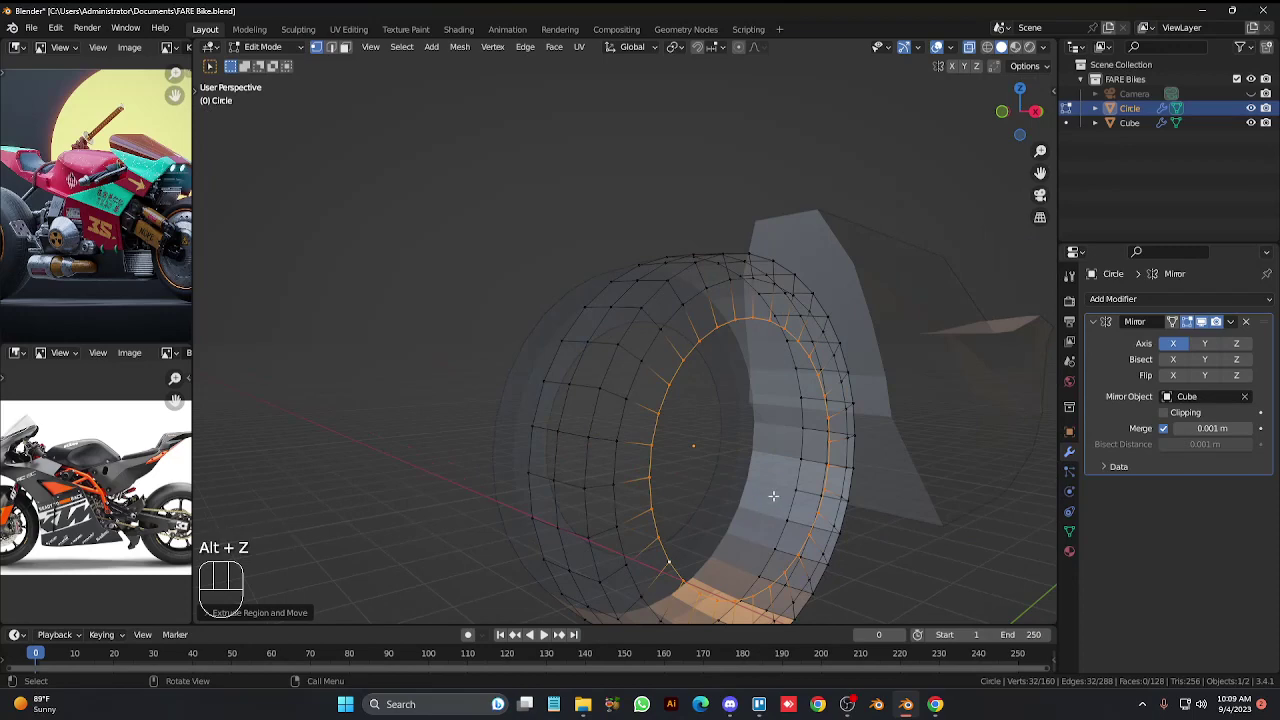
pyautogui.press('alt+z')
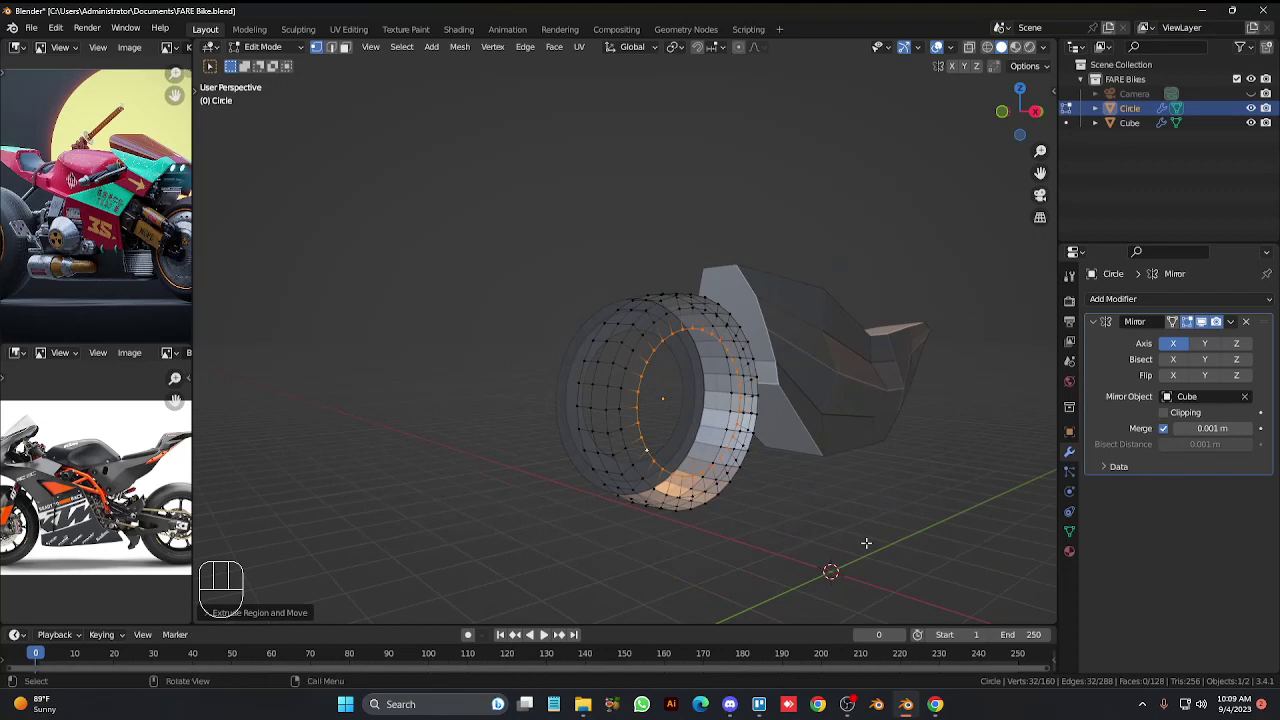
pyautogui.press('g')
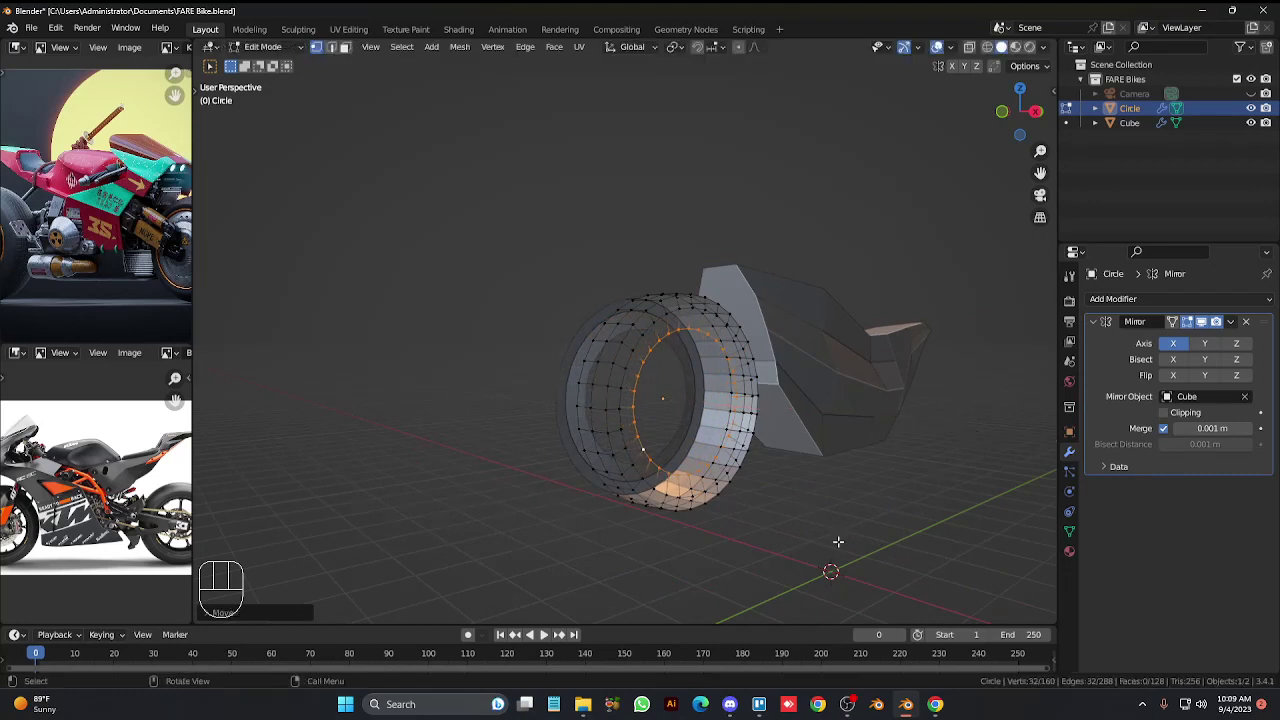
pyautogui.press('s')
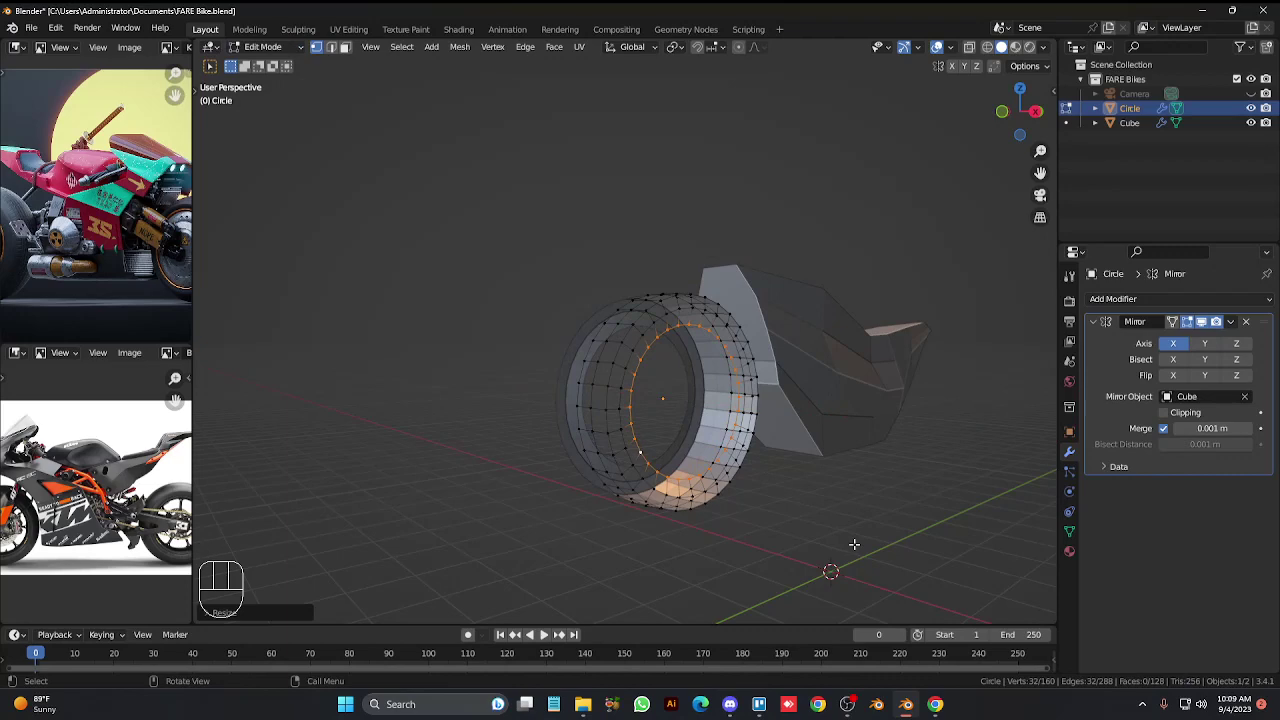
# Extrude the wheel's inner edge loop along X and shrink it inward to start the rim.
pyautogui.press('KP_4')
pyautogui.press('KP_4')
pyautogui.press('KP_4')
pyautogui.press('KP_4')
pyautogui.press('KP_6')
pyautogui.press('KP_6')
pyautogui.press('KP_6')
pyautogui.press('KP_Add')
pyautogui.press('KP_Add')
pyautogui.press('KP_4')
pyautogui.press('KP_4')
pyautogui.press('KP_Multiply')
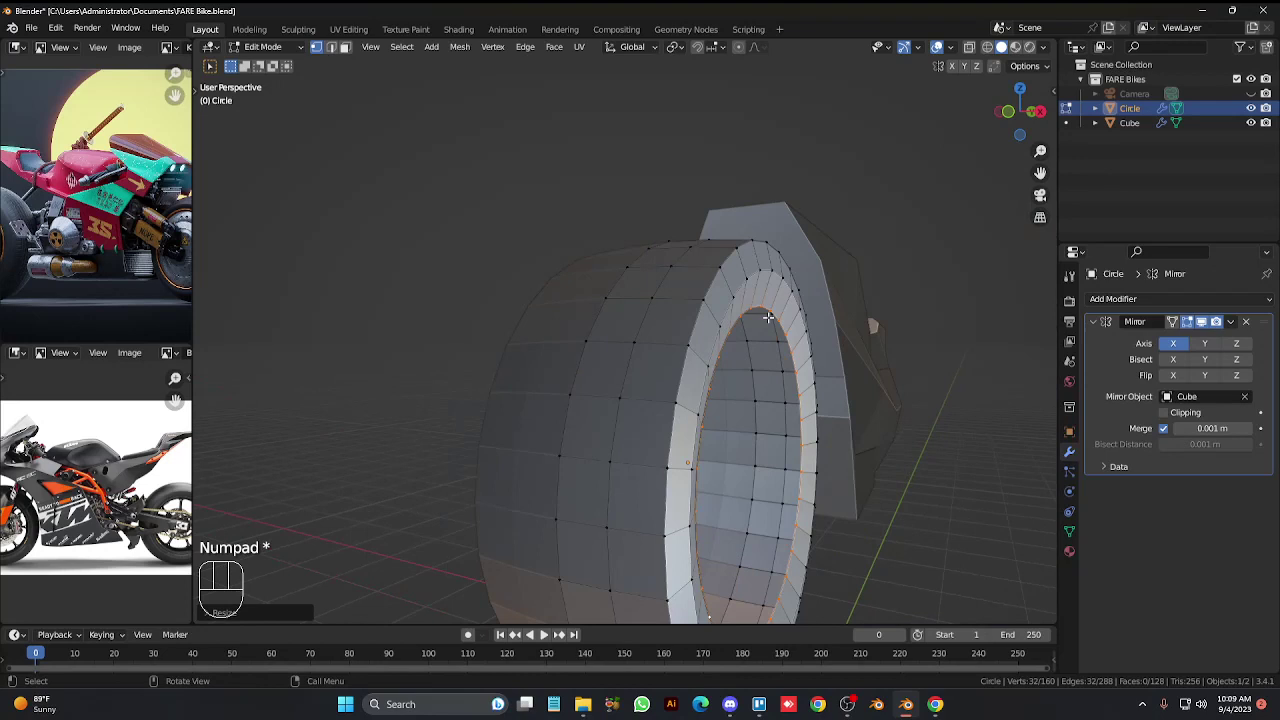
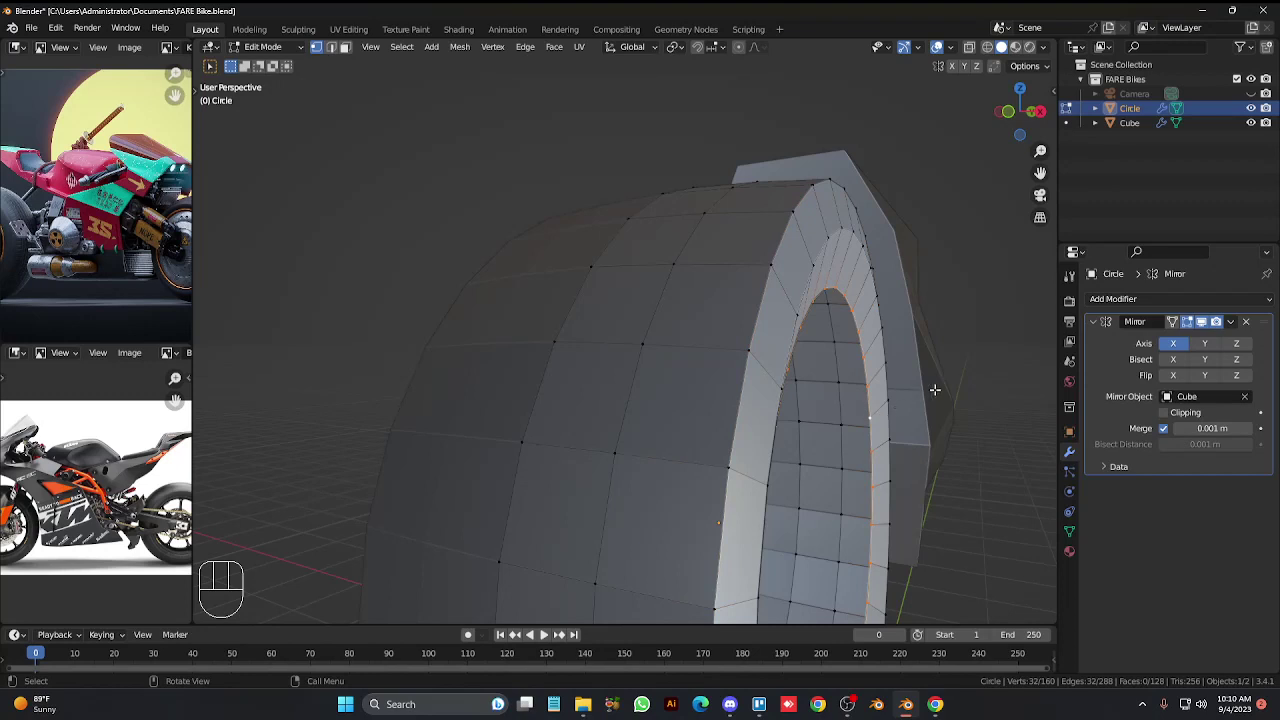
pyautogui.press('ctrl+KP_2')
pyautogui.press('ctrl+KP_2')
pyautogui.press('ctrl+KP_2')
pyautogui.press('ctrl+KP_2')
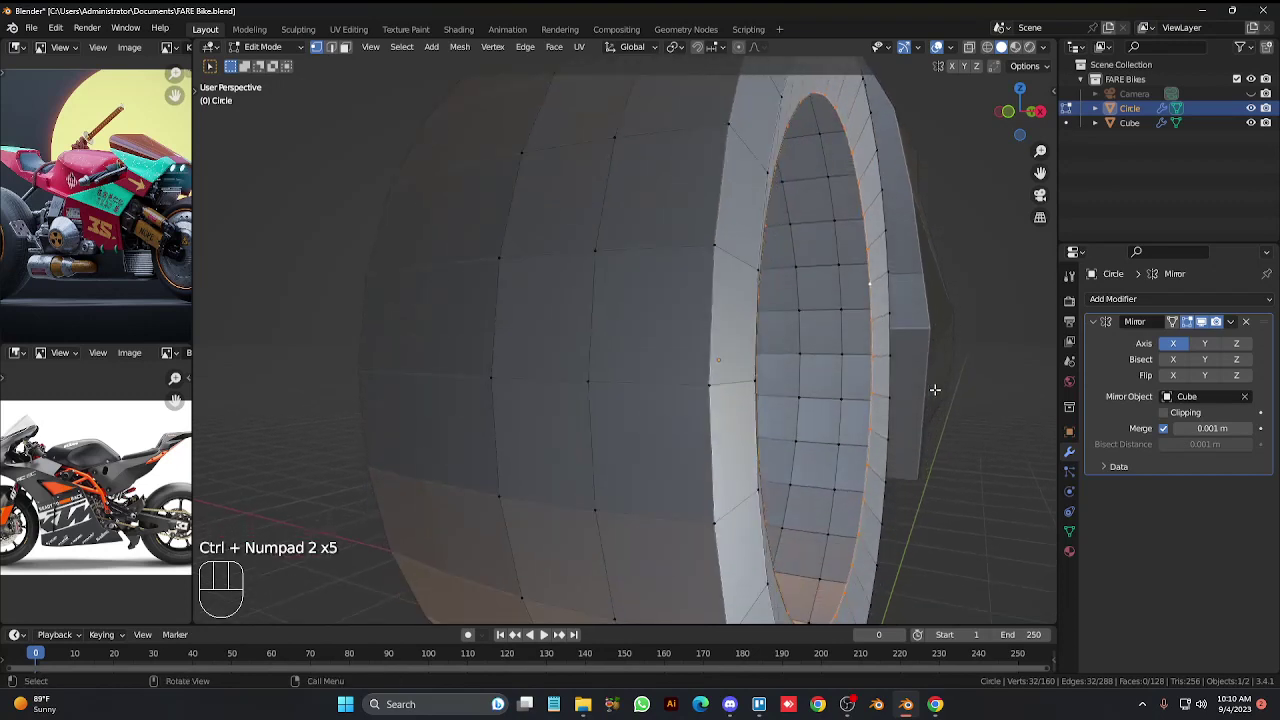
pyautogui.press('e')
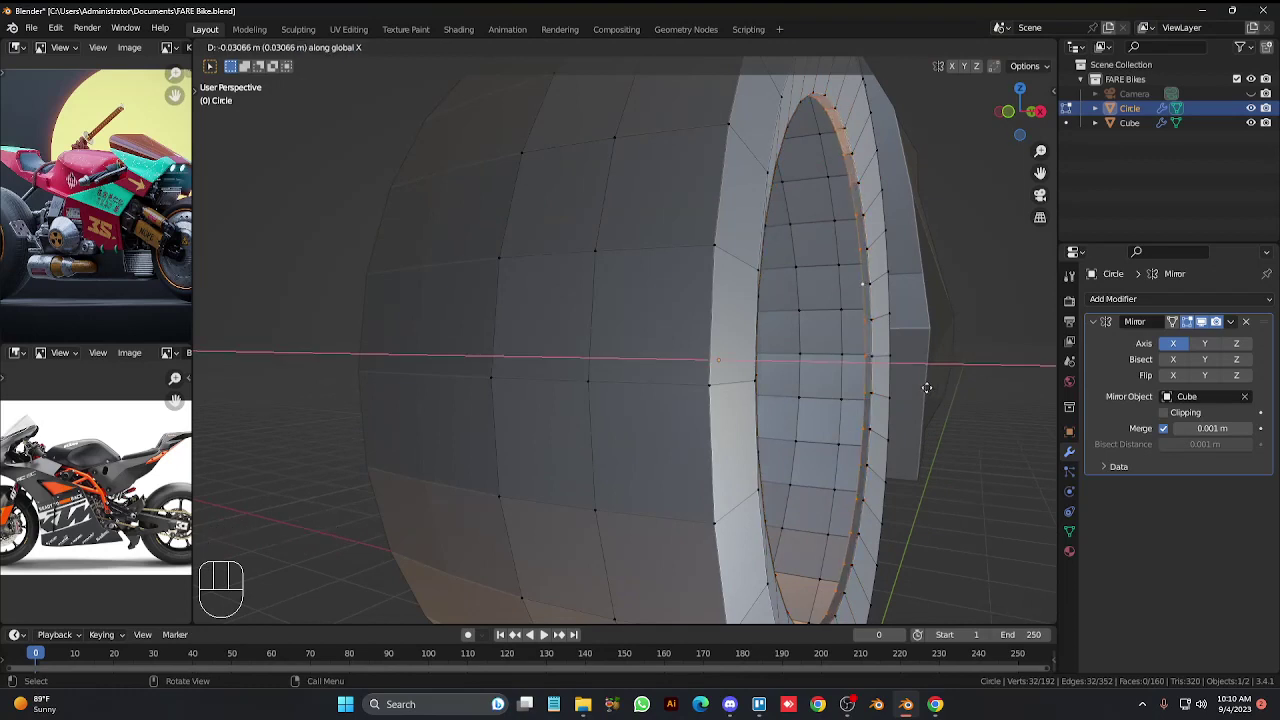
pyautogui.press('s')
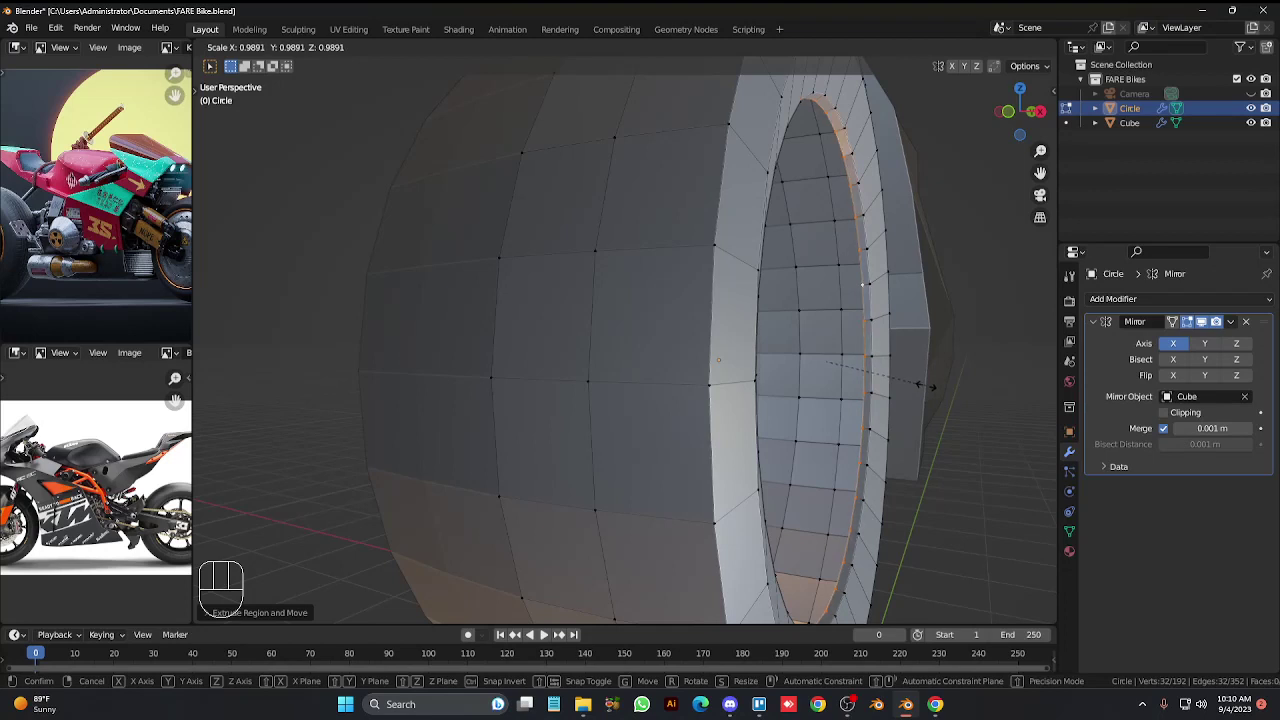
# Extrude several more inward-stepping rings of faces to build the recessed rim.
pyautogui.press('e')
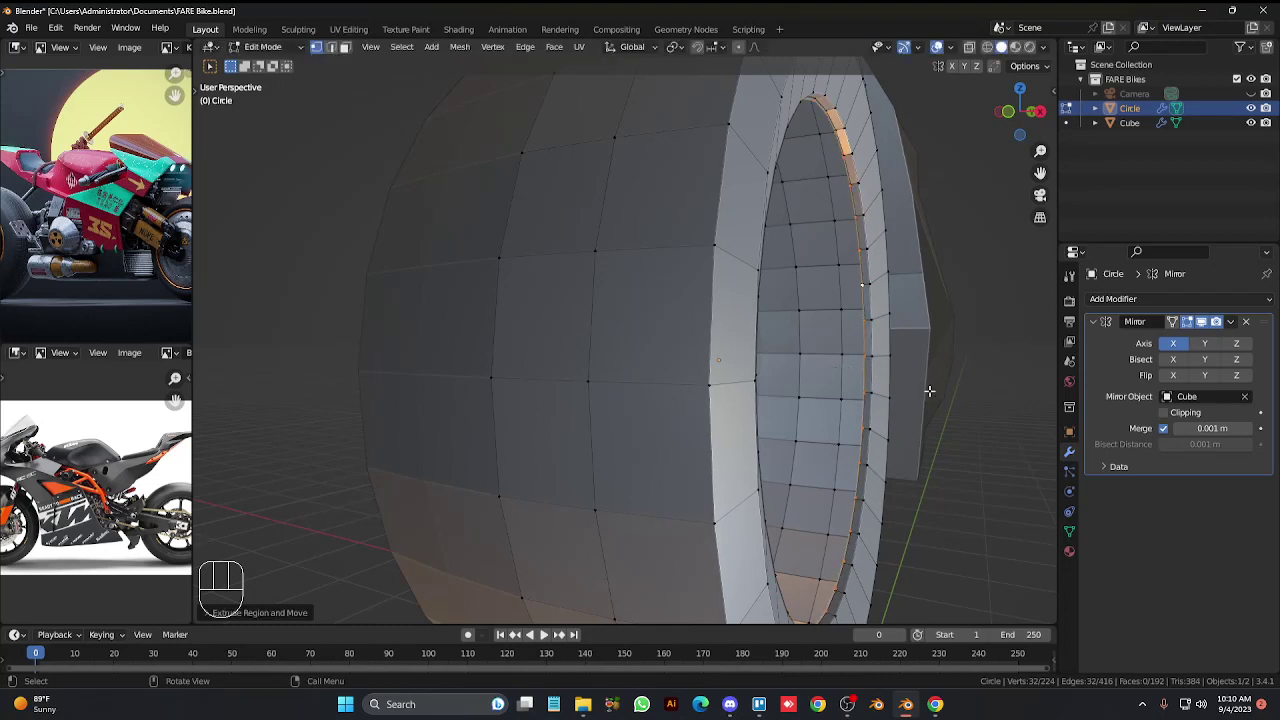
pyautogui.press('e')
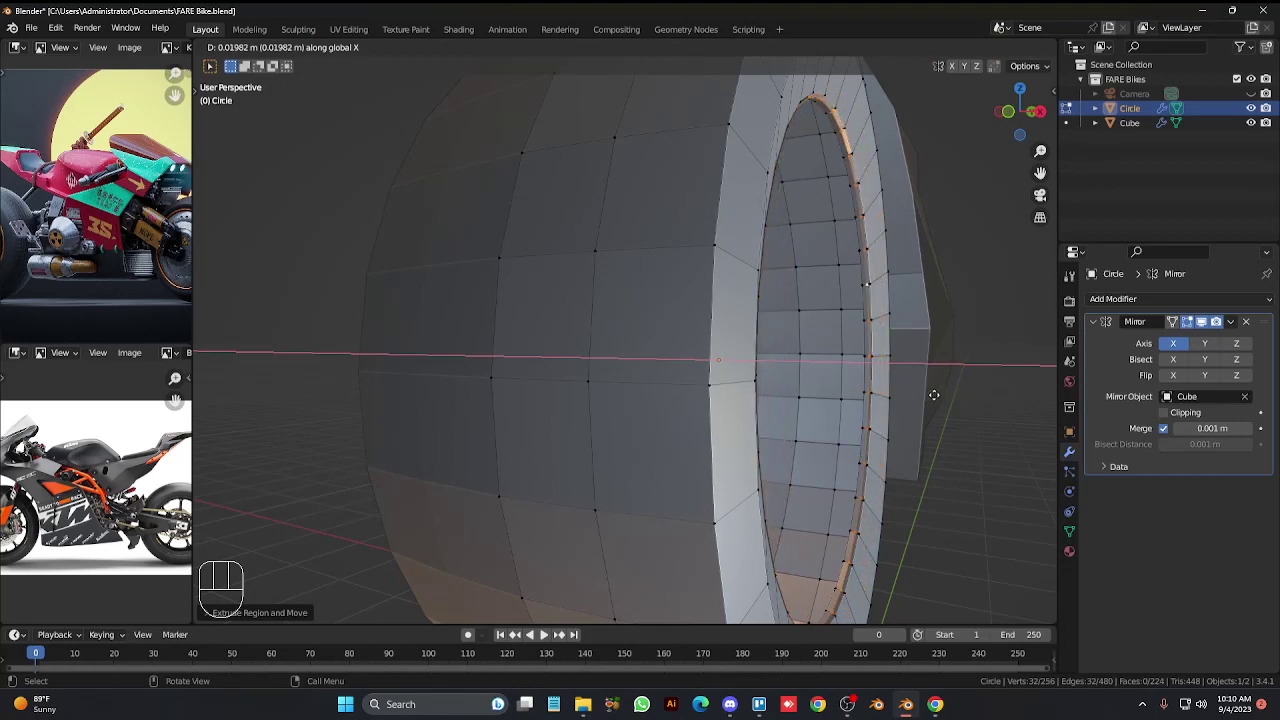
pyautogui.press('e')
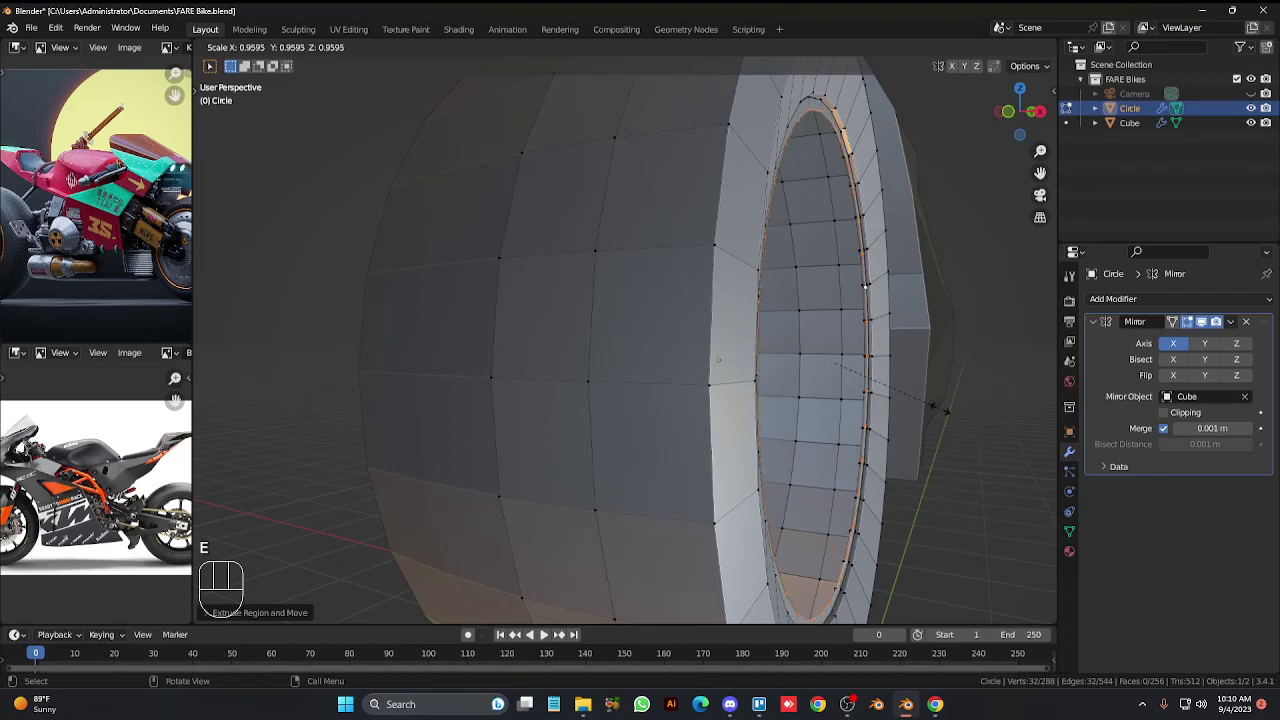
pyautogui.press('e')
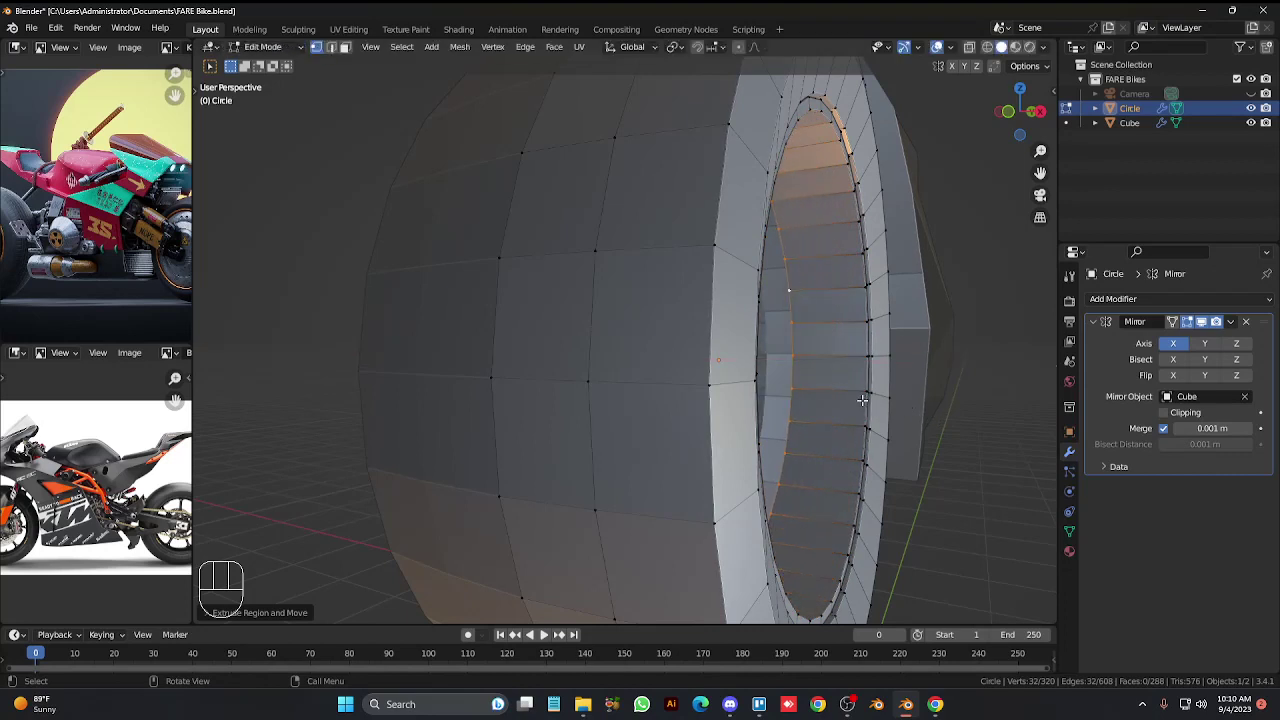
pyautogui.press('g')
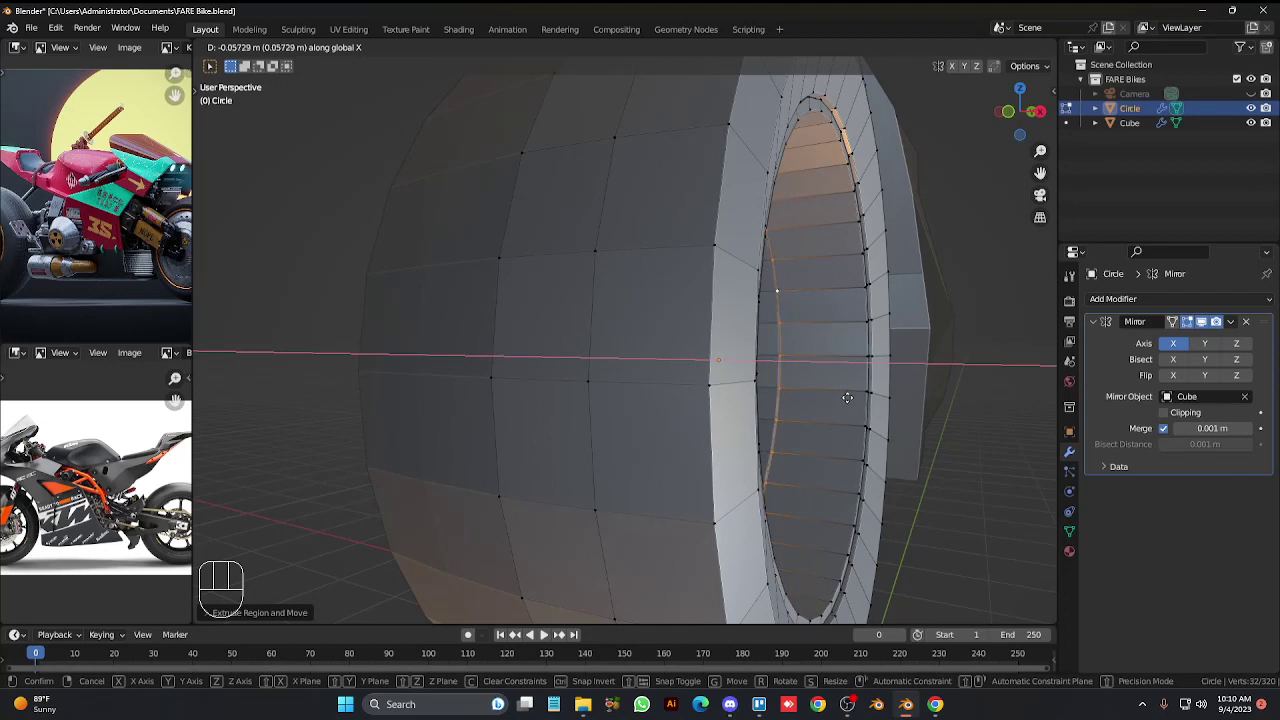
# Turn the view to face the wheel front-on in Front Orthographic for rim cleanup.
pyautogui.press('Tab')
pyautogui.press('KP_6')
pyautogui.press('KP_6')
pyautogui.press('KP_6')
pyautogui.press('KP_6')
pyautogui.press('KP_Subtract')
pyautogui.press('KP_Subtract')
pyautogui.press('KP_4')
pyautogui.press('KP_4')
pyautogui.press('KP_4')
pyautogui.press('KP_4')
pyautogui.press('KP_4')
pyautogui.press('Tab')
pyautogui.press('alt+z')
pyautogui.press('KP_1')
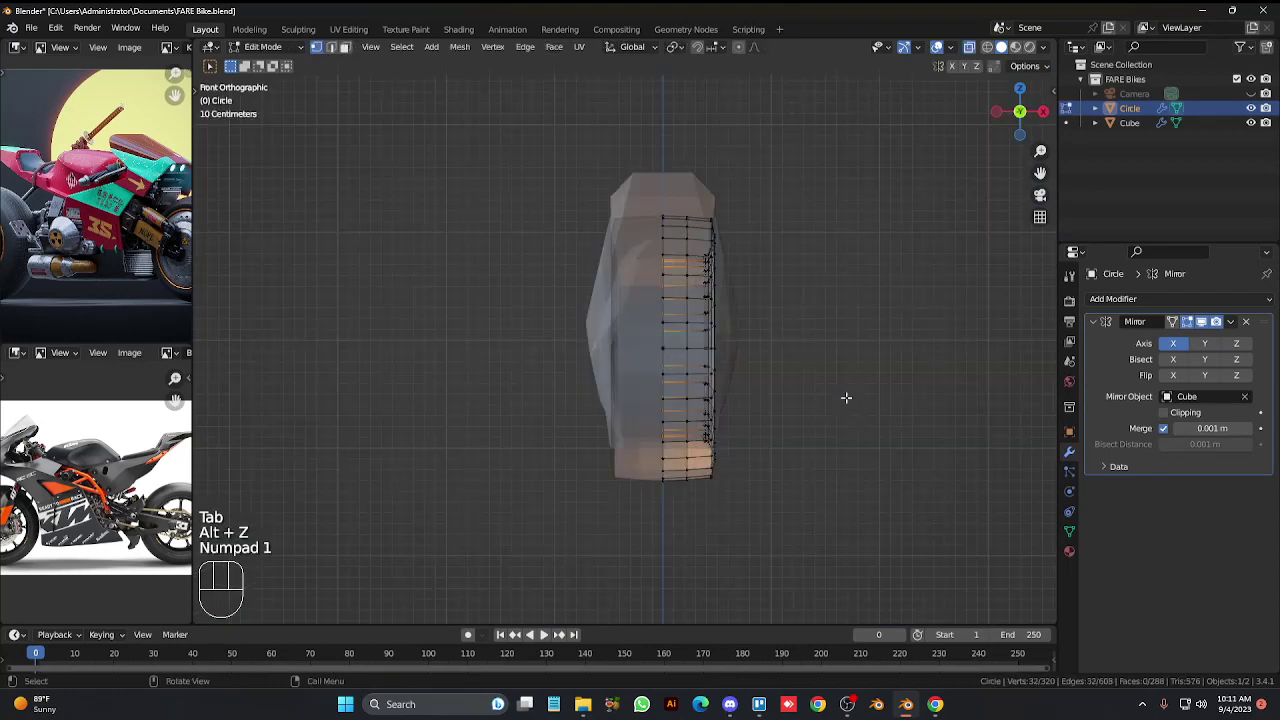
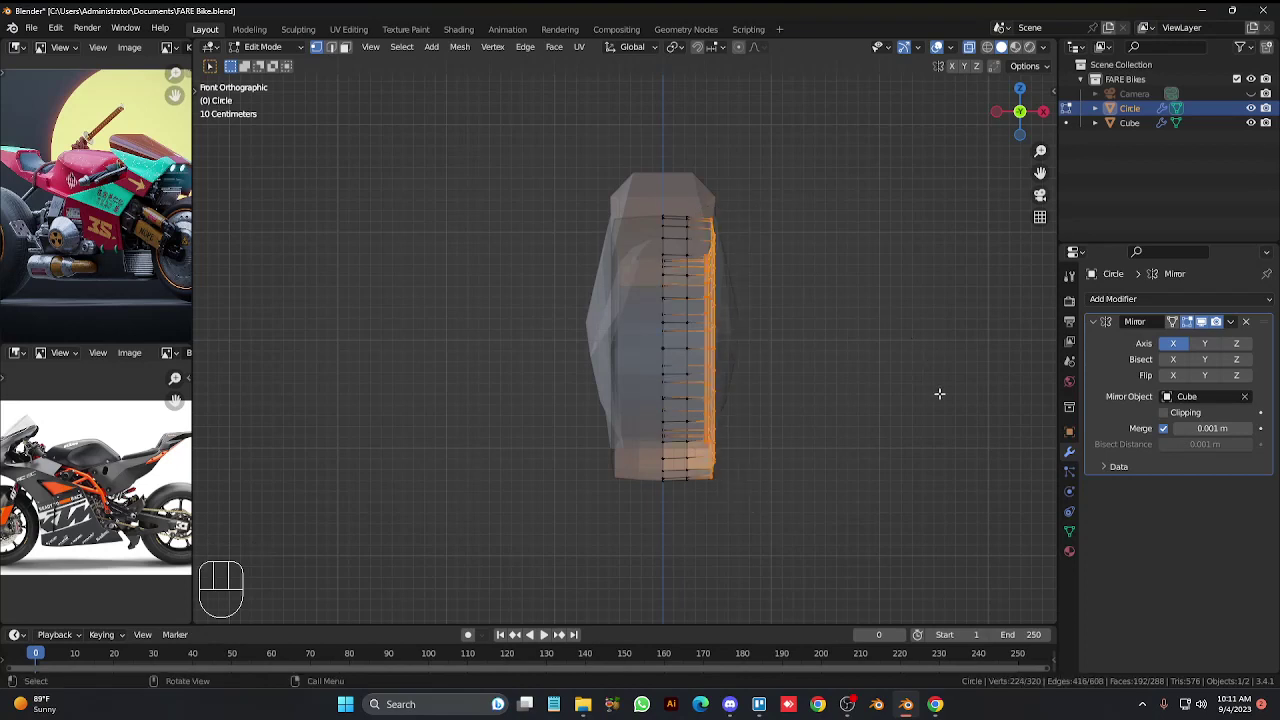
# Move the inner rim loop about 0.1 m inward along X after cancelling a scale attempt.
pyautogui.press('s')
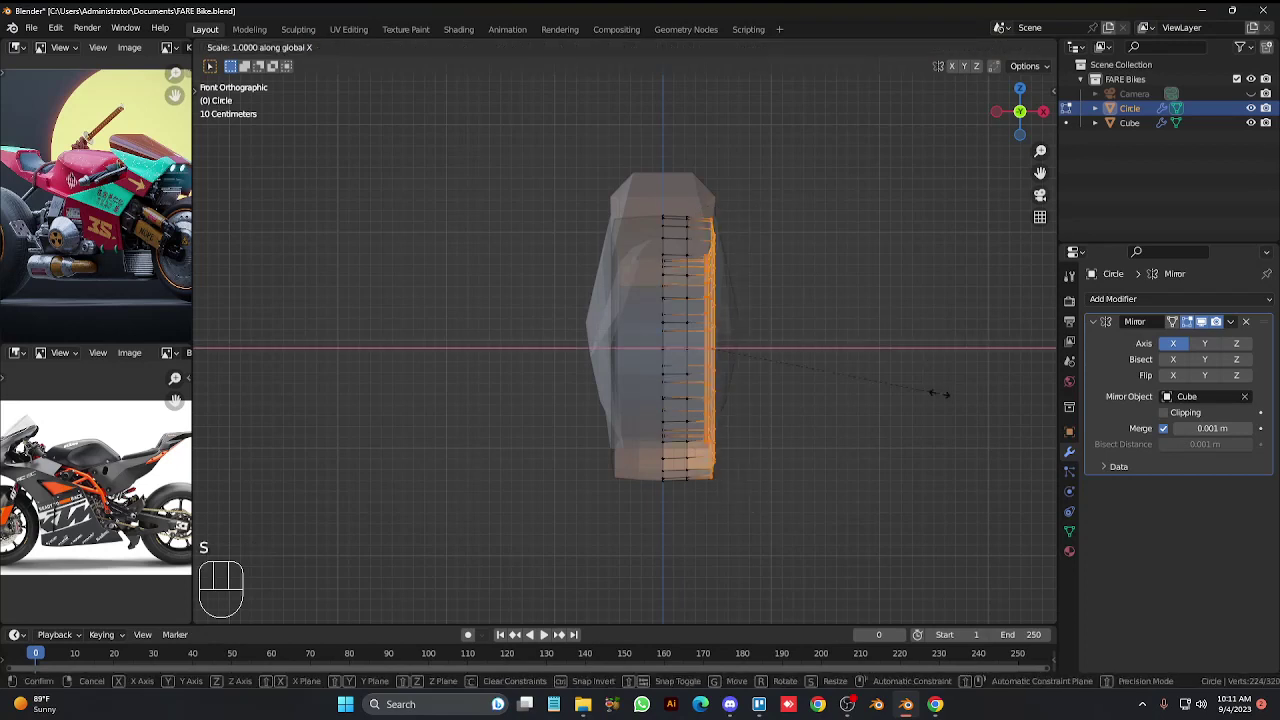
pyautogui.rightClick(945, 398)
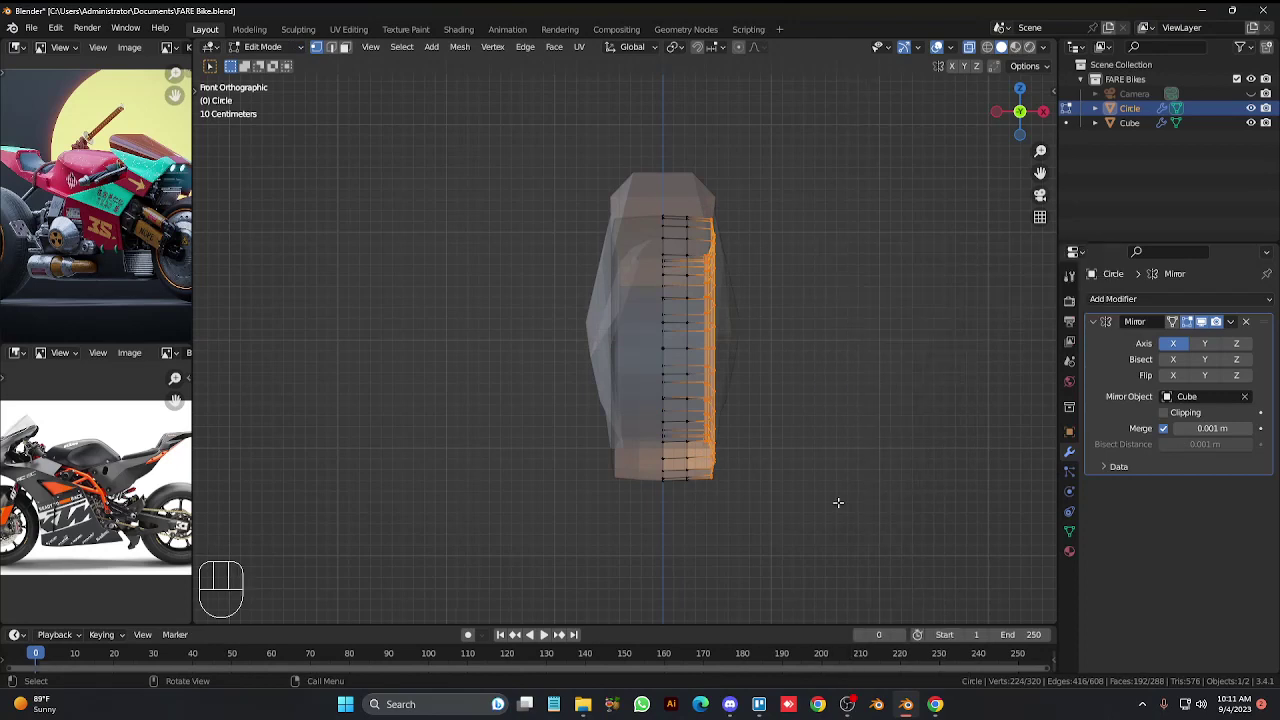
pyautogui.press('g')
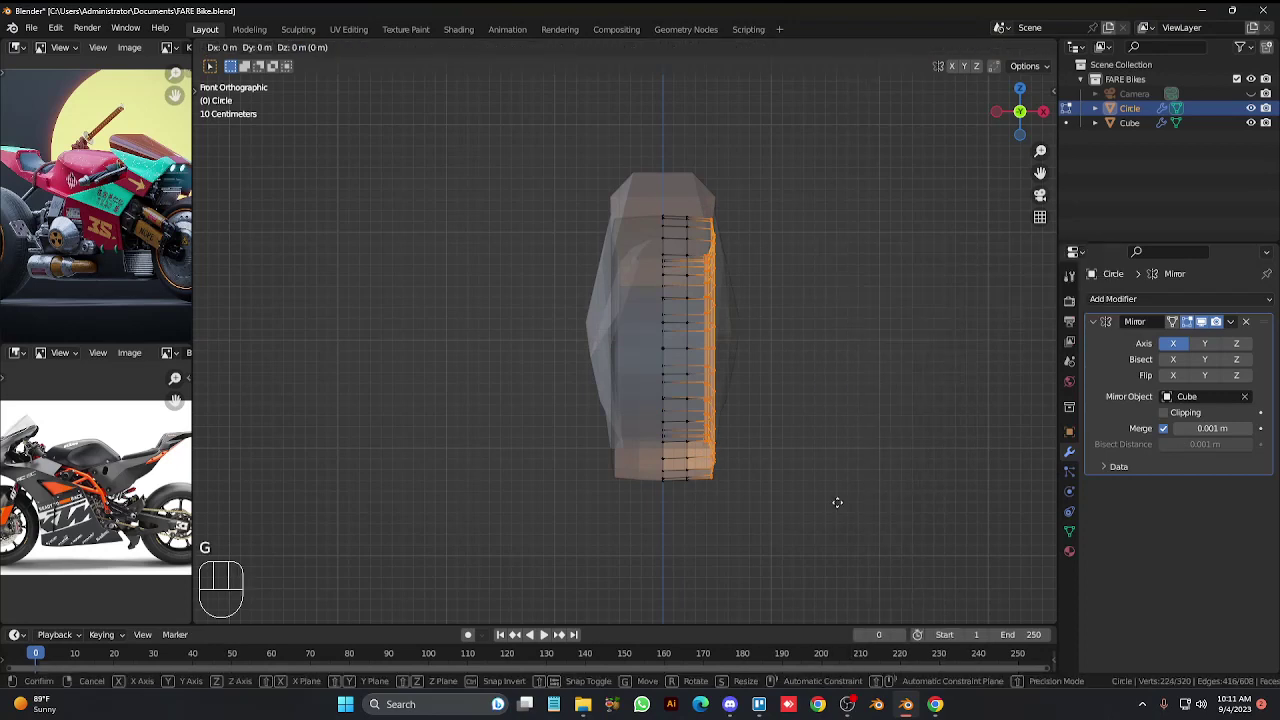
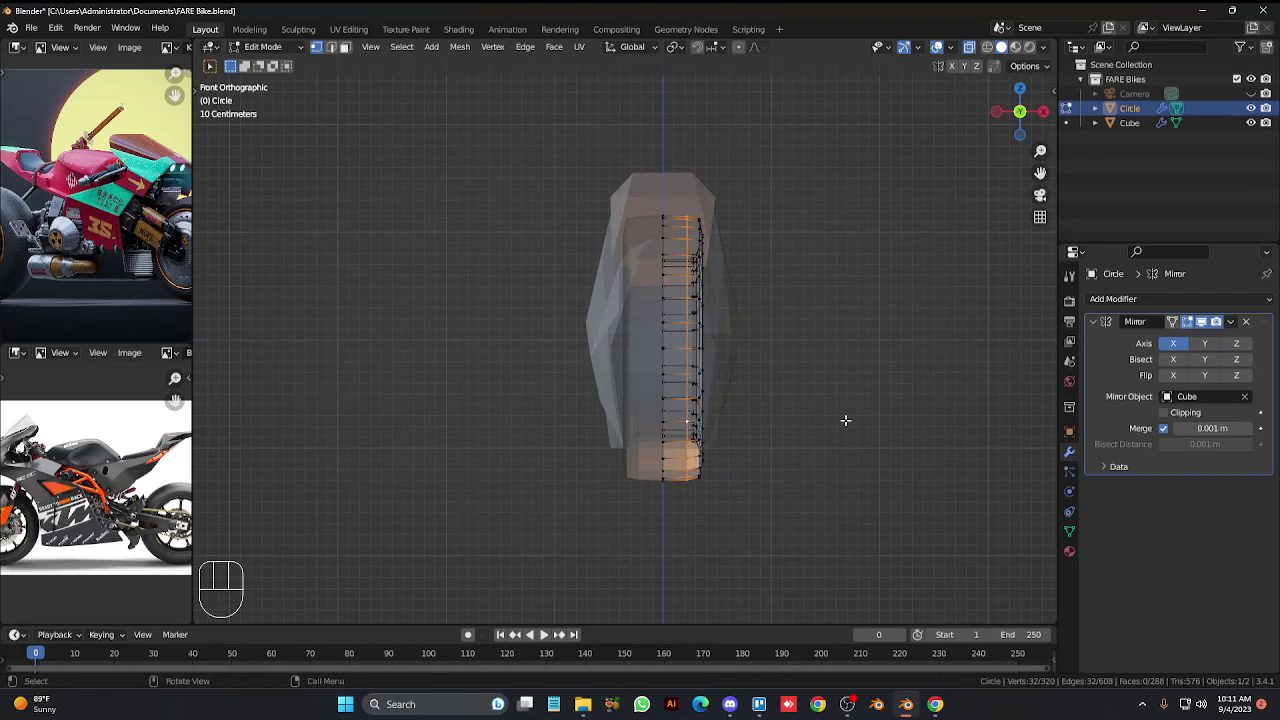
pyautogui.press('g')
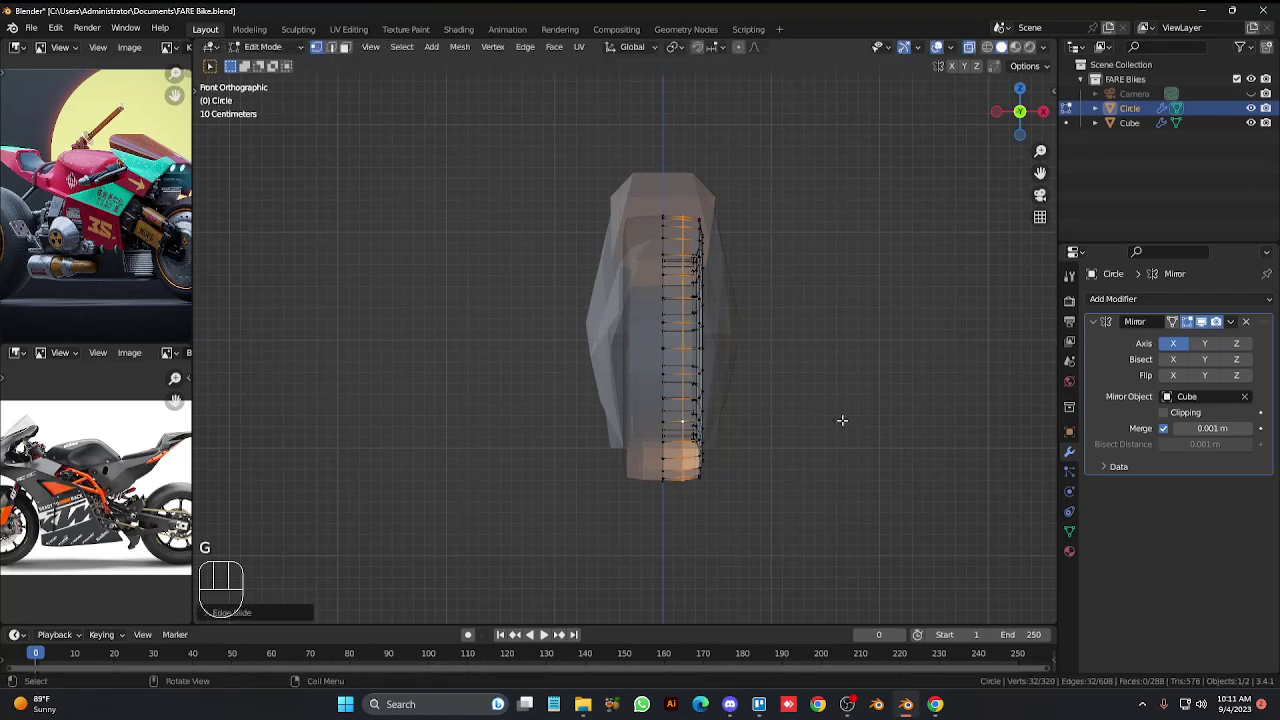
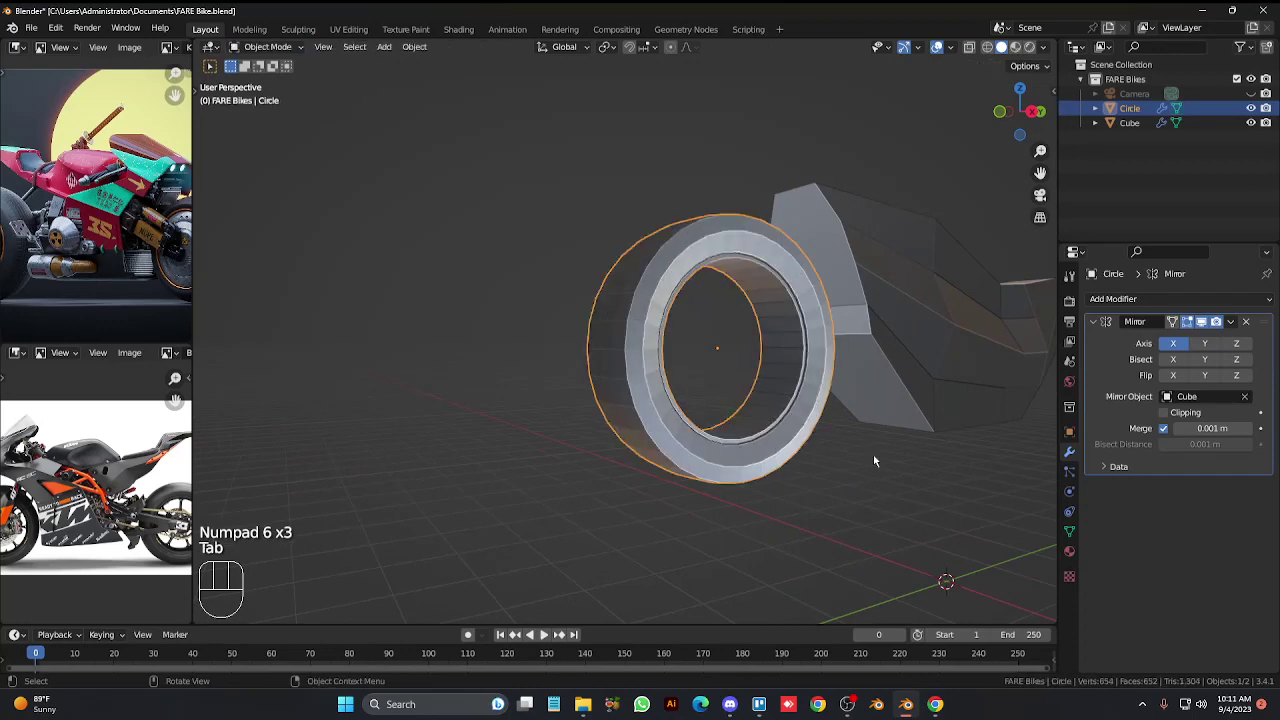
# Scale the wheel slightly smaller against the body in Right view.
pyautogui.press('KP_Add')
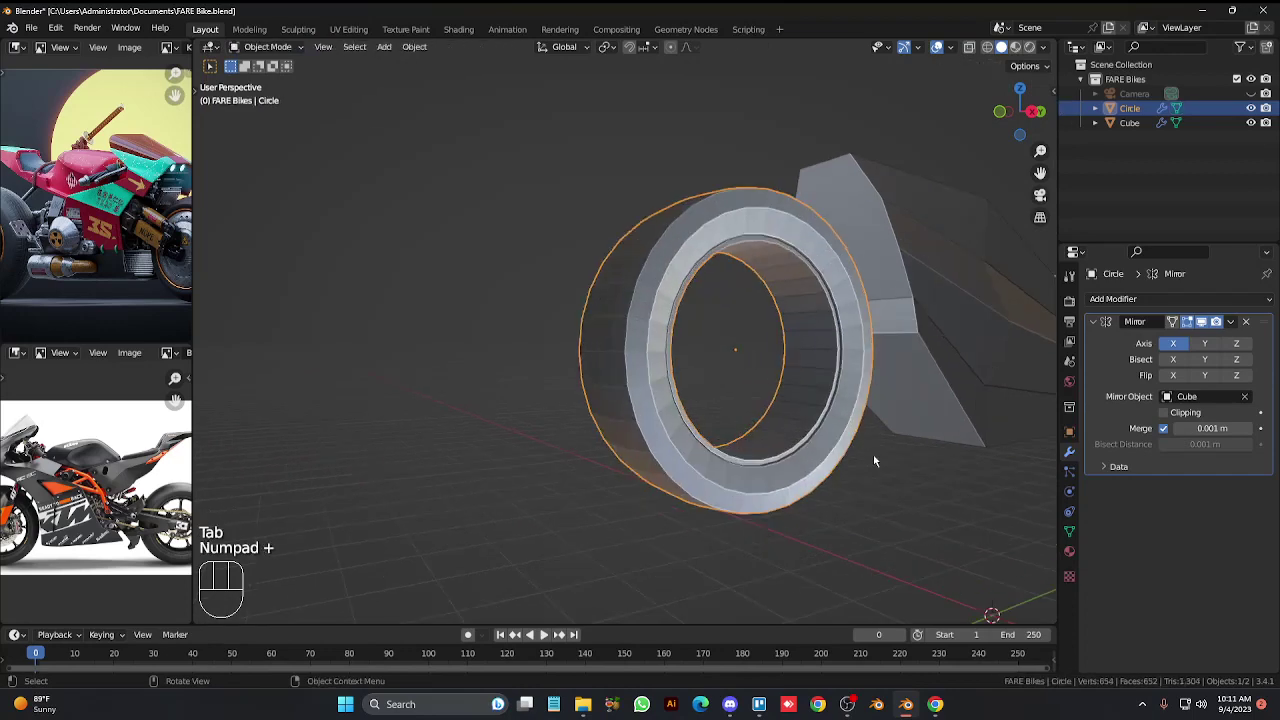
pyautogui.press('KP_6')
pyautogui.press('KP_3')
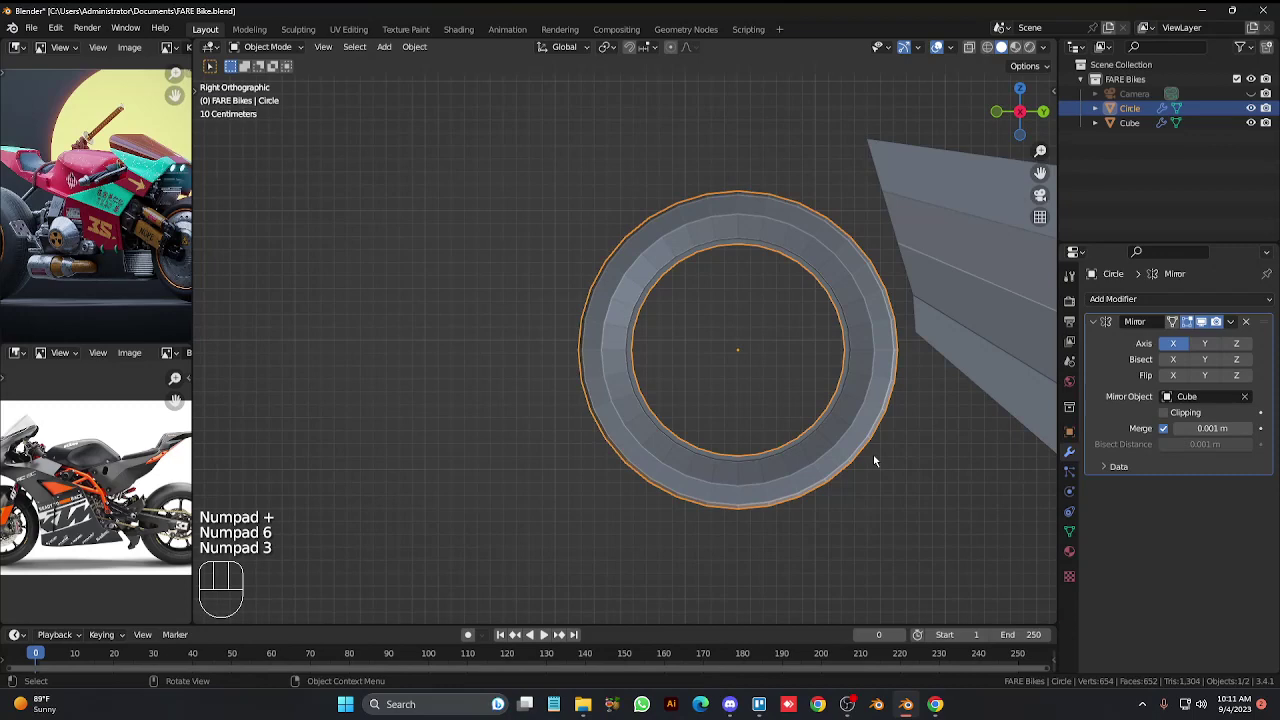
pyautogui.press('KP_Subtract')
pyautogui.press('KP_Subtract')
pyautogui.press('ctrl+KP_6')
pyautogui.press('ctrl+KP_6')
pyautogui.press('ctrl+KP_6')
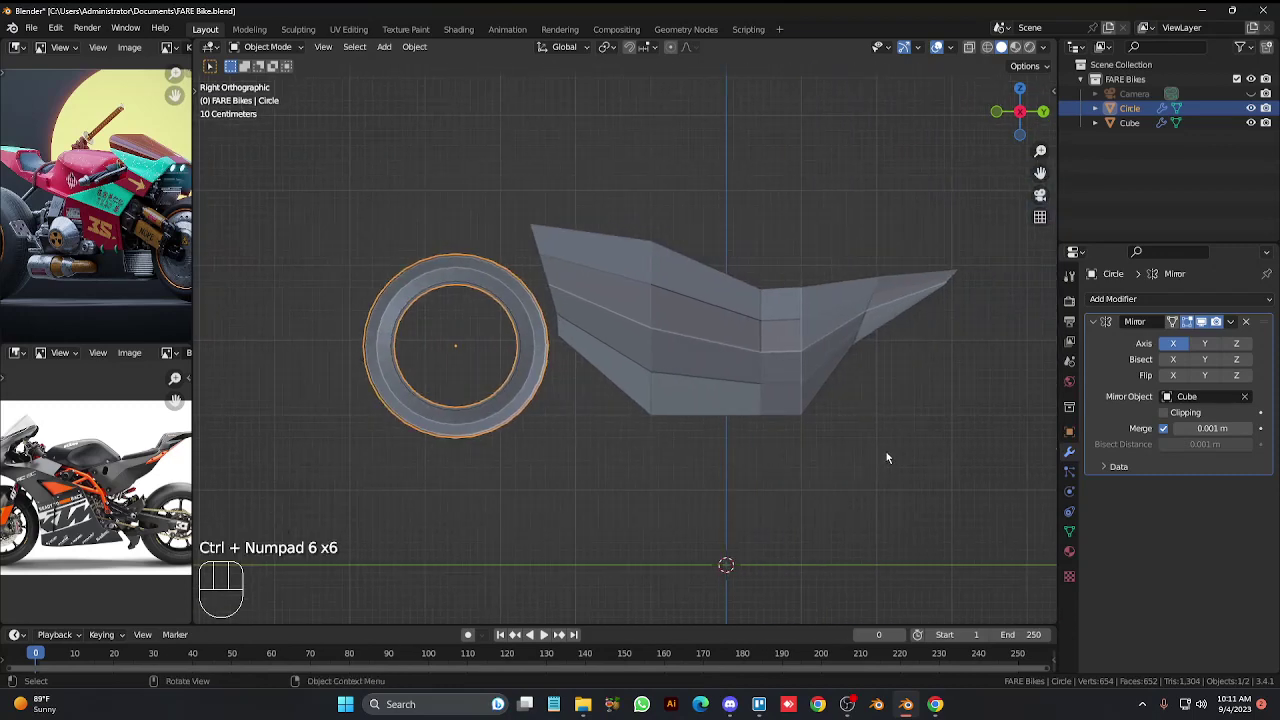
pyautogui.press('s')
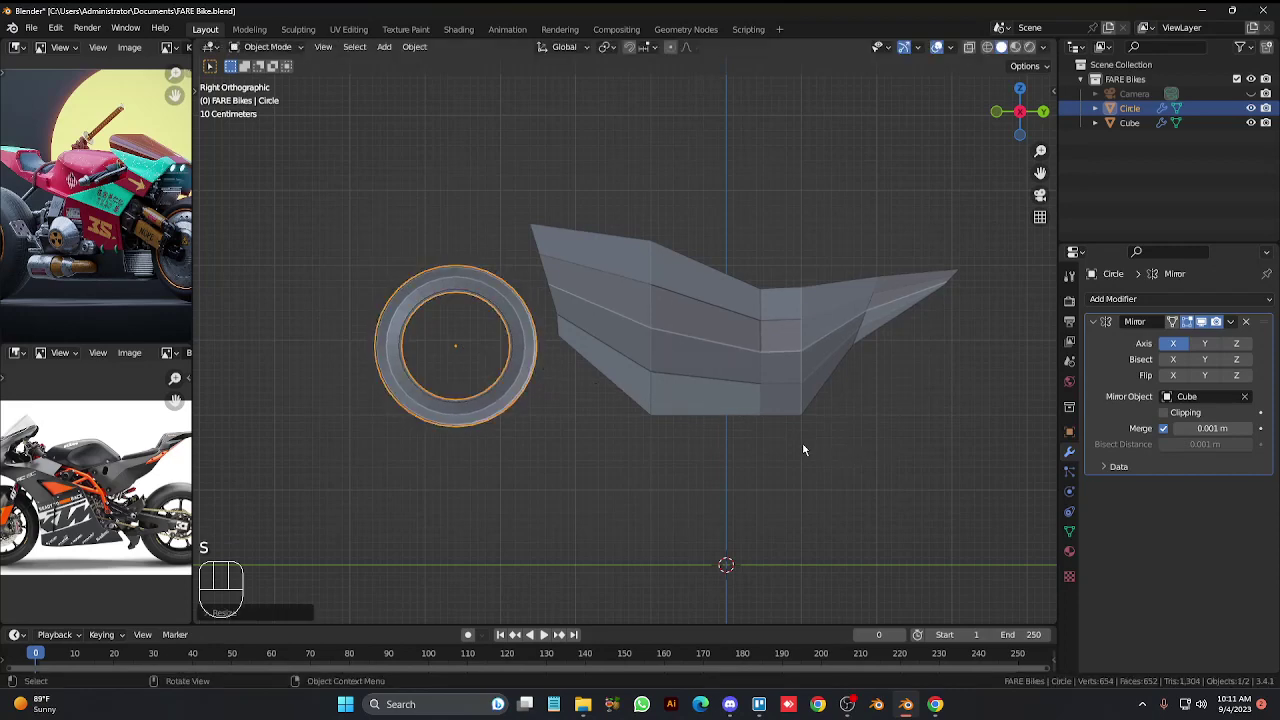
pyautogui.press('KP_4')
pyautogui.press('KP_4')
pyautogui.press('KP_4')
pyautogui.press('KP_Add')
pyautogui.press('KP_Add')
pyautogui.press('KP_3')
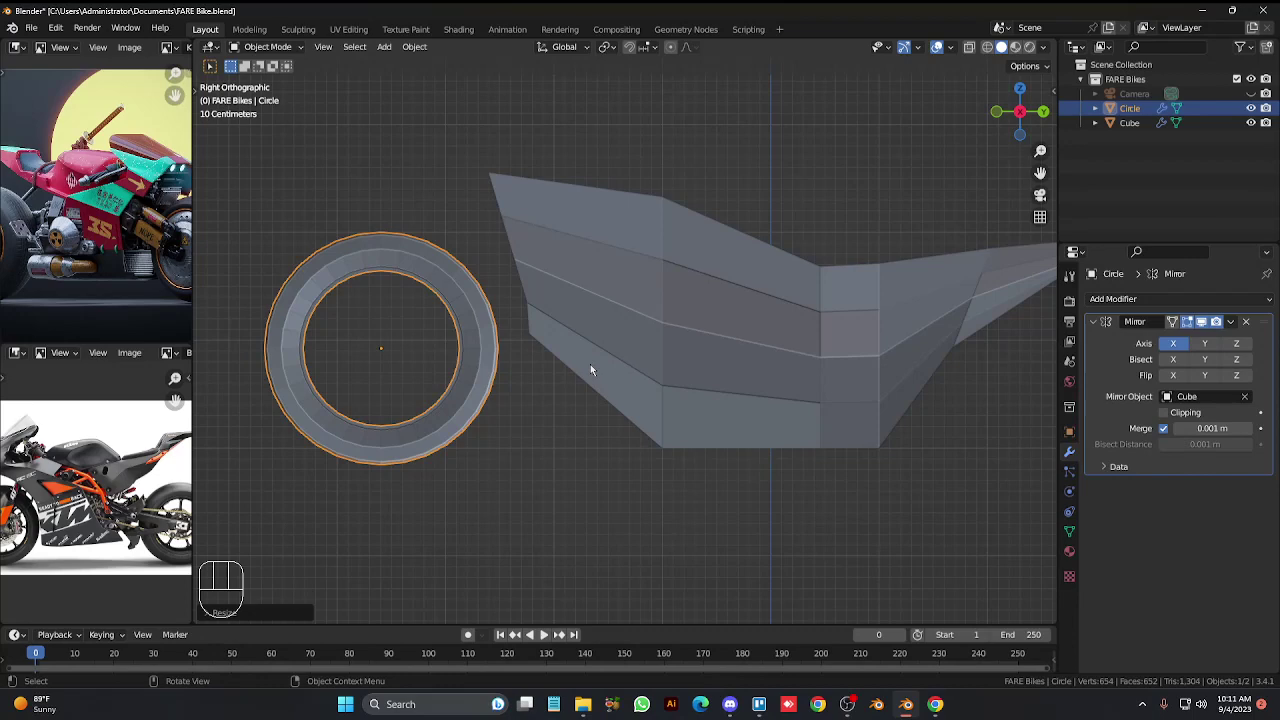
# Add a level-2 Subdivision Surface modifier to smooth the wheel into a rounded tire.
pyautogui.press('Tab')
pyautogui.press('Tab')
pyautogui.moveTo(1142, 312); pyautogui.dragTo(443, 387)
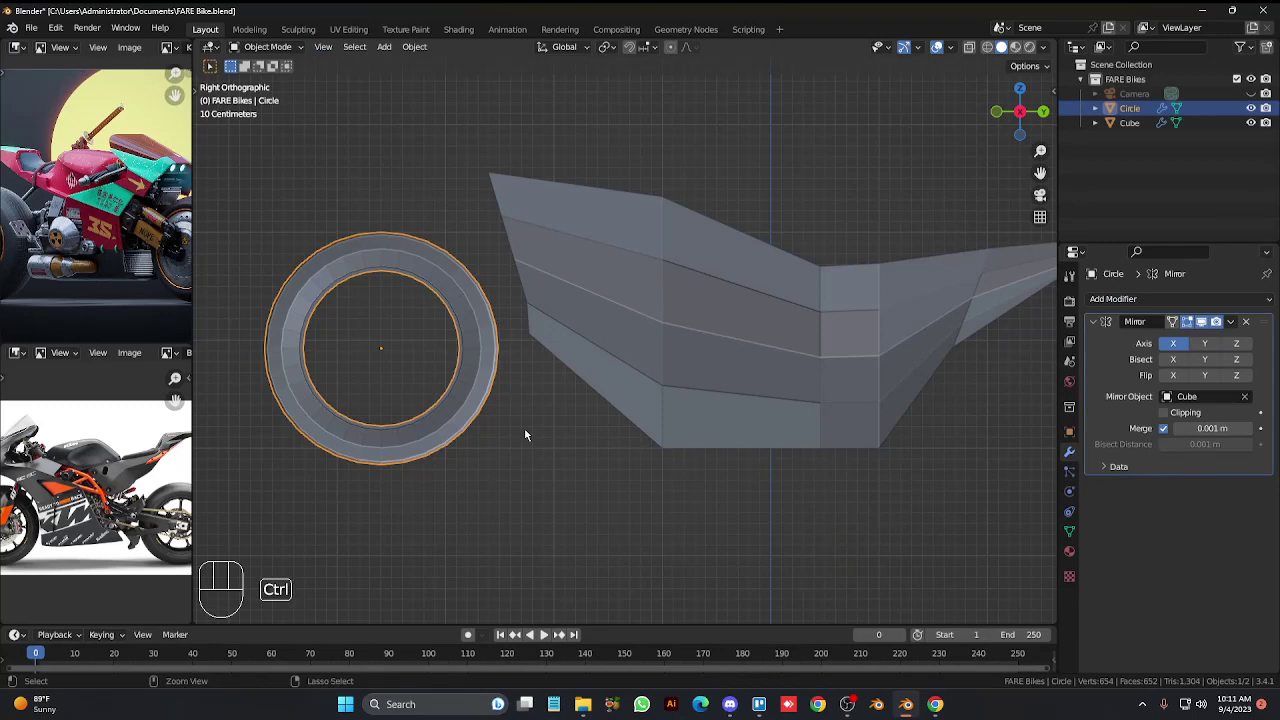
pyautogui.press('ctrl+2')
pyautogui.press('KP_4')
pyautogui.press('KP_4')
pyautogui.press('KP_4')
pyautogui.press('KP_4')
pyautogui.press('KP_Add')
pyautogui.press('KP_Add')
pyautogui.press('ctrl+KP_4')
pyautogui.press('ctrl+KP_4')
pyautogui.press('ctrl+KP_4')
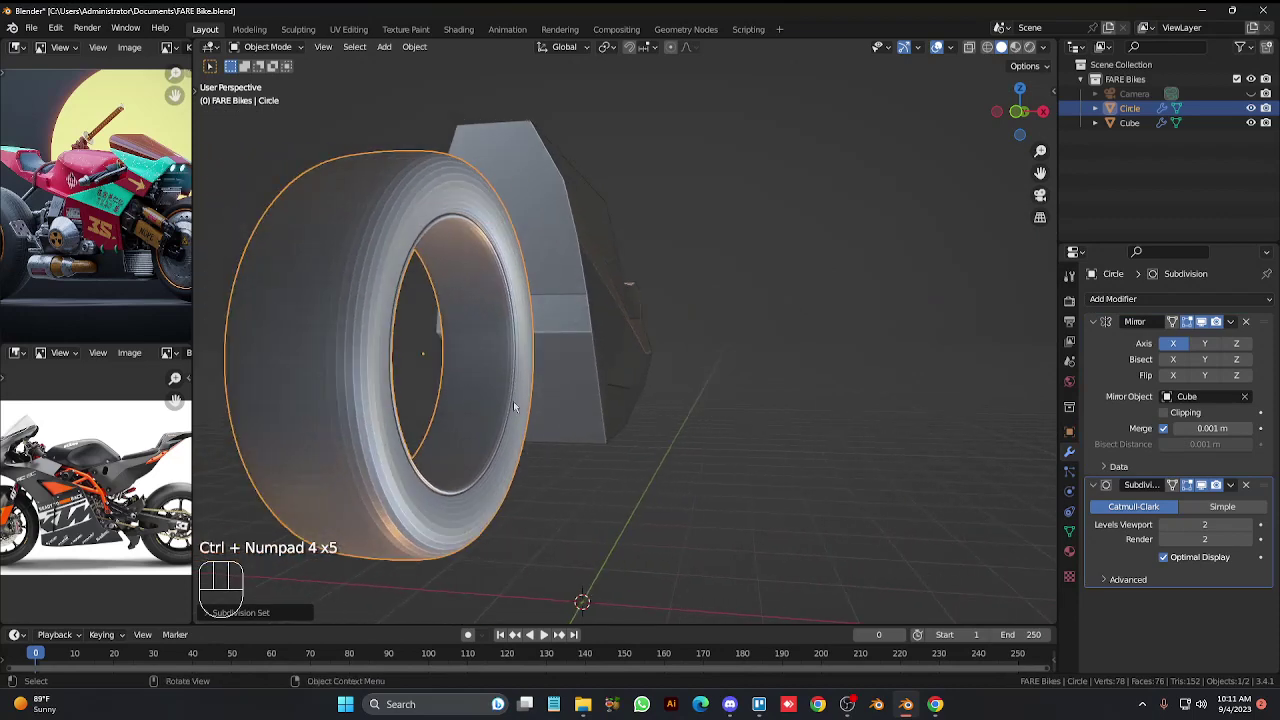
# Shade the wheel smooth and crease its rim edge loops to full strength 1.
pyautogui.rightClick(519, 406)
pyautogui.moveTo(514, 407); pyautogui.dragTo(484, 287)
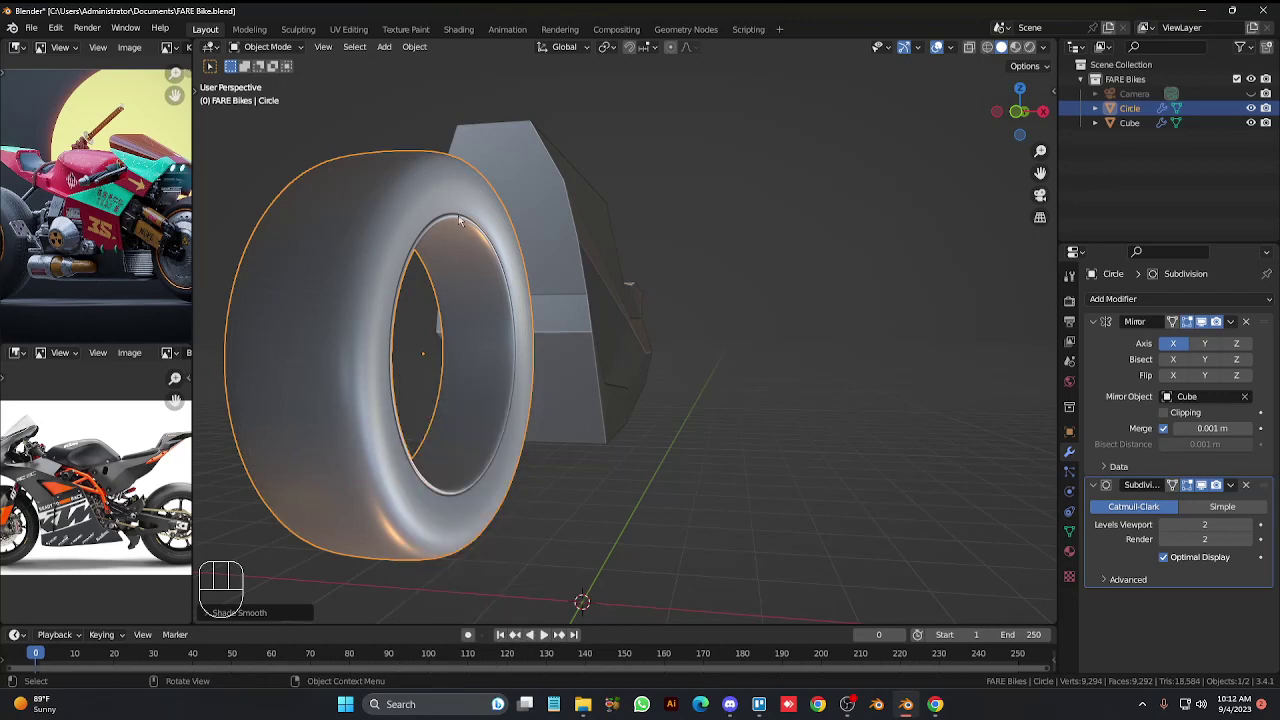
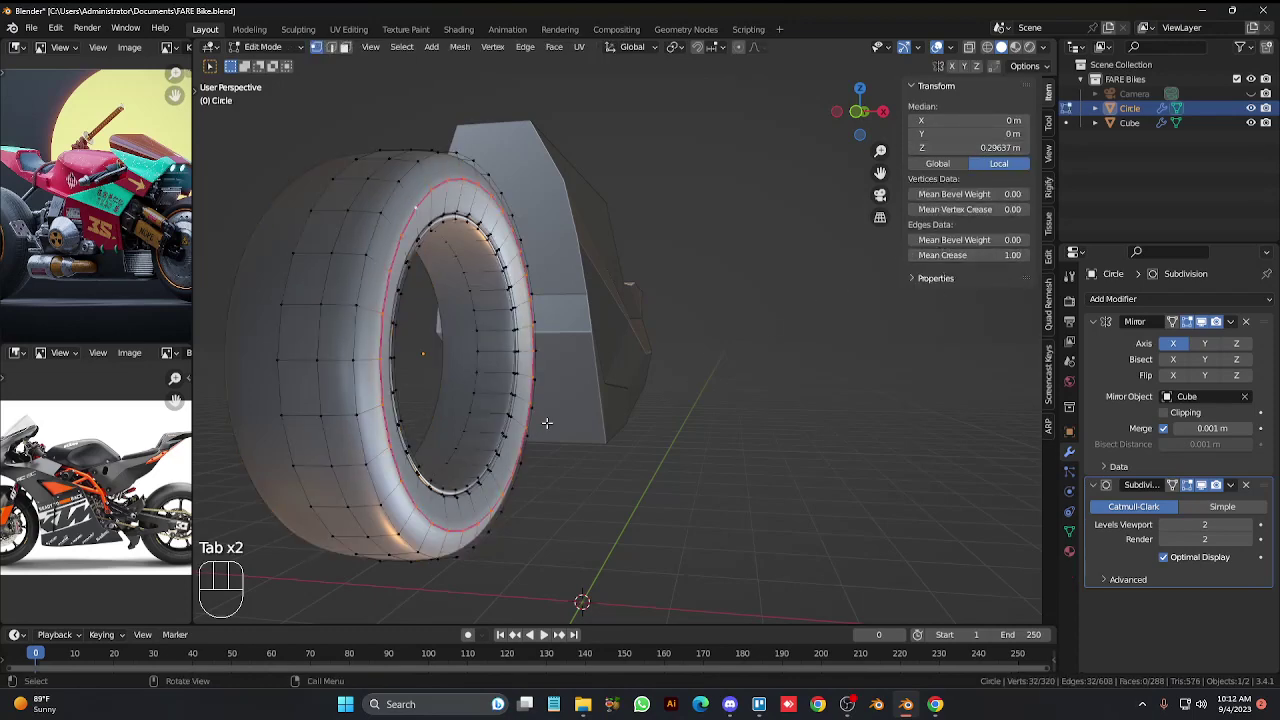
pyautogui.press('Tab')
pyautogui.press('Tab')
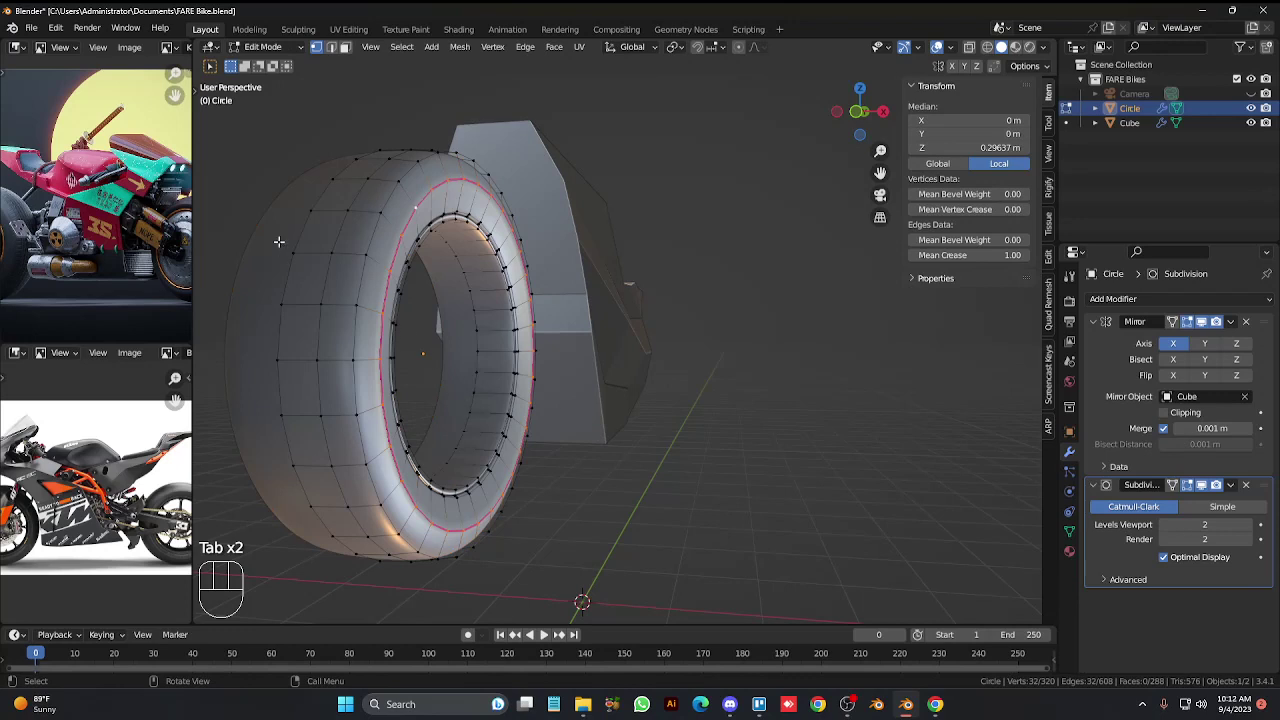
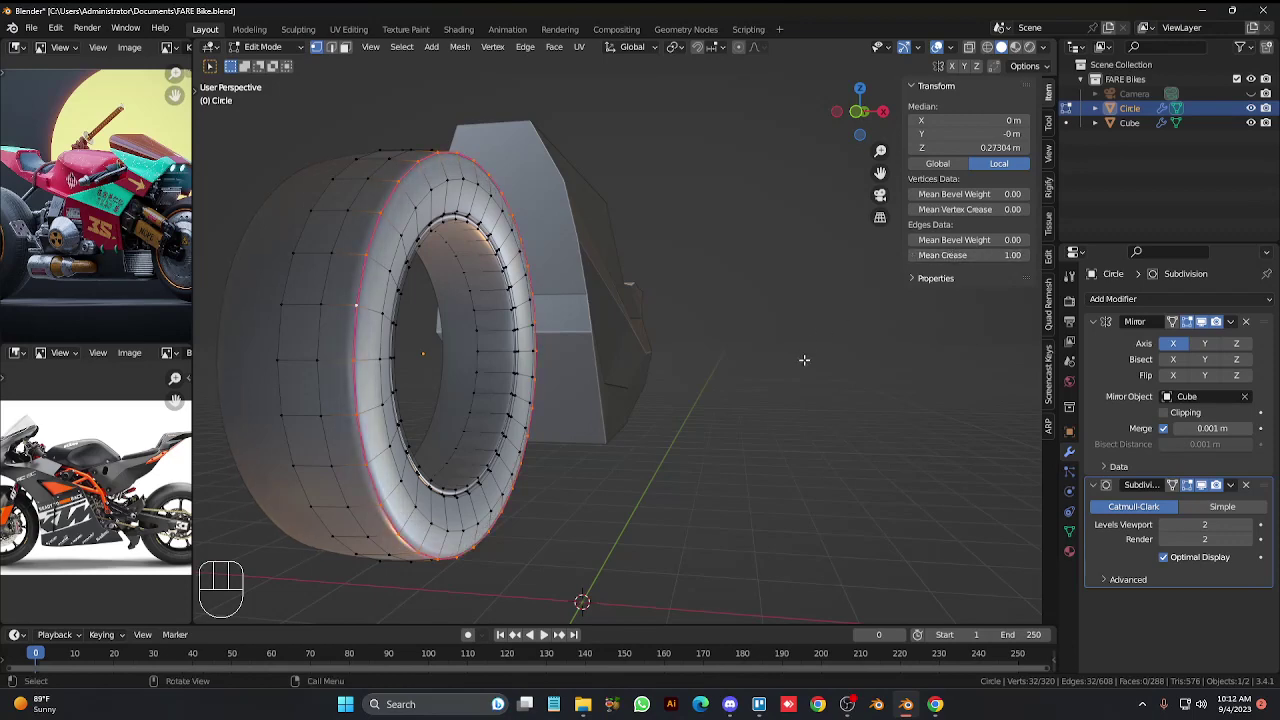
# Orbit around the creased wheel to check its crisp side edges, then return to editing.
pyautogui.press('Tab')
pyautogui.press('KP_2')
pyautogui.press('KP_4')
pyautogui.press('KP_8')
pyautogui.press('KP_8')
pyautogui.press('KP_6')
pyautogui.press('KP_6')
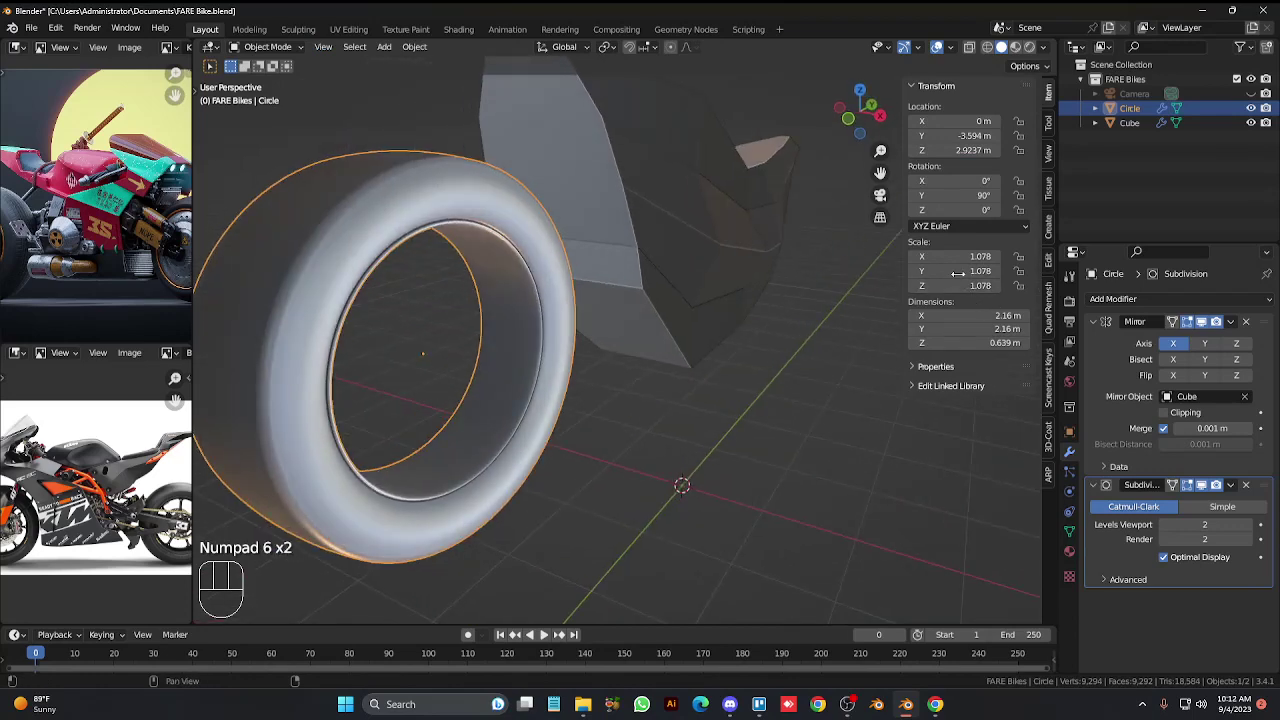
pyautogui.press('Tab')
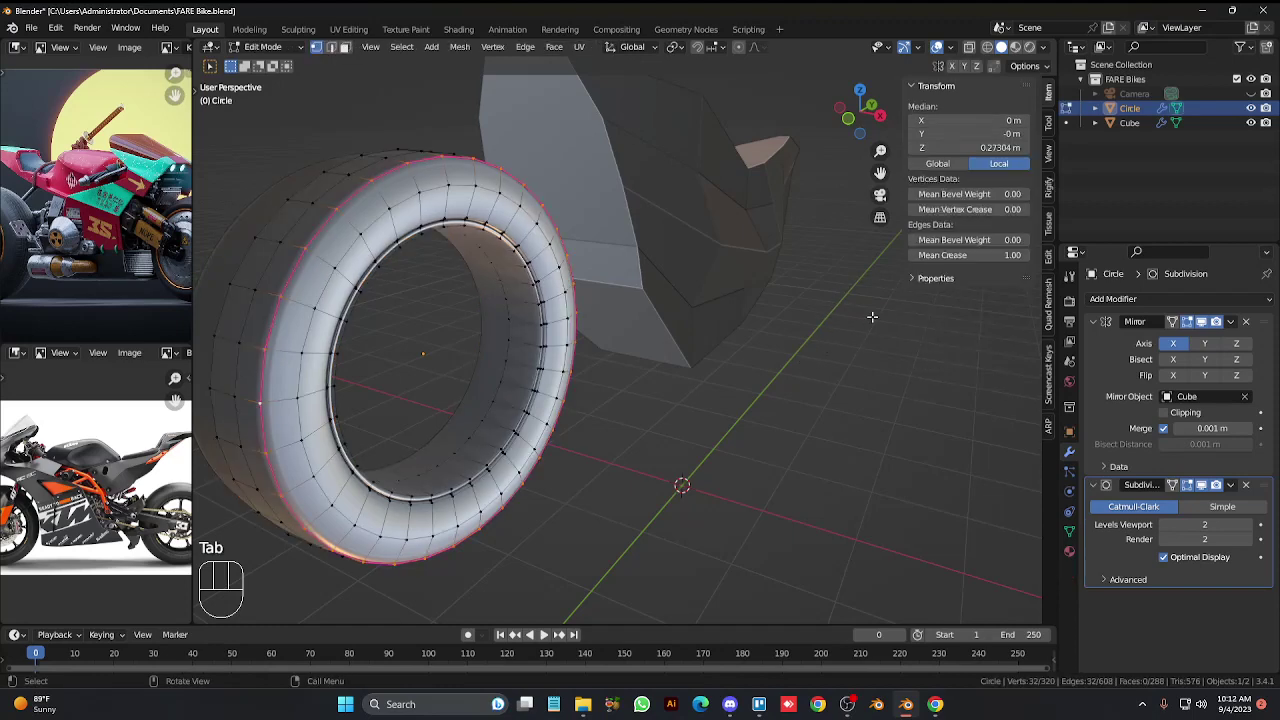
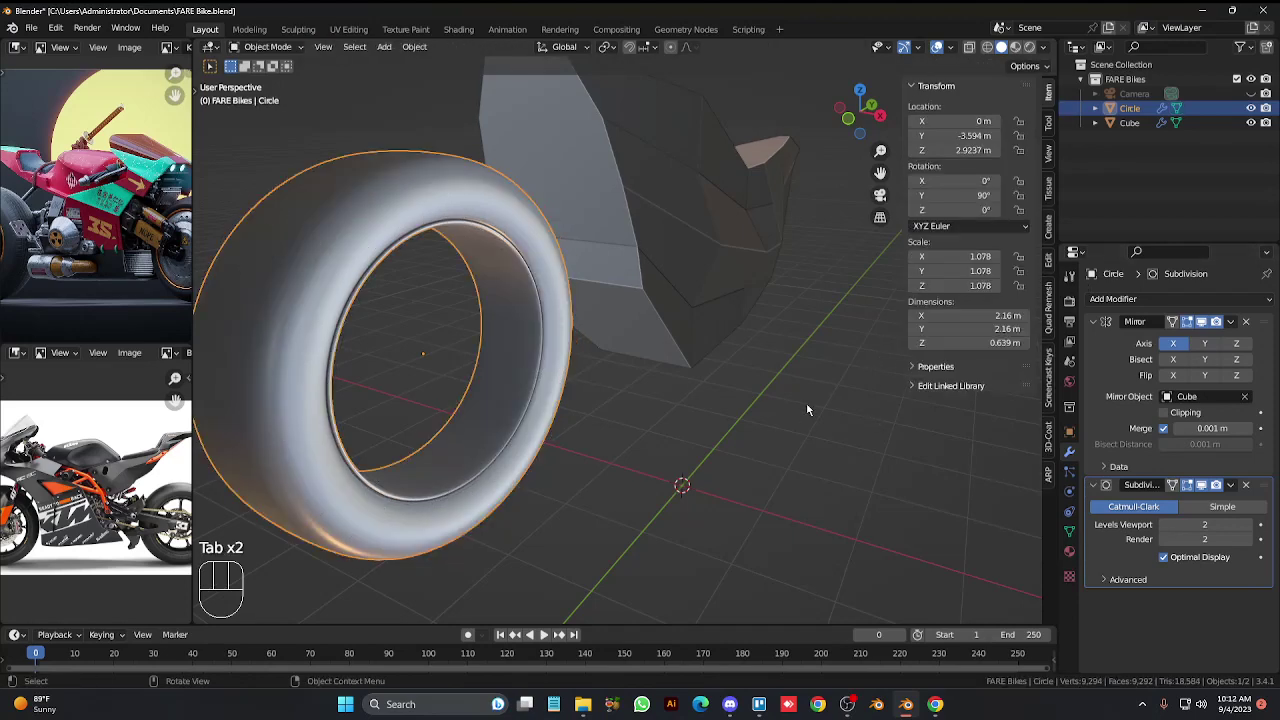
# Rotate the tyre's tread edge loops about X to slant them diagonally.
pyautogui.press('ctrl+KP_4')
pyautogui.press('ctrl+KP_4')
pyautogui.press('ctrl+KP_4')
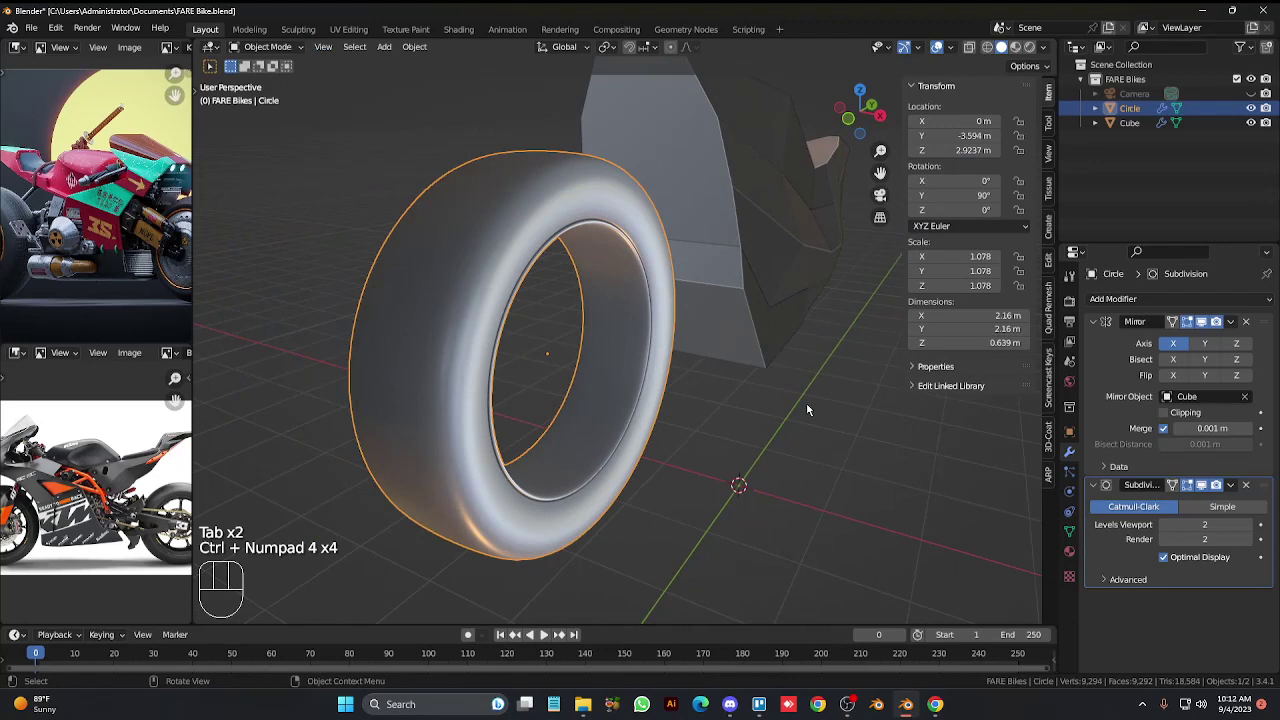
pyautogui.press('KP_4')
pyautogui.press('KP_6')
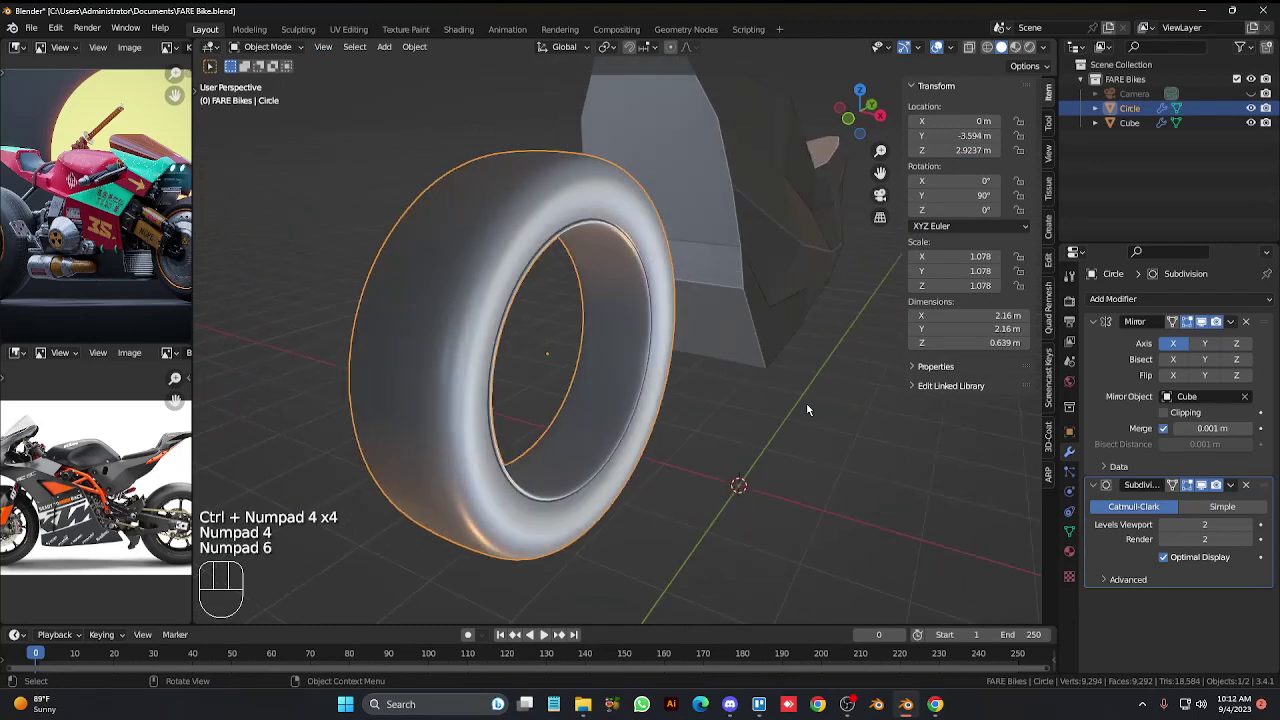
pyautogui.press('Tab')
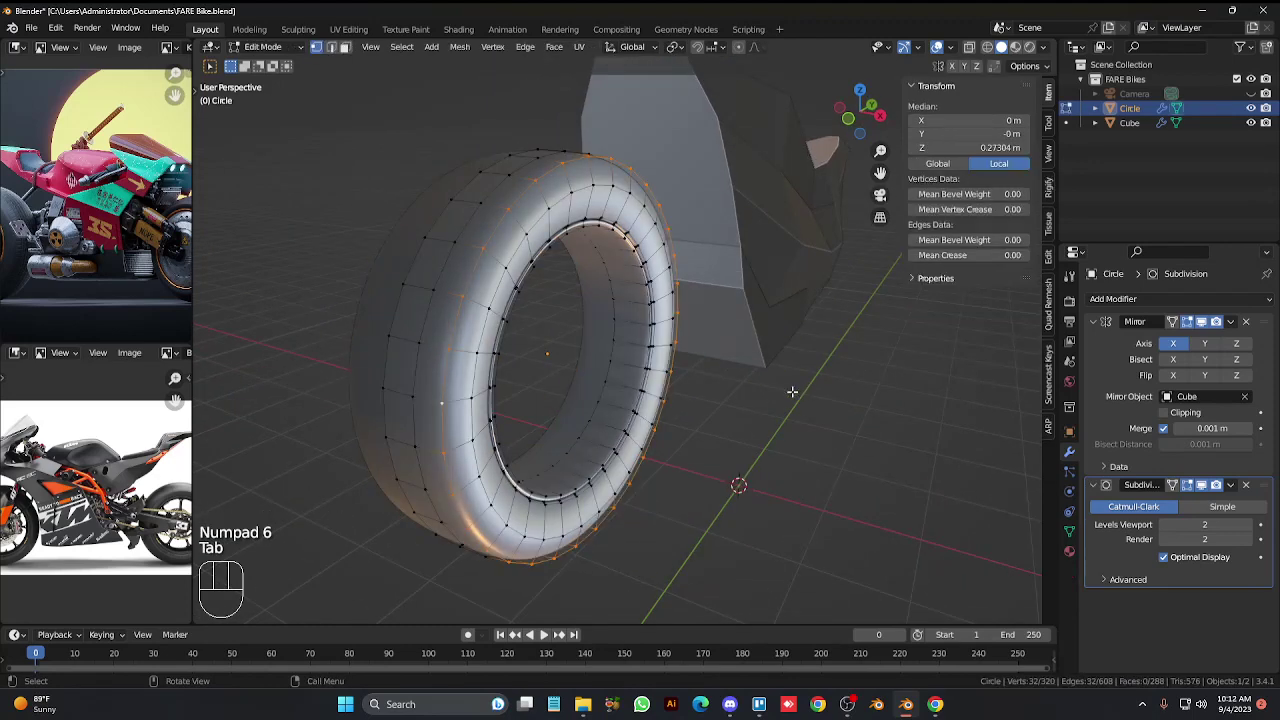
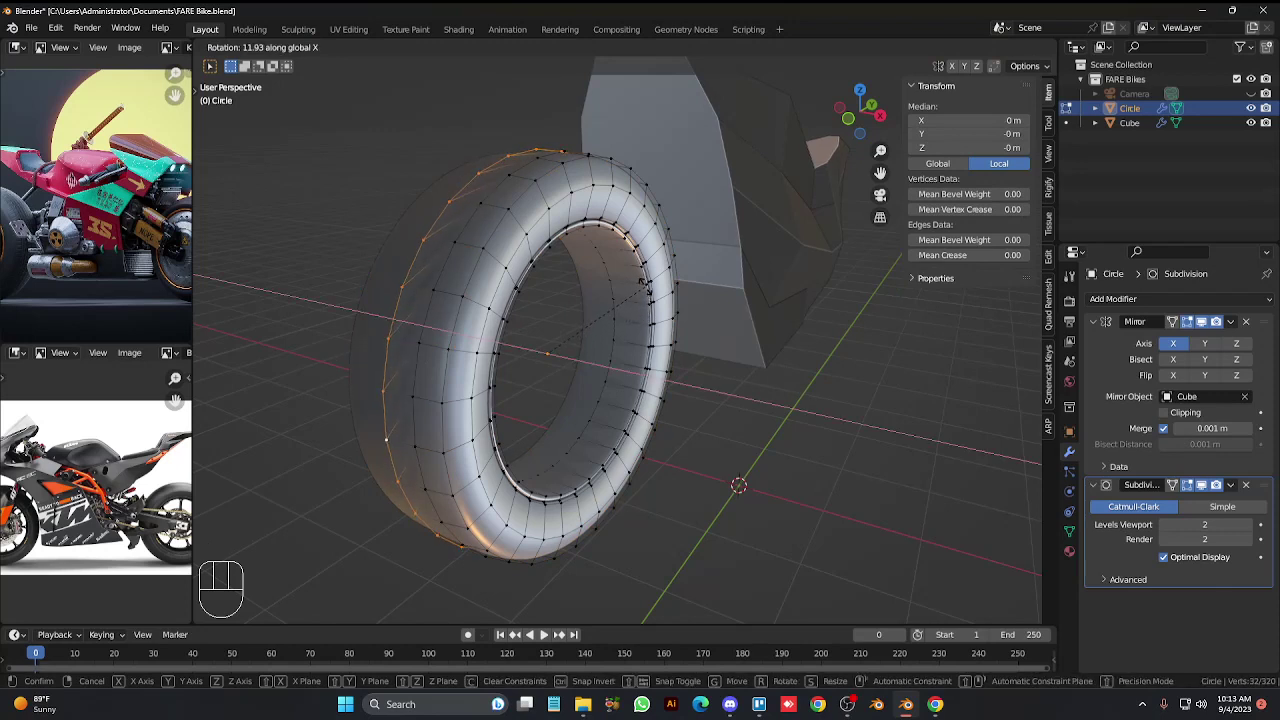
pyautogui.click(414, 354)
pyautogui.click(414, 356)
pyautogui.press('r')
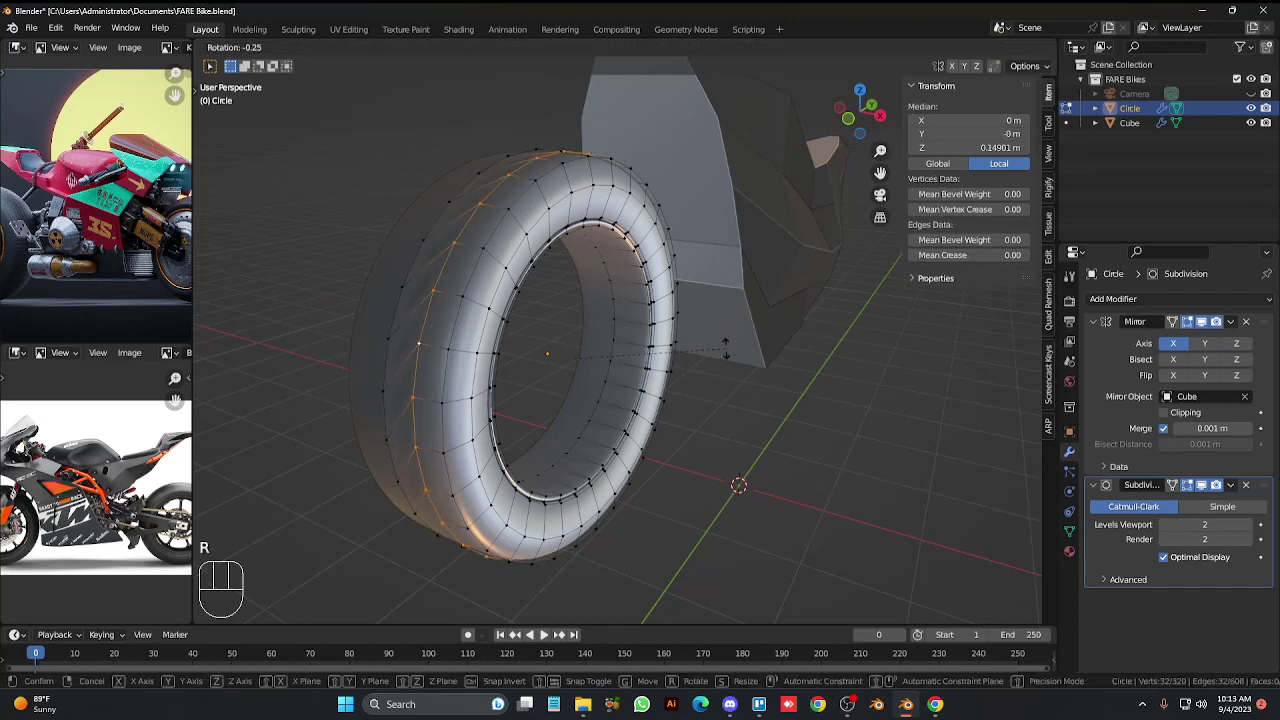
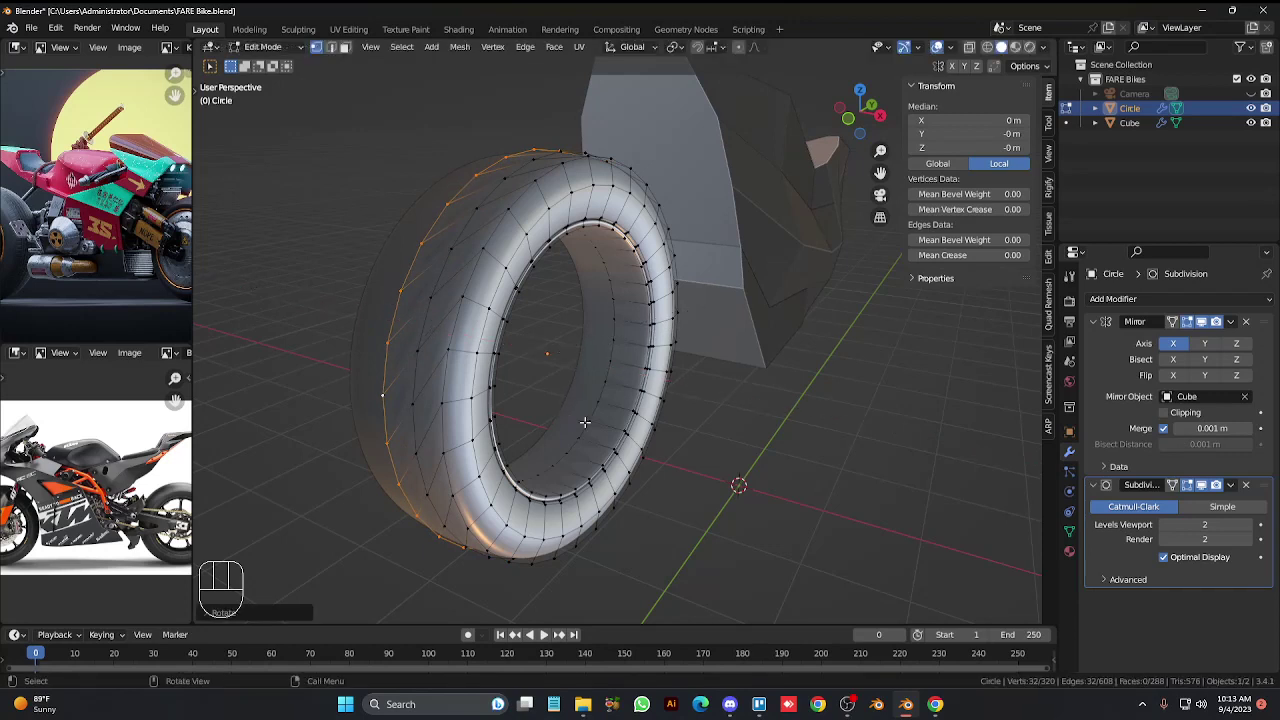
# Select checker diamond faces on the tread, inset them and shrink the insets.
pyautogui.press('3')
pyautogui.click(430, 348)
pyautogui.click(402, 400)
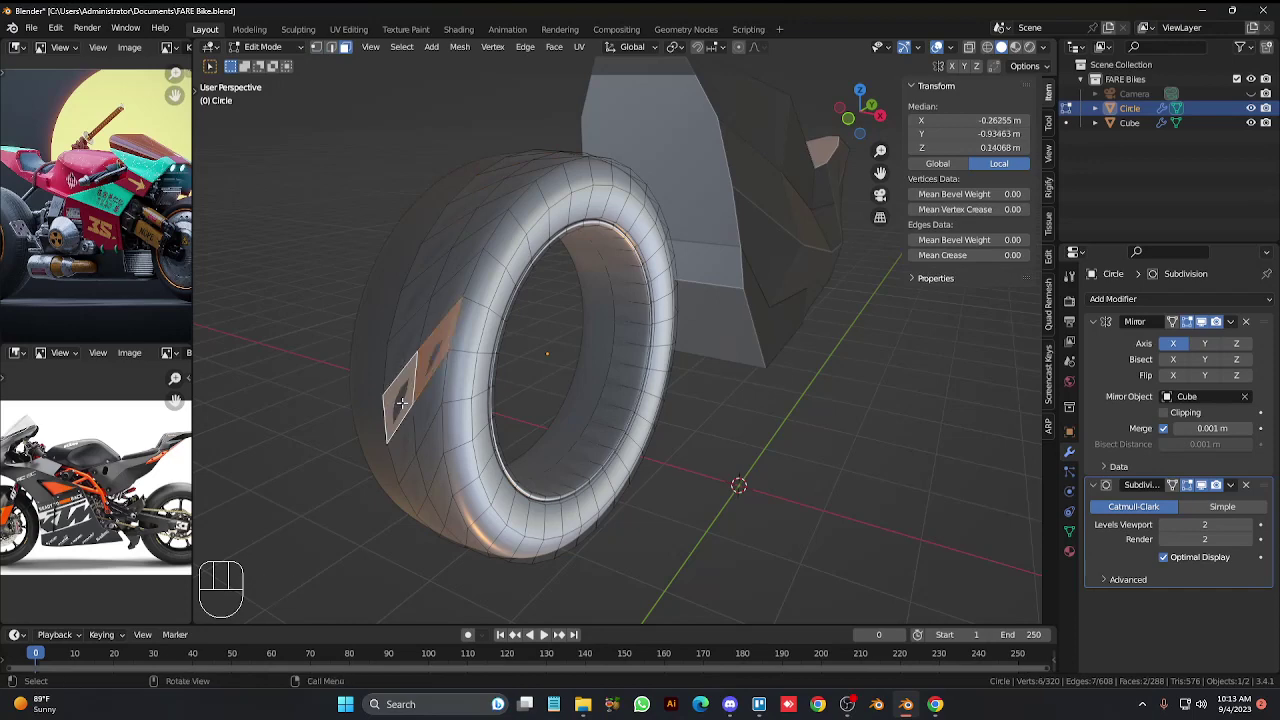
pyautogui.press('KP_4')
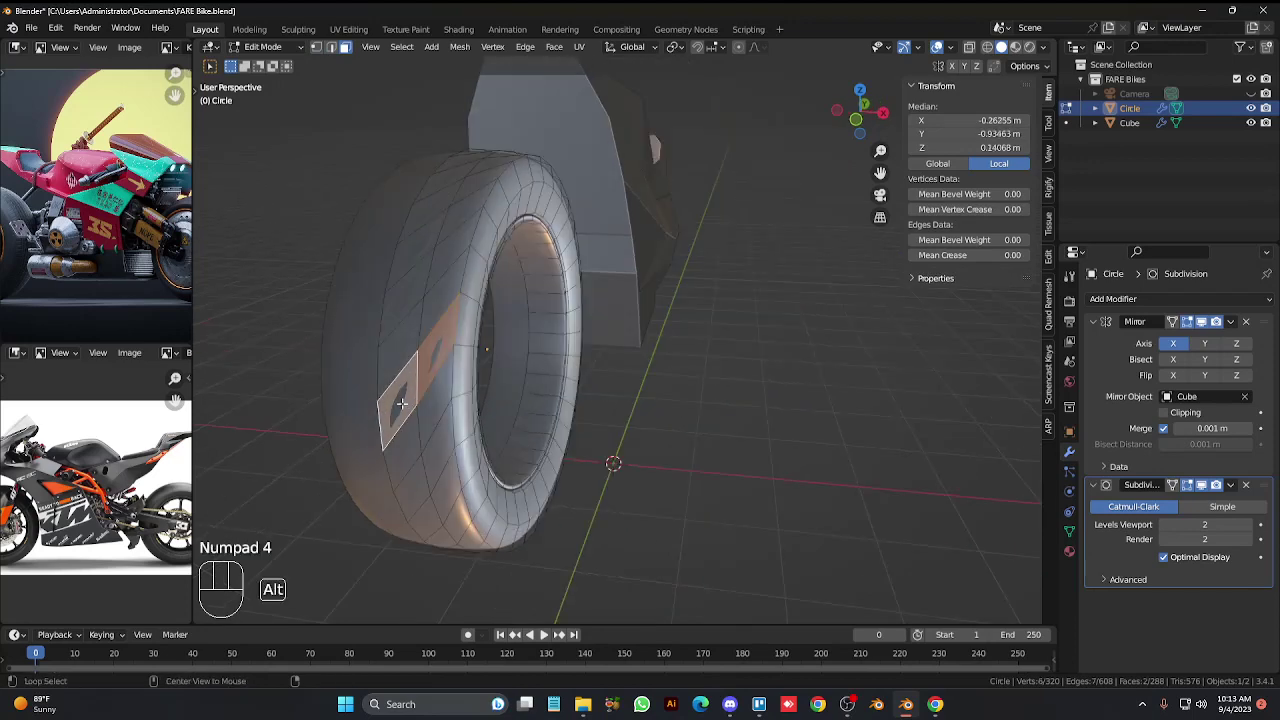
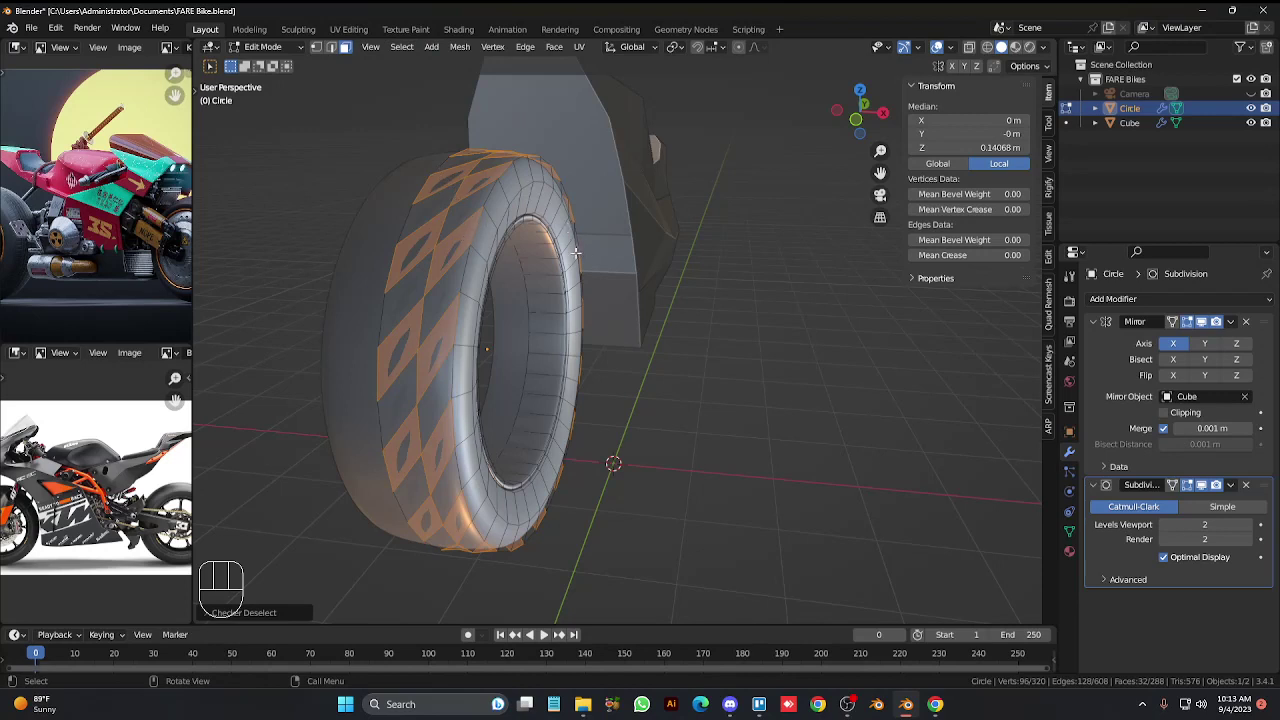
pyautogui.press('shift+d')
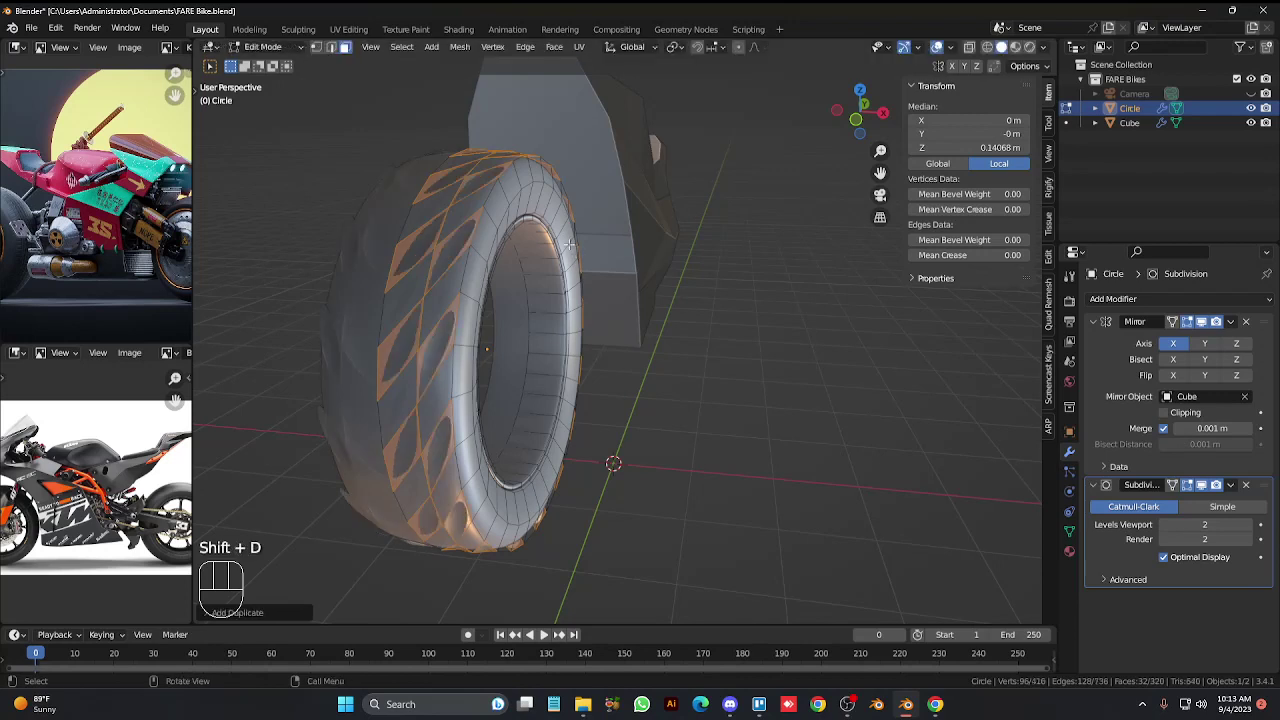
pyautogui.press('s')
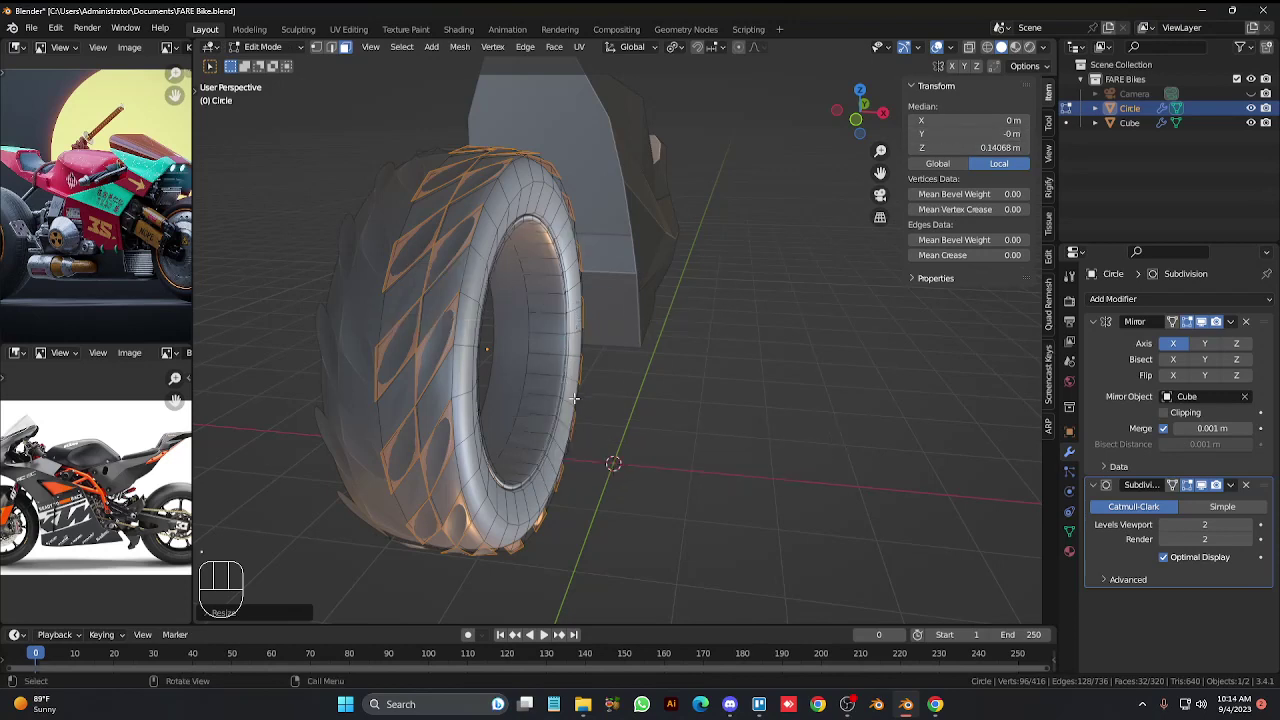
pyautogui.press('s')
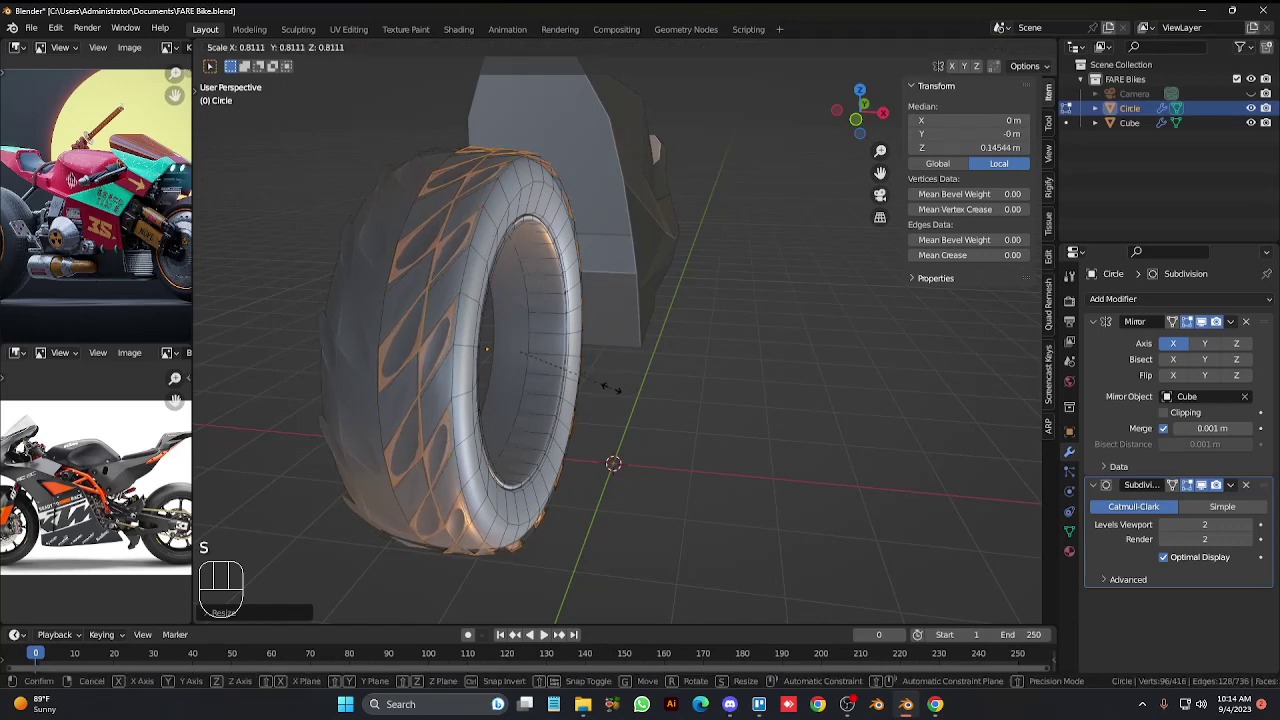
pyautogui.press('s')
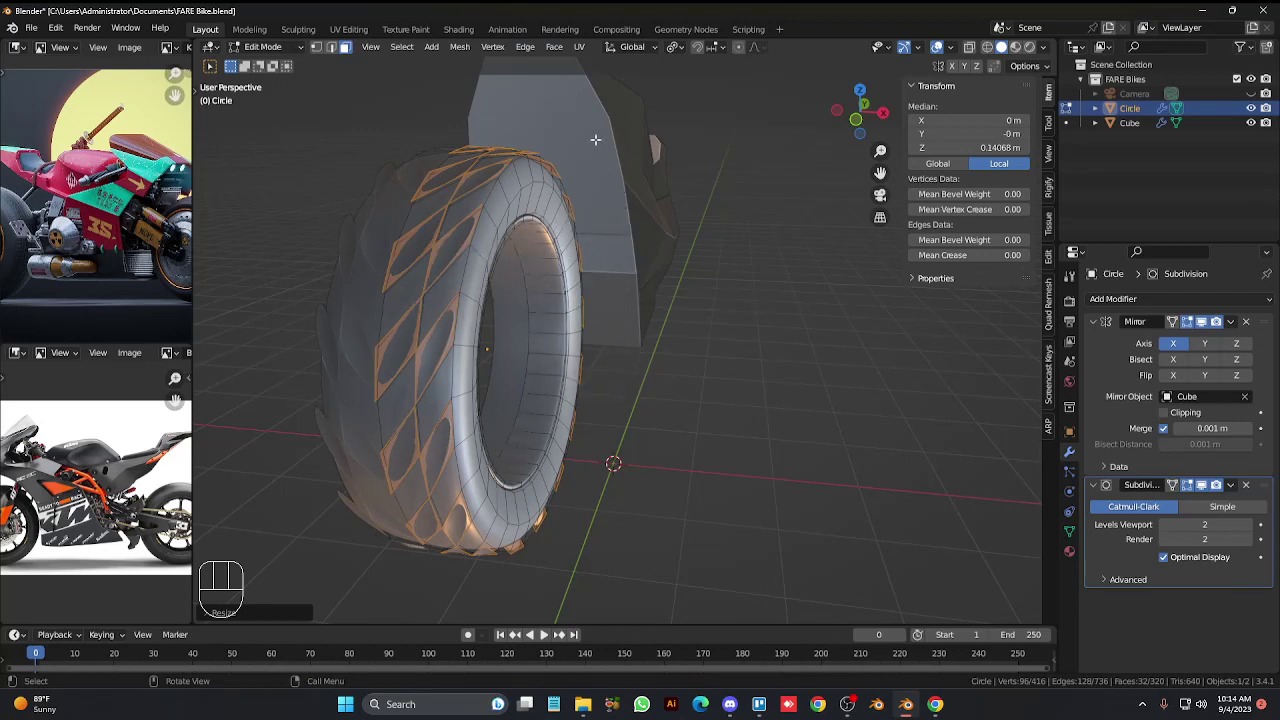
# Try scaling the tread faces along their normals with Individual Origins pivot, cancel it, and undo the insets back to plain faces.
pyautogui.click(671, 53)
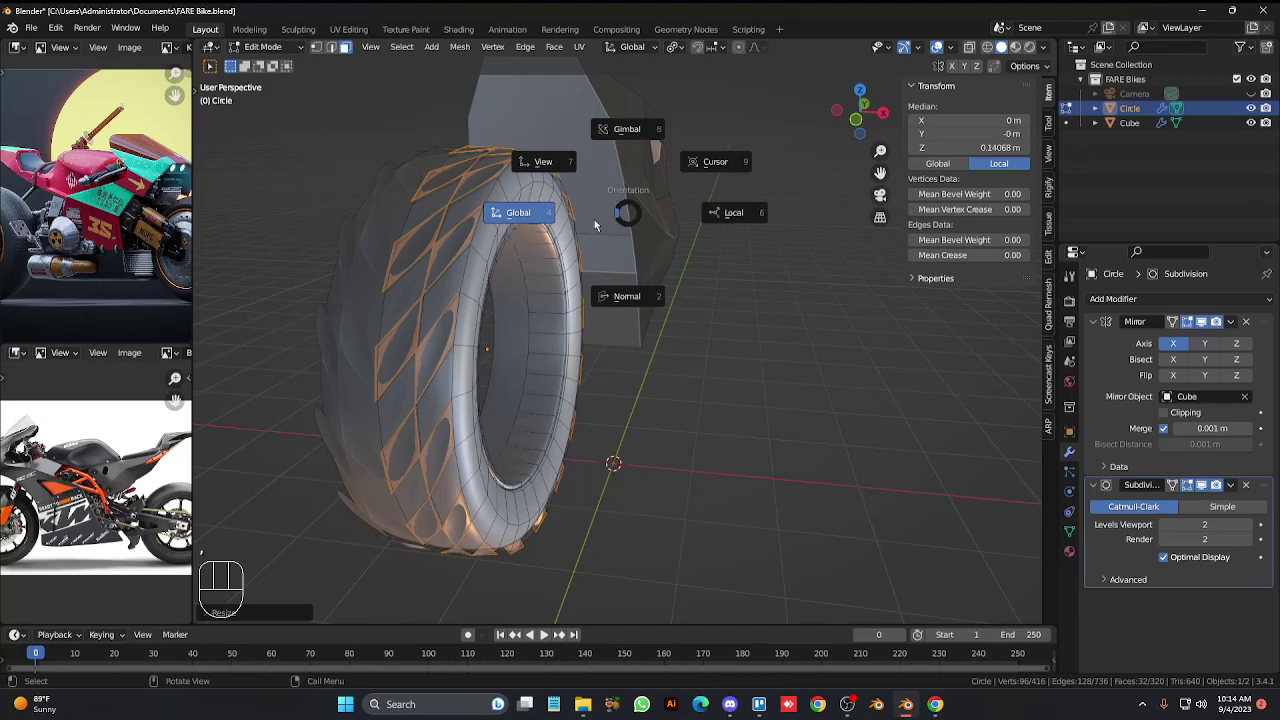
pyautogui.press('s')
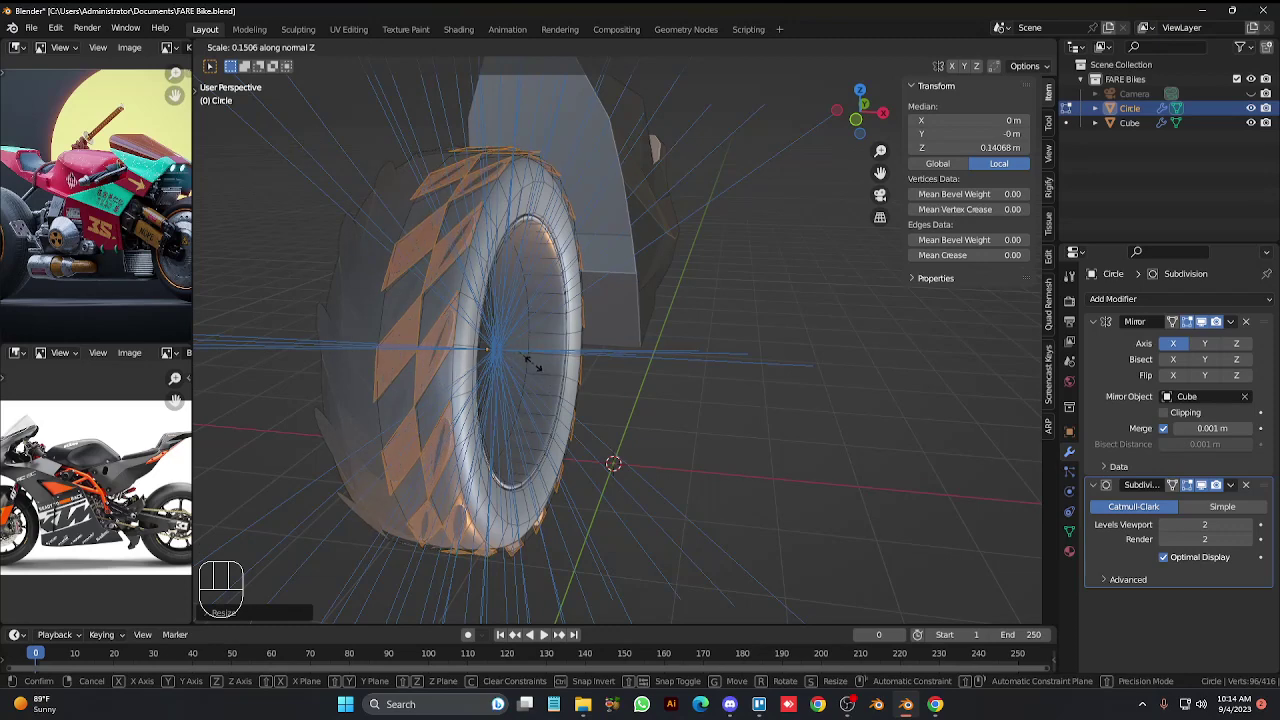
pyautogui.press('s')
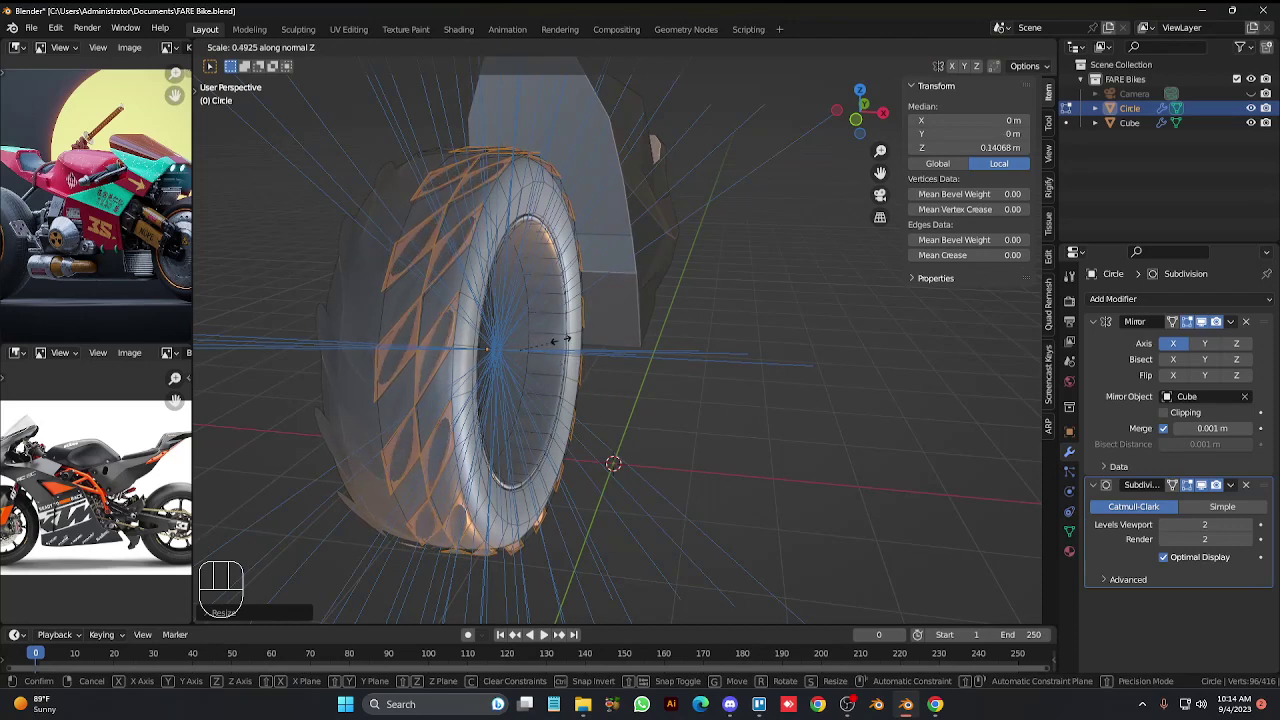
pyautogui.rightClick(584, 345)
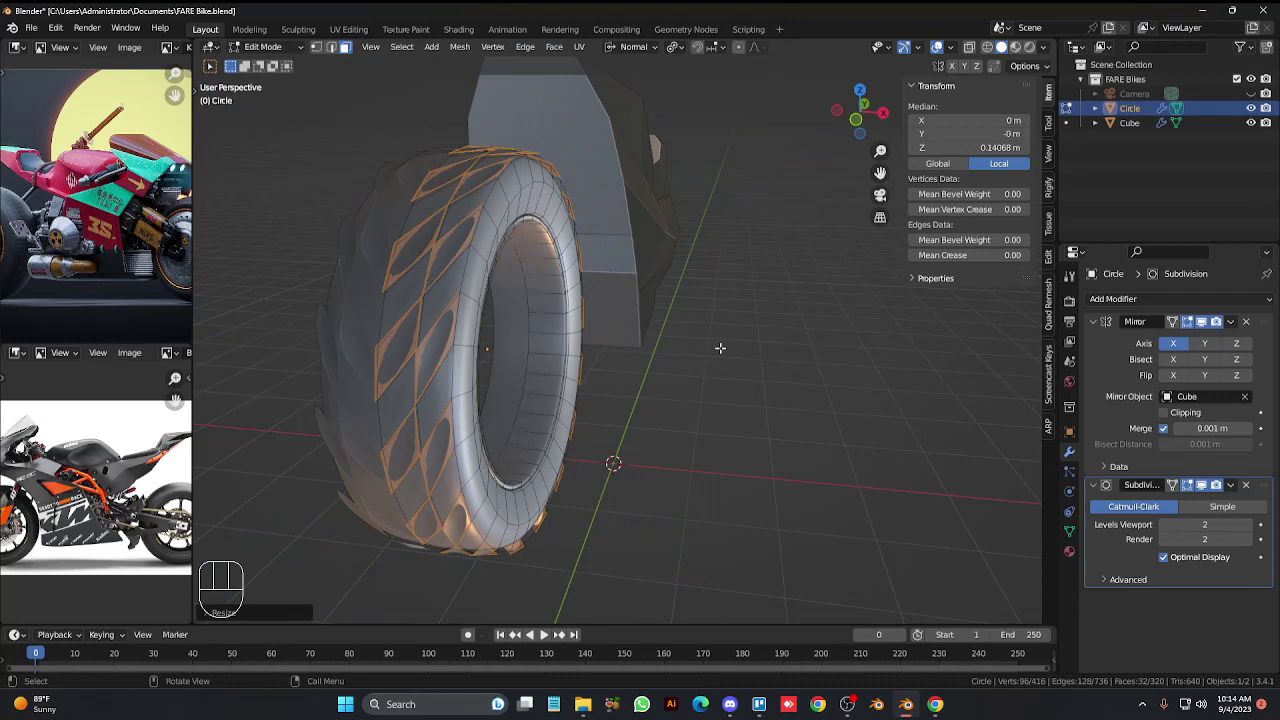
pyautogui.press('s')
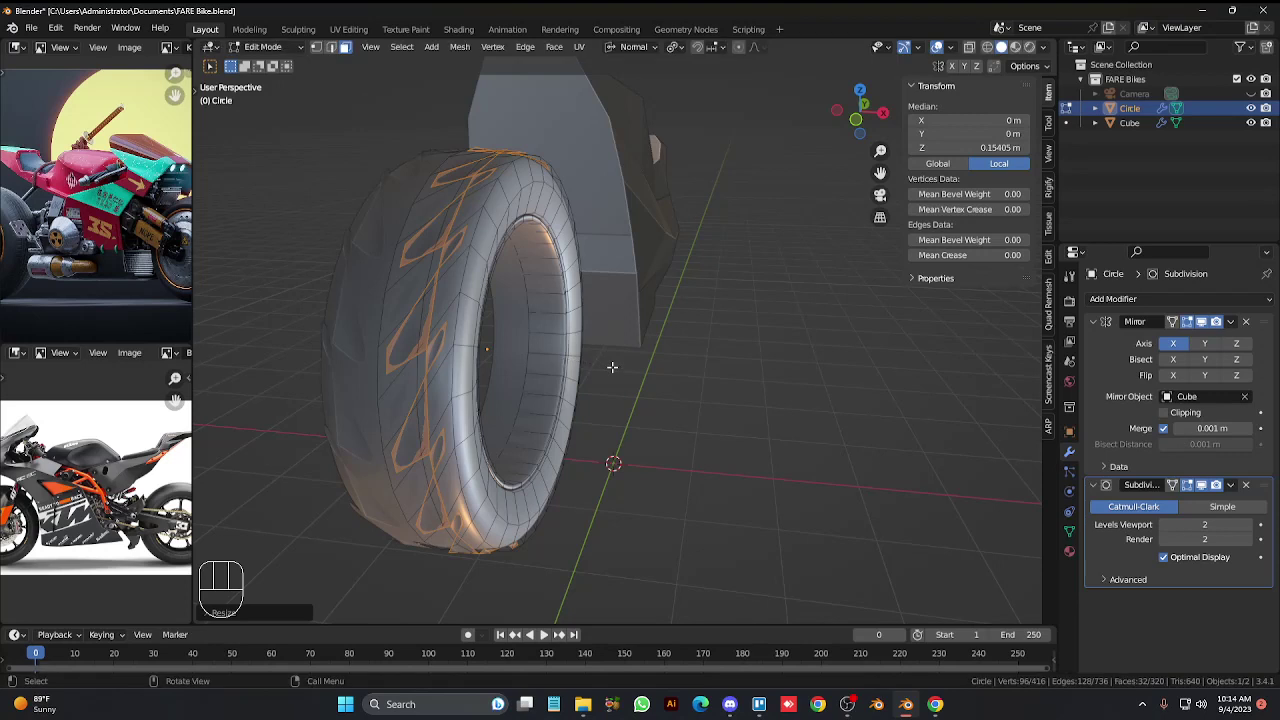
pyautogui.press('s')
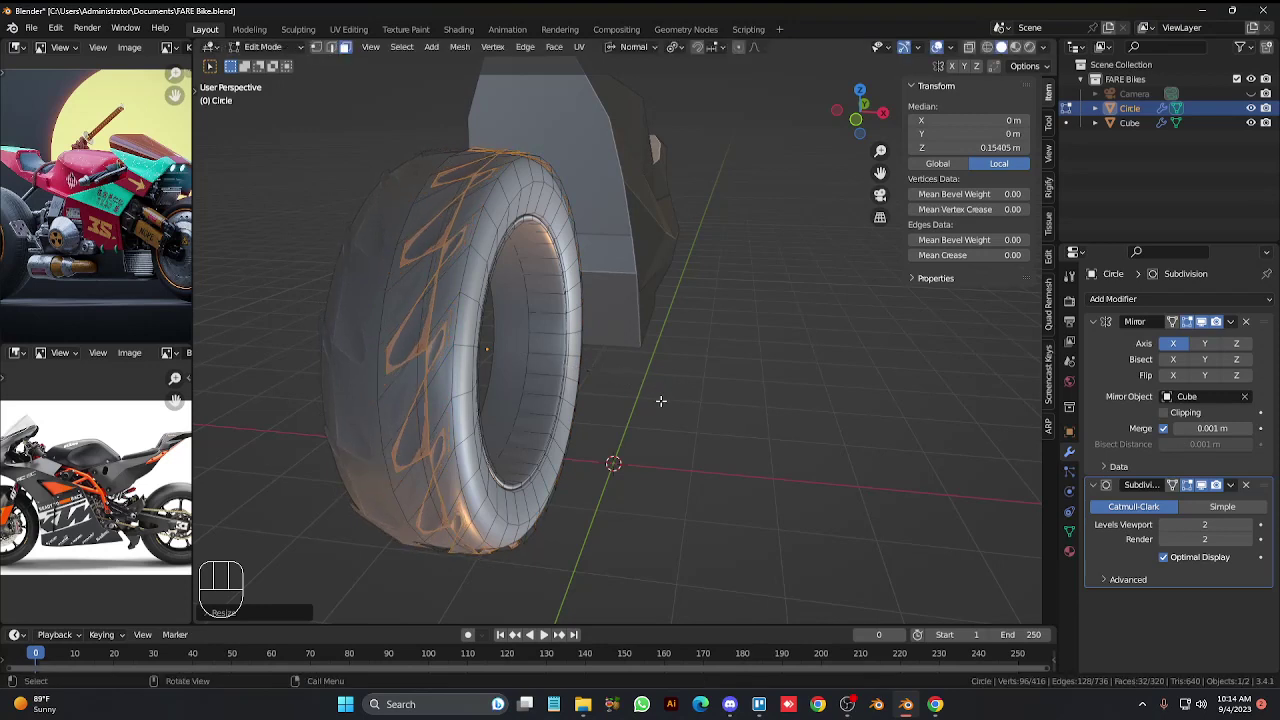
pyautogui.press('x')
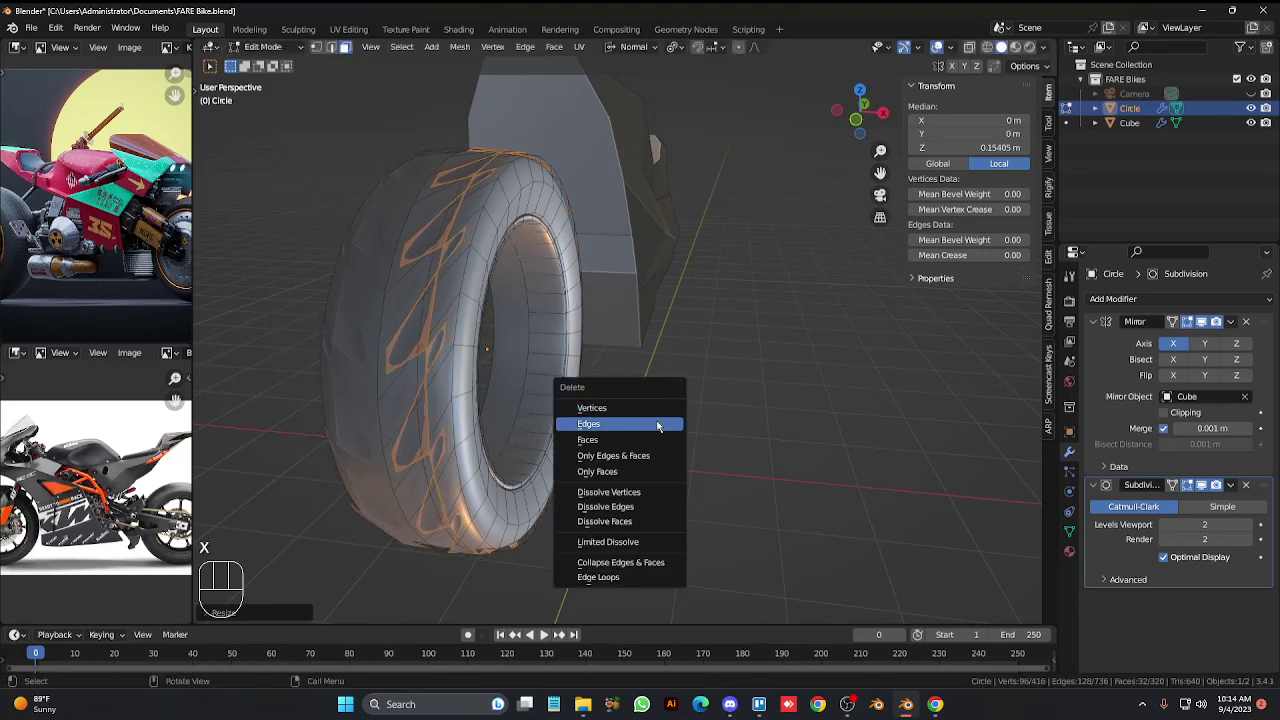
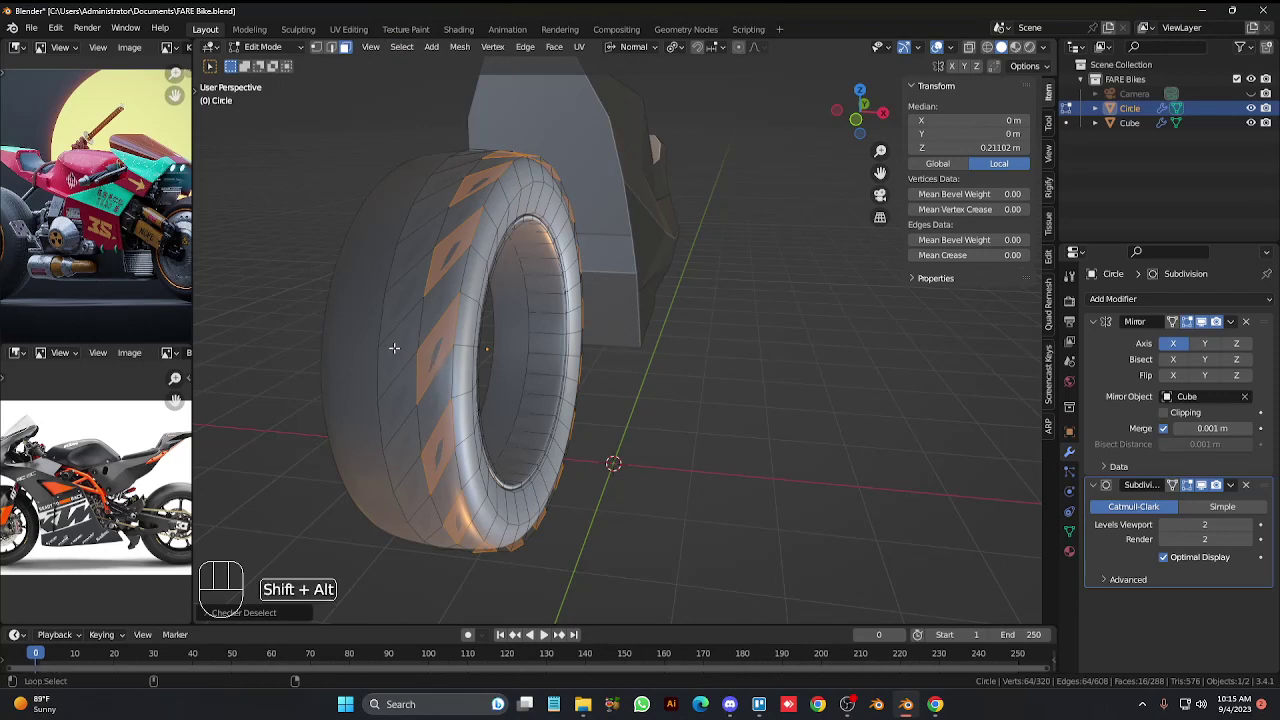
# Select the diagonal tread face loops all the way around the tyre.
pyautogui.click(392, 316)
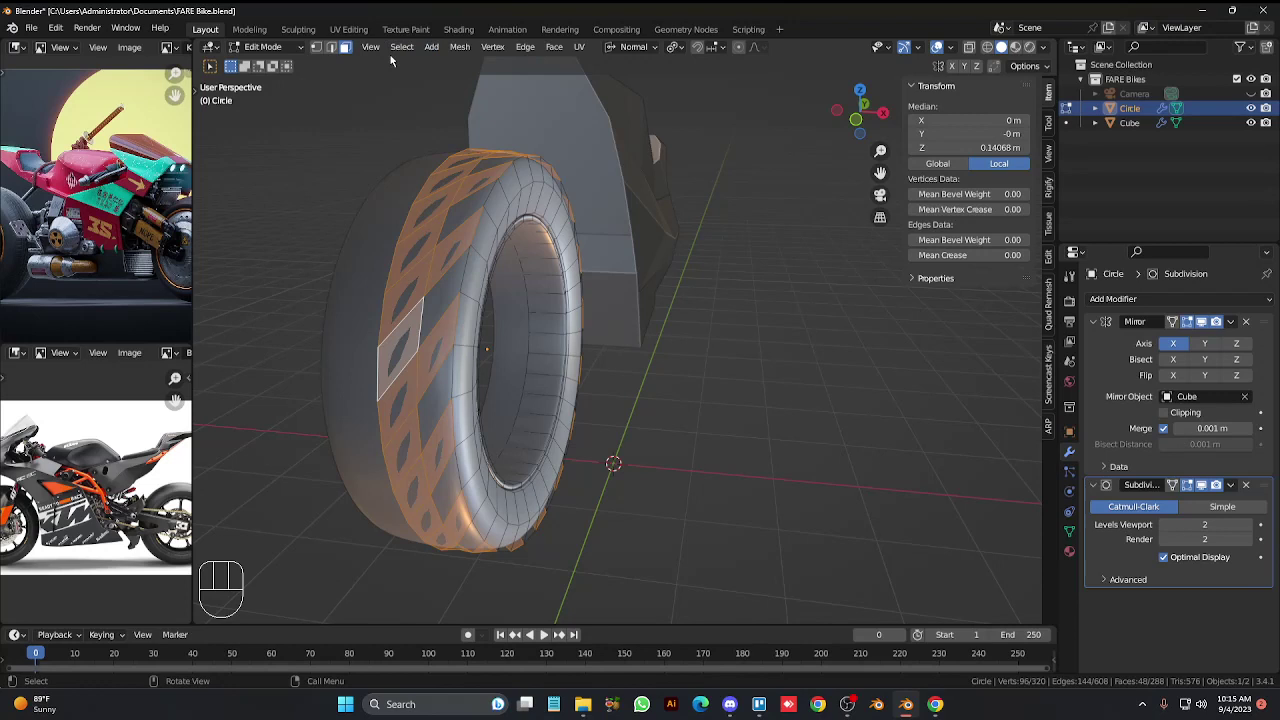
pyautogui.moveTo(422, 105); pyautogui.dragTo(462, 172)
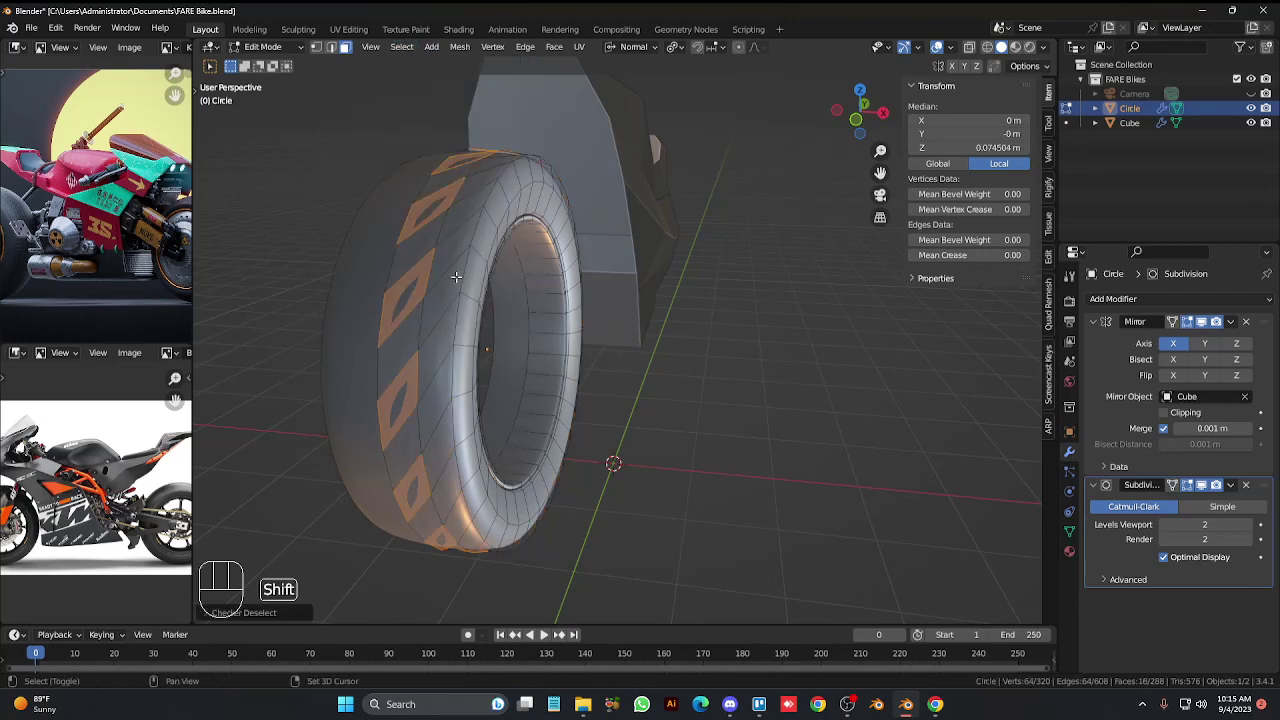
pyautogui.press('KP_Multiply')
pyautogui.press('a')
pyautogui.press('Tab')
pyautogui.press('KP_4')
pyautogui.press('KP_4')
pyautogui.press('KP_4')
pyautogui.press('KP_4')
pyautogui.press('KP_4')
pyautogui.press('KP_6')
pyautogui.press('KP_6')
pyautogui.press('KP_6')
pyautogui.press('KP_6')
pyautogui.press('KP_6')
# Separate the selected tread faces into Circle.001 and scale it slightly larger around the tyre.
pyautogui.press('Tab')
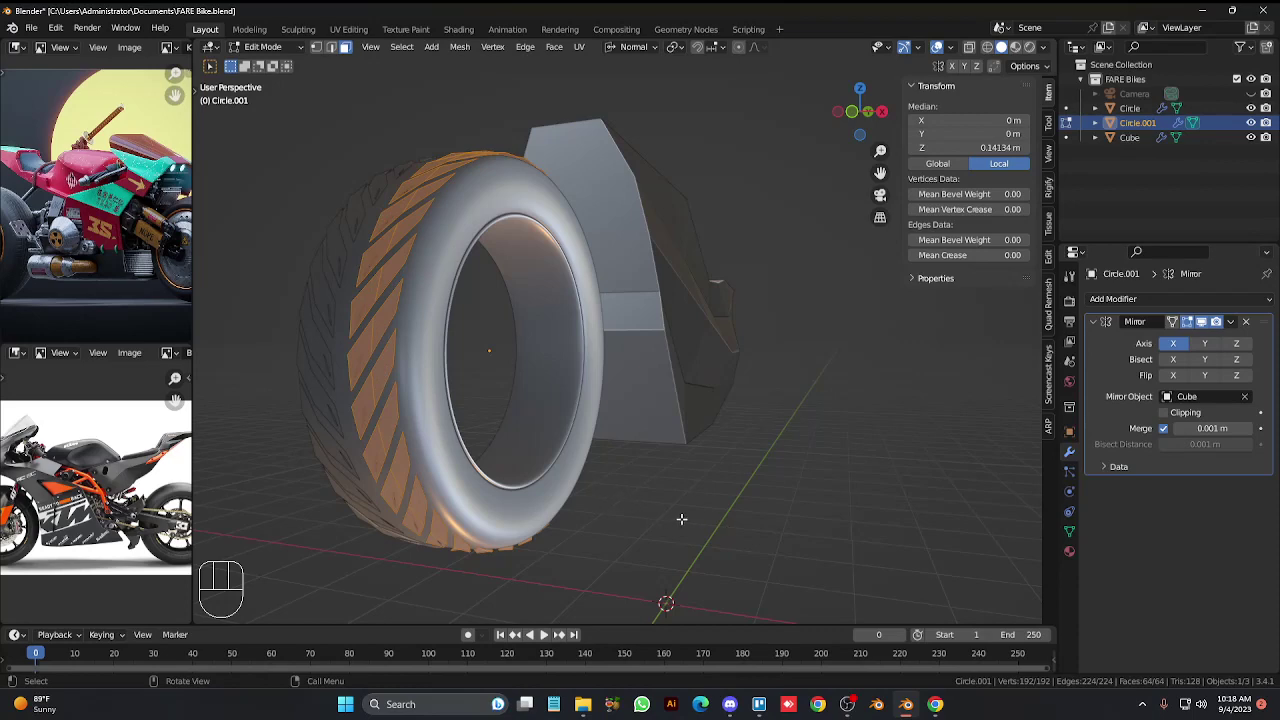
pyautogui.press('Tab')
pyautogui.press('Tab')
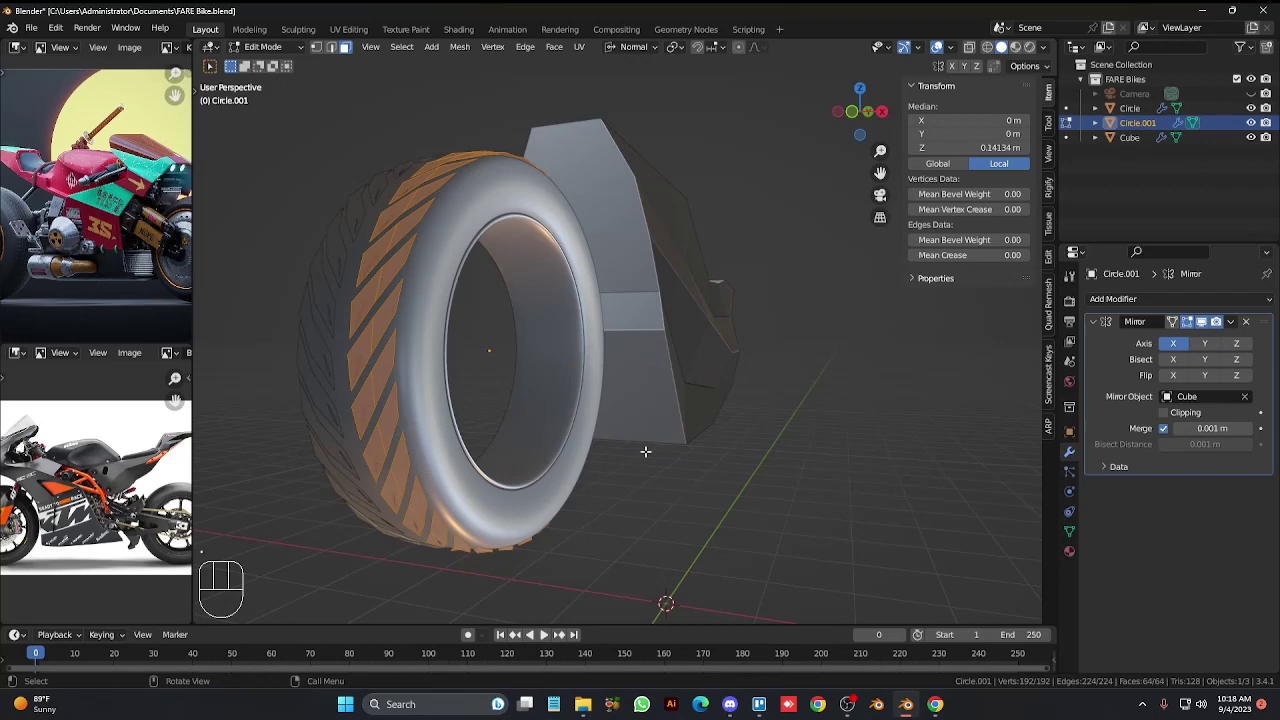
pyautogui.press('s')
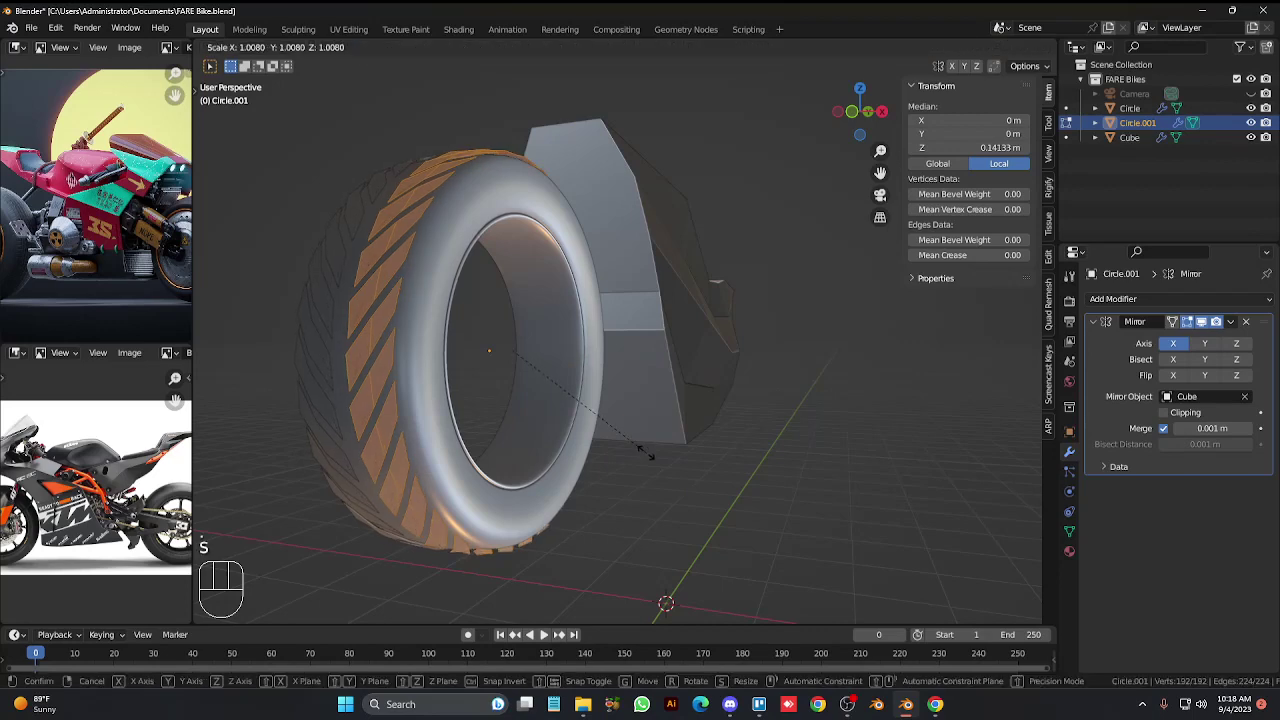
# Isolate the tread object and inner tyre in Local View and line up a close side view.
pyautogui.press('Tab')
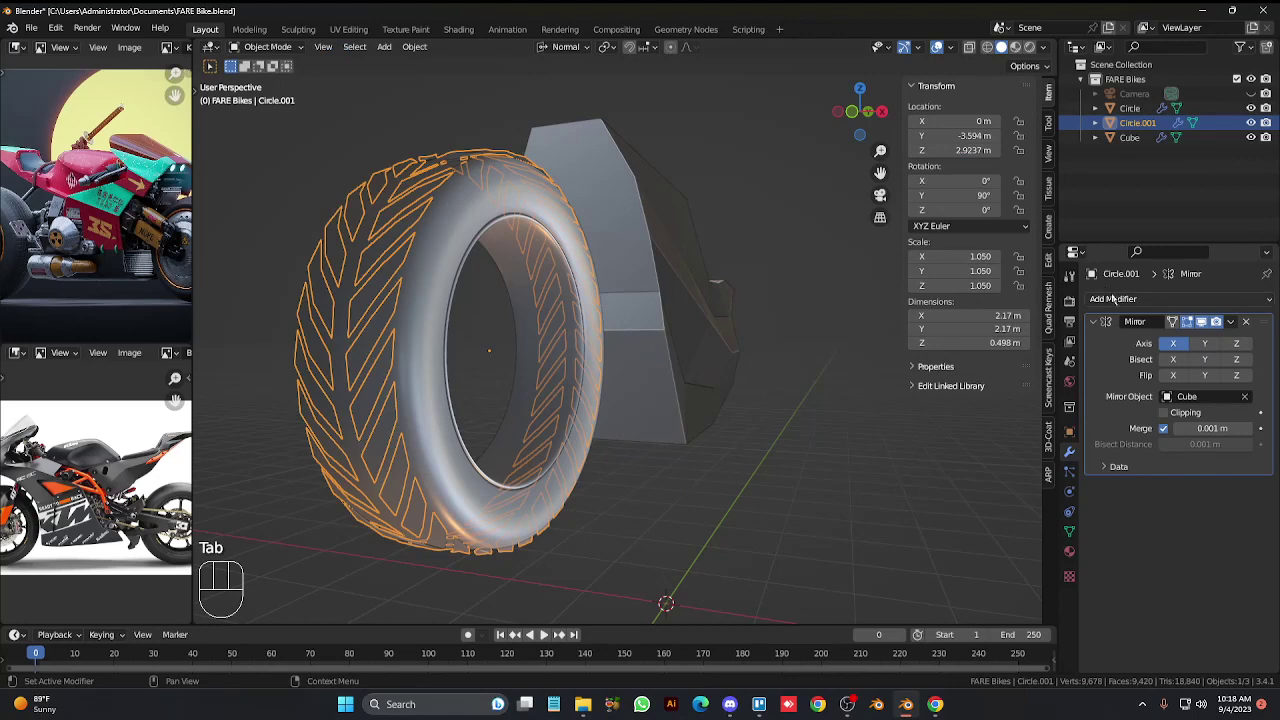
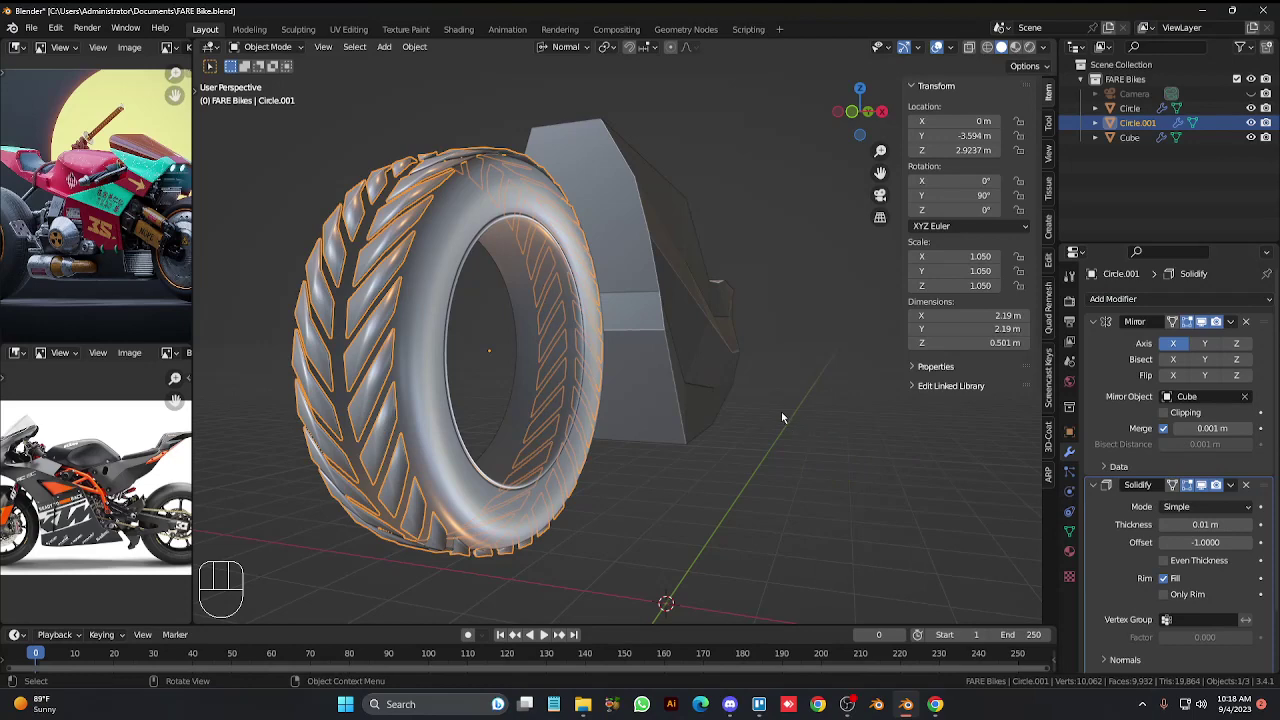
pyautogui.click(578, 464)
pyautogui.press('KP_Divide')
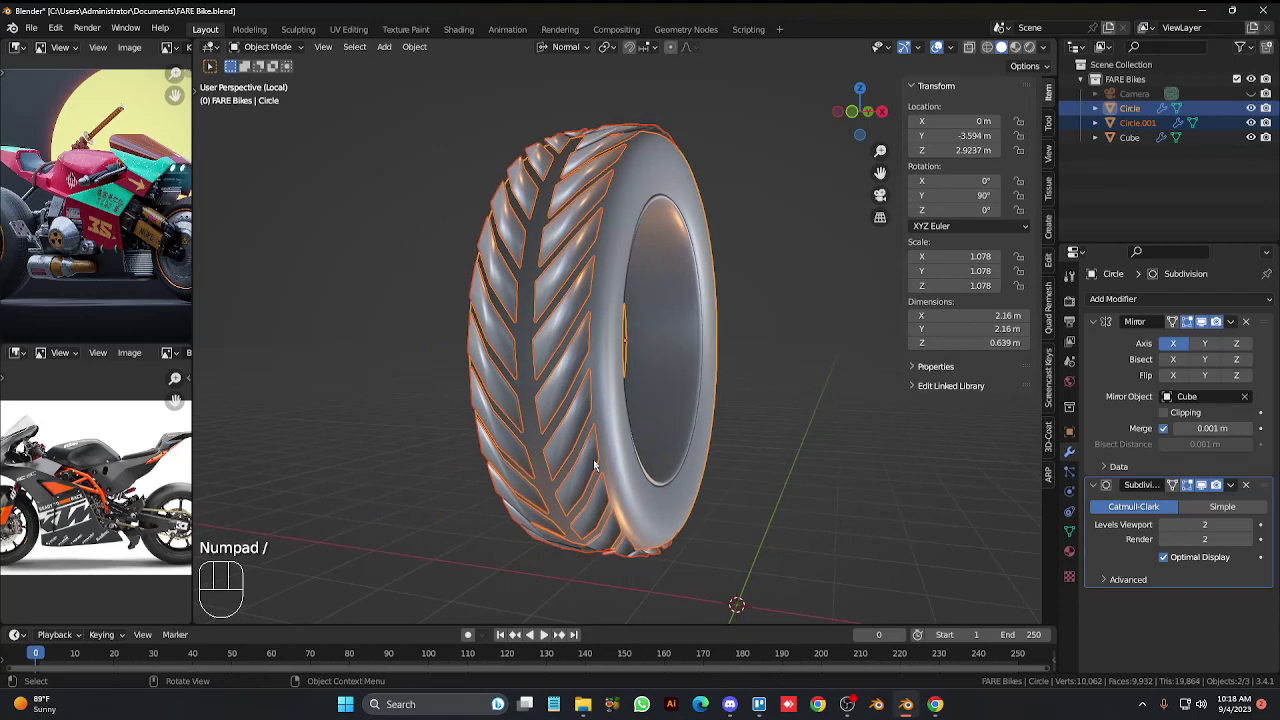
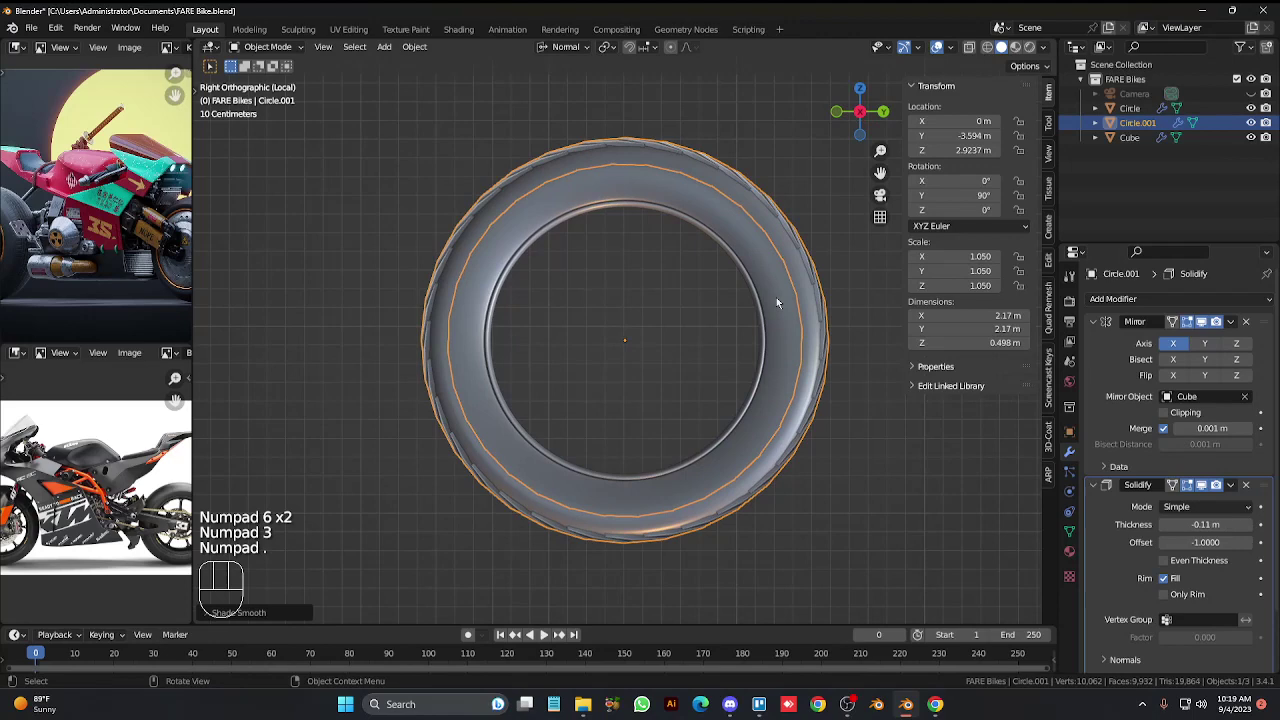
pyautogui.press('KP_Add')
pyautogui.press('KP_Add')
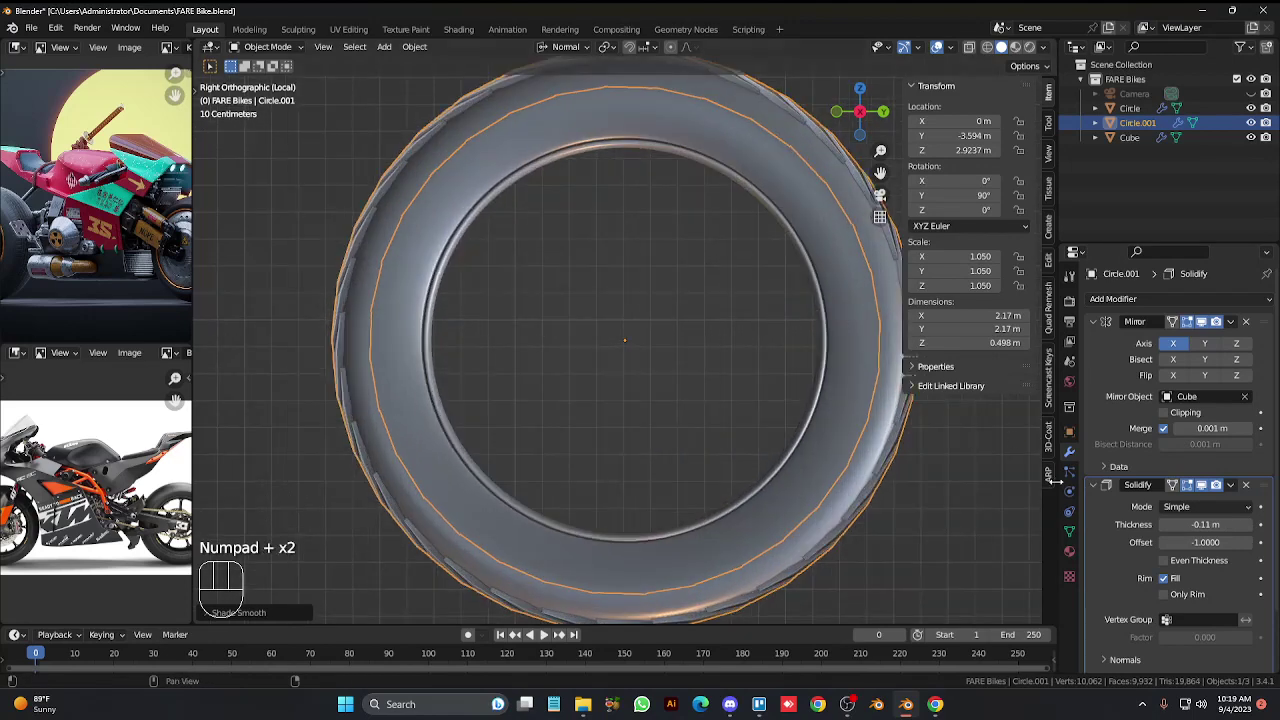
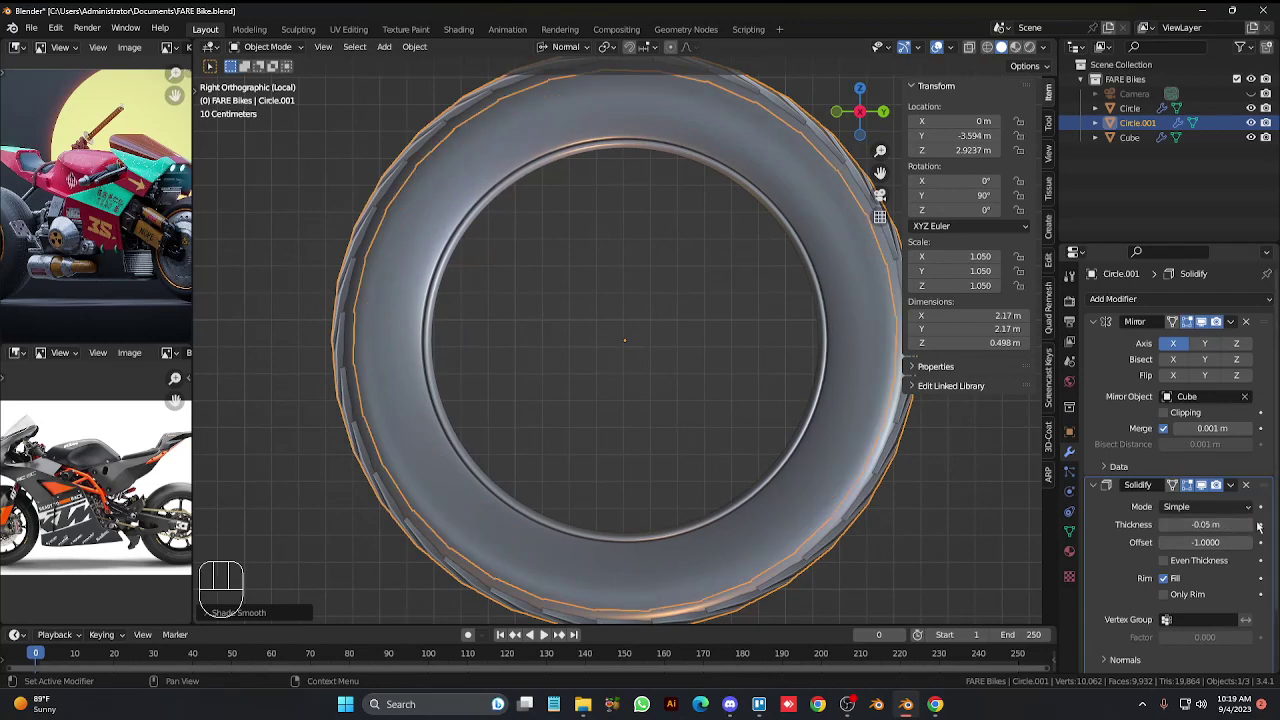
# Set the tread's Solidify thickness to -0.03 m and orbit around to check the raised chevron blocks.
pyautogui.click(1249, 529)
pyautogui.click(1250, 529)
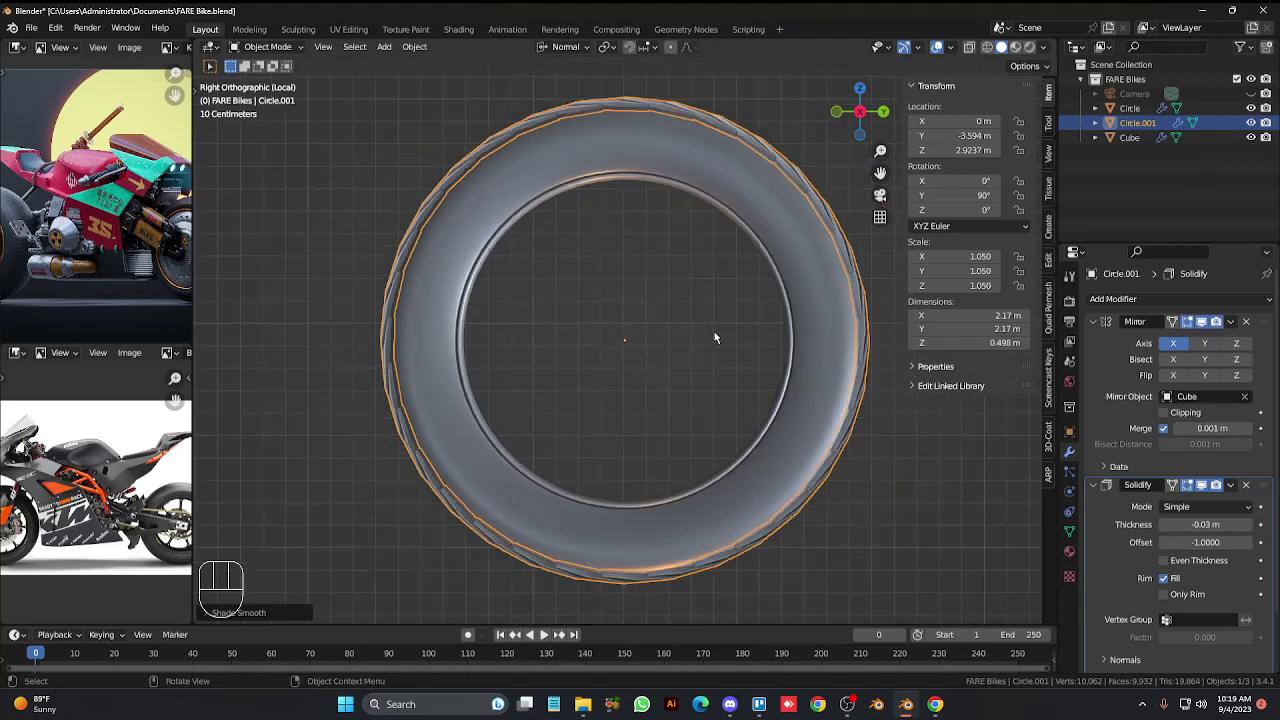
pyautogui.press('KP_4')
pyautogui.press('KP_4')
pyautogui.press('KP_4')
pyautogui.press('KP_4')
pyautogui.press('KP_4')
pyautogui.press('KP_4')
pyautogui.press('KP_4')
pyautogui.press('KP_4')
pyautogui.press('KP_4')
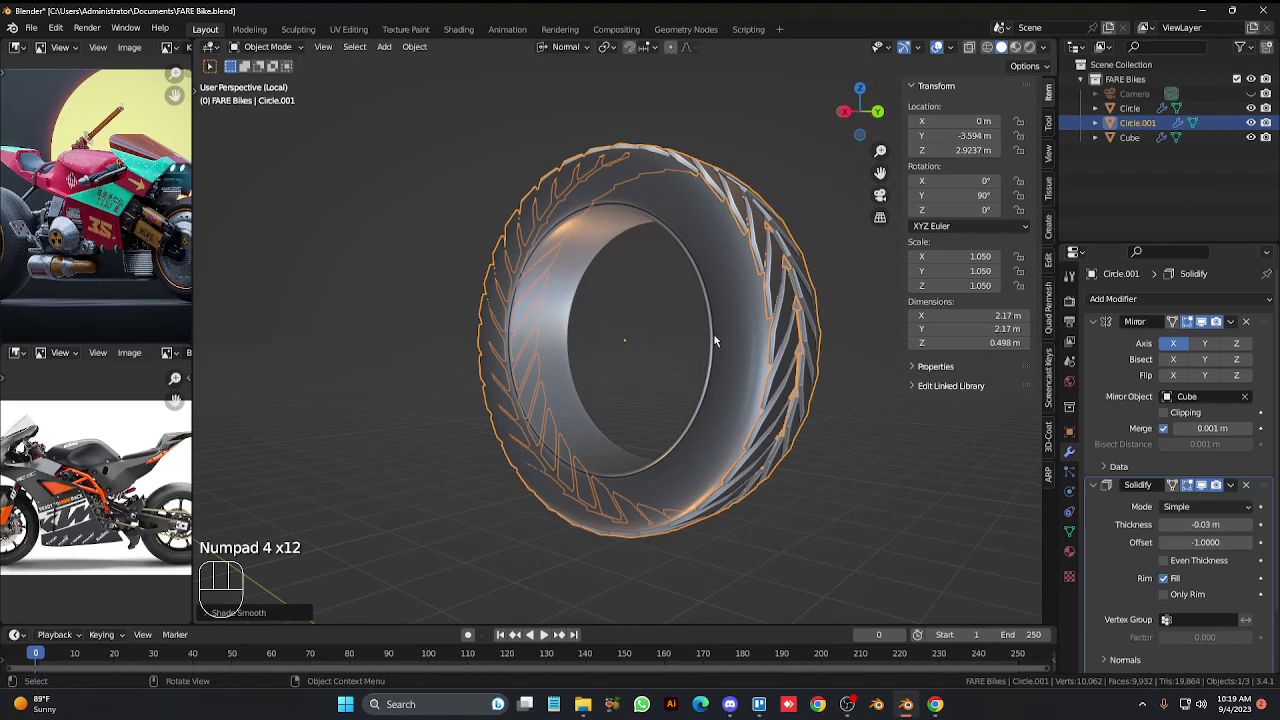
pyautogui.press('KP_6')
pyautogui.press('KP_6')
pyautogui.press('KP_6')
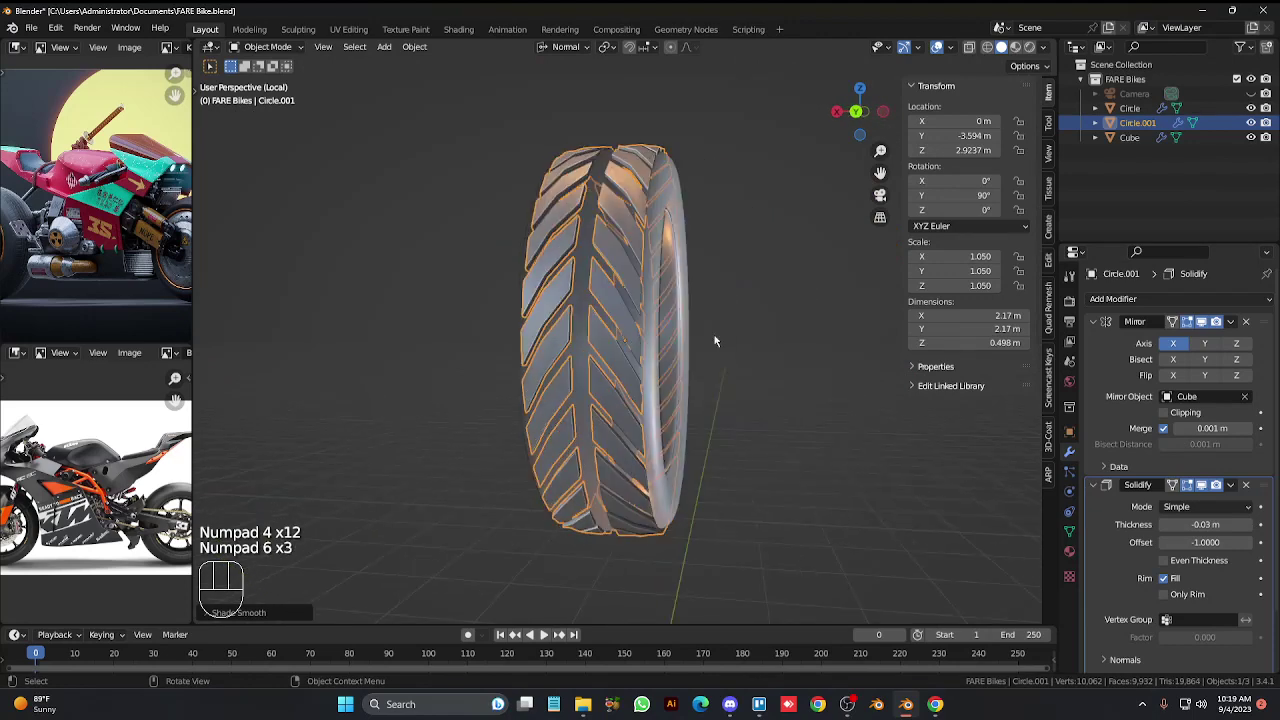
pyautogui.press('KP_6')
pyautogui.press('KP_6')
pyautogui.press('KP_6')
pyautogui.press('KP_6')
pyautogui.press('KP_6')
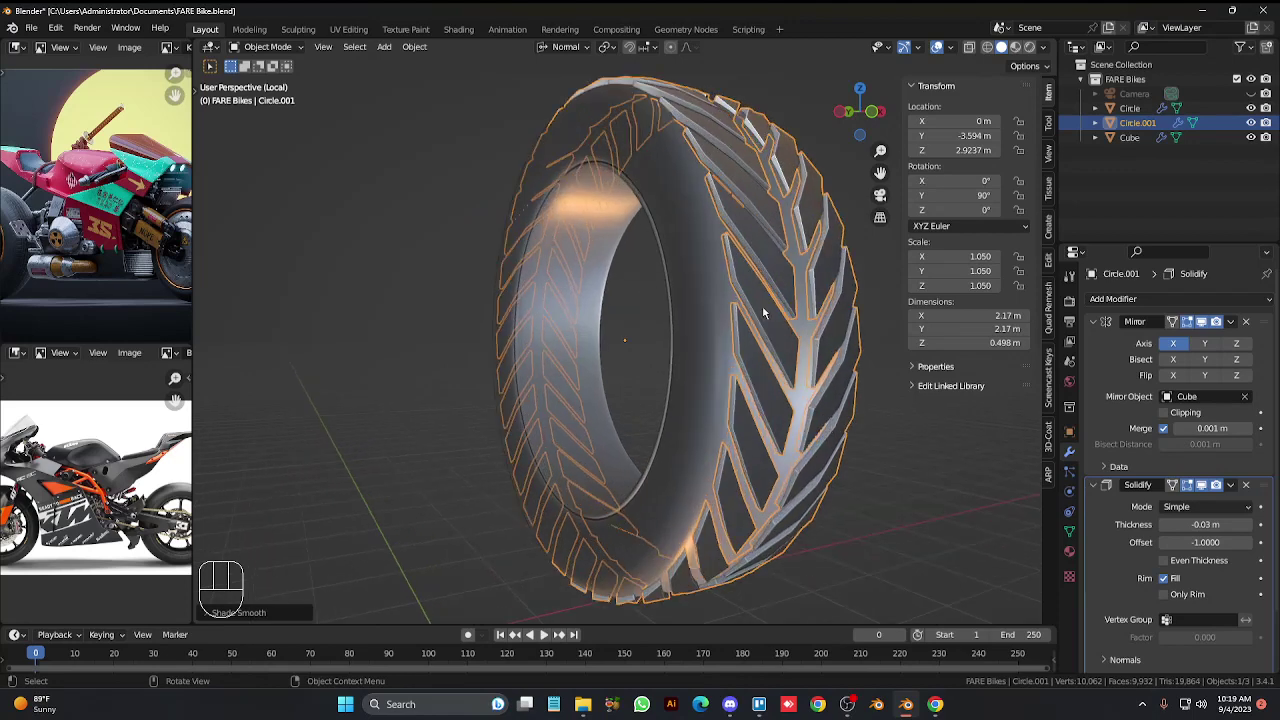
pyautogui.press('KP_4')
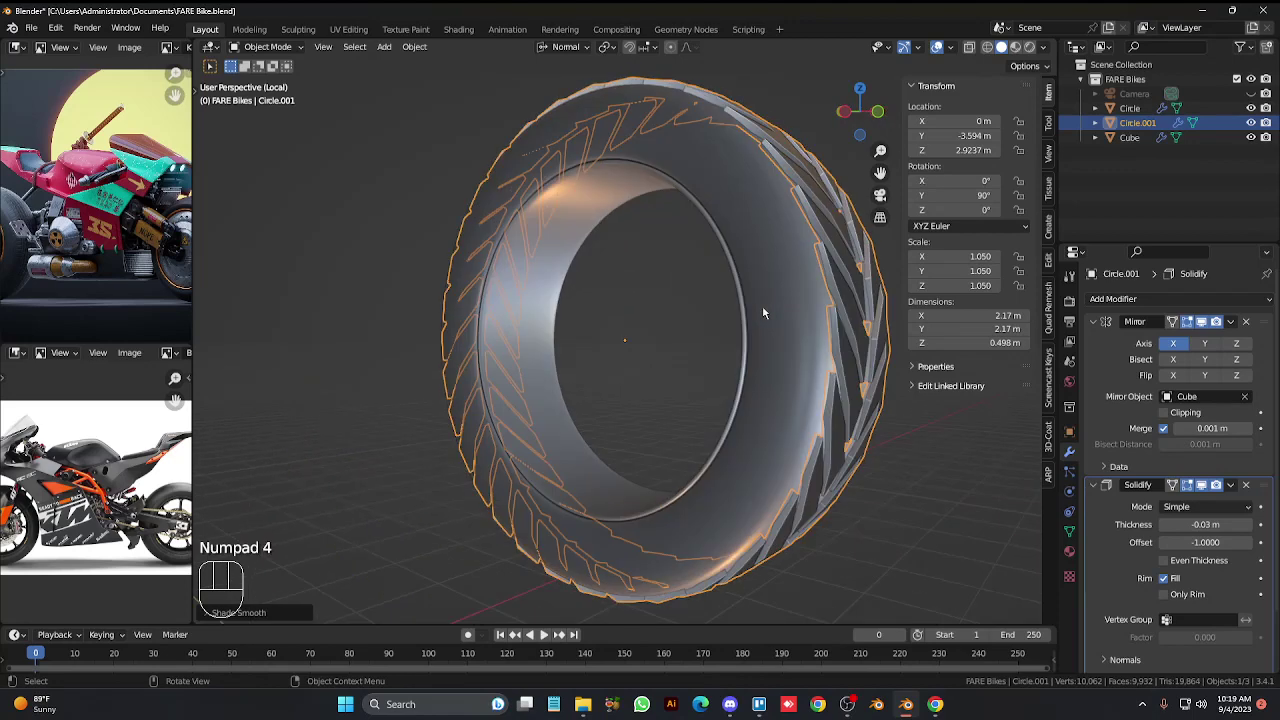
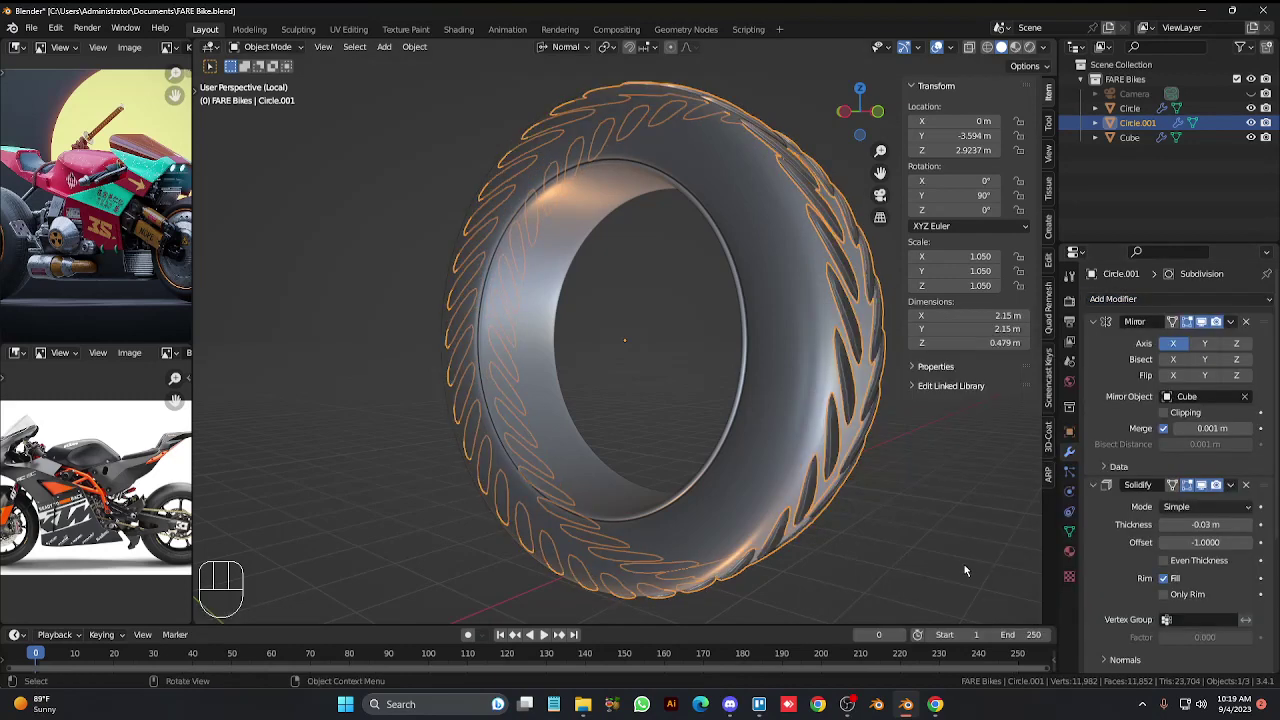
# Move the Subdivision modifier around the tread's stack, then remove it, leaving Mirror and Solidify.
pyautogui.press('KP_6')
pyautogui.press('KP_6')
pyautogui.press('KP_6')
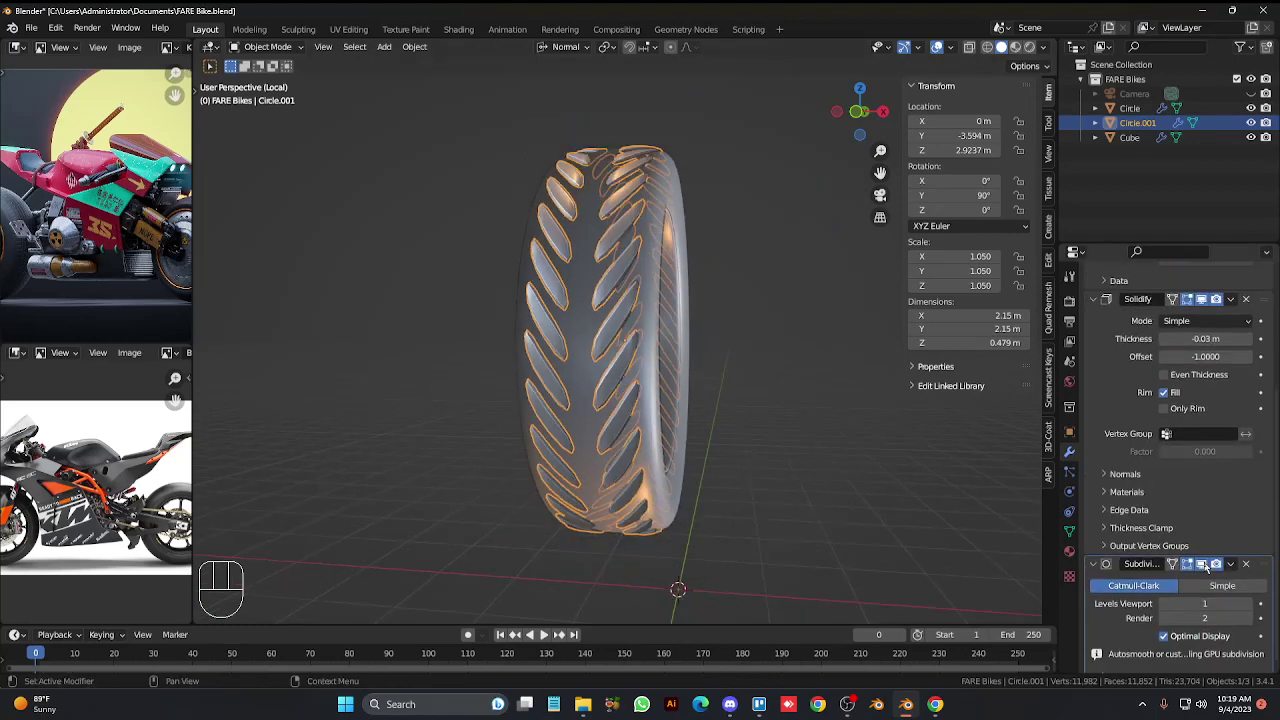
pyautogui.moveTo(1264, 547); pyautogui.dragTo(1259, 272)
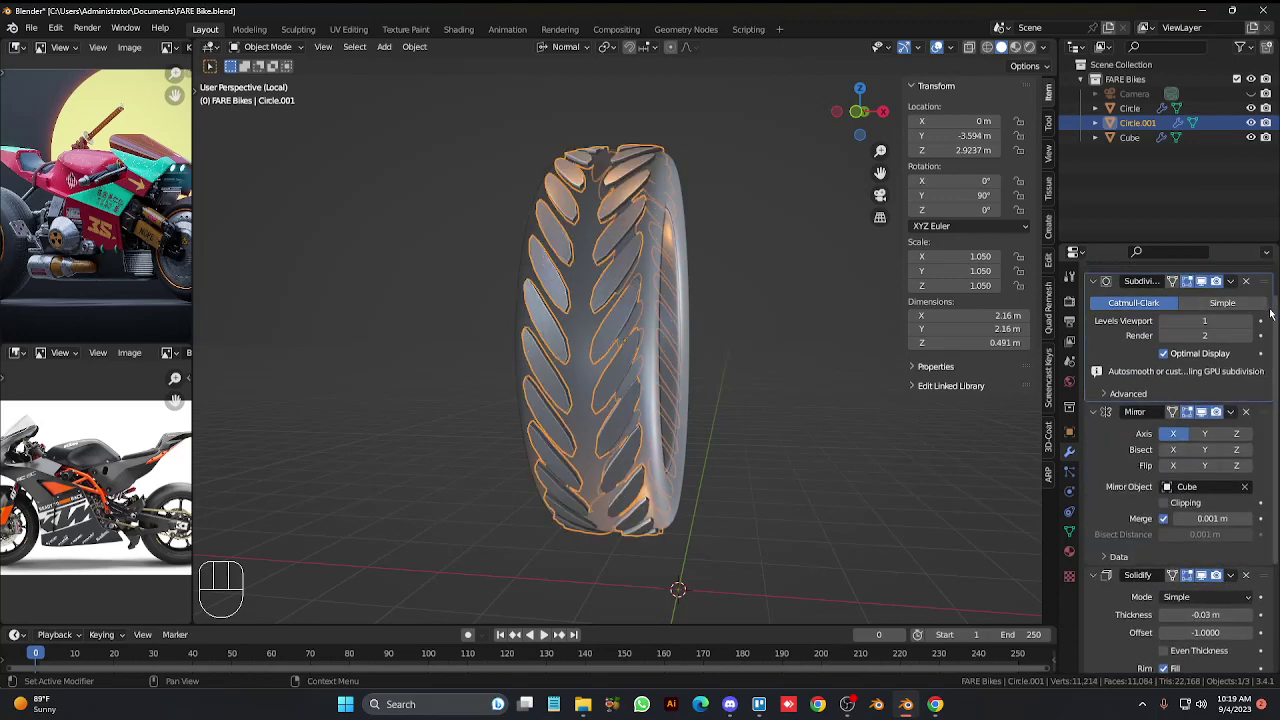
pyautogui.moveTo(1265, 279); pyautogui.dragTo(1267, 445)
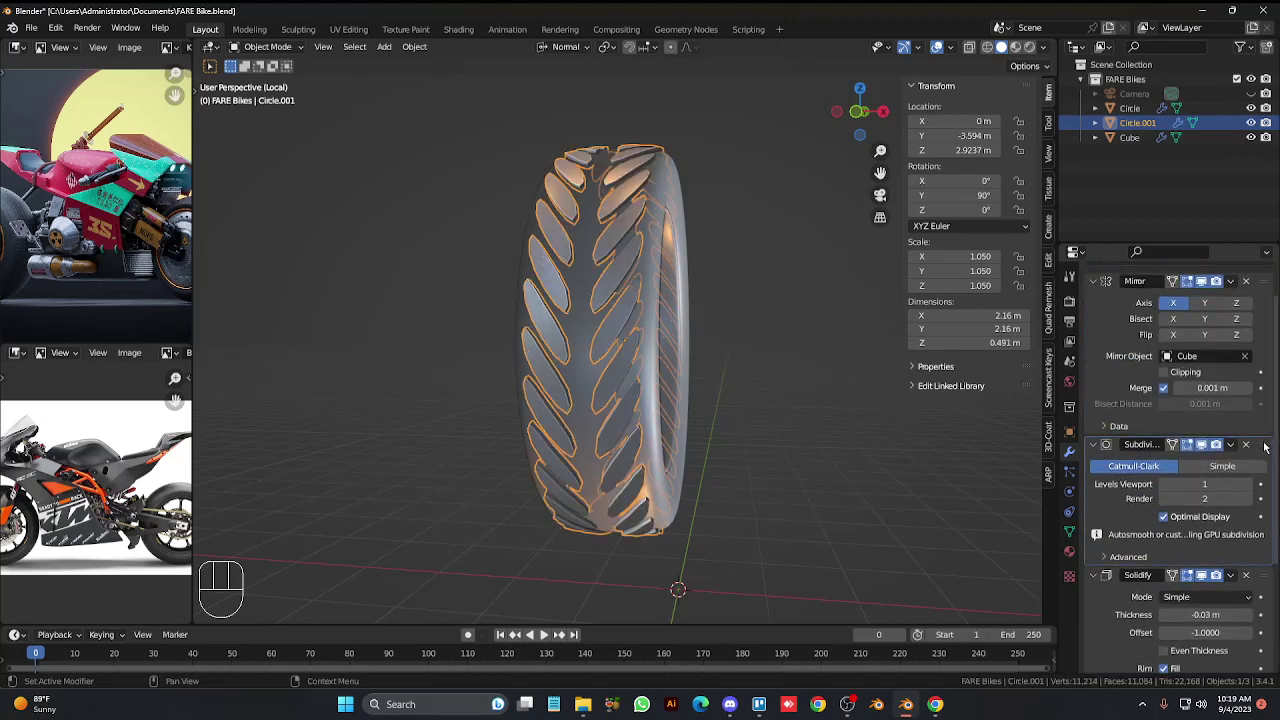
pyautogui.moveTo(581, 328); pyautogui.dragTo(577, 316)
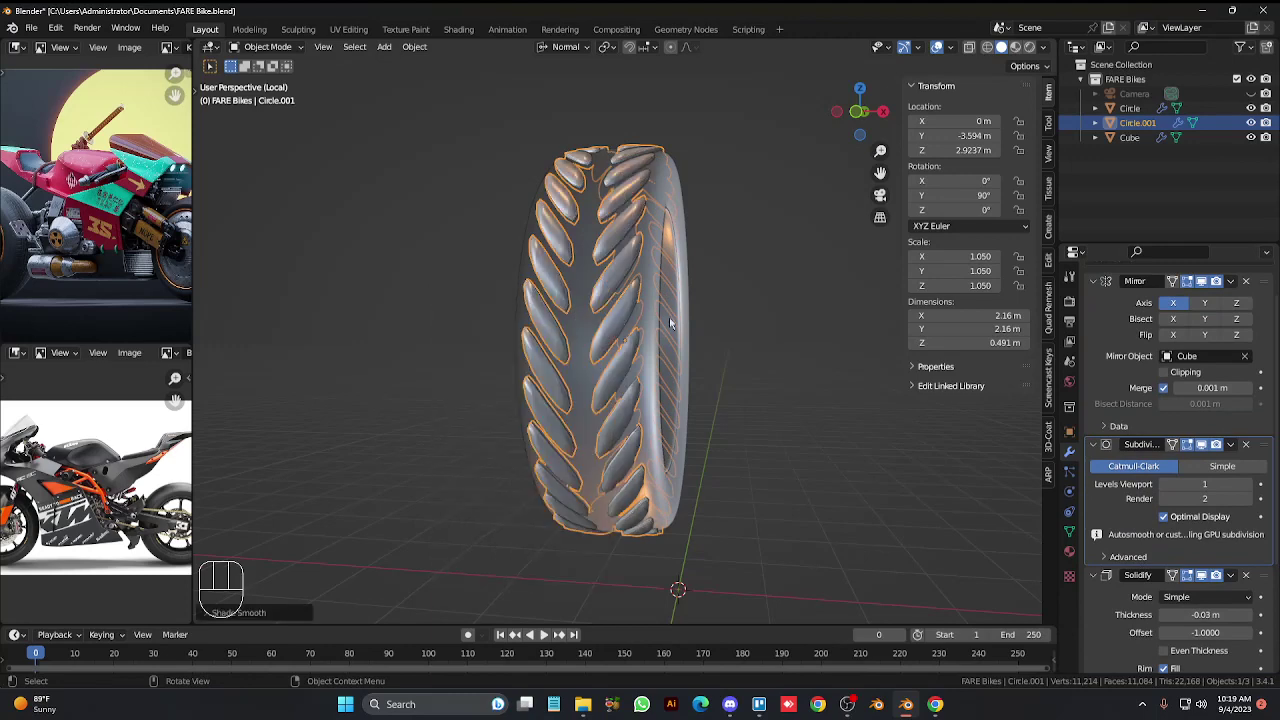
pyautogui.press('KP_6')
pyautogui.press('KP_6')
pyautogui.press('KP_4')
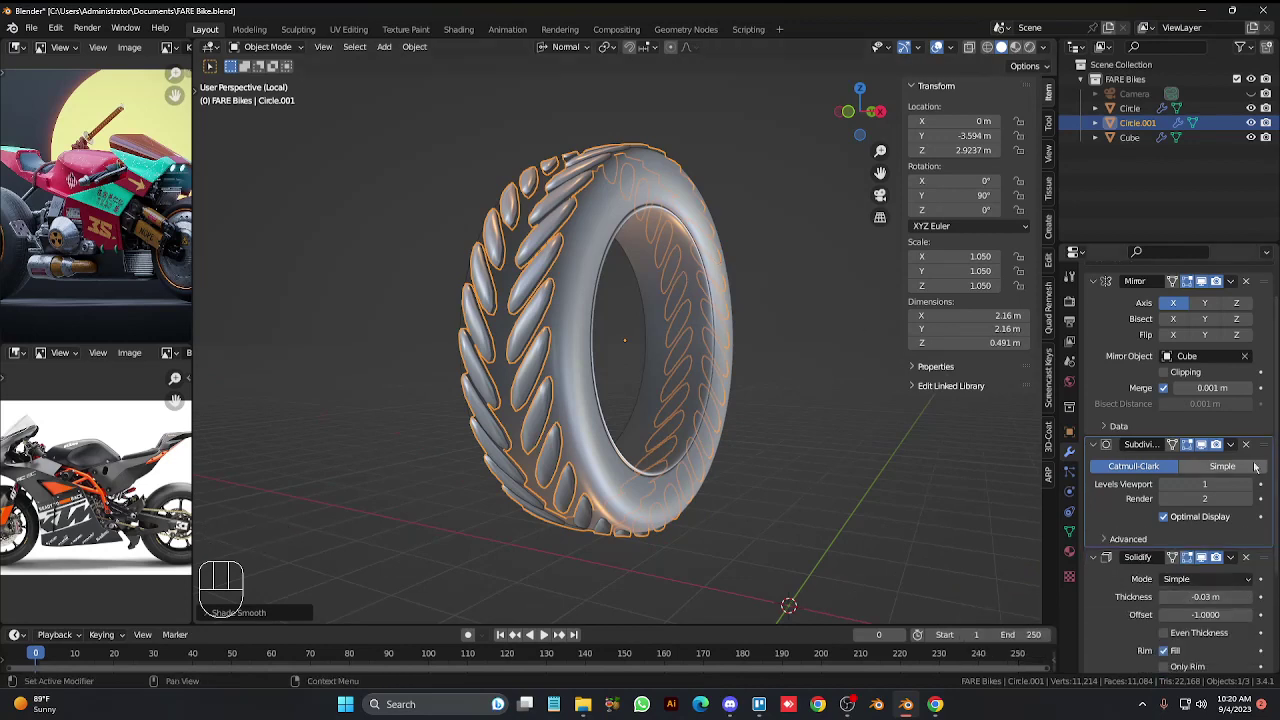
pyautogui.click(1248, 443)
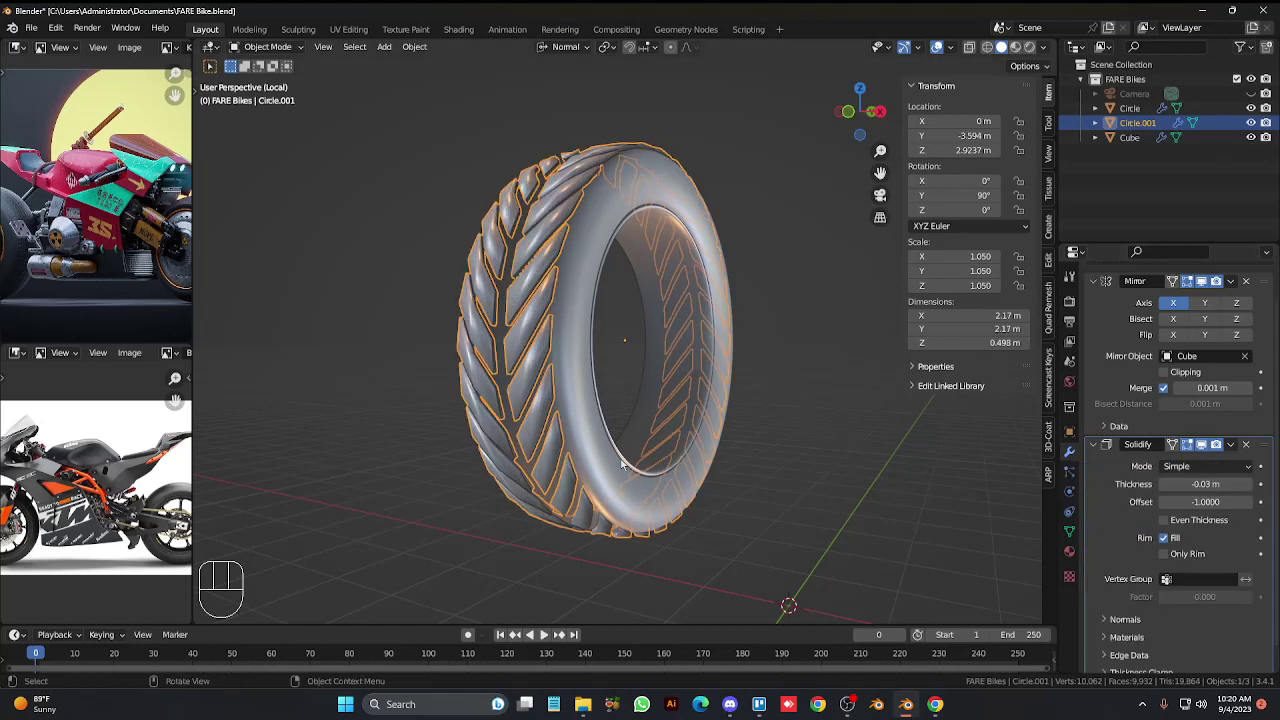
# Inspect the finished tread shell from the side and in perspective, then save the FARE Bike file.
pyautogui.press('KP_6')
pyautogui.press('KP_Add')
pyautogui.press('KP_Add')
pyautogui.press('KP_Add')
pyautogui.press('KP_3')
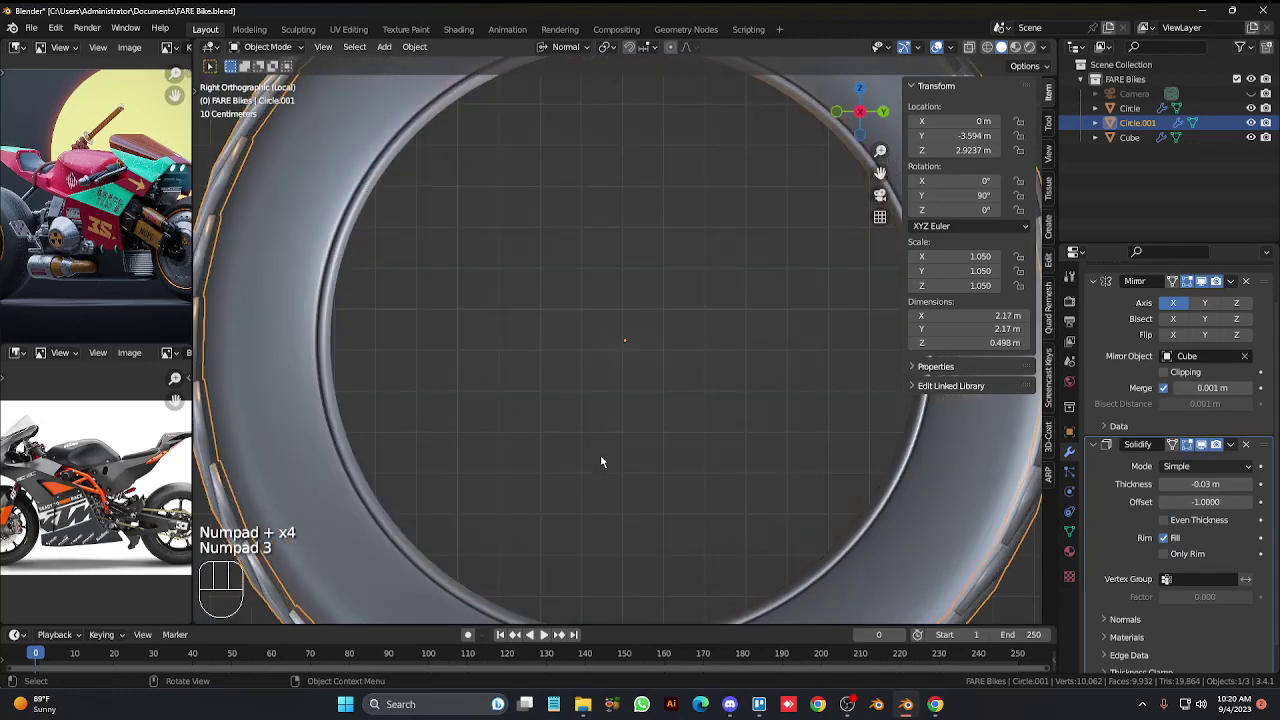
pyautogui.press('ctrl+KP_4')
pyautogui.press('ctrl+KP_4')
pyautogui.press('ctrl+KP_4')
pyautogui.press('KP_4')
pyautogui.press('KP_Subtract')
pyautogui.press('KP_Subtract')
pyautogui.press('KP_Subtract')
pyautogui.press('KP_Subtract')
pyautogui.press('KP_Subtract')
pyautogui.press('KP_Subtract')
pyautogui.press('Tab')
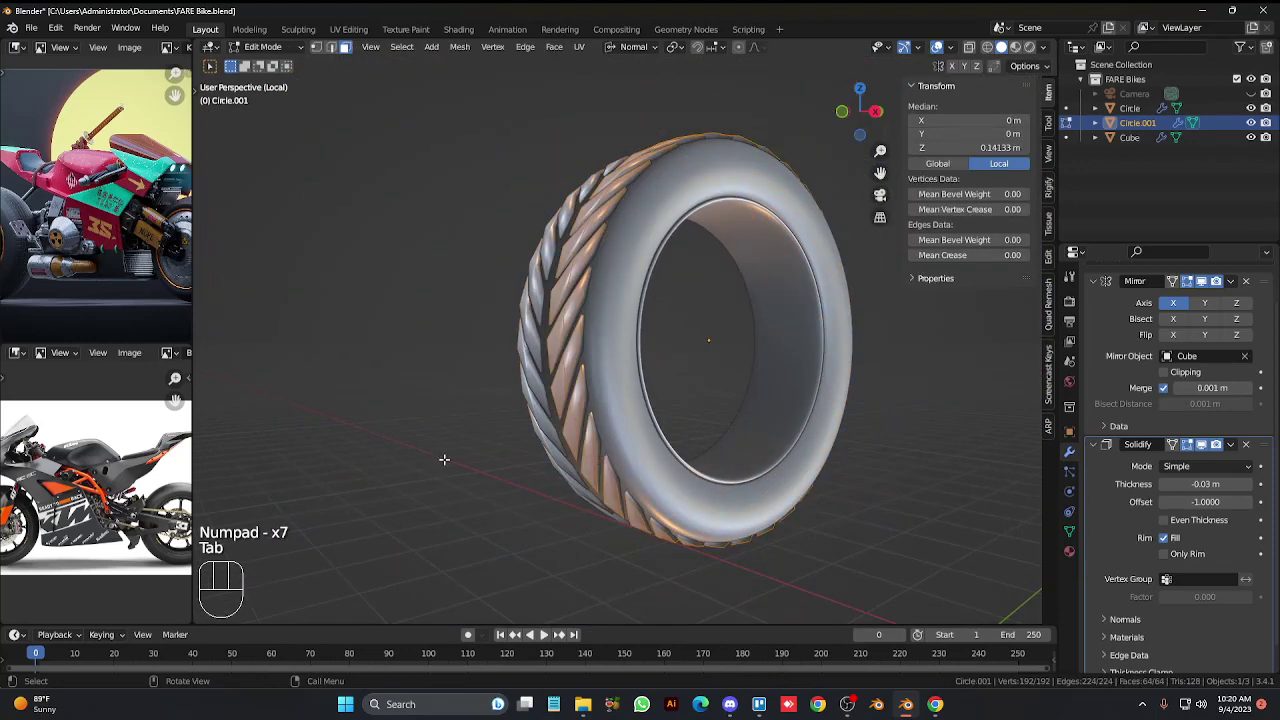
pyautogui.press('Tab')
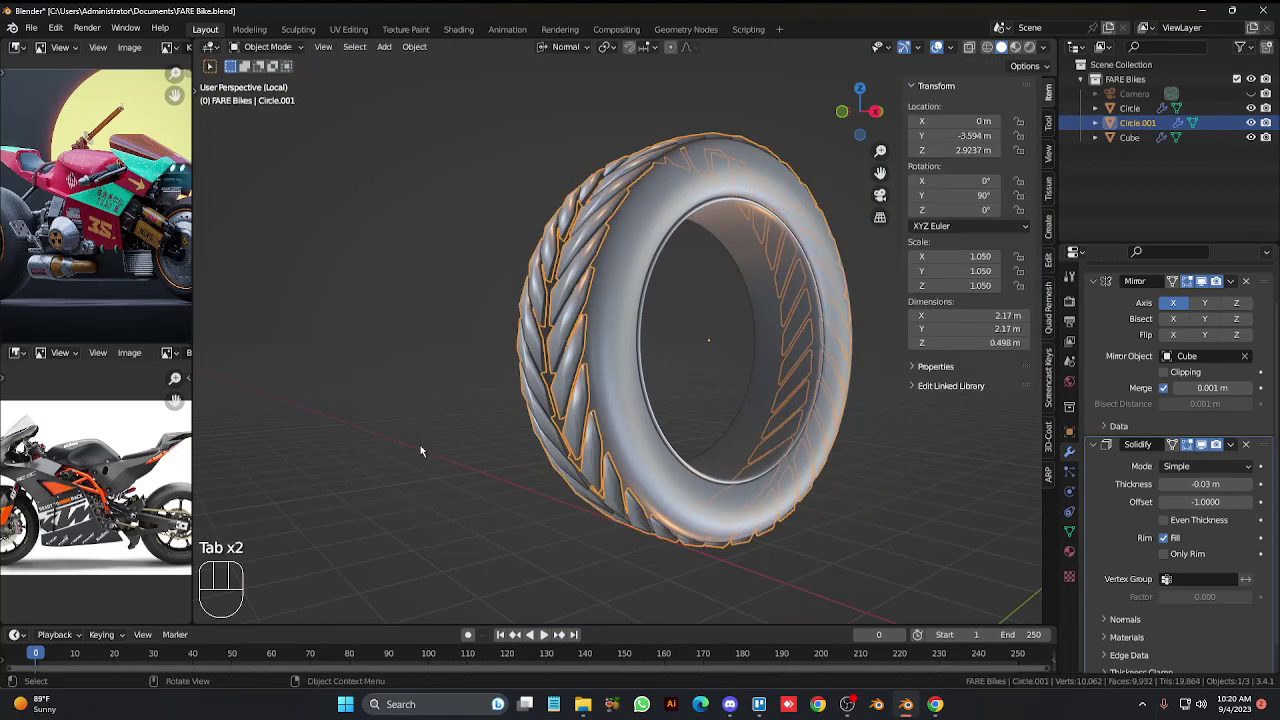
pyautogui.press('ctrl+s')
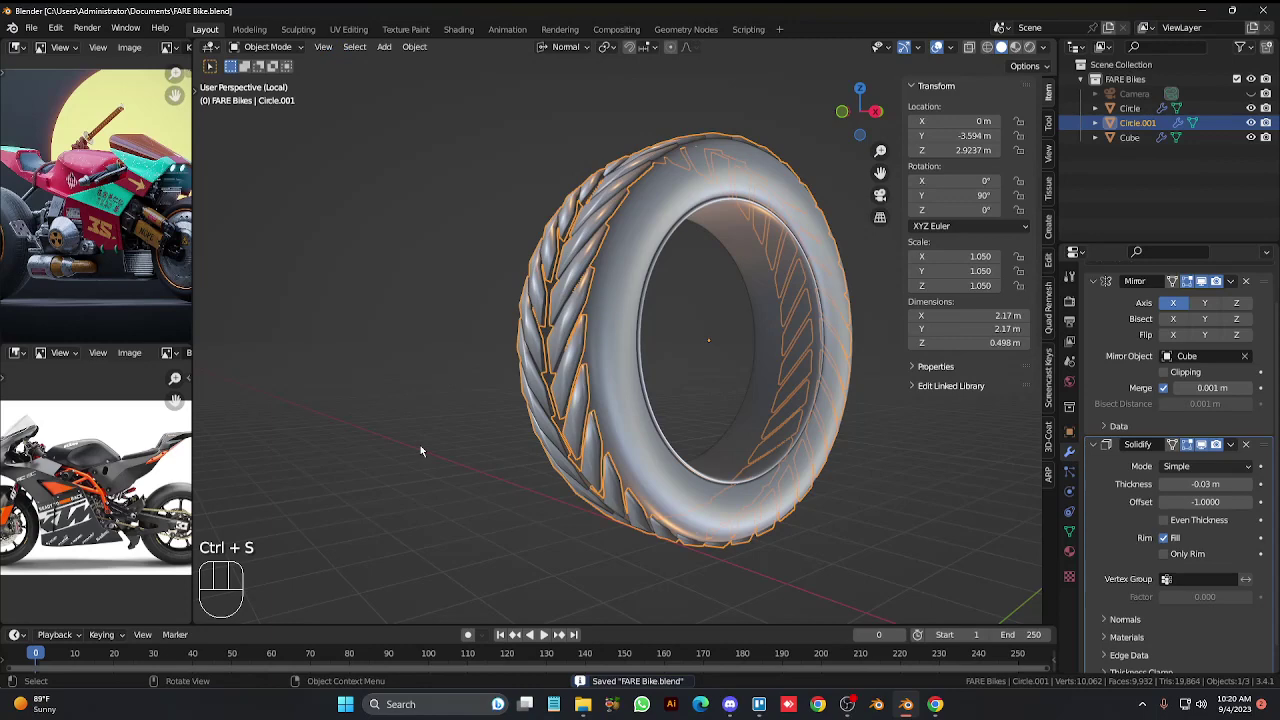
# Leave Local View and orbit and zoom until the treaded tyre and wedge body are framed together.
pyautogui.press('KP_Subtract')
pyautogui.press('KP_Divide')
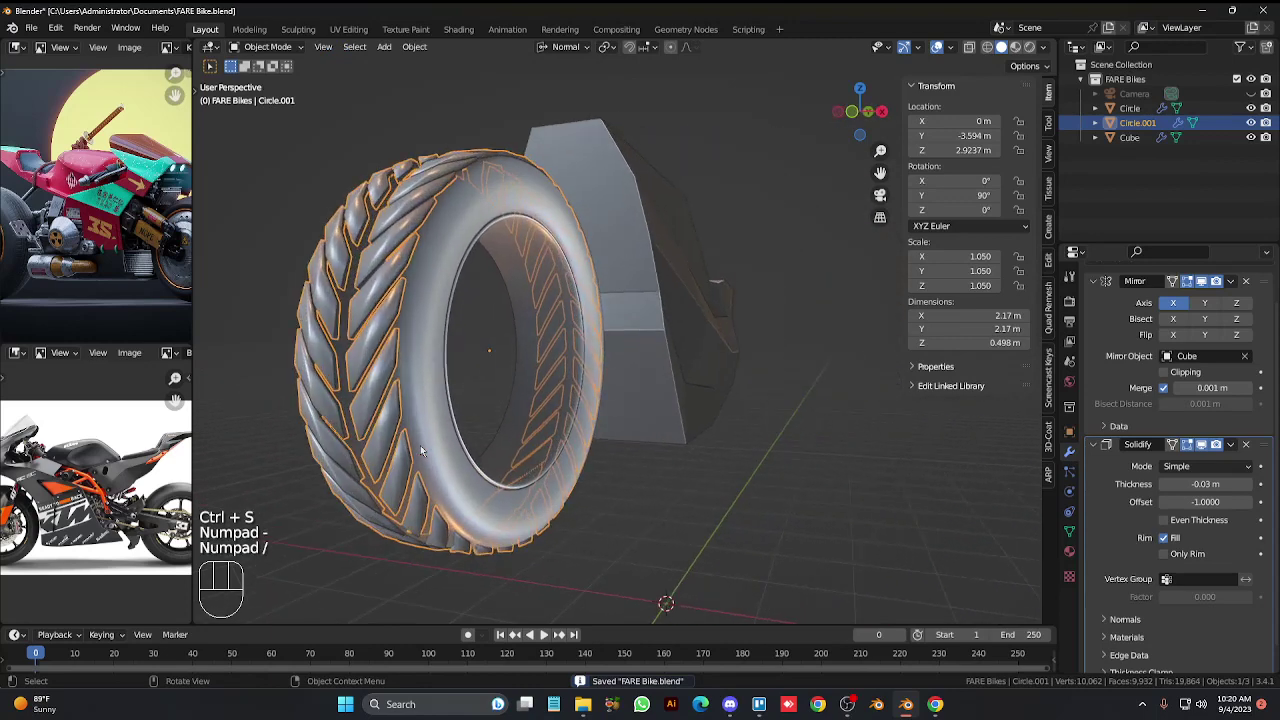
pyautogui.press('KP_6')
pyautogui.press('KP_3')
pyautogui.press('KP_Subtract')
pyautogui.press('KP_Subtract')
pyautogui.press('ctrl+KP_6')
pyautogui.press('ctrl+KP_6')
pyautogui.press('KP_Subtract')
pyautogui.press('KP_Subtract')
pyautogui.press('KP_4')
pyautogui.press('KP_4')
pyautogui.press('KP_4')
pyautogui.press('KP_Add')
pyautogui.press('KP_Add')
pyautogui.press('KP_Add')
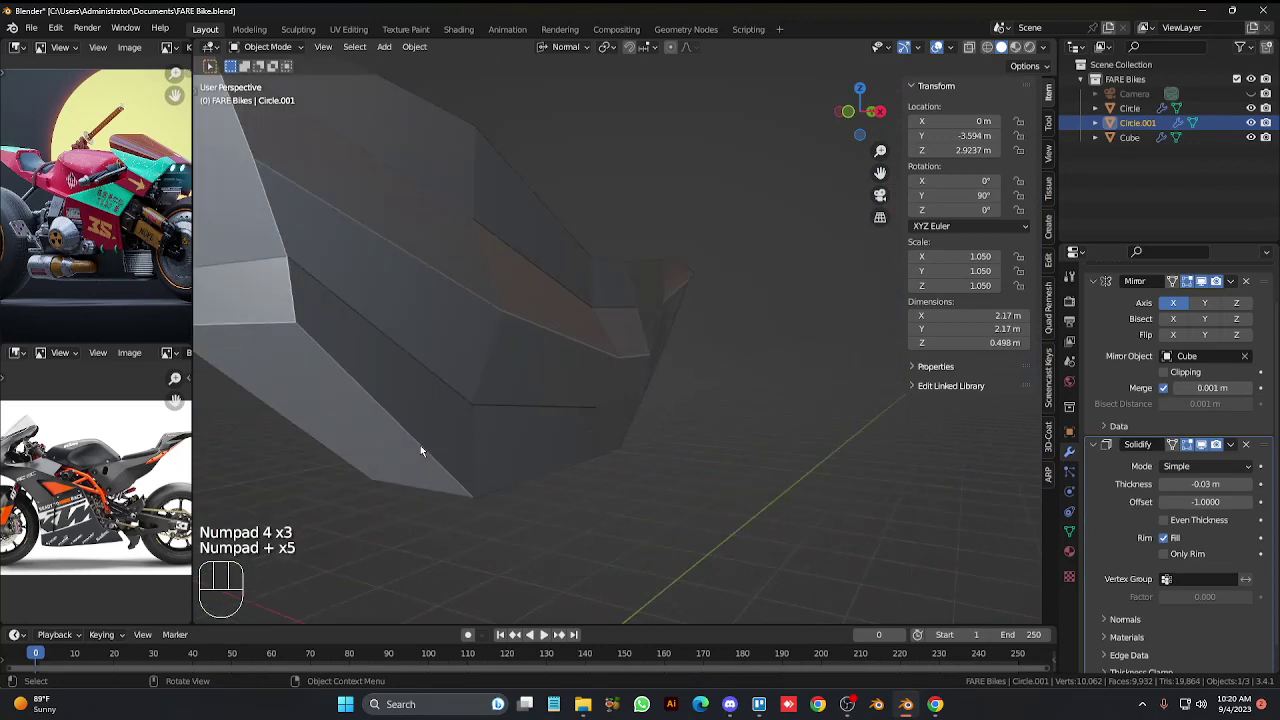
pyautogui.press('ctrl+KP_4')
pyautogui.press('ctrl+KP_4')
pyautogui.press('ctrl+KP_4')
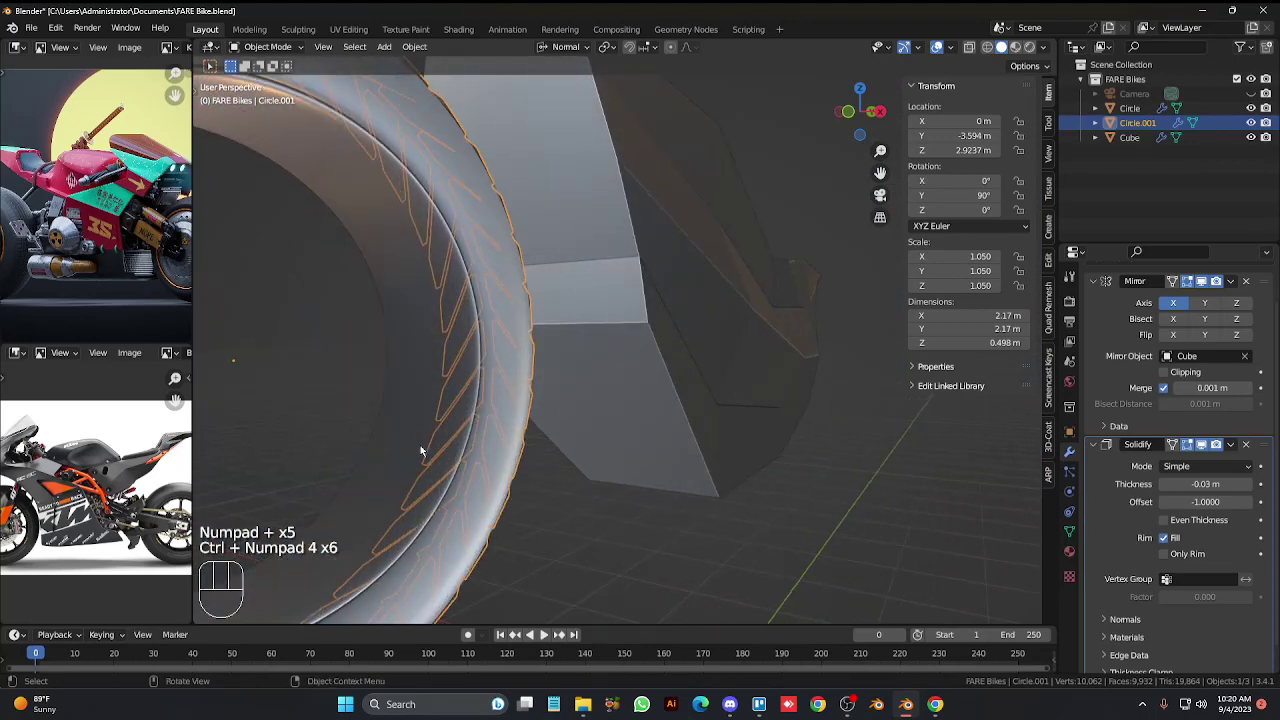
pyautogui.press('KP_Subtract')
pyautogui.press('KP_Subtract')
pyautogui.press('KP_Subtract')
pyautogui.press('ctrl+KP_4')
pyautogui.press('ctrl+KP_4')
pyautogui.press('ctrl+KP_4')
pyautogui.press('KP_Add')
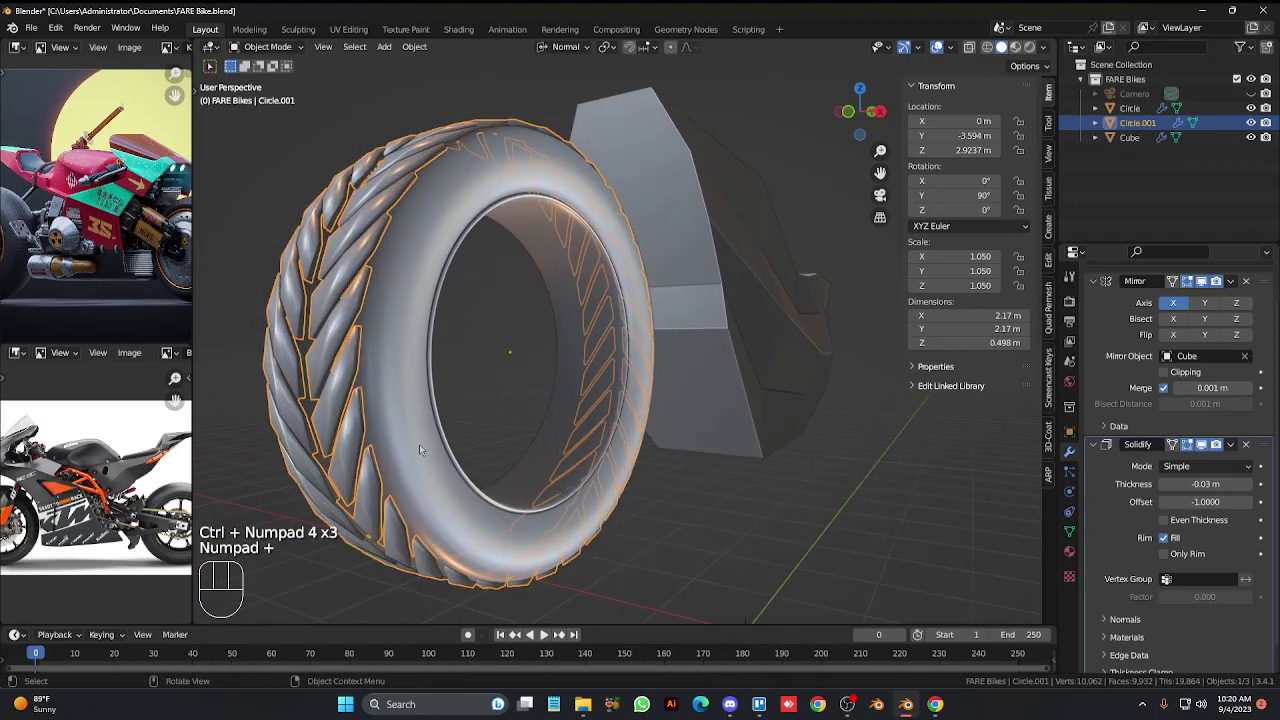
# Shrink the inner tyre's rim ring toward the centre and extend it out into a hub cylinder.
pyautogui.click(576, 479)
pyautogui.press('Tab')
pyautogui.click(574, 454)
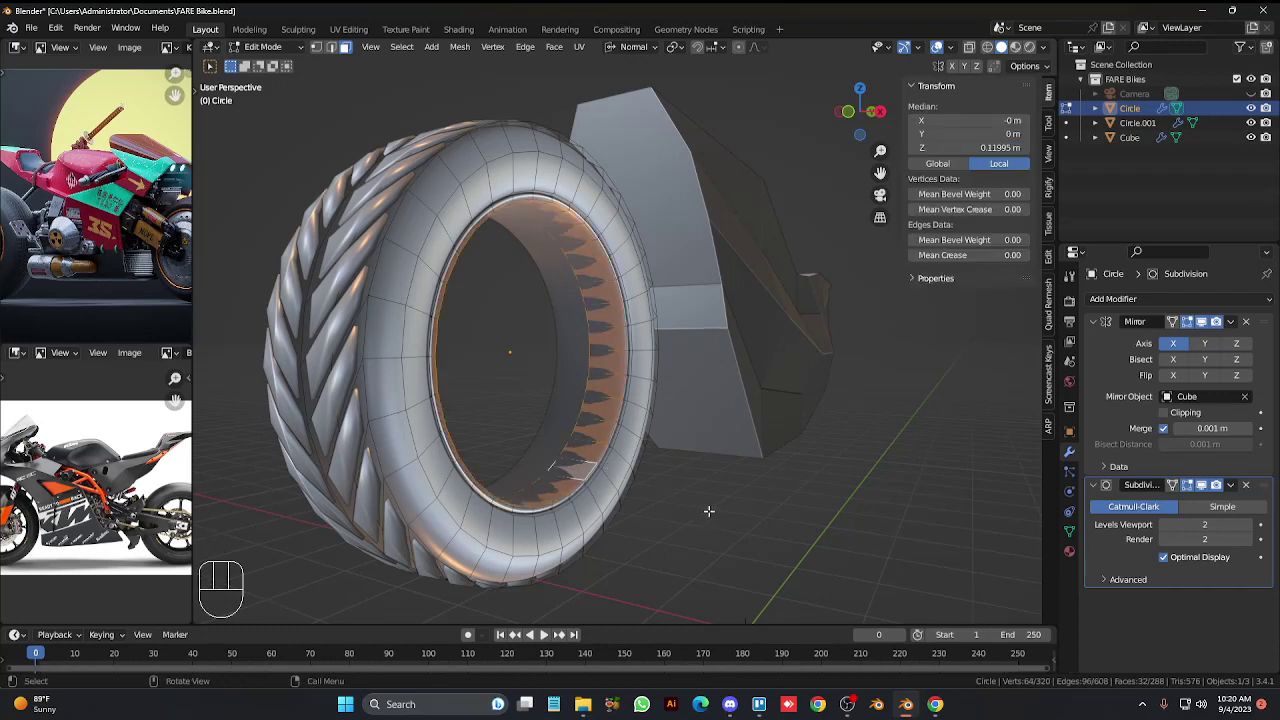
pyautogui.press('shift+d')
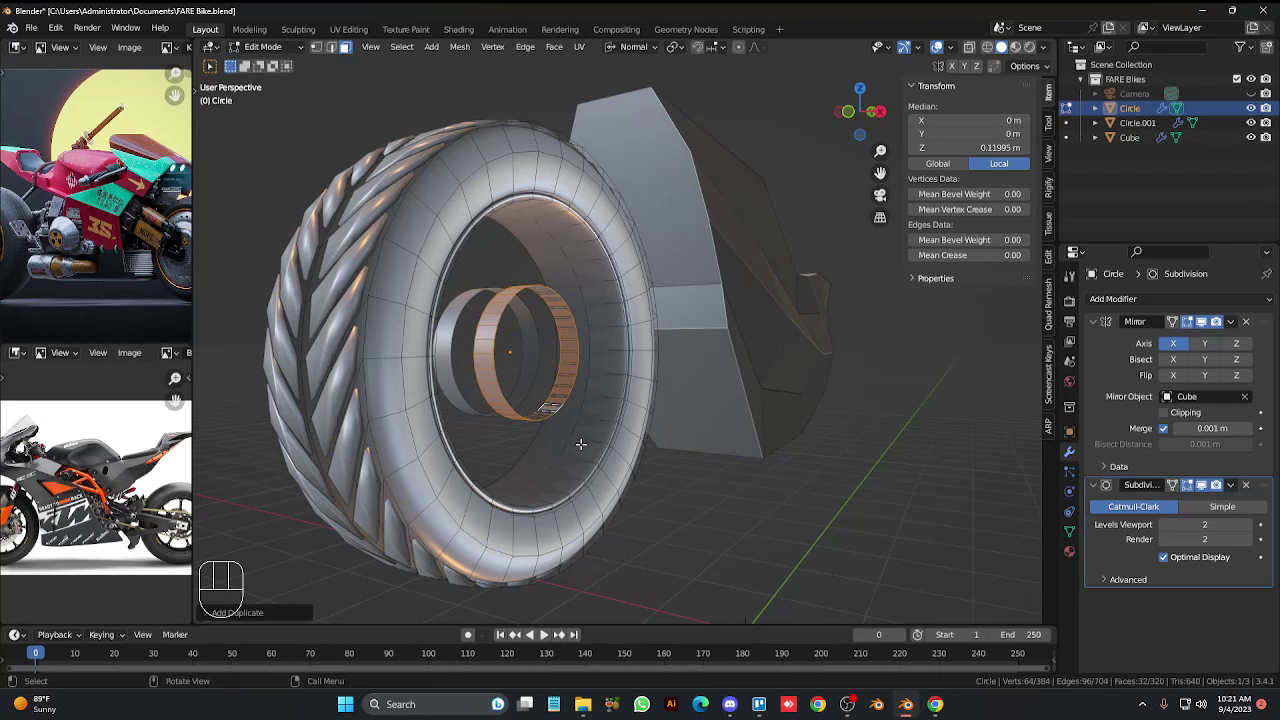
pyautogui.press('1')
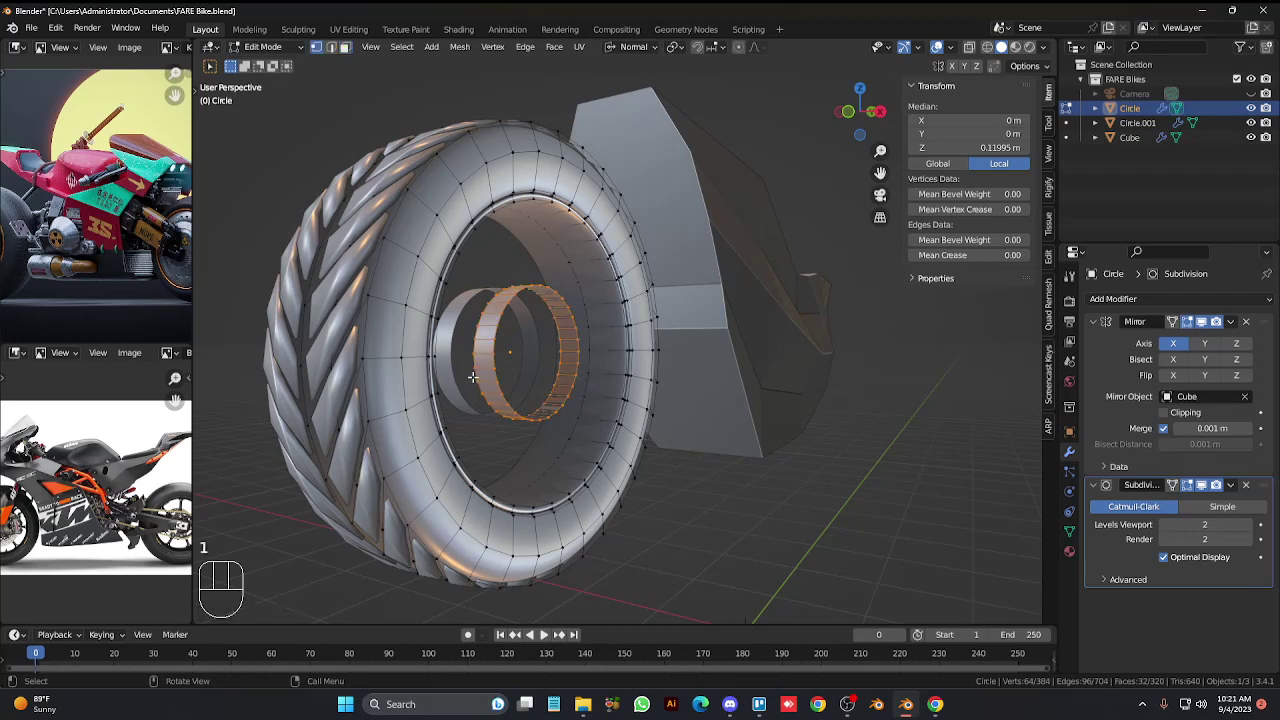
pyautogui.click(473, 373)
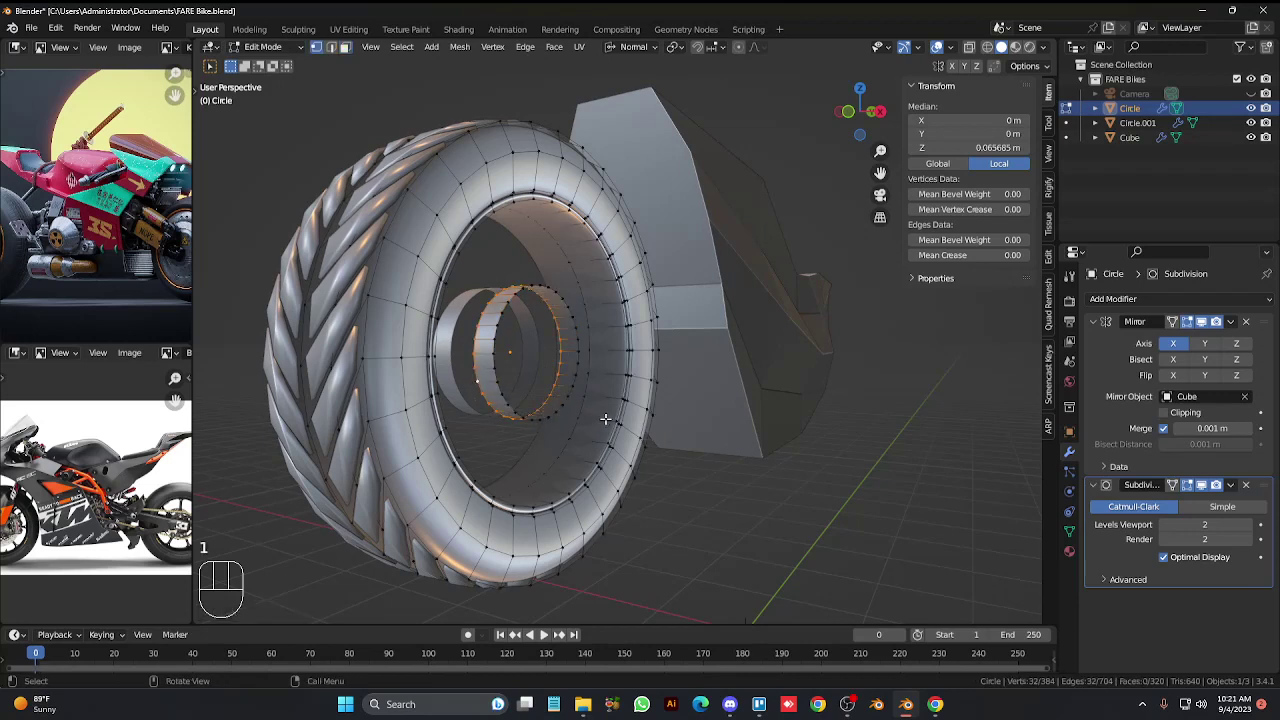
pyautogui.press('g')
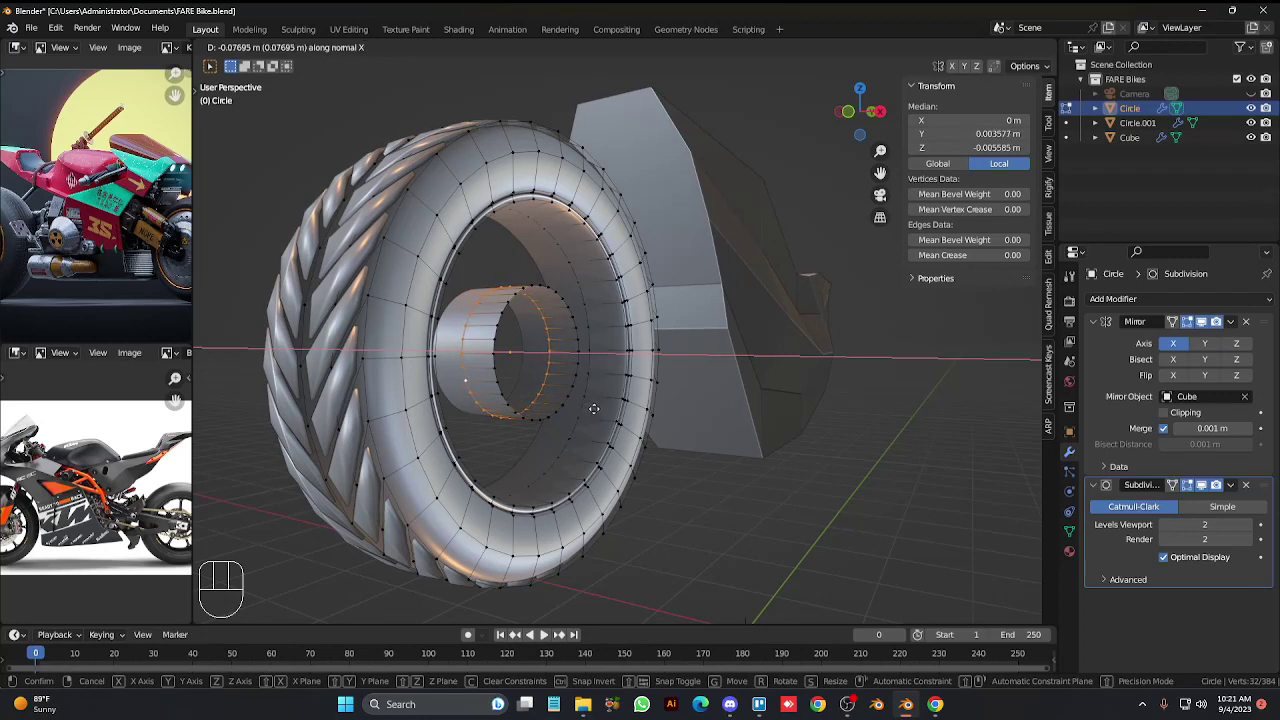
pyautogui.press('Tab')
# Adjust the hub's position and select its far edge loop for the end cap.
pyautogui.press('Tab')
pyautogui.press('g')
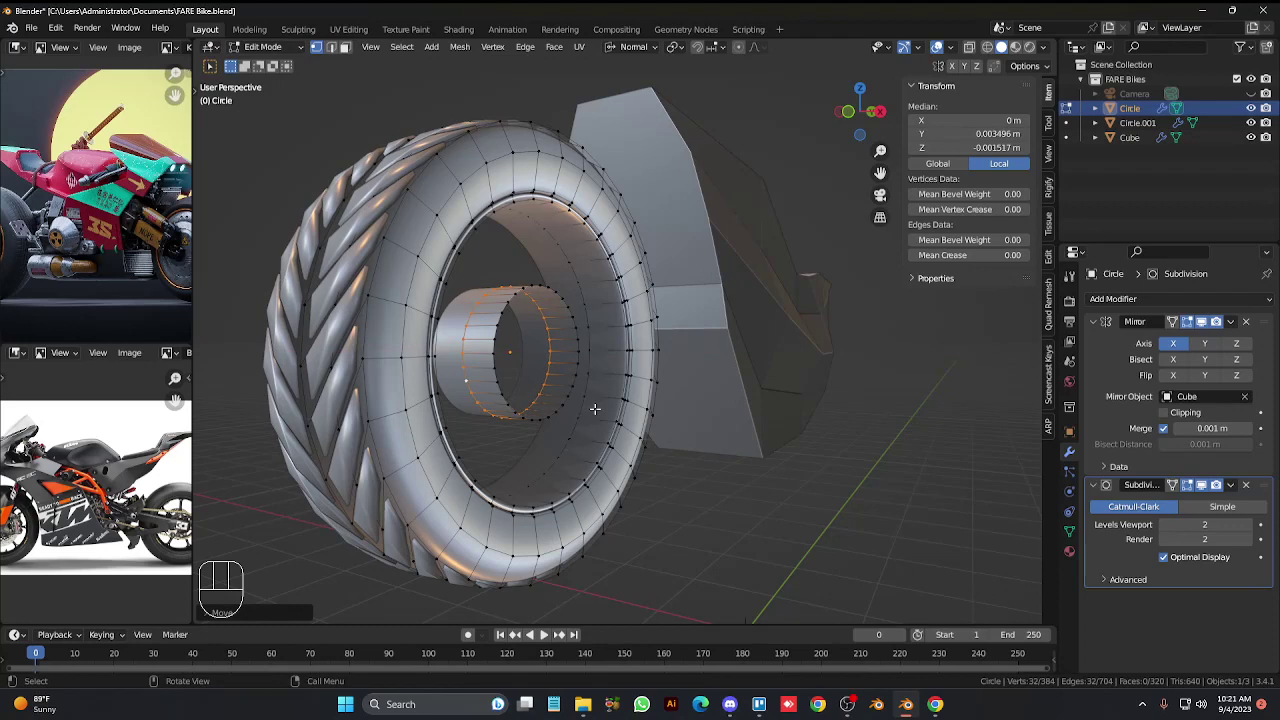
pyautogui.press('Tab')
pyautogui.press('Tab')
pyautogui.click(573, 369)
pyautogui.click(580, 356)
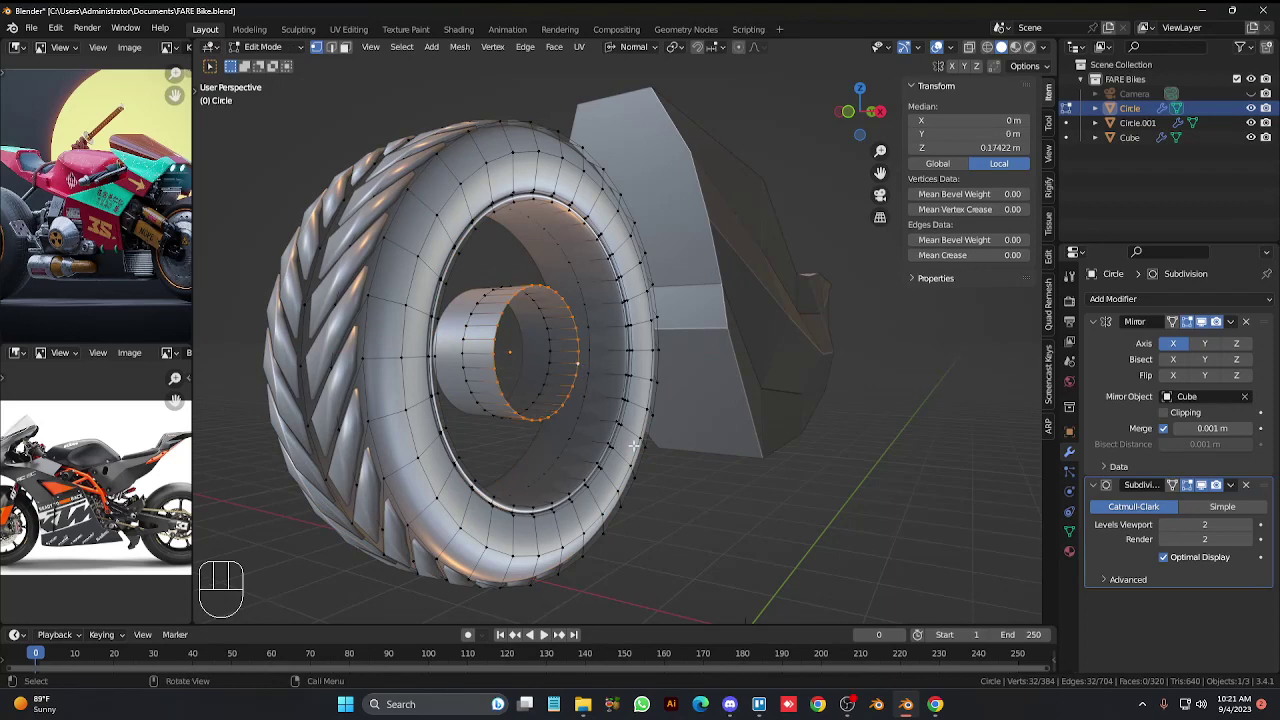
pyautogui.press('g')
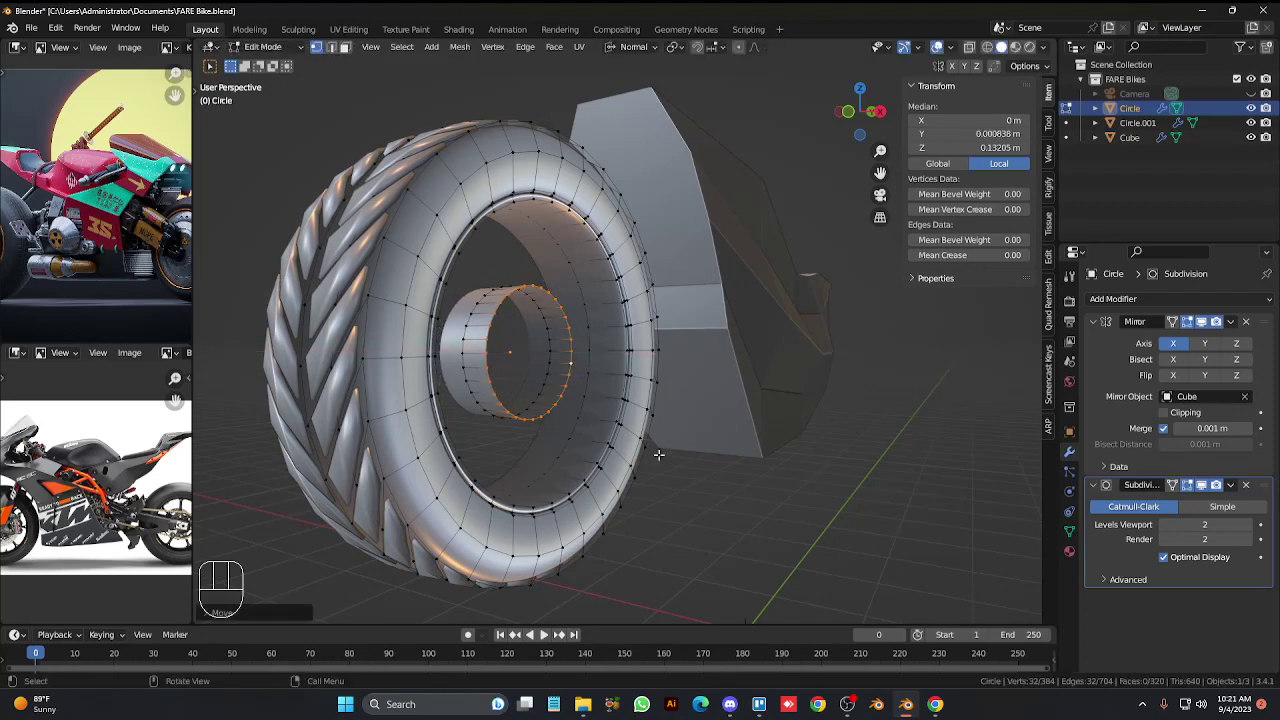
# Inset the hub's end face into two smaller concentric rings and bring up the vertex Merge menu.
pyautogui.press('e')
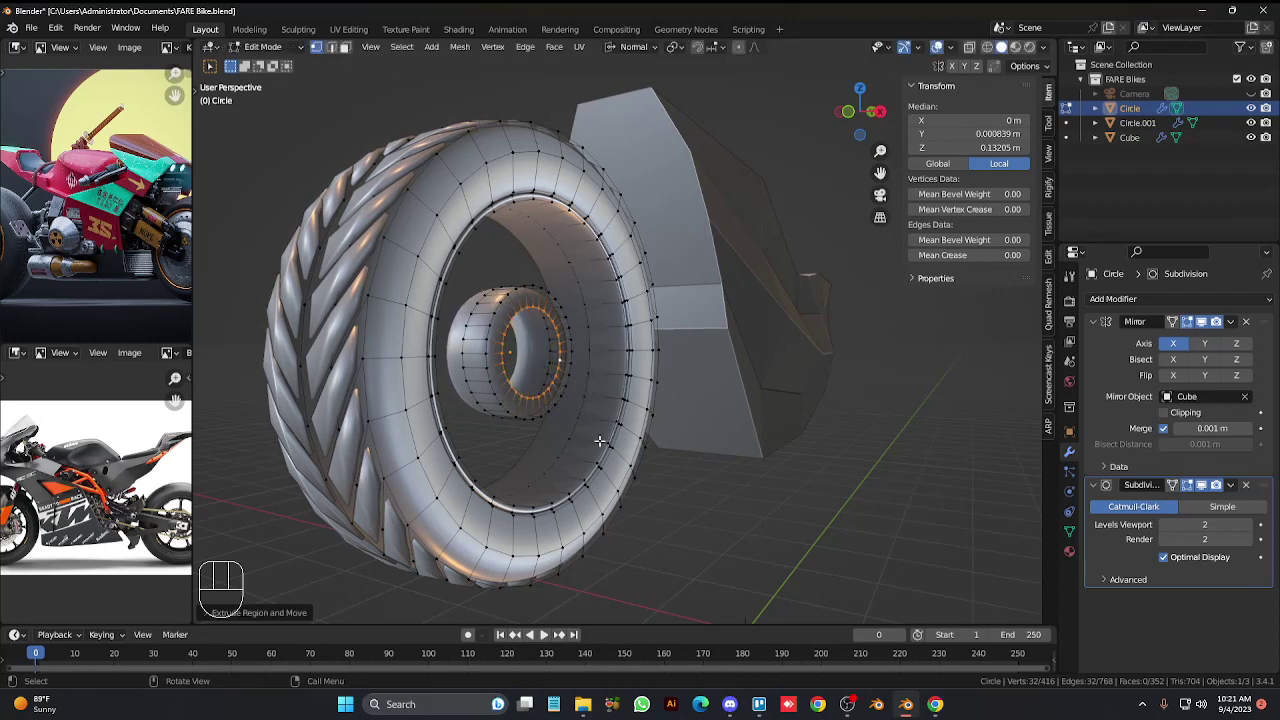
pyautogui.press('e')
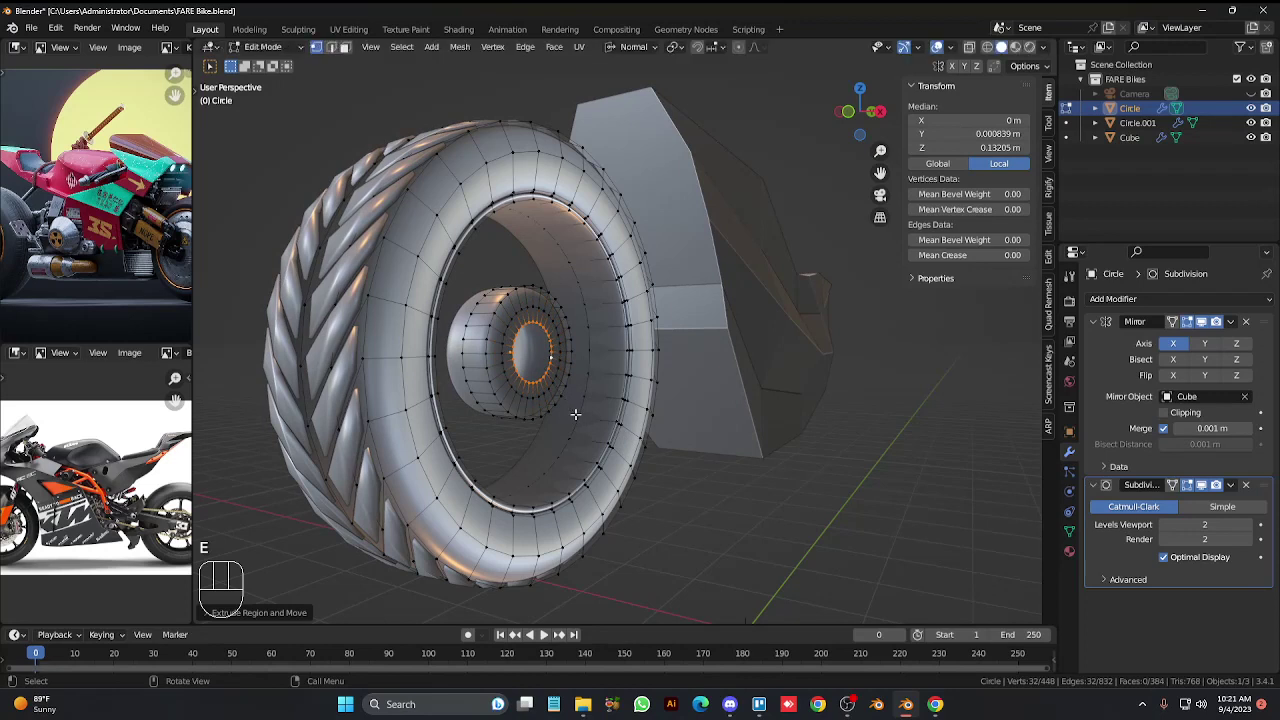
pyautogui.press('m')
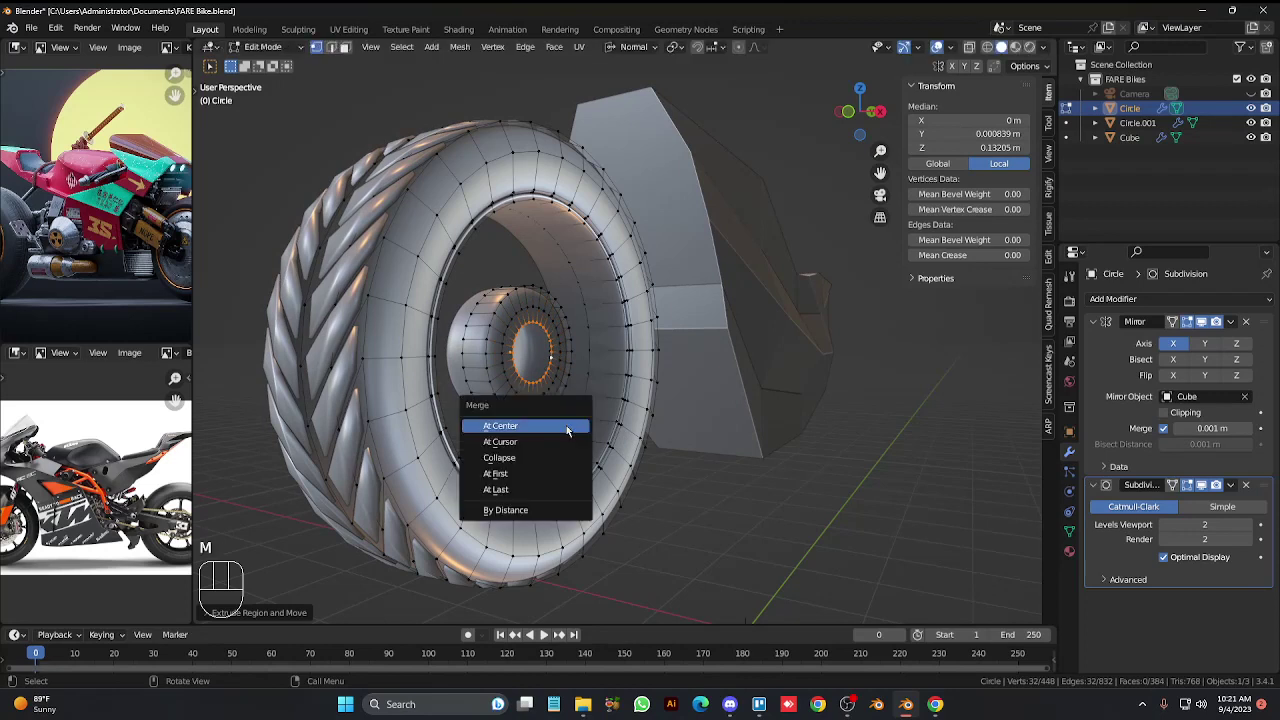
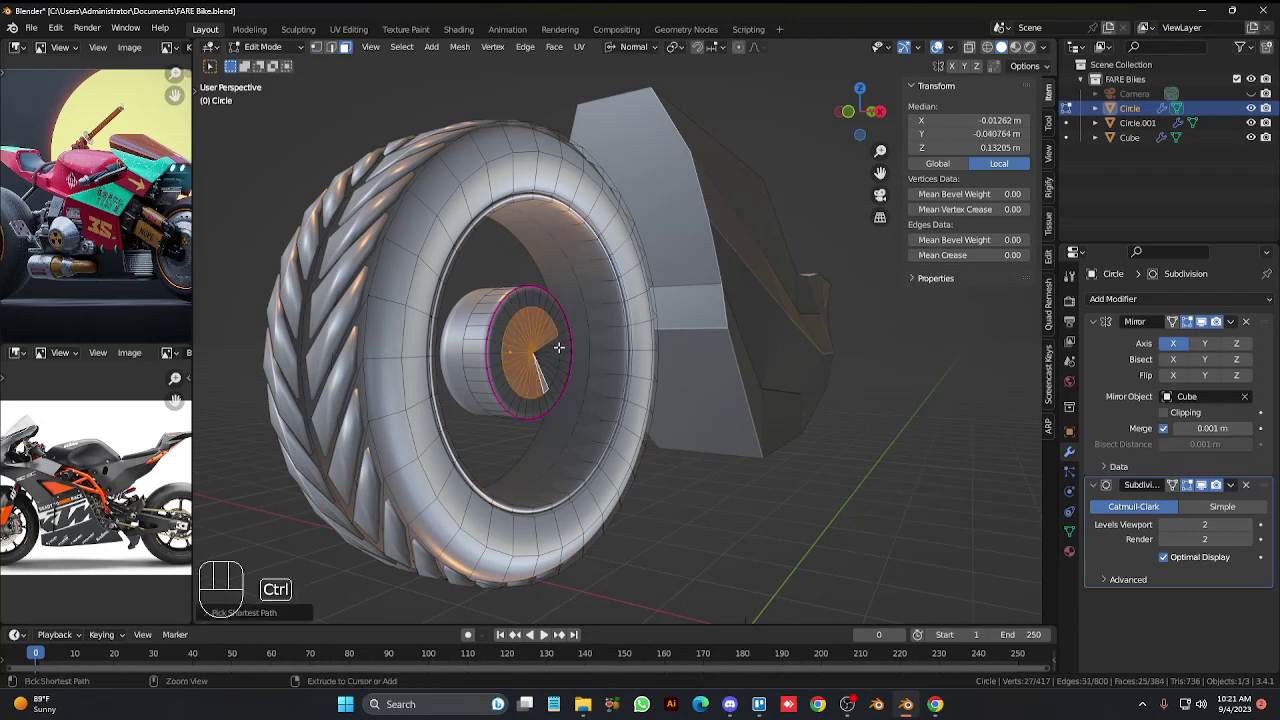
# Merge the hub's inner ring At Center so radial faces close the end, then check the inner edge loop.
pyautogui.press('e')
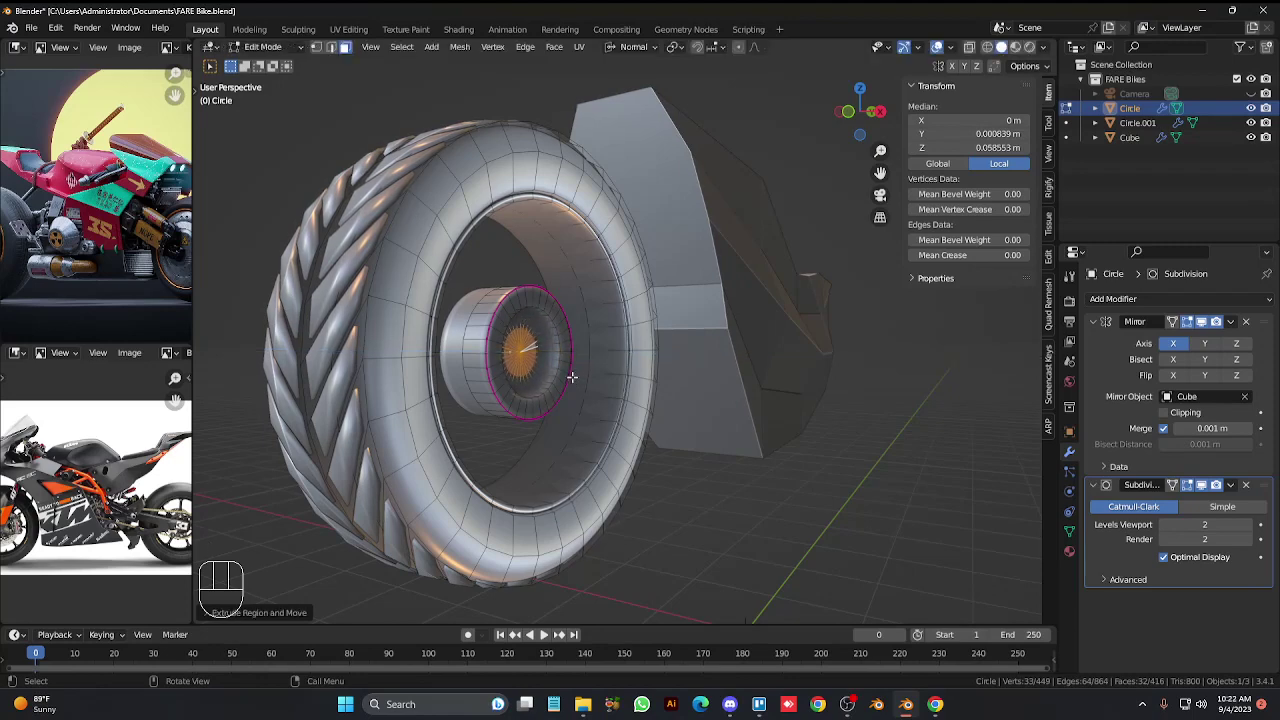
pyautogui.press('Tab')
pyautogui.press('Tab')
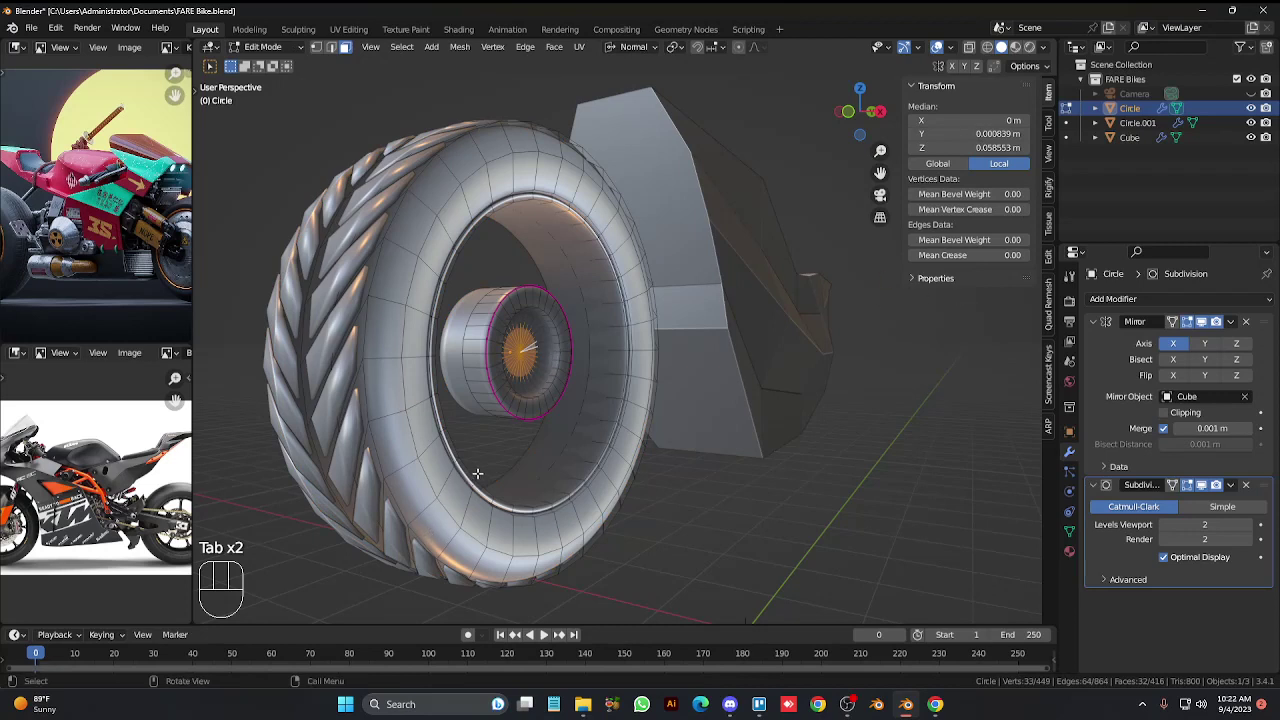
pyautogui.press('2')
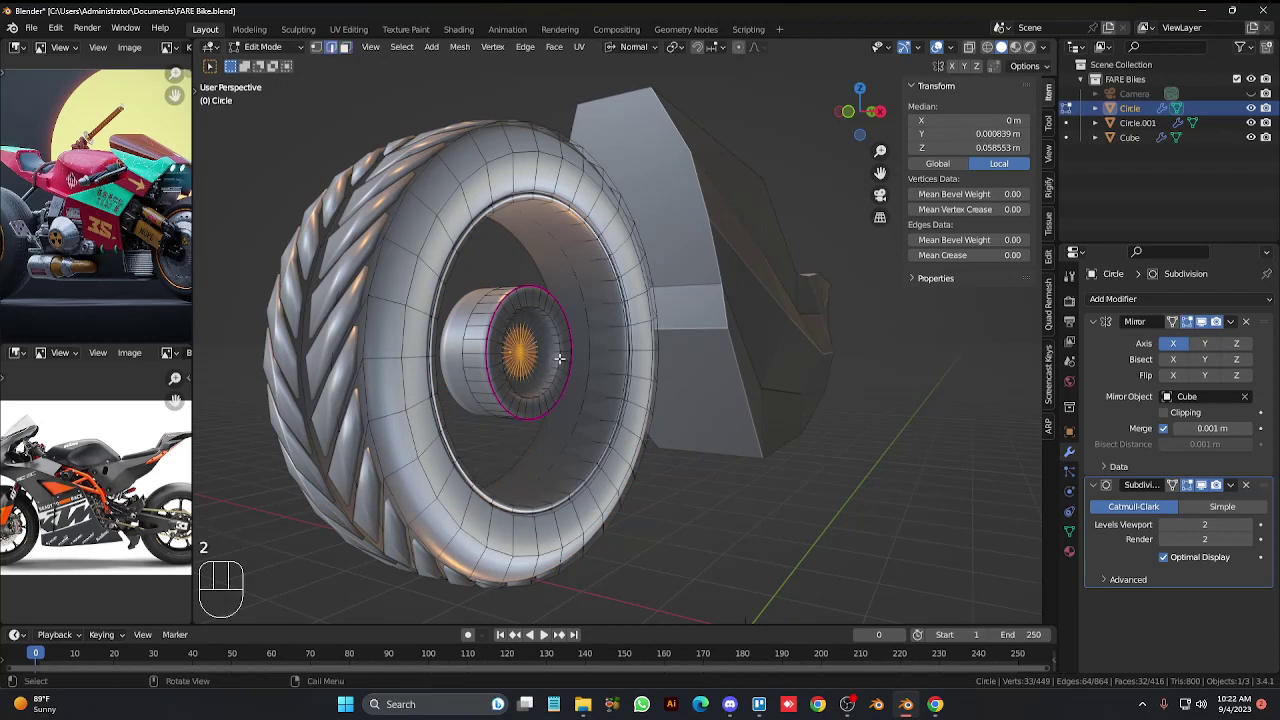
pyautogui.click(560, 352)
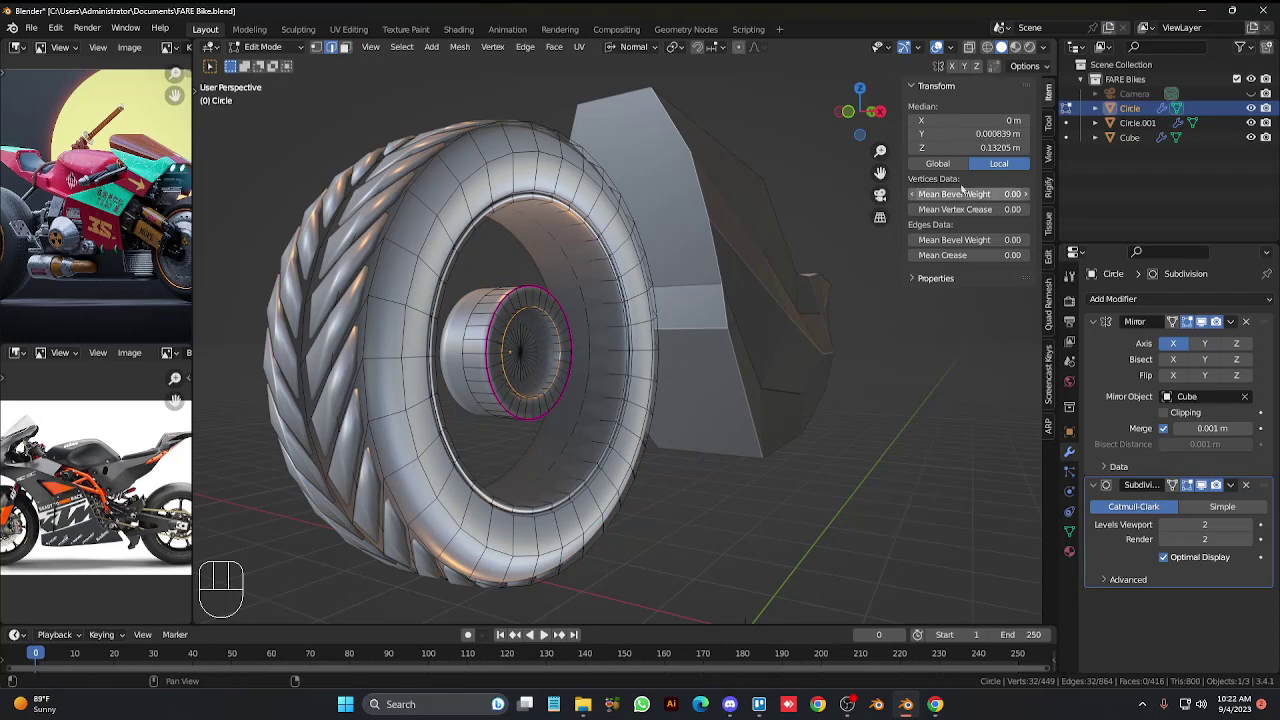
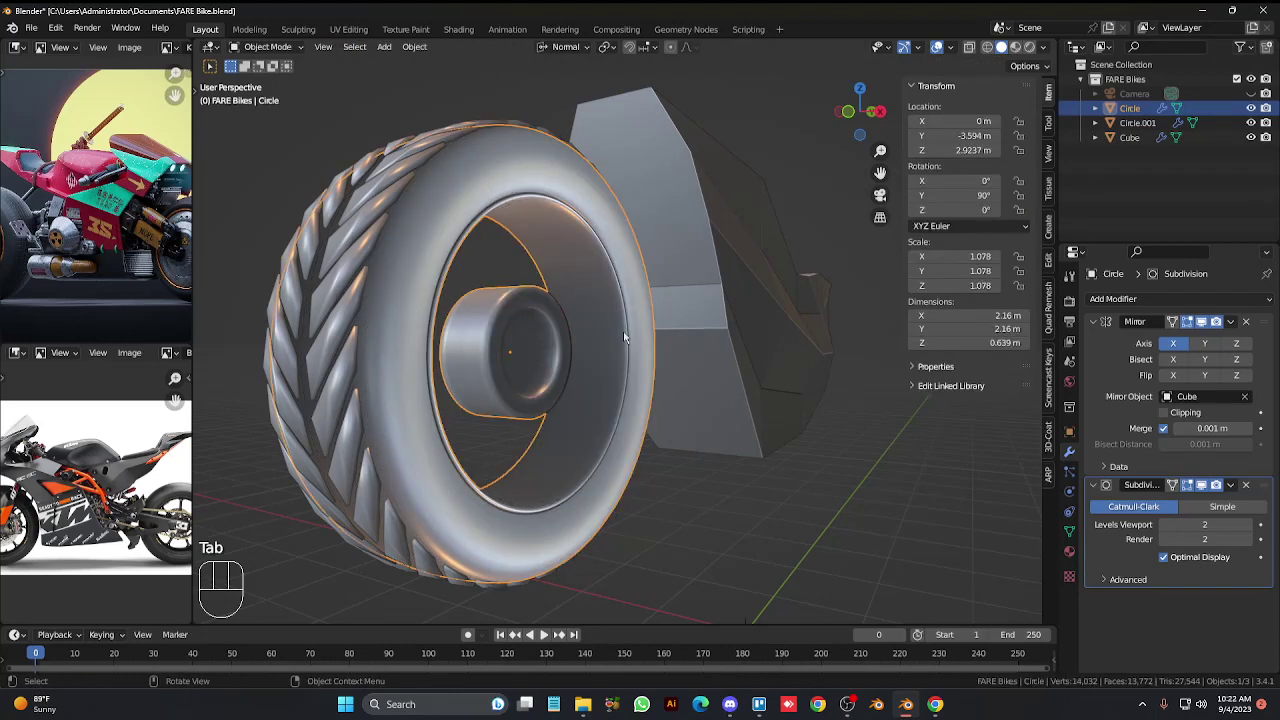
# Give the hub's rim edge loop a full Mean Crease of 1 in Edit Mode.
pyautogui.press('Tab')
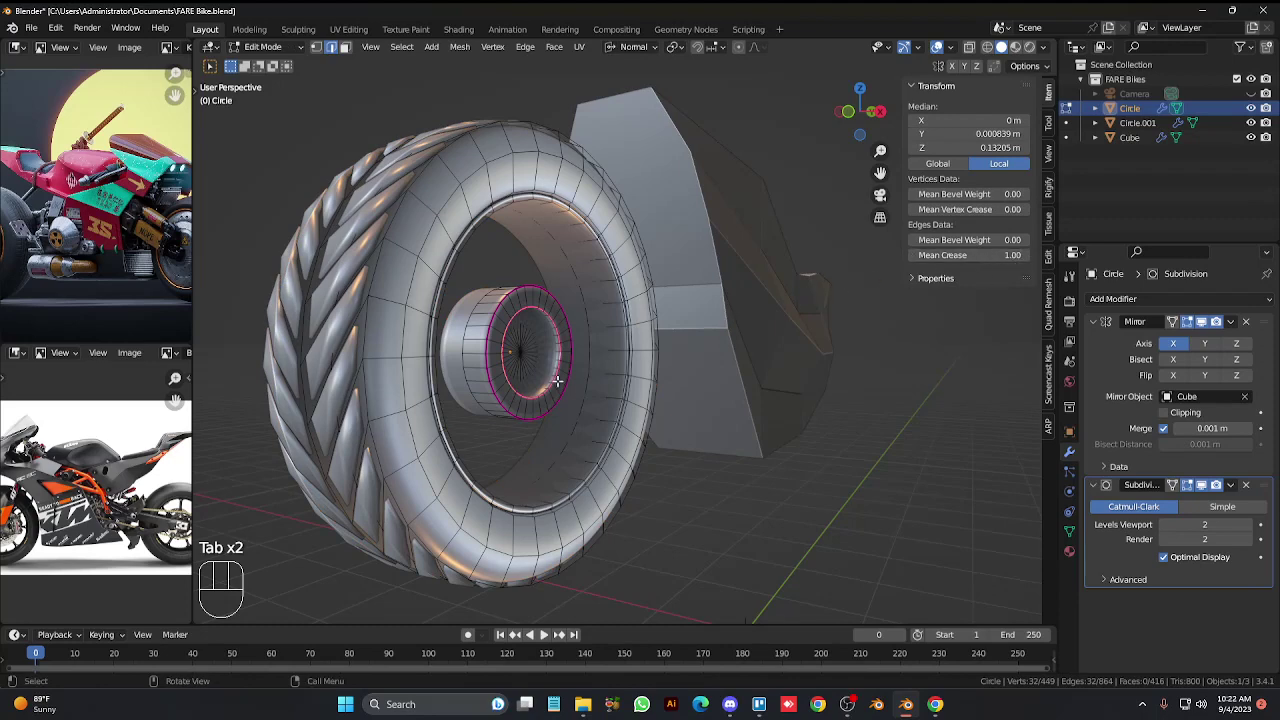
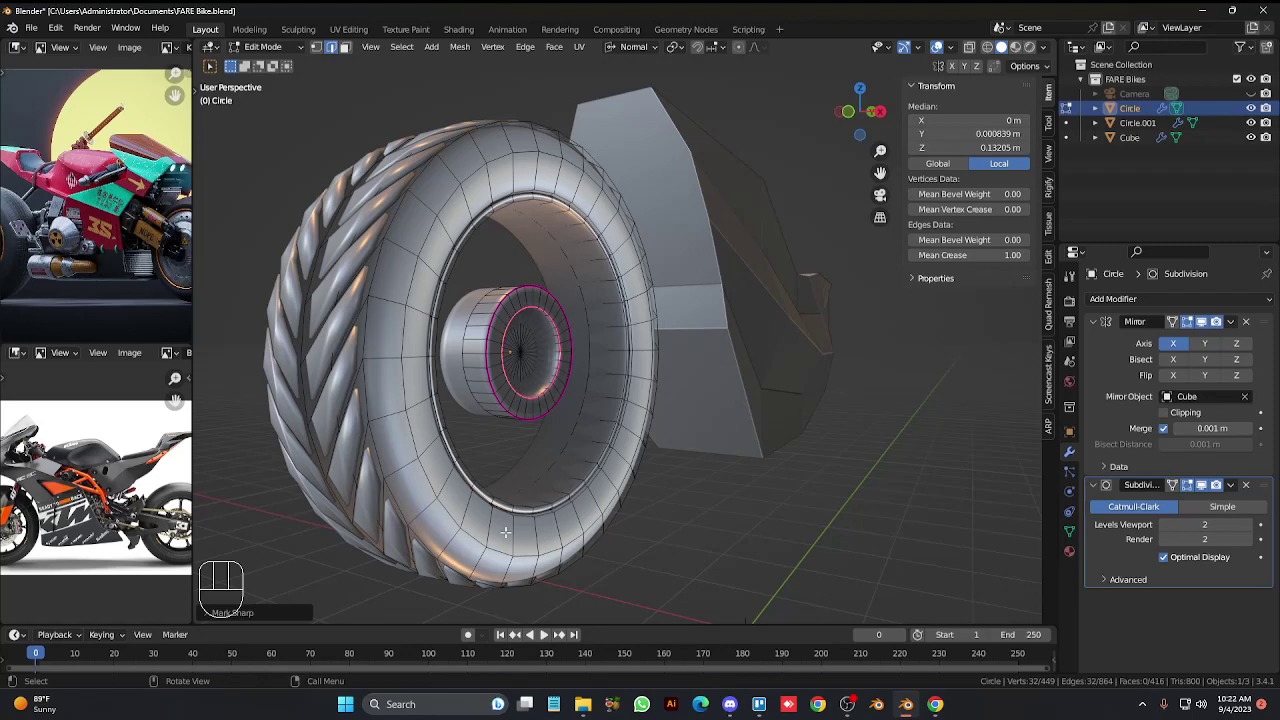
pyautogui.press('Tab')
pyautogui.press('Tab')
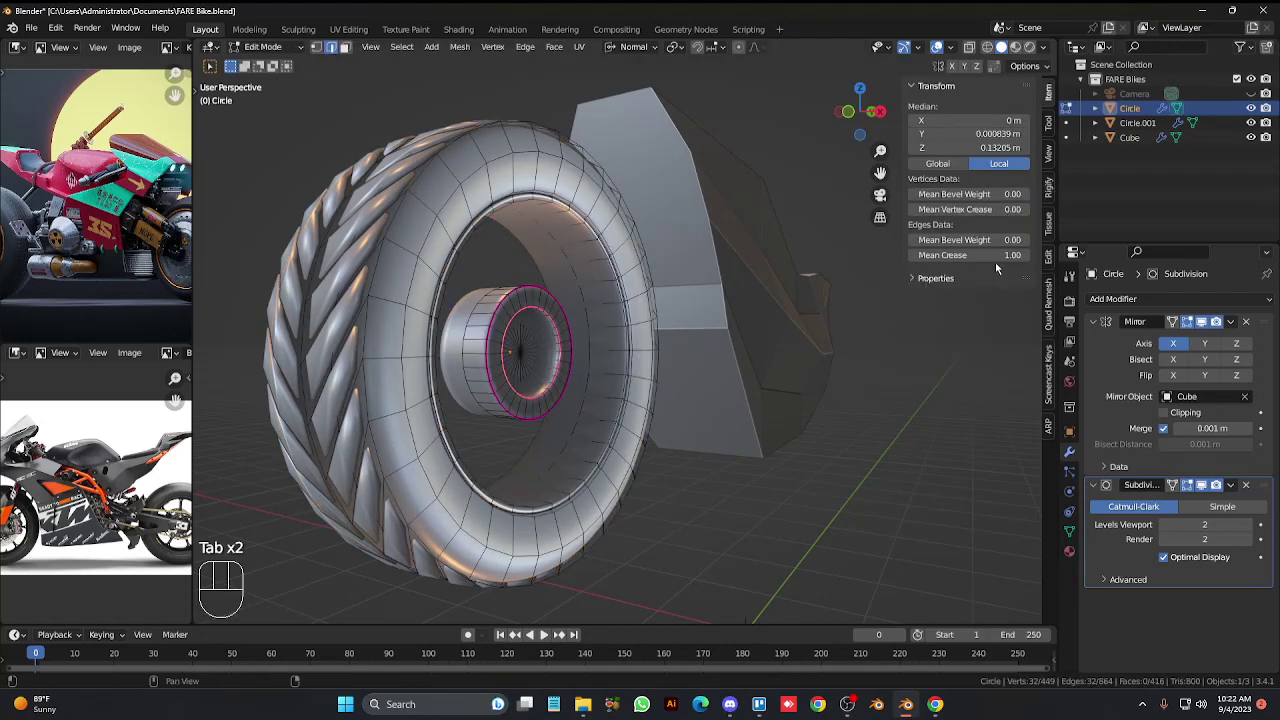
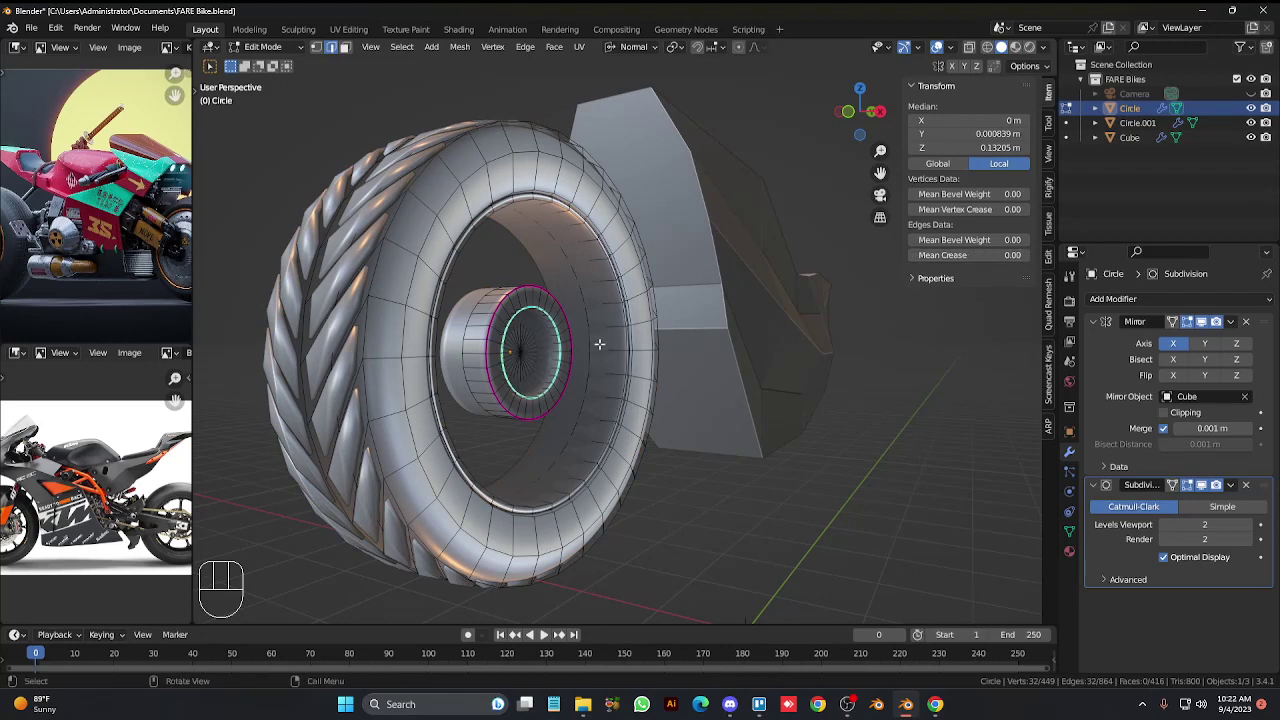
pyautogui.press('Tab')
pyautogui.press('Tab')
pyautogui.press('Tab')
pyautogui.rightClick(604, 424)
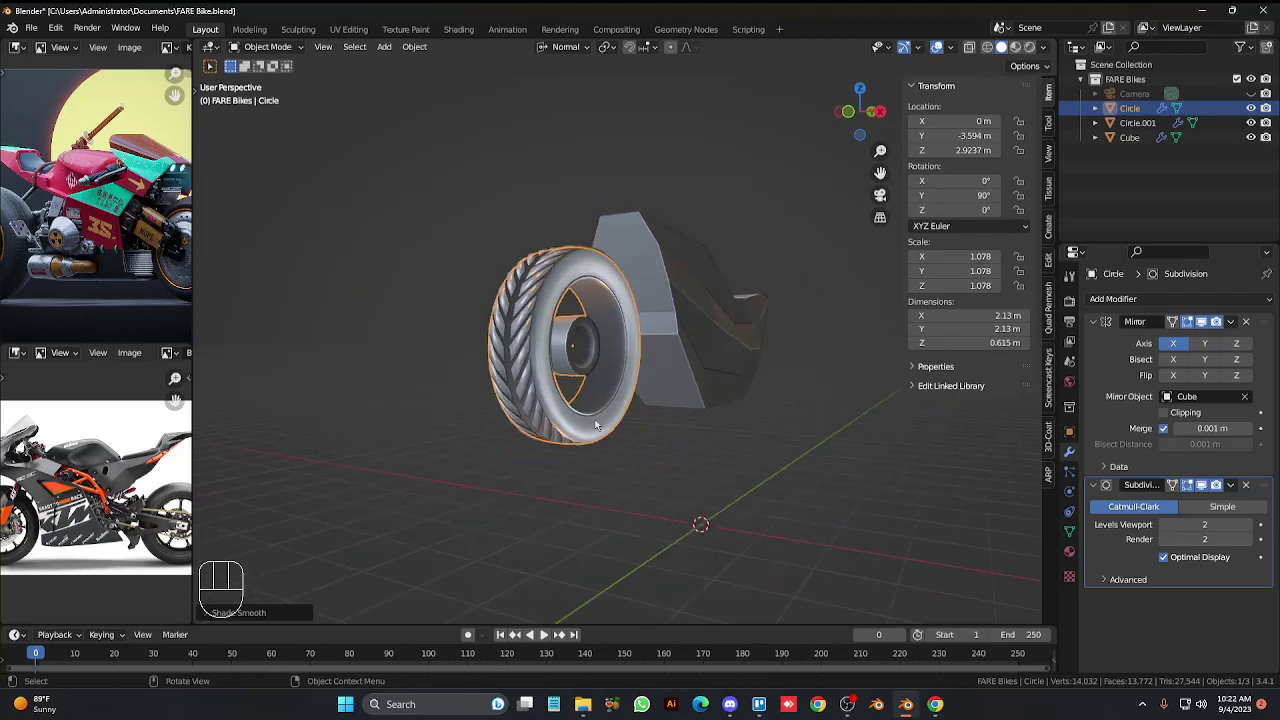
# Back in Object Mode, select the tread shell Circle.001 and hide it to reveal the smooth tire.
pyautogui.press('KP_6')
pyautogui.press('KP_4')
pyautogui.press('KP_4')
pyautogui.press('KP_4')
pyautogui.press('KP_4')
pyautogui.press('KP_4')
pyautogui.press('KP_6')
pyautogui.press('KP_6')
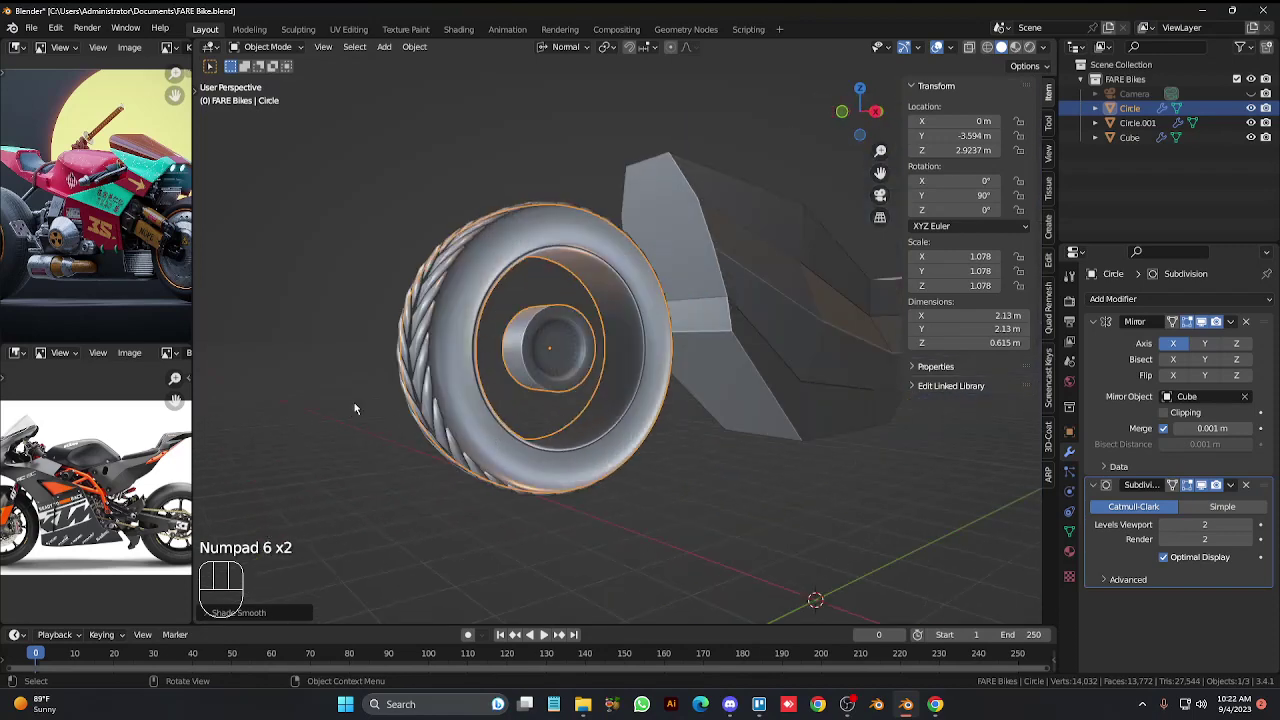
pyautogui.click(428, 361)
pyautogui.press('h')
pyautogui.press('KP_4')
pyautogui.press('KP_4')
pyautogui.press('KP_4')
pyautogui.press('KP_4')
# Unhide the duplicate tread shell Circle.001 and delete it, leaving one wheel.
pyautogui.press('KP_4')
pyautogui.press('KP_6')
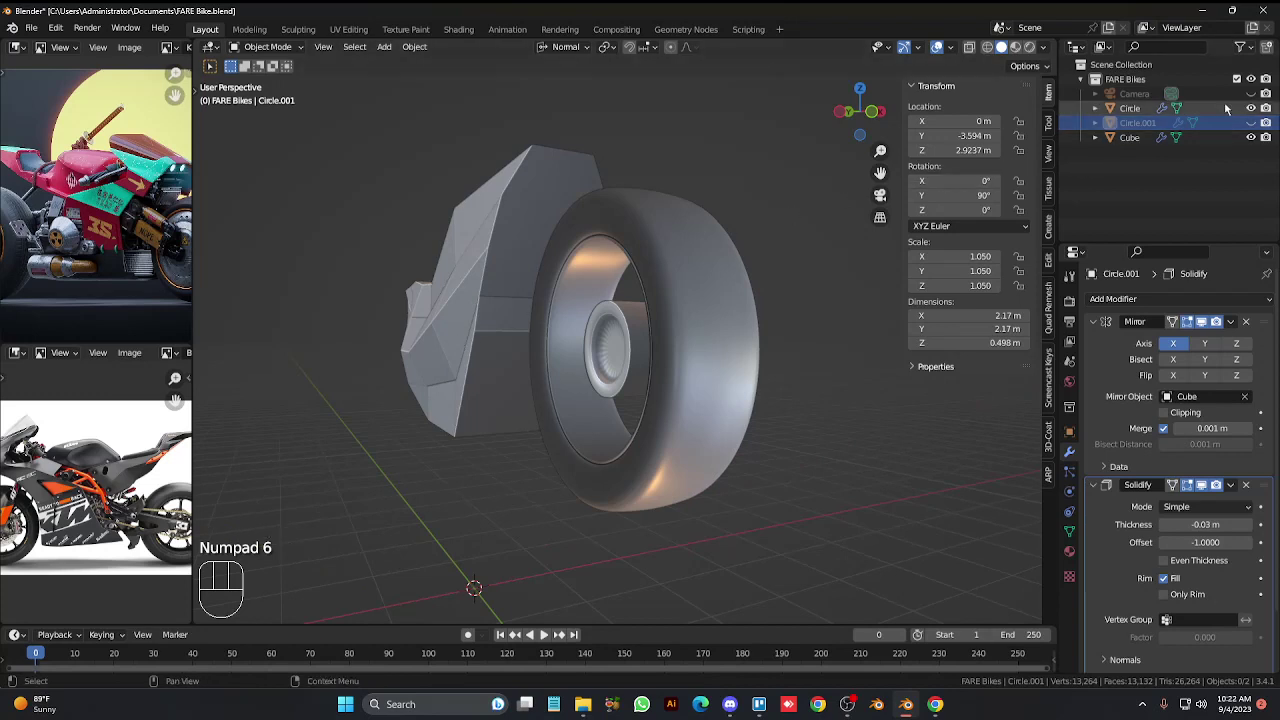
pyautogui.click(1261, 126)
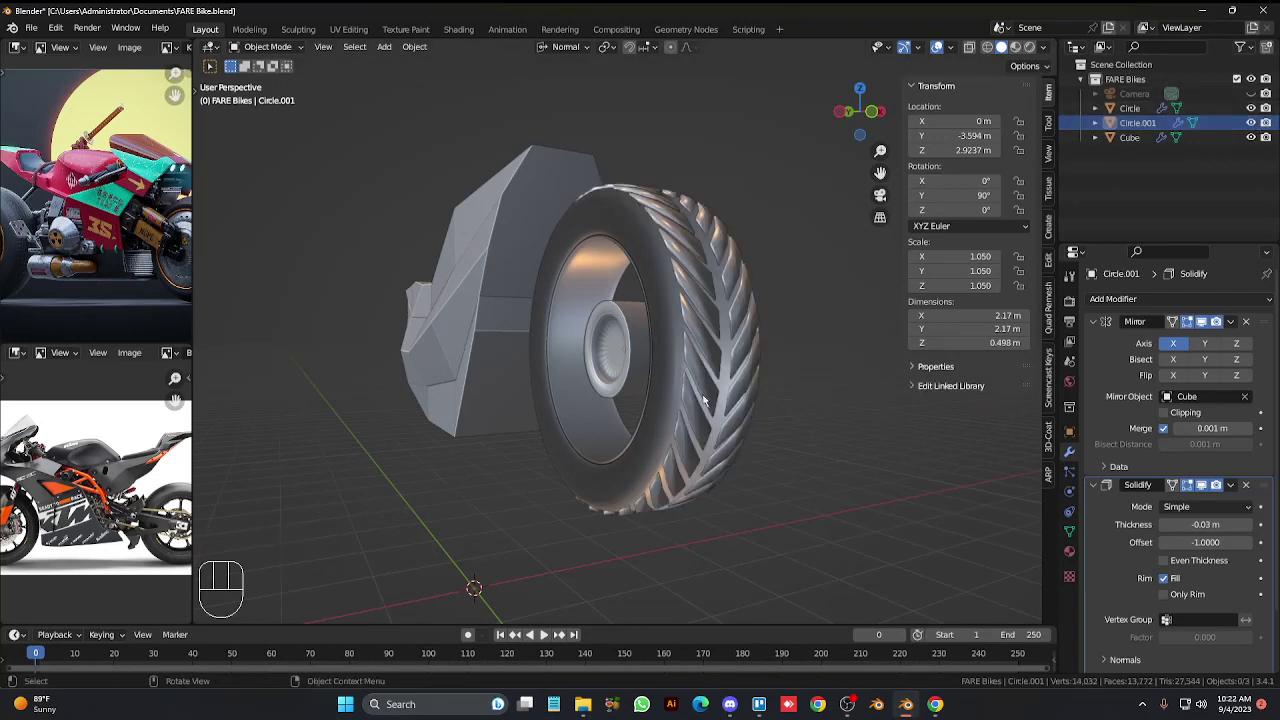
pyautogui.click(754, 392)
pyautogui.press('x')
# Select the remaining tire and enter Edit Mode from Right view with X-ray and vertex select.
pyautogui.click(762, 357)
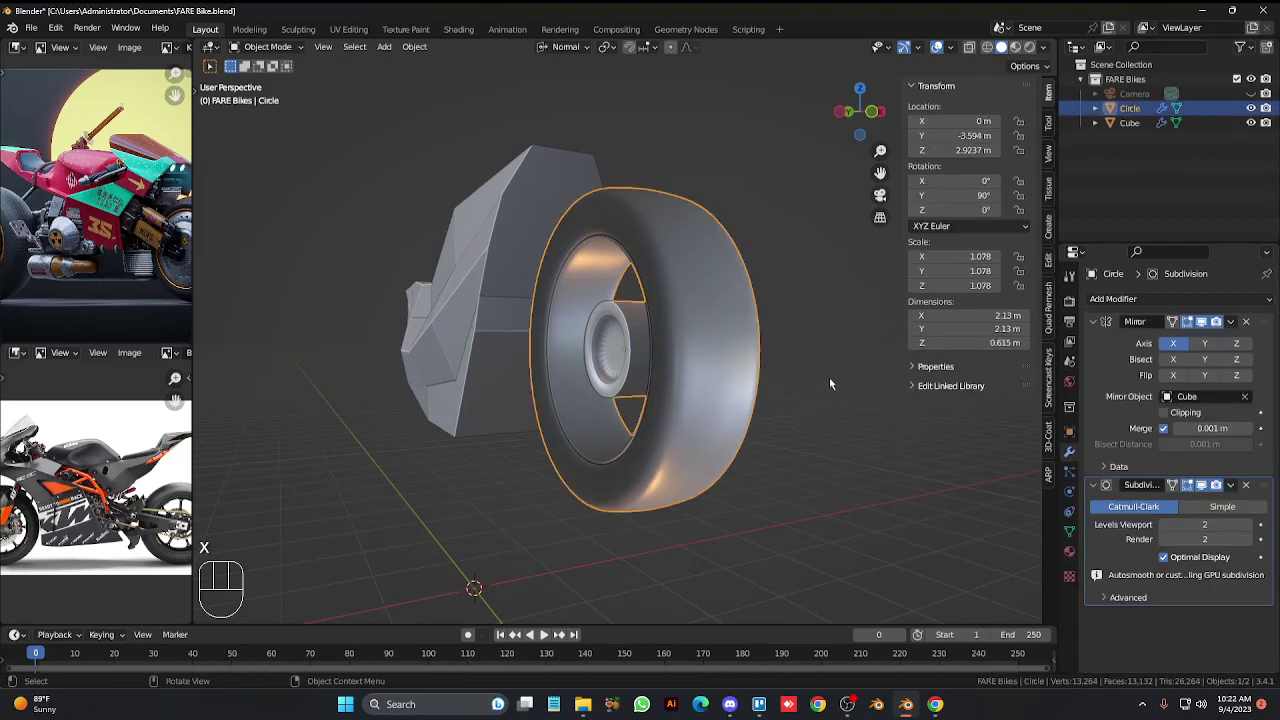
pyautogui.click(833, 381)
pyautogui.press('KP_4')
pyautogui.press('KP_6')
pyautogui.press('KP_6')
pyautogui.press('KP_6')
pyautogui.press('KP_6')
pyautogui.press('KP_4')
pyautogui.press('KP_3')
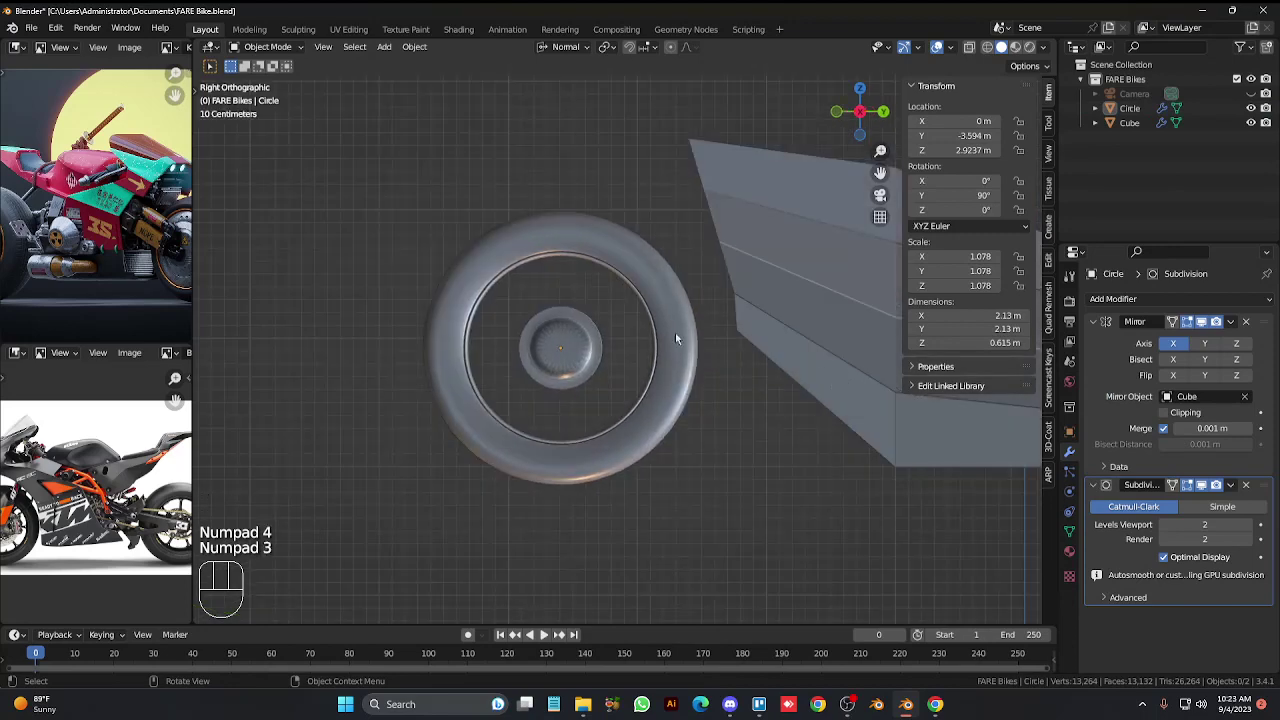
pyautogui.press('Tab')
pyautogui.press('alt+z')
pyautogui.press('1')
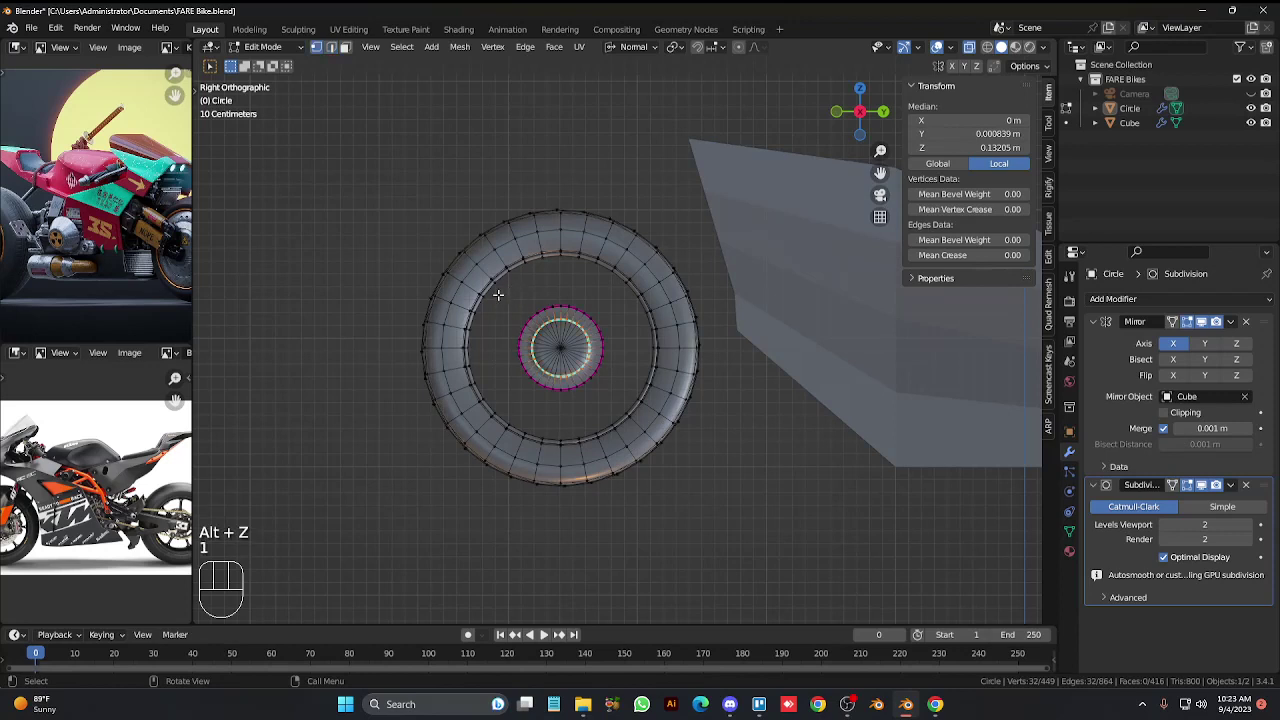
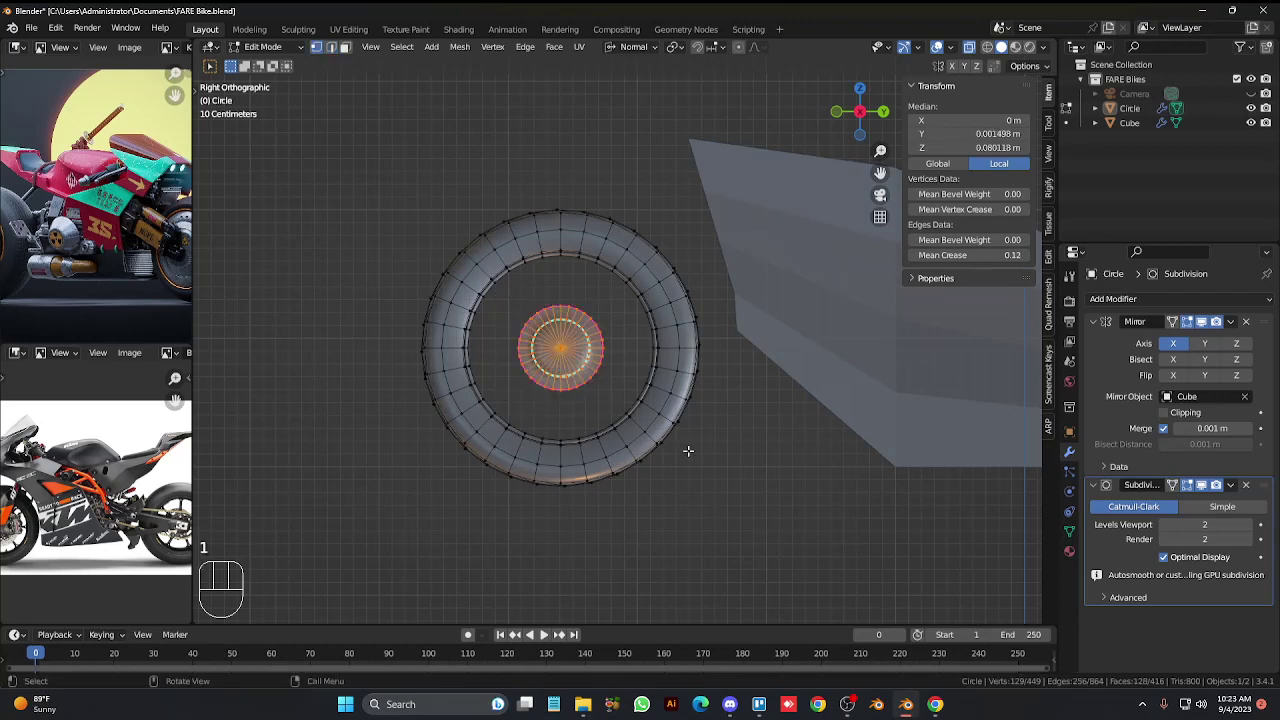
# Scale the hub's inner ring outward for extra detail and leave Edit Mode to check it.
pyautogui.press('s')
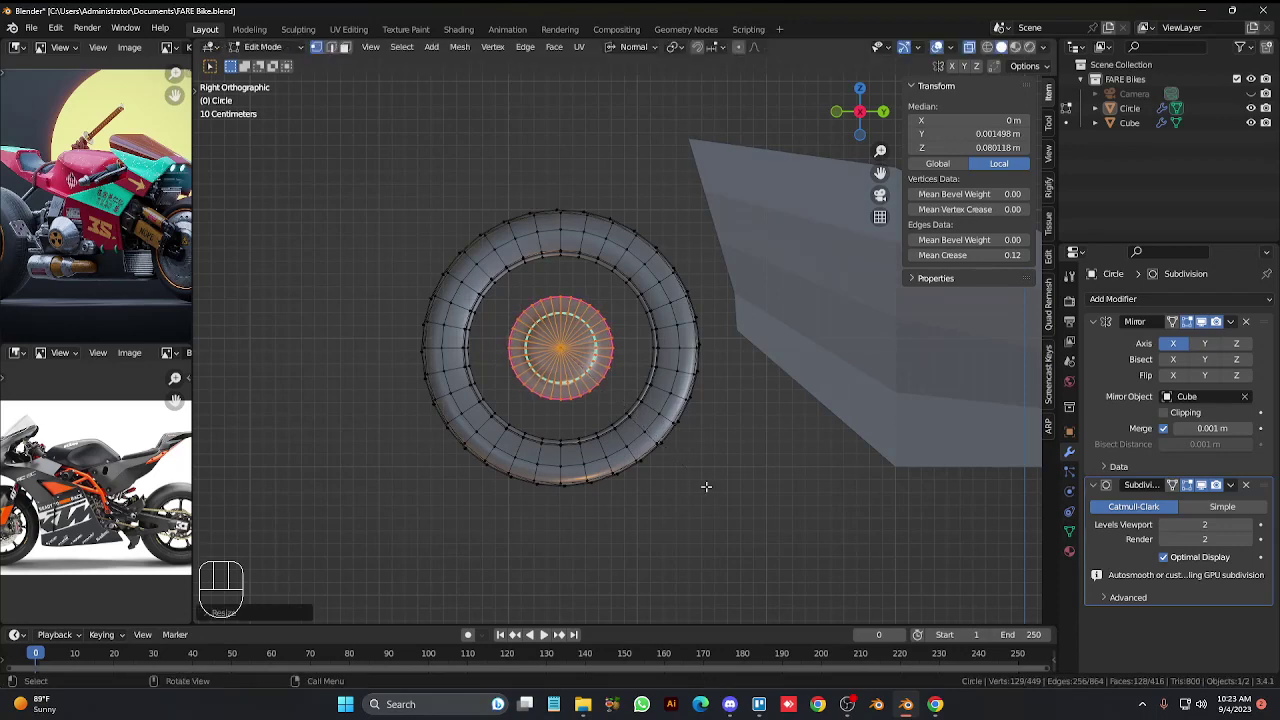
pyautogui.click(705, 492)
pyautogui.press('alt+z')
pyautogui.press('KP_4')
pyautogui.press('KP_4')
pyautogui.press('Tab')
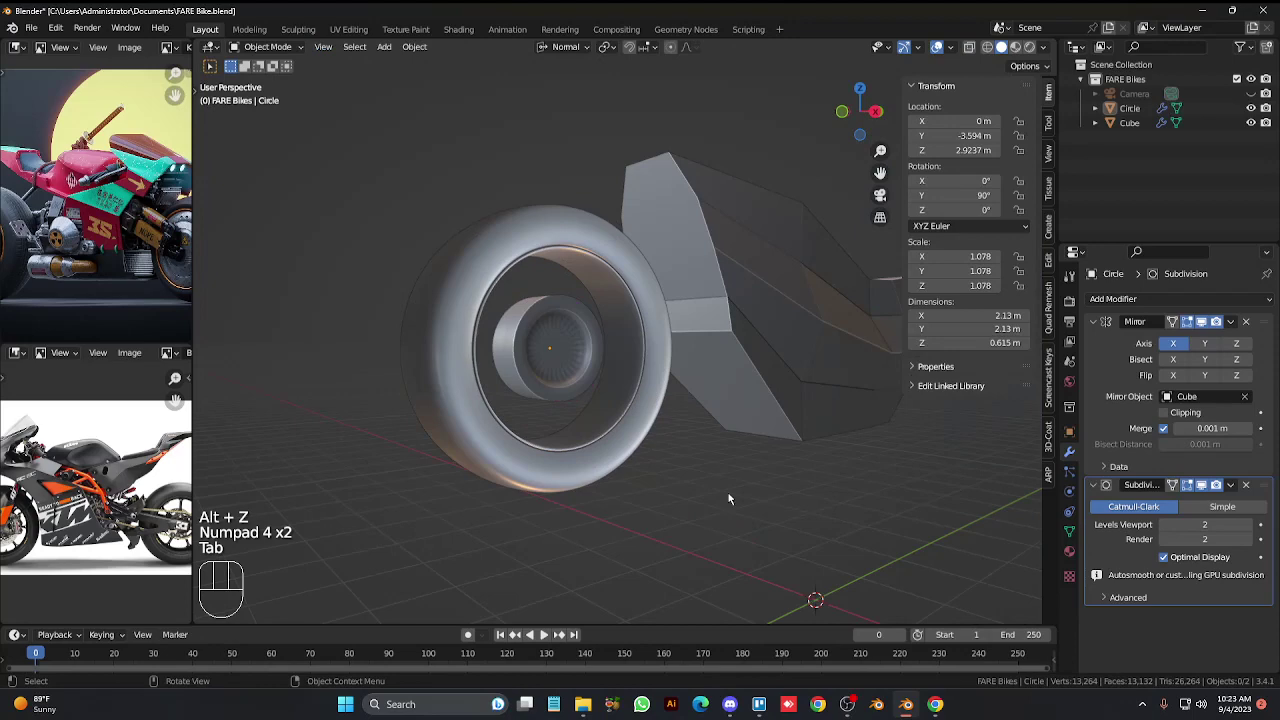
# Select the bike body Cube and open it in Edit Mode, viewed from the side.
pyautogui.press('KP_3')
pyautogui.press('KP_4')
pyautogui.press('KP_4')
pyautogui.press('Tab')
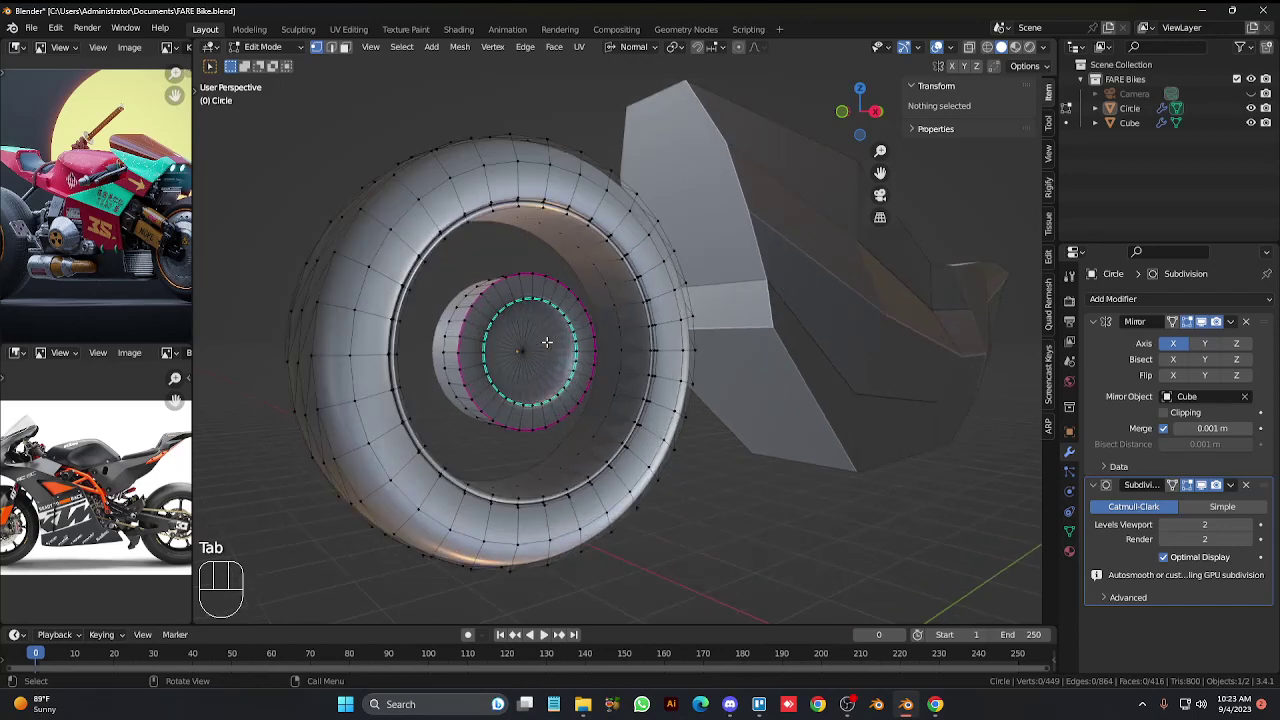
pyautogui.press('KP_8')
pyautogui.press('KP_8')
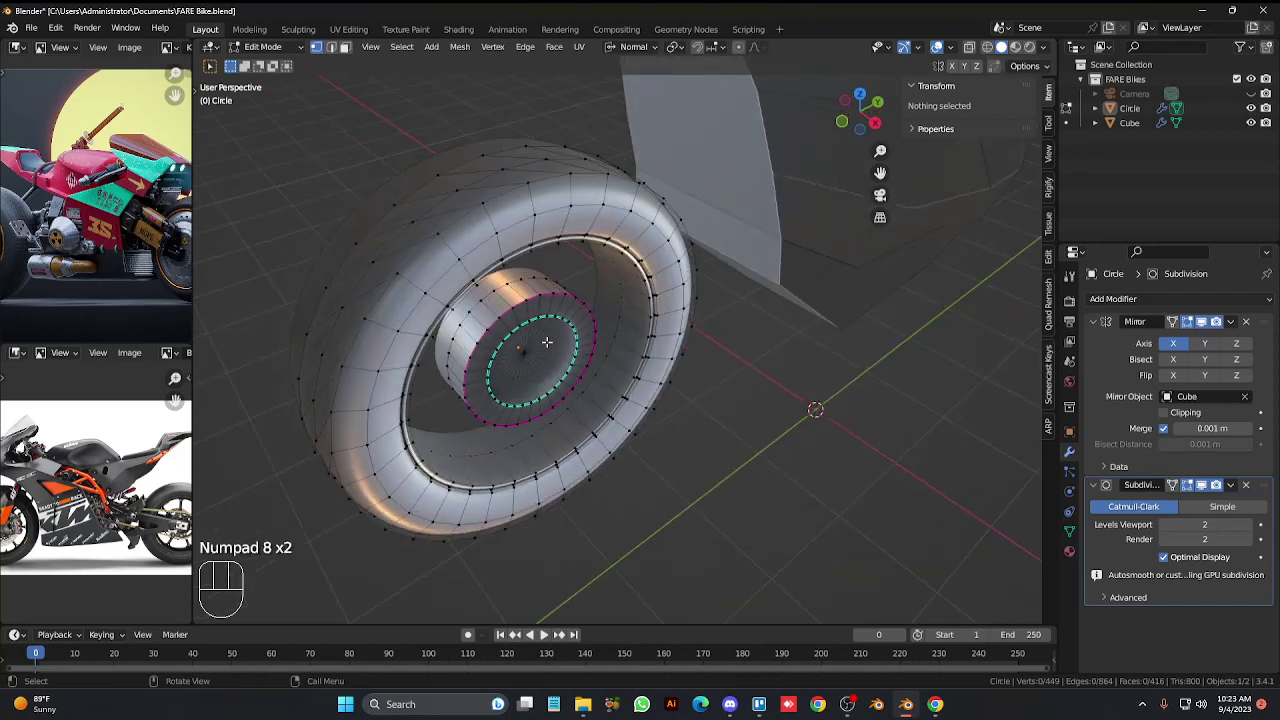
pyautogui.press('KP_6')
pyautogui.press('KP_6')
pyautogui.press('KP_2')
pyautogui.press('KP_Add')
pyautogui.press('Tab')
pyautogui.press('KP_Multiply')
pyautogui.press('KP_4')
pyautogui.press('KP_4')
pyautogui.press('KP_4')
pyautogui.press('KP_4')
pyautogui.press('KP_4')
pyautogui.press('KP_4')
pyautogui.press('KP_4')
pyautogui.press('KP_1')
pyautogui.press('KP_3')
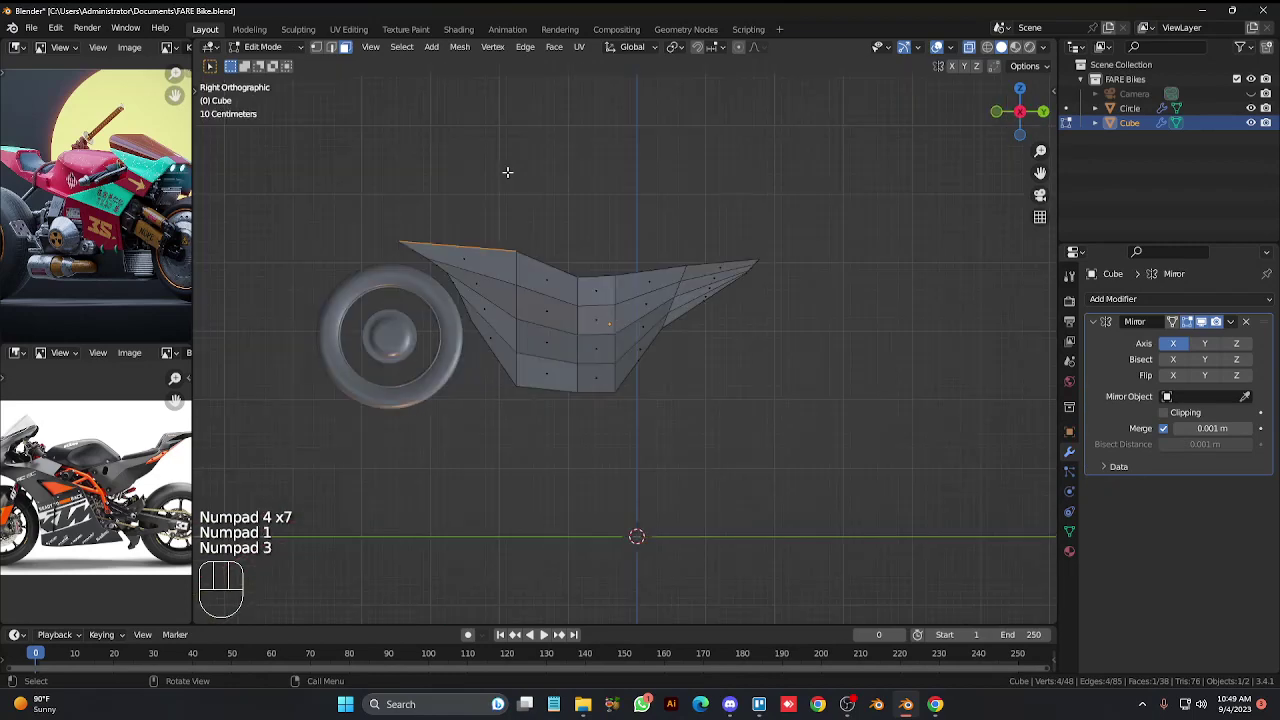
# Try extruding, moving, scaling and rotating the body's front top corner.
pyautogui.press('e')
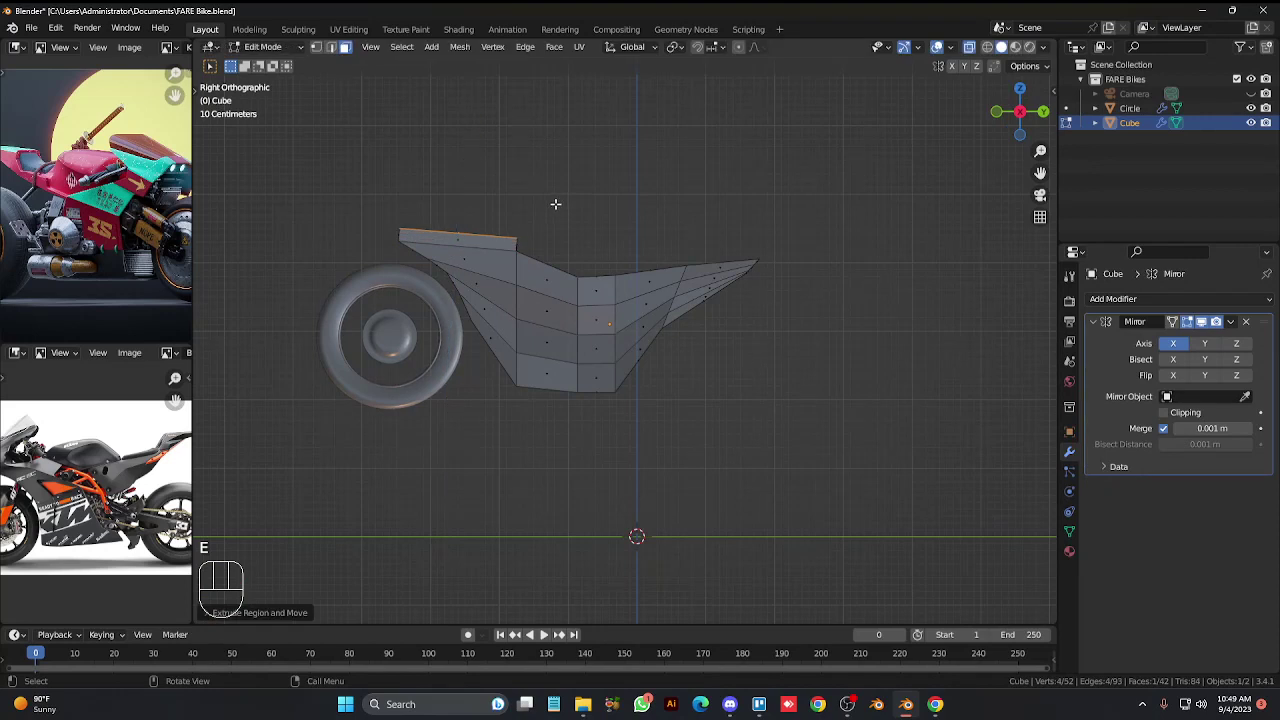
pyautogui.press('g')
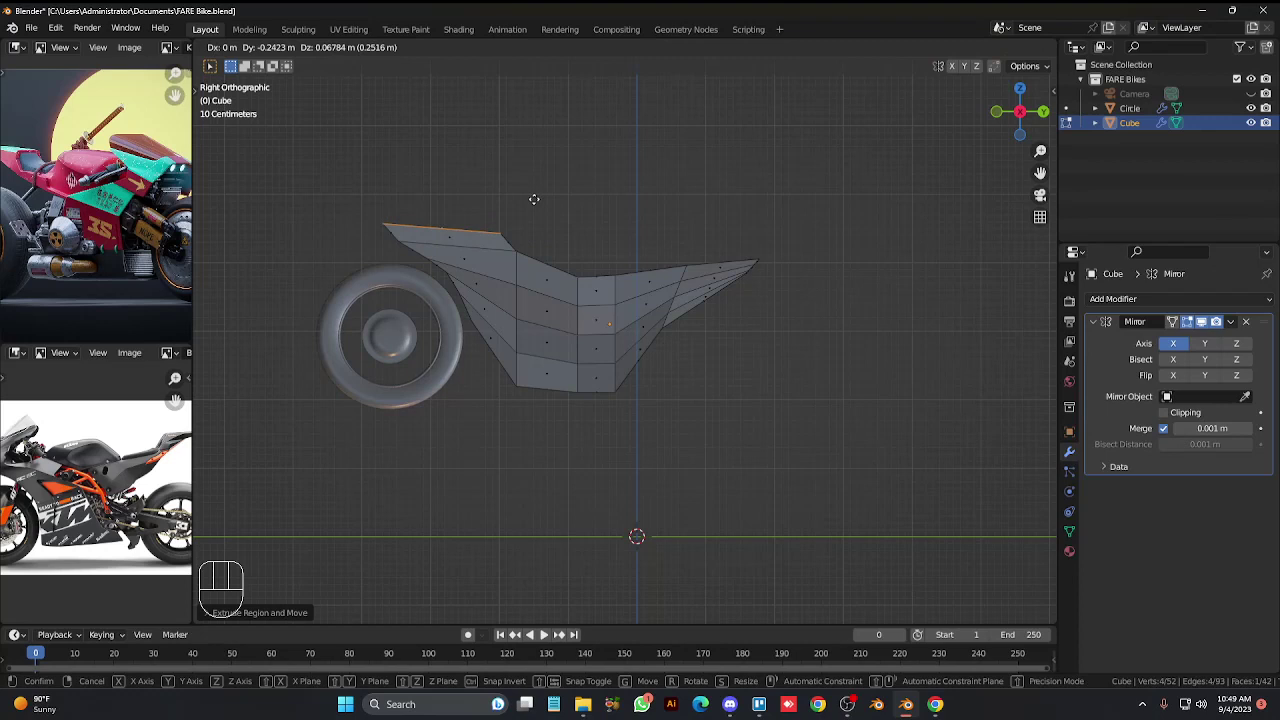
pyautogui.press('s')
pyautogui.press('r')
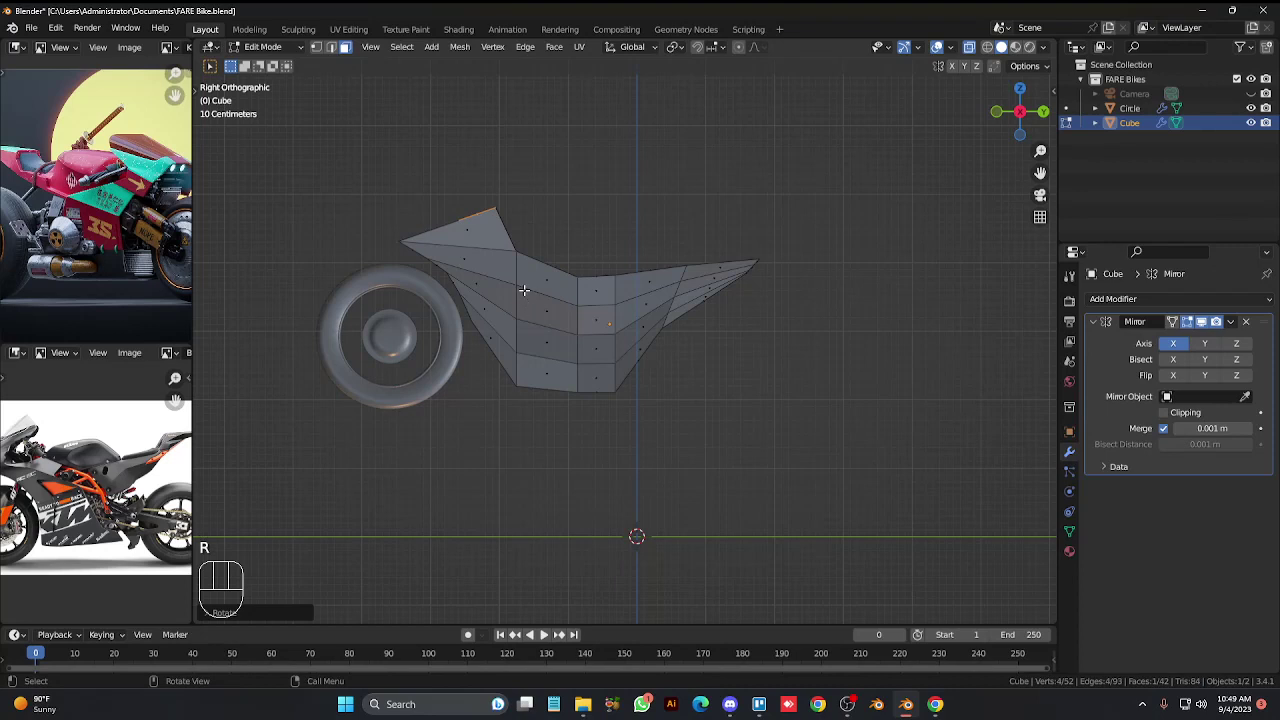
# Undo those attempts and add a loop cut near the body's front end instead.
pyautogui.press('ctrl+z')
pyautogui.press('ctrl+z')
pyautogui.press('ctrl+z')
pyautogui.press('ctrl+z')
pyautogui.press('ctrl+z')
pyautogui.press('ctrl+r')
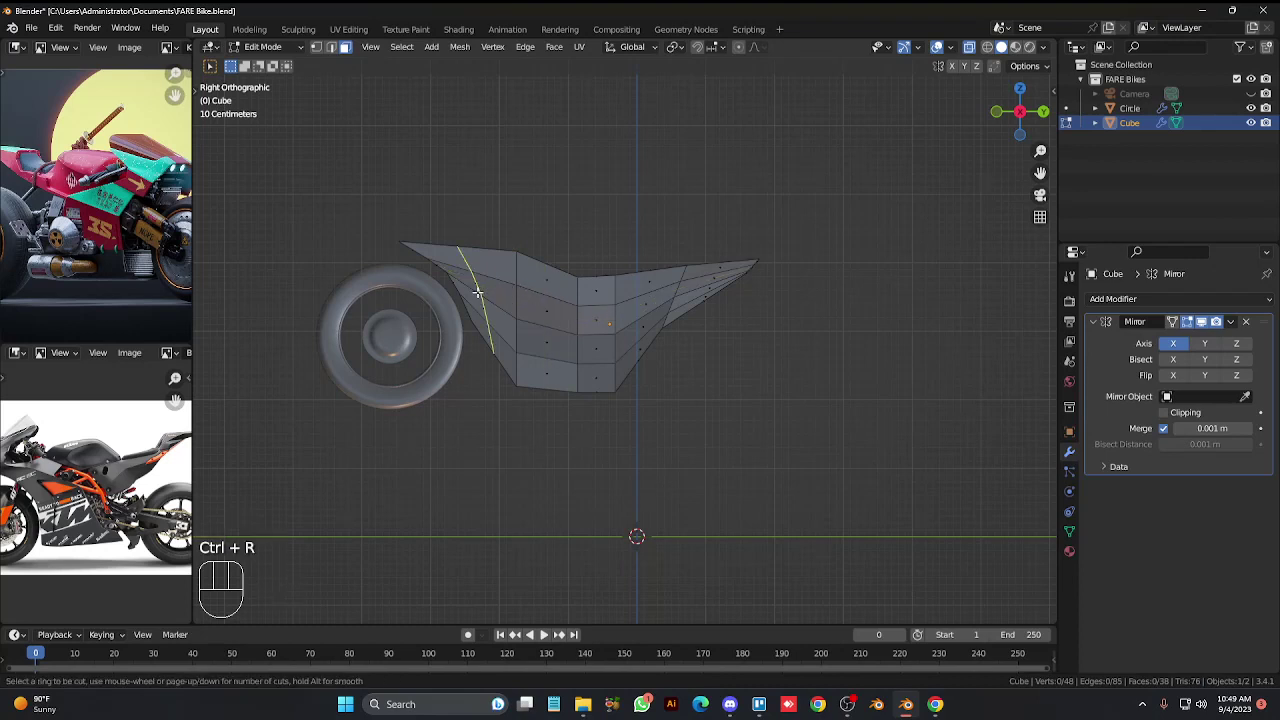
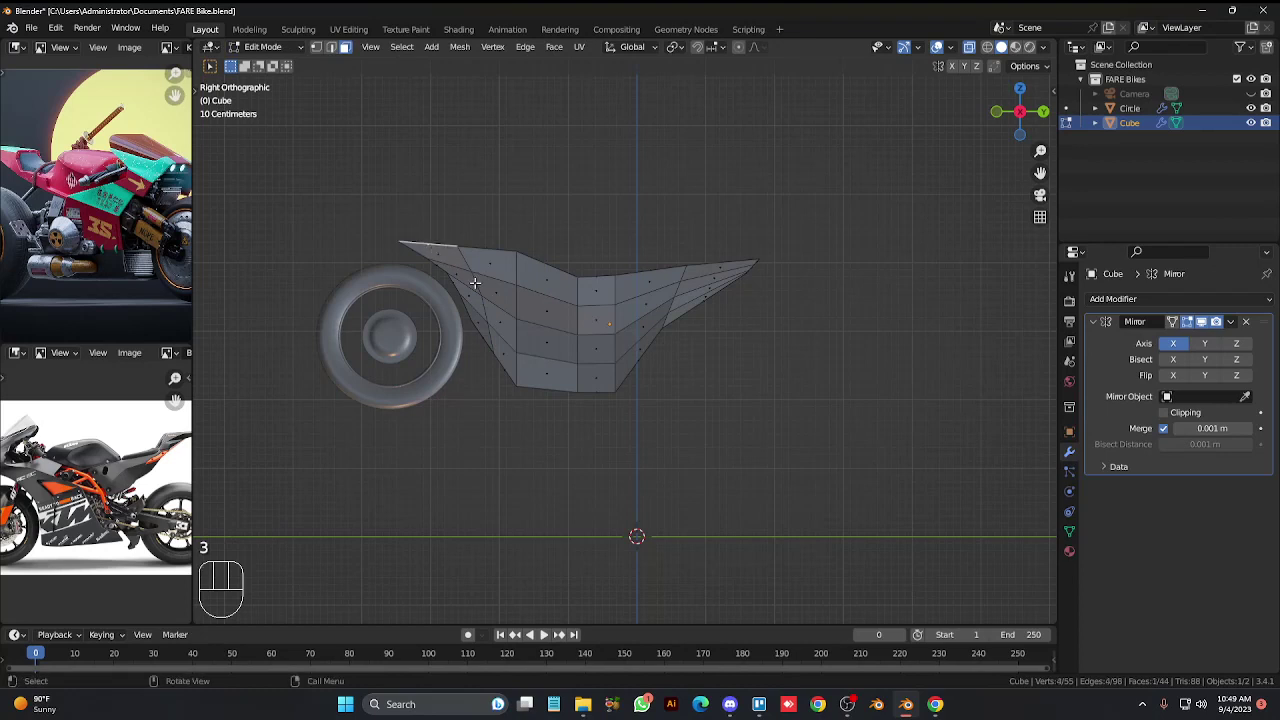
# Raise the small front top piece and rotate it to tilt upward.
pyautogui.press('e')
pyautogui.press('g')
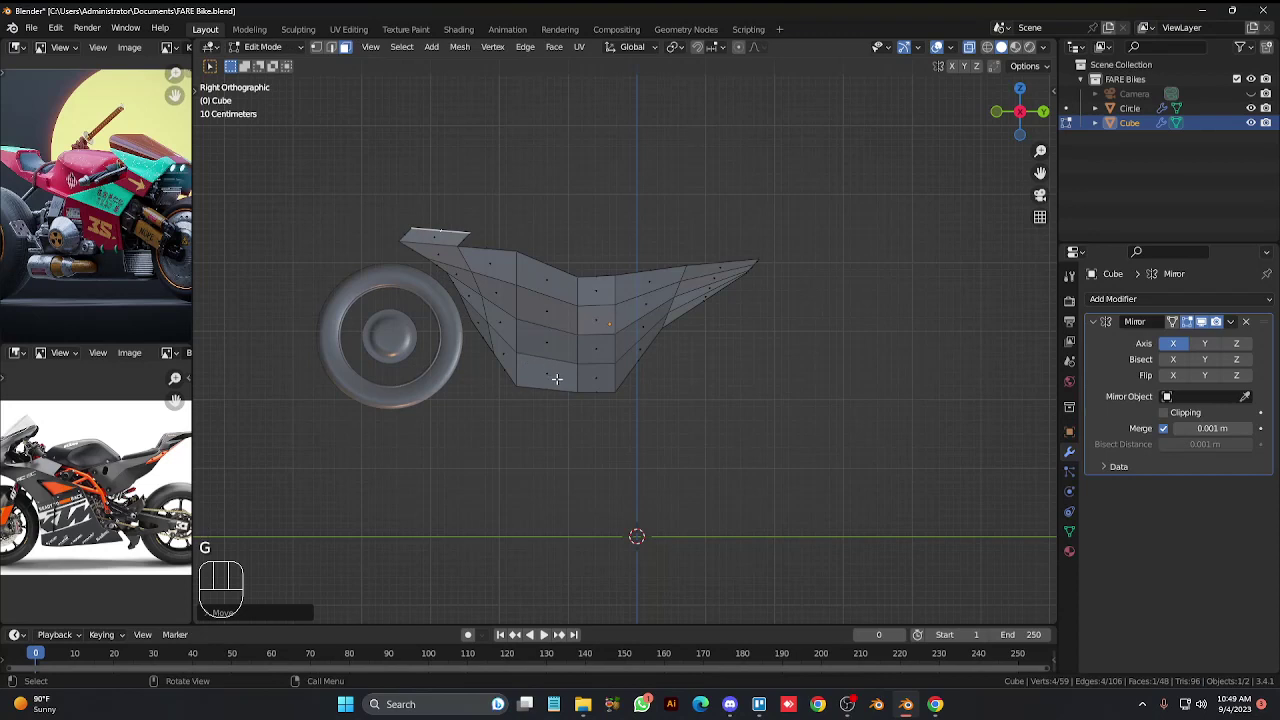
pyautogui.press('g')
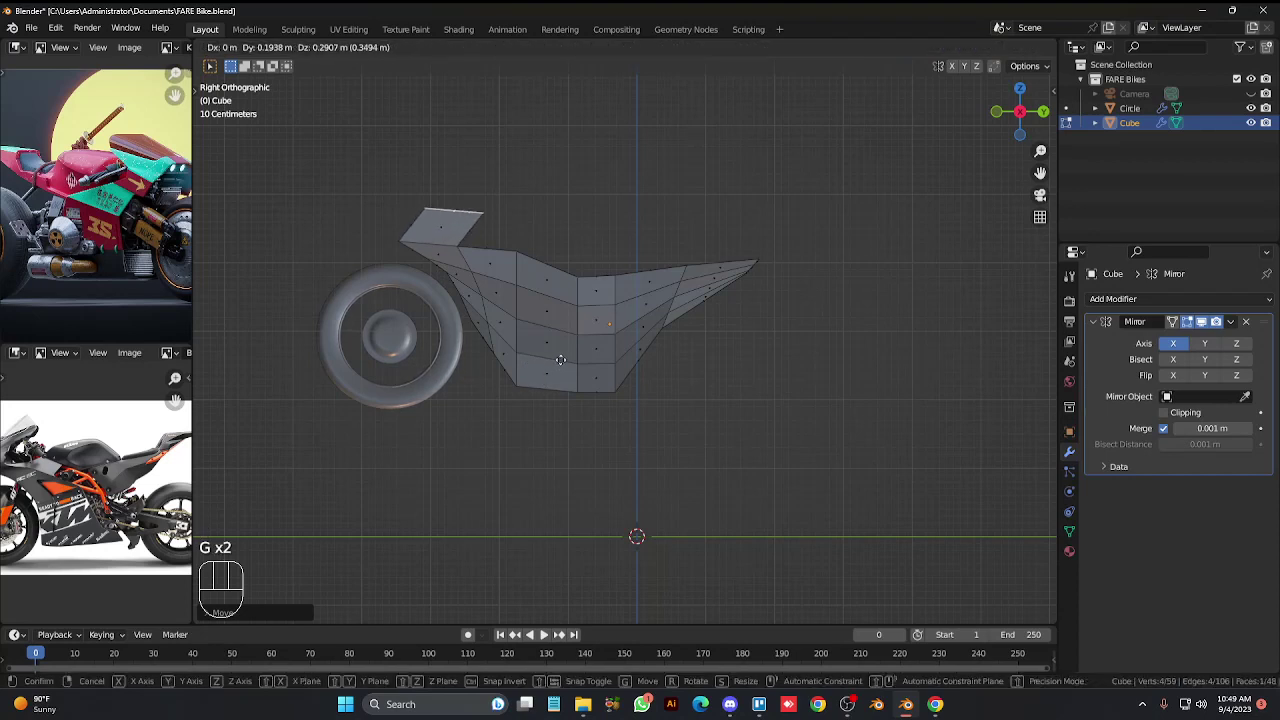
pyautogui.press('r')
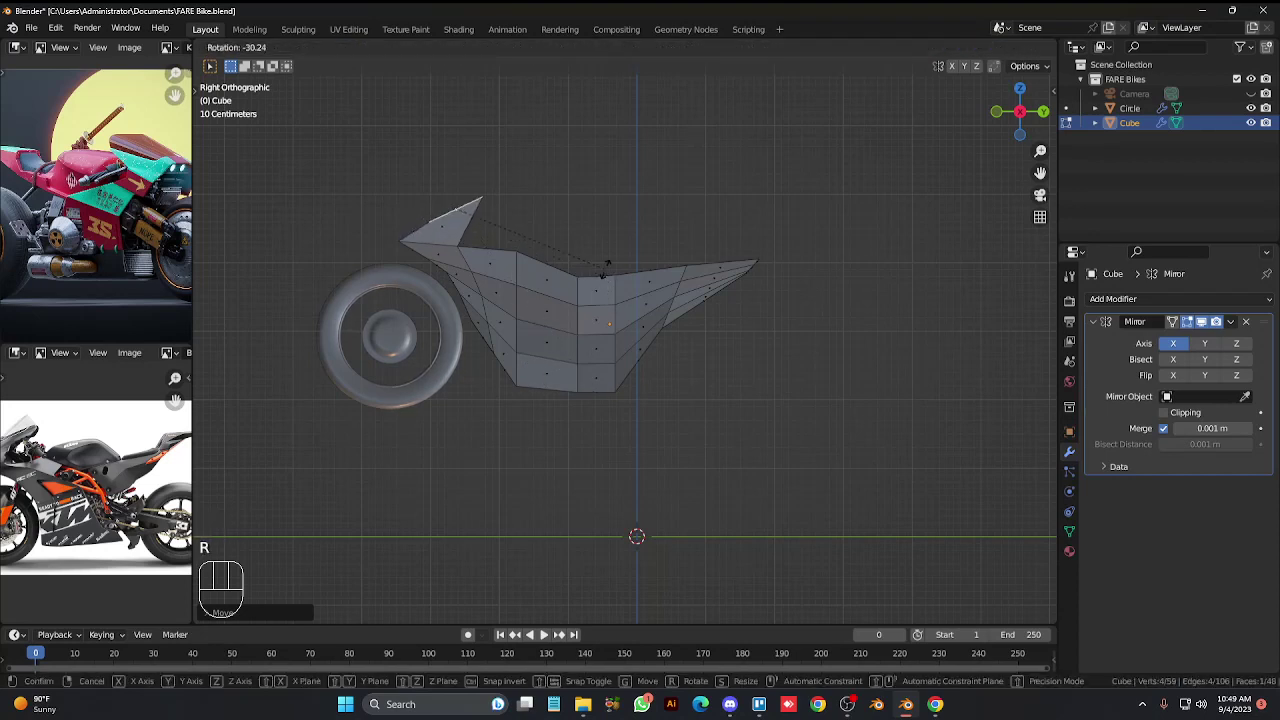
pyautogui.press('r')
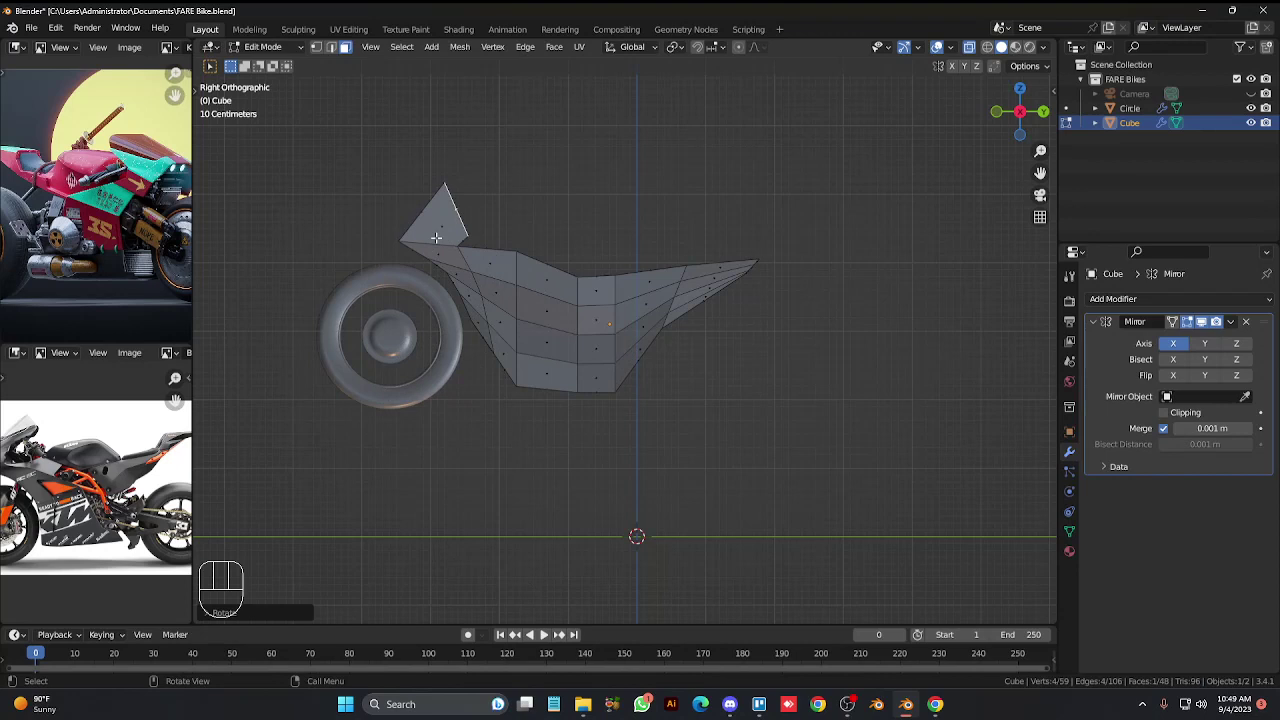
# In vertex select, move and scale the front tip to sharpen it into a pointed fin.
pyautogui.press('1')
pyautogui.moveTo(408, 156); pyautogui.dragTo(472, 184)
pyautogui.press('g')
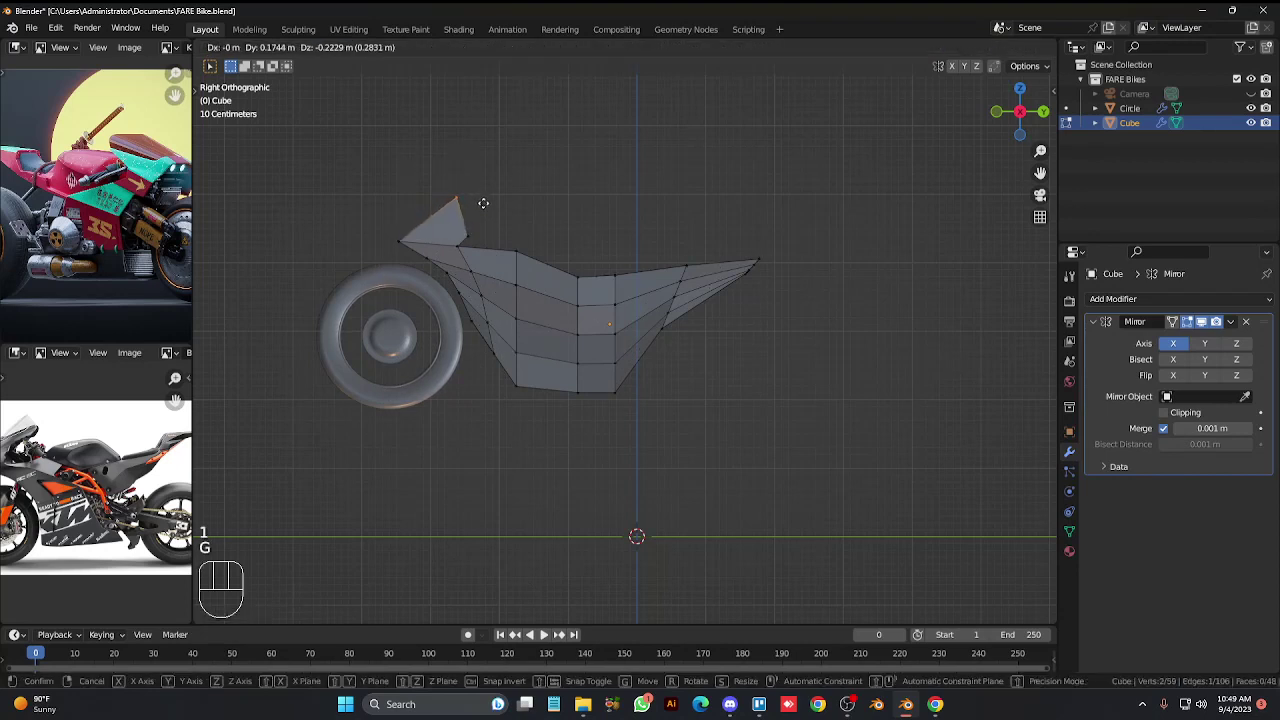
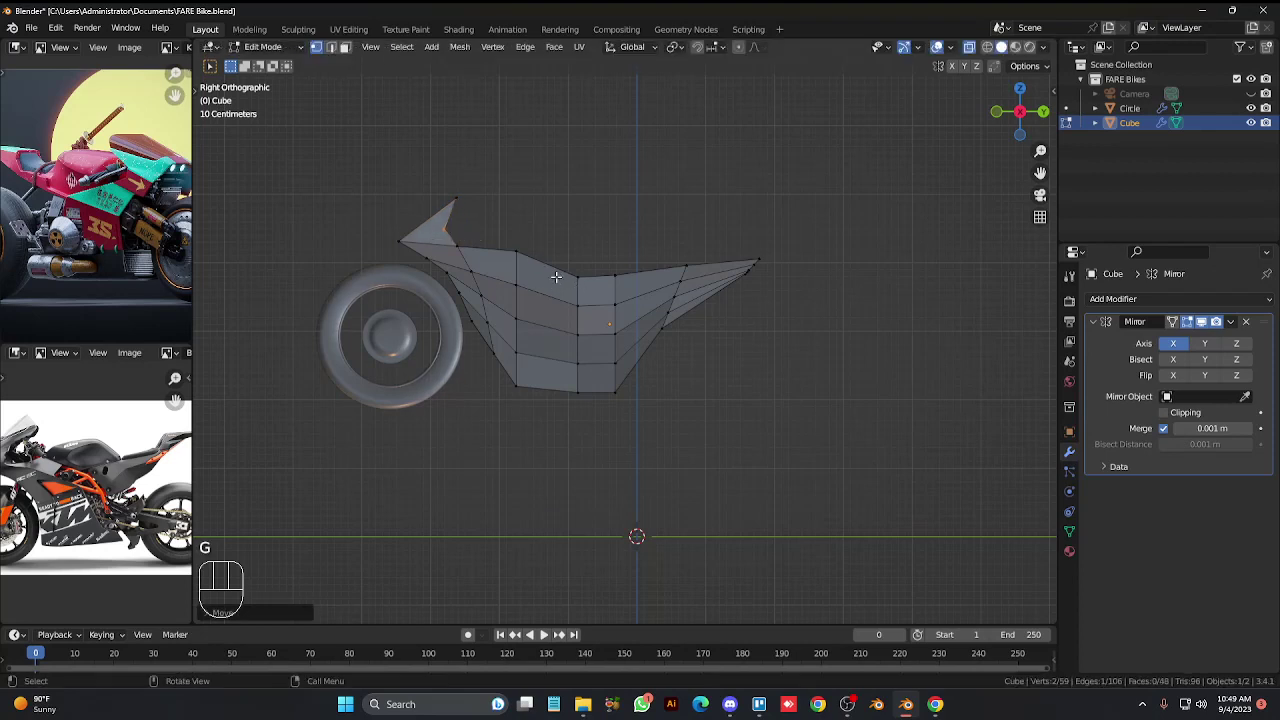
pyautogui.moveTo(388, 186); pyautogui.dragTo(505, 230)
pyautogui.press('g')
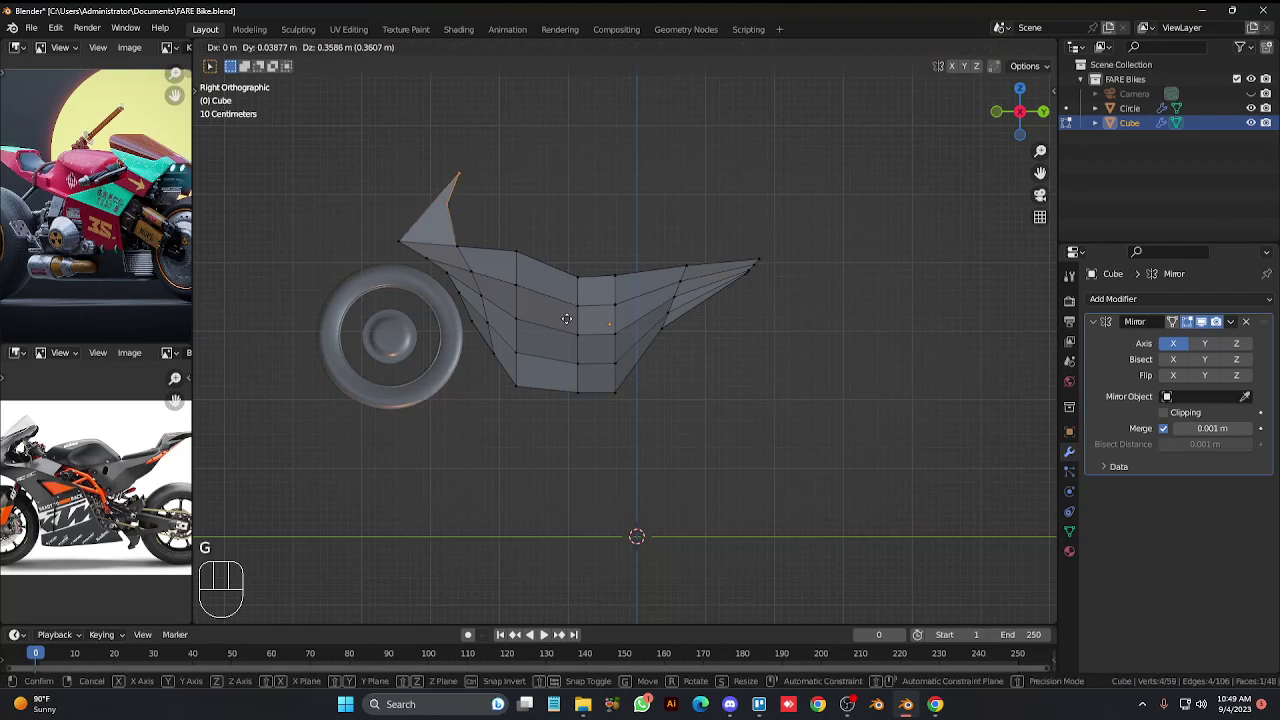
pyautogui.press('s')
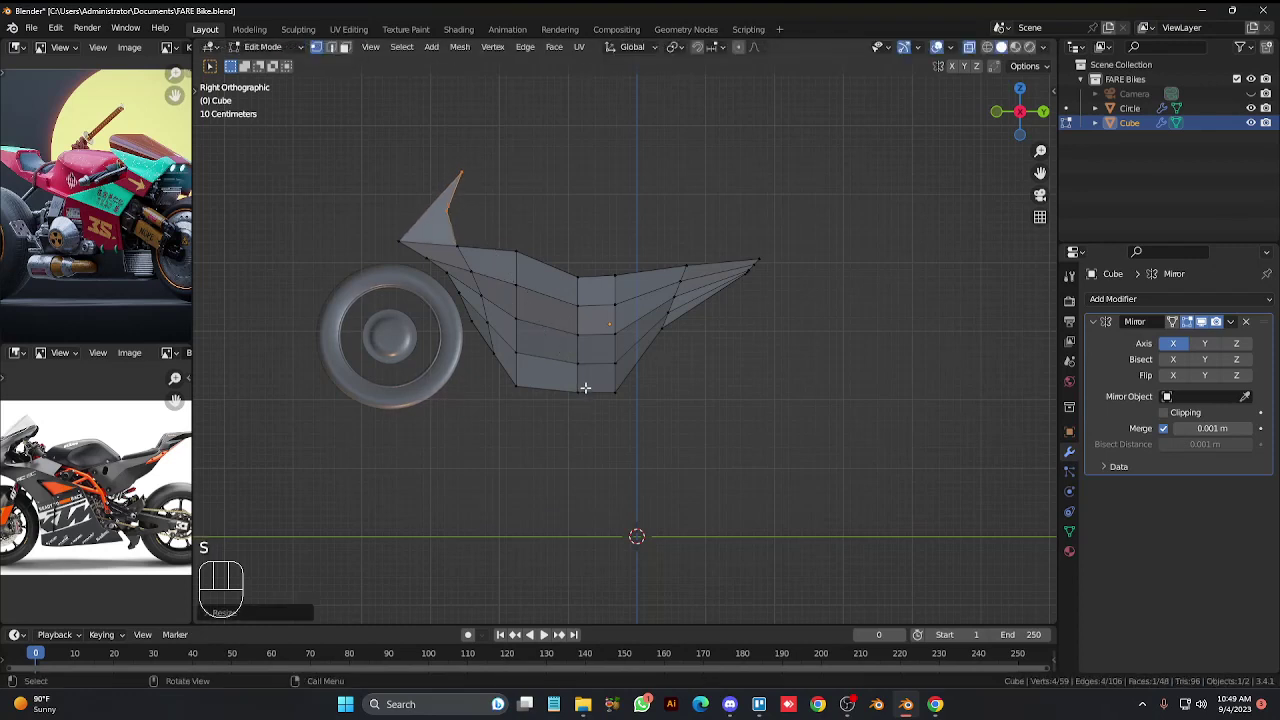
# Adjust a fin edge, then pull the fin's lower point back to carve a notch beneath the tip.
pyautogui.moveTo(405, 156); pyautogui.dragTo(497, 187)
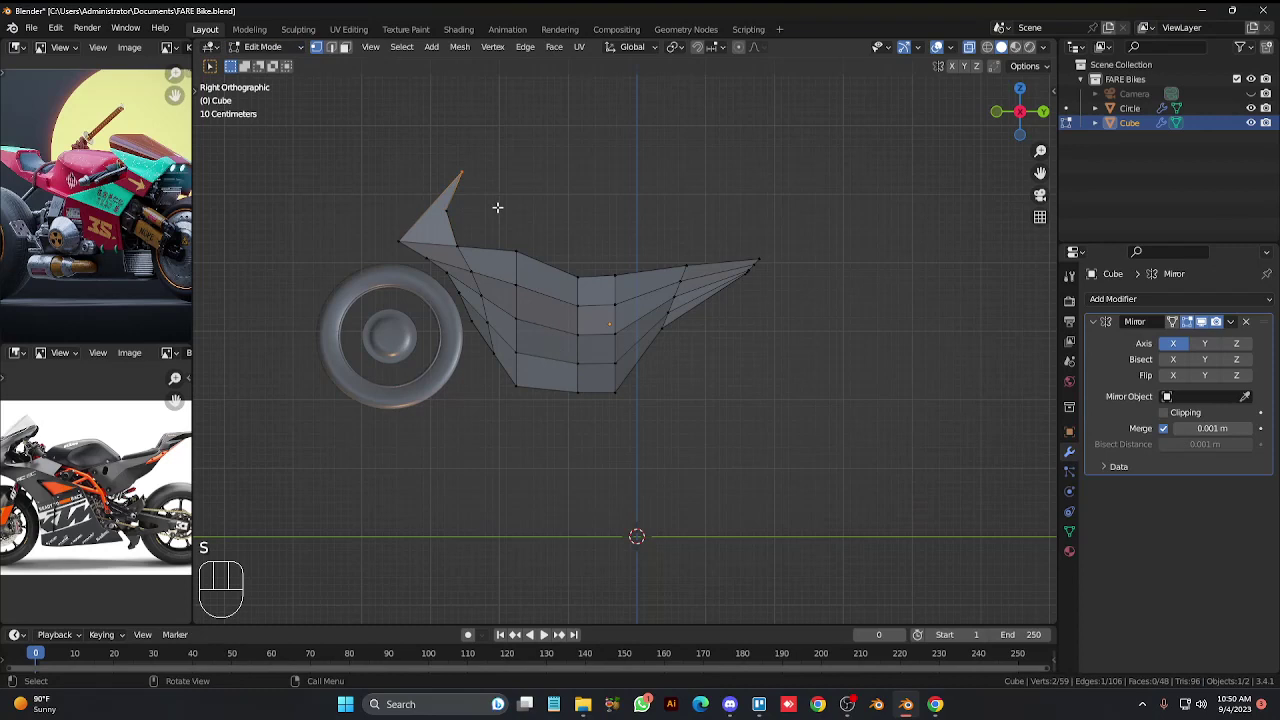
pyautogui.press('g')
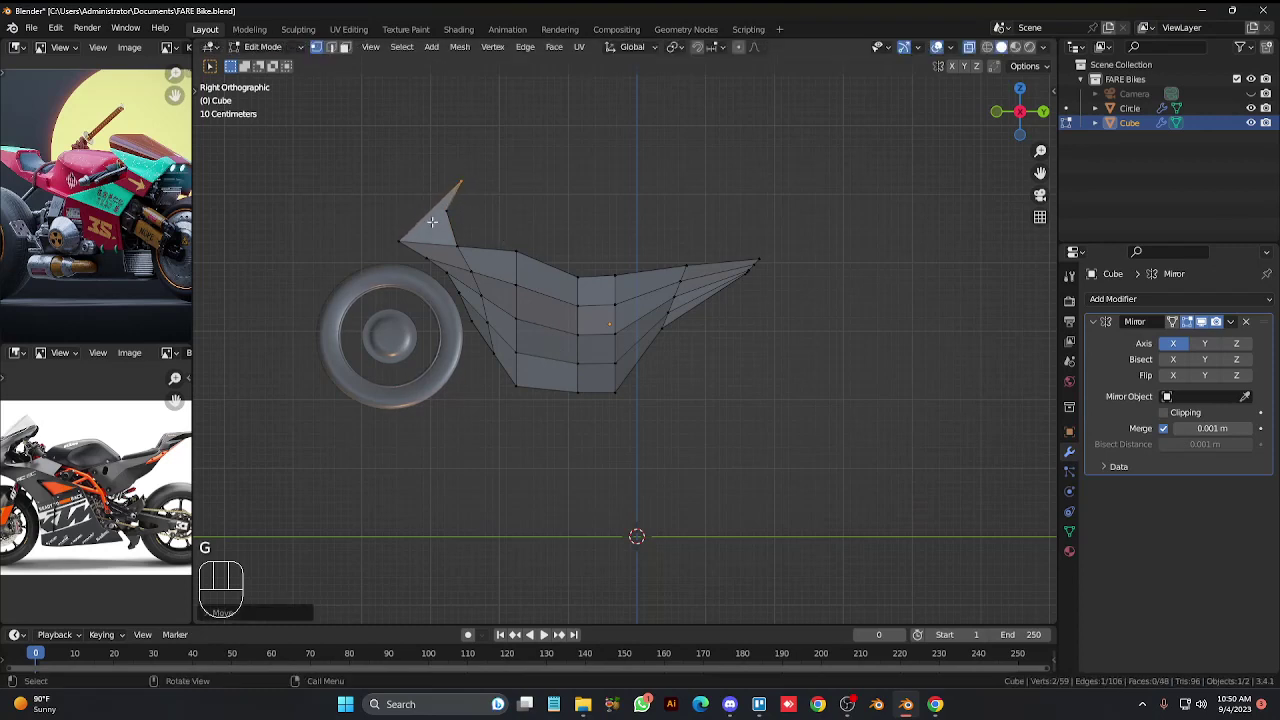
pyautogui.press('3')
pyautogui.click(456, 206)
pyautogui.click(414, 206)
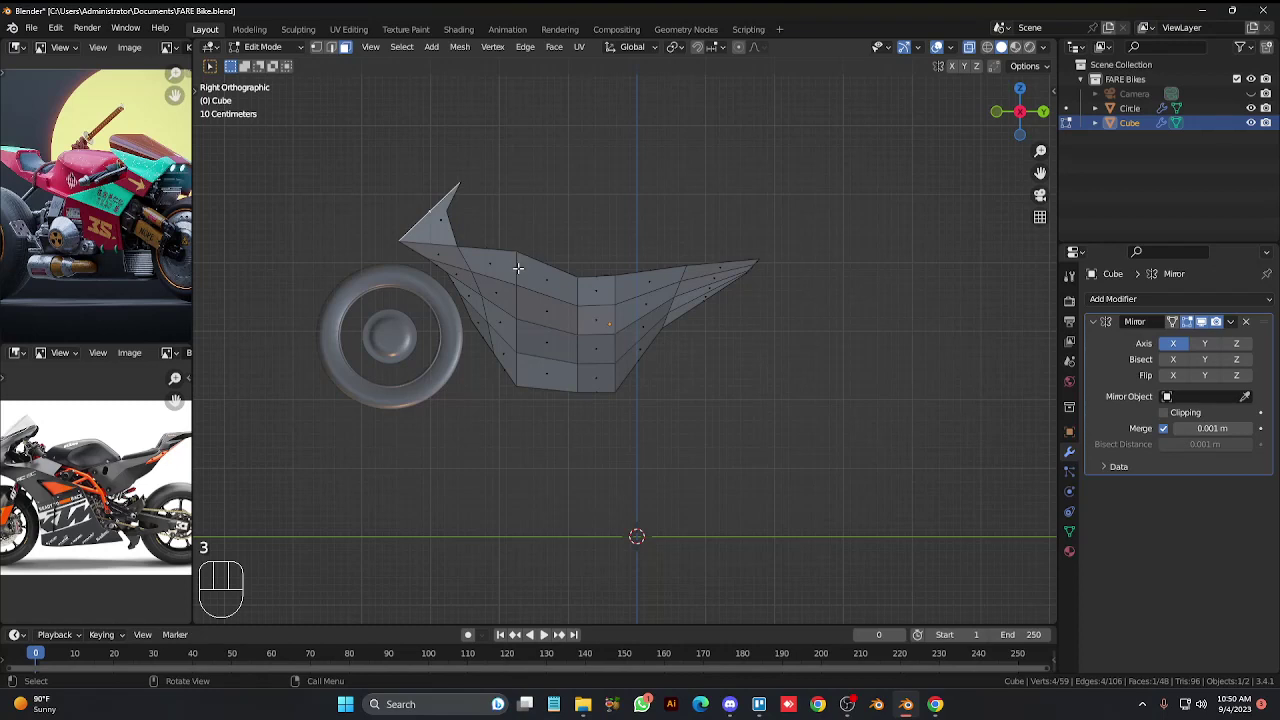
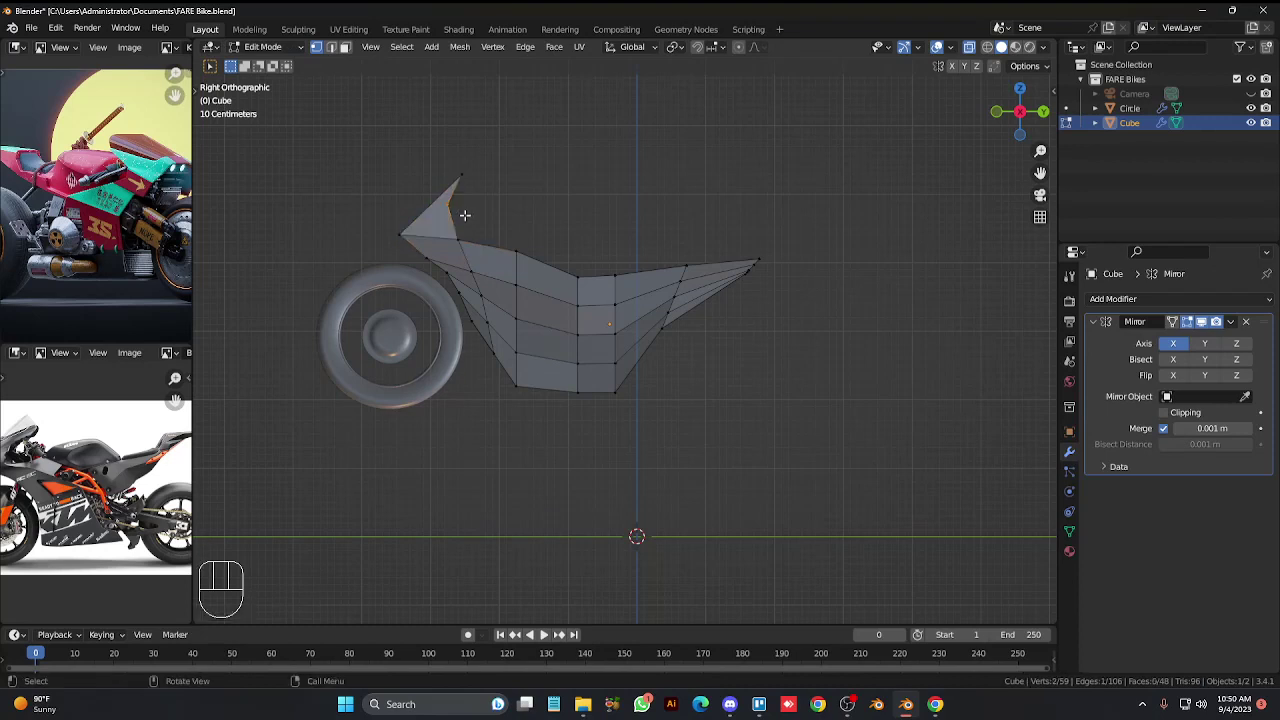
pyautogui.press('g')
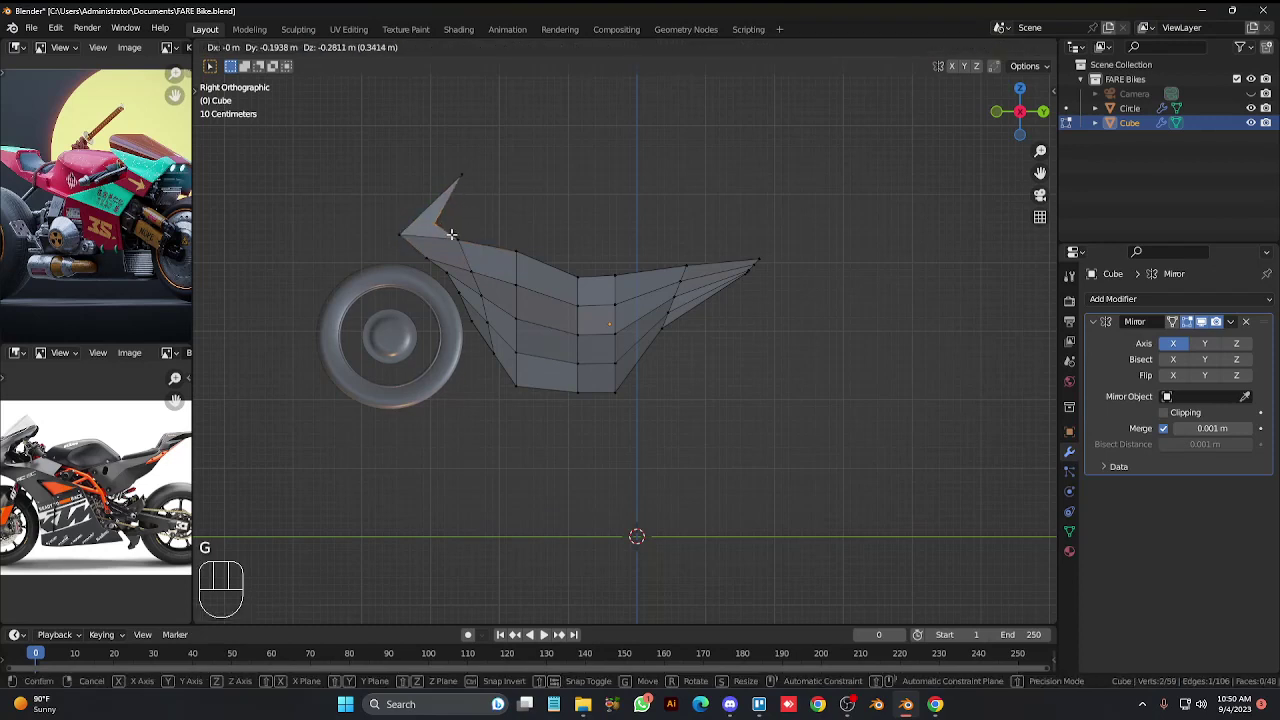
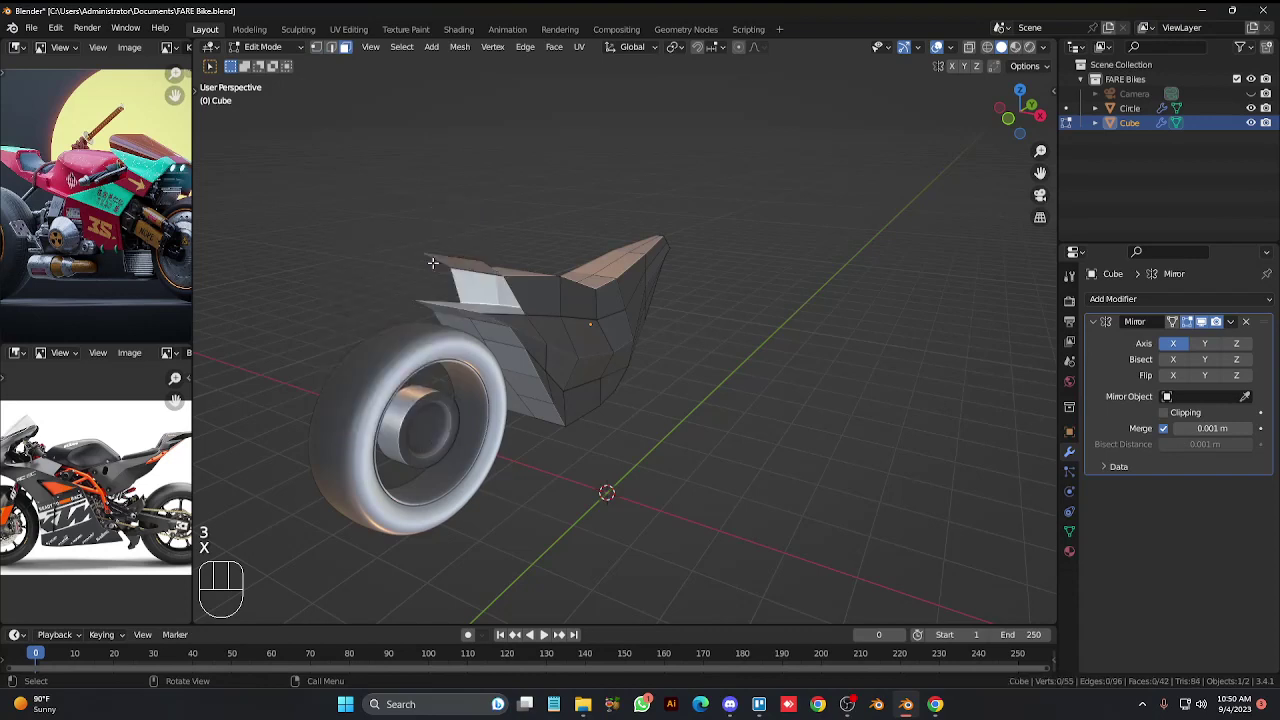
# Undo the last move, delete a cowl face and select the cowl's top vertex.
pyautogui.press('ctrl+z')
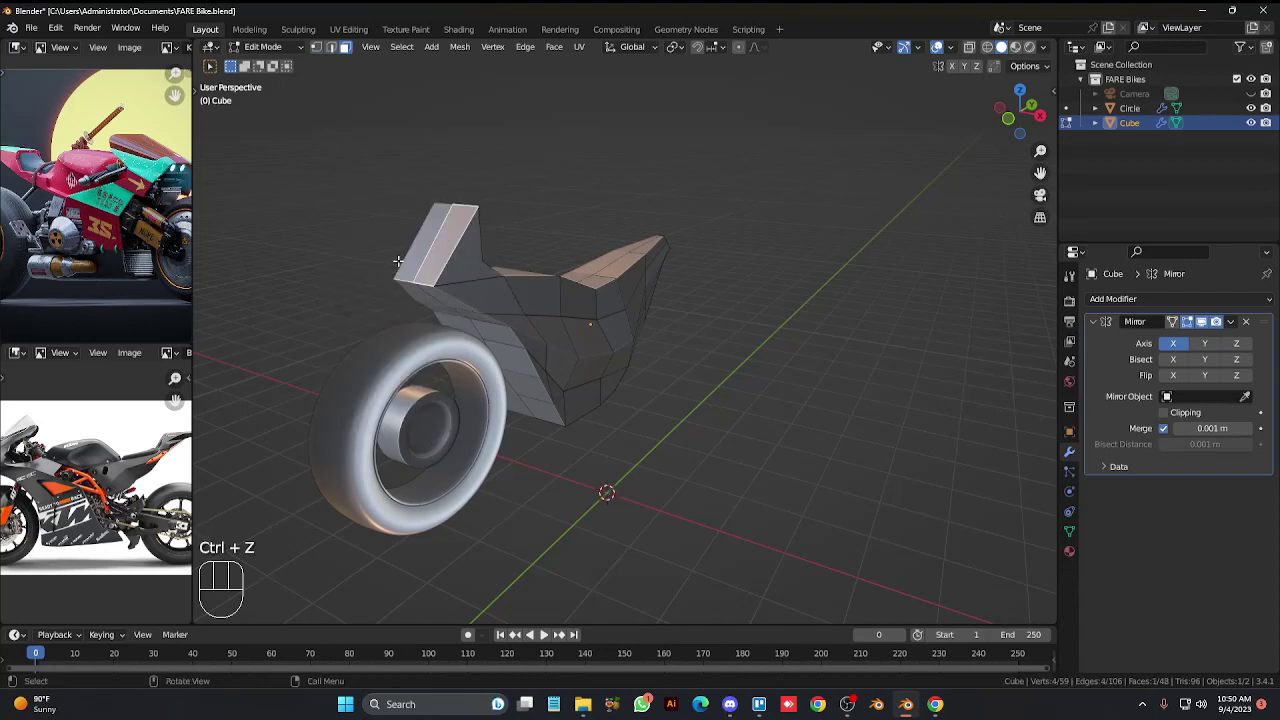
pyautogui.press('x')
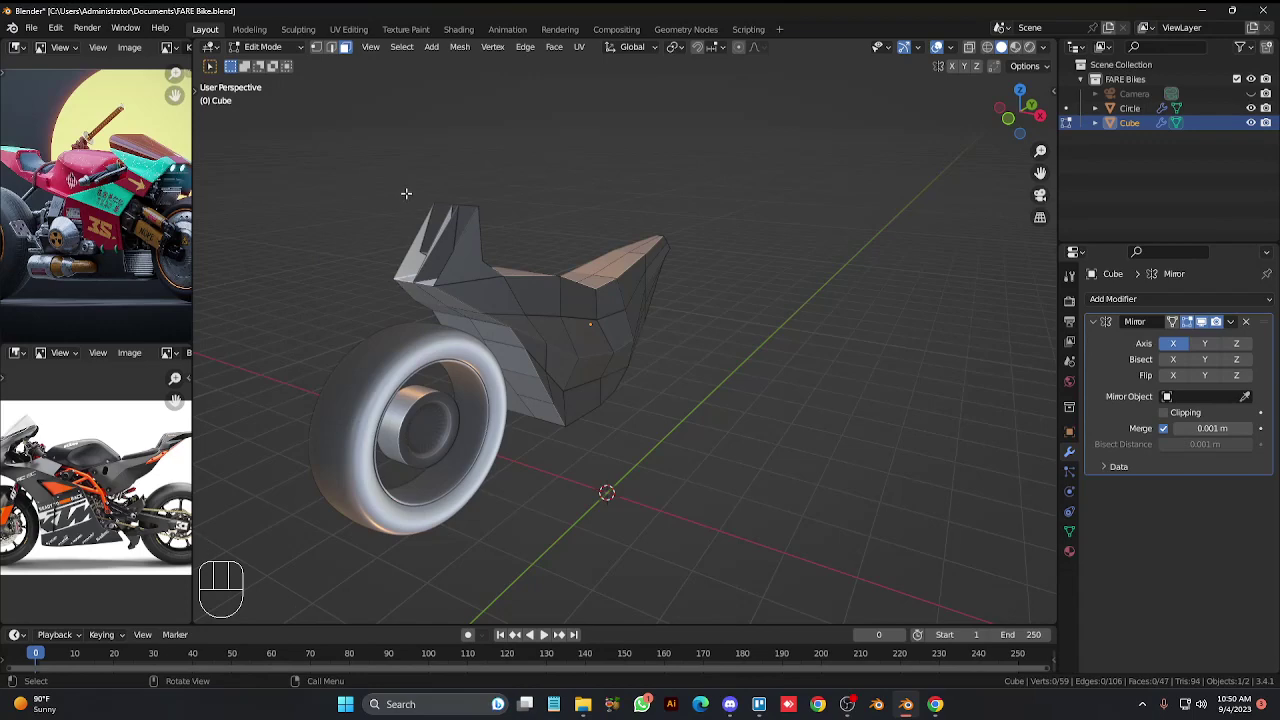
pyautogui.press('1')
pyautogui.click(474, 196)
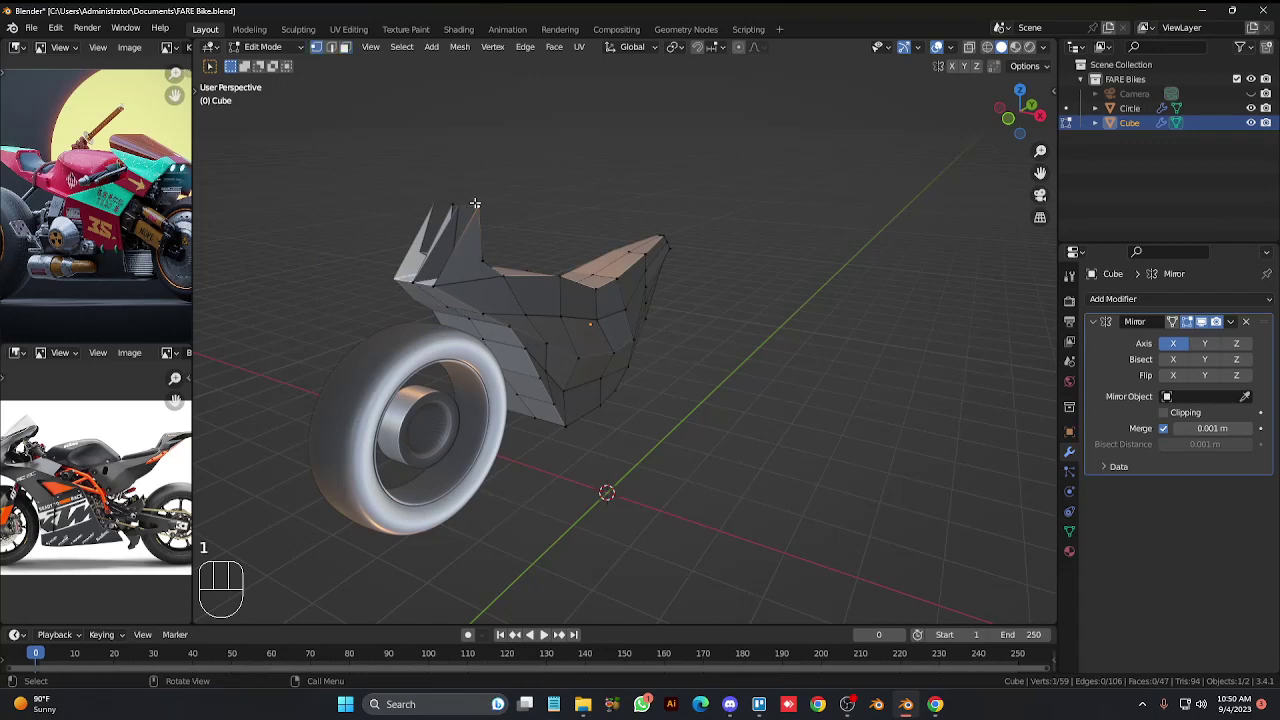
# Slide the cowl's top middle vertex about 0.07 m along X to narrow the groove.
pyautogui.press('KP_4')
pyautogui.press('KP_4')
pyautogui.press('ctrl+KP_4')
pyautogui.press('ctrl+KP_4')
pyautogui.press('ctrl+KP_4')
pyautogui.press('ctrl+KP_8')
pyautogui.press('ctrl+KP_8')
pyautogui.press('ctrl+KP_8')
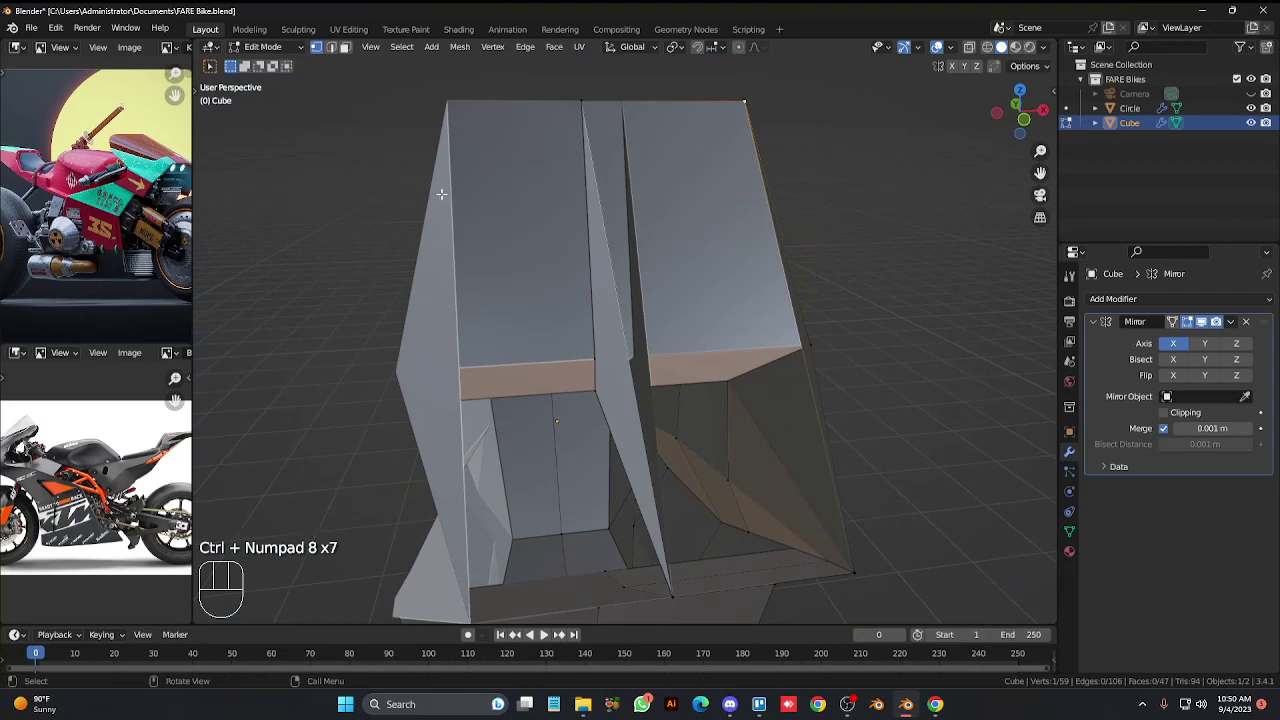
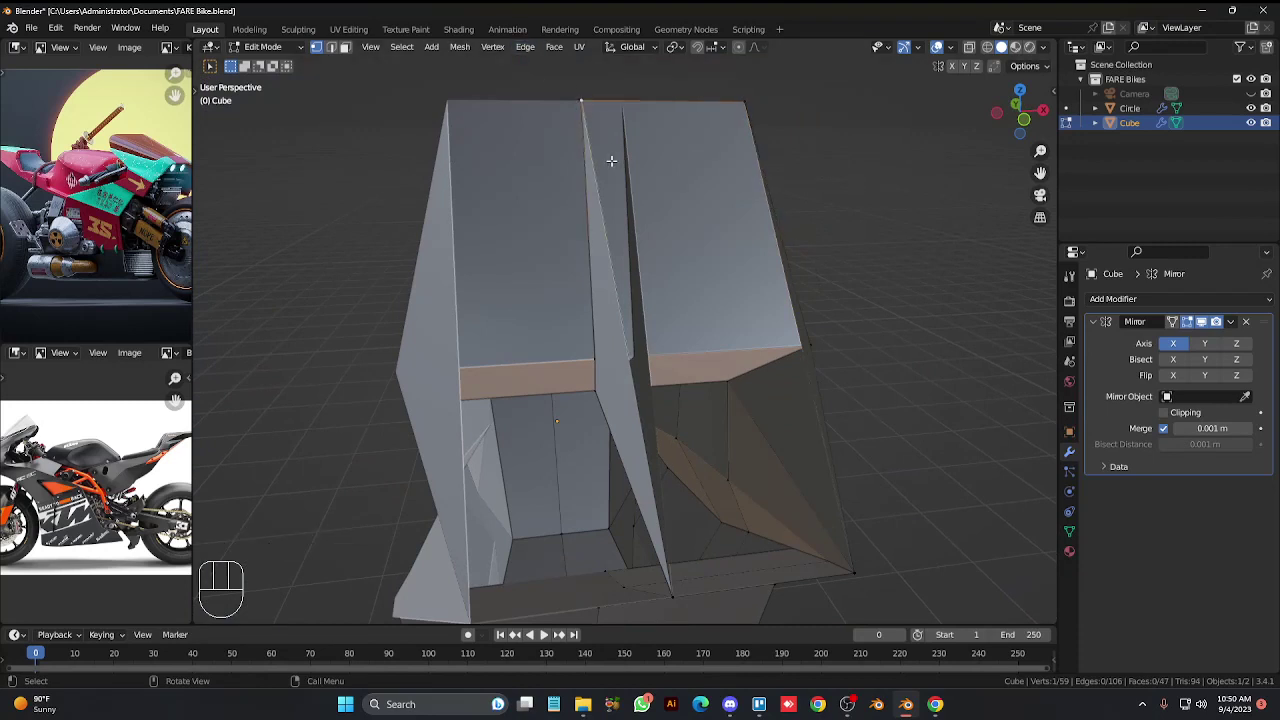
pyautogui.press('g')
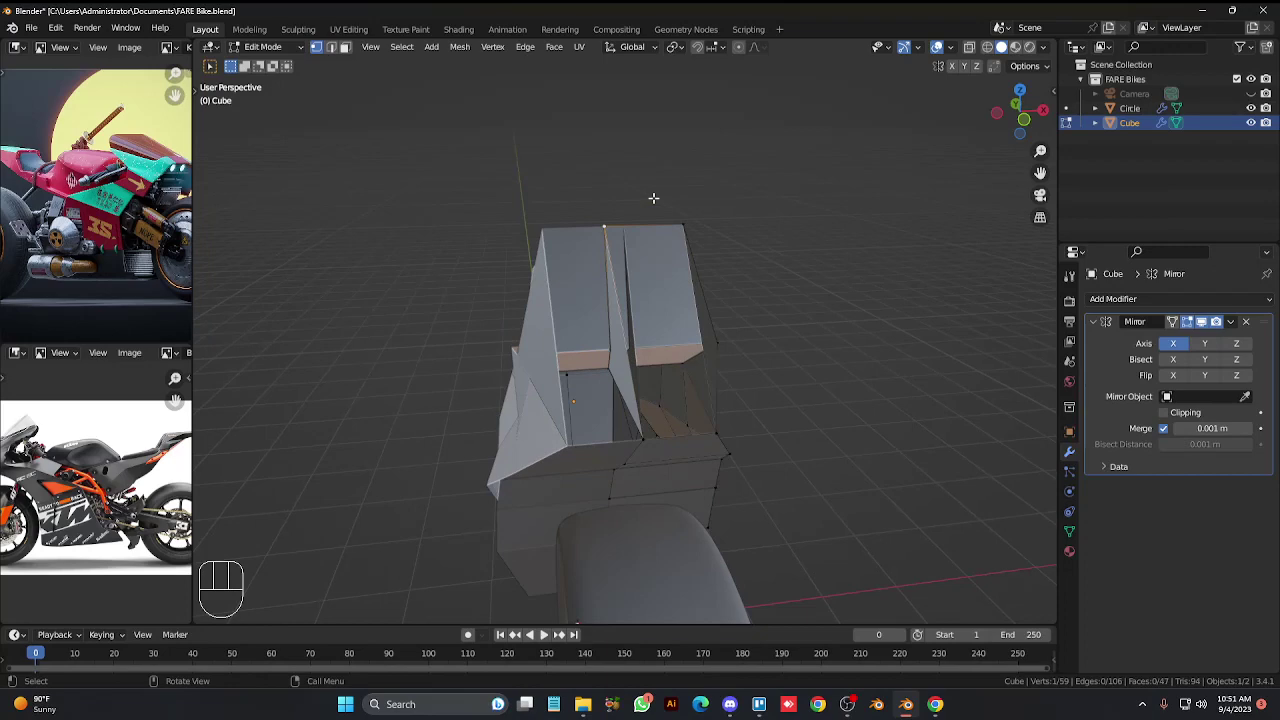
# In Front local view with X-ray, move the cowl's inner edge onto the mirror centre line.
pyautogui.press('KP_1')
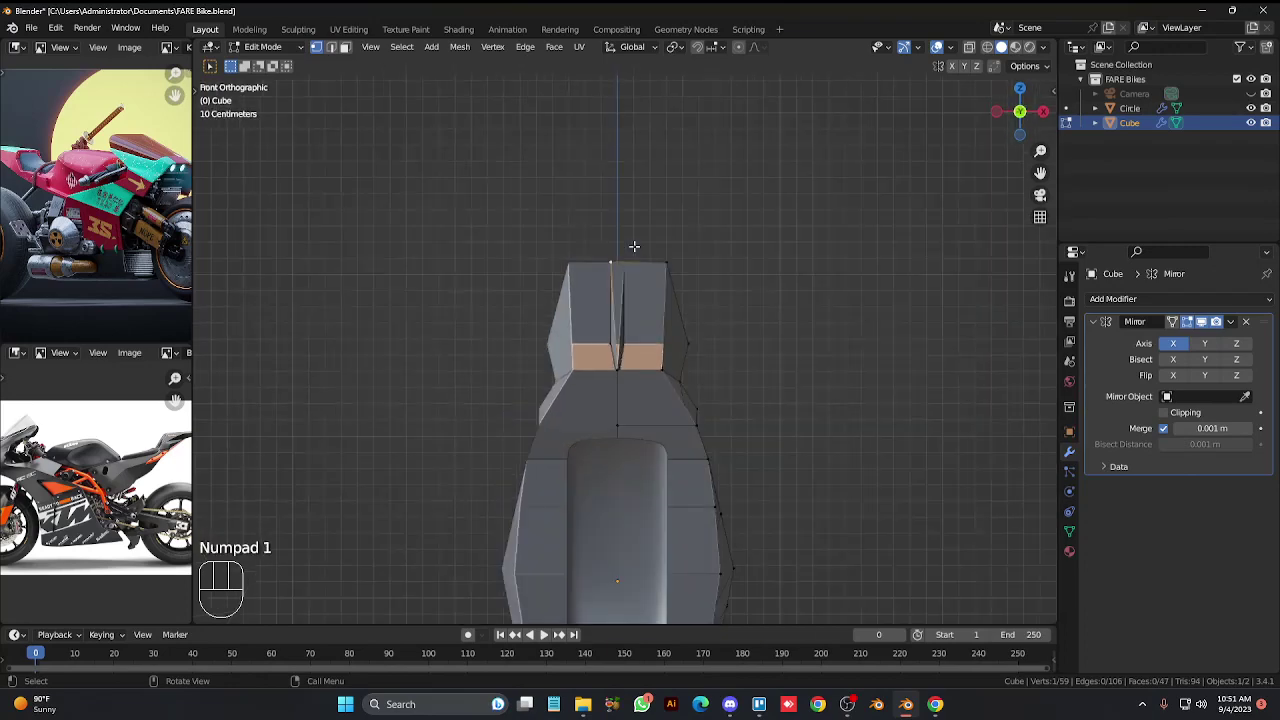
pyautogui.press('KP_Divide')
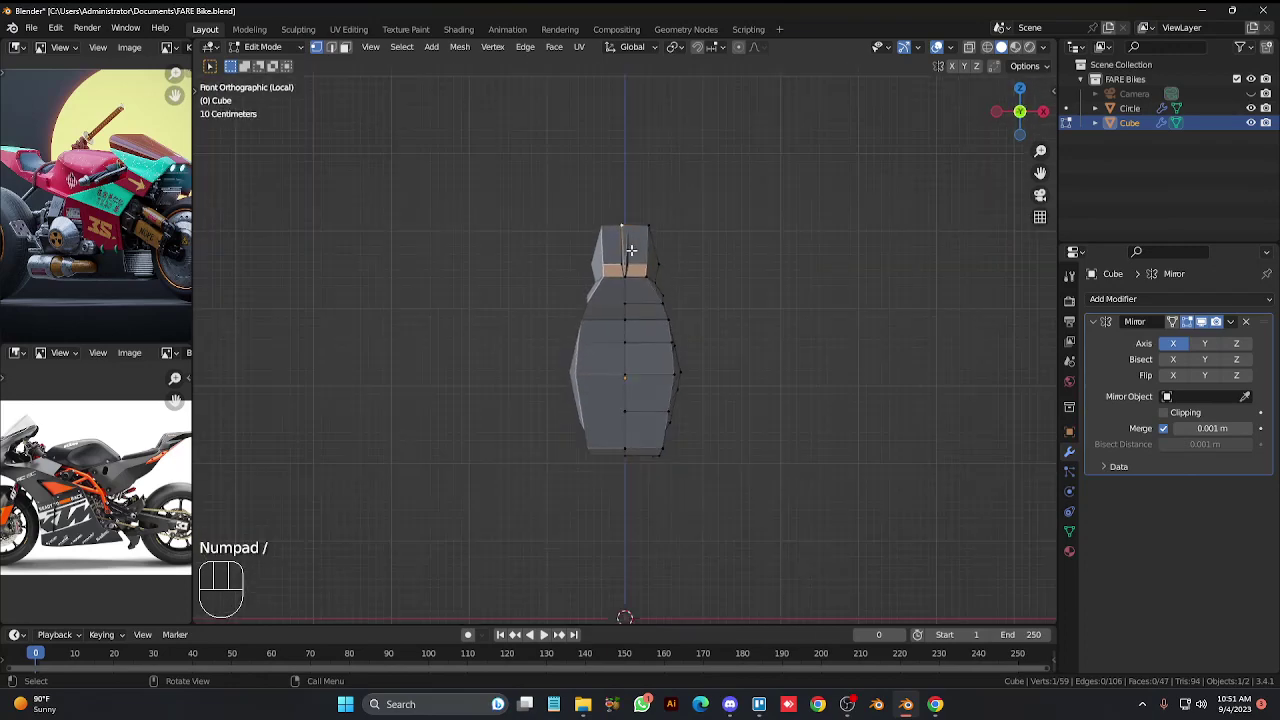
pyautogui.press('alt+z')
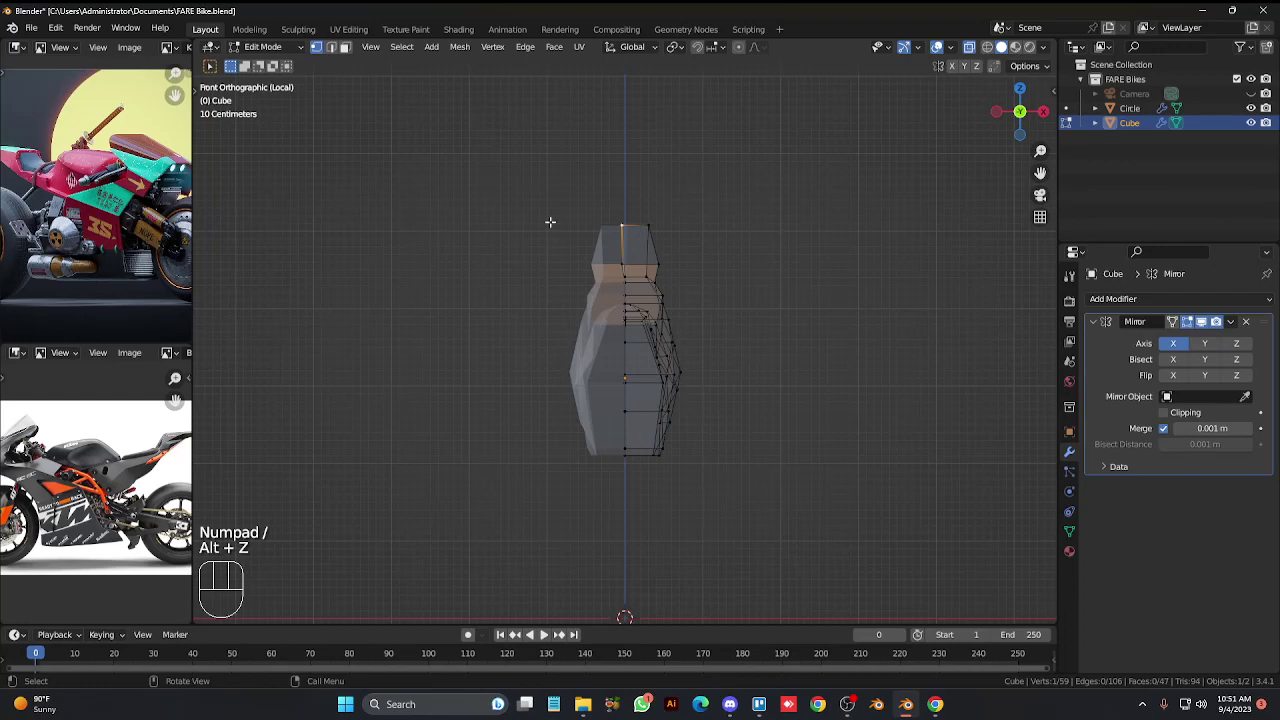
pyautogui.moveTo(561, 224); pyautogui.dragTo(623, 386)
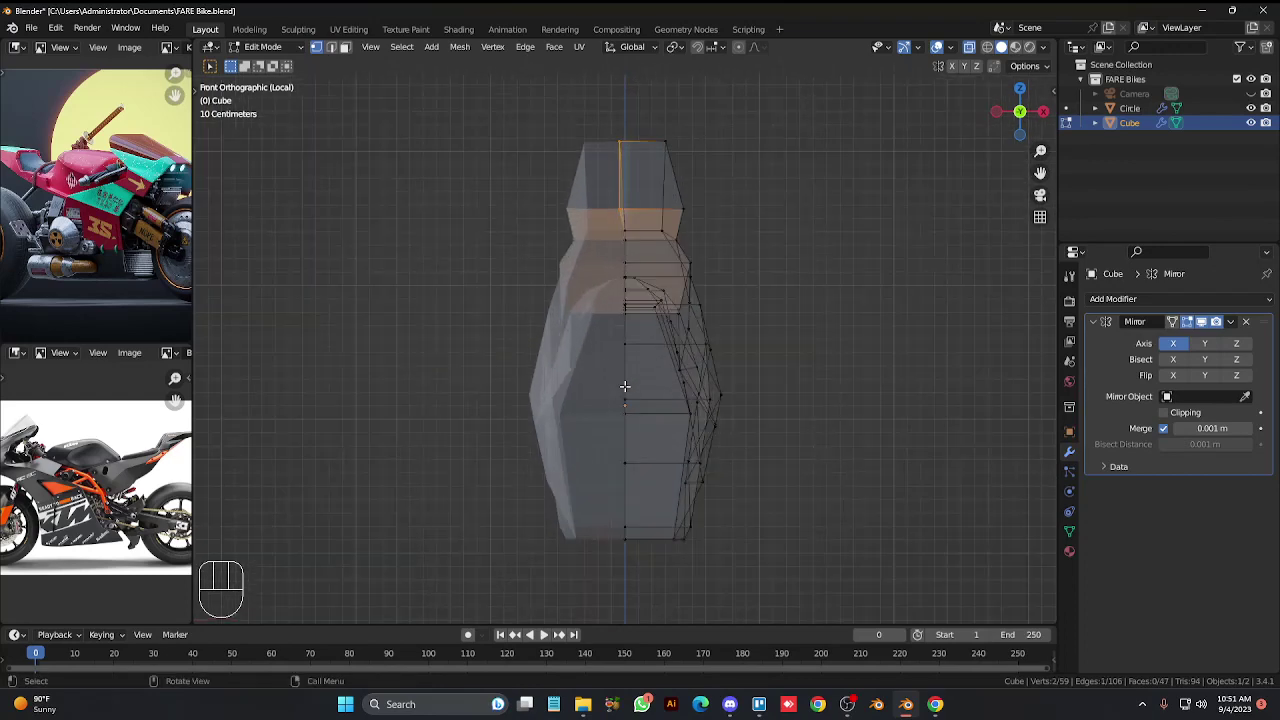
pyautogui.press('ctrl+KP_8')
pyautogui.press('ctrl+KP_8')
pyautogui.press('ctrl+KP_8')
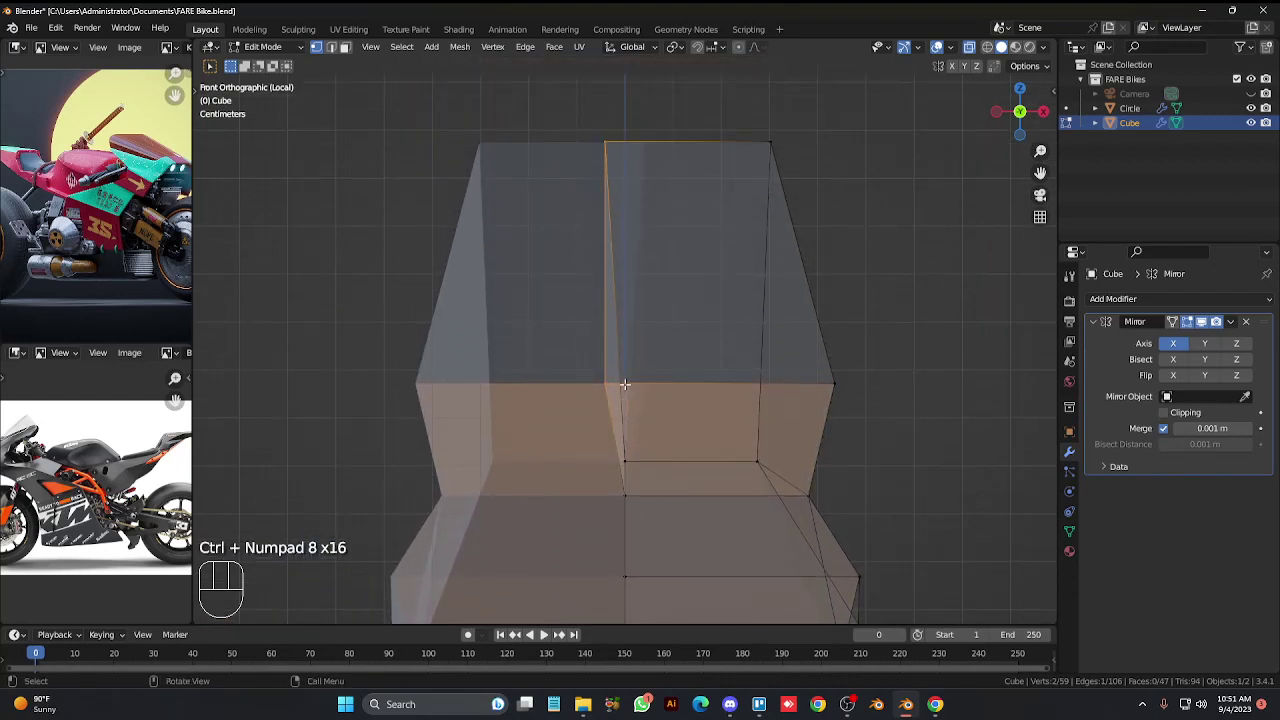
pyautogui.press('g')
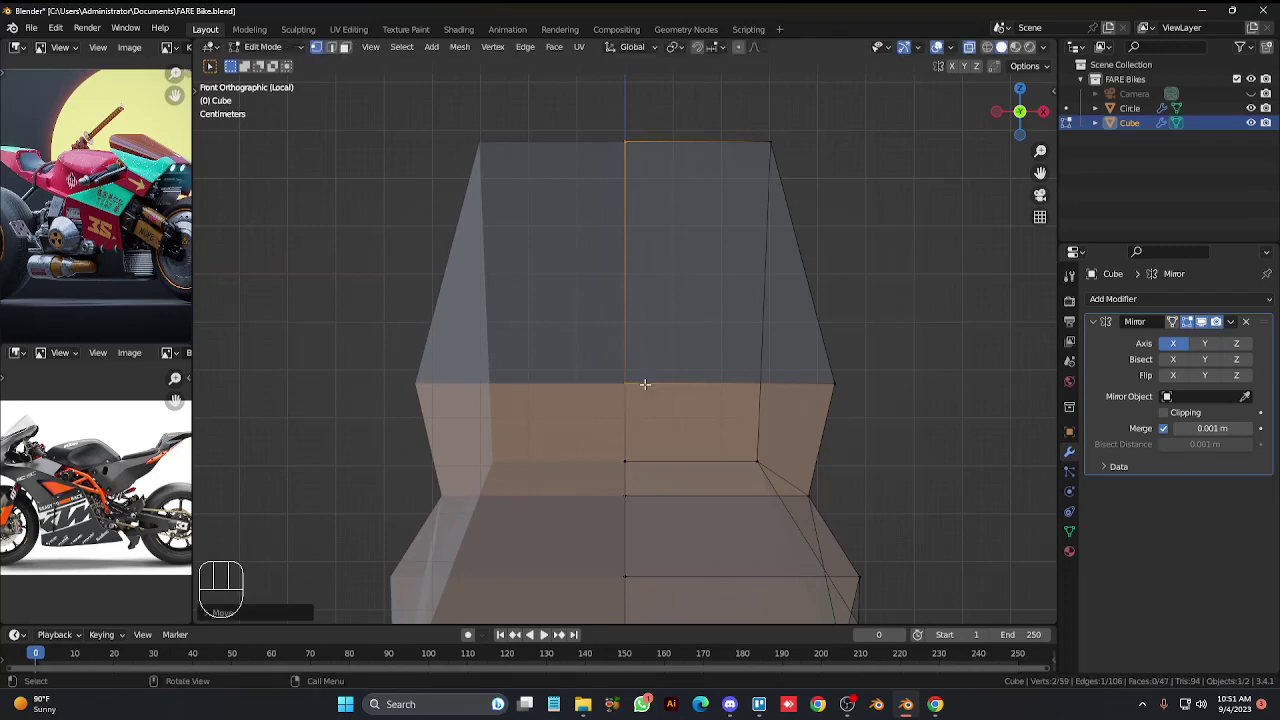
# Return to Object Mode and orbit out to inspect the joined cowl from the side.
pyautogui.press('Tab')
pyautogui.press('alt+z')
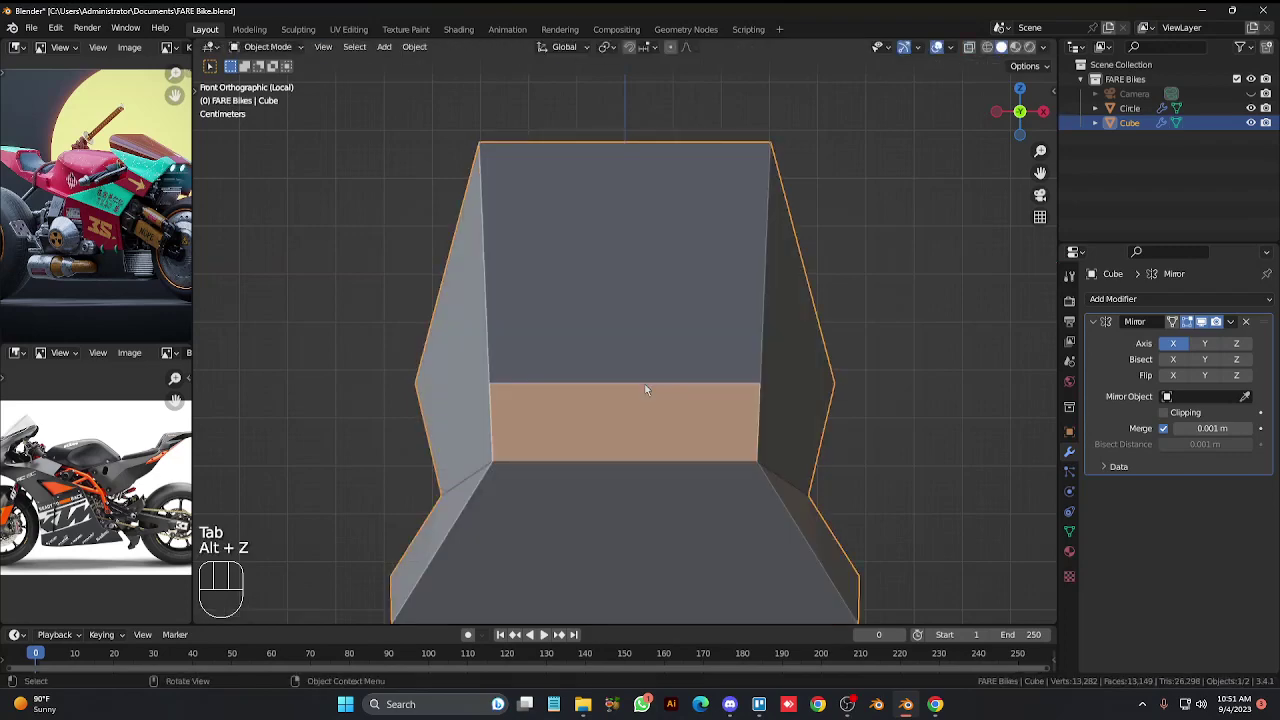
pyautogui.press('KP_8')
pyautogui.press('KP_Subtract')
pyautogui.press('KP_Subtract')
pyautogui.press('KP_2')
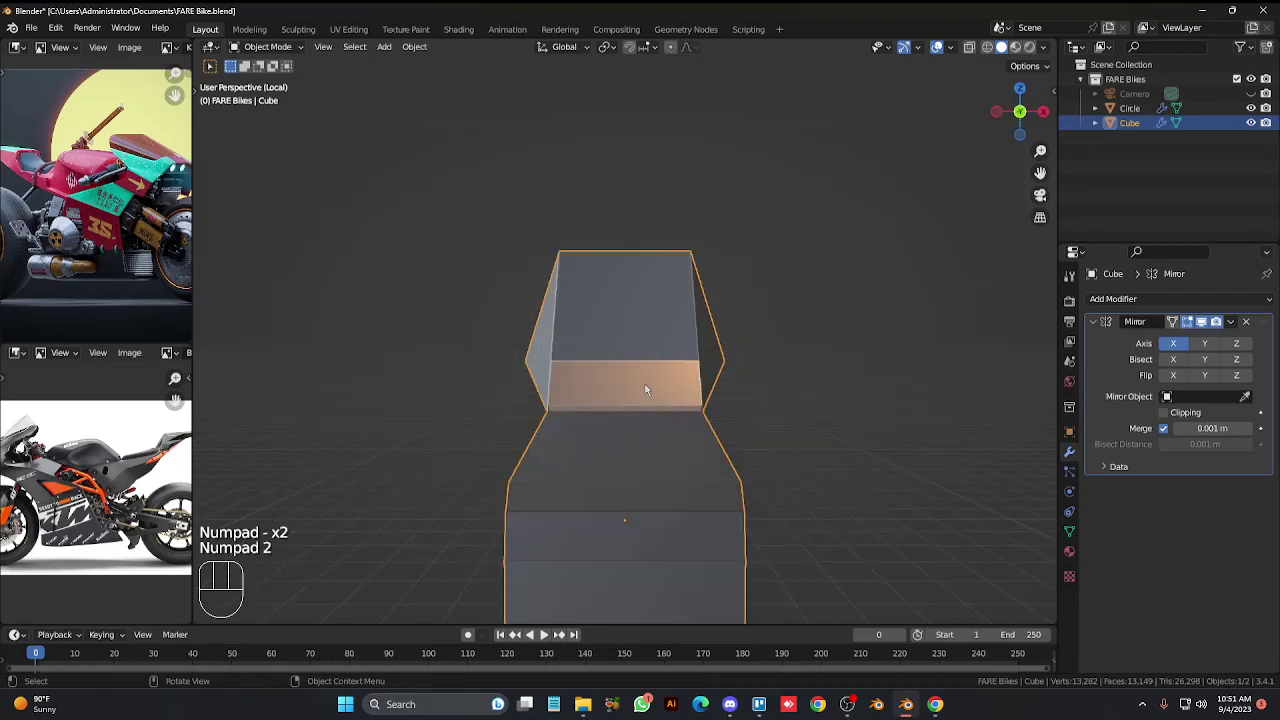
pyautogui.press('KP_6')
pyautogui.press('KP_6')
pyautogui.press('KP_4')
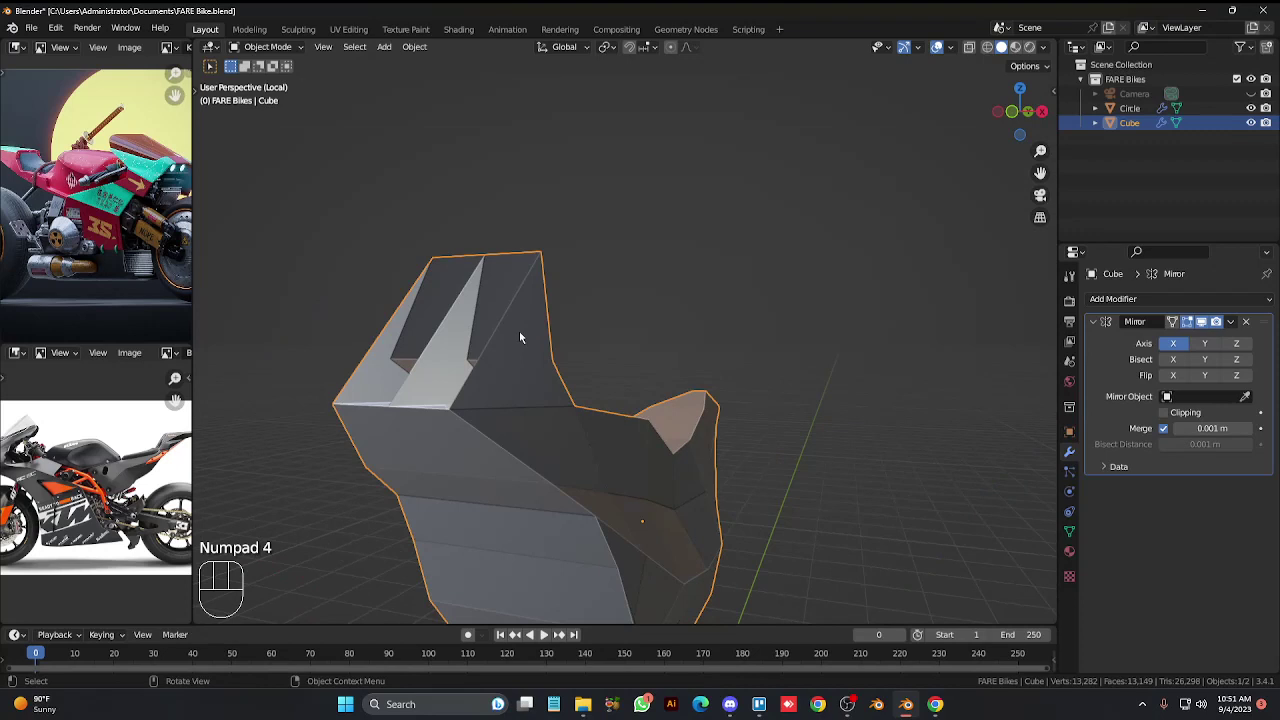
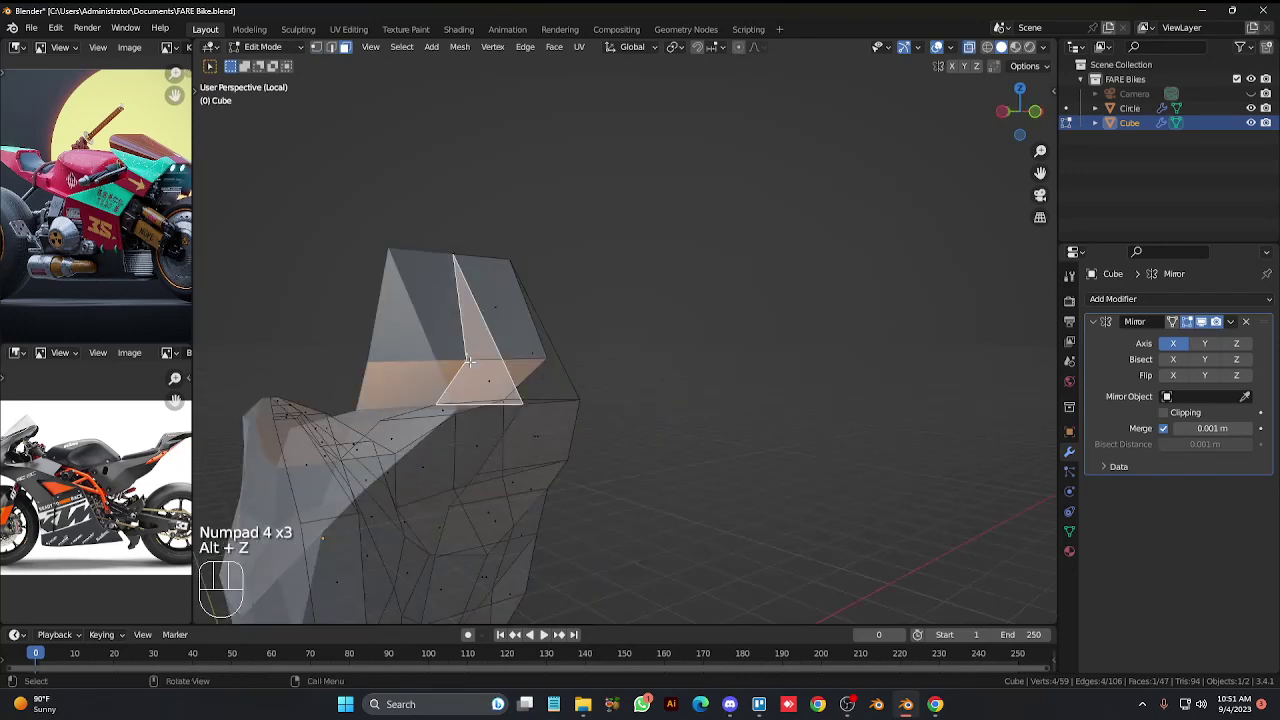
# Orbit around the cowl, then settle on a straight side view of the body in vertex select.
pyautogui.press('alt+z')
pyautogui.press('x')
pyautogui.press('KP_8')
pyautogui.press('KP_6')
pyautogui.press('KP_2')
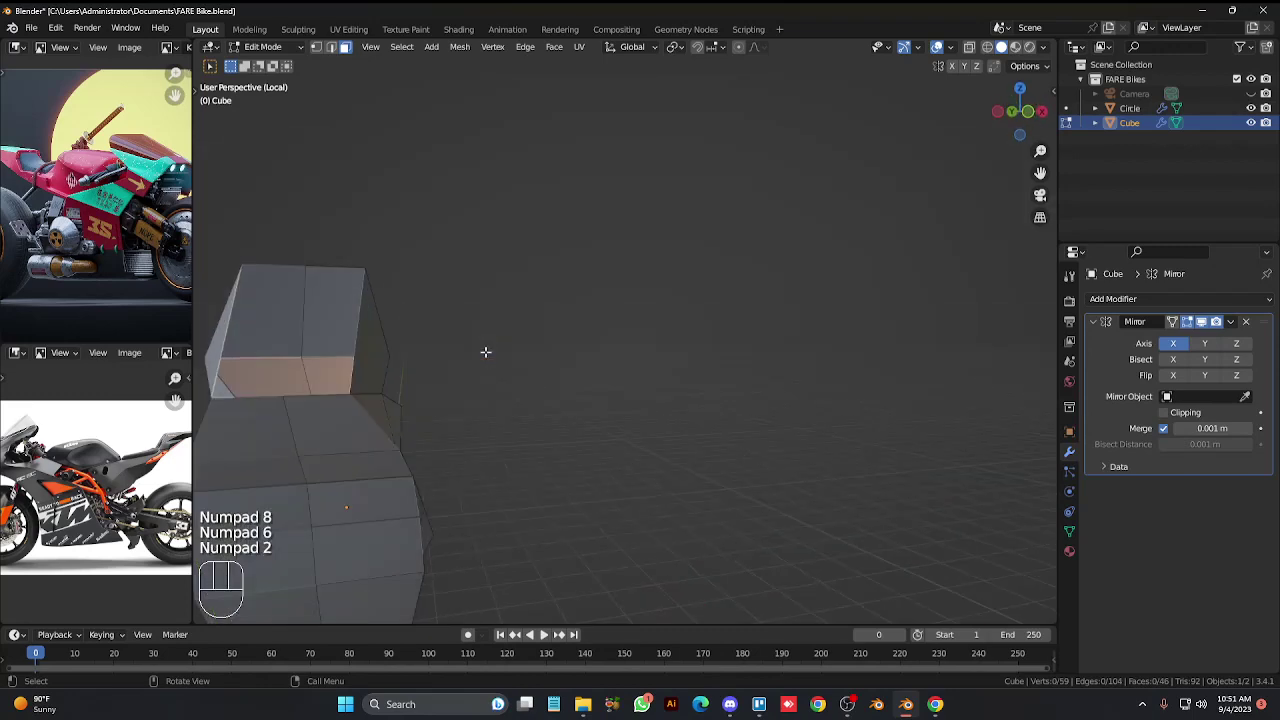
pyautogui.press('KP_4')
pyautogui.press('ctrl+KP_8')
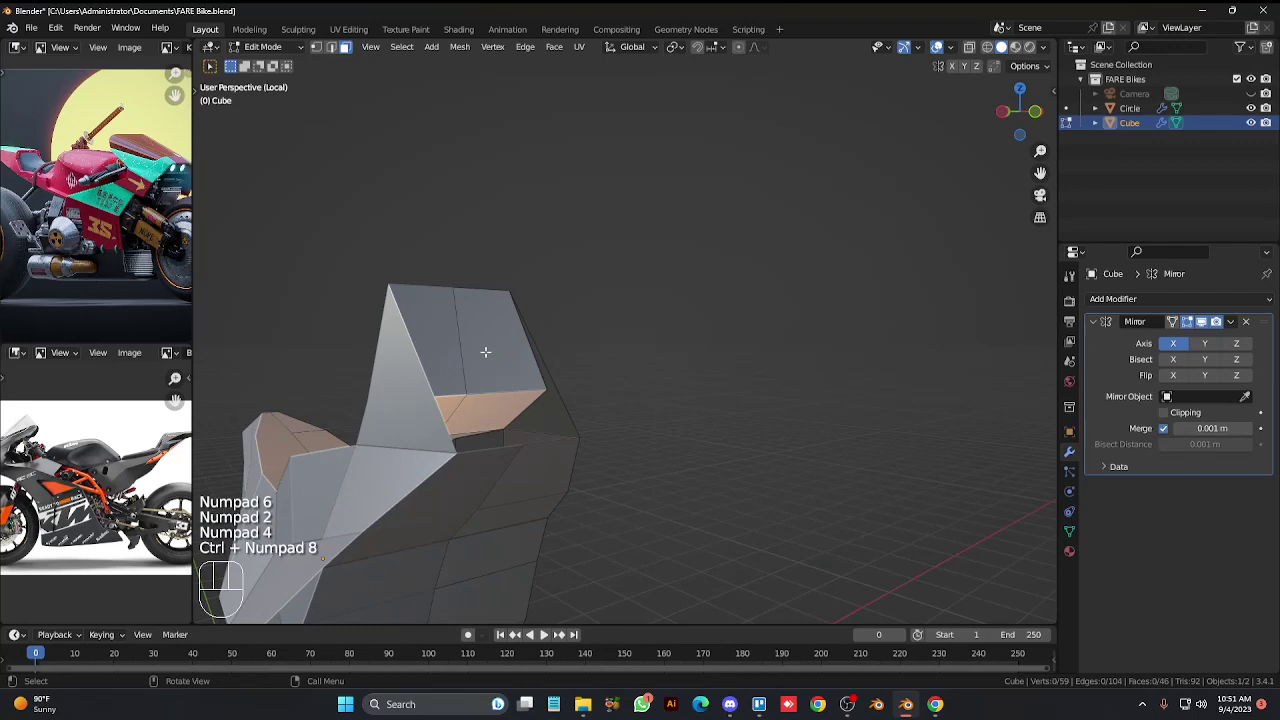
pyautogui.press('KP_6')
pyautogui.press('ctrl+KP_4')
pyautogui.press('ctrl+KP_4')
pyautogui.press('ctrl+KP_4')
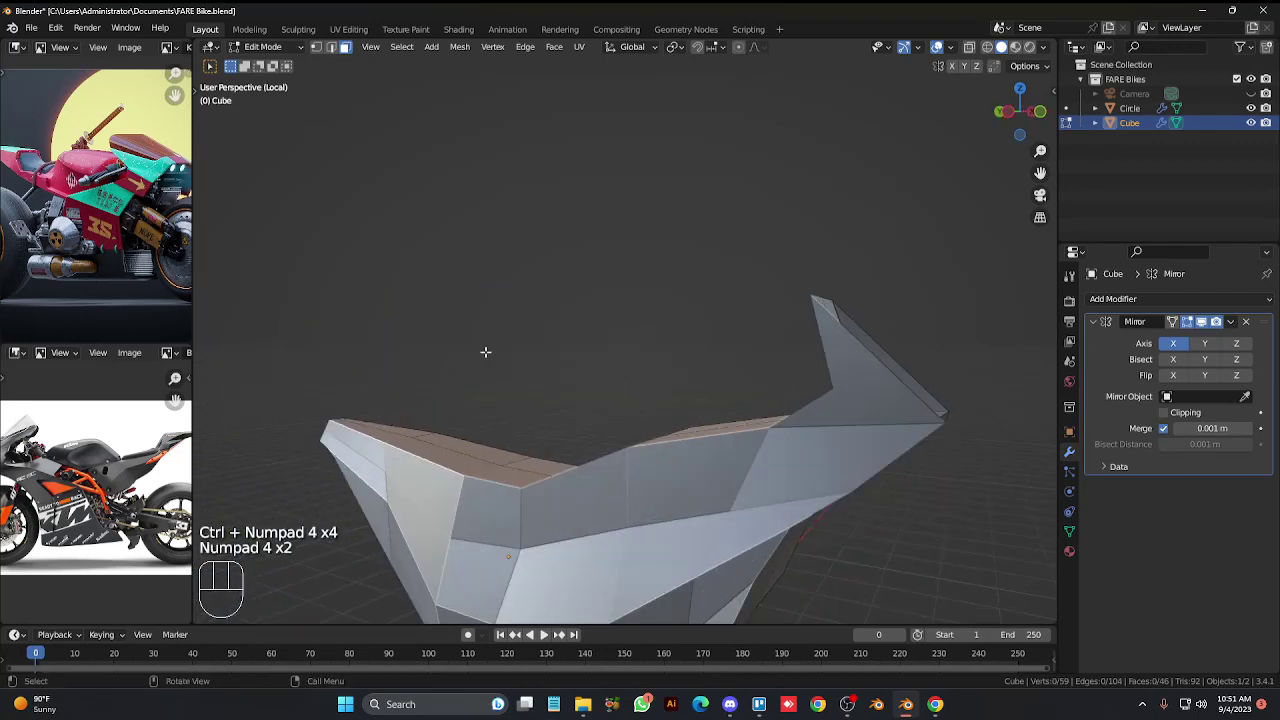
pyautogui.press('KP_3')
pyautogui.press('1')
pyautogui.press('alt+z')
# Center the front cowl, pull its tip forward and extrude the front edge into a larger pointed wedge.
pyautogui.moveTo(296, 286); pyautogui.dragTo(447, 323)
pyautogui.moveTo(306, 373); pyautogui.dragTo(342, 406)
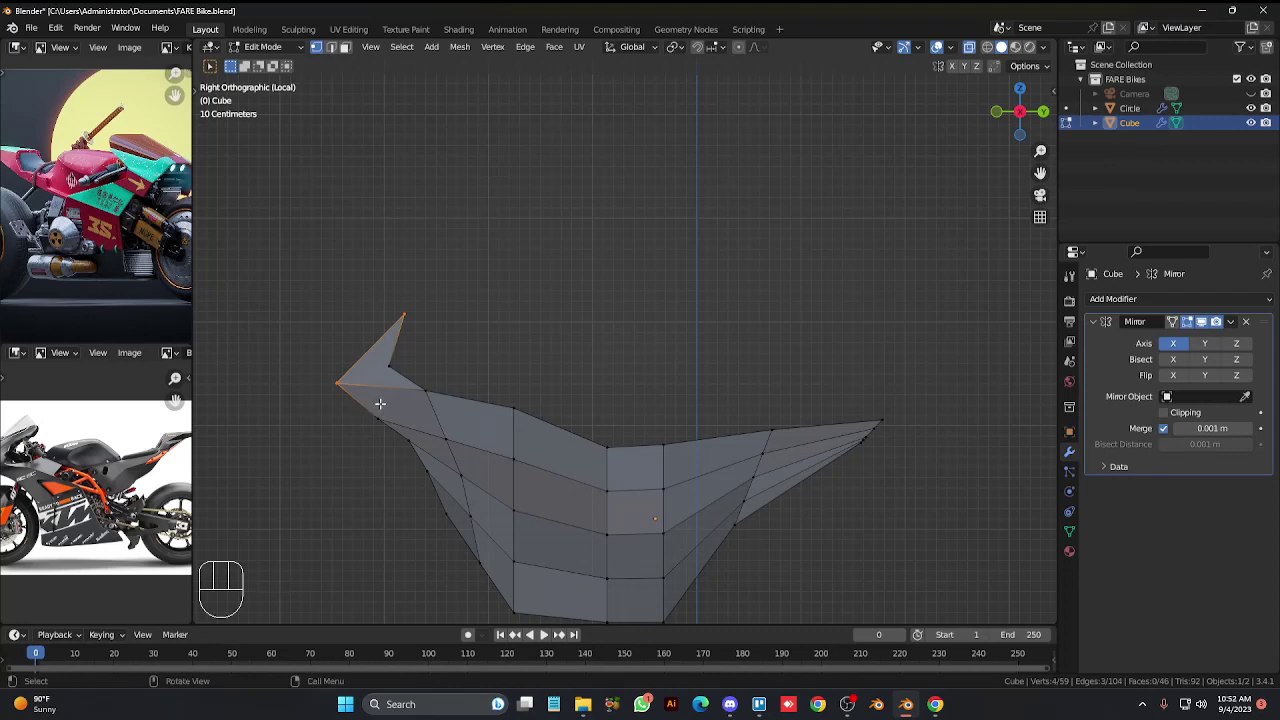
pyautogui.press('ctrl+KP_4')
pyautogui.press('ctrl+KP_4')
pyautogui.press('ctrl+KP_4')
pyautogui.press('ctrl+KP_2')
pyautogui.press('ctrl+KP_2')
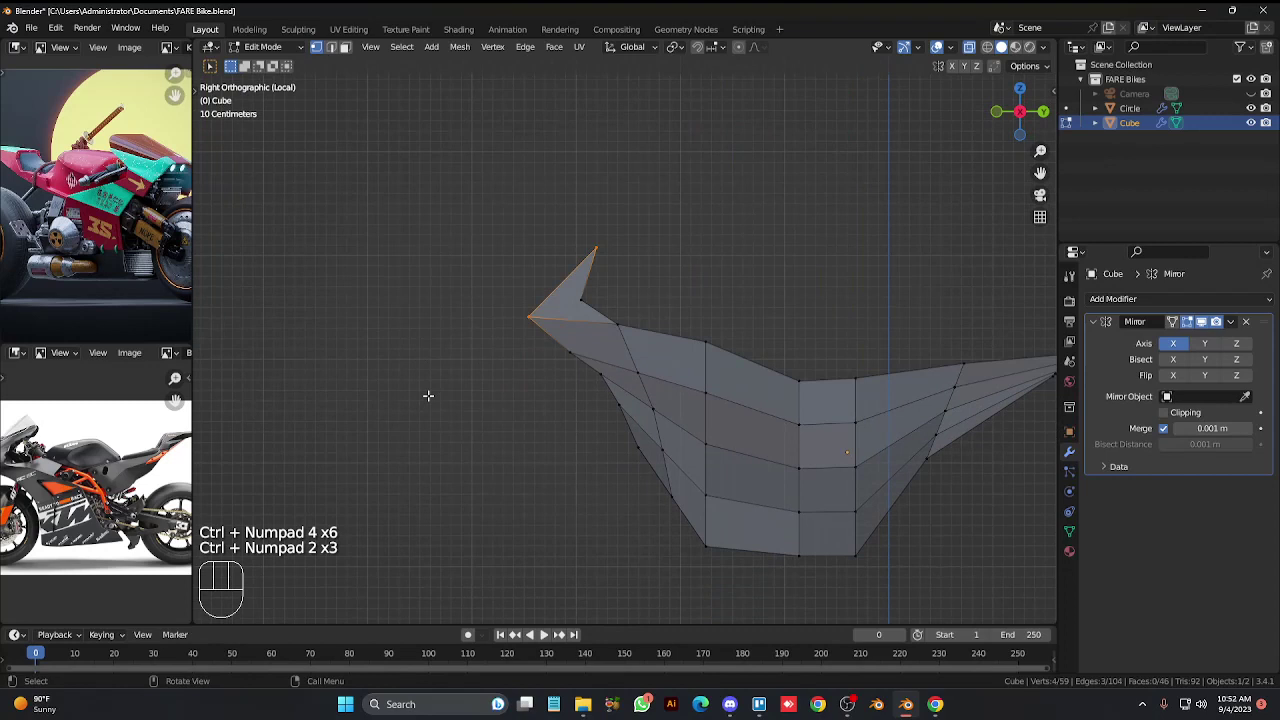
pyautogui.press('s')
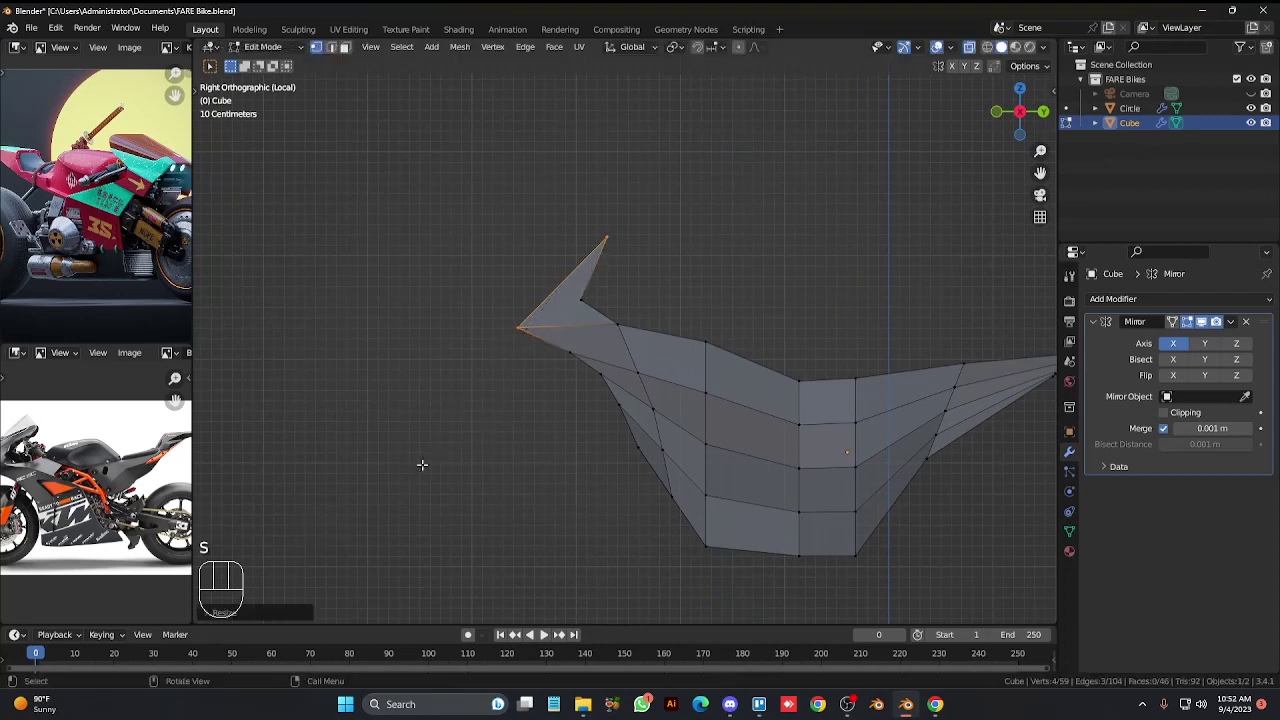
pyautogui.press('e')
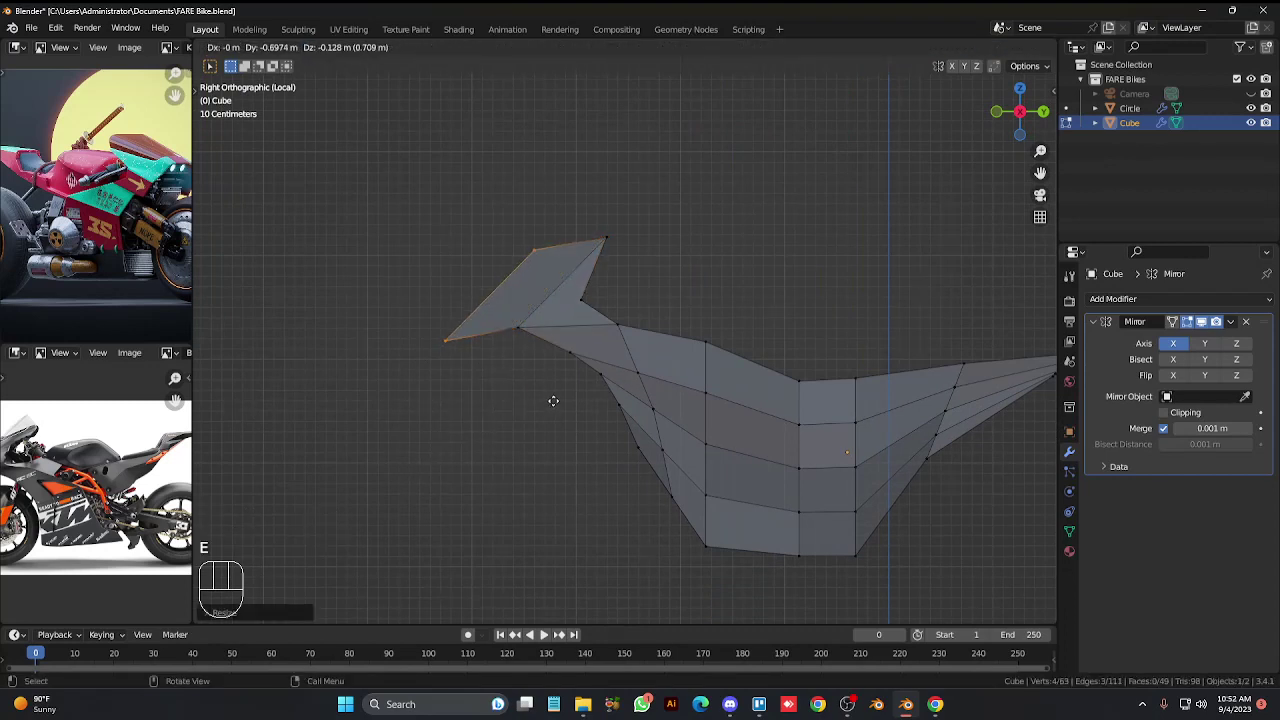
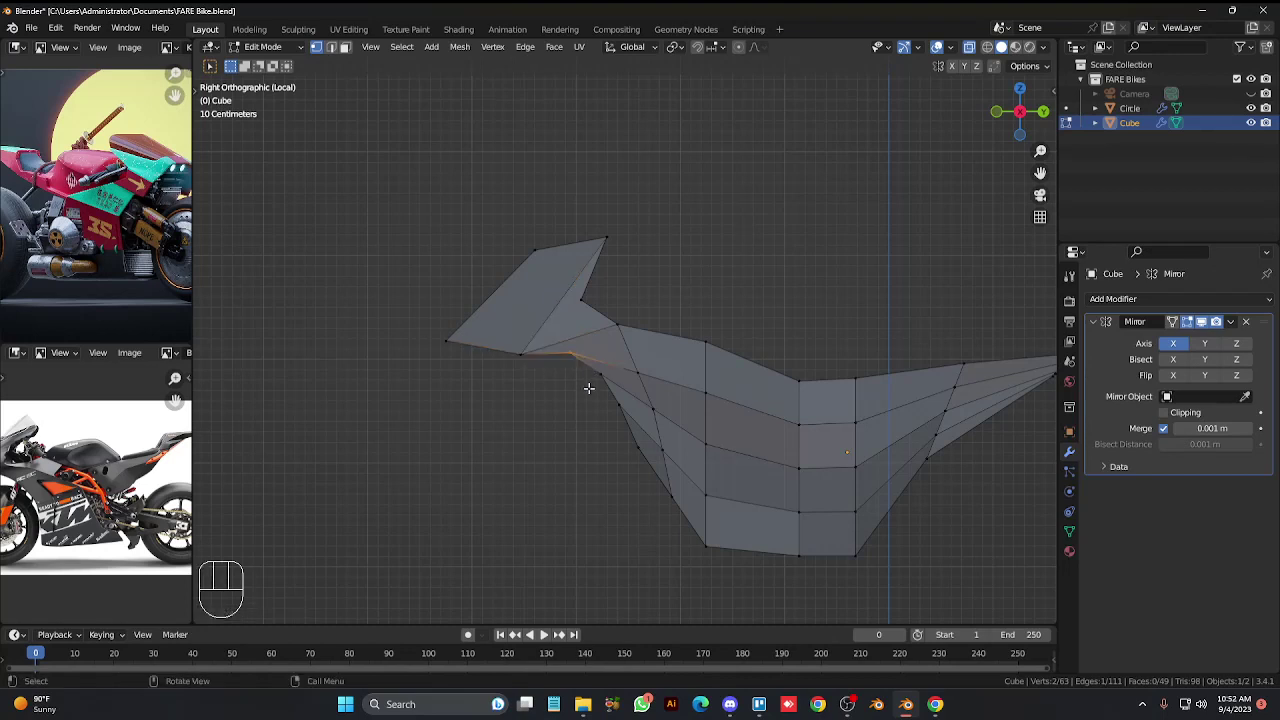
# Reposition vertices along the underside below the cowl for a sharper angled profile.
pyautogui.press('g')
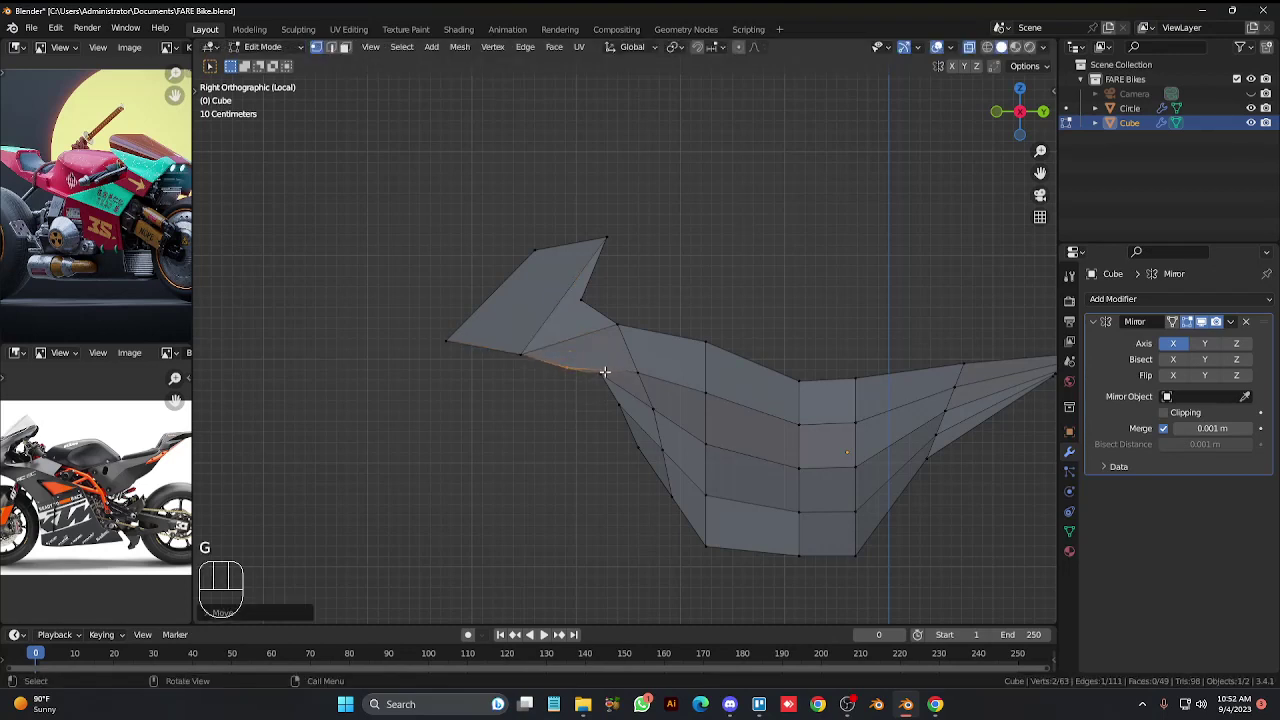
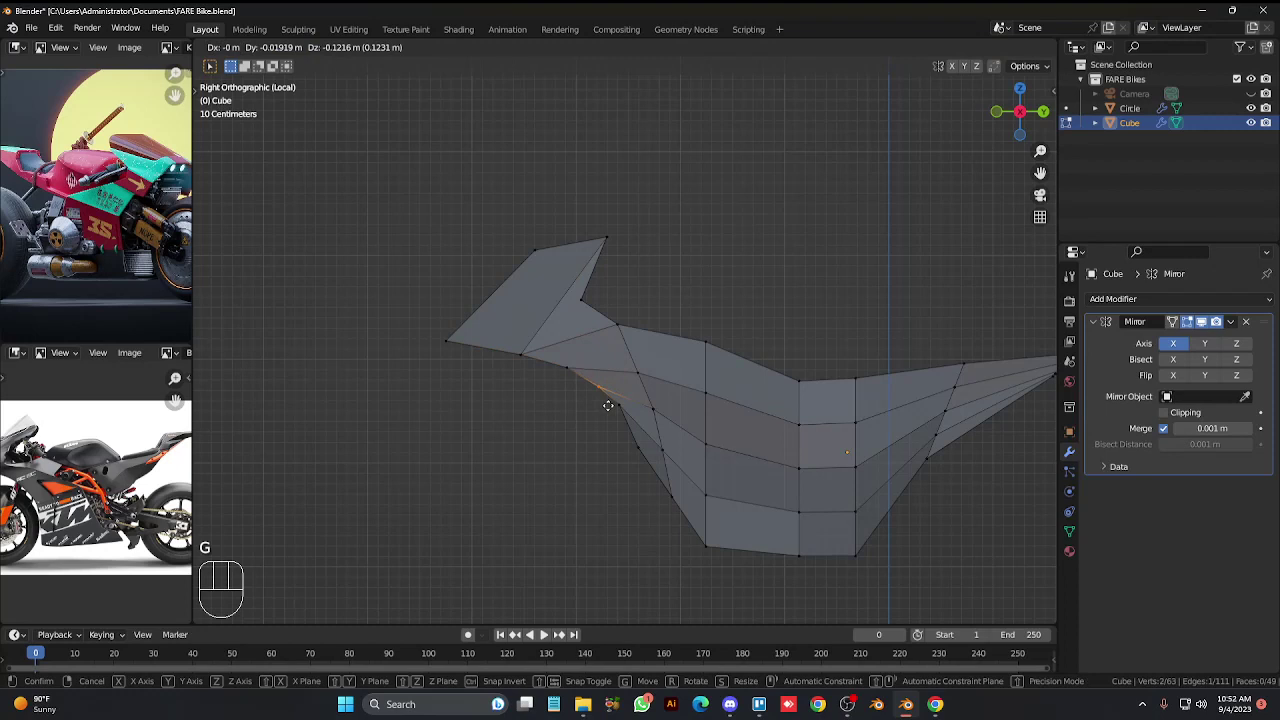
pyautogui.click(630, 411)
pyautogui.click(620, 402)
pyautogui.press('g')
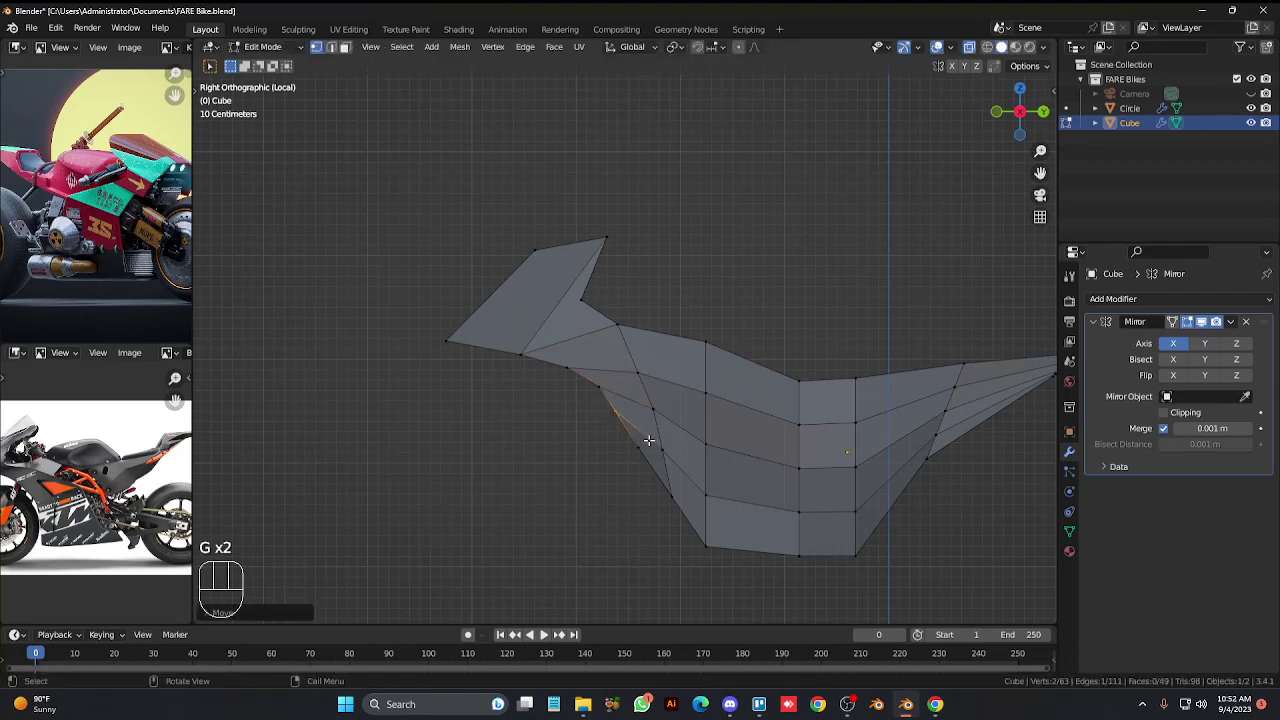
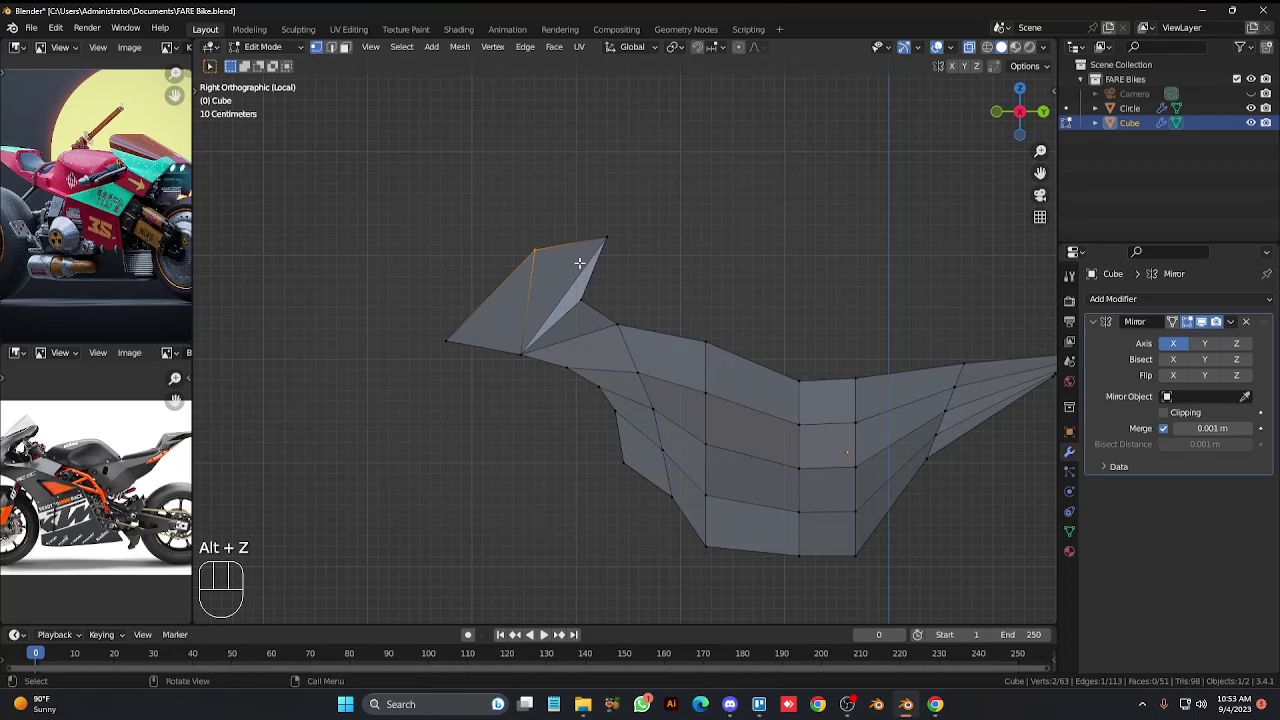
# Nudge the cowl's upper corner slightly downward and orbit to check the front.
pyautogui.press('g')
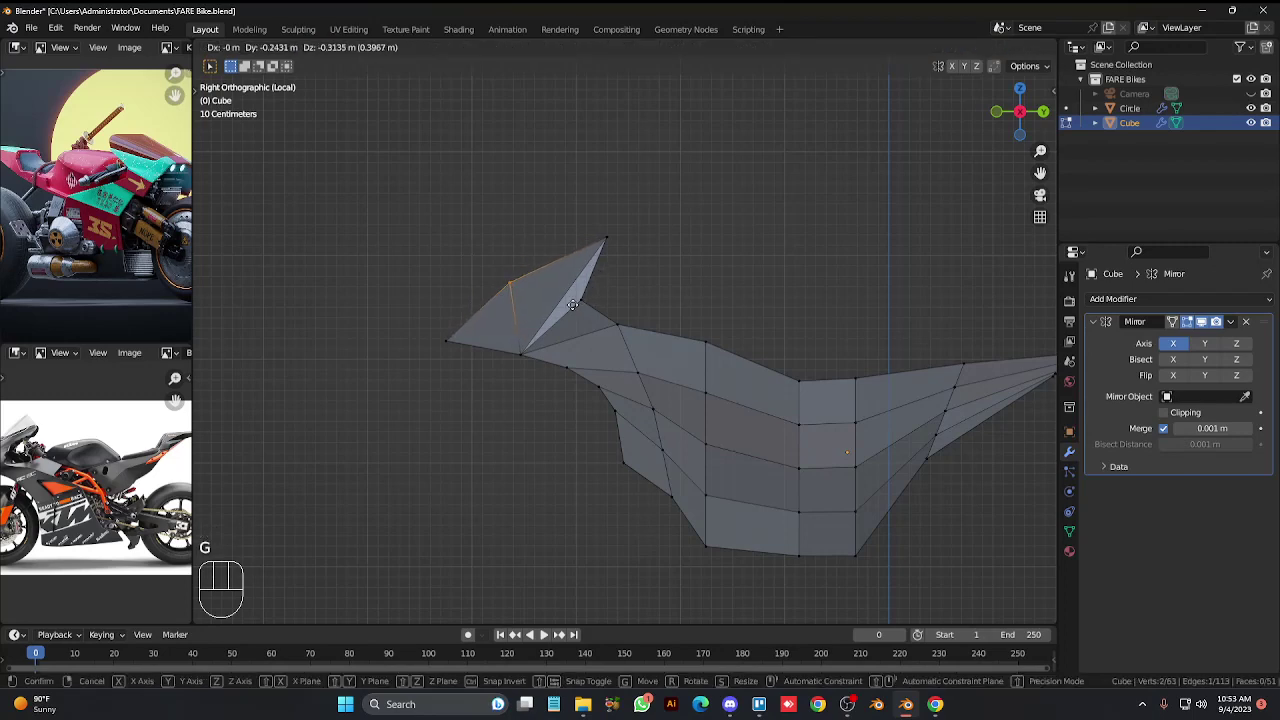
pyautogui.click(687, 248)
pyautogui.press('alt+z')
pyautogui.press('KP_4')
pyautogui.press('KP_4')
pyautogui.press('KP_4')
pyautogui.press('KP_4')
pyautogui.press('KP_4')
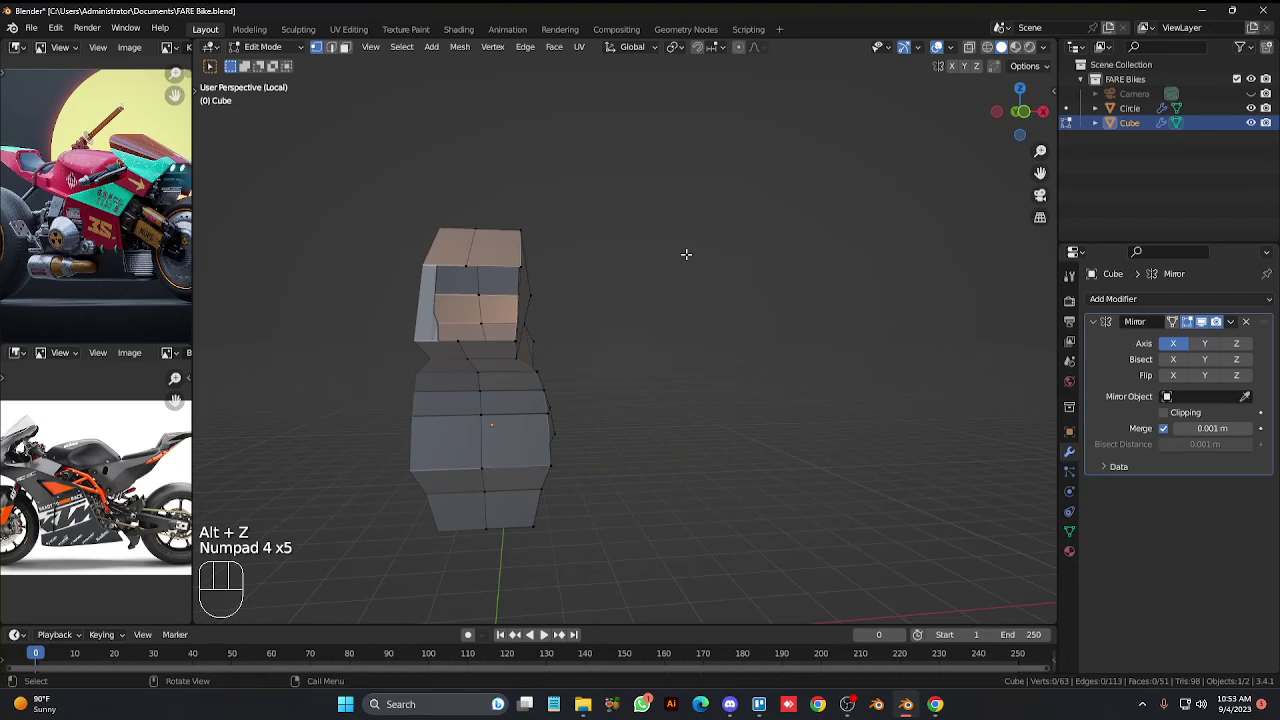
# Orbit past the front cowl, leave Edit Mode and review the whole body from the right side.
pyautogui.press('KP_6')
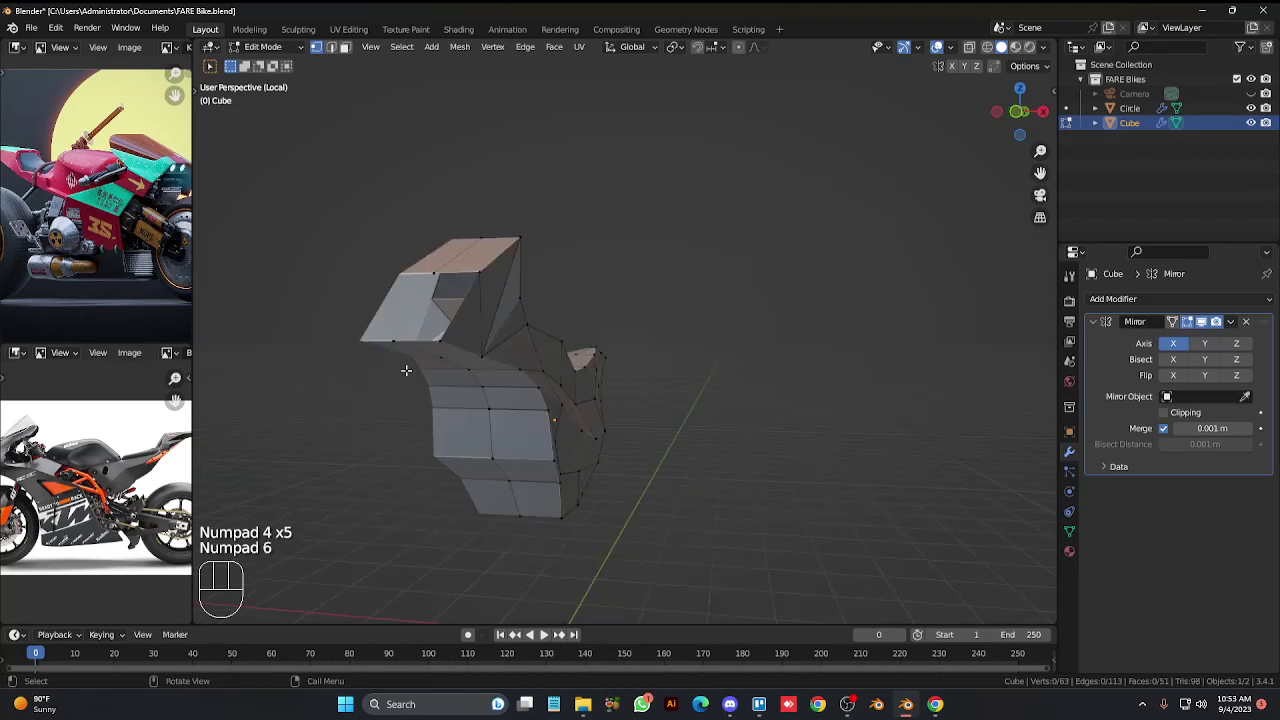
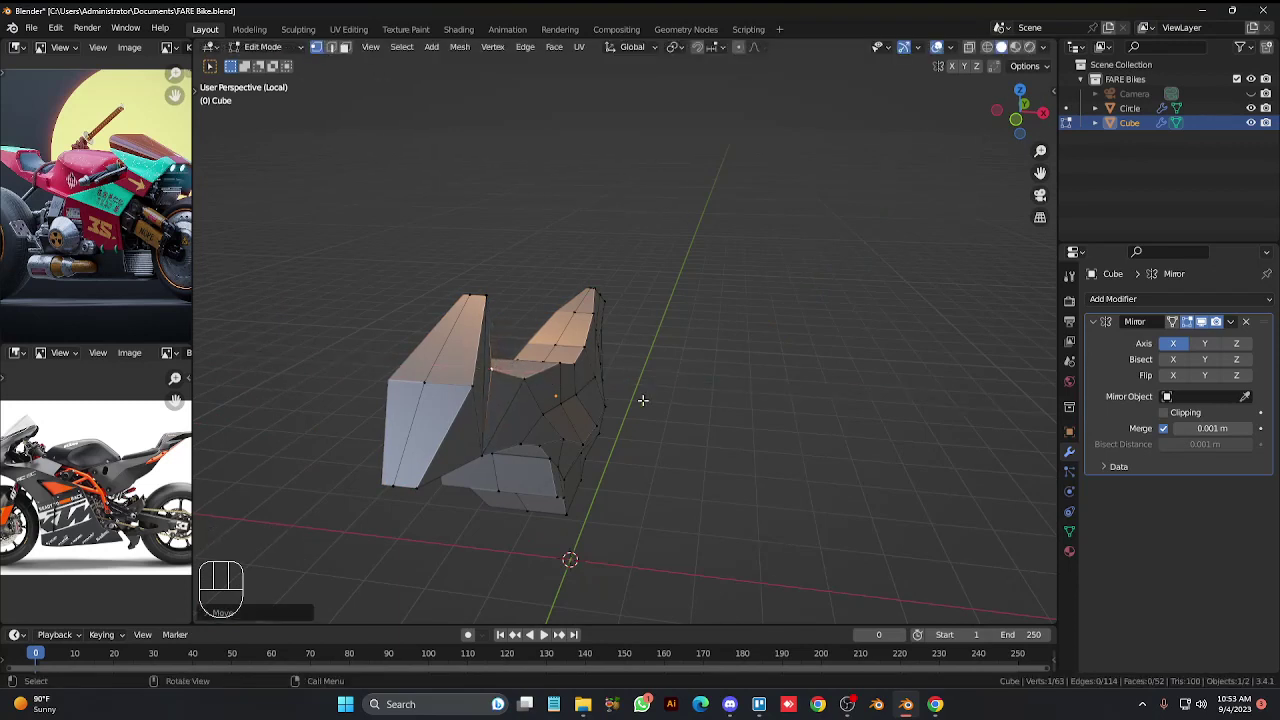
pyautogui.press('Tab')
pyautogui.press('KP_3')
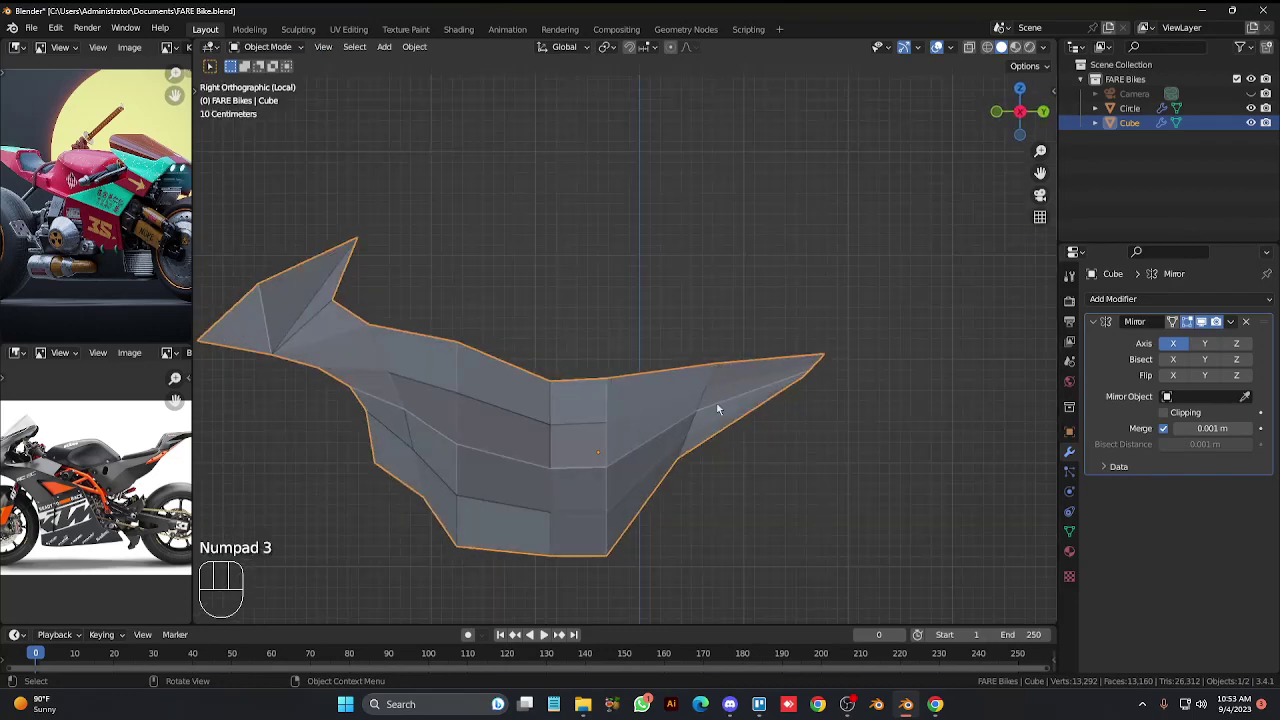
# Enter Edit Mode on the rear tail, cut a new loop across it and slide the loops into place.
pyautogui.press('KP_6')
pyautogui.press('KP_8')
pyautogui.press('Tab')
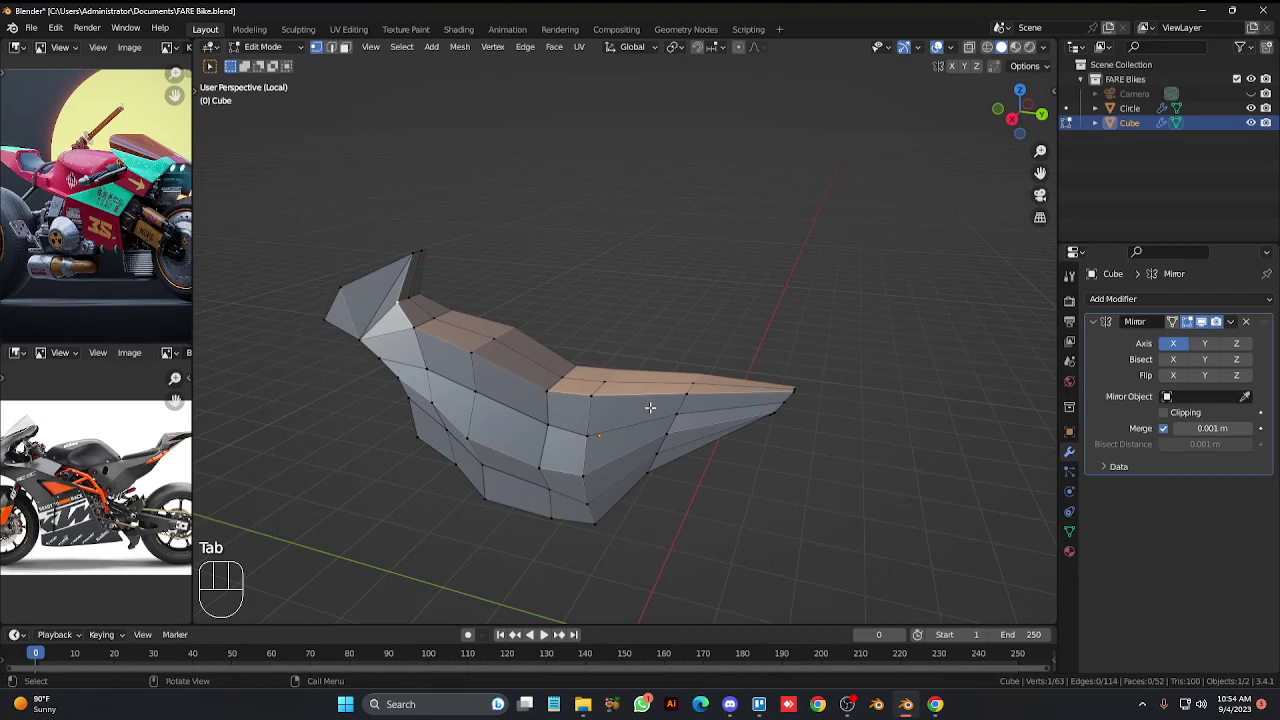
pyautogui.press('3')
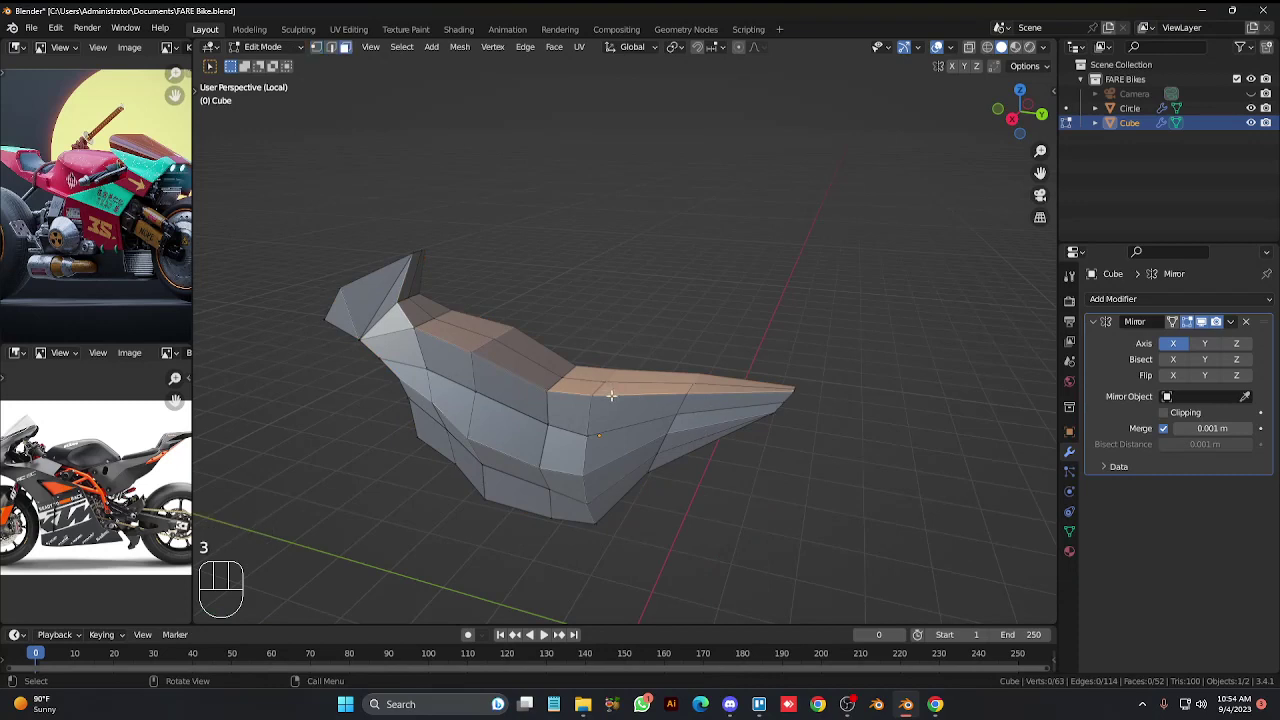
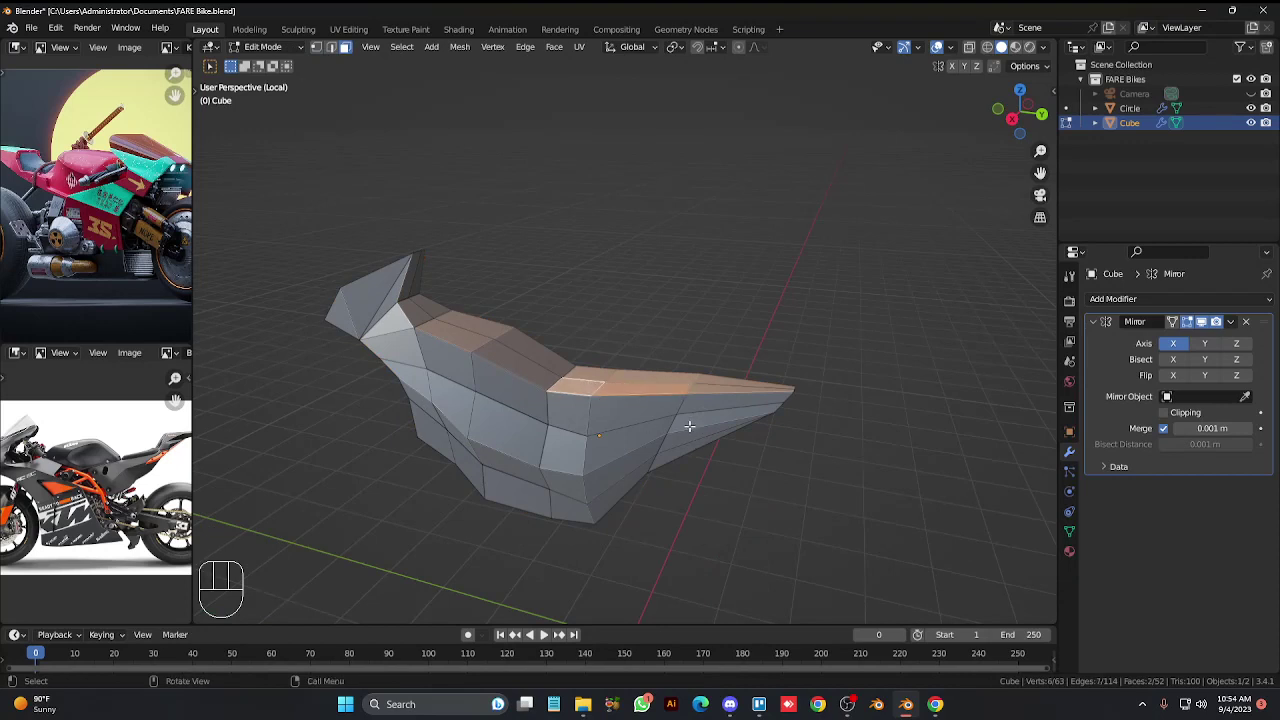
pyautogui.press('g')
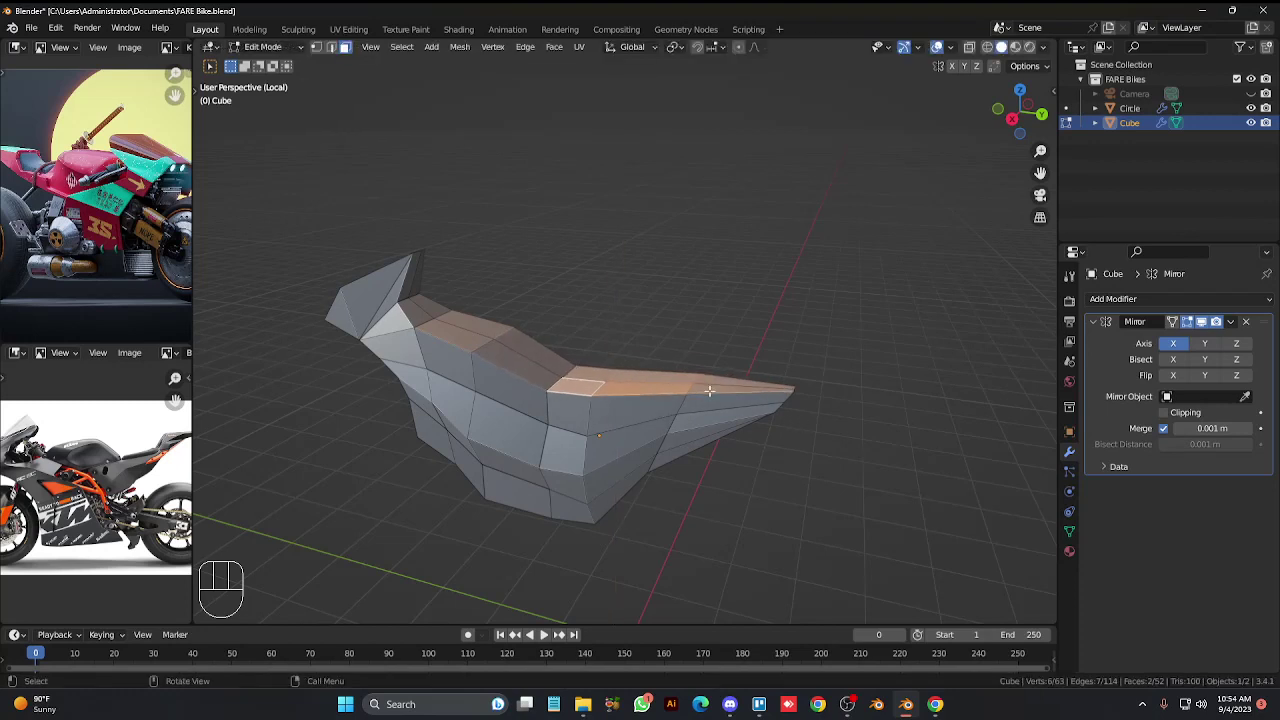
pyautogui.press('ctrl+r')
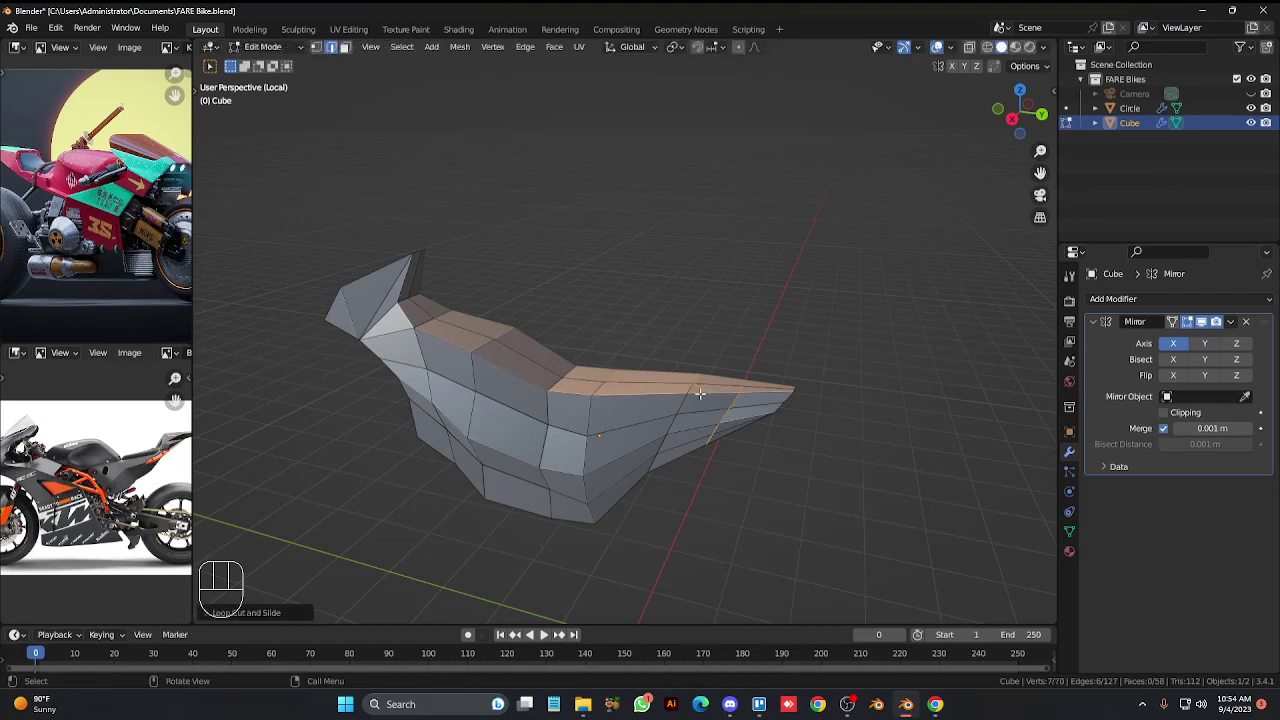
pyautogui.press('g')
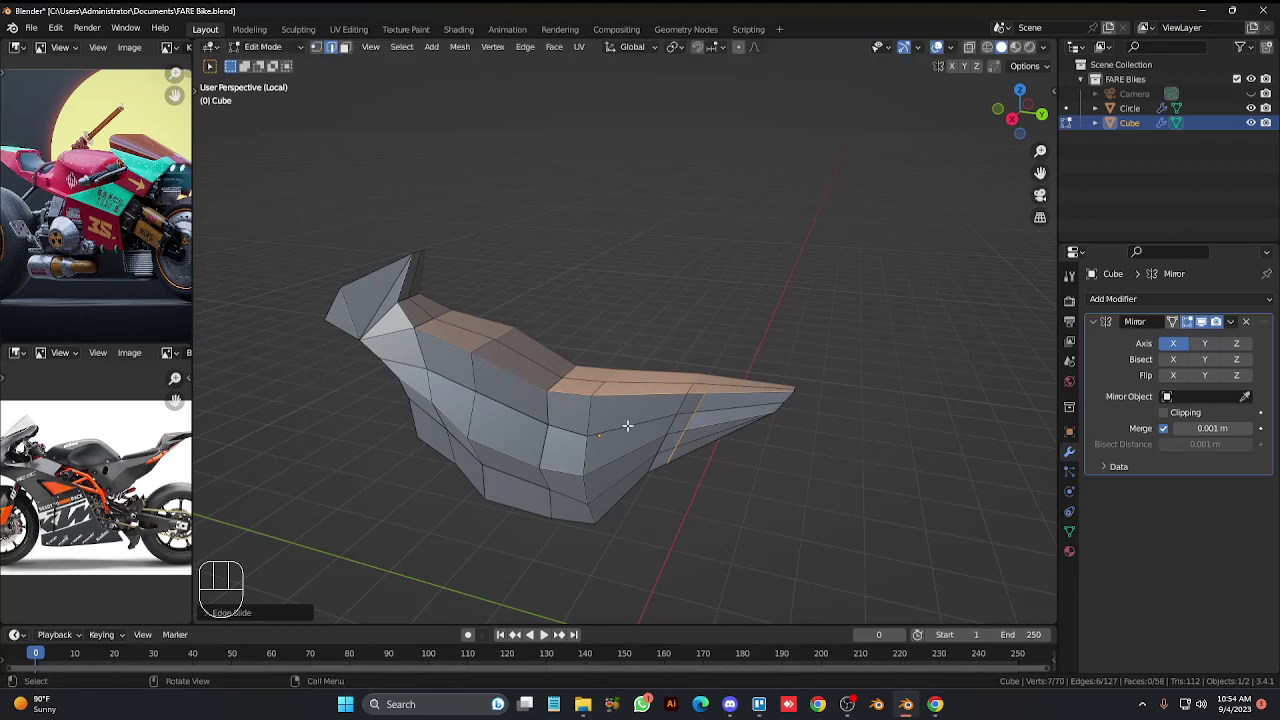
pyautogui.press('3')
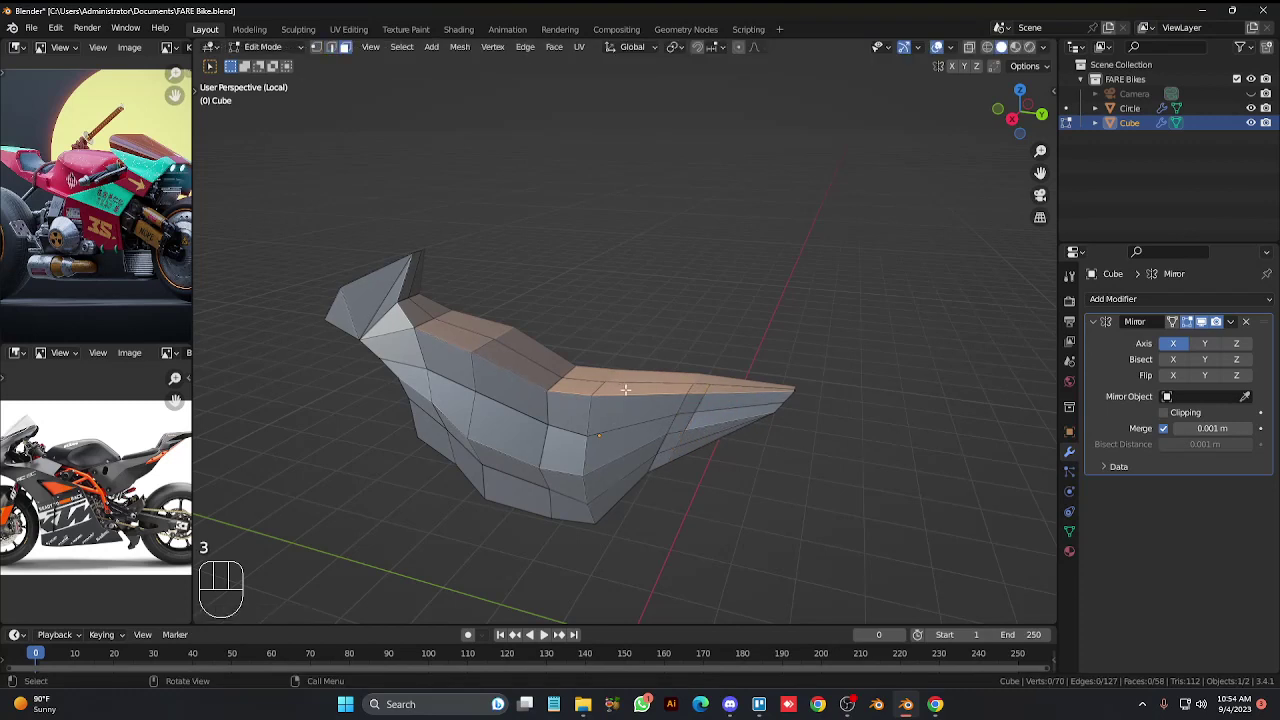
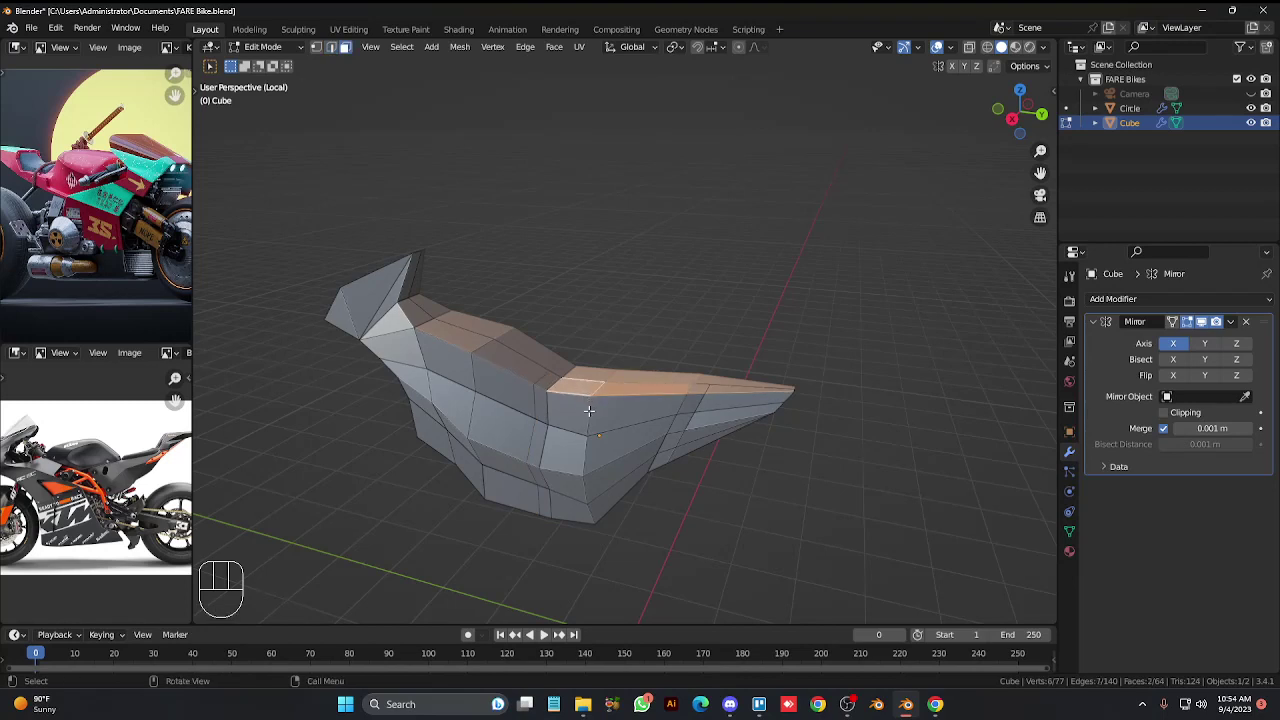
pyautogui.press('g')
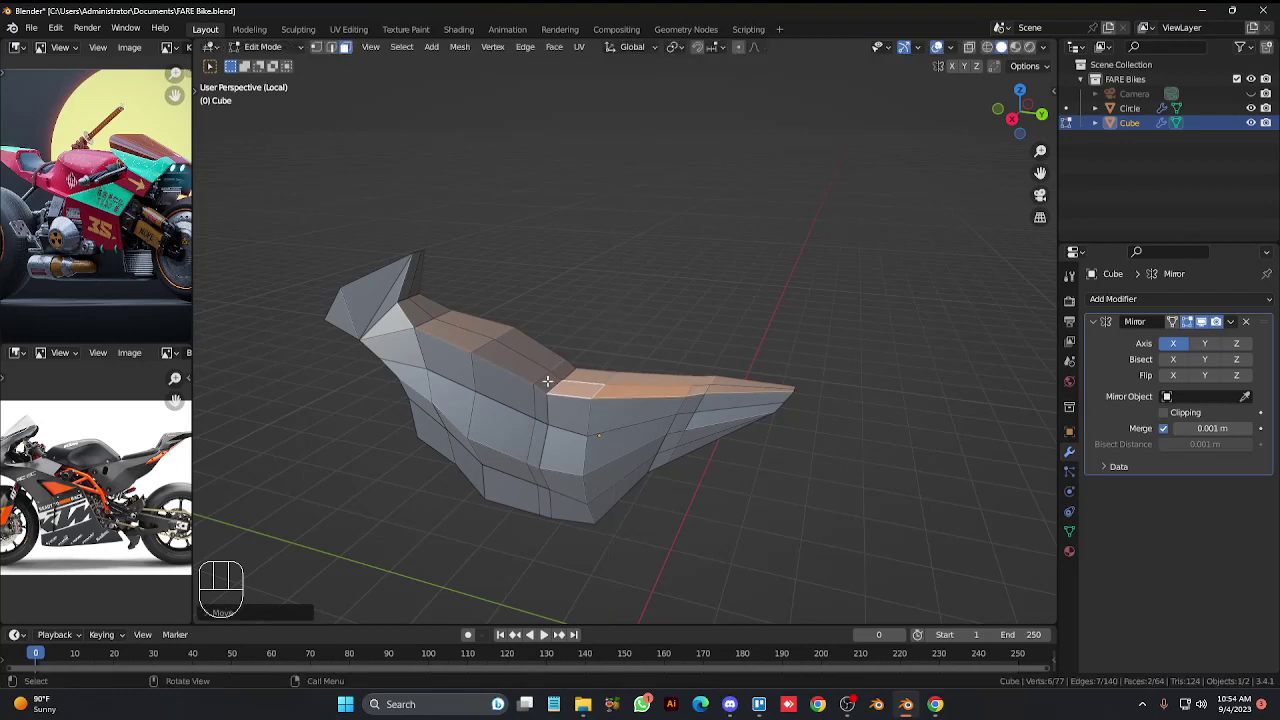
pyautogui.press('2')
# Extrude the tail's top faces upward into a seat block, then return to Object Mode.
pyautogui.click(546, 374)
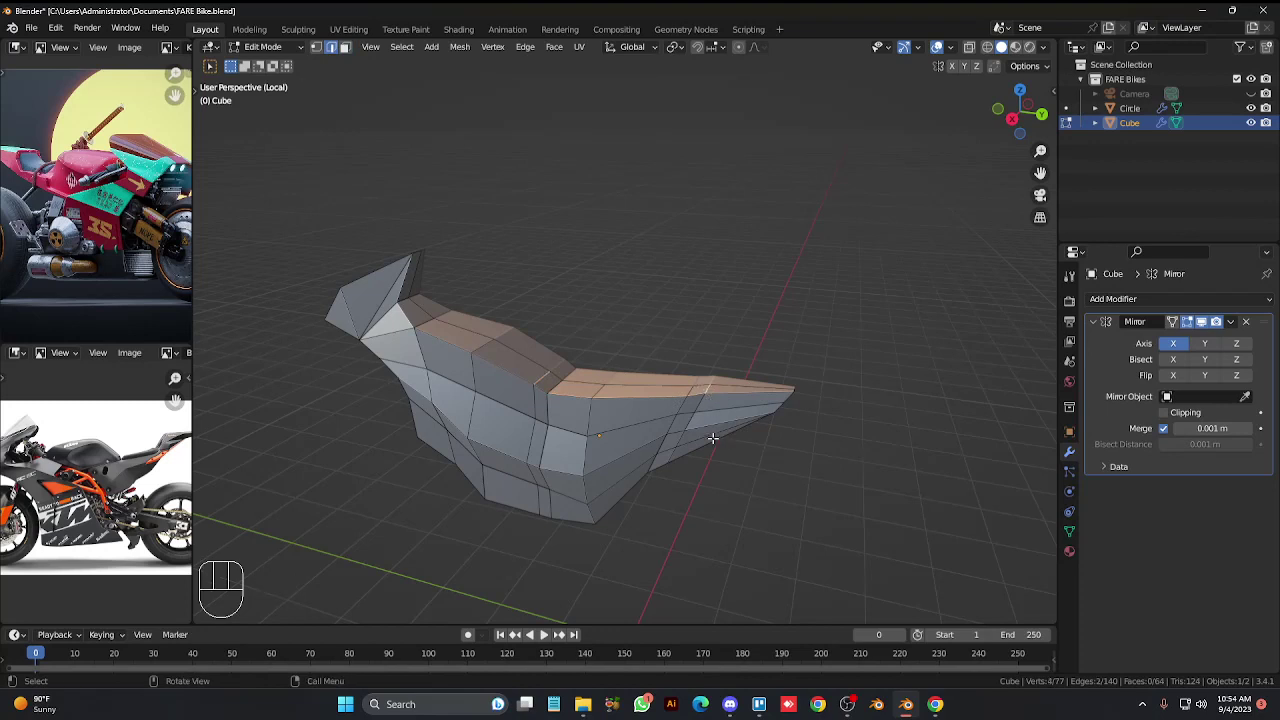
pyautogui.press('s')
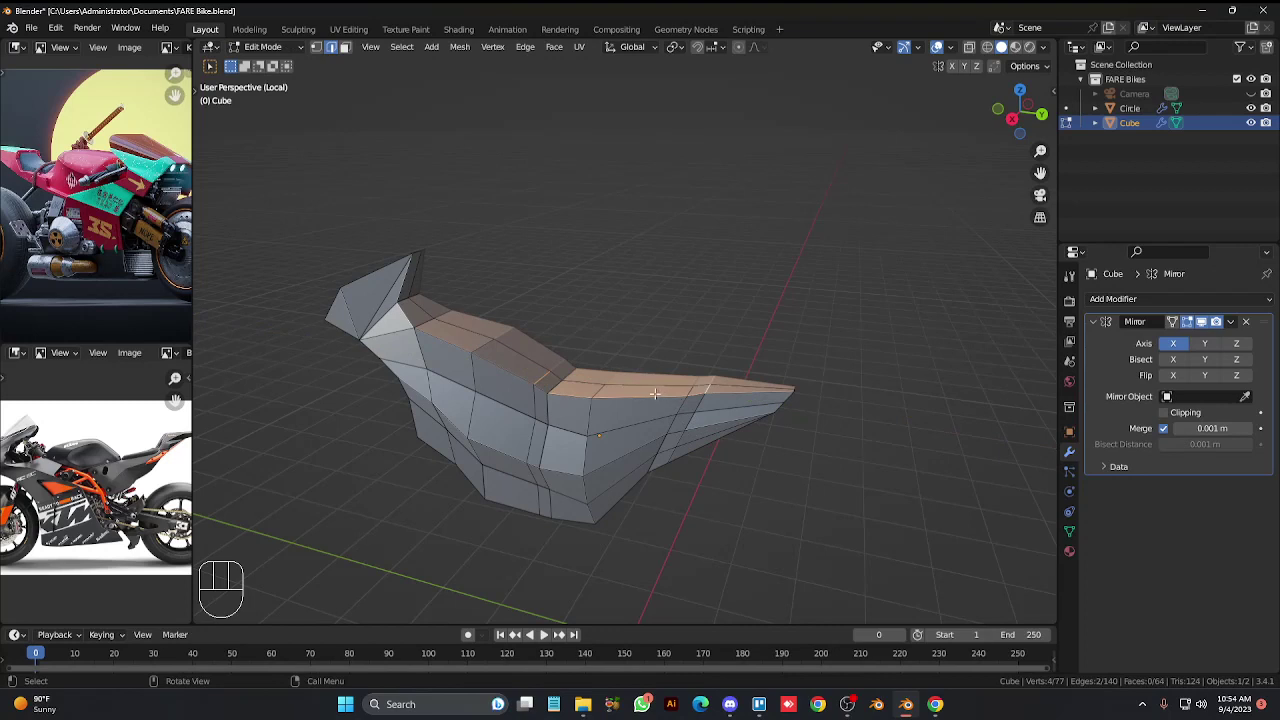
pyautogui.press('e')
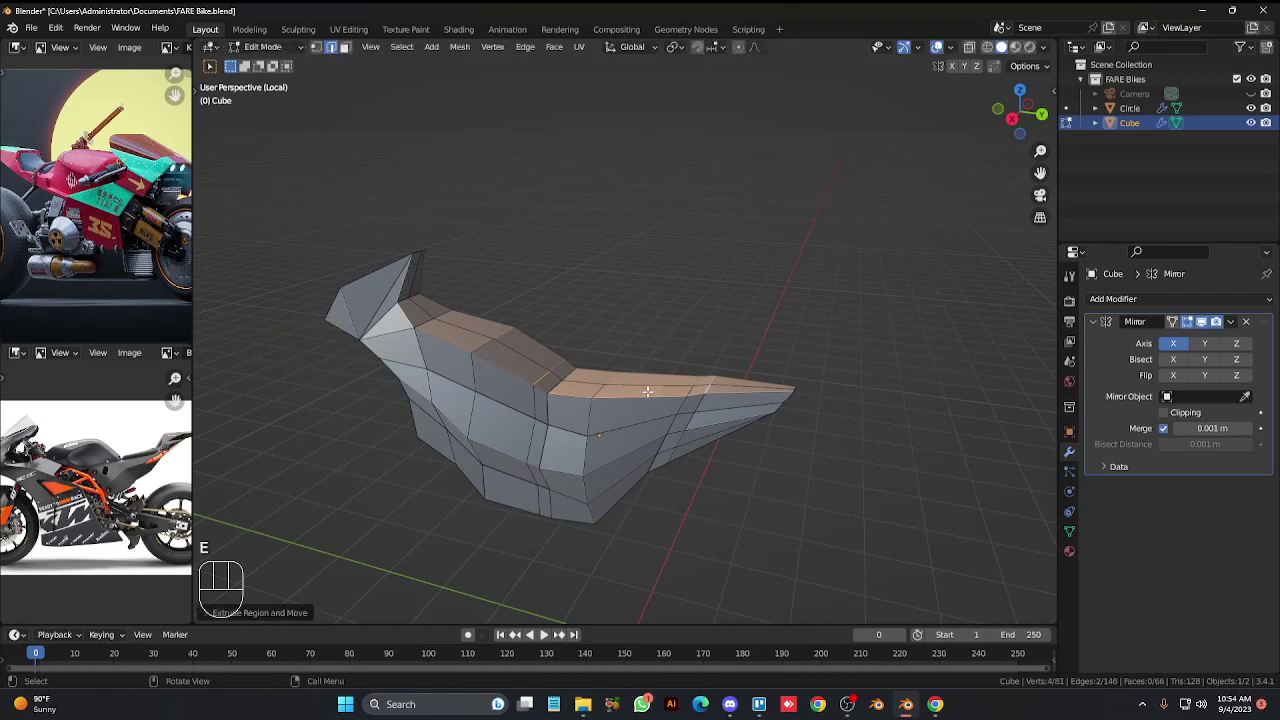
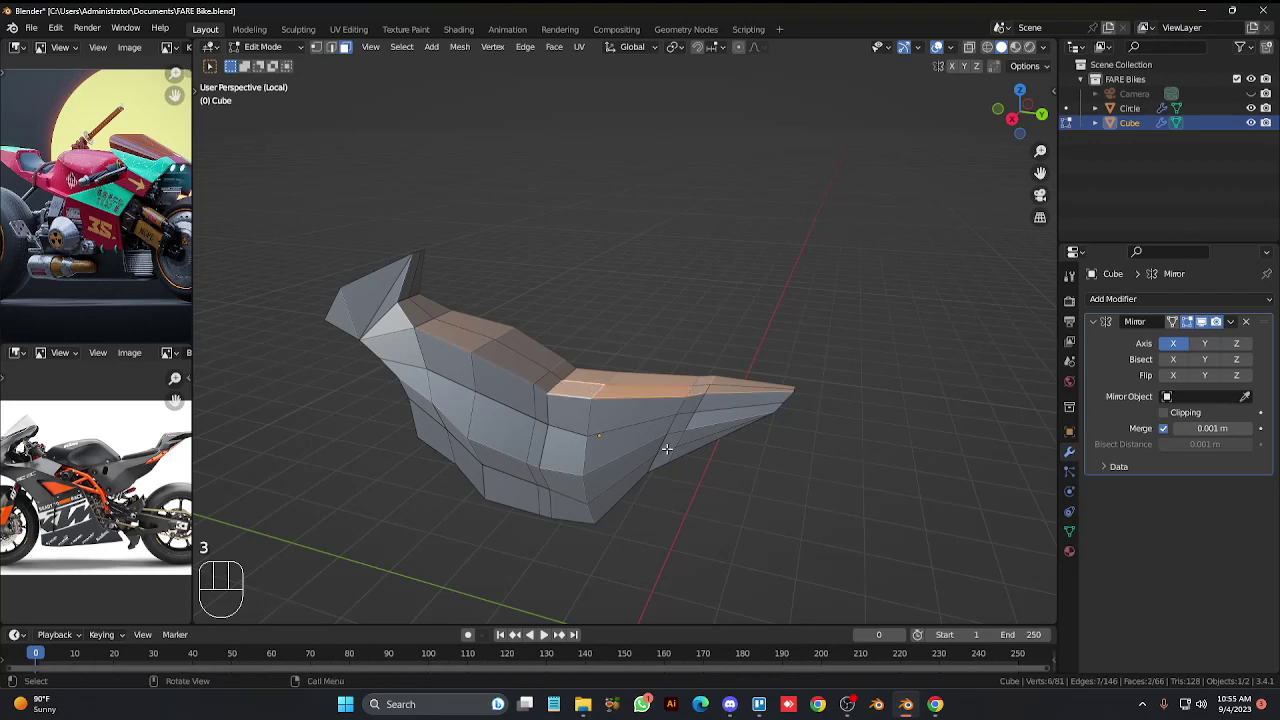
pyautogui.press('e')
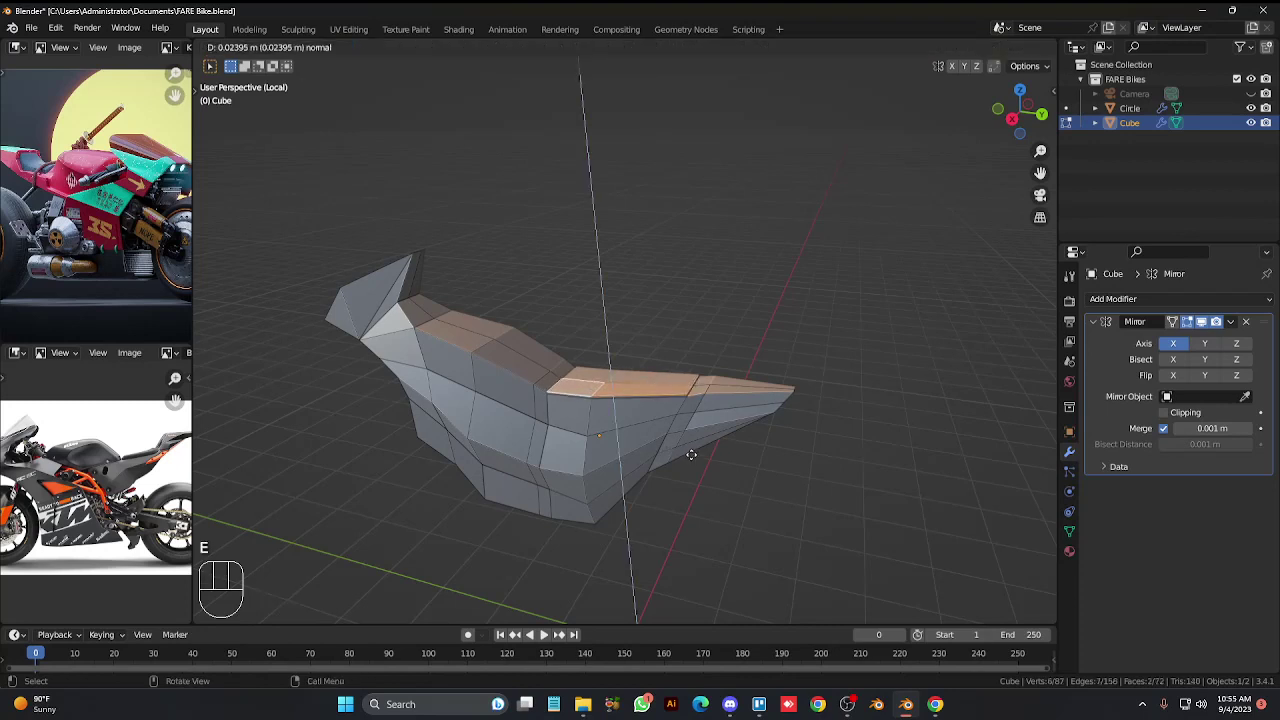
pyautogui.press('s')
pyautogui.press('s')
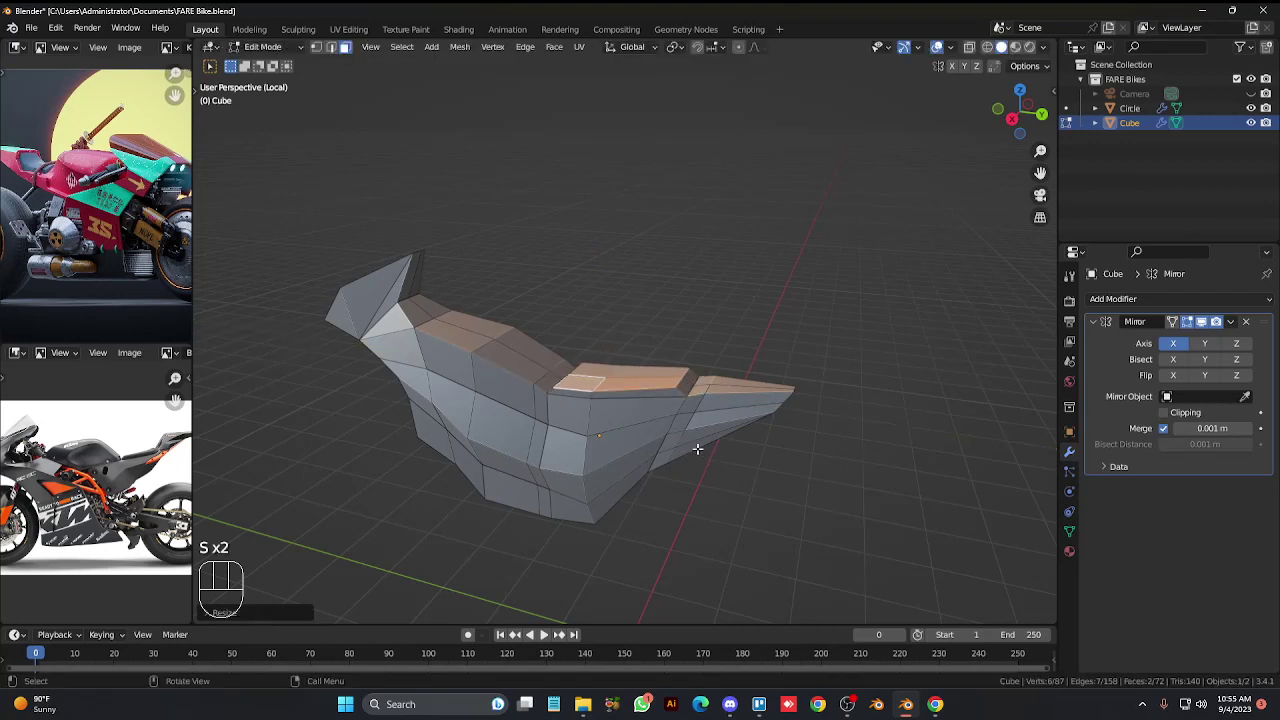
pyautogui.press('Tab')
# Change the body's modifier stack in the Properties panel.
pyautogui.moveTo(1109, 305); pyautogui.dragTo(982, 561)
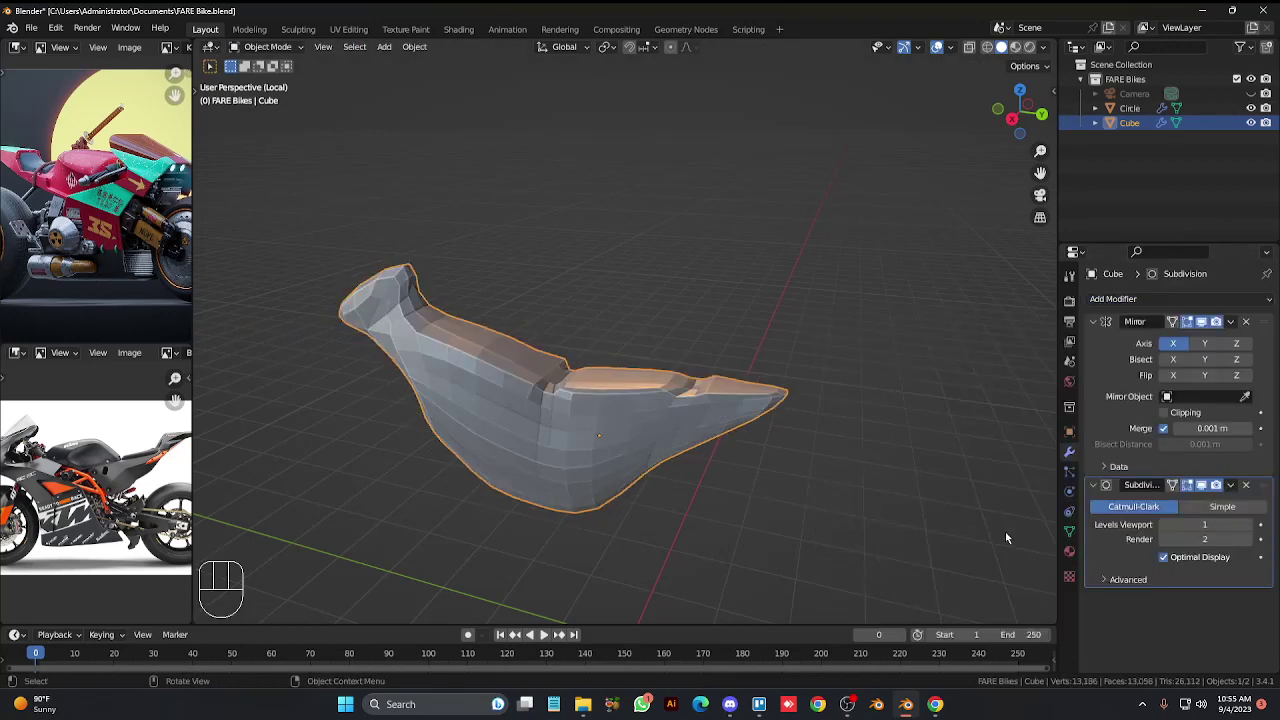
pyautogui.click(1255, 527)
pyautogui.moveTo(546, 465); pyautogui.dragTo(530, 414)
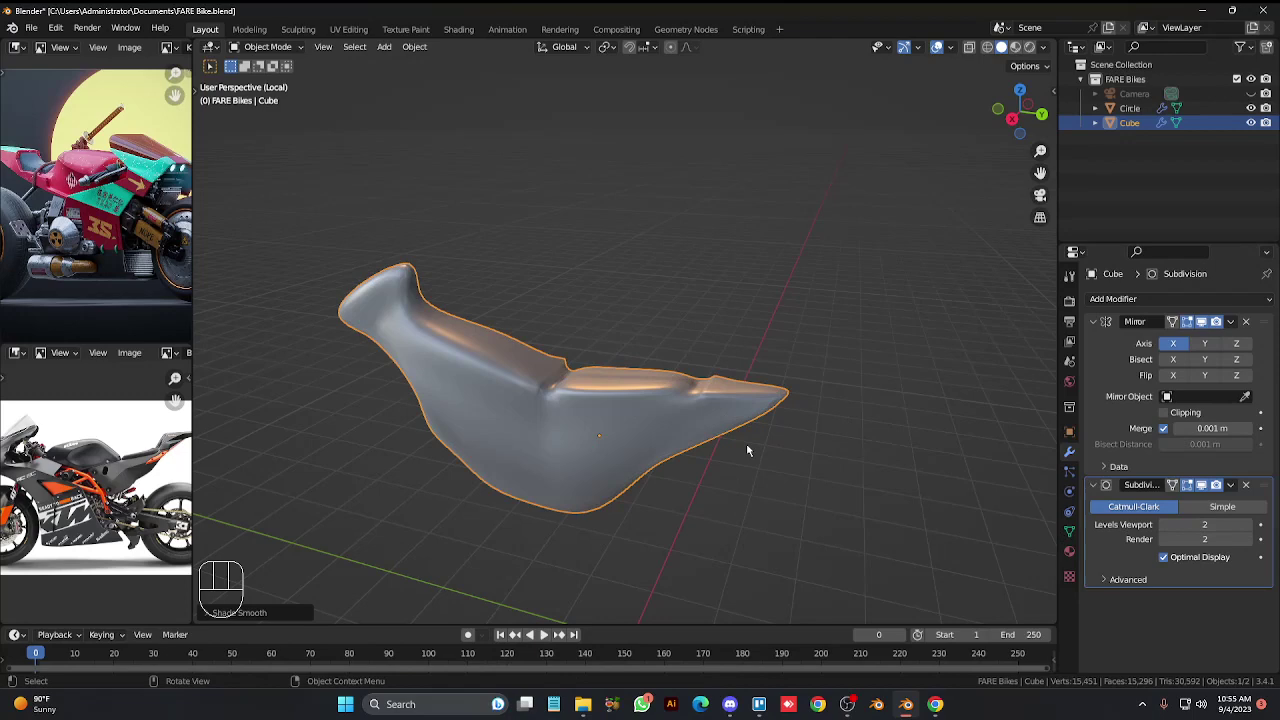
# In Edit Mode side view with X-ray, scale the front fin up about 1.4 times and return to Object Mode.
pyautogui.press('KP_4')
pyautogui.press('KP_4')
pyautogui.press('KP_4')
pyautogui.press('KP_4')
pyautogui.press('KP_3')
pyautogui.press('Tab')
pyautogui.press('alt+z')
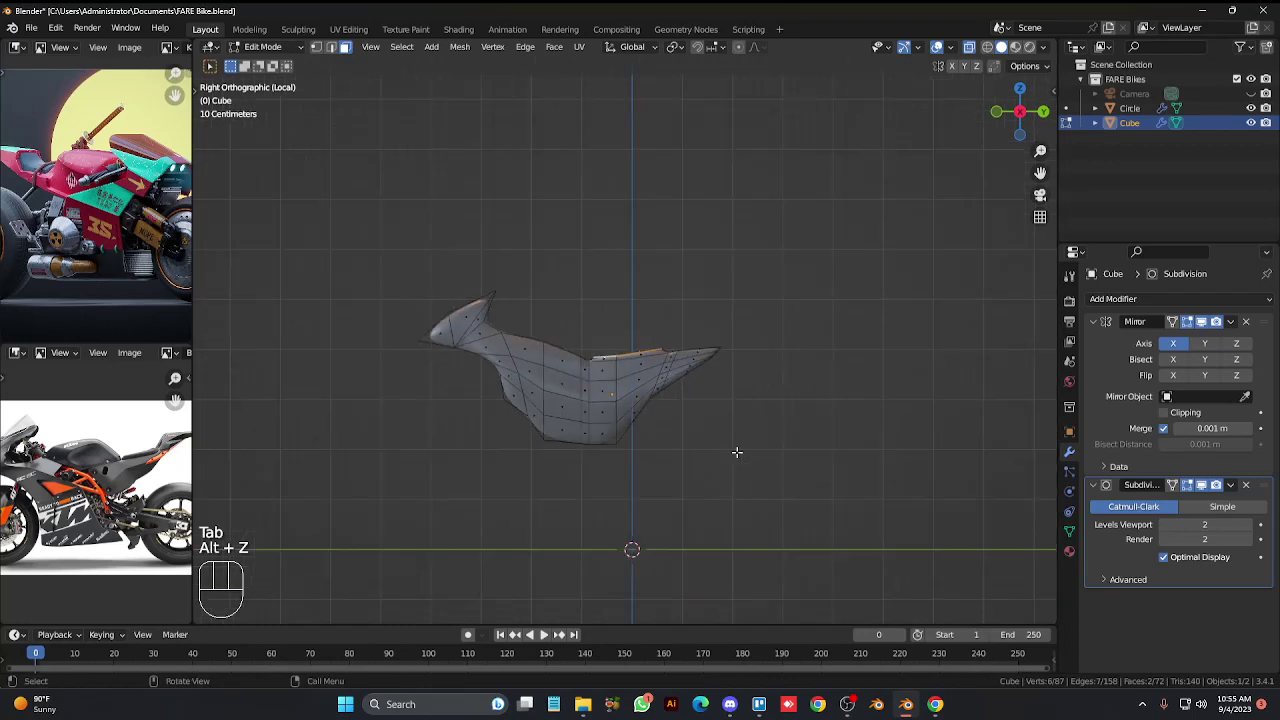
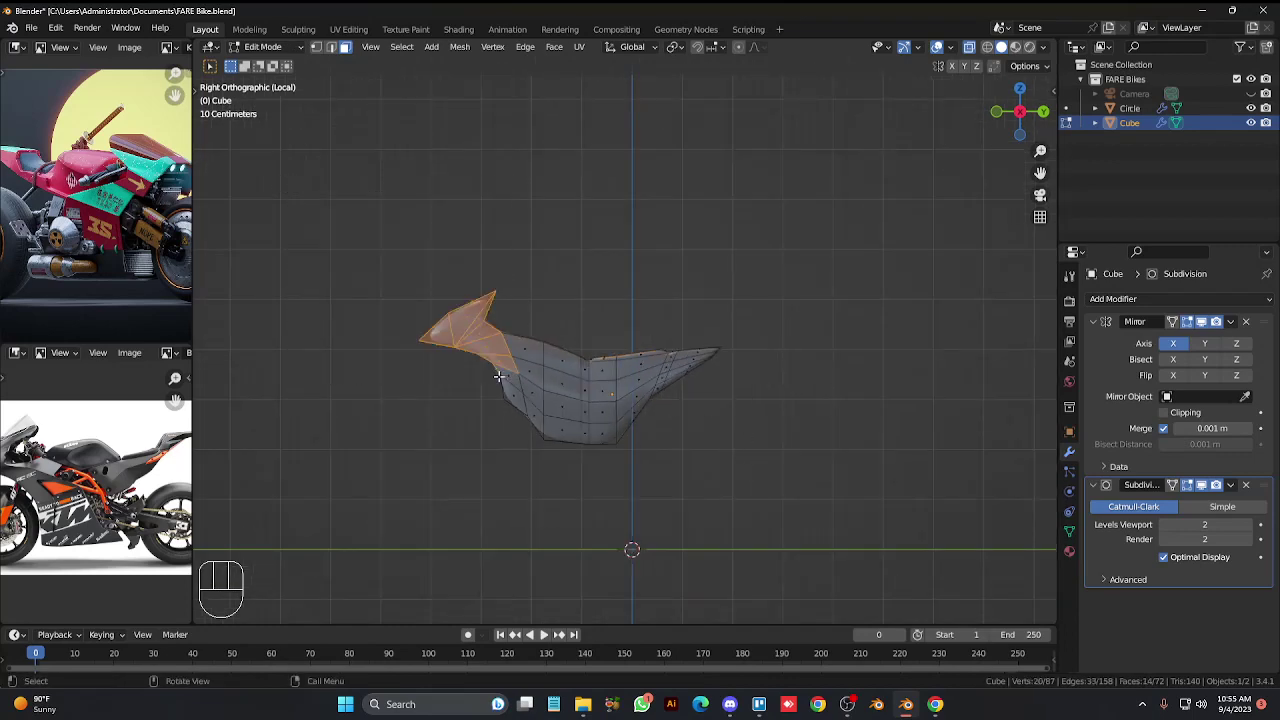
pyautogui.press('s')
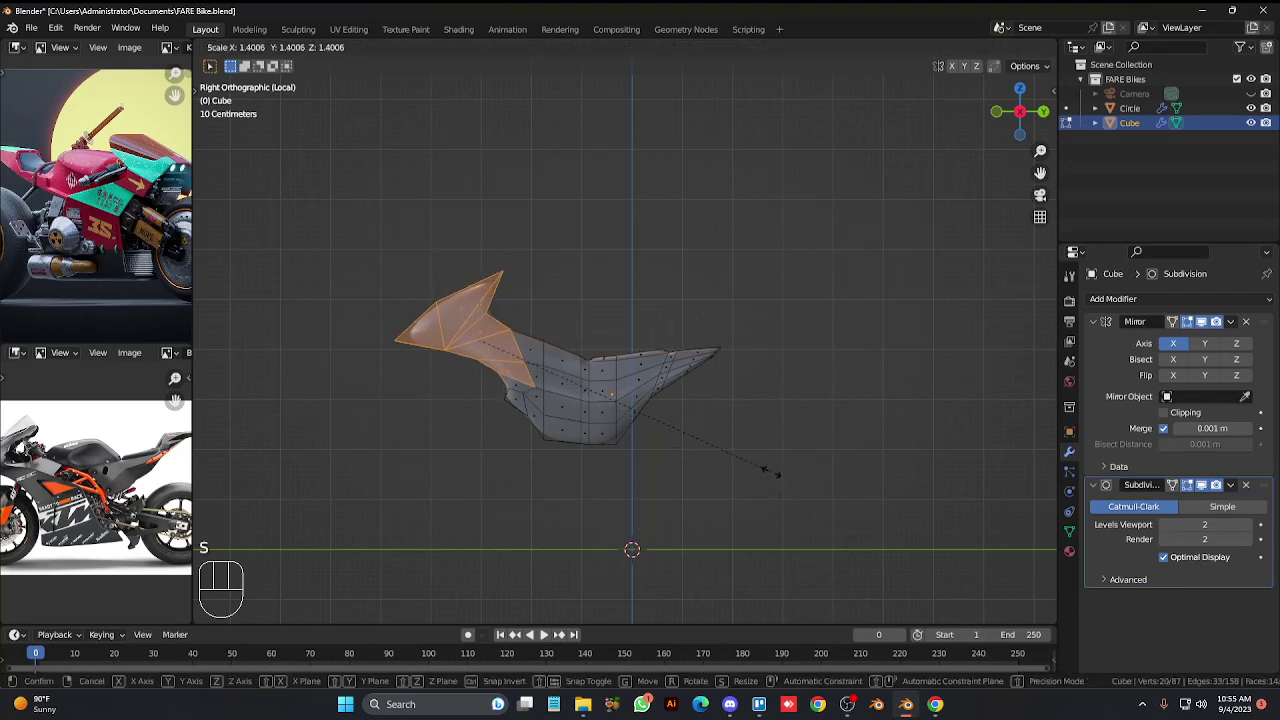
pyautogui.moveTo(773, 471); pyautogui.dragTo(728, 204)
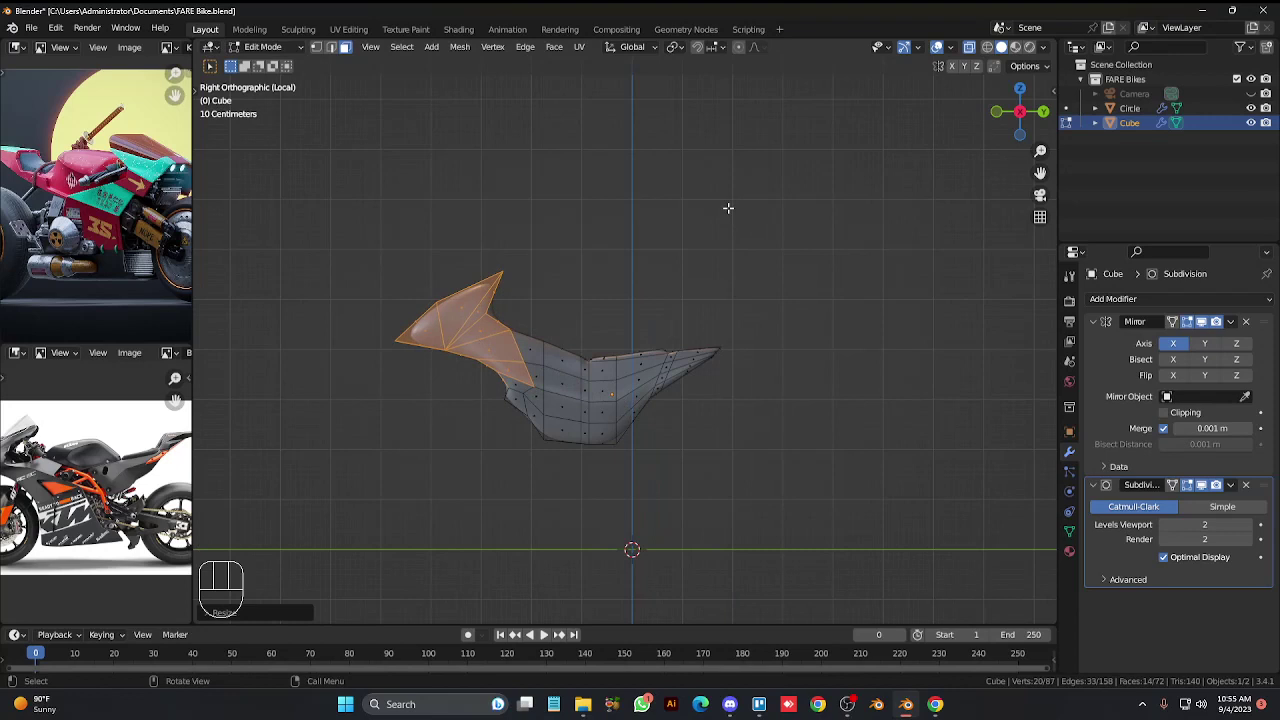
pyautogui.press('alt+z')
pyautogui.press('Tab')
# Orbit to inspect the enlarged fin, undo twice, and review the body from the side in Object Mode.
pyautogui.press('KP_4')
pyautogui.press('KP_4')
pyautogui.press('KP_4')
pyautogui.press('KP_4')
pyautogui.press('KP_4')
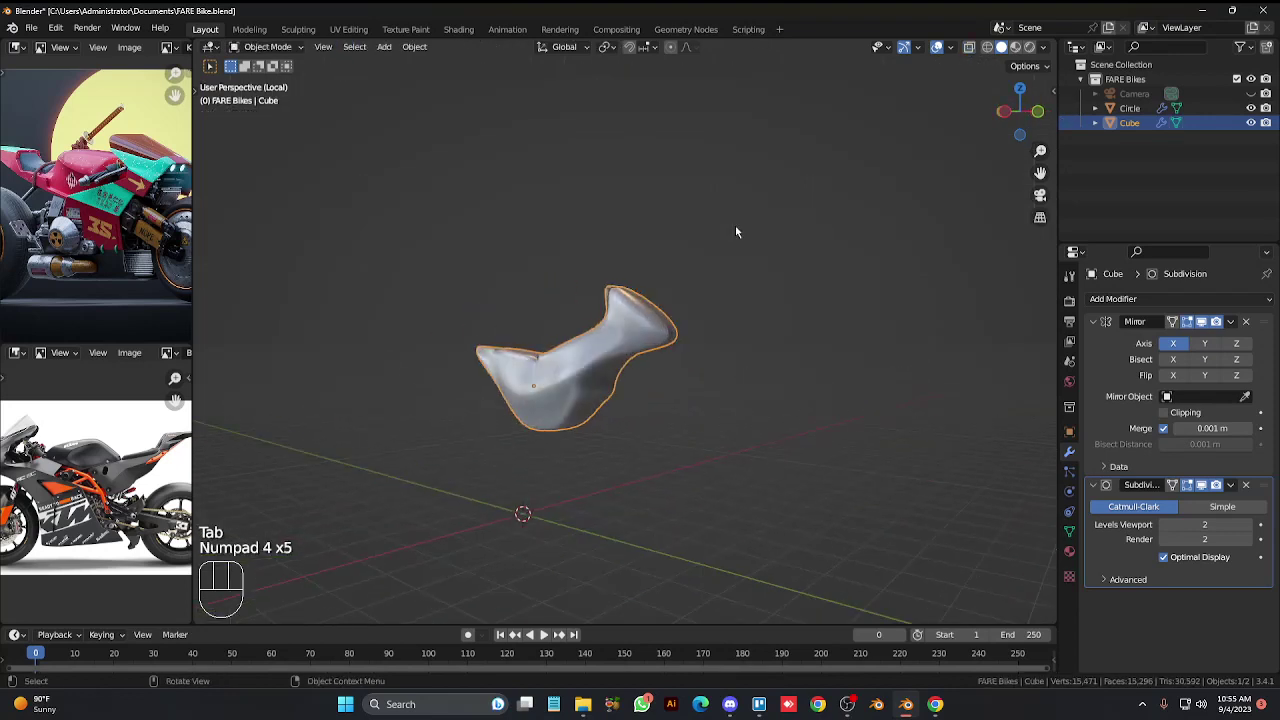
pyautogui.press('KP_6')
pyautogui.press('KP_6')
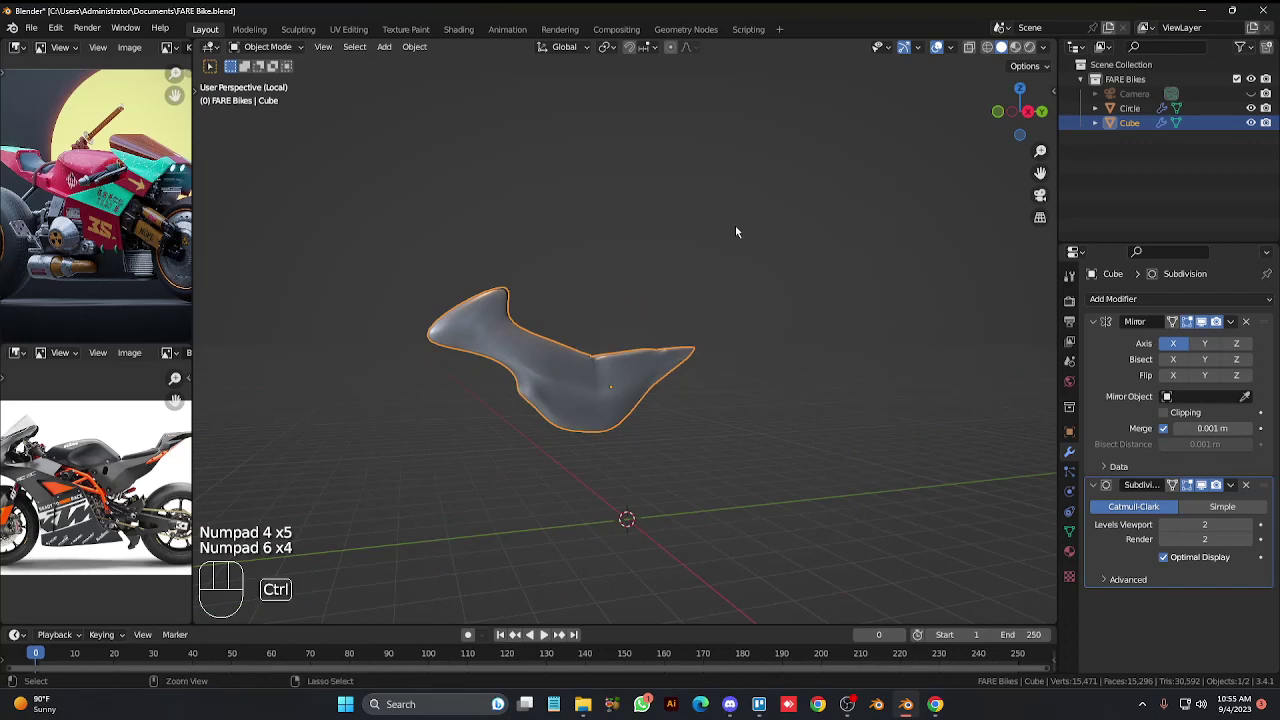
pyautogui.press('ctrl+z')
pyautogui.press('ctrl+z')
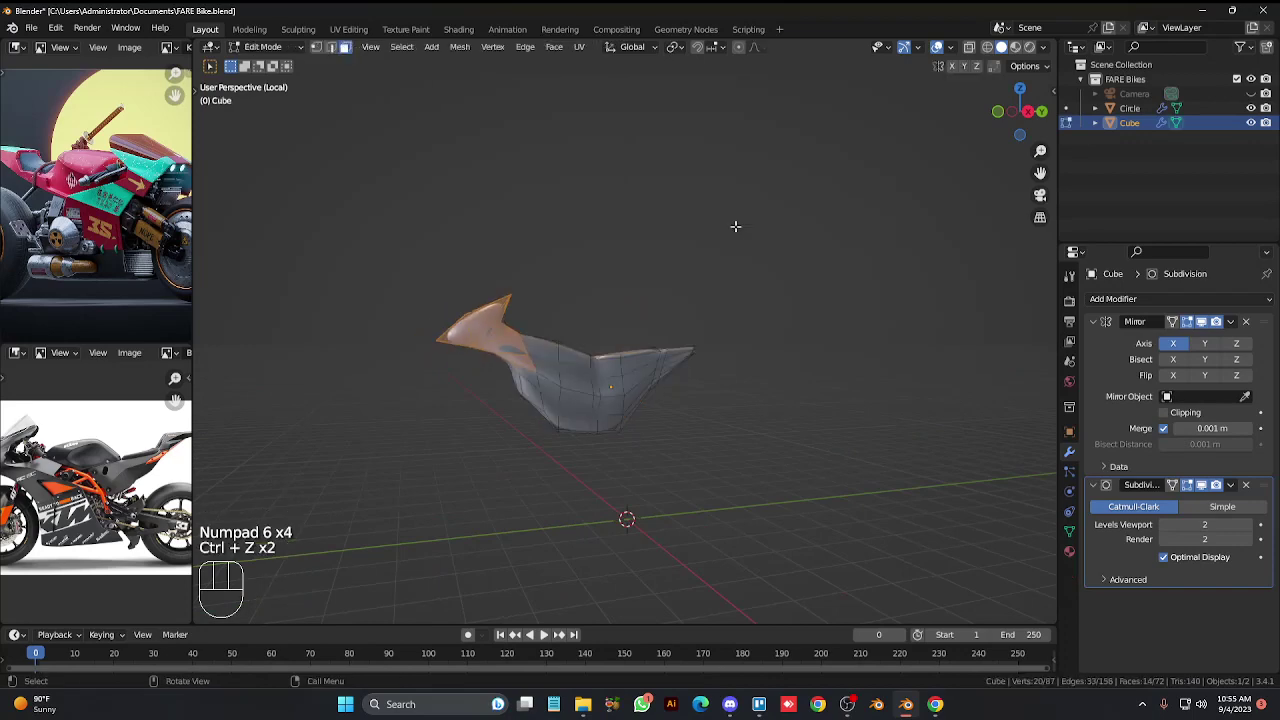
pyautogui.press('Tab')
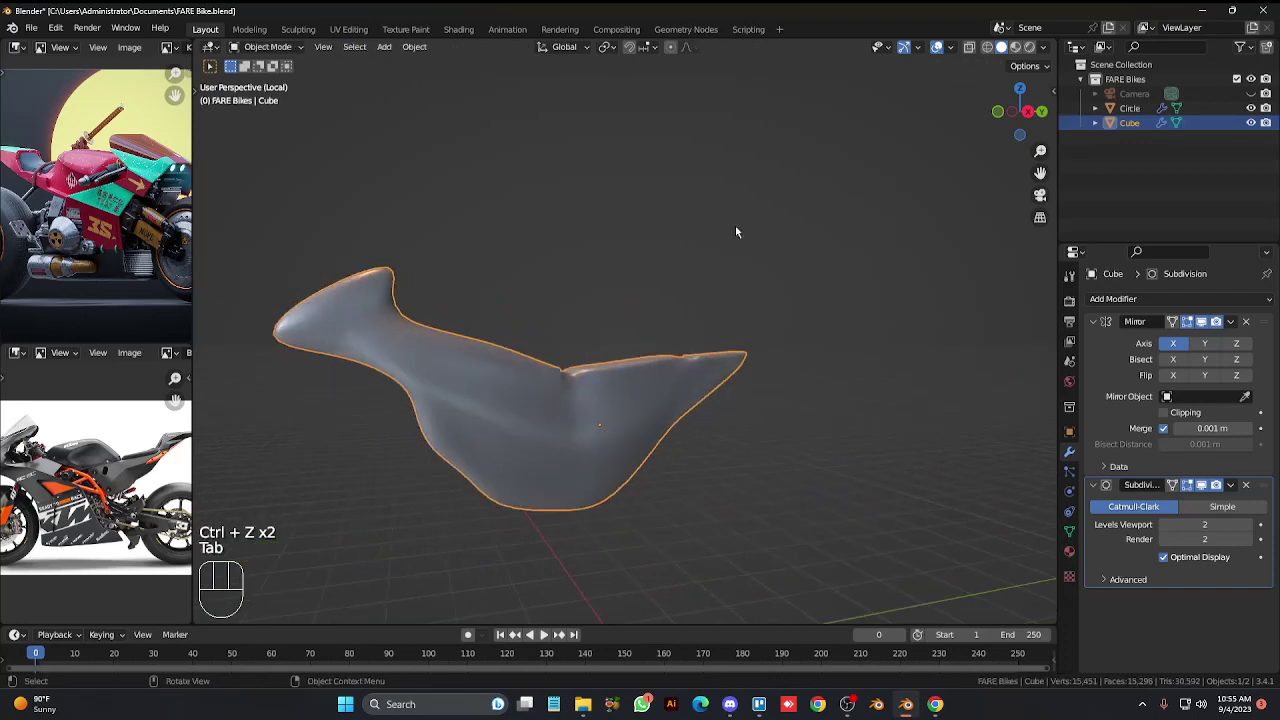
pyautogui.press('KP_3')
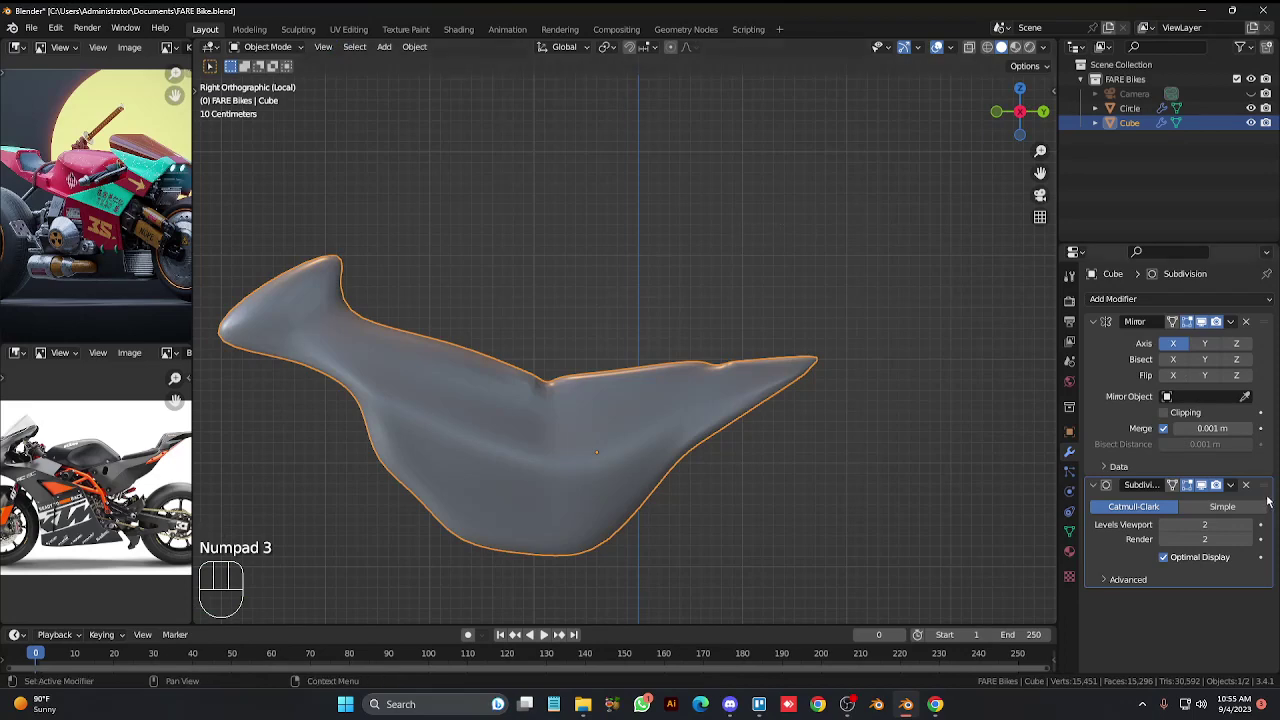
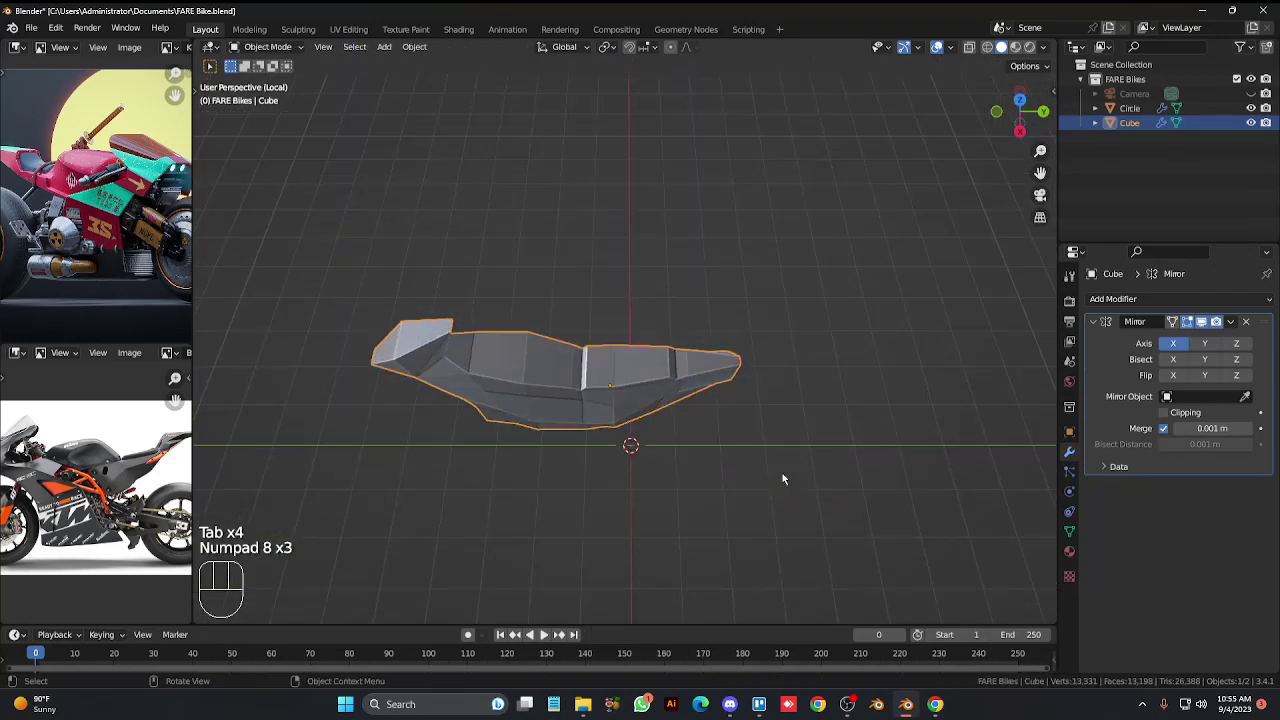
# Orbit around the body and settle on a front view with the body selected.
pyautogui.press('KP_4')
pyautogui.press('KP_4')
pyautogui.press('KP_2')
pyautogui.press('KP_2')
pyautogui.press('KP_4')
pyautogui.press('KP_2')
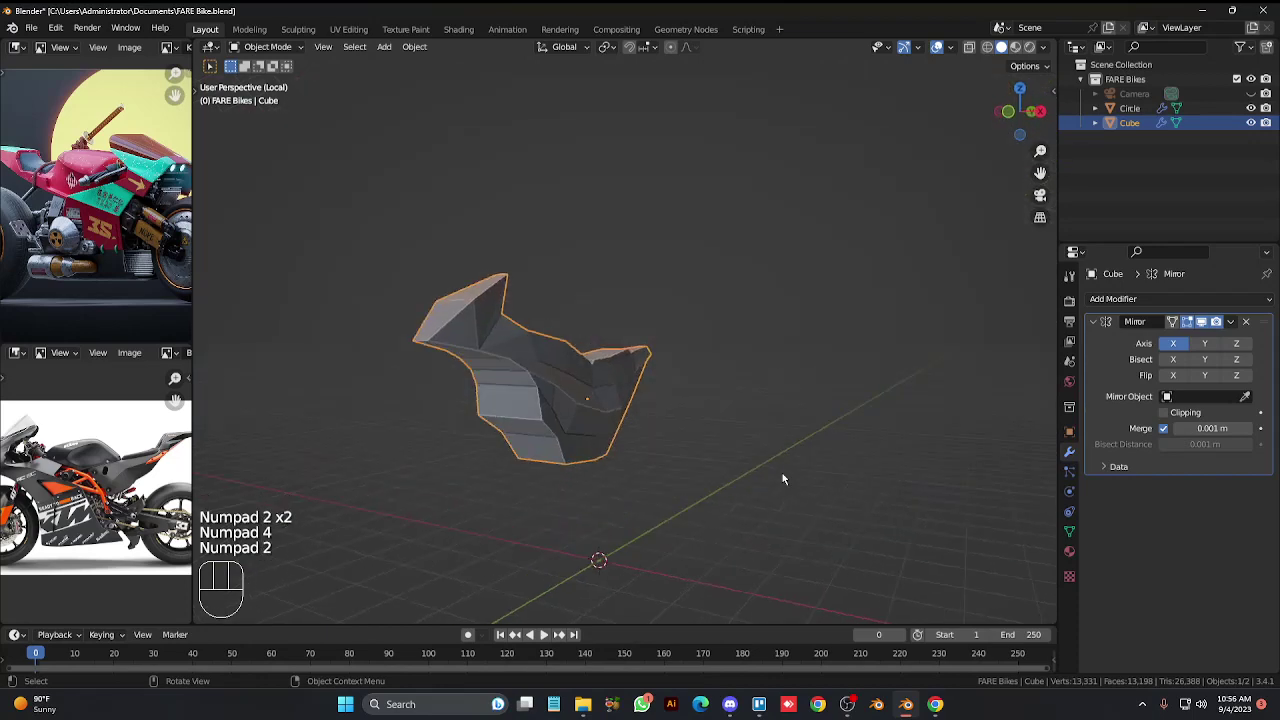
pyautogui.press('KP_Multiply')
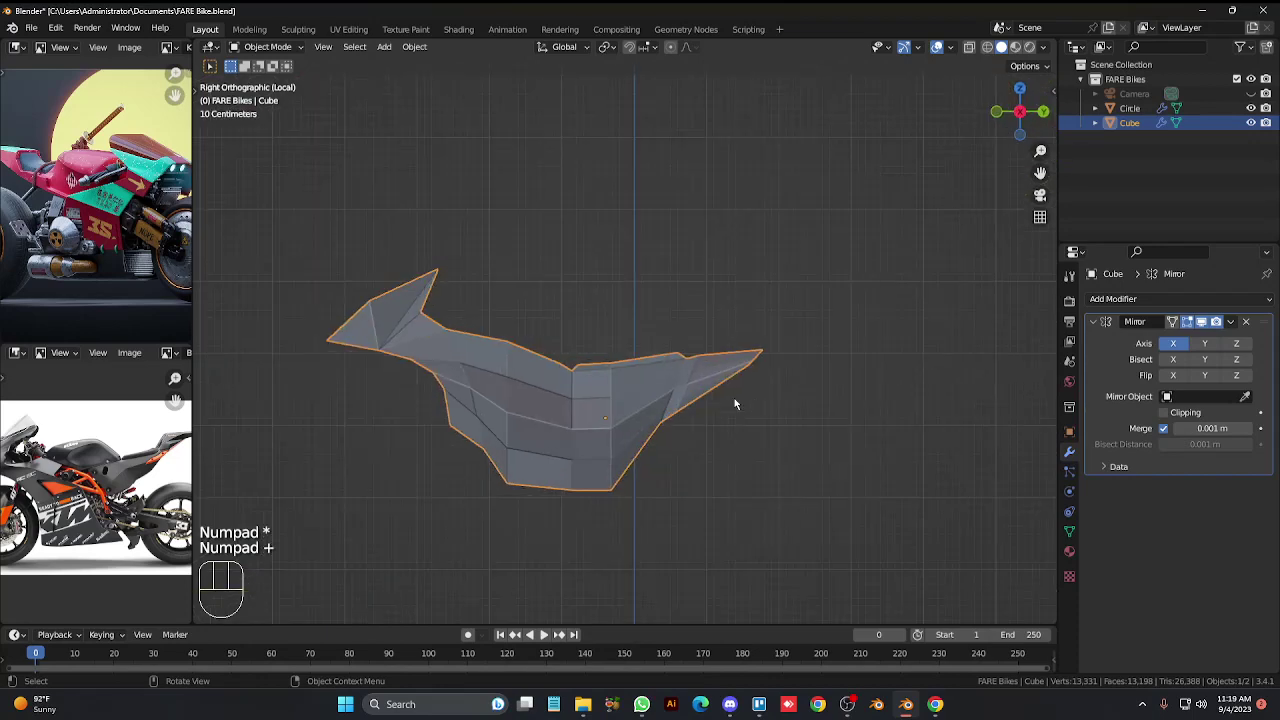
pyautogui.press('KP_Subtract')
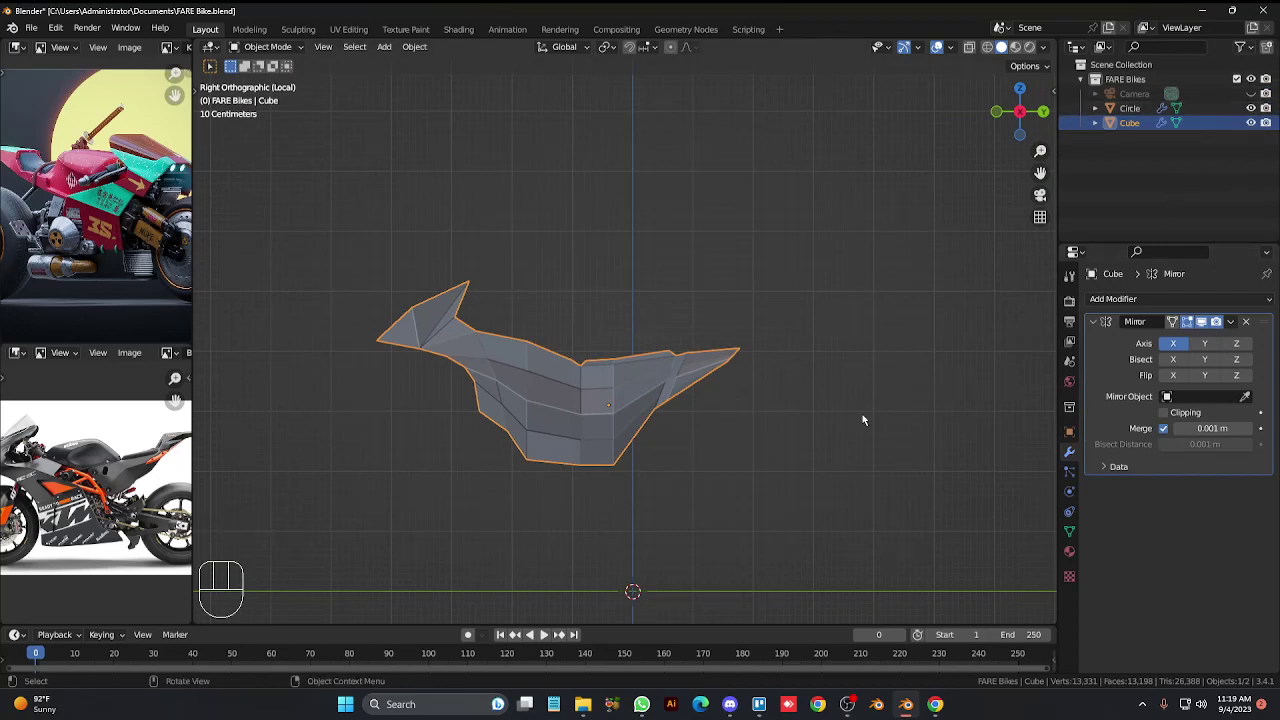
pyautogui.press('KP_Divide')
pyautogui.press('KP_3')
pyautogui.press('KP_1')
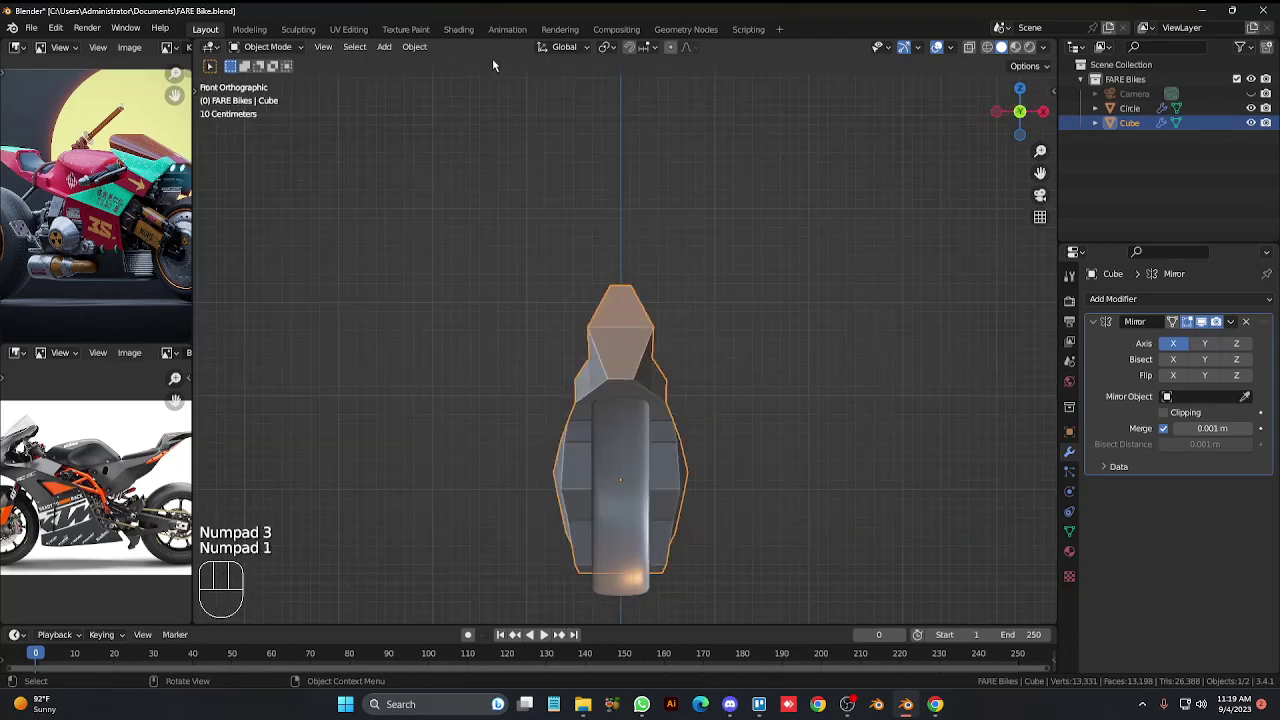
pyautogui.click(620, 362)
# In Edit Mode with X-ray, box-select the front cowl vertices, then the front fin section from the side.
pyautogui.press('Tab')
pyautogui.press('1')
pyautogui.moveTo(620, 255); pyautogui.dragTo(662, 403)
pyautogui.press('g')
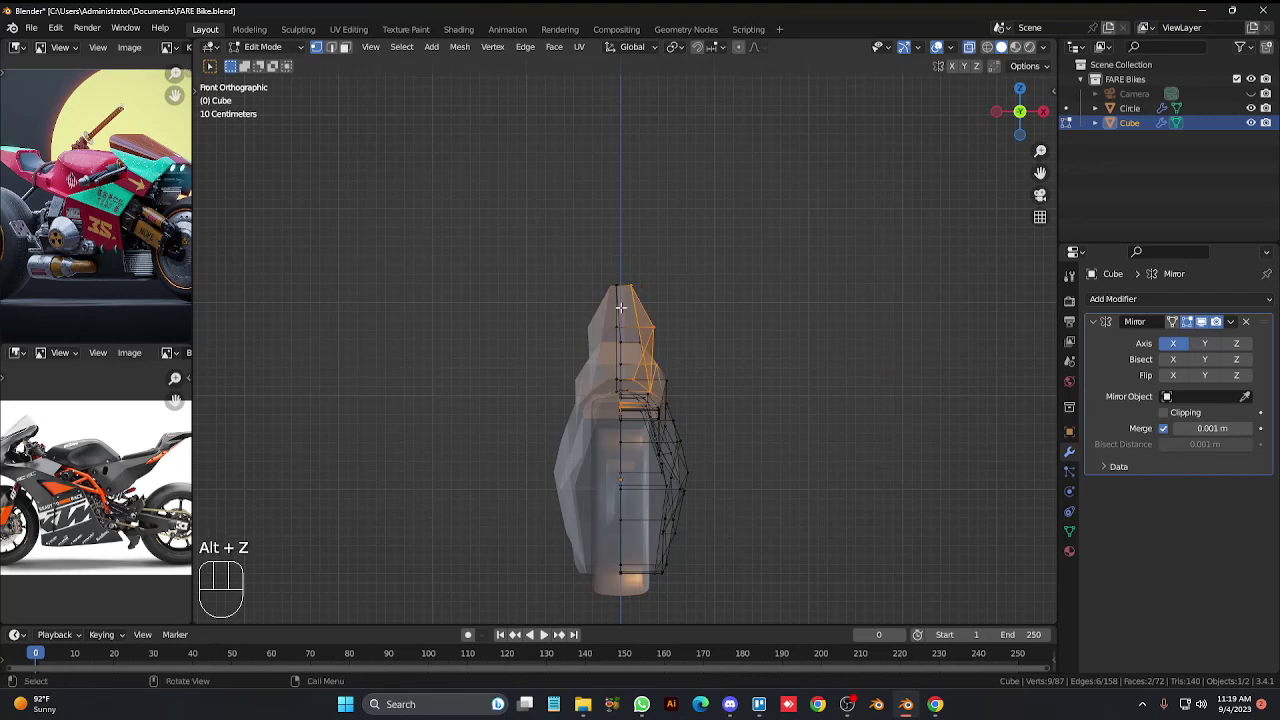
pyautogui.moveTo(626, 268); pyautogui.dragTo(660, 390)
pyautogui.press('alt+z')
pyautogui.press('KP_3')
pyautogui.press('alt+z')
pyautogui.moveTo(458, 314); pyautogui.dragTo(623, 393)
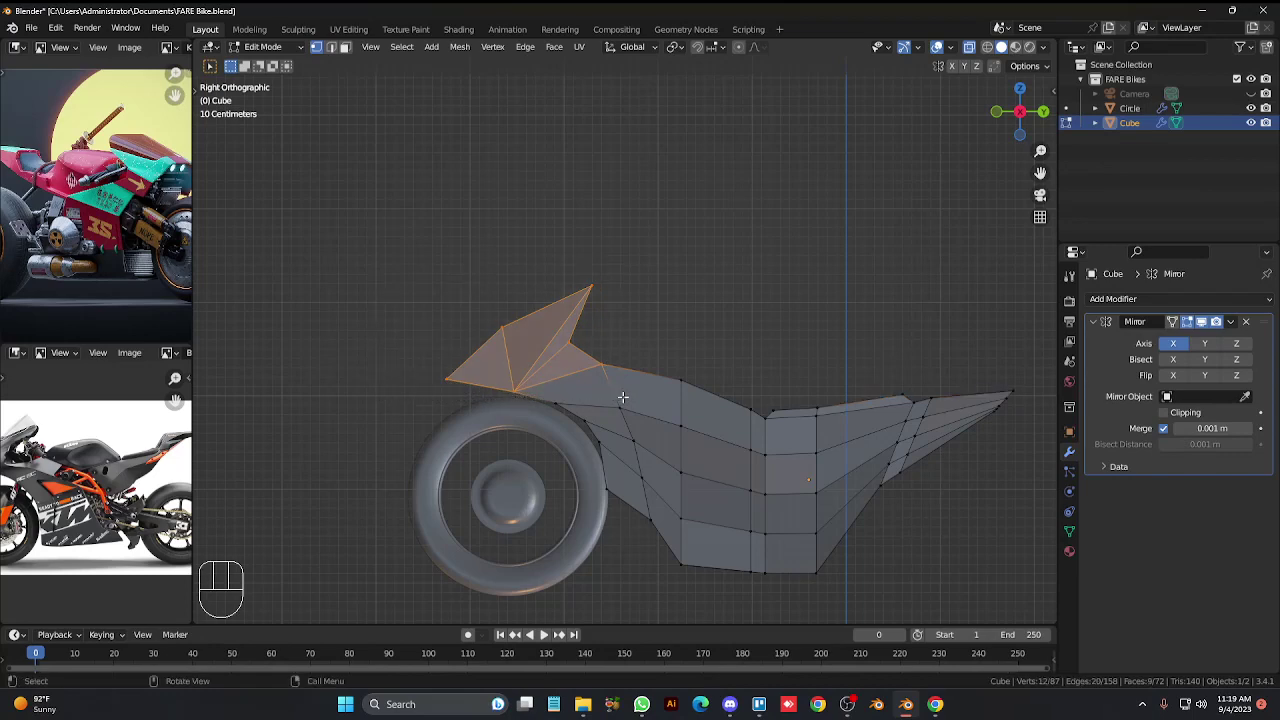
# Switch to face select and pick the front fin face from the side view.
pyautogui.press('alt+z')
pyautogui.press('KP_1')
pyautogui.press('alt+z')
pyautogui.press('alt+z')
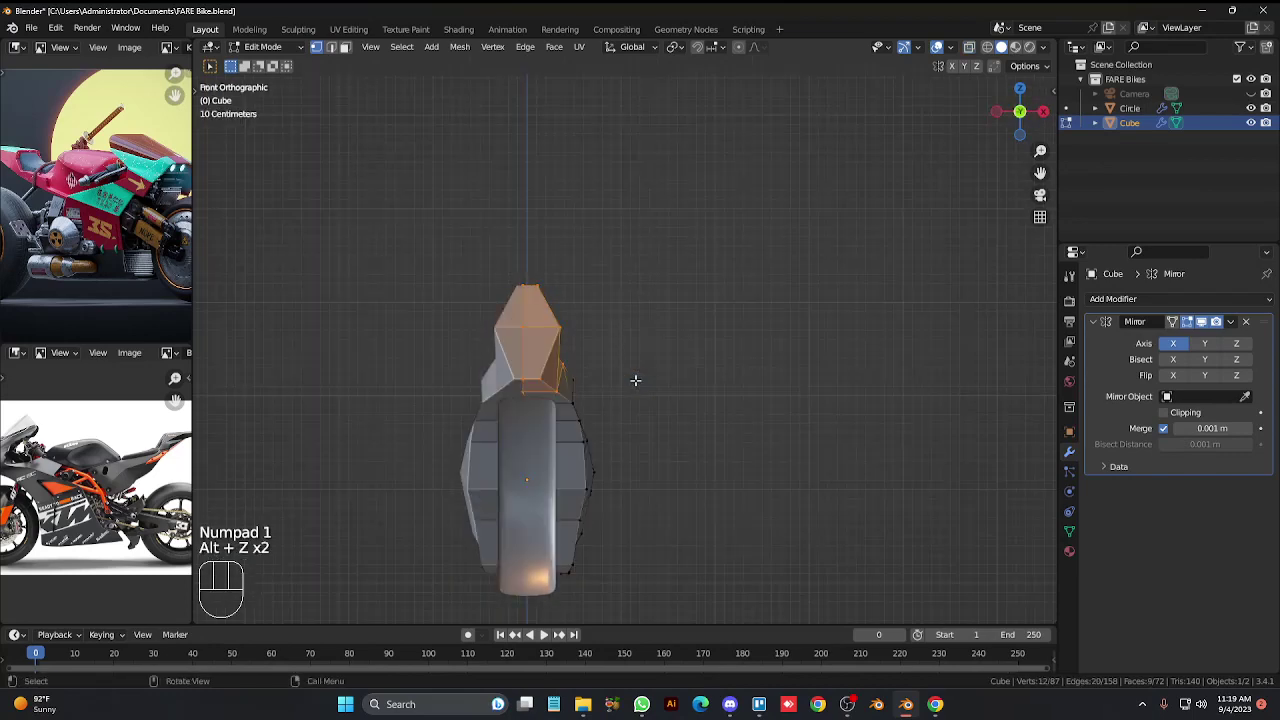
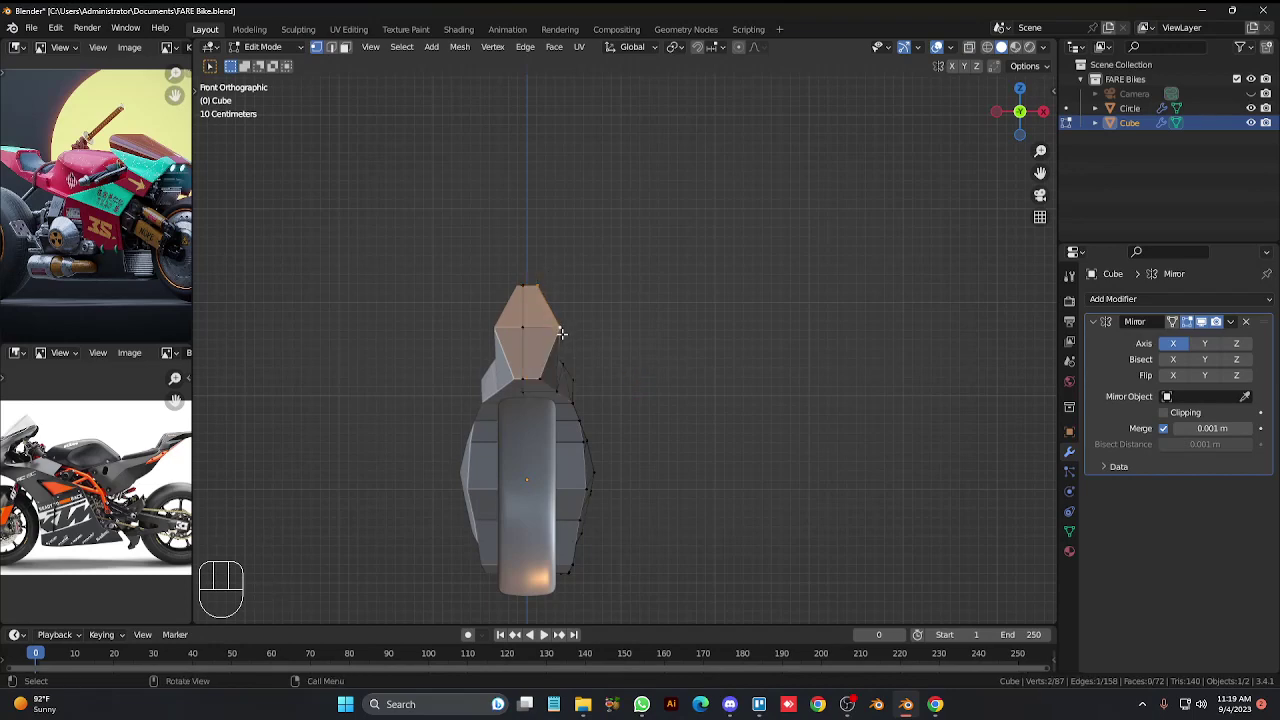
pyautogui.press('3')
pyautogui.press('KP_3')
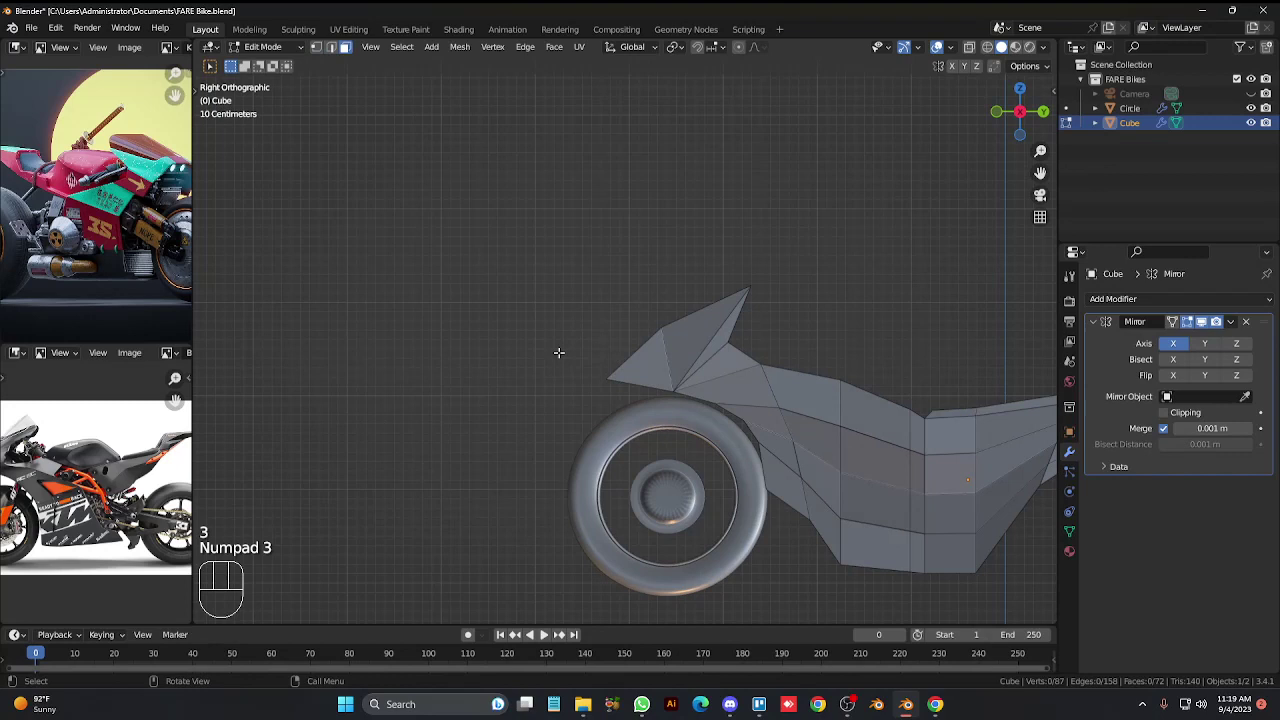
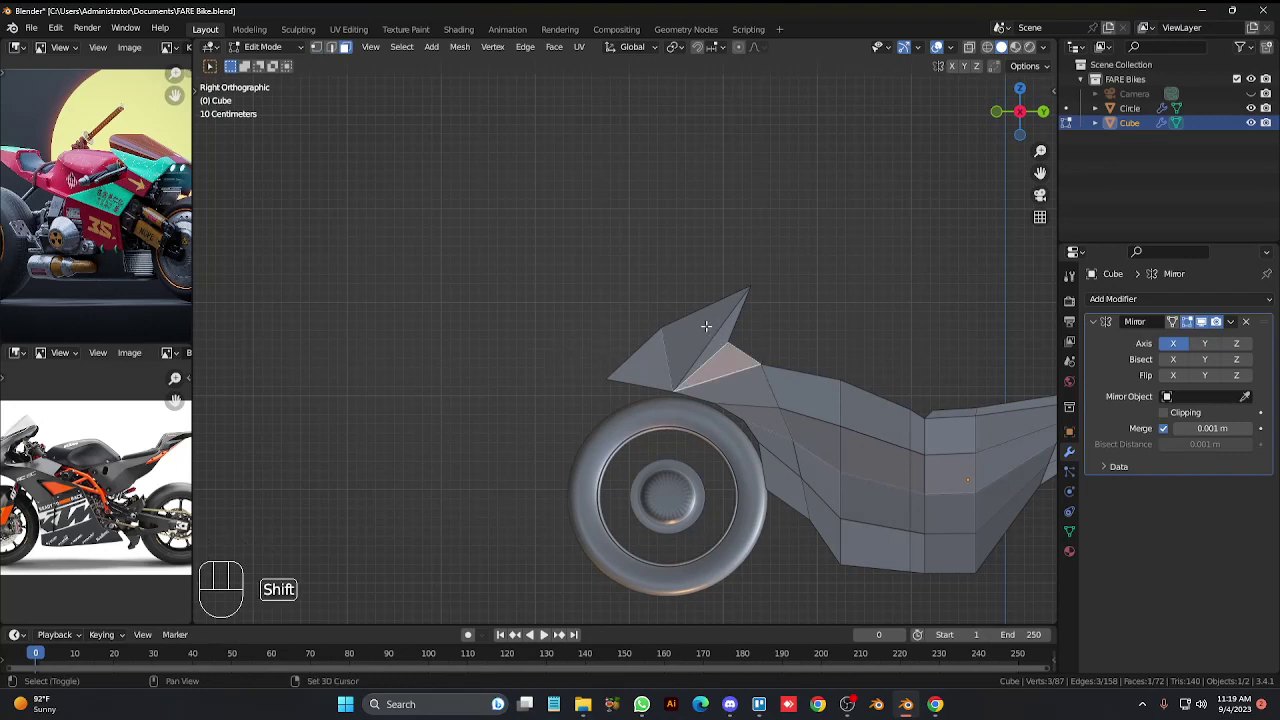
pyautogui.click(704, 320)
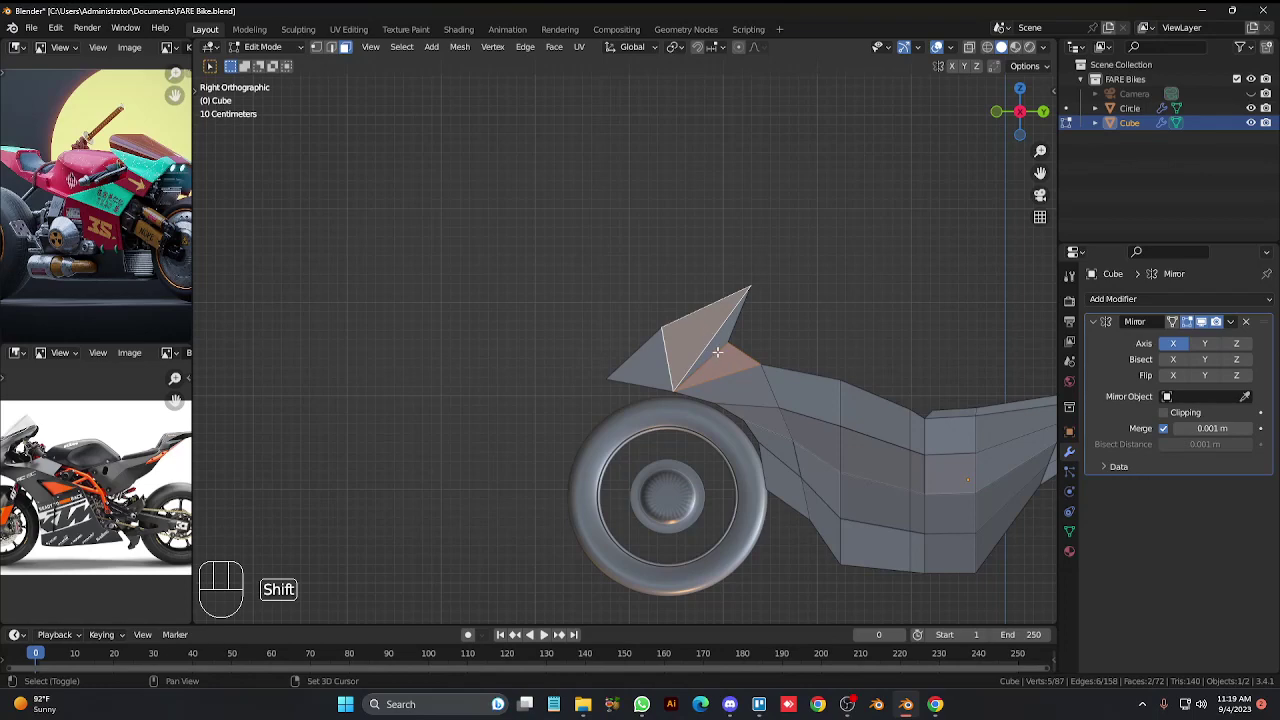
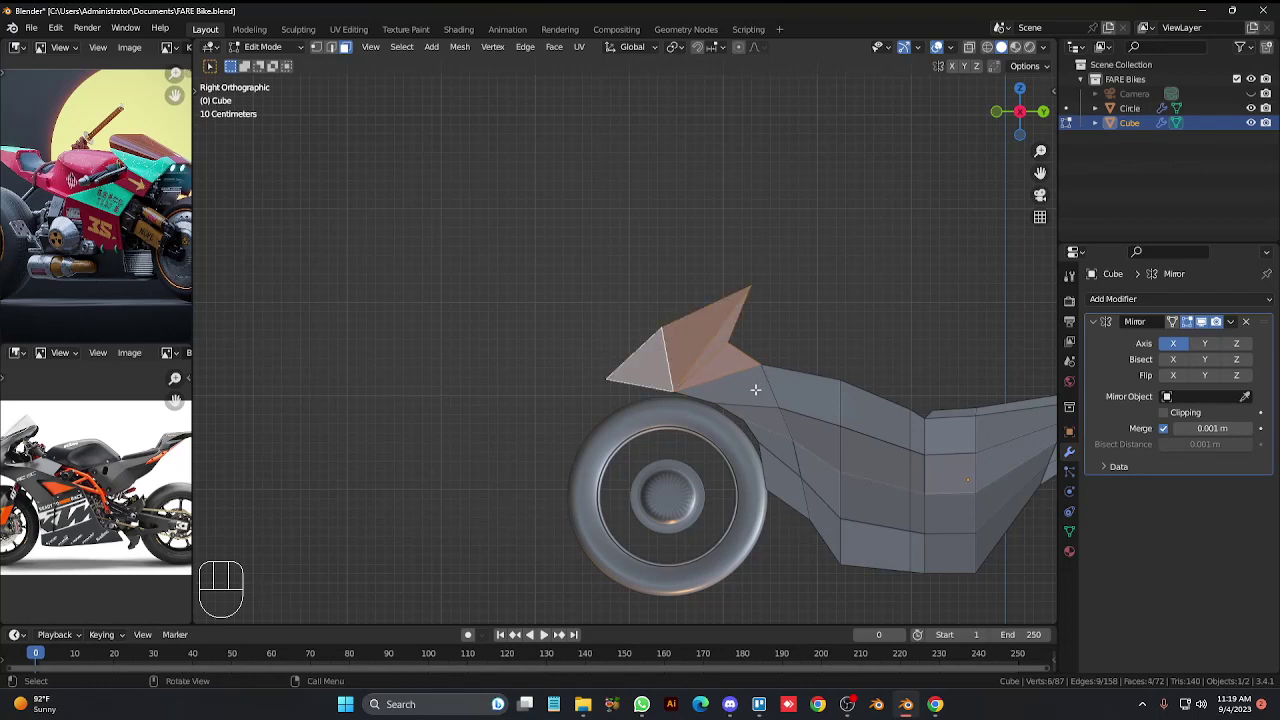
# From the front view, widen the cowl faces about 0.25 m along X and check with X-ray.
pyautogui.press('KP_1')
pyautogui.press('alt+z')
pyautogui.press('alt+z')
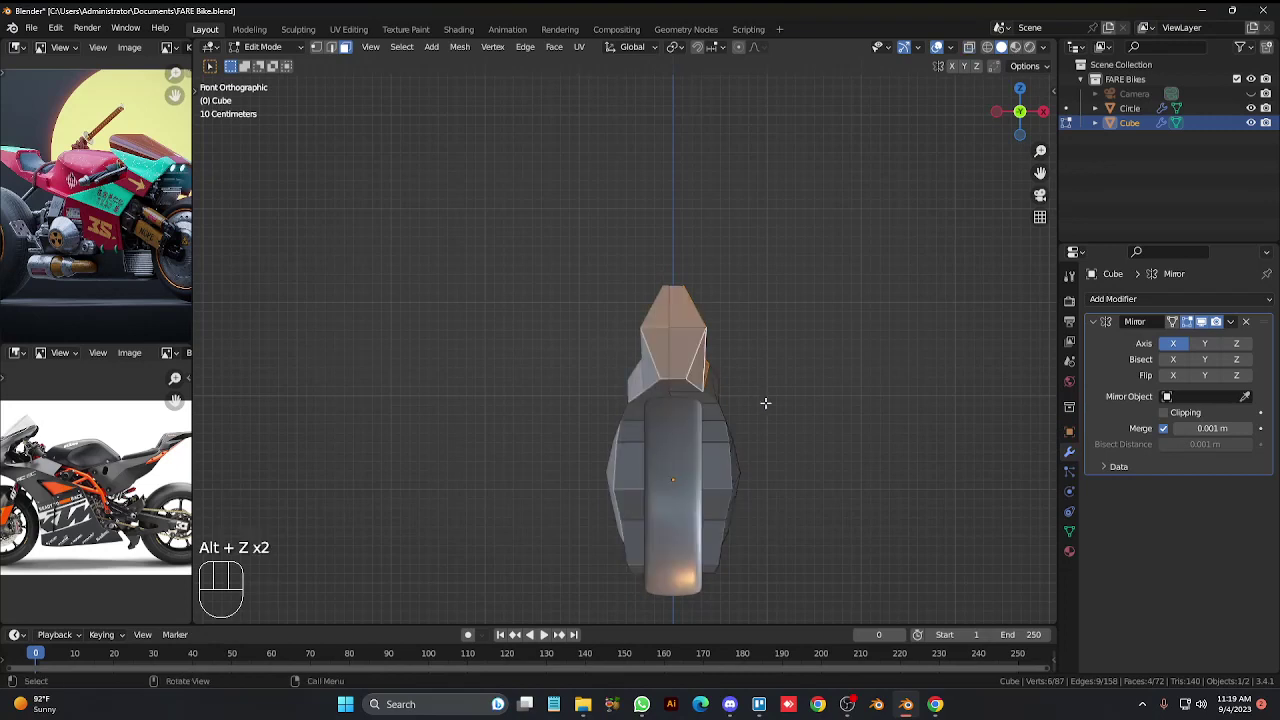
pyautogui.press('g')
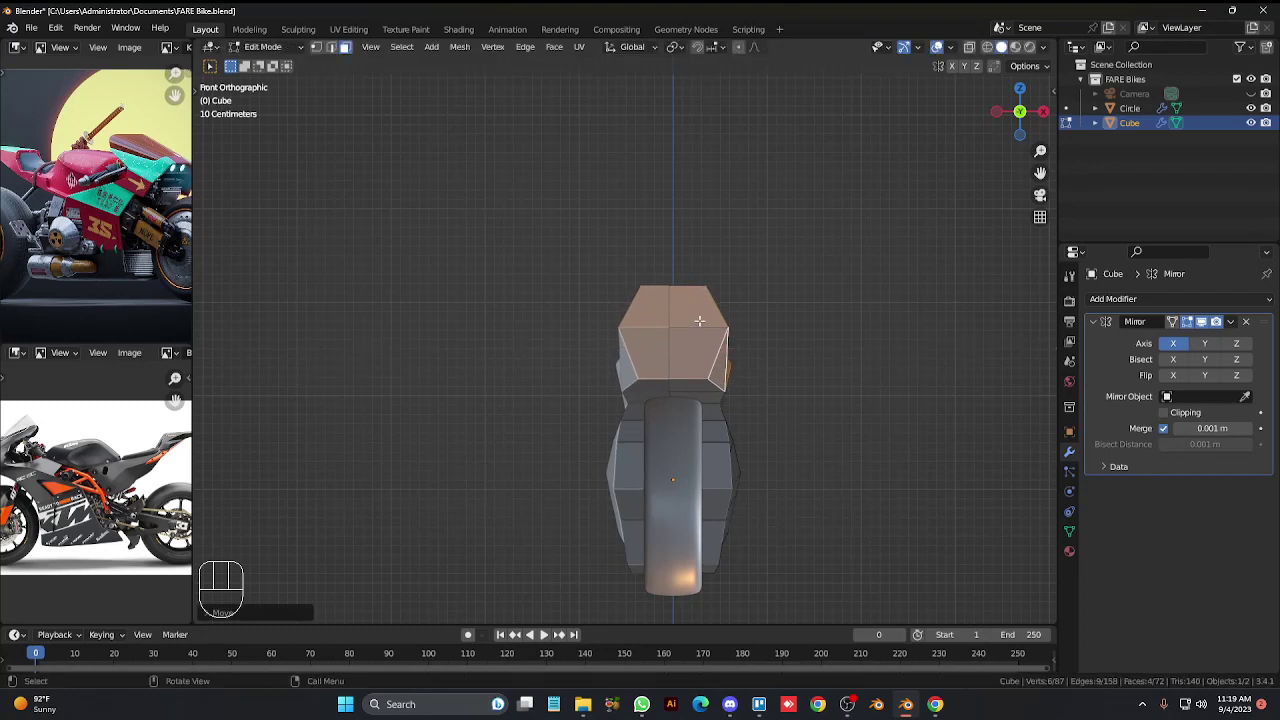
pyautogui.press('1')
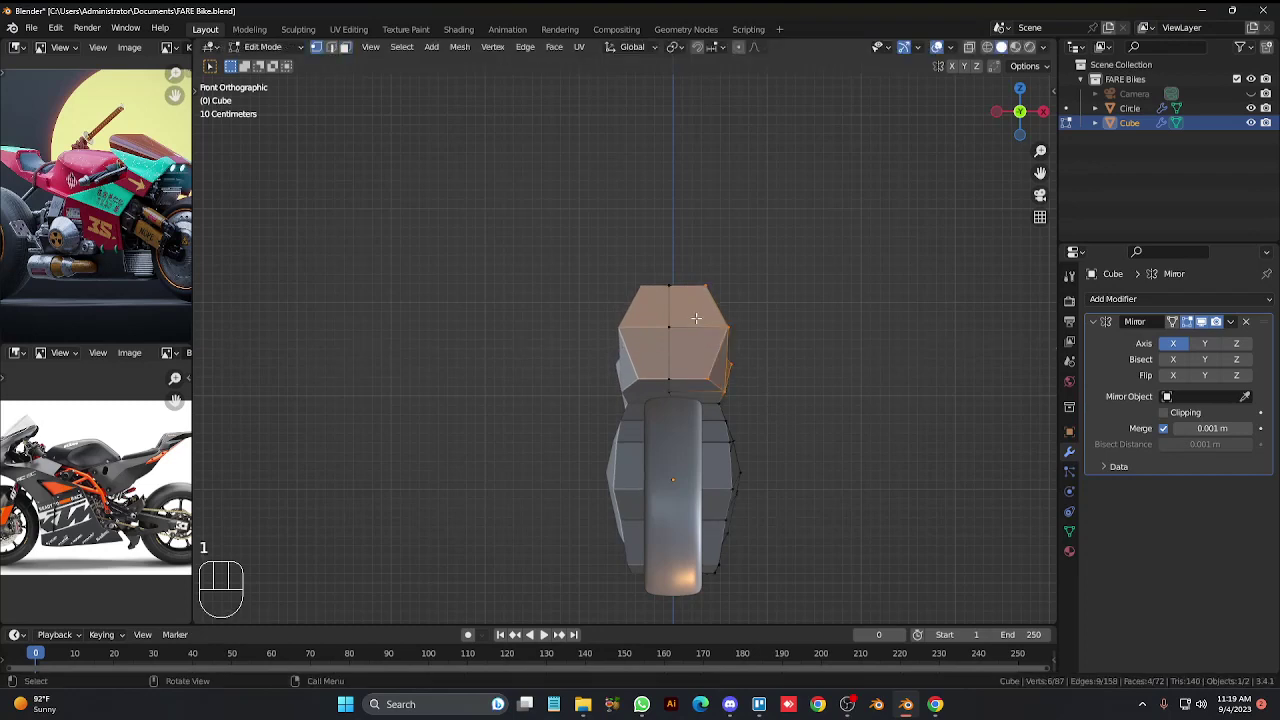
pyautogui.press('alt+z')
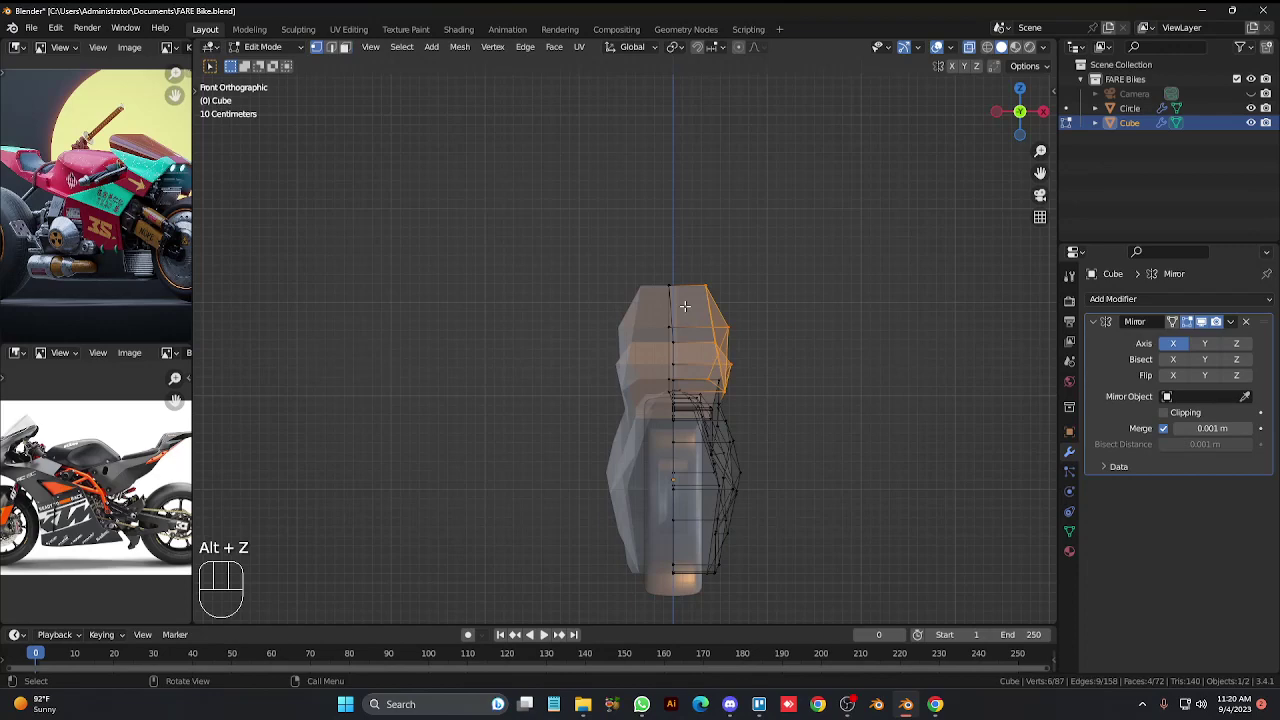
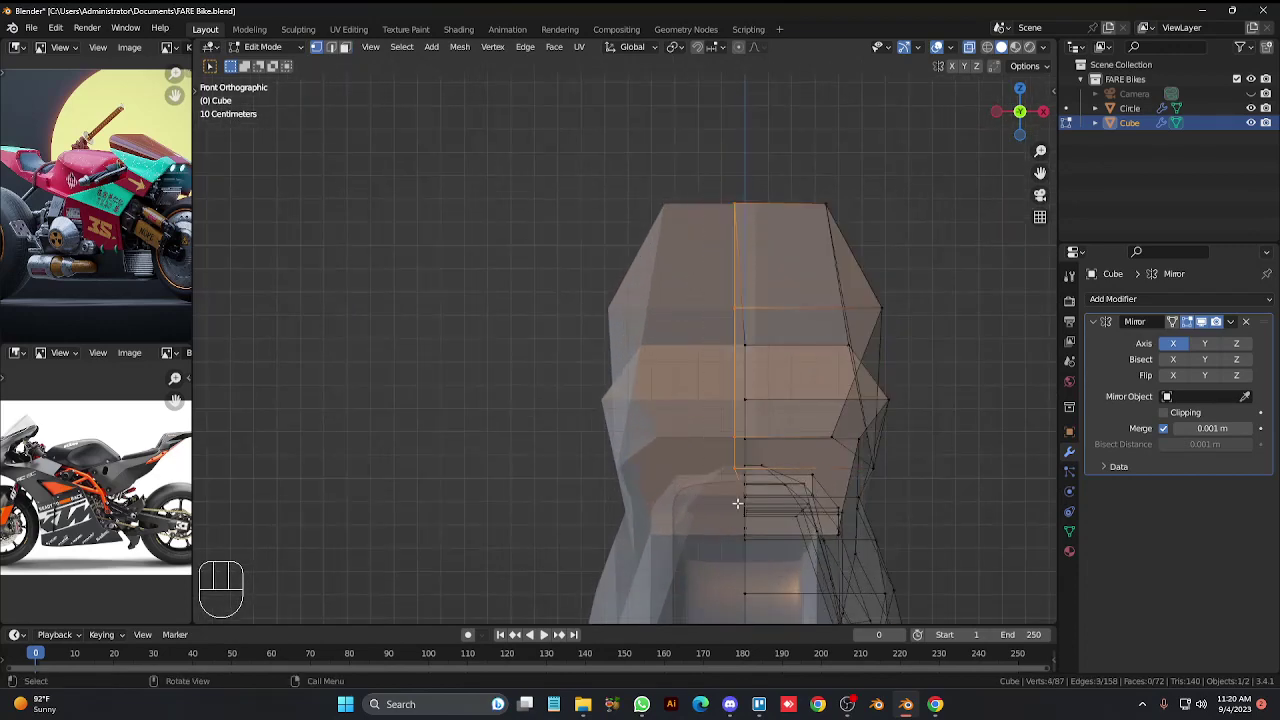
# Nudge the front cowl vertices sideways along X and return to object mode.
pyautogui.press('g')
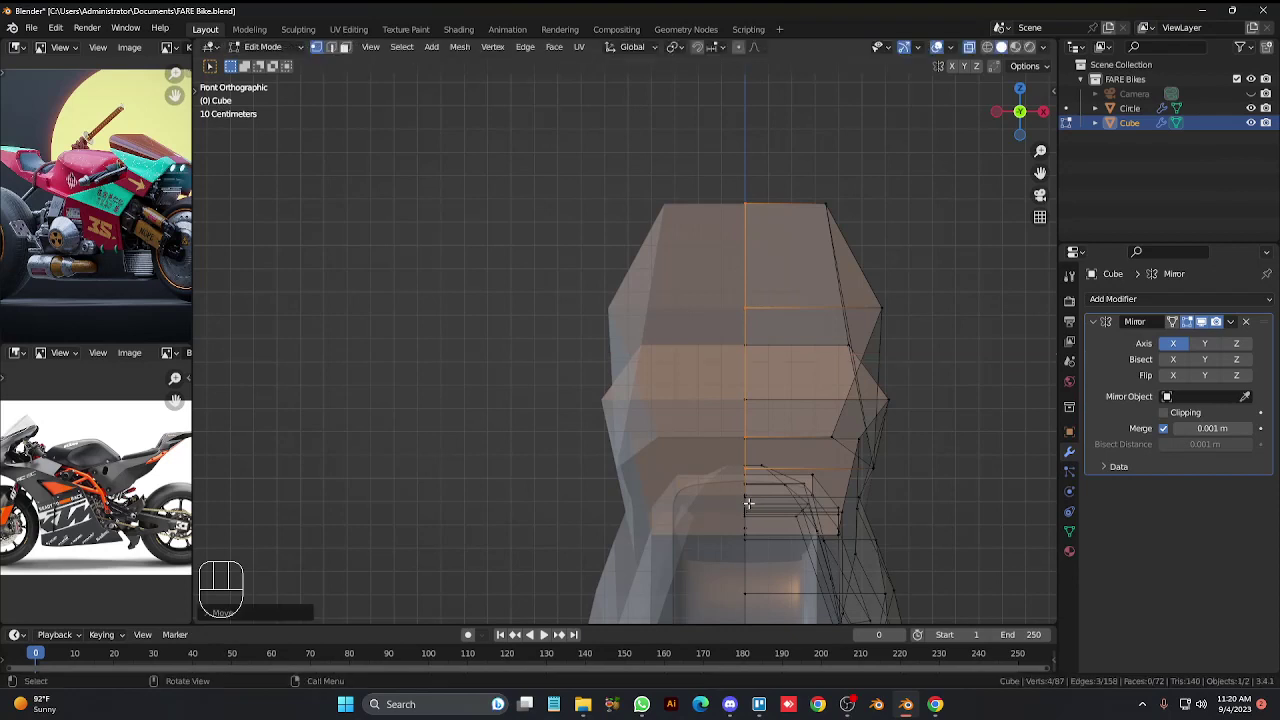
pyautogui.press('Tab')
pyautogui.click(366, 221)
pyautogui.press('alt+z')
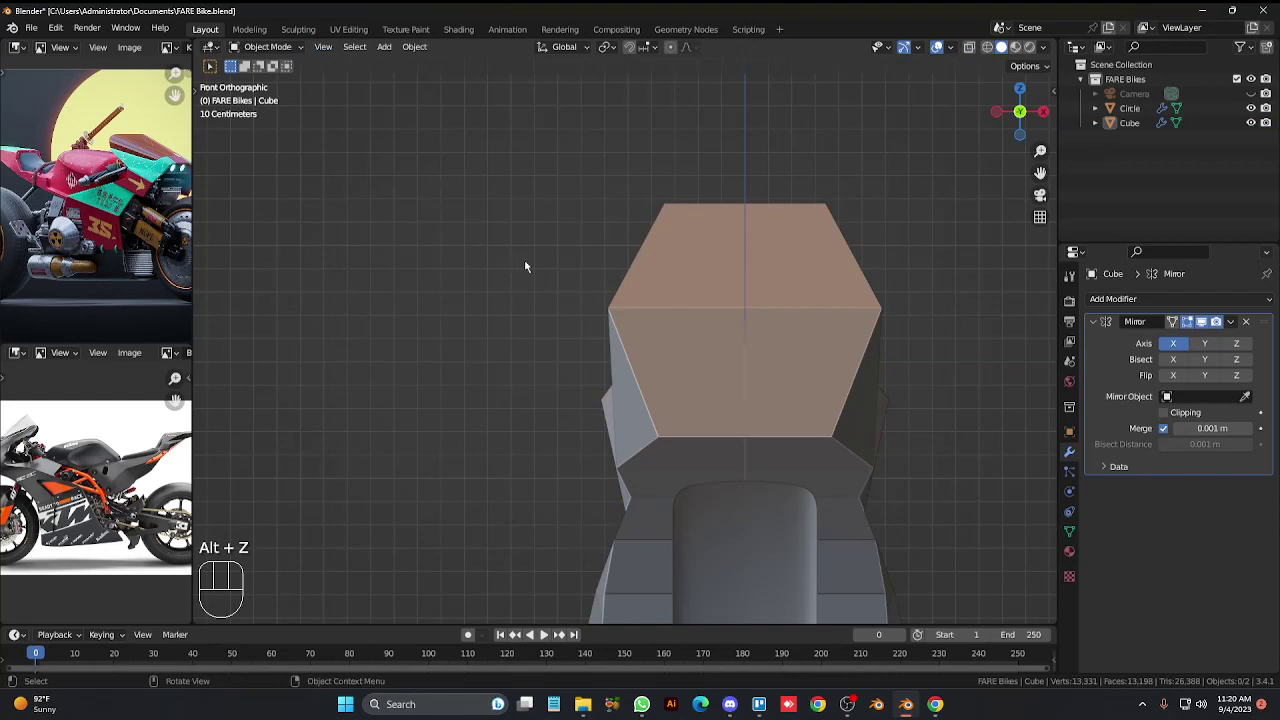
pyautogui.press('Tab')
pyautogui.press('g')
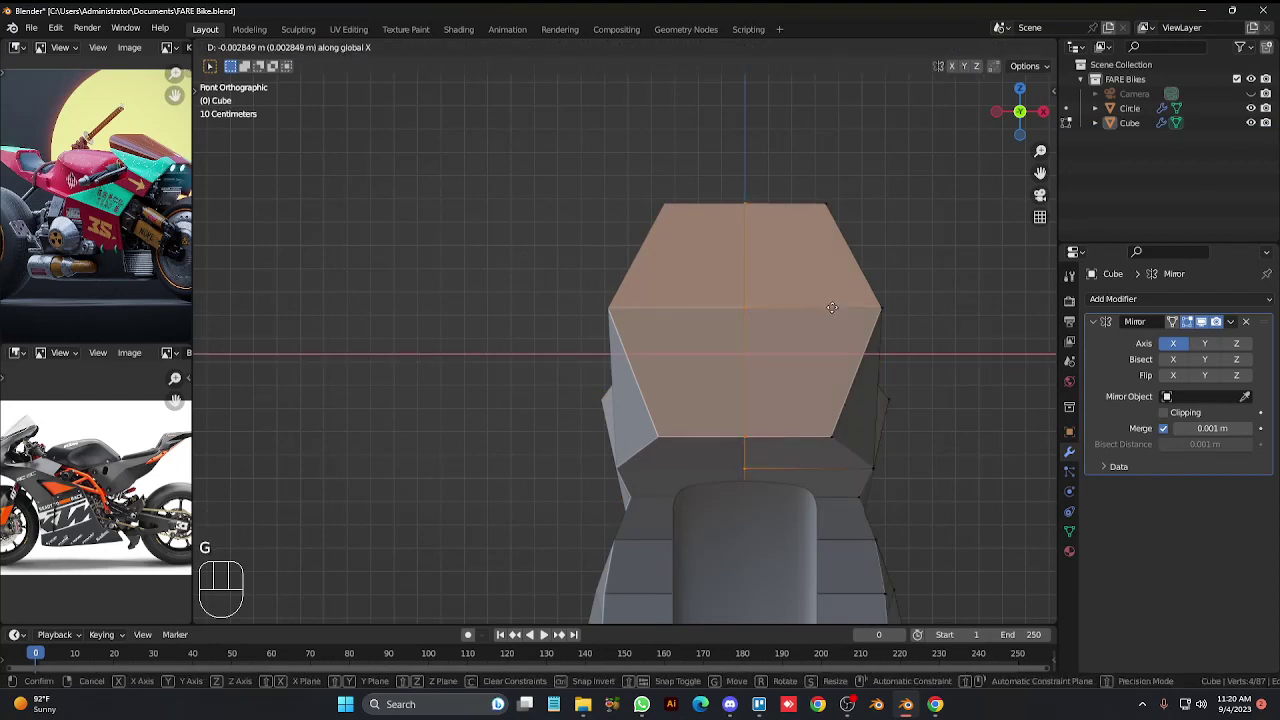
pyautogui.press('Tab')
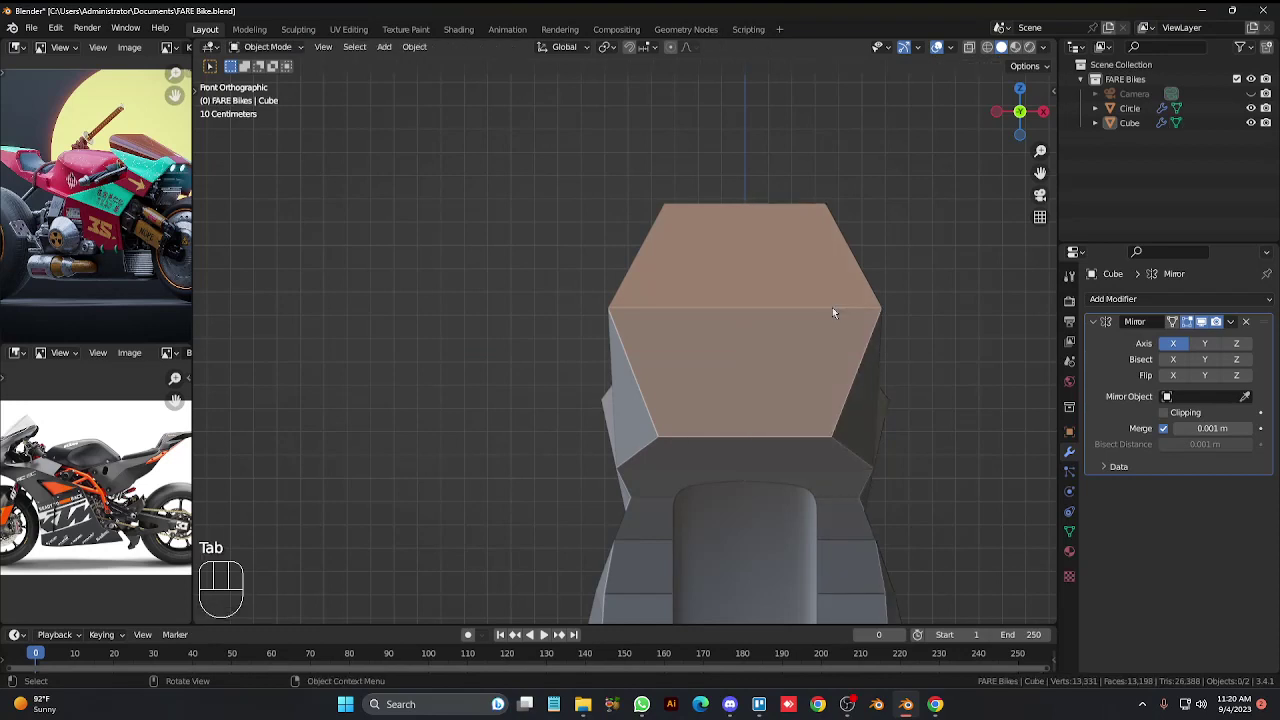
# With X-ray on, move the hidden centre-line vertices along X so both halves meet.
pyautogui.press('alt+z')
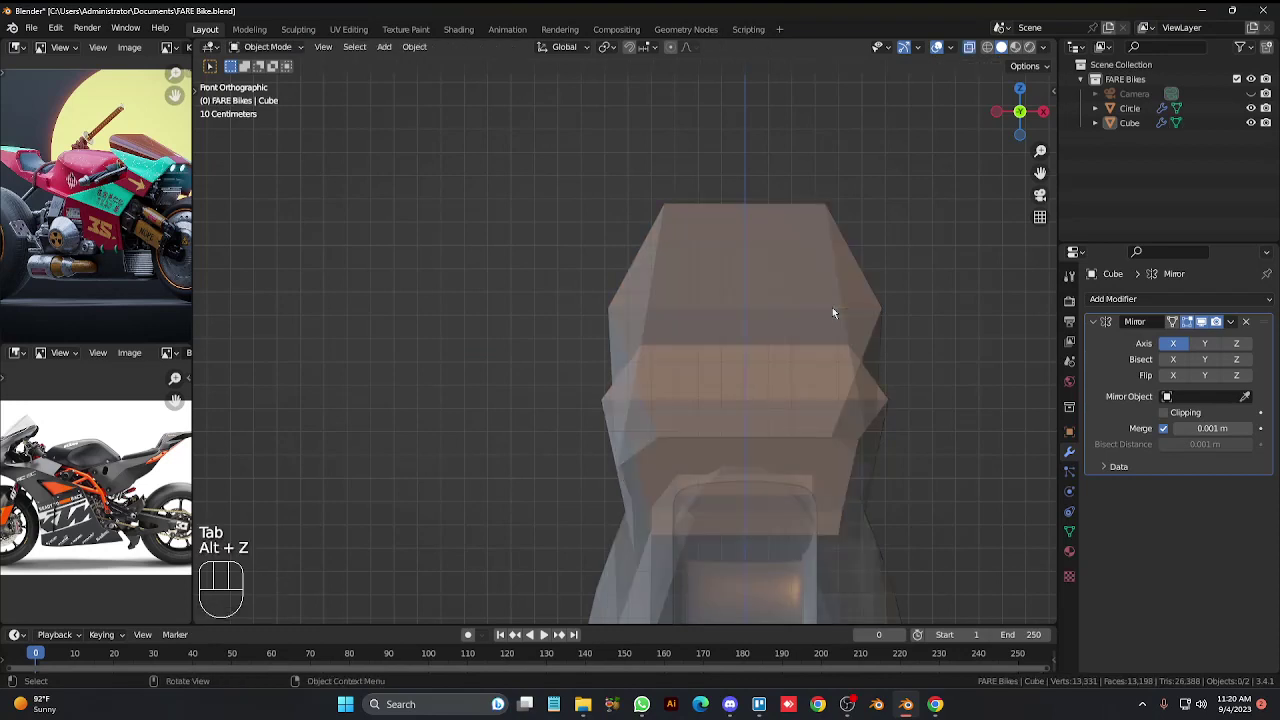
pyautogui.press('KP_6')
pyautogui.press('Tab')
pyautogui.press('Tab')
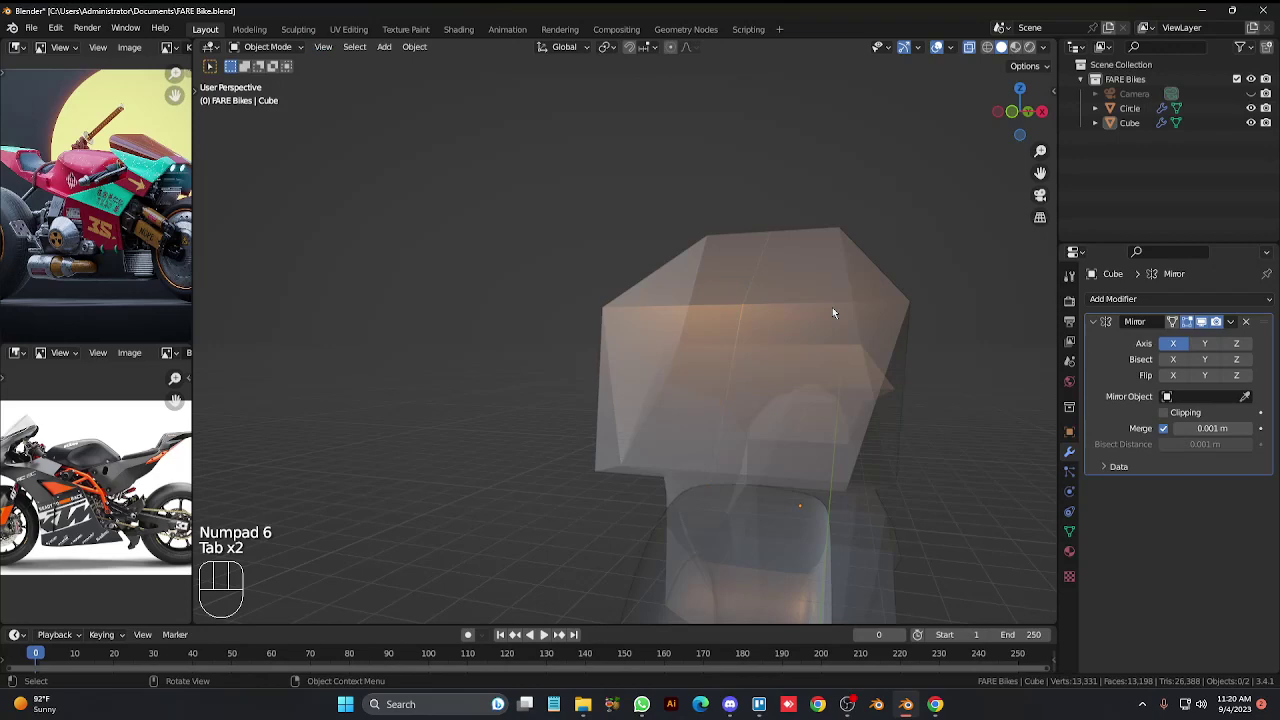
pyautogui.press('z')
pyautogui.press('Tab')
pyautogui.press('KP_Add')
pyautogui.press('KP_Add')
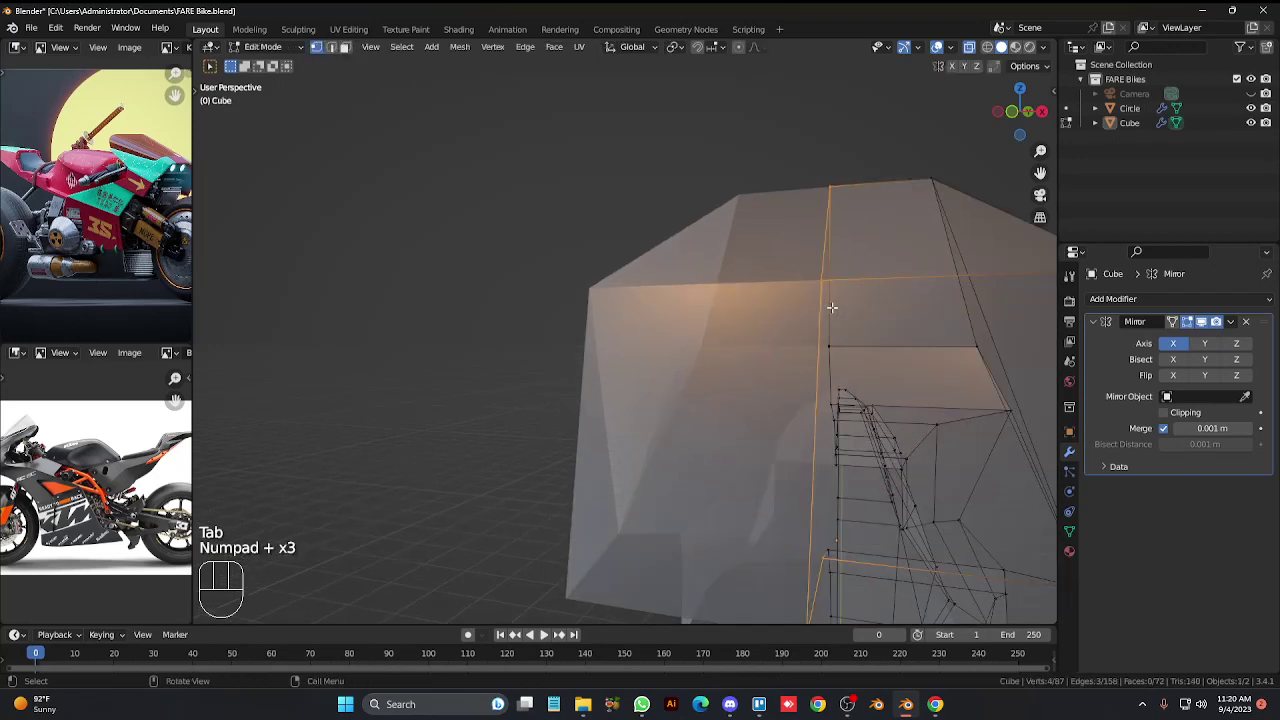
pyautogui.press('Tab')
pyautogui.press('Tab')
pyautogui.press('alt+z')
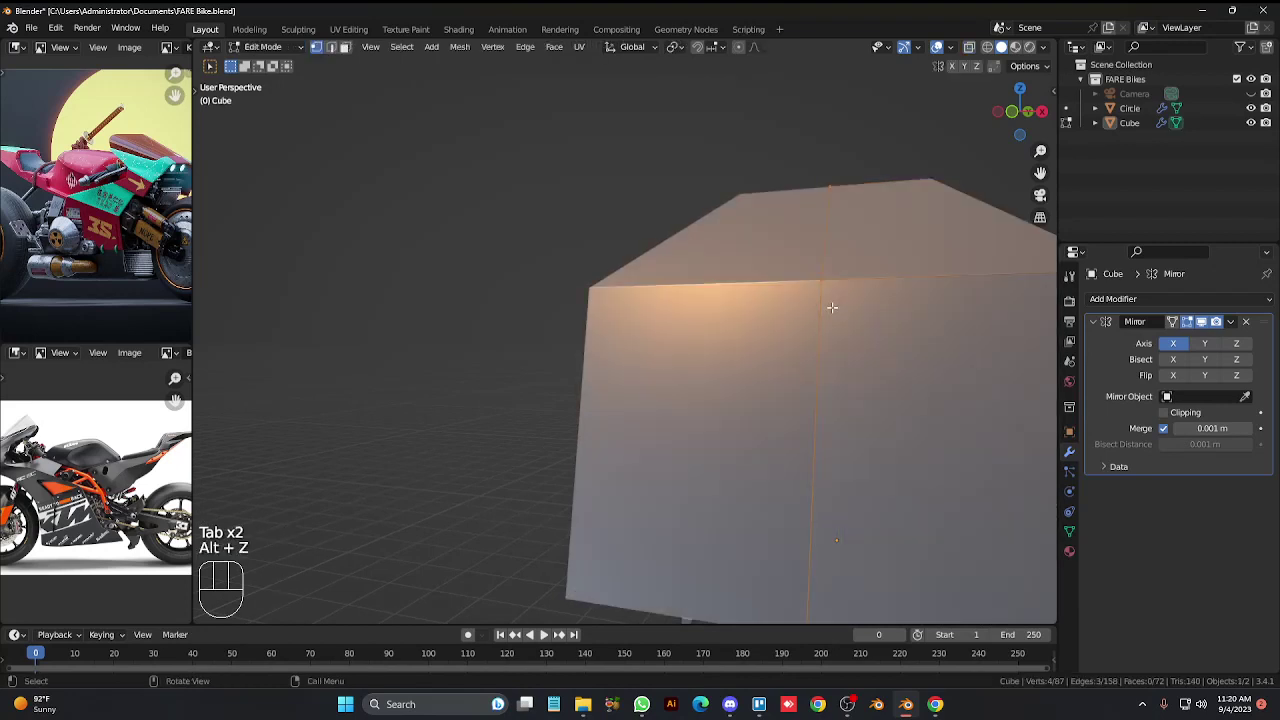
pyautogui.press('g')
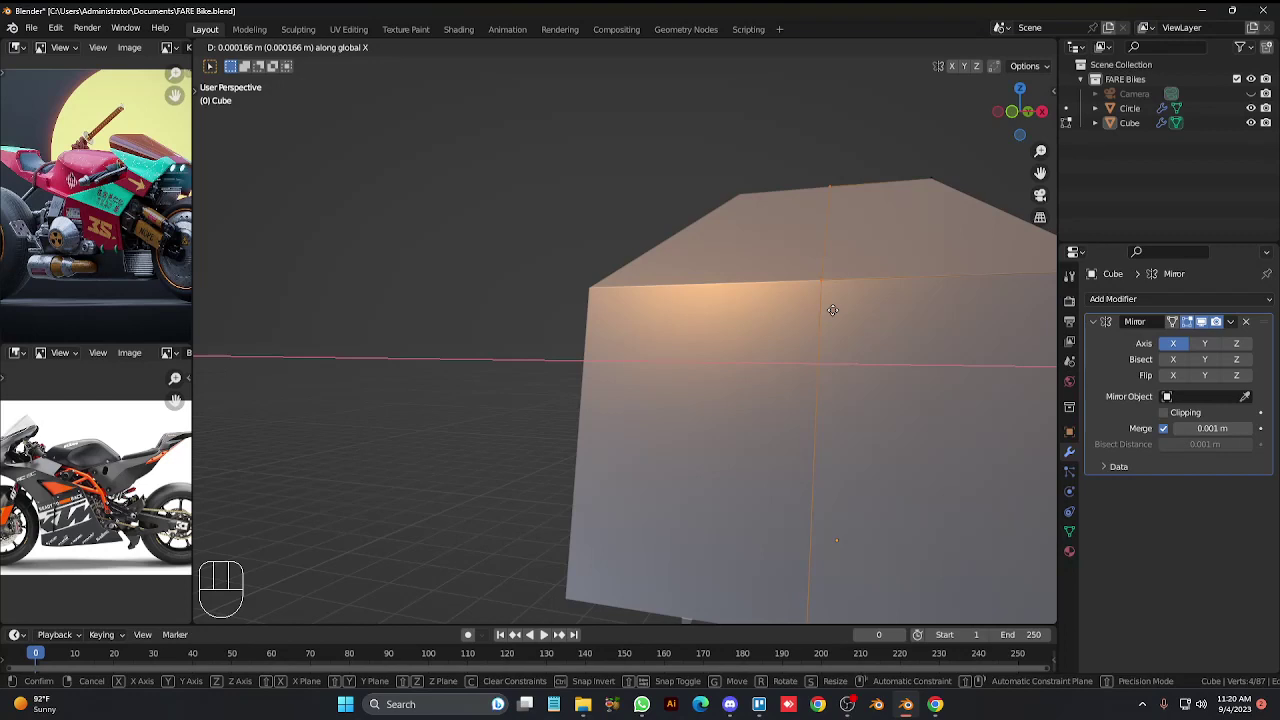
pyautogui.press('Tab')
# Leave mesh editing and bring the bike round to a right-side orthographic view.
pyautogui.press('alt+z')
pyautogui.press('alt+z')
pyautogui.press('Tab')
pyautogui.press('Tab')
pyautogui.press('KP_3')
pyautogui.press('KP_4')
pyautogui.press('KP_4')
pyautogui.press('KP_4')
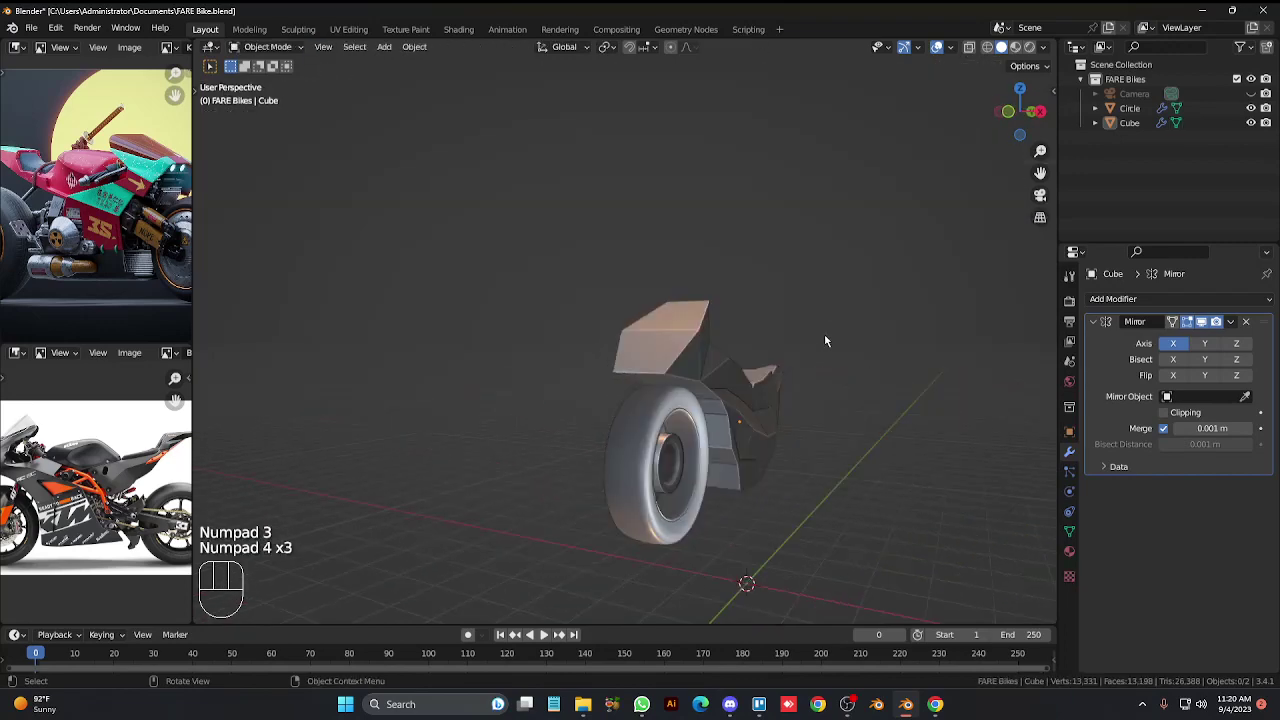
pyautogui.press('KP_4')
pyautogui.press('KP_3')
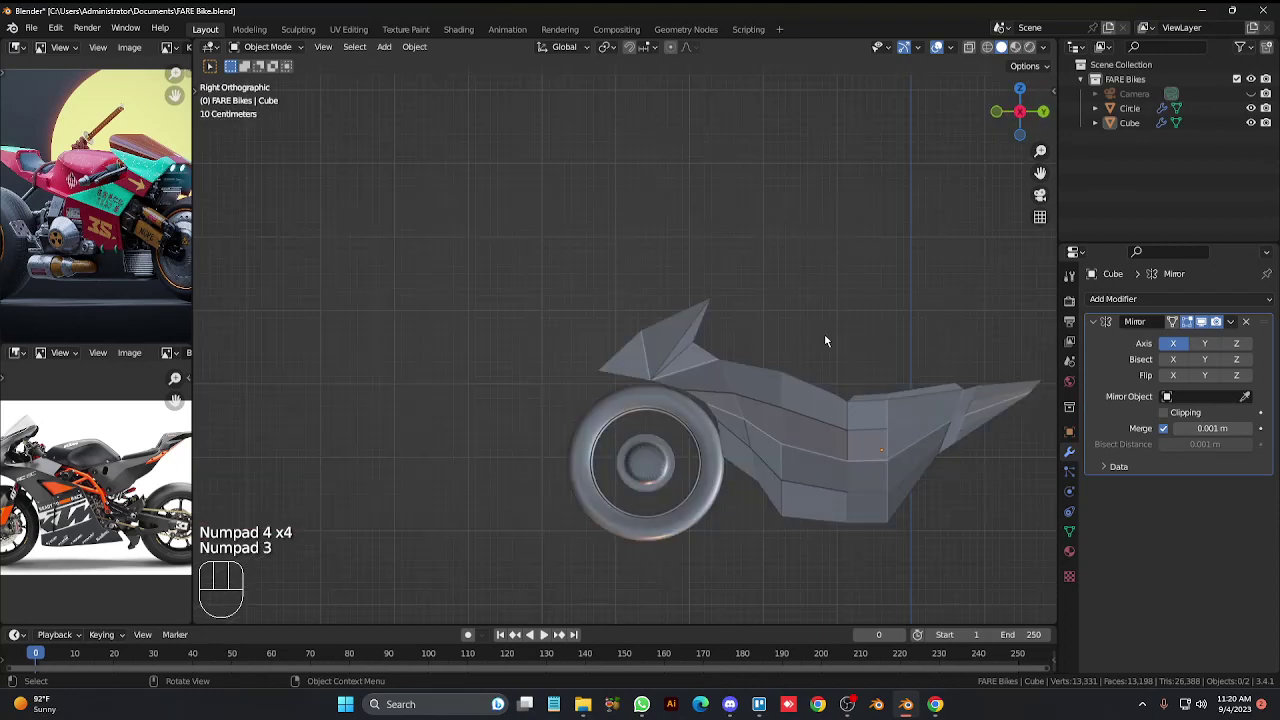
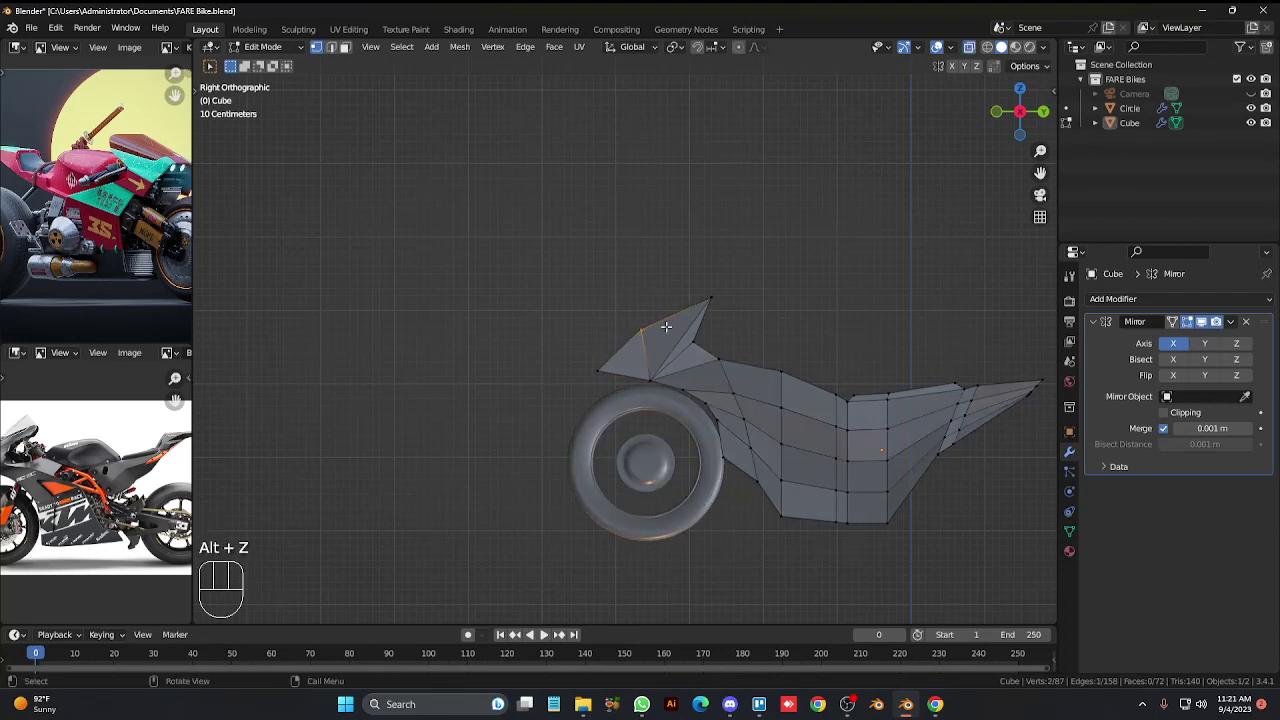
# Pull the fin's front vertex down and the lower front vertices toward the wheel.
pyautogui.press('g')
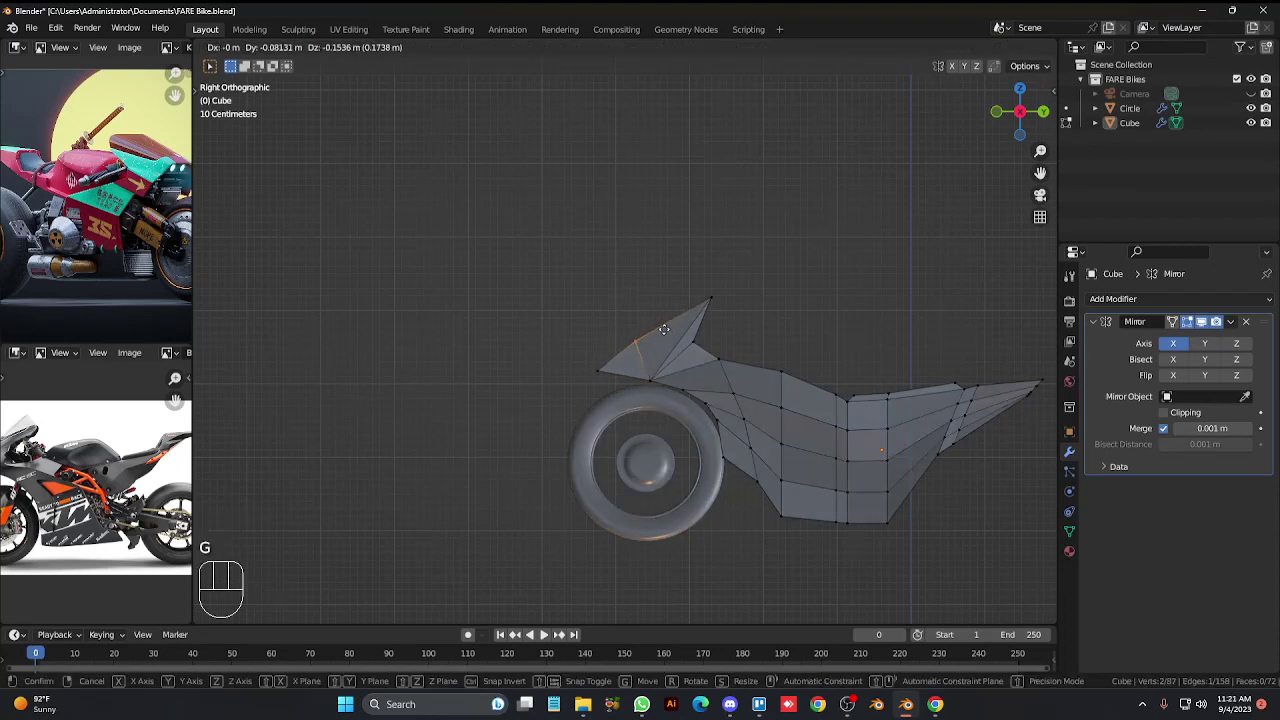
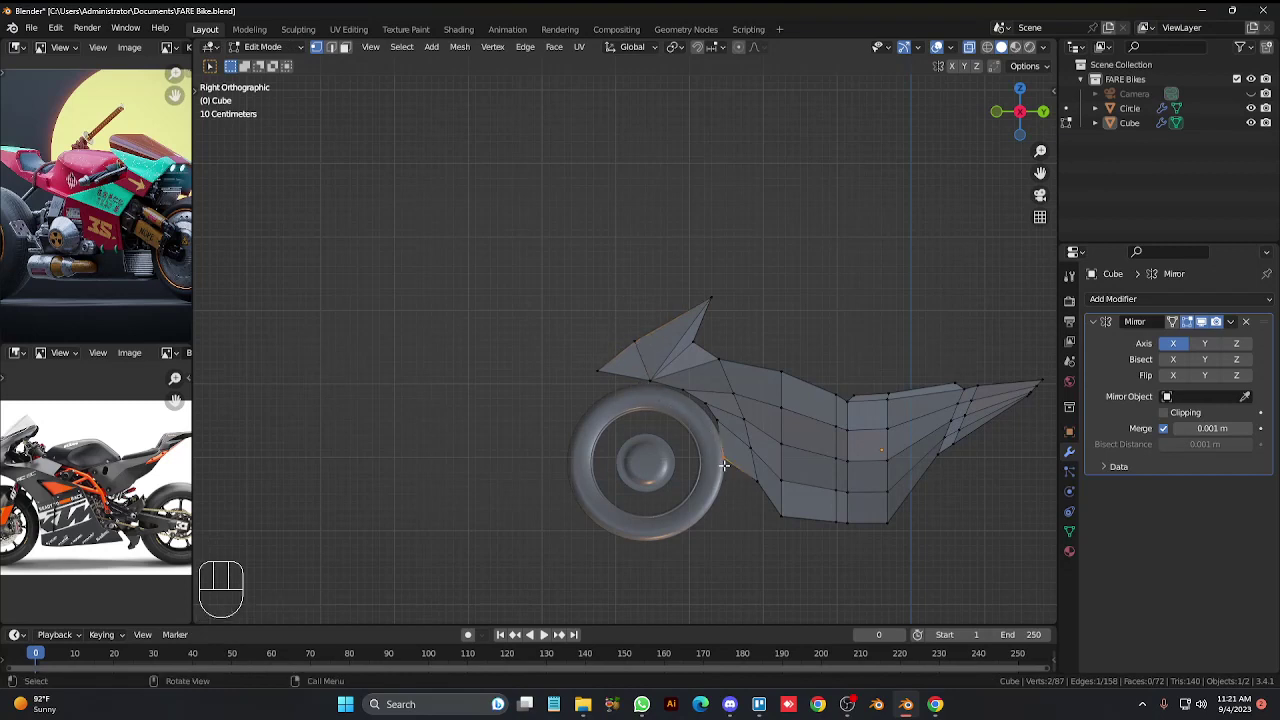
pyautogui.press('g')
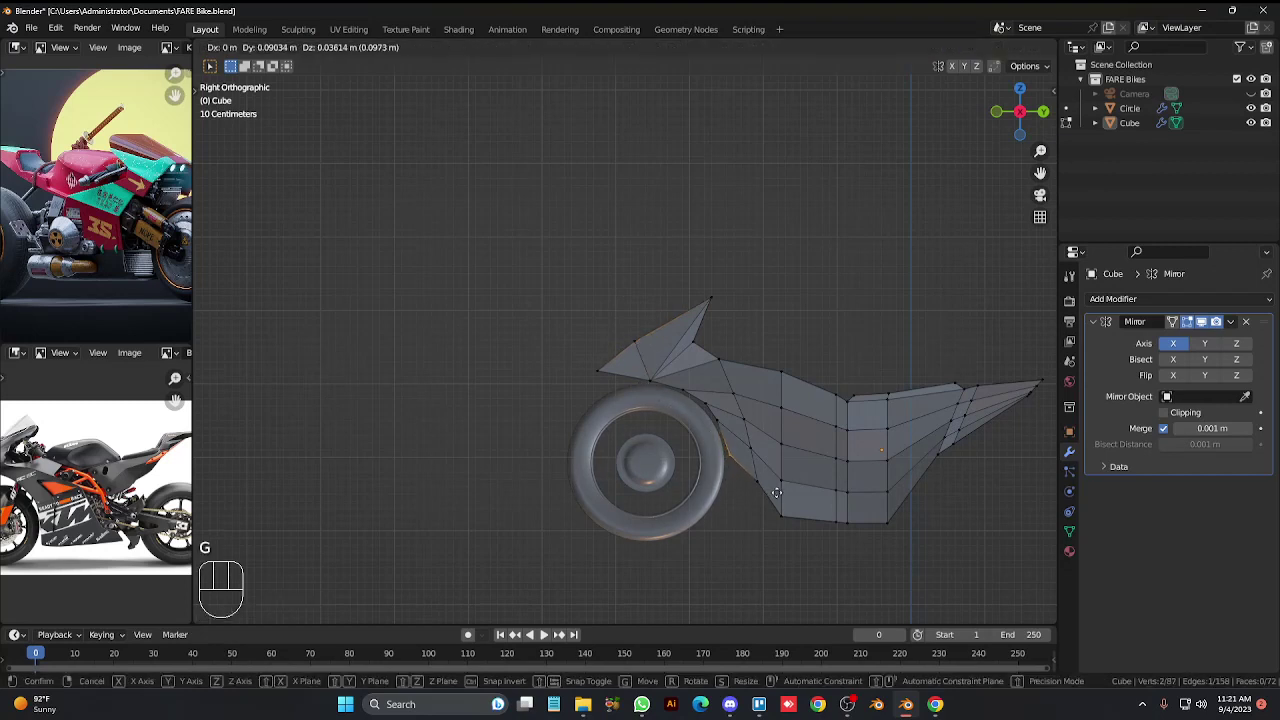
pyautogui.doubleClick(712, 412)
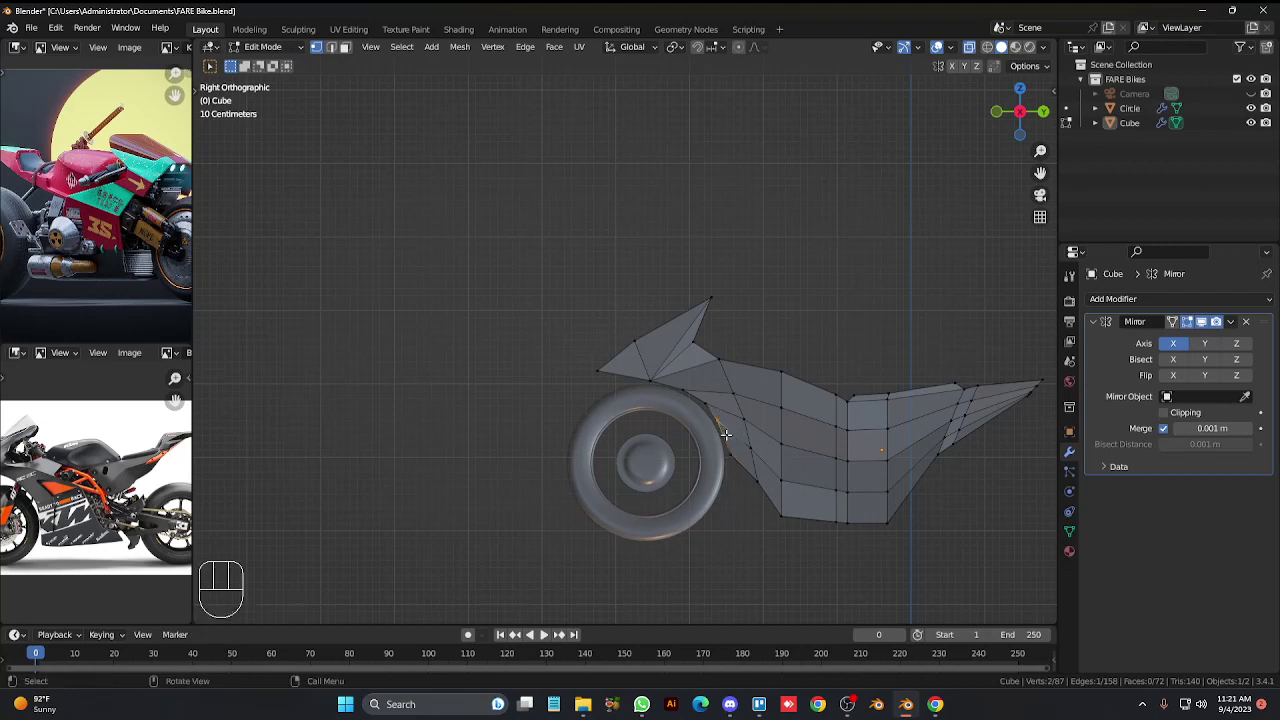
pyautogui.press('Tab')
# Shift the wheel slightly forward along Y, then reselect the body for editing.
pyautogui.click(718, 464)
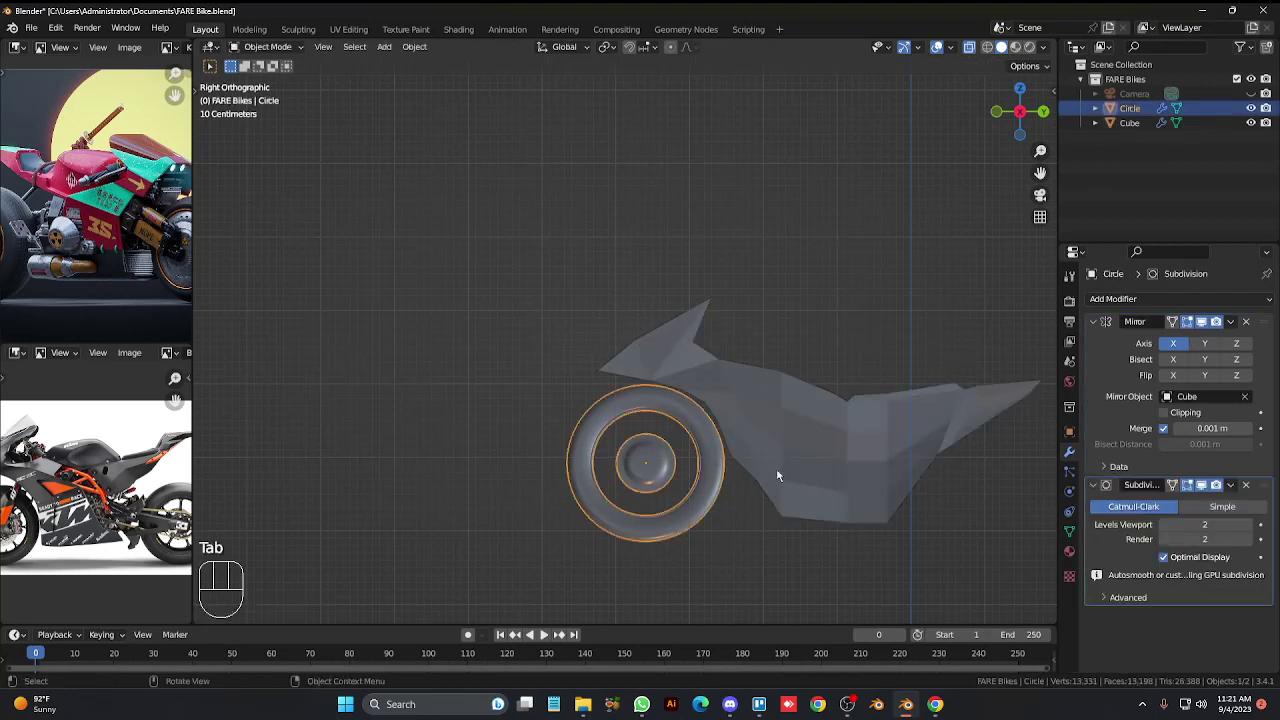
pyautogui.press('g')
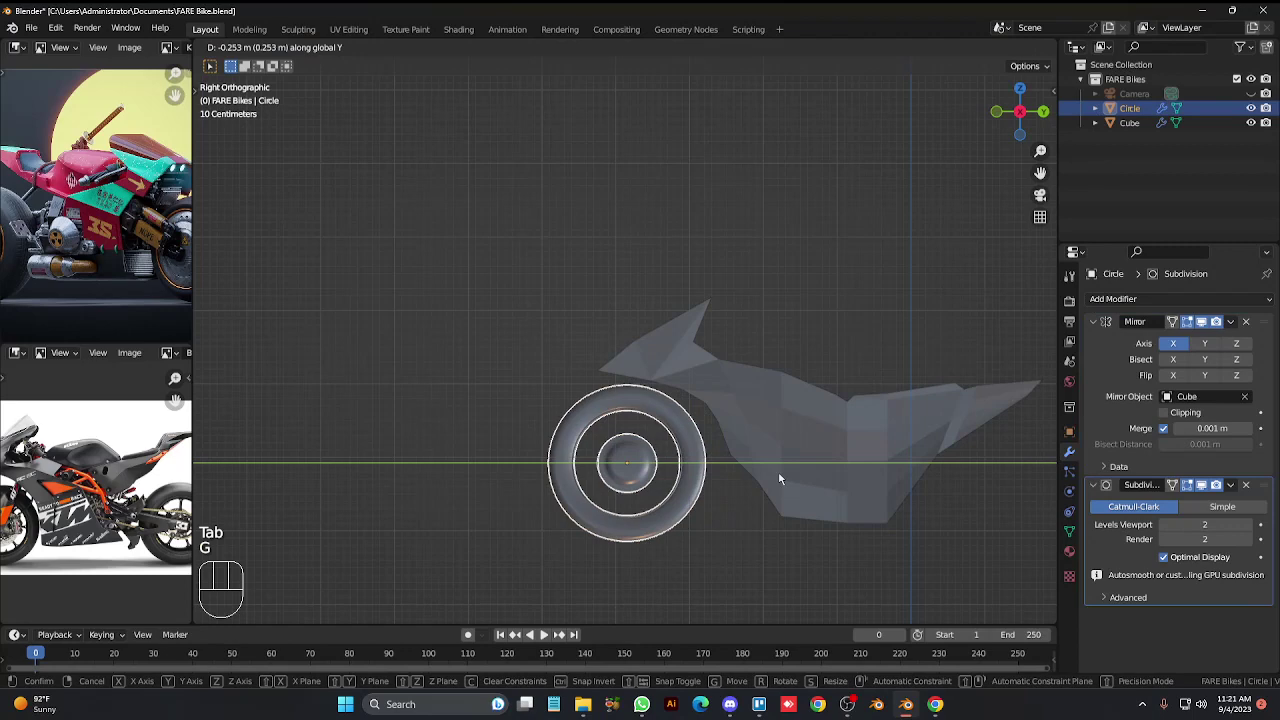
pyautogui.press('Tab')
pyautogui.press('Tab')
pyautogui.click(688, 364)
pyautogui.press('Tab')
# Select the whole fin and raise it about 0.14 m along Z.
pyautogui.moveTo(548, 254); pyautogui.dragTo(704, 375)
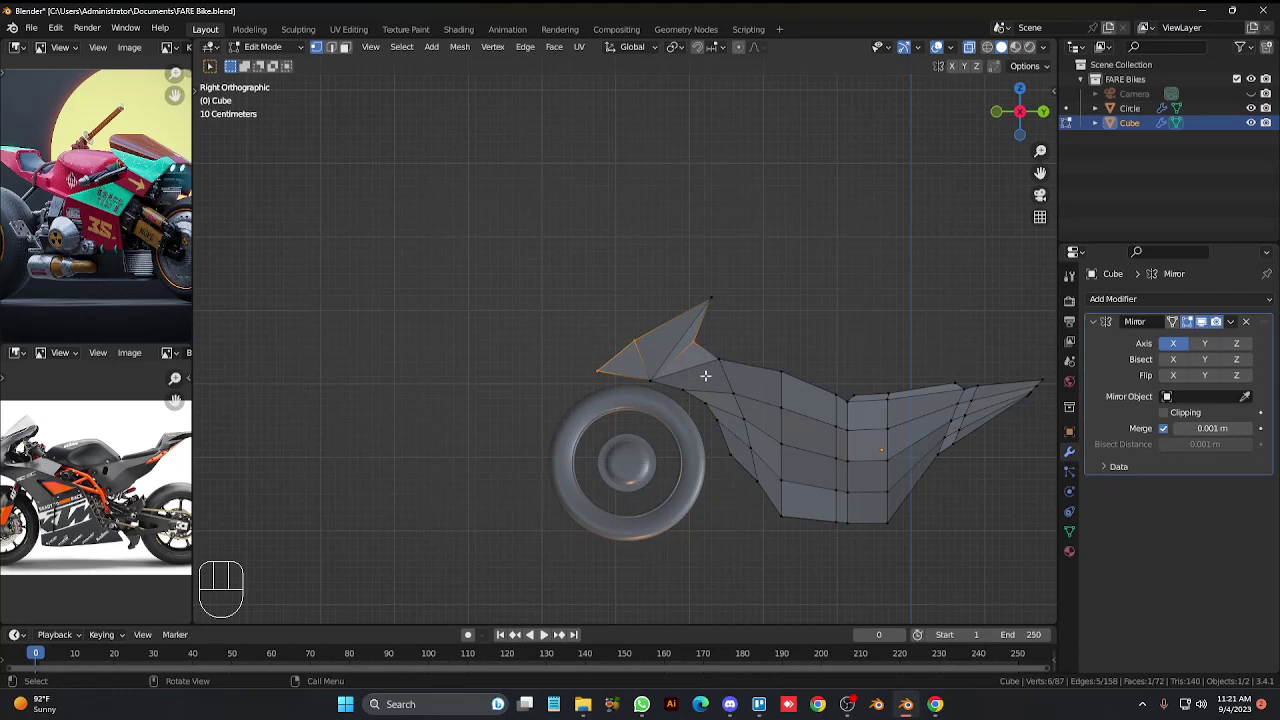
pyautogui.click(690, 242)
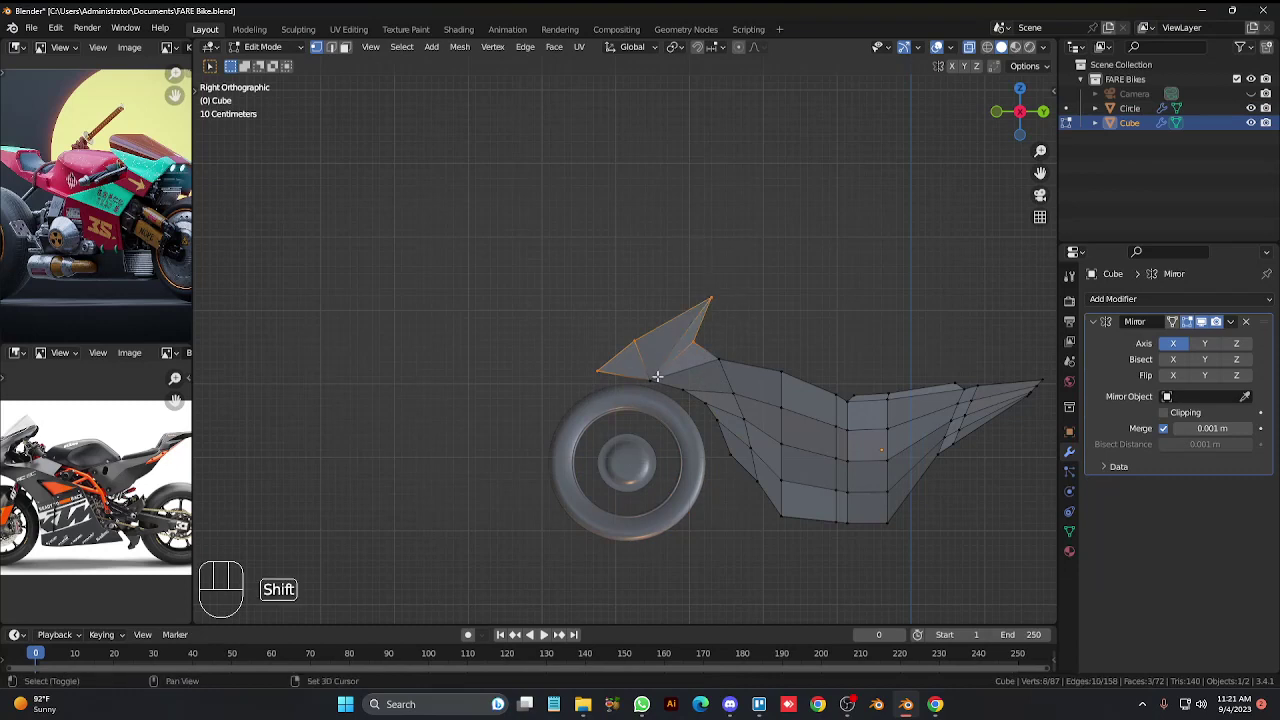
pyautogui.moveTo(646, 361); pyautogui.dragTo(671, 418)
pyautogui.press('g')
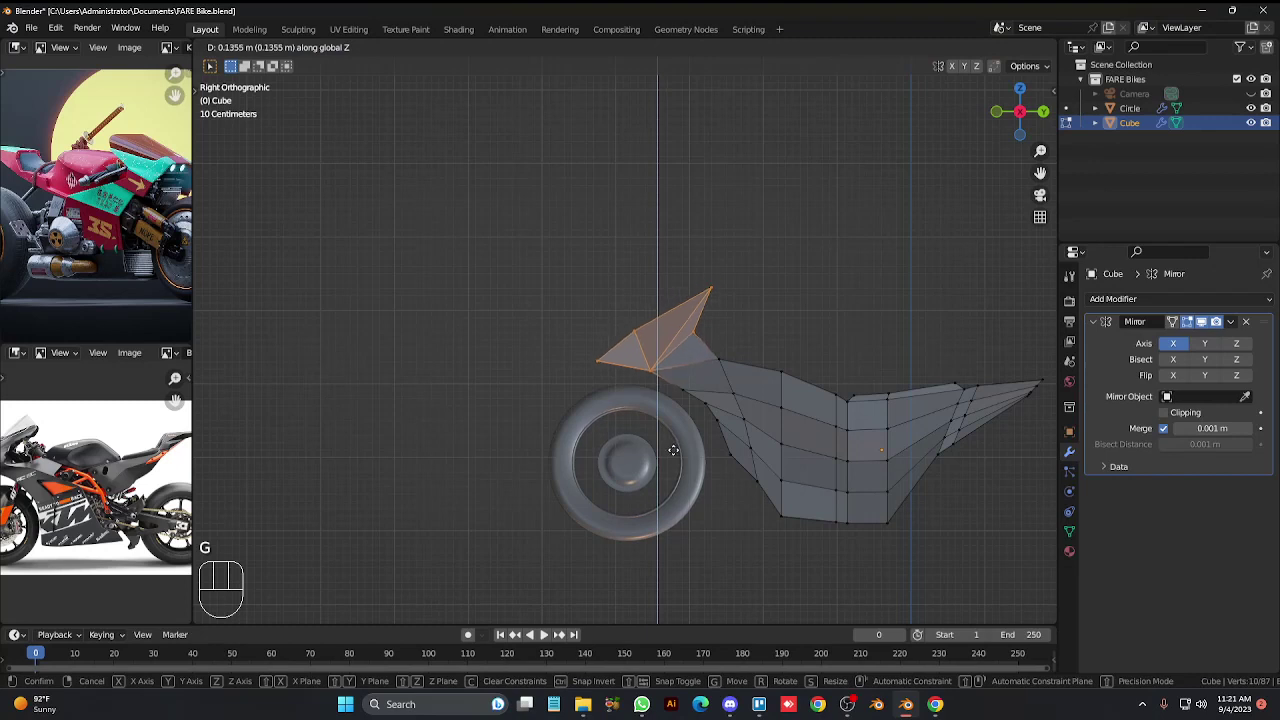
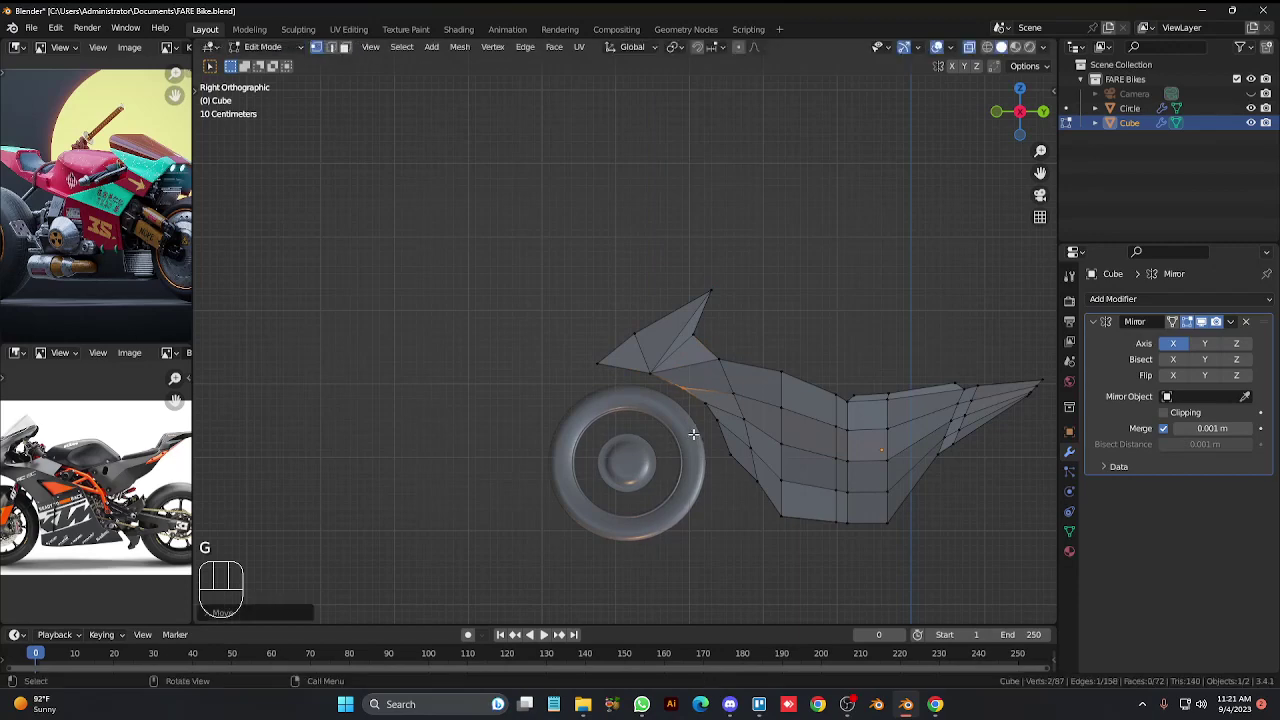
# From a perspective side view, cut new edges into the body's lower side.
pyautogui.press('alt+z')
pyautogui.press('KP_4')
pyautogui.press('KP_4')
pyautogui.press('KP_4')
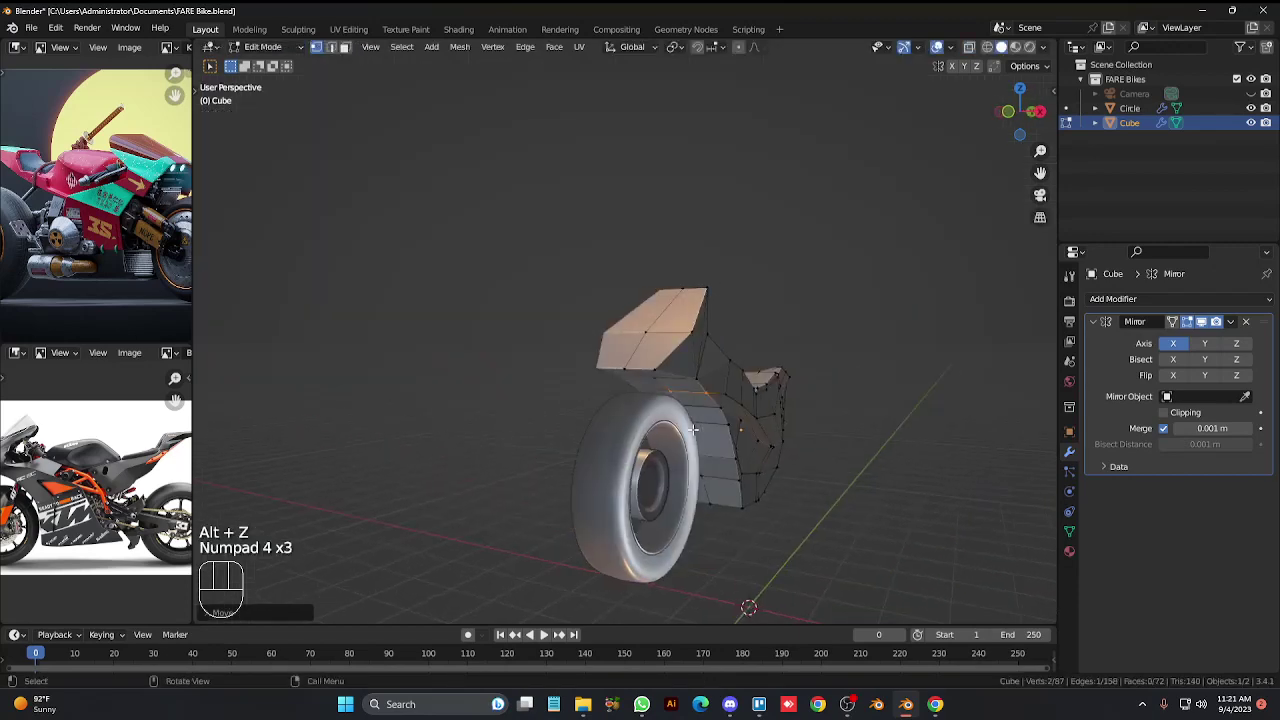
pyautogui.press('KP_6')
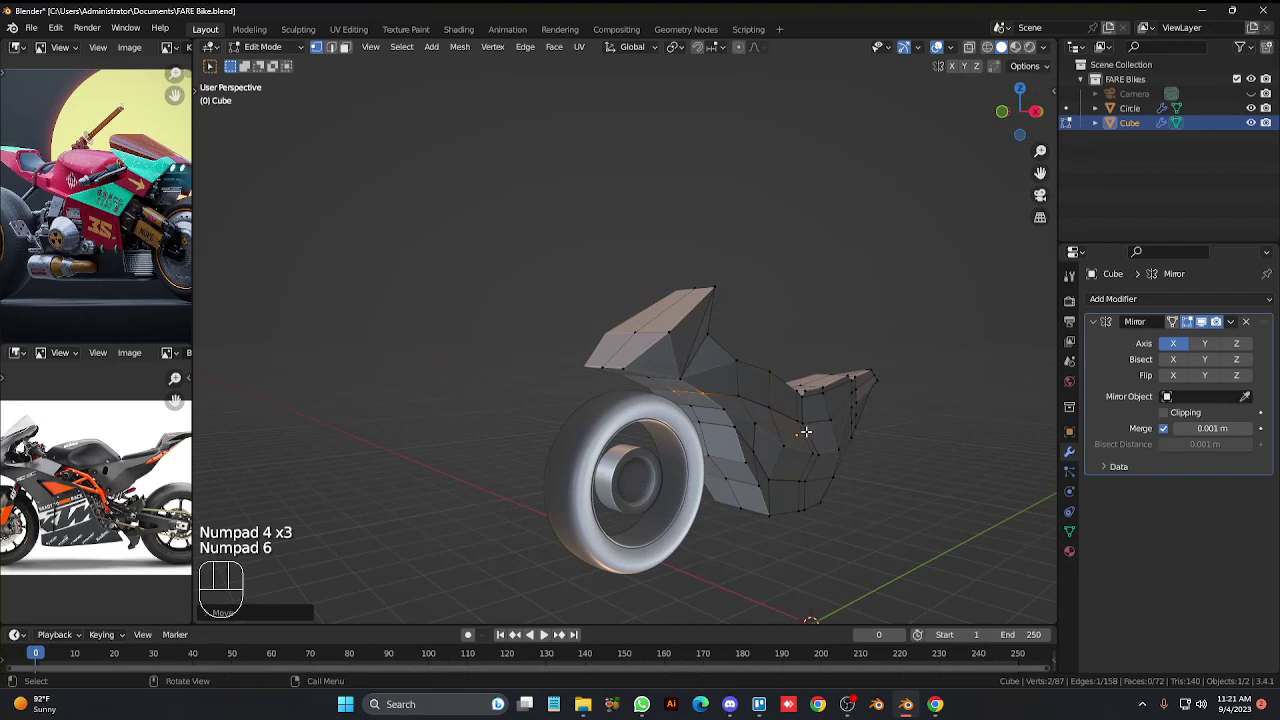
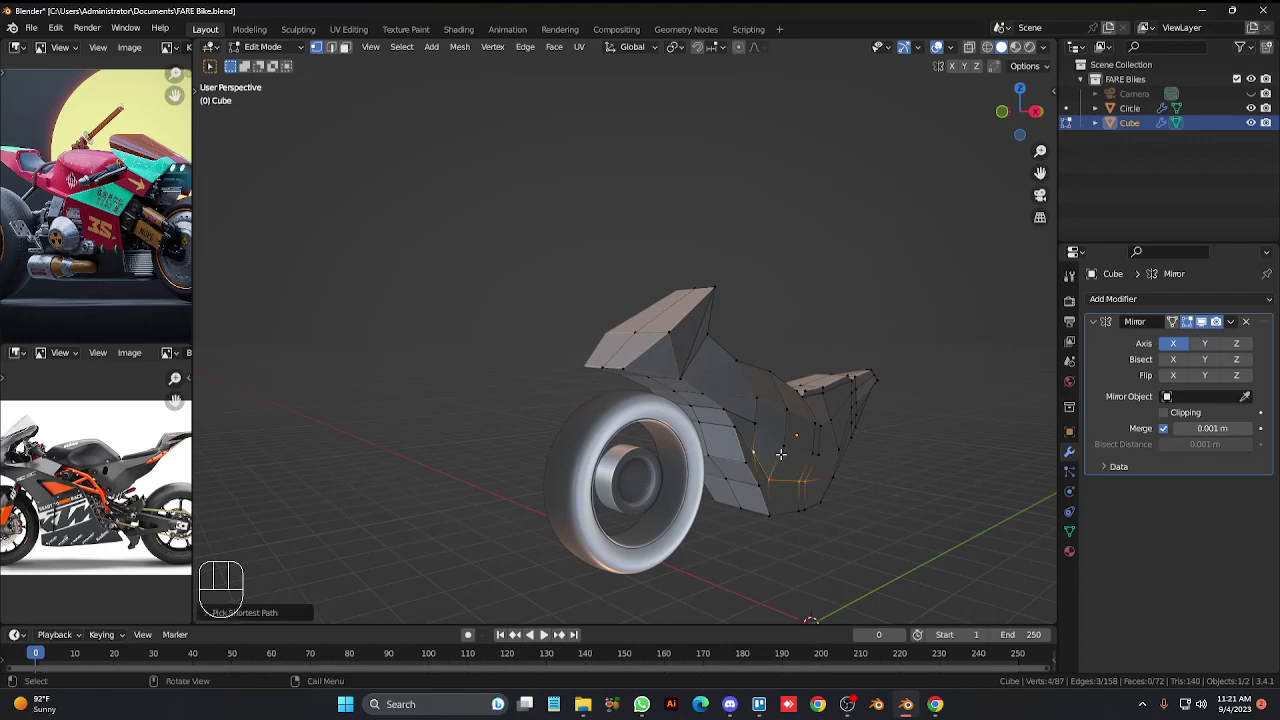
pyautogui.press('g')
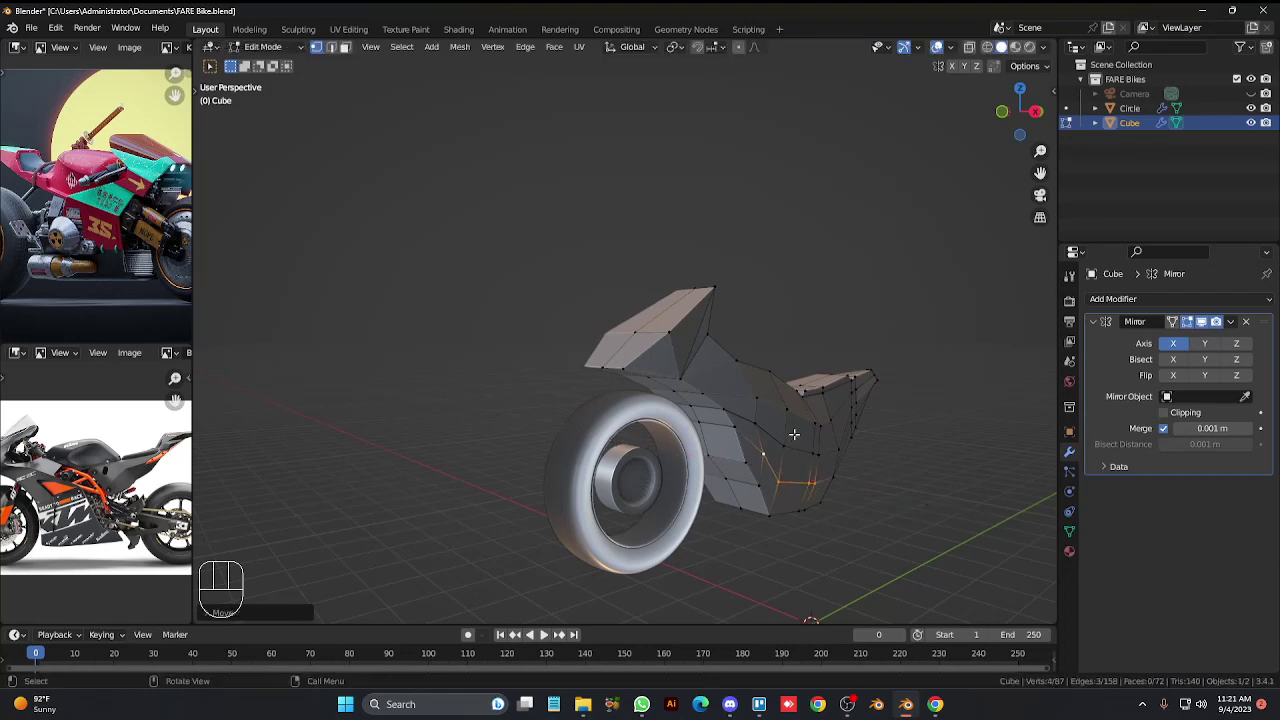
# Push the new lower side vertices inward about -0.12 m along X to taper the body.
pyautogui.click(827, 512)
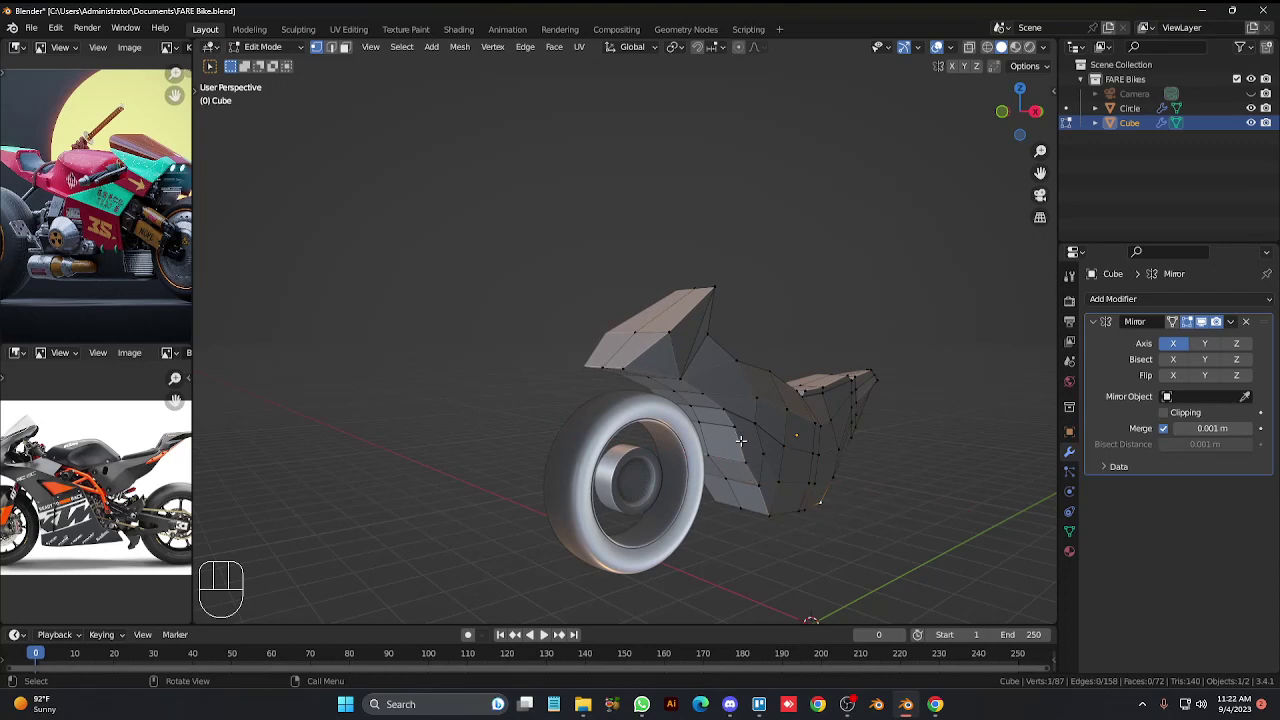
pyautogui.click(737, 432)
pyautogui.press('g')
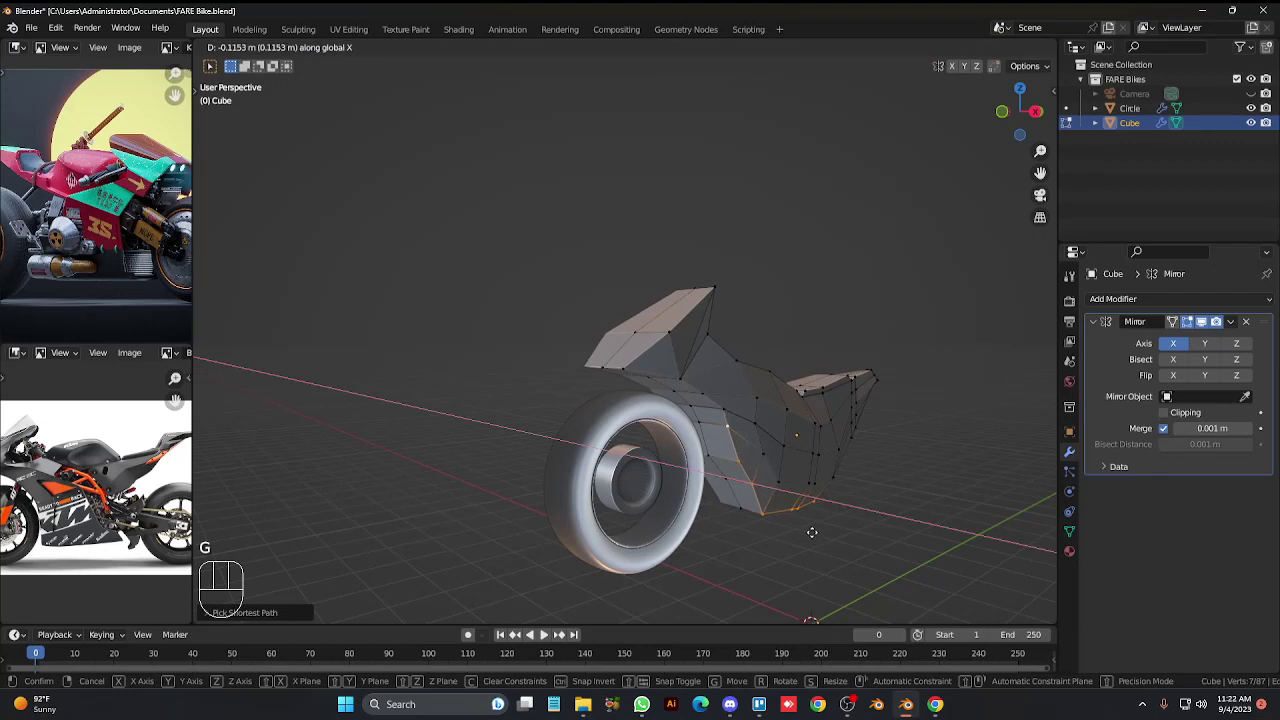
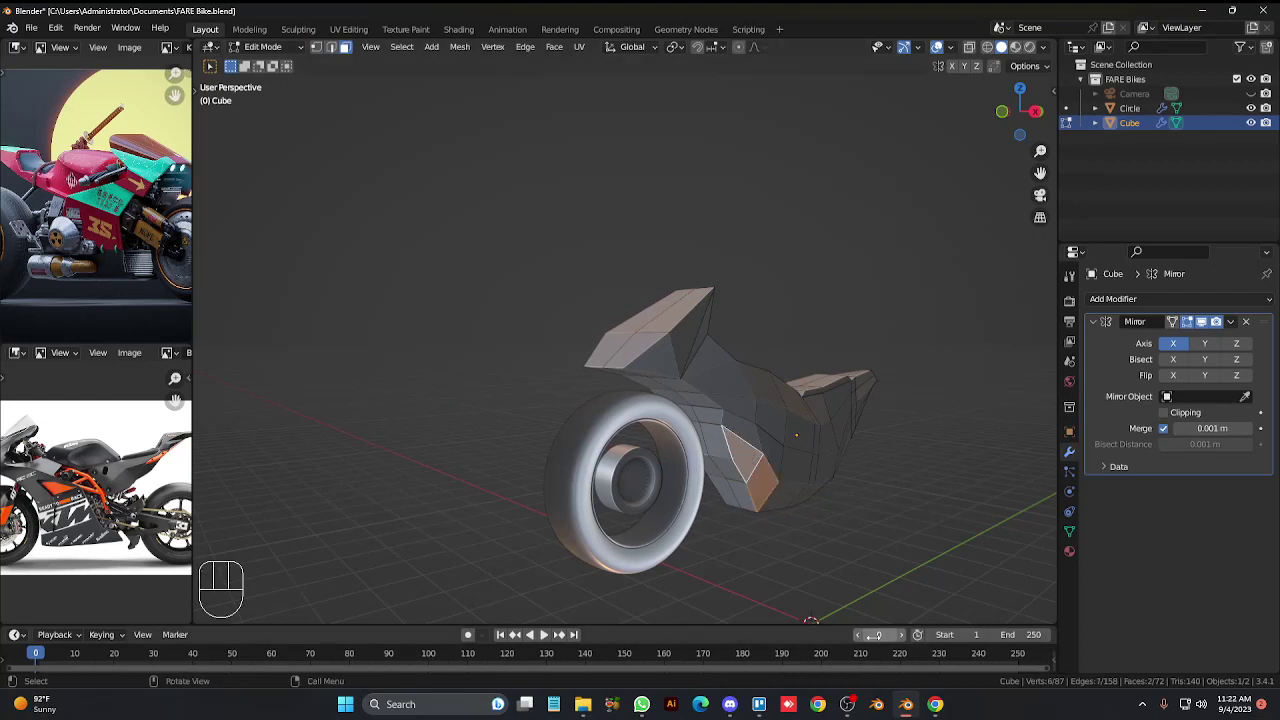
# Inset the two lower side faces into a recessed vent panel and leave mesh editing.
pyautogui.press('i')
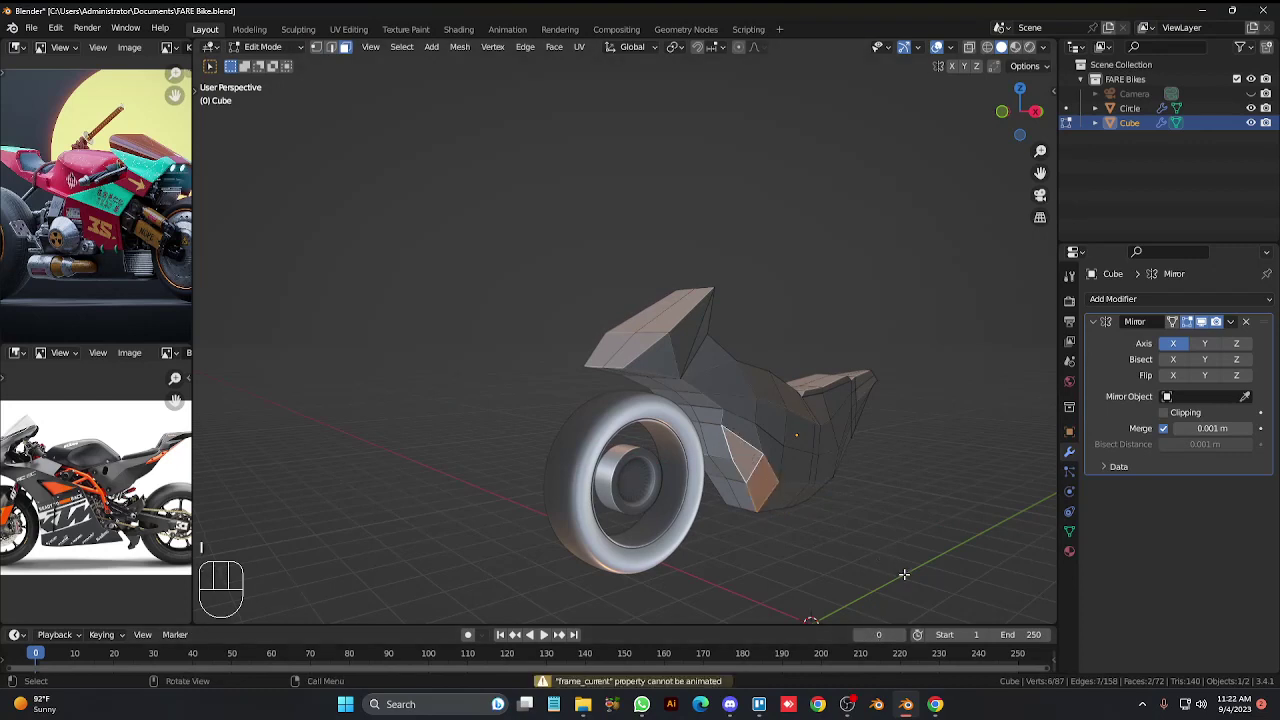
pyautogui.press('i')
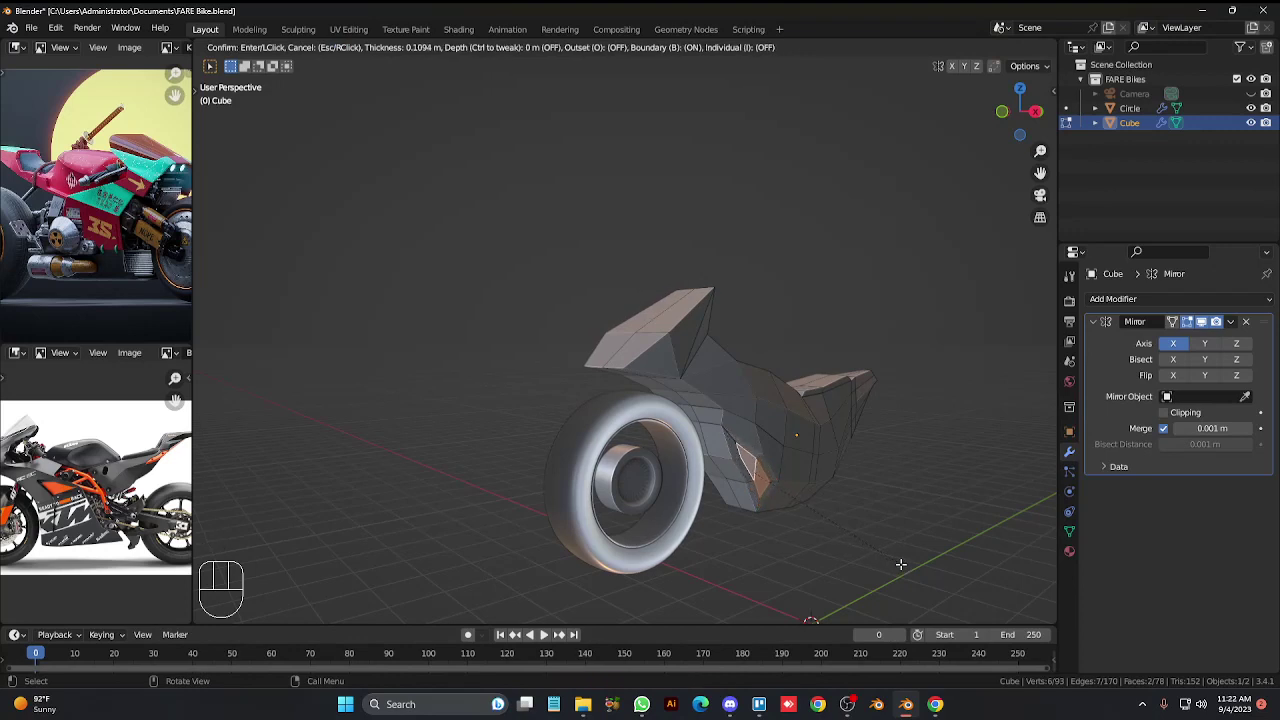
pyautogui.press('e')
pyautogui.press('Tab')
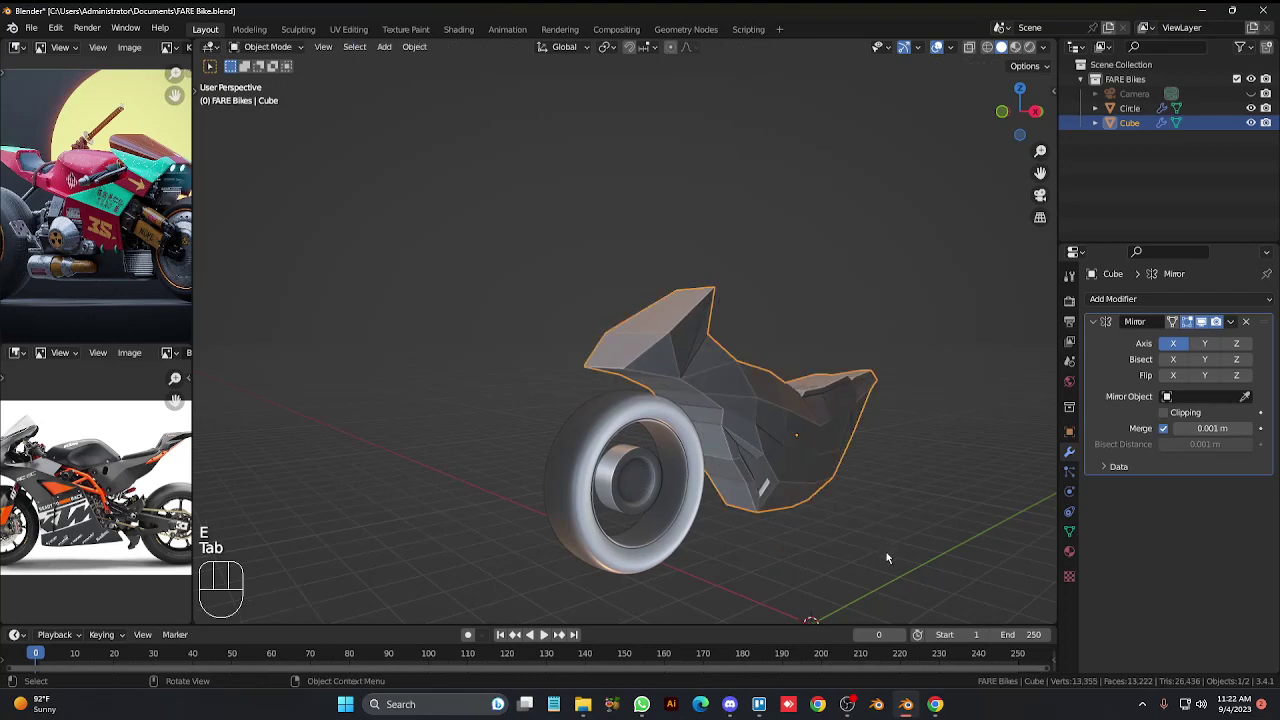
# Orbit and zoom toward the front cowl of the body.
pyautogui.press('KP_6')
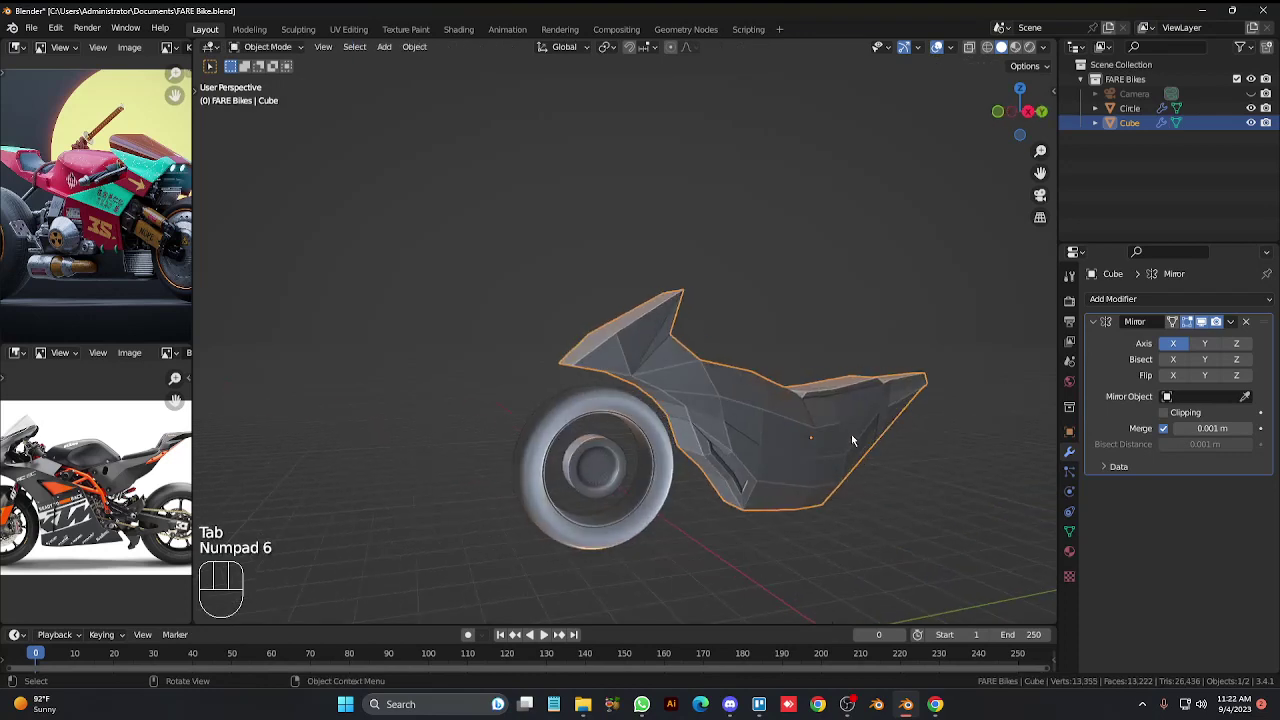
pyautogui.moveTo(850, 432); pyautogui.dragTo(840, 419)
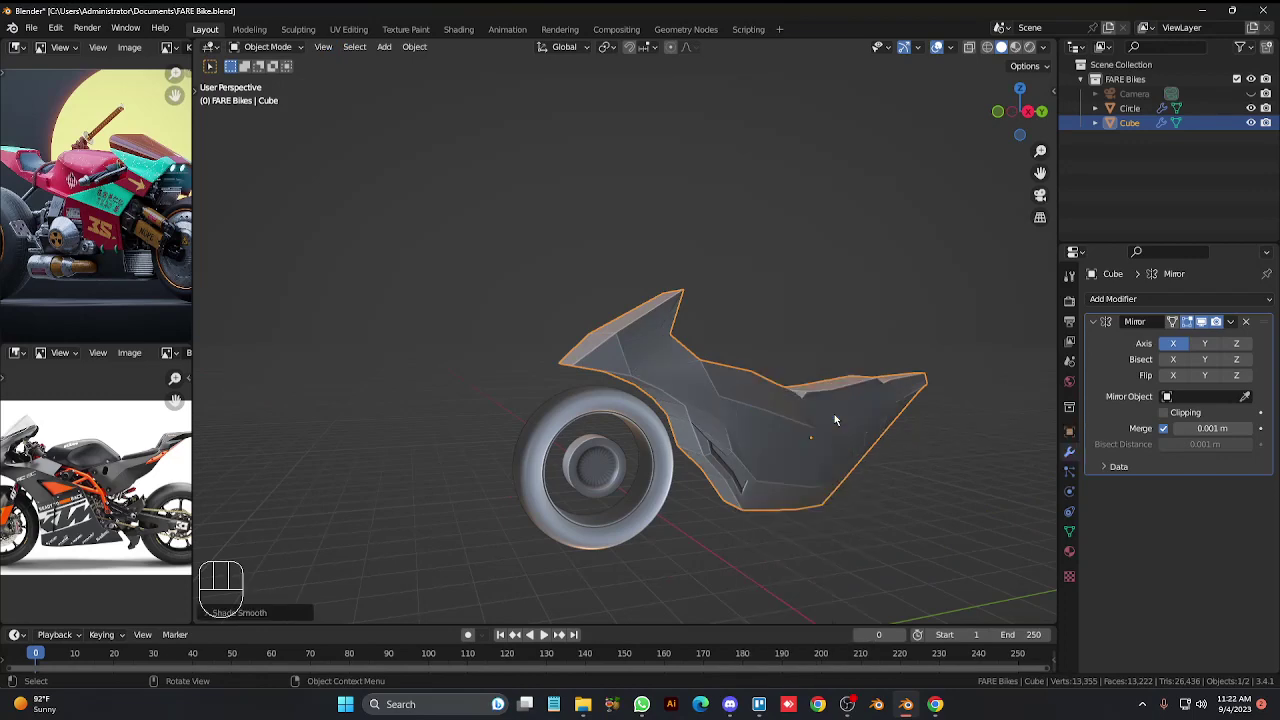
pyautogui.moveTo(840, 419); pyautogui.dragTo(838, 439)
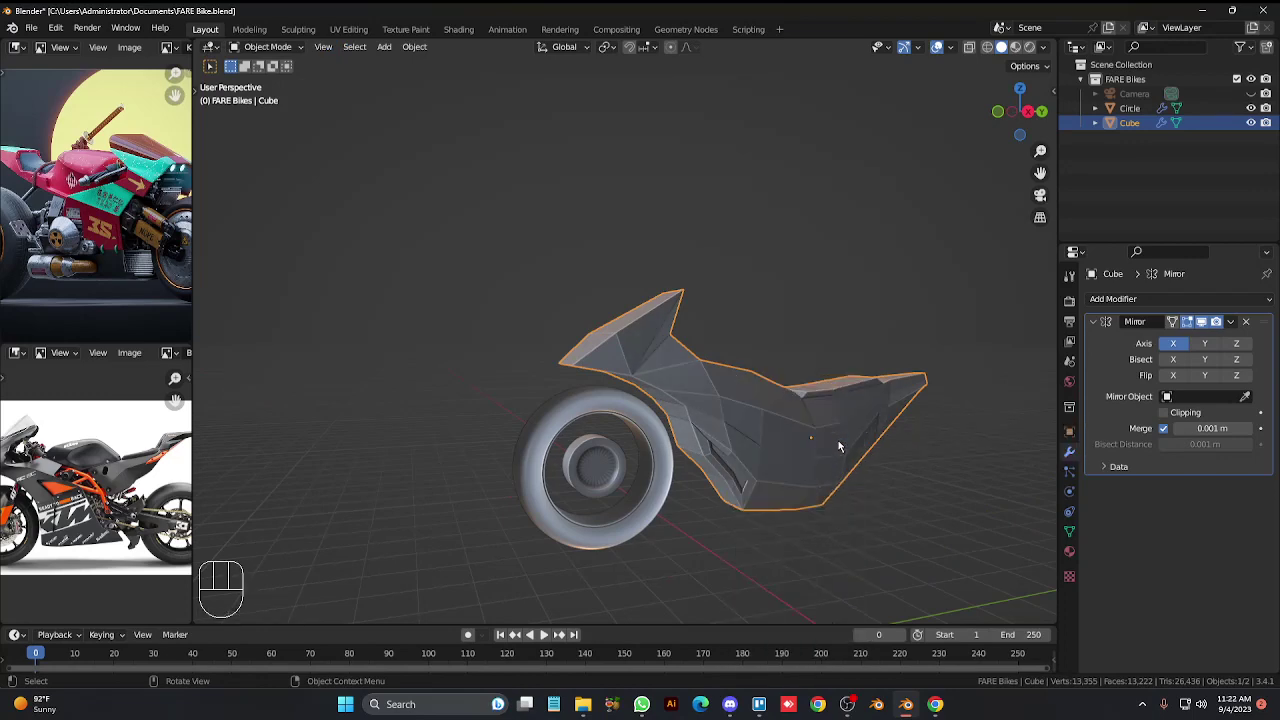
pyautogui.press('KP_6')
pyautogui.press('KP_6')
pyautogui.press('KP_6')
pyautogui.press('KP_6')
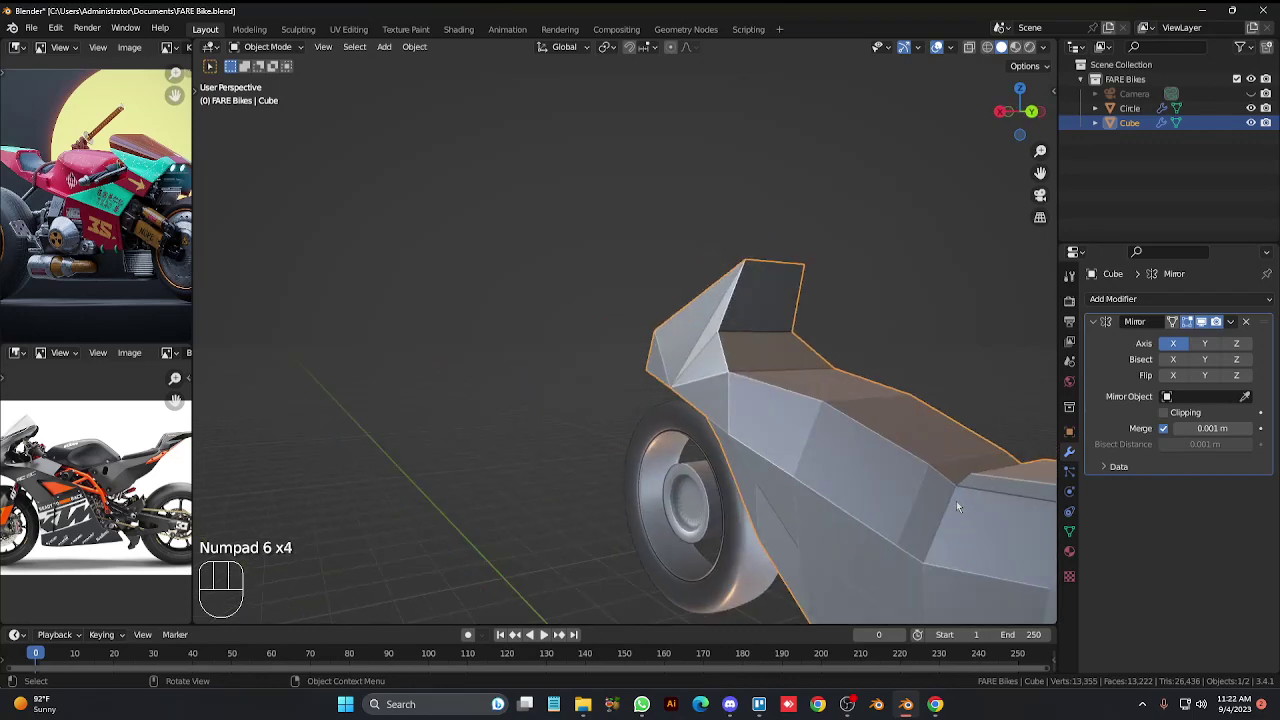
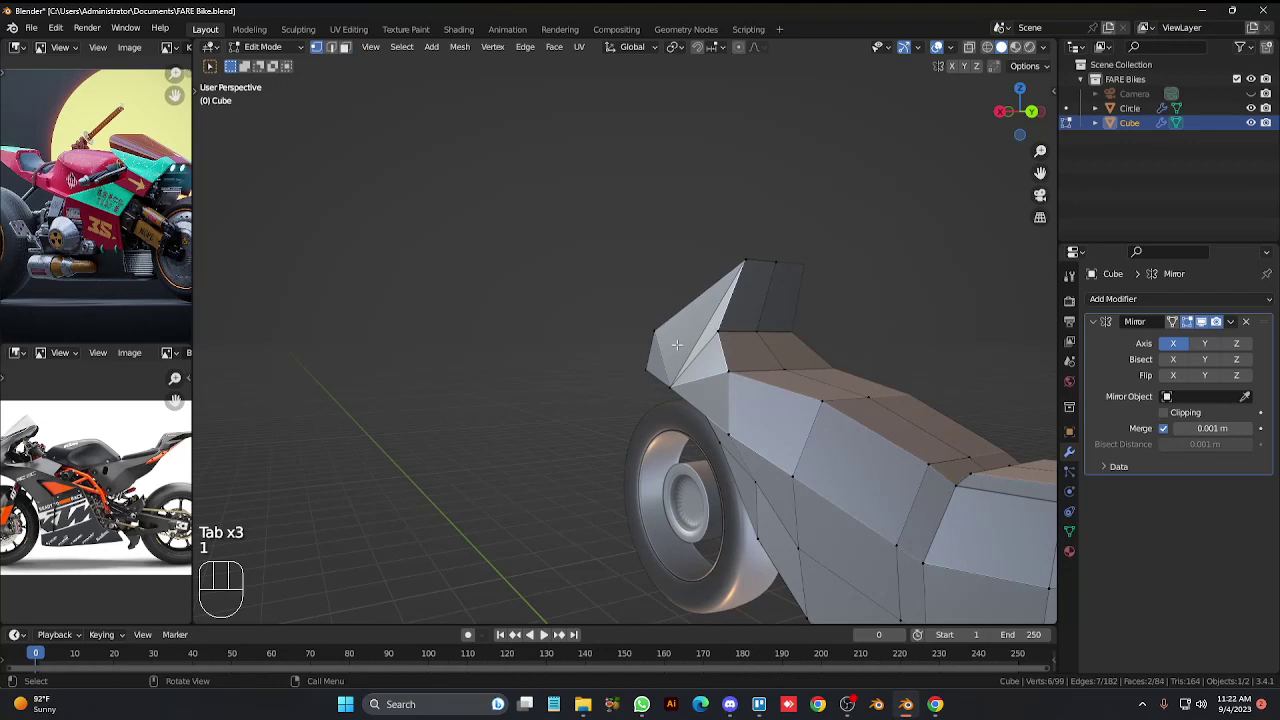
# Delete the fin's old side faces and fill a new triangular face between three cowl vertices.
pyautogui.press('3')
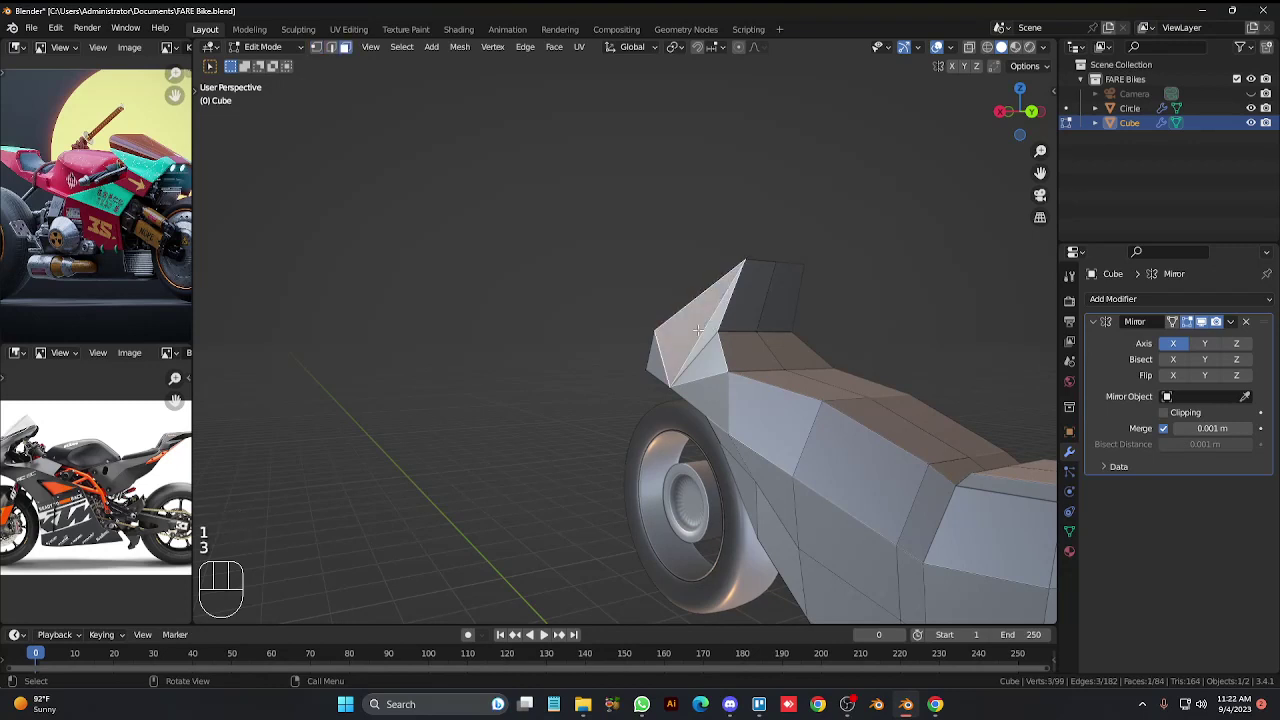
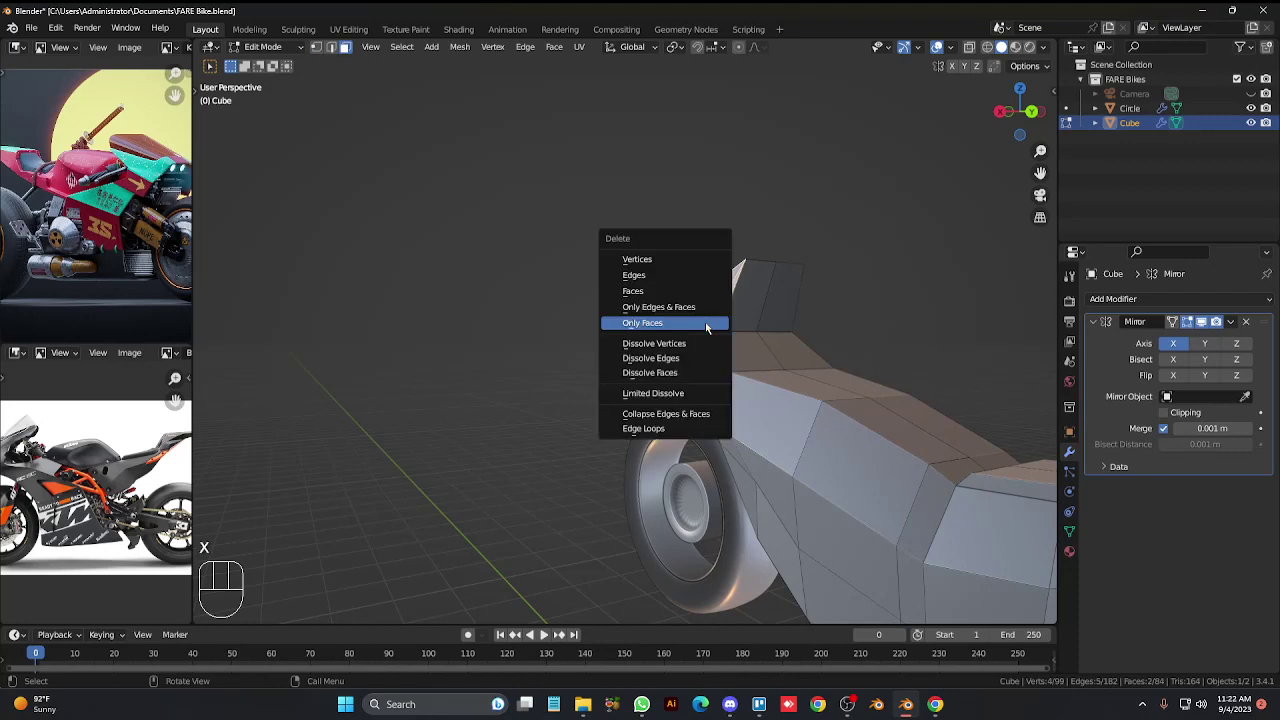
pyautogui.press('1')
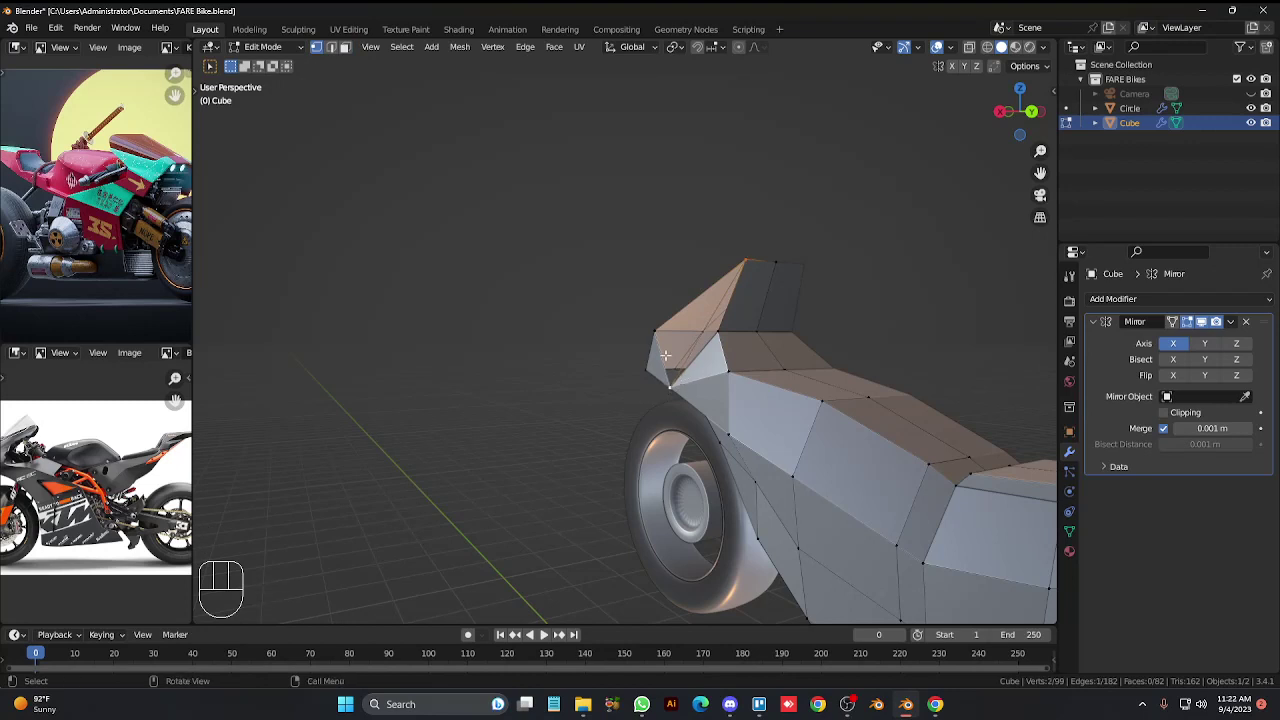
pyautogui.press('q')
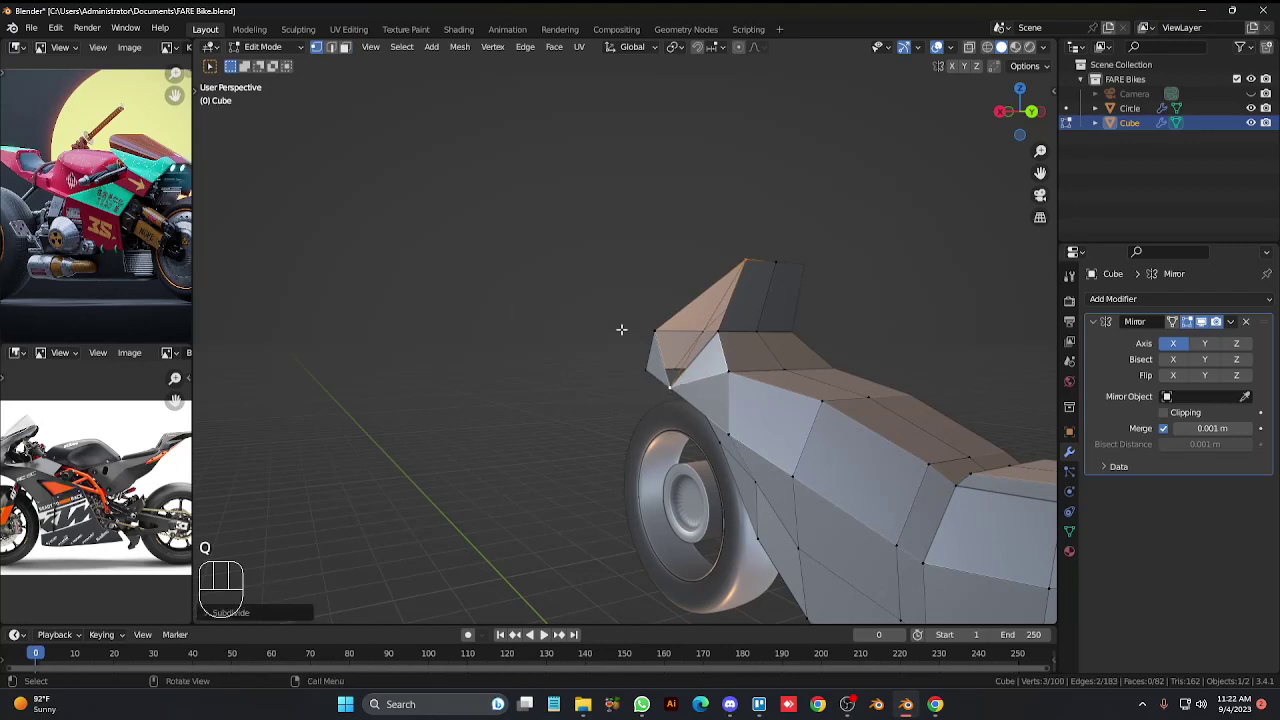
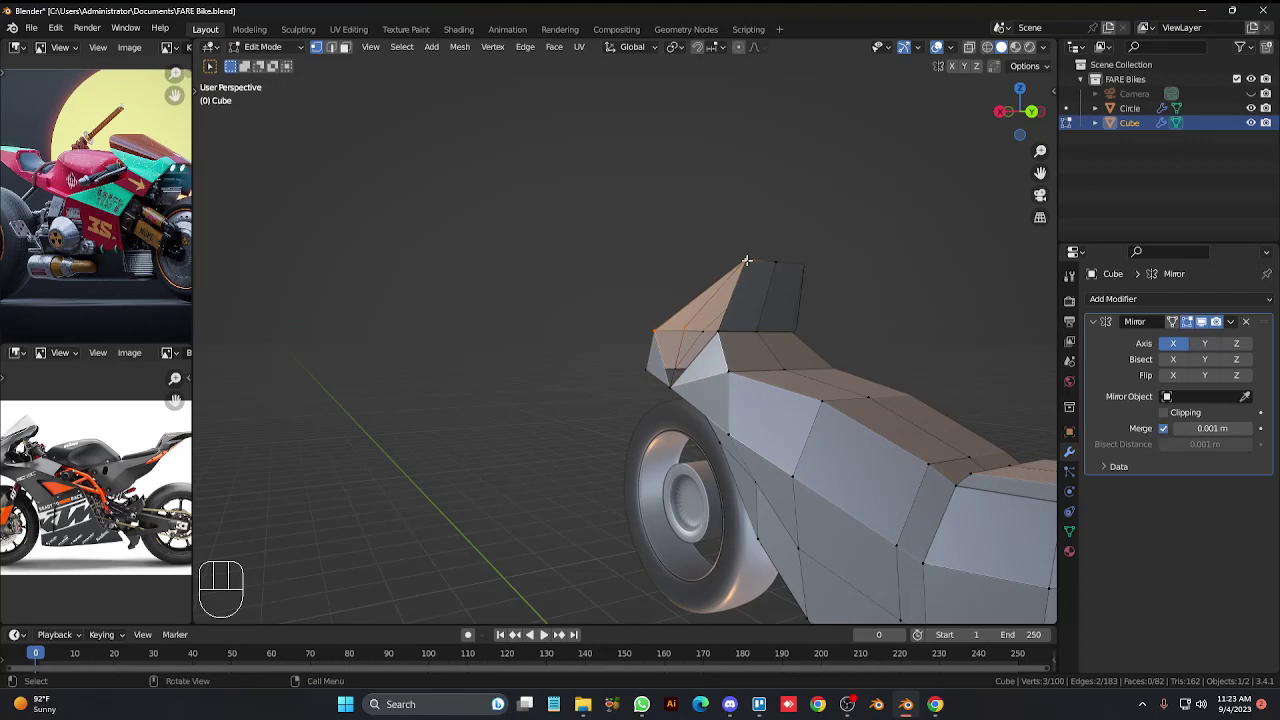
pyautogui.press('g')
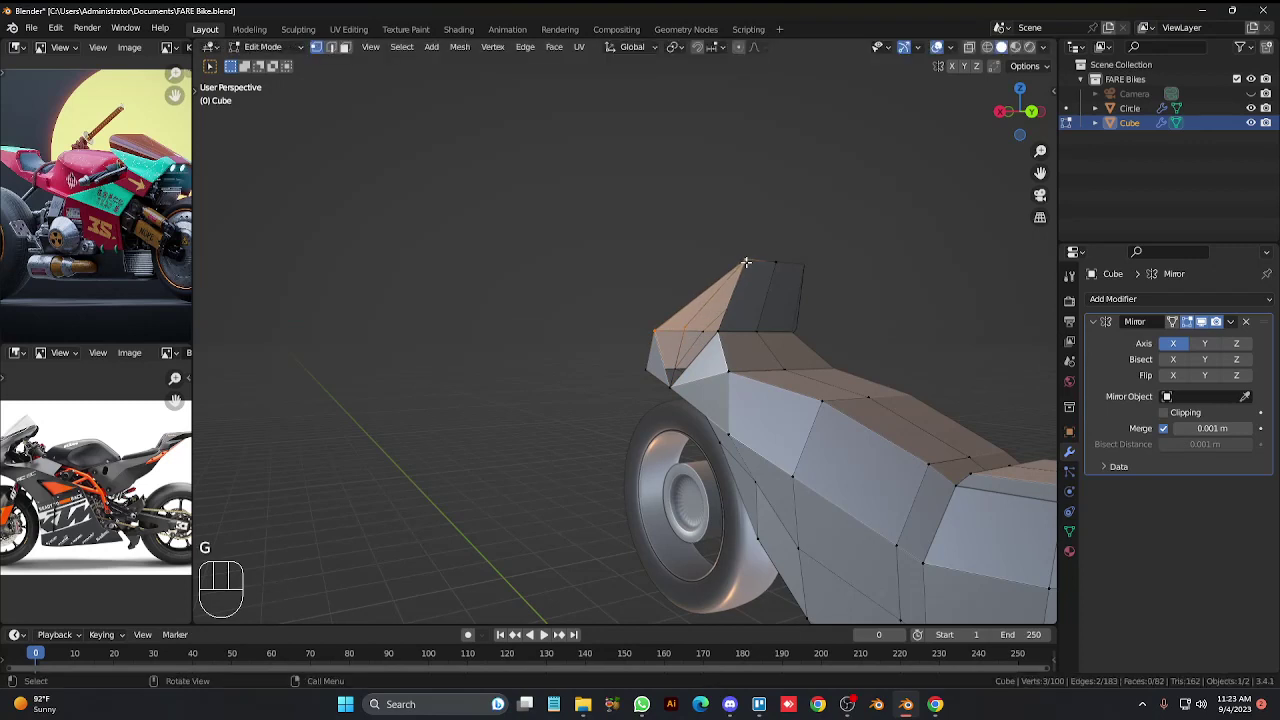
pyautogui.press('f')
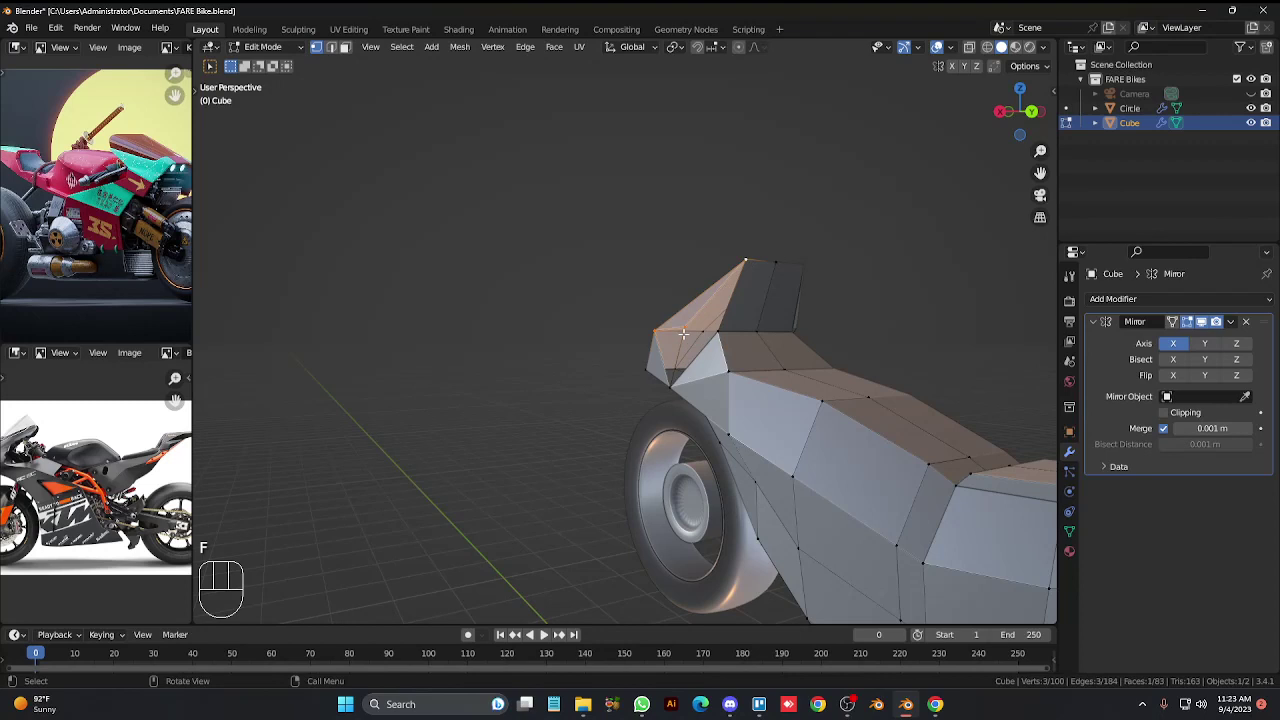
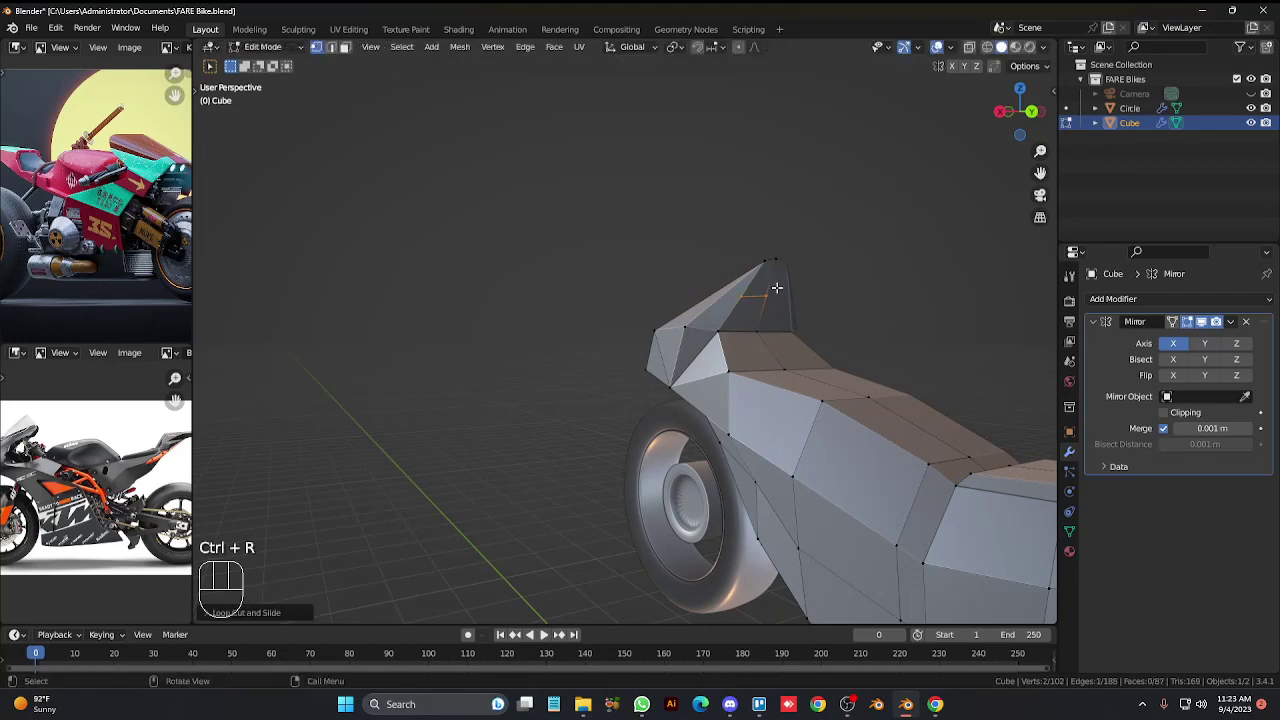
# Confirm the new edge loop through the fin and pick a fin-edge vertex from the side view.
pyautogui.press('KP_4')
pyautogui.press('KP_4')
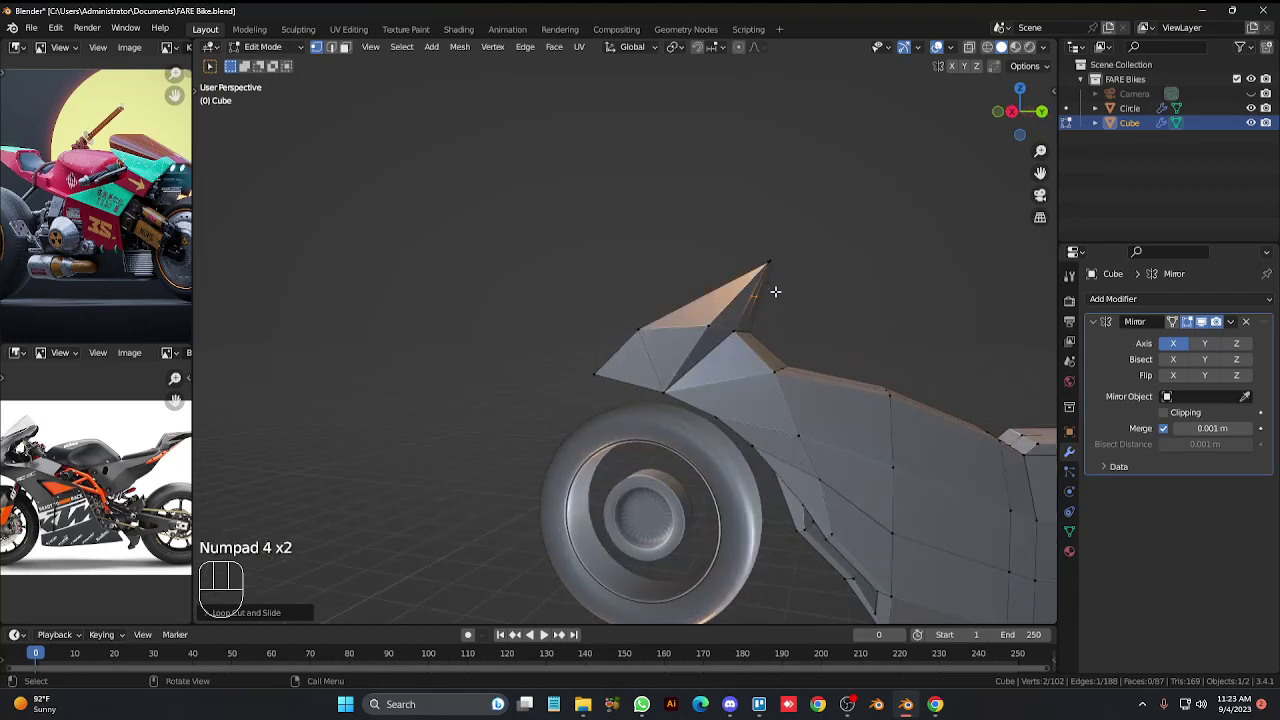
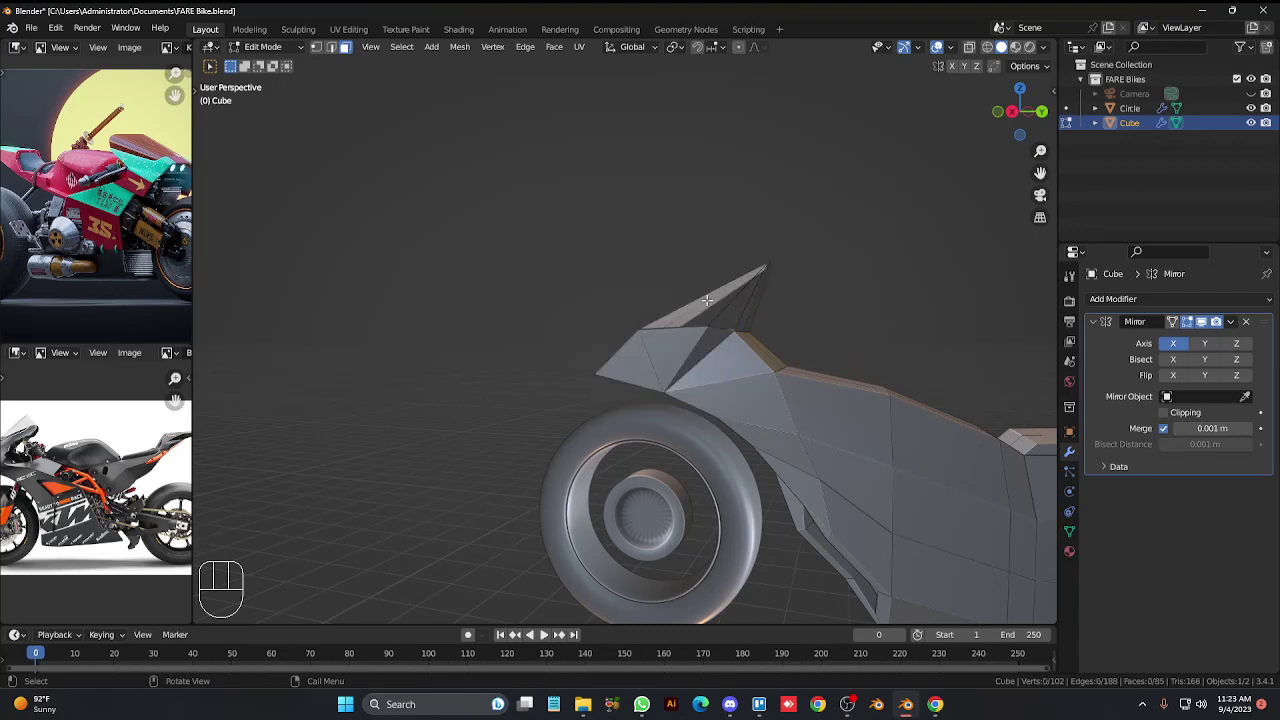
pyautogui.press('1')
pyautogui.click(774, 250)
pyautogui.press('KP_6')
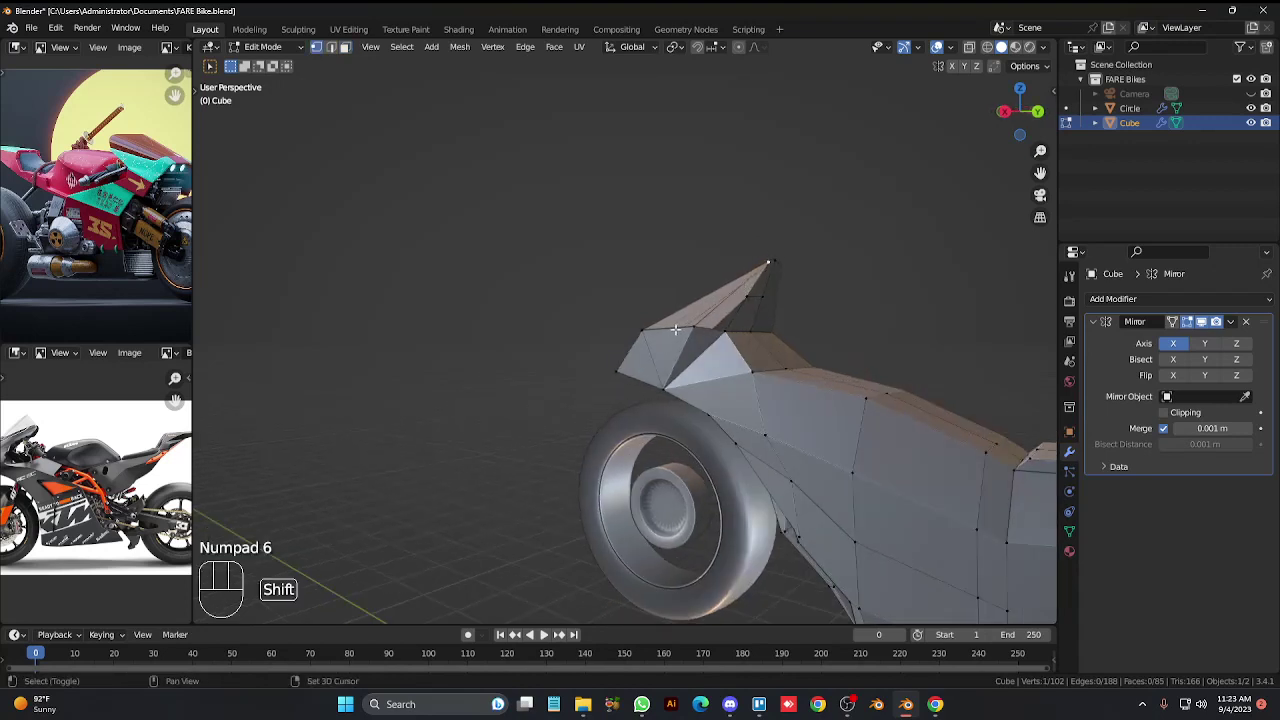
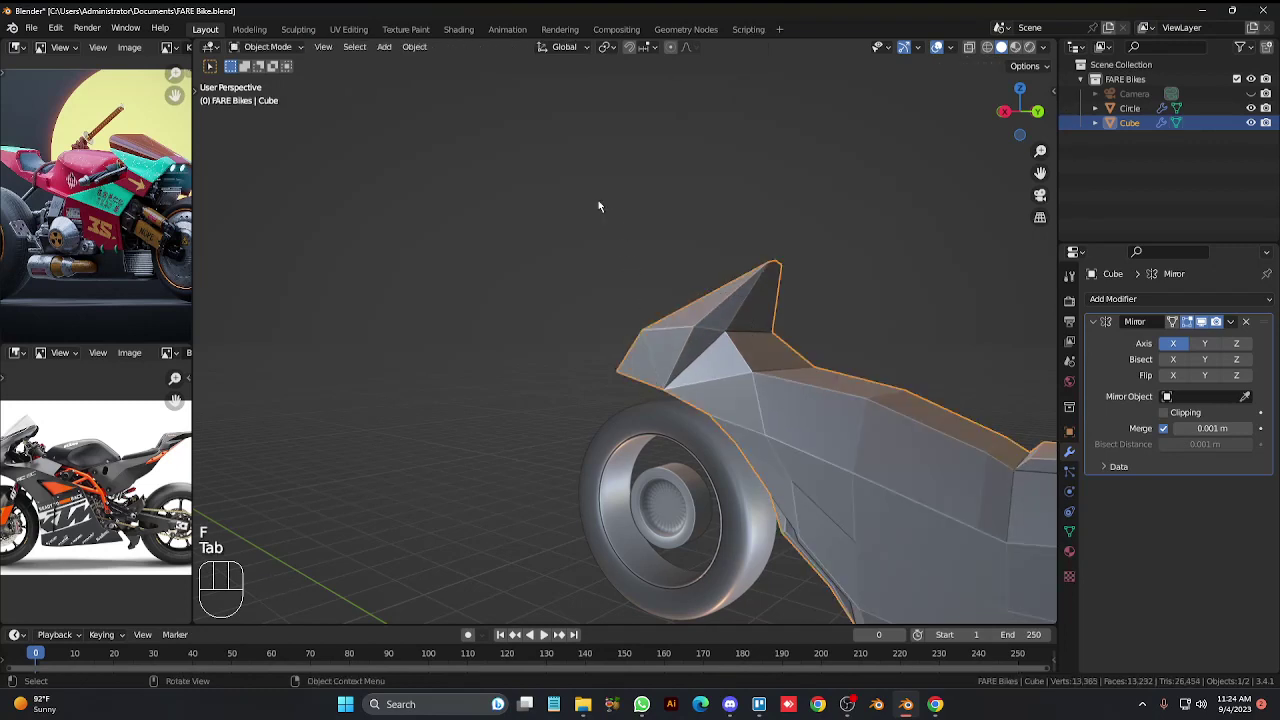
# Re-enter mesh editing on a fin vertex and swing the view round to look along the body's top.
pyautogui.press('KP_6')
pyautogui.press('Tab')
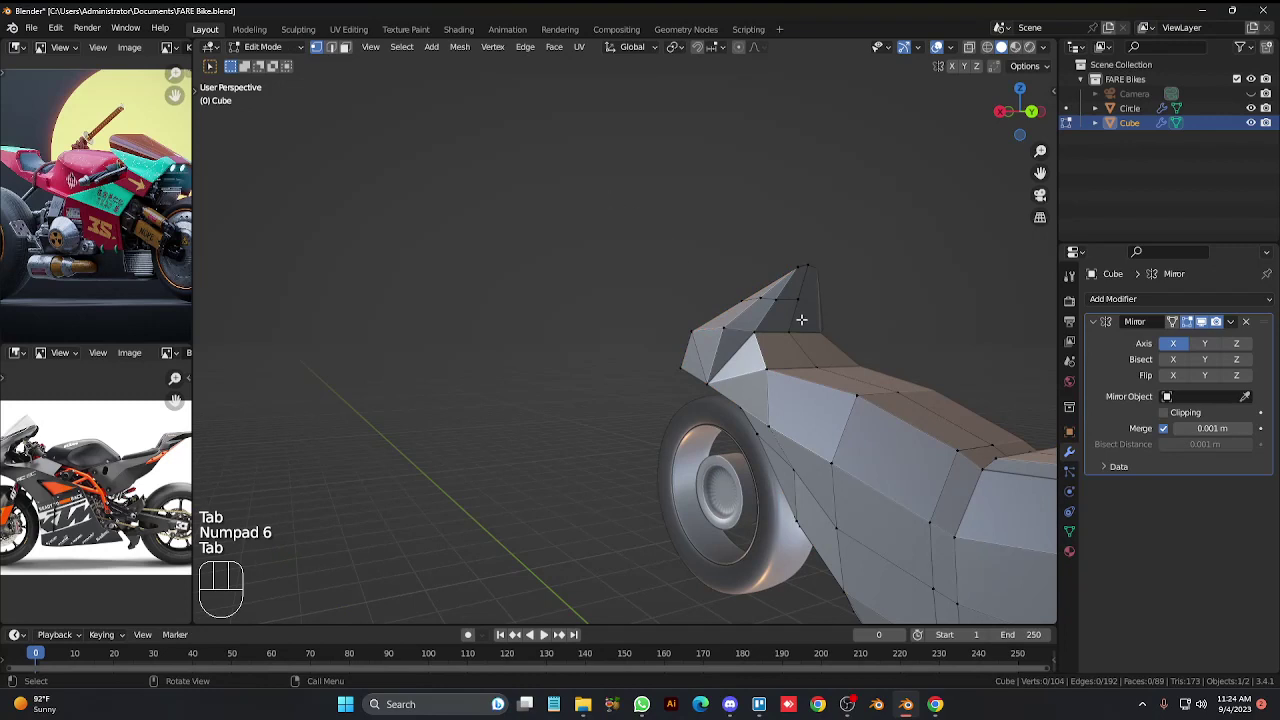
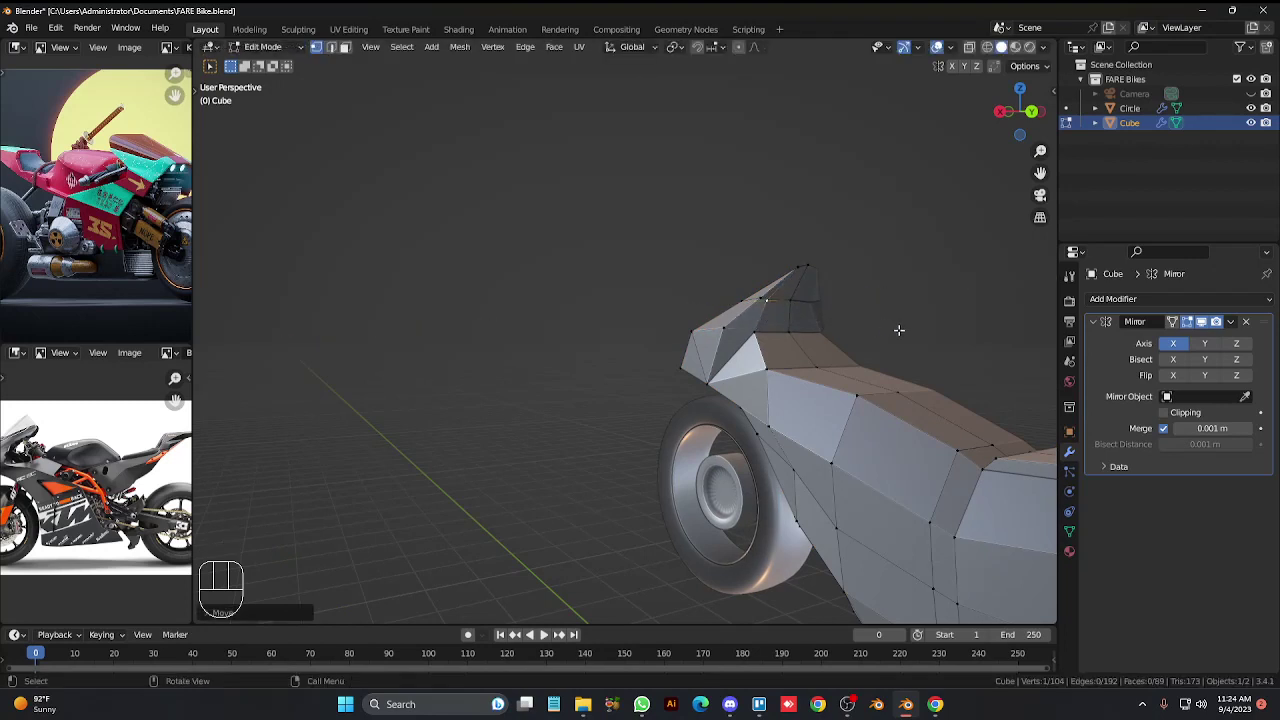
pyautogui.click(902, 326)
pyautogui.press('Tab')
pyautogui.press('KP_4')
pyautogui.press('KP_4')
pyautogui.press('KP_4')
pyautogui.press('KP_6')
pyautogui.press('KP_6')
pyautogui.press('KP_6')
pyautogui.press('KP_6')
pyautogui.press('ctrl+KP_6')
pyautogui.press('ctrl+KP_6')
pyautogui.press('ctrl+KP_6')
pyautogui.press('Tab')
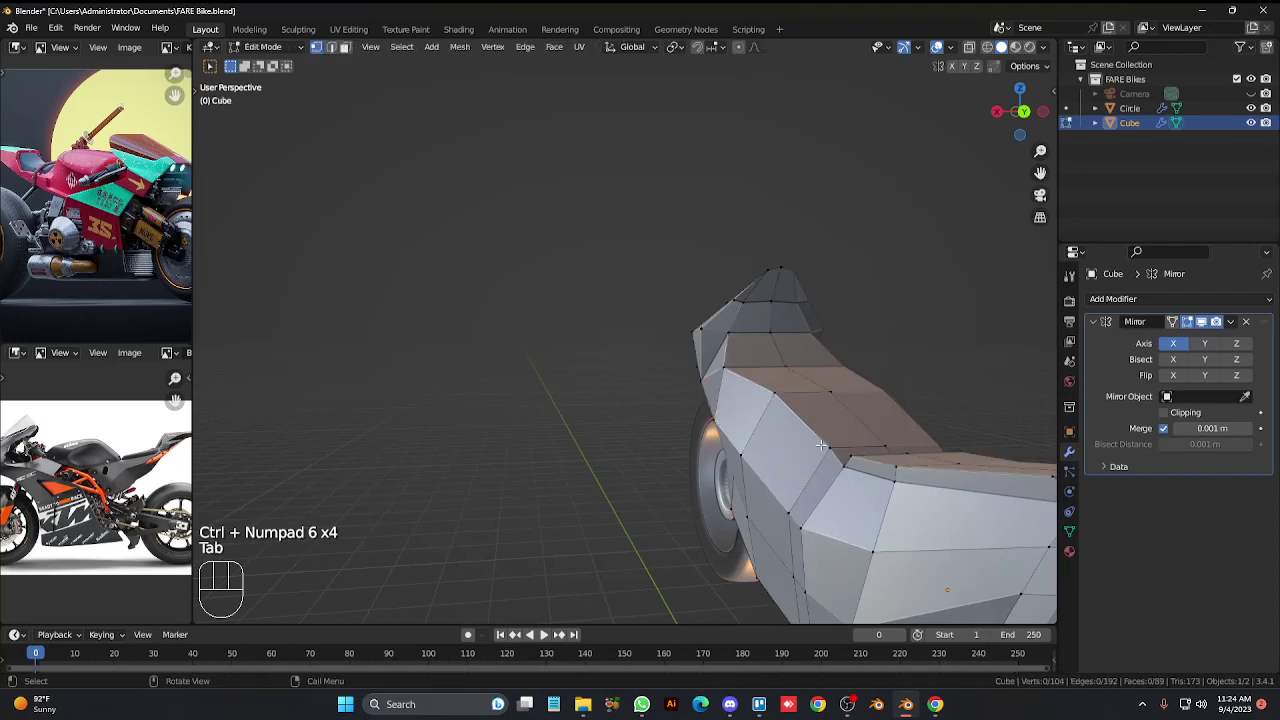
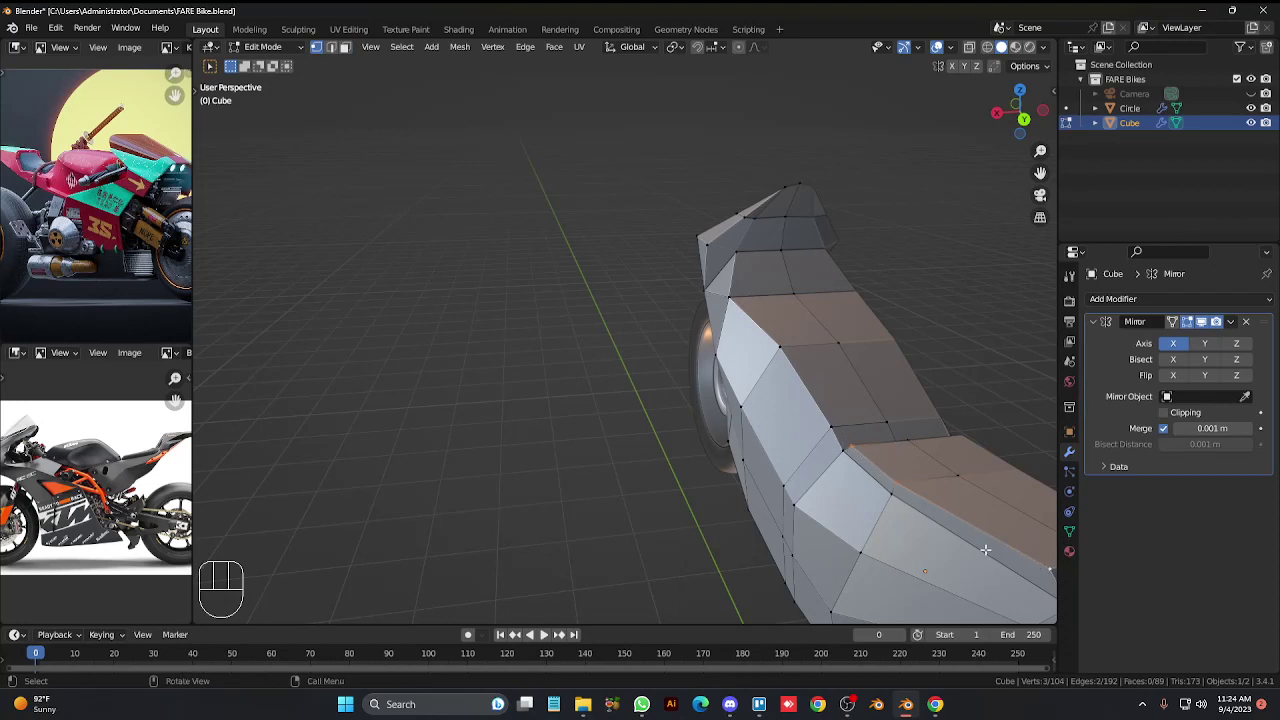
# Try moving top-edge points sideways, up and outward, then undo those moves.
pyautogui.press('g')
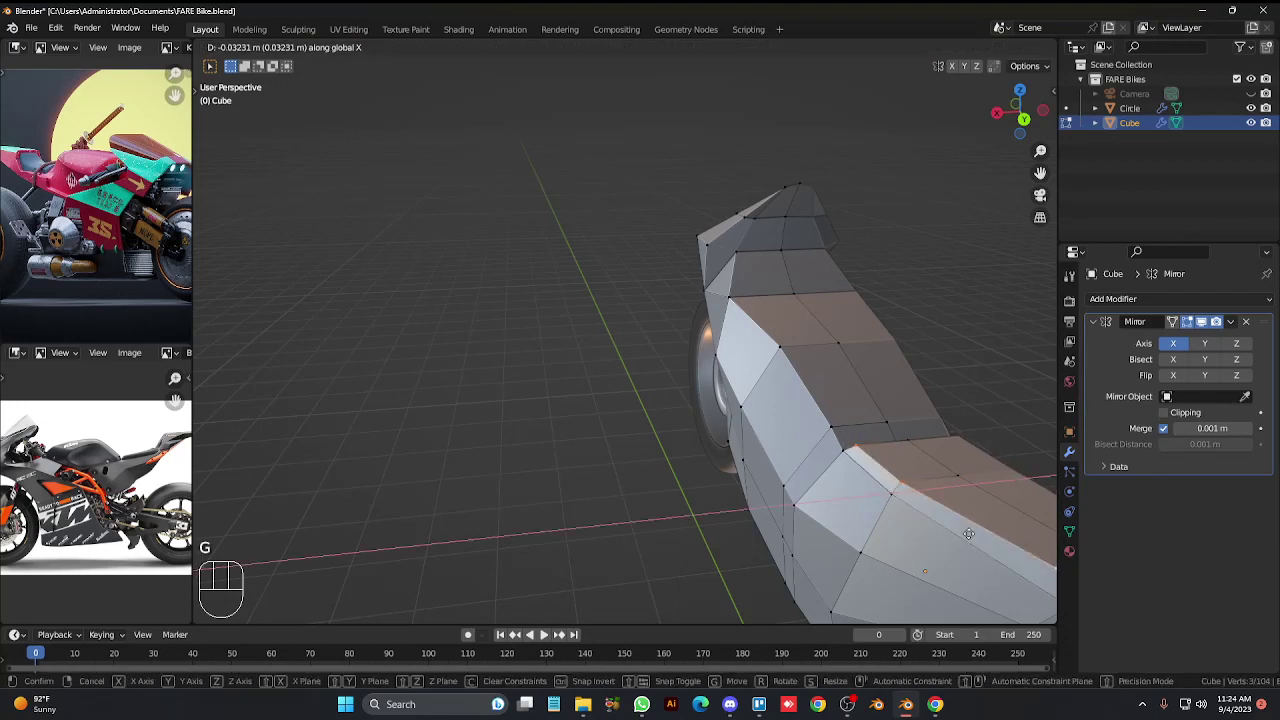
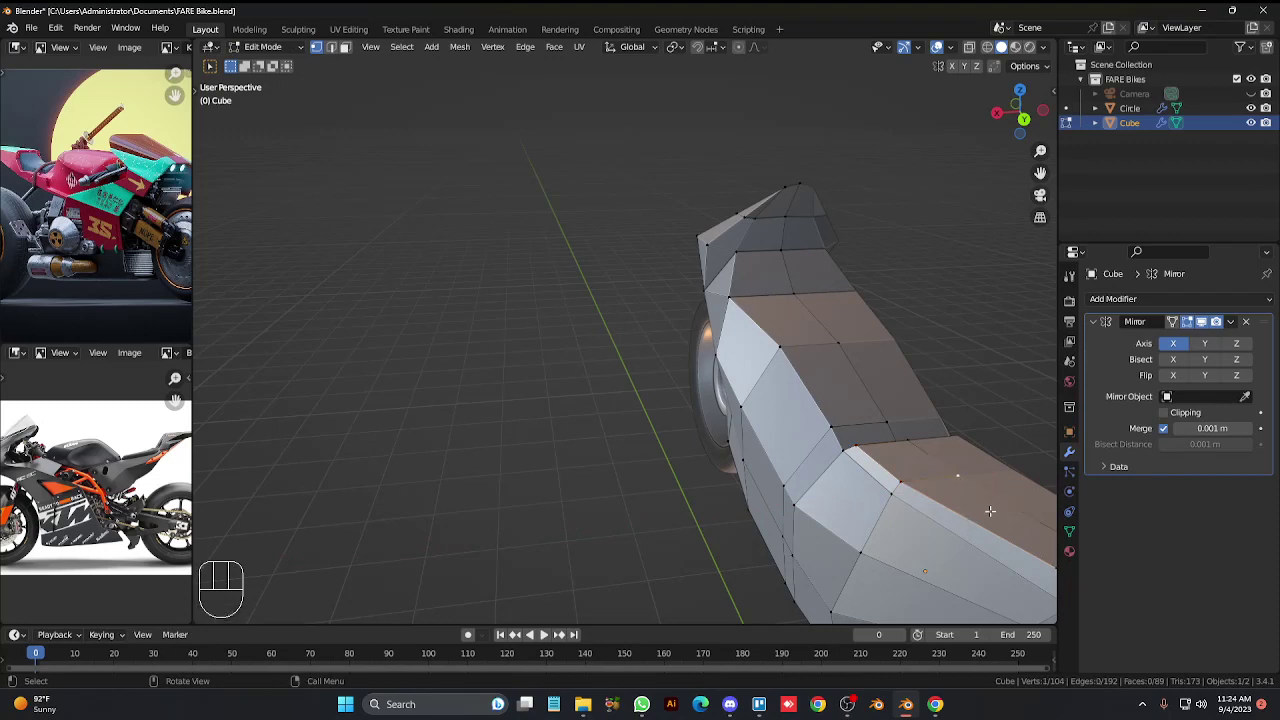
pyautogui.press('g')
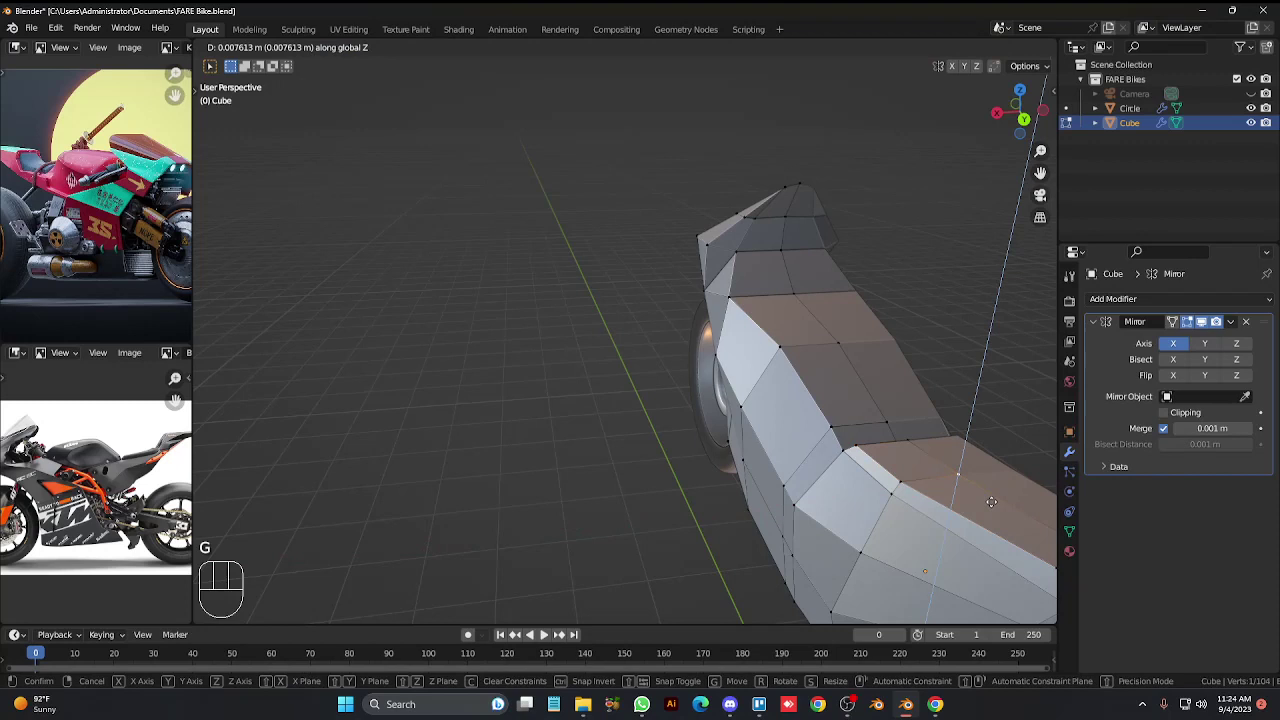
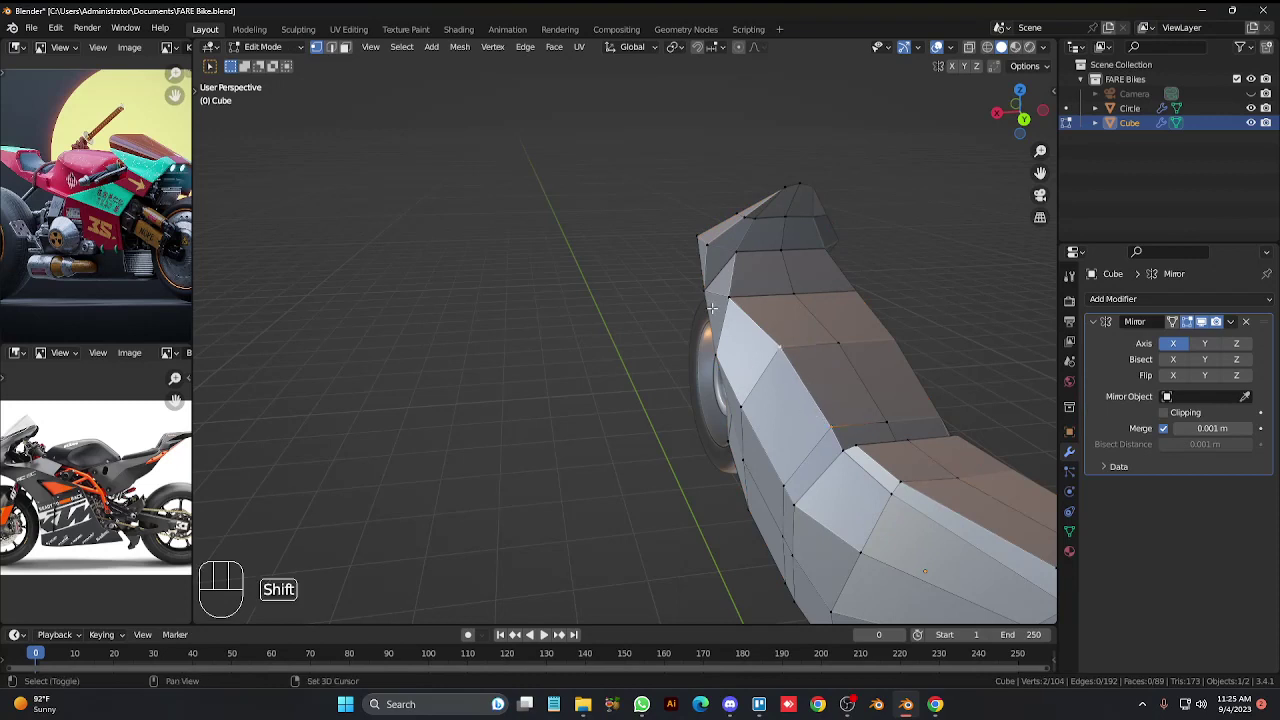
pyautogui.press('g')
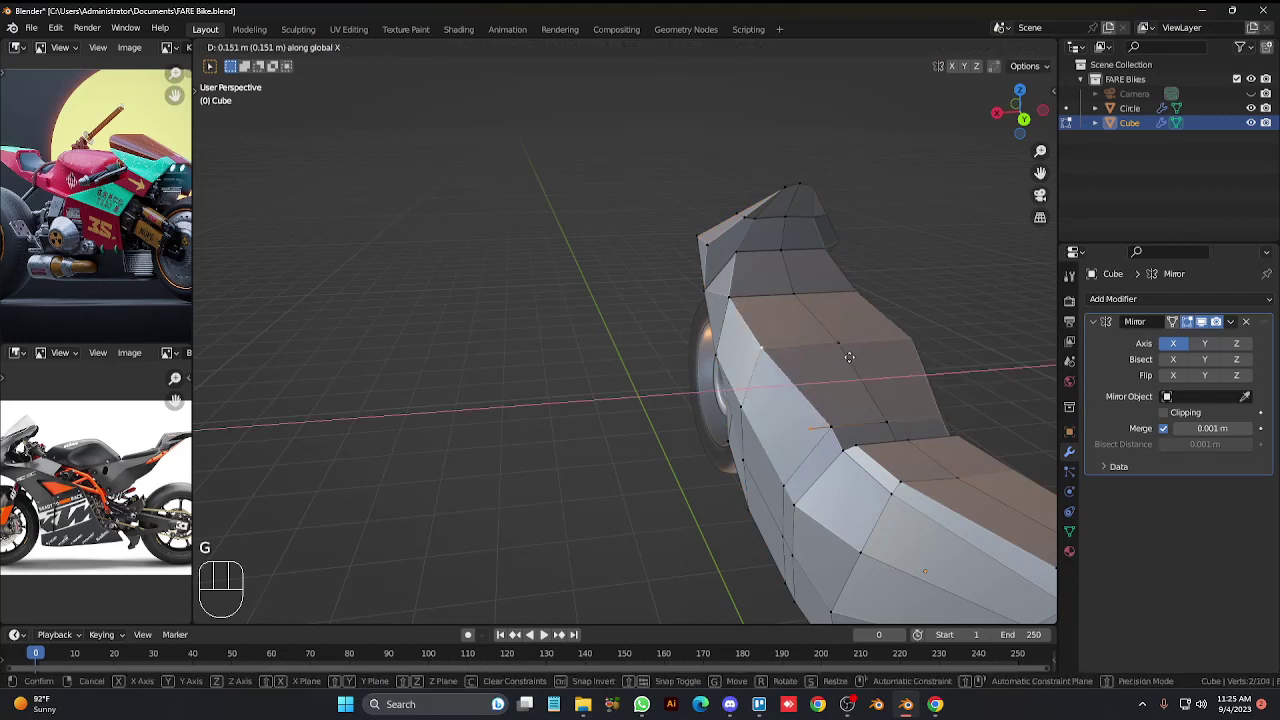
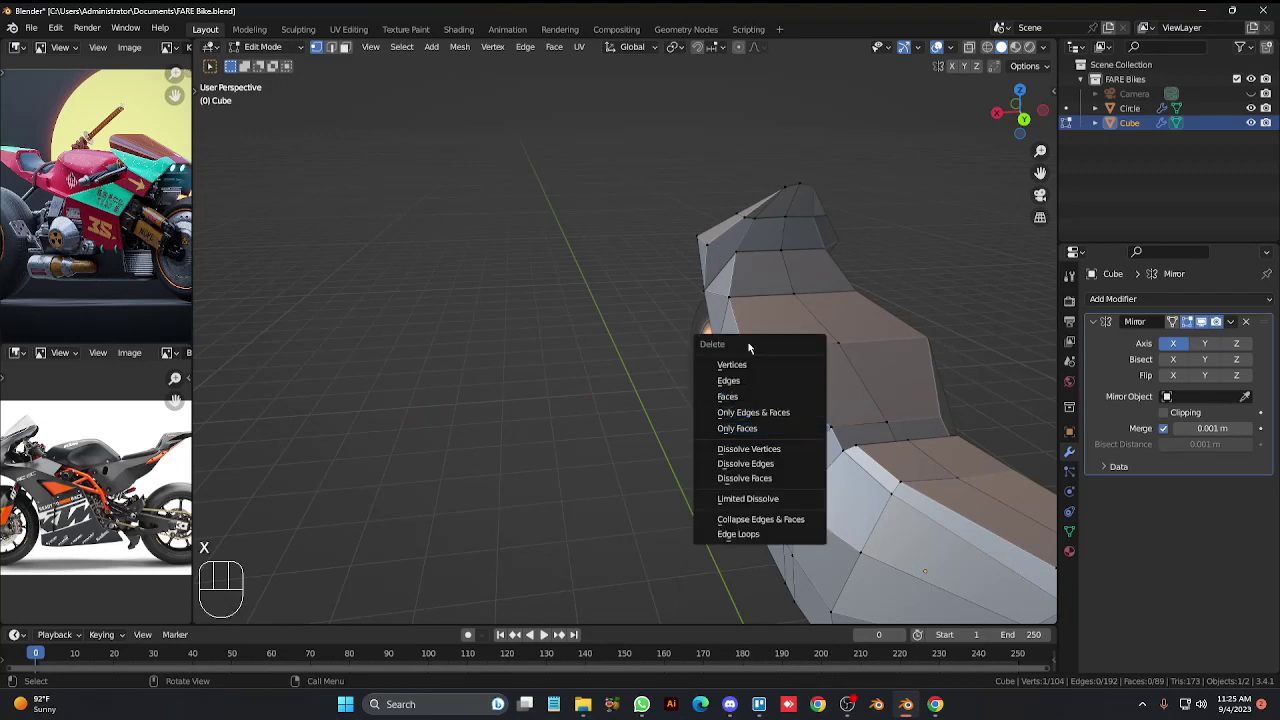
pyautogui.press('ctrl+z')
pyautogui.press('ctrl+z')
pyautogui.press('ctrl+z')
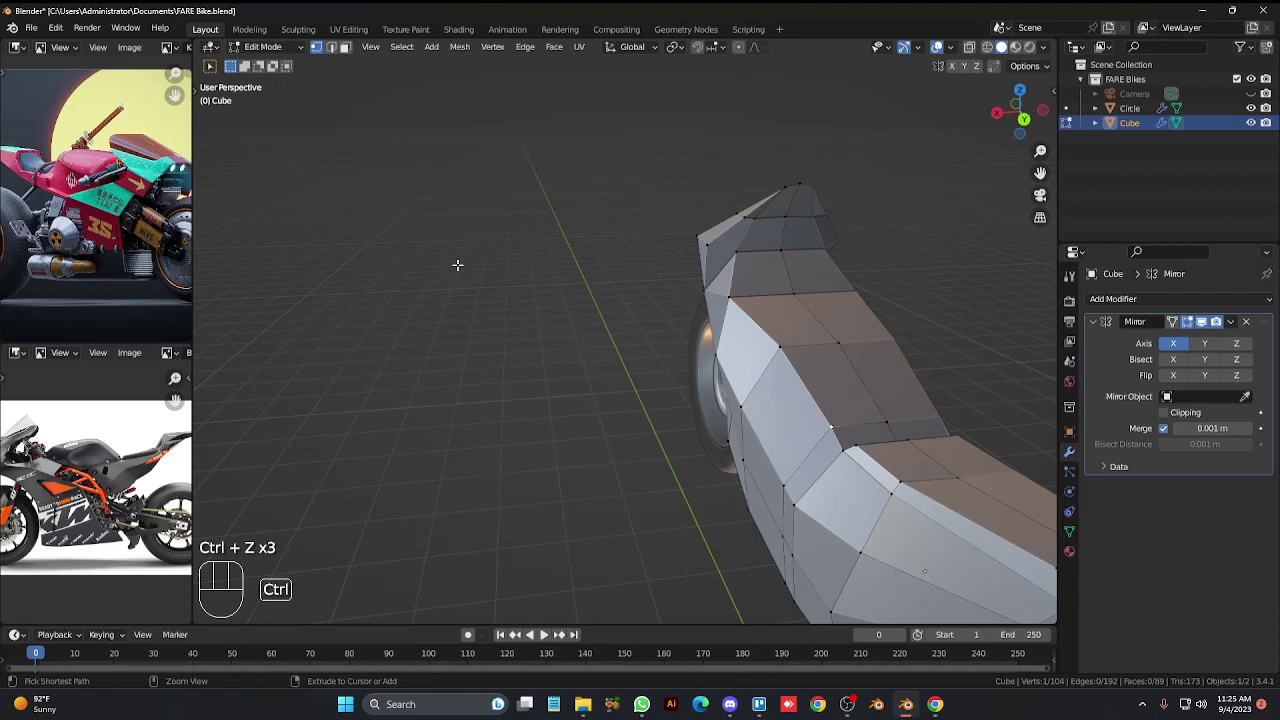
pyautogui.press('ctrl+z')
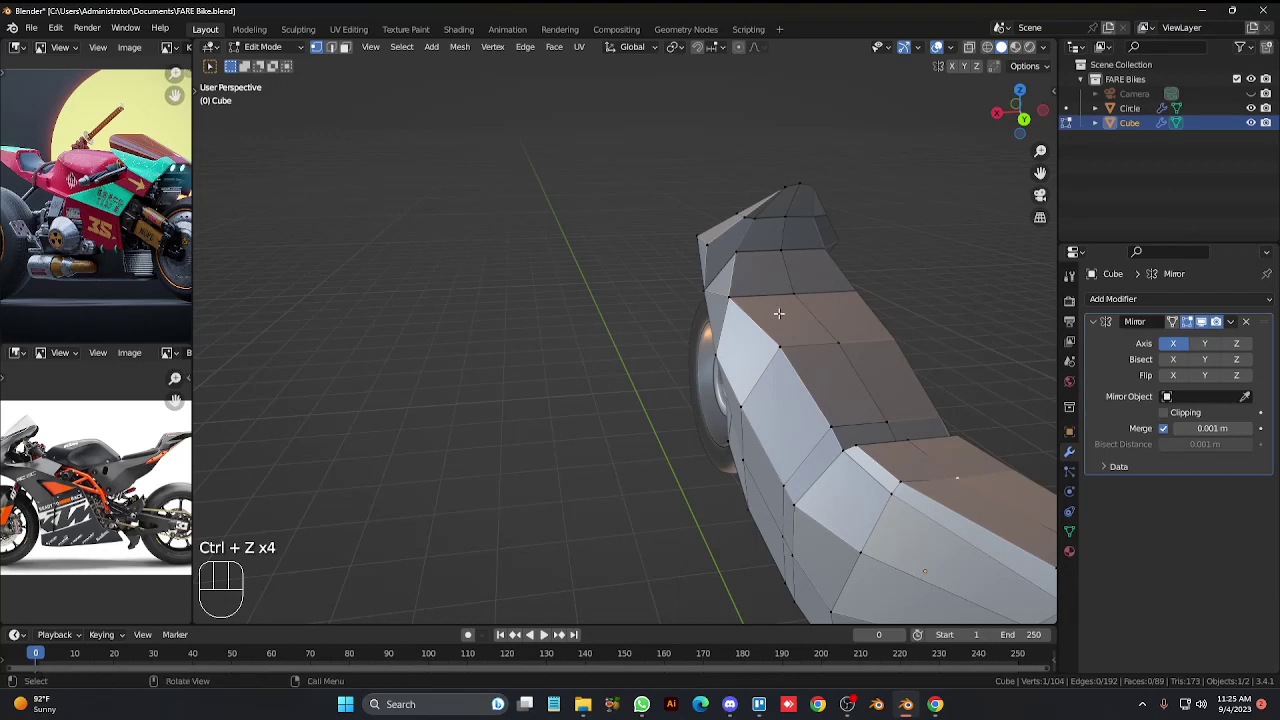
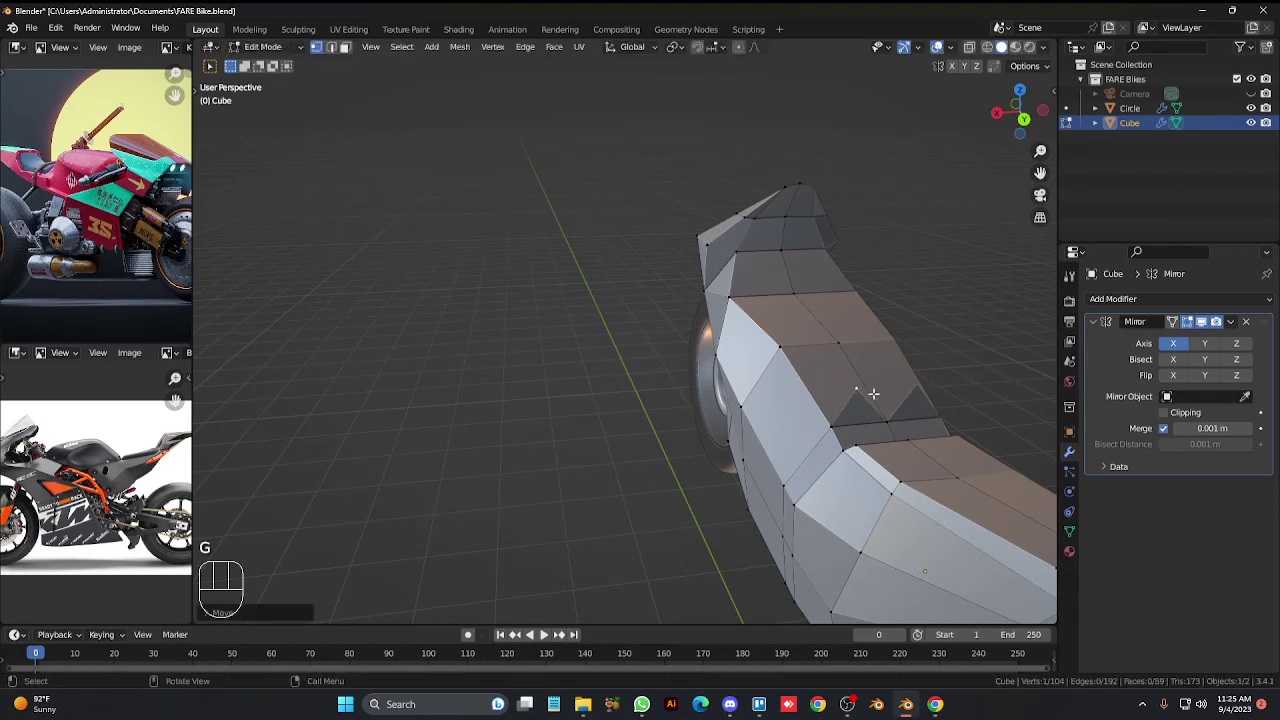
# Dissolve the stray top-surface vertex and push two top points outward about 0.15 m along X.
pyautogui.press('x')
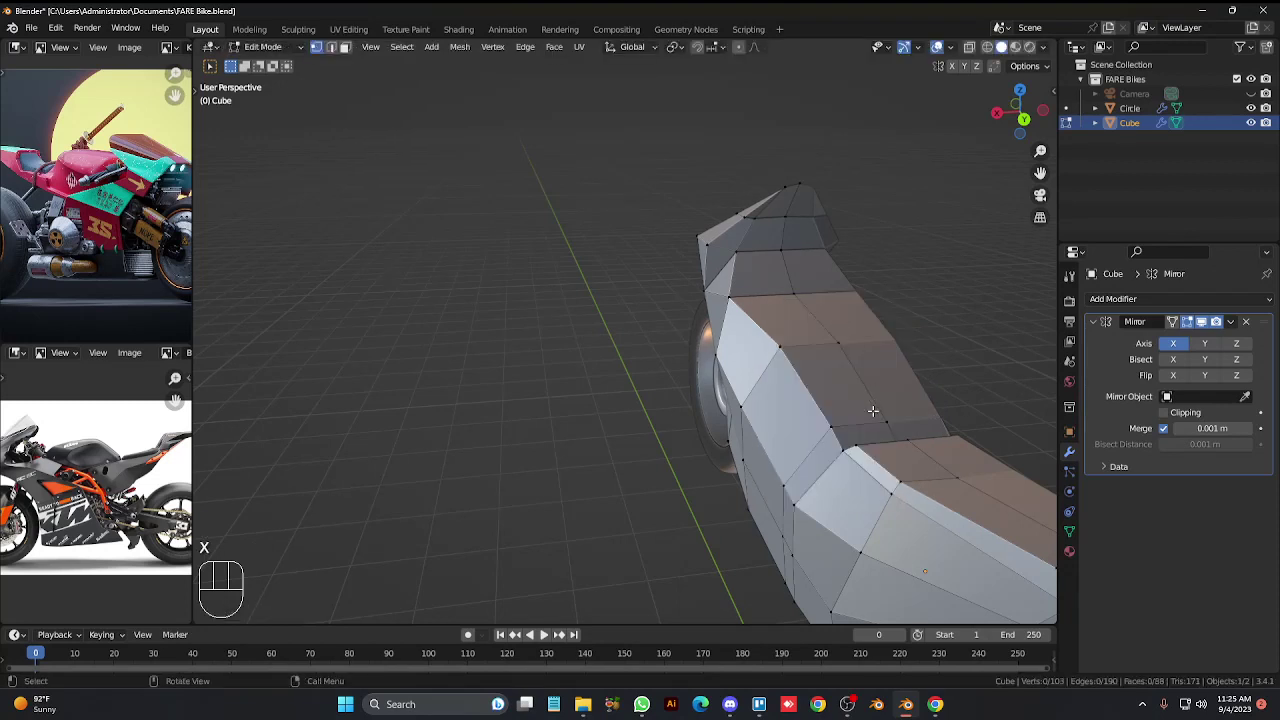
pyautogui.click(838, 424)
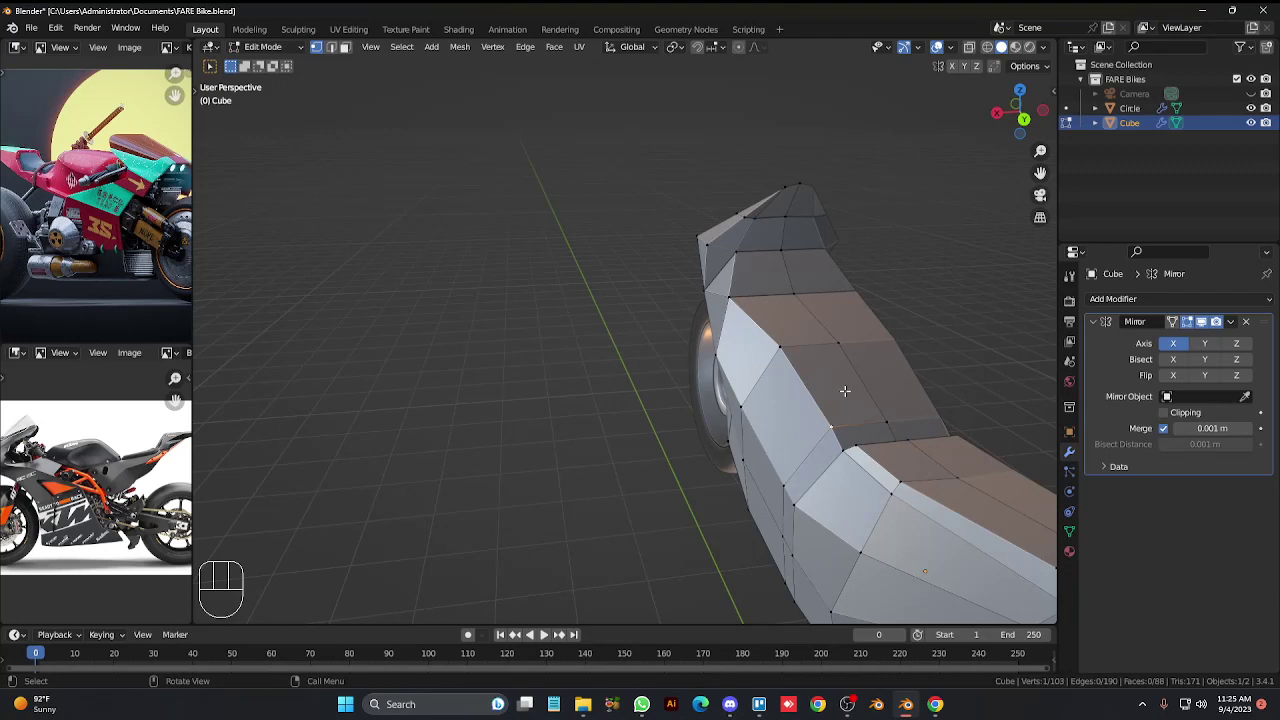
pyautogui.click(798, 347)
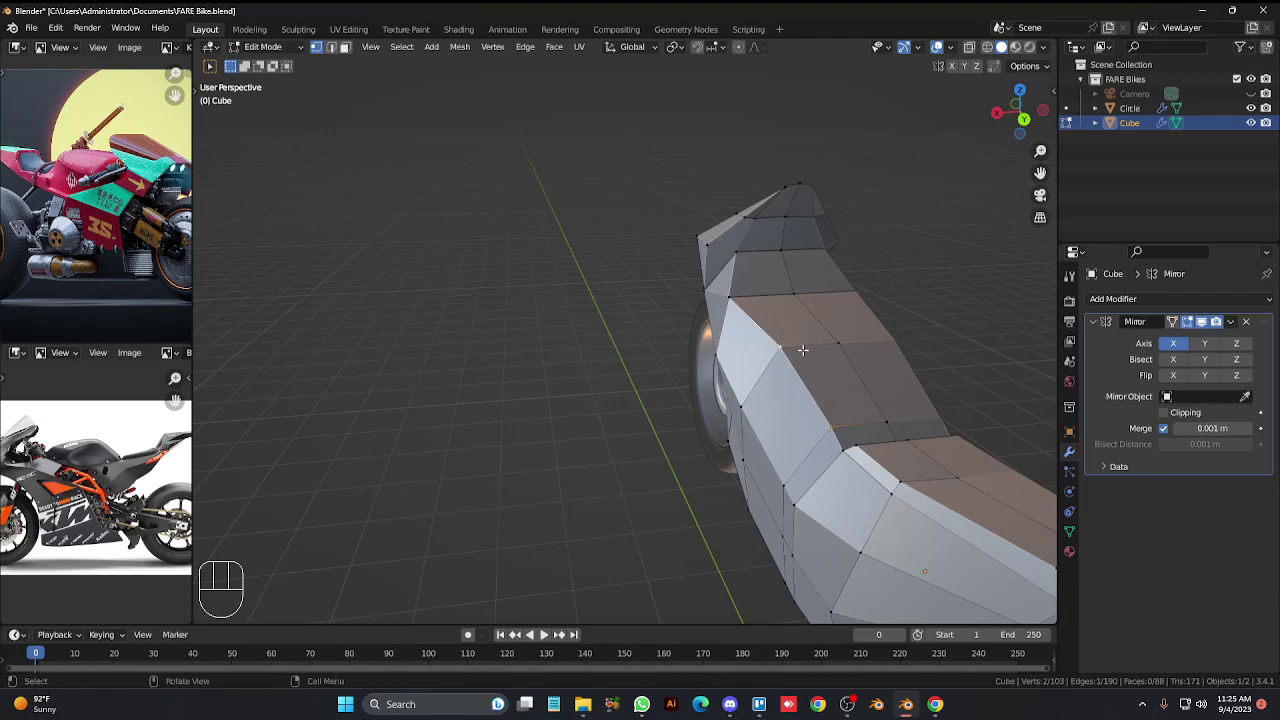
pyautogui.press('g')
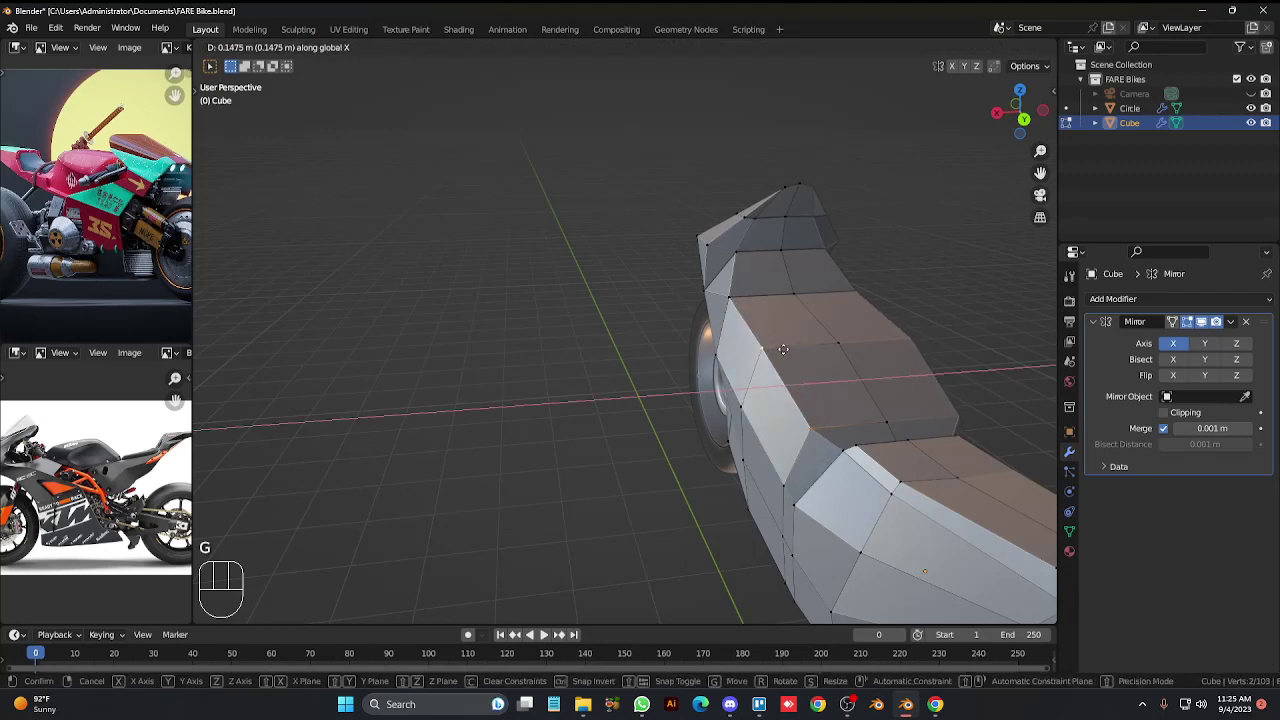
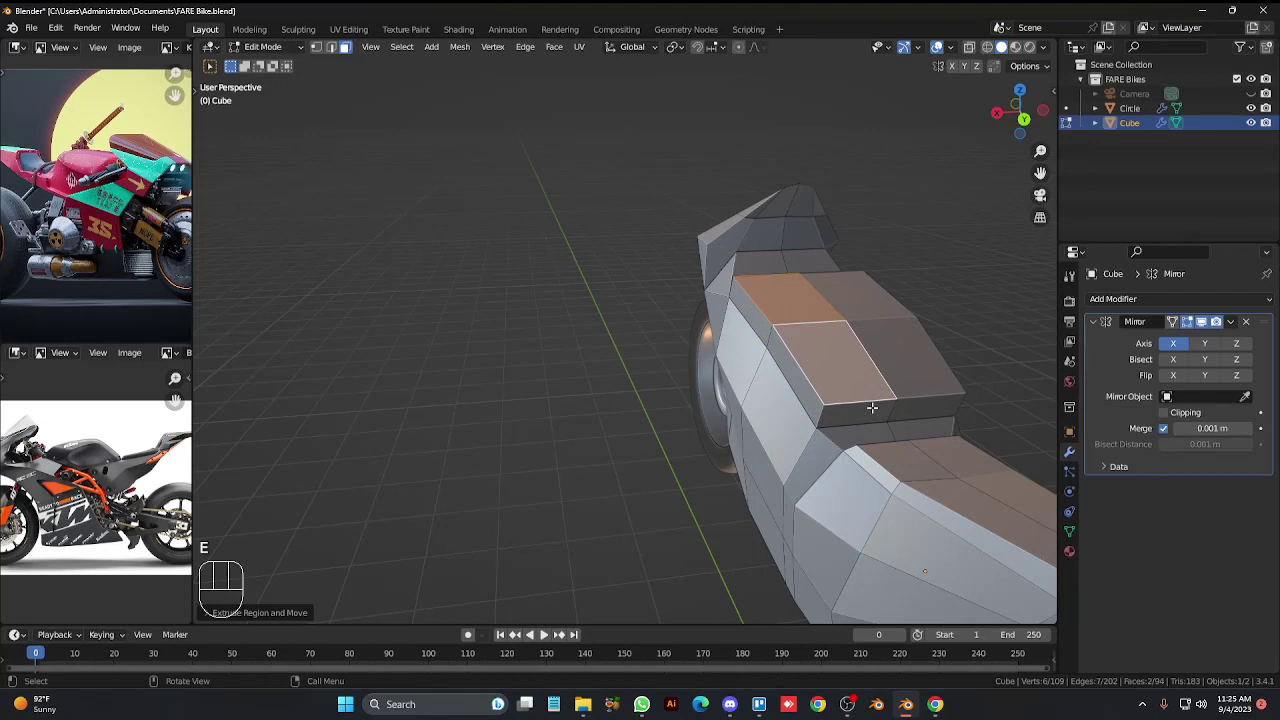
# Move the raised block's outer vertices down so it slopes into the side panel.
pyautogui.press('1')
pyautogui.click(821, 395)
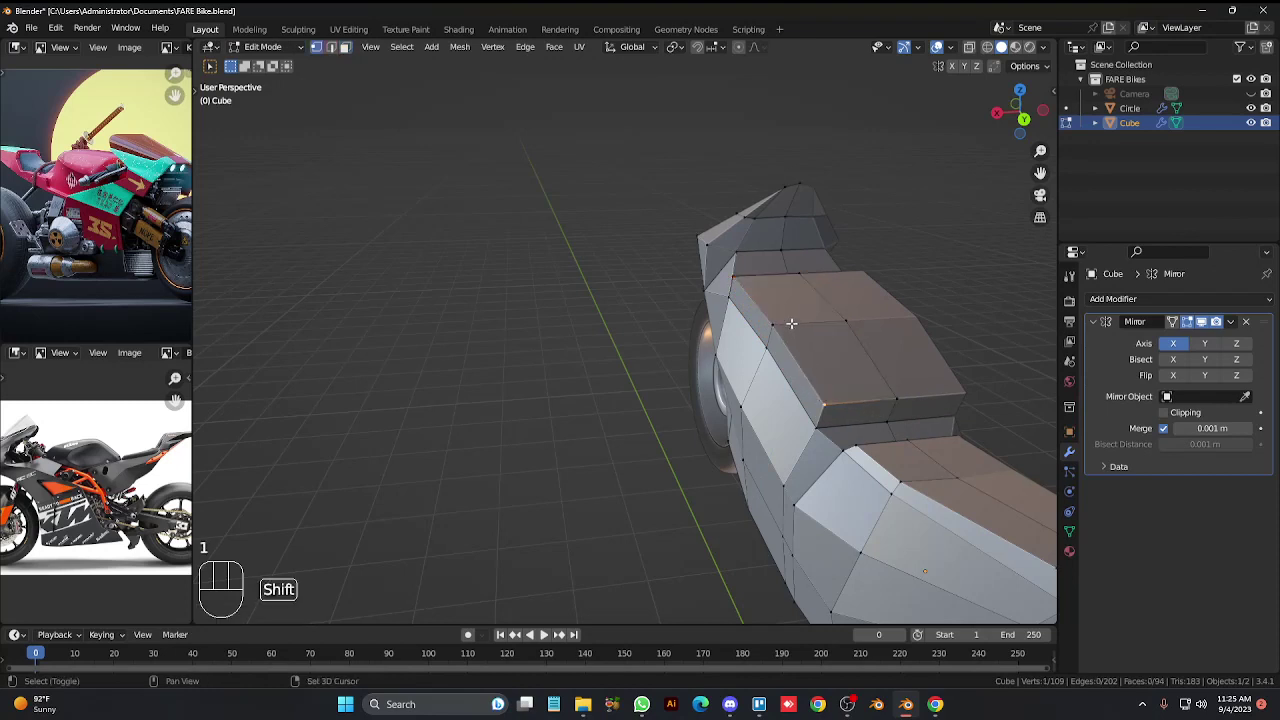
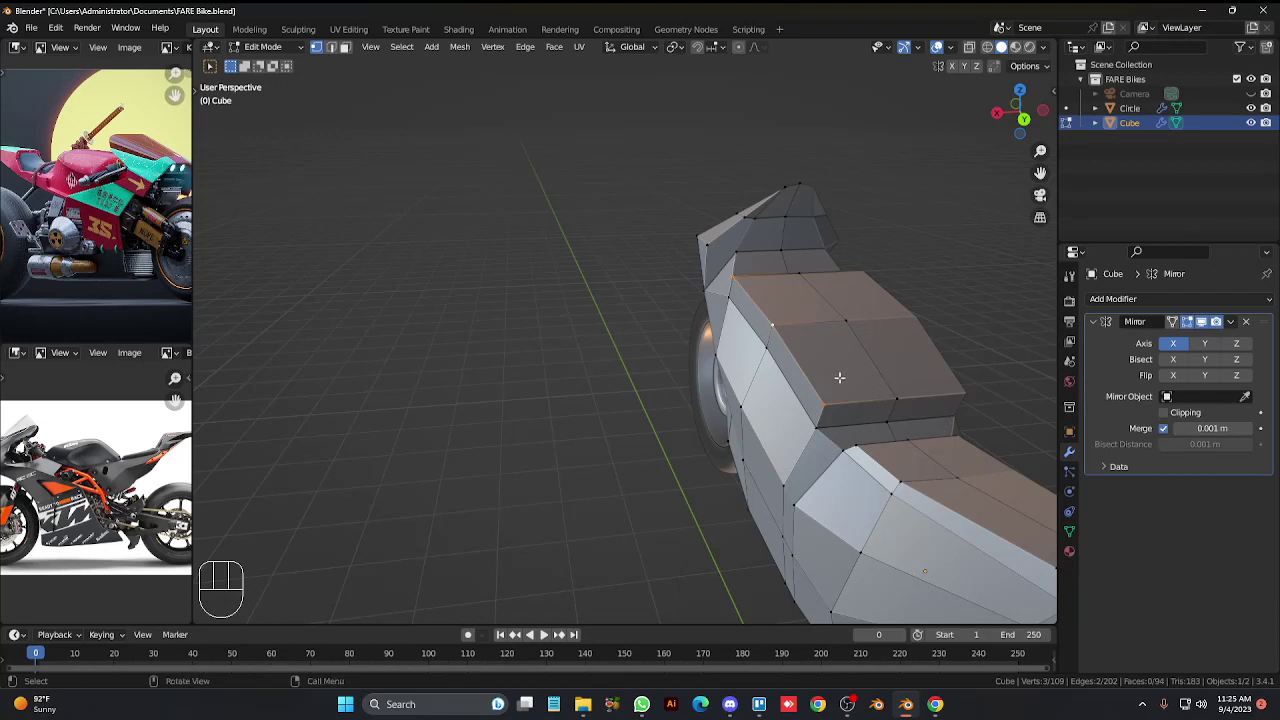
pyautogui.press('g')
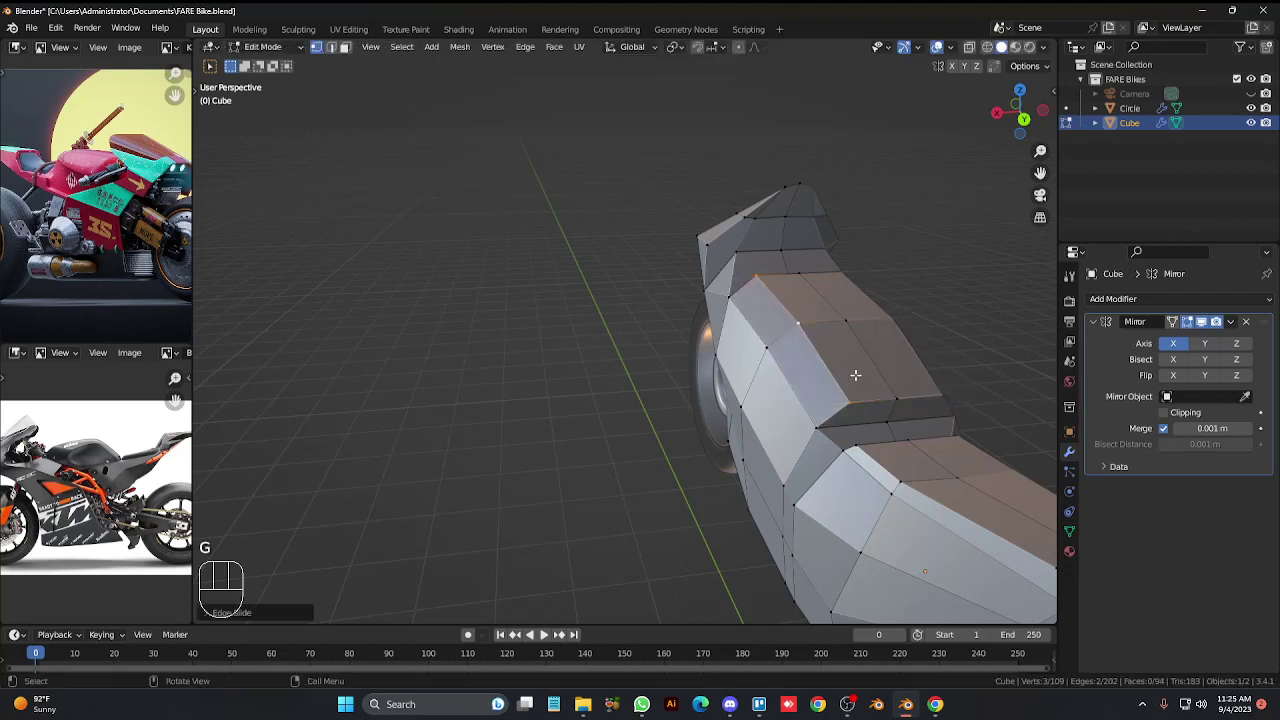
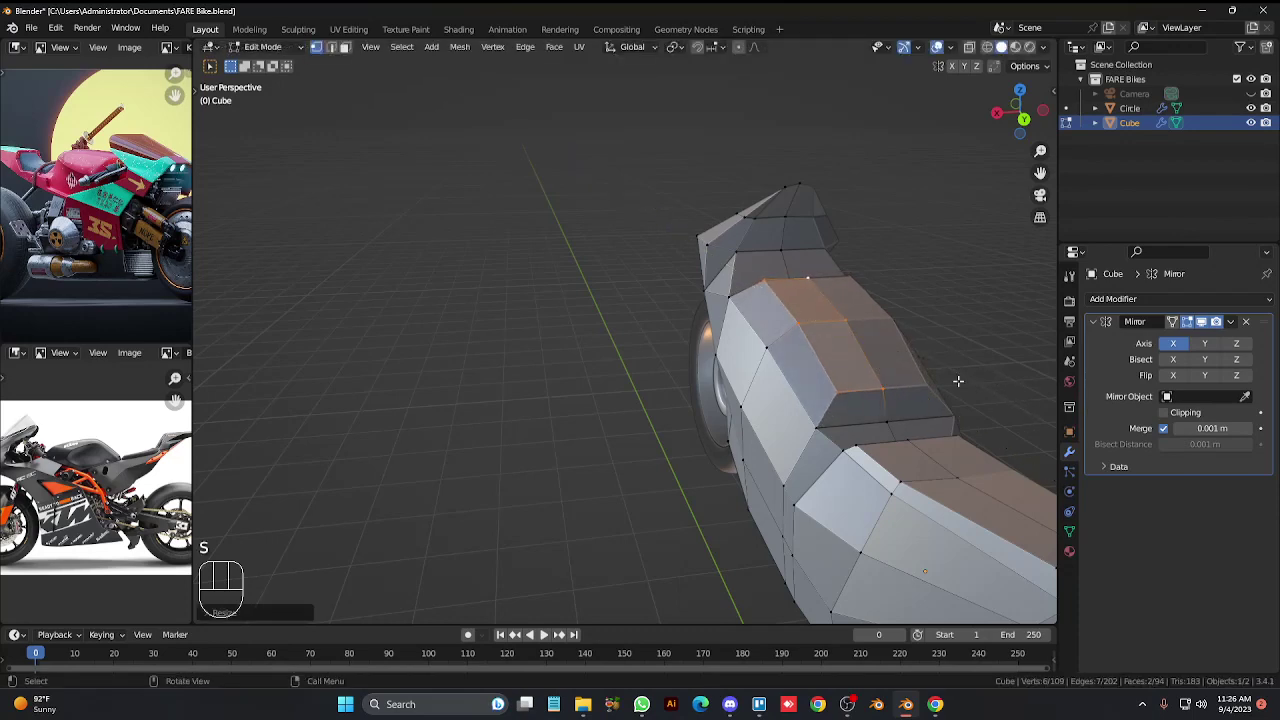
# From right-side ortho view, insert an edge loop down the body's side near the front fin.
pyautogui.press('KP_3')
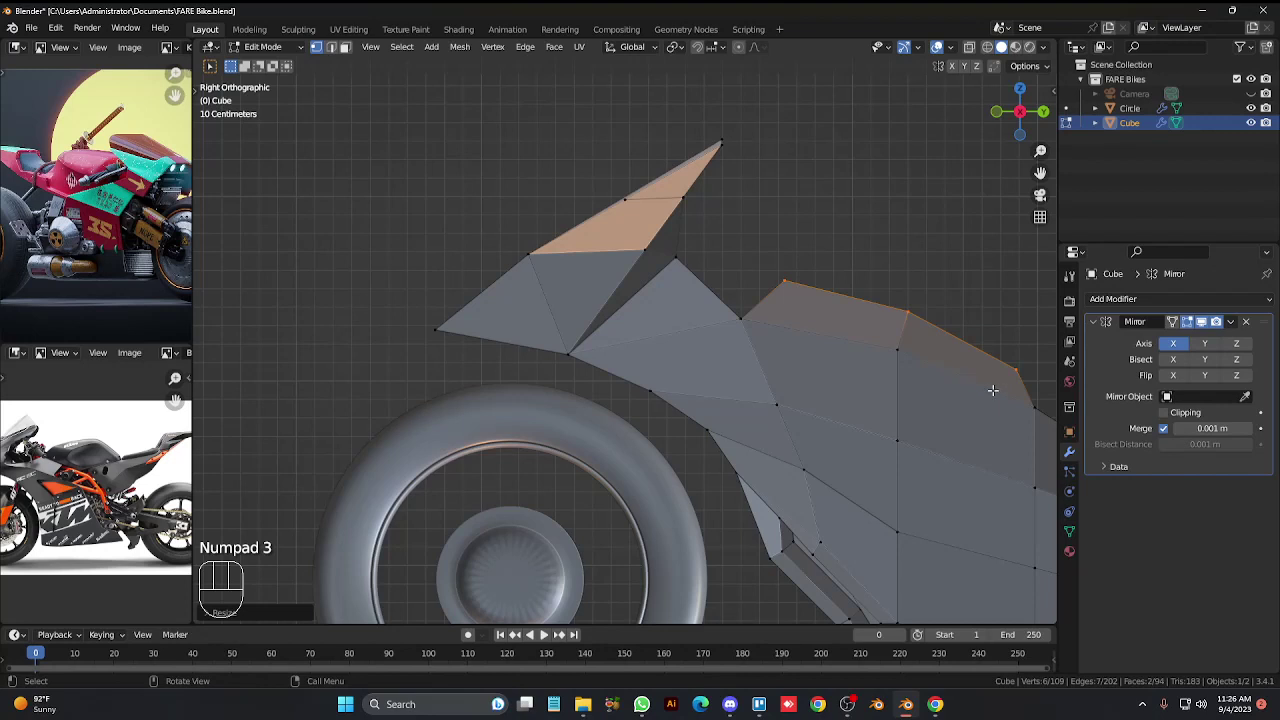
pyautogui.press('r')
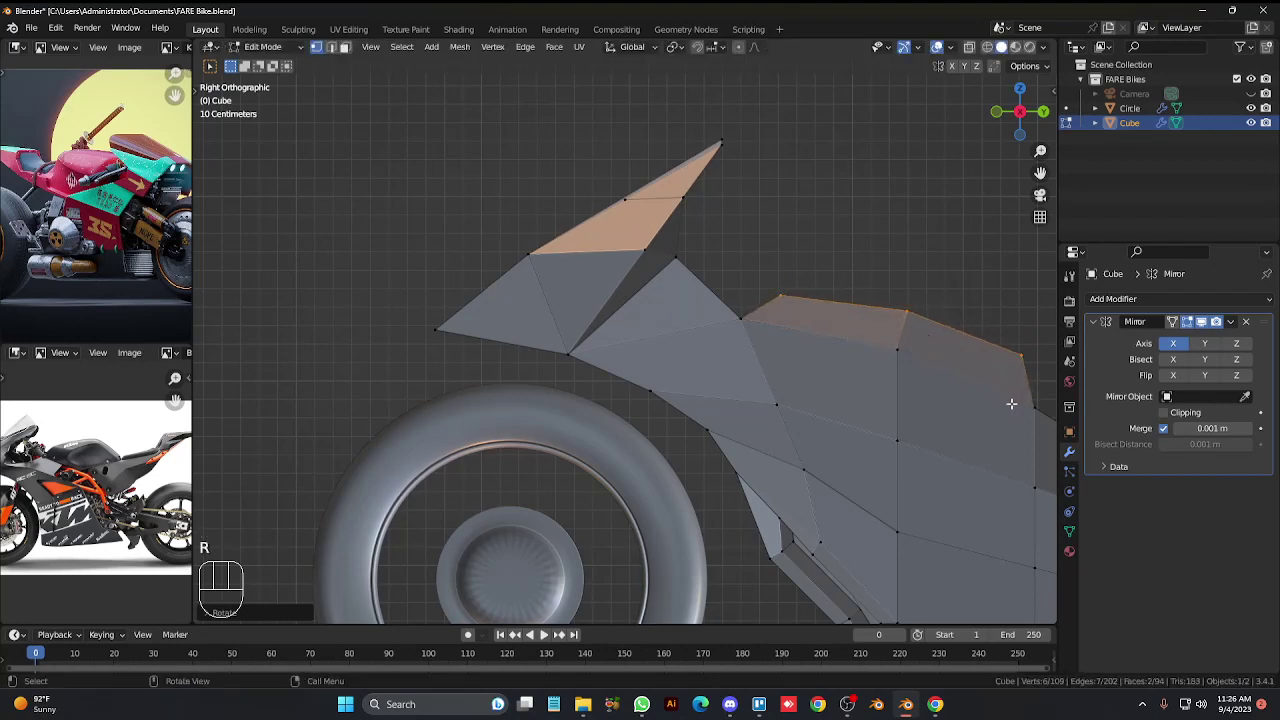
pyautogui.press('s')
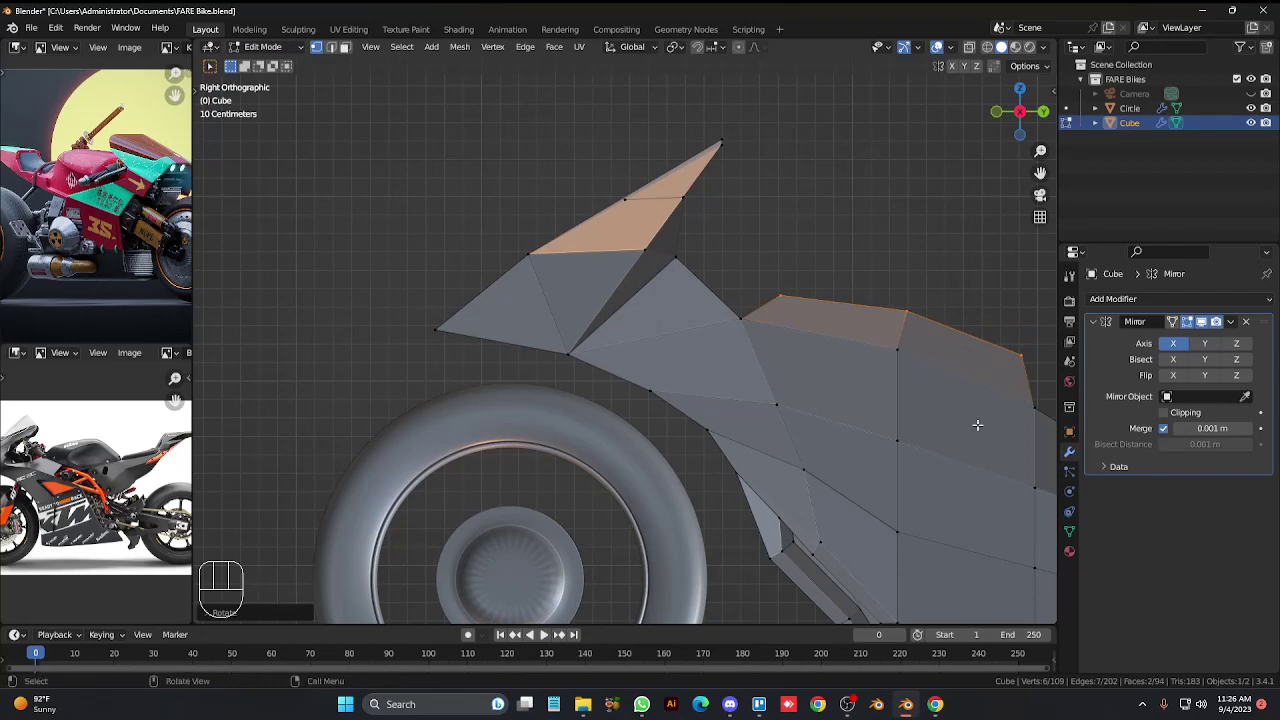
pyautogui.press('ctrl+KP_6')
pyautogui.press('ctrl+KP_6')
pyautogui.press('ctrl+KP_6')
pyautogui.press('ctrl+KP_6')
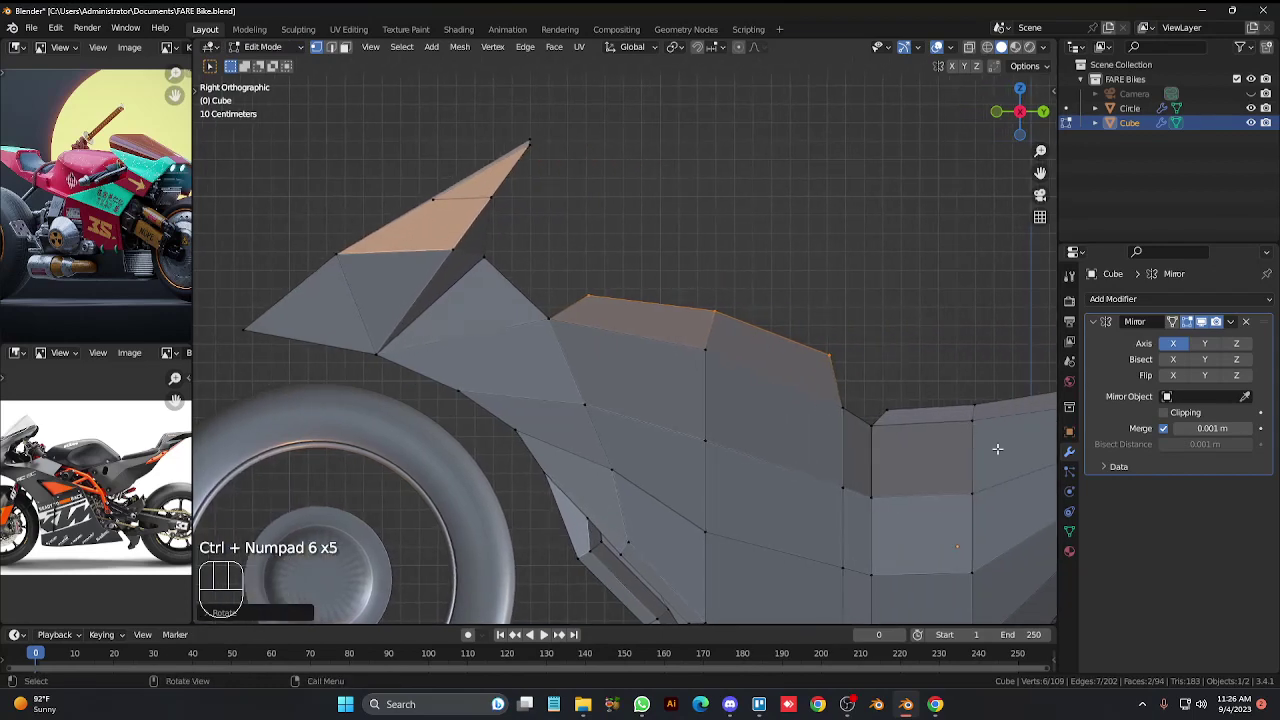
pyautogui.press('KP_8')
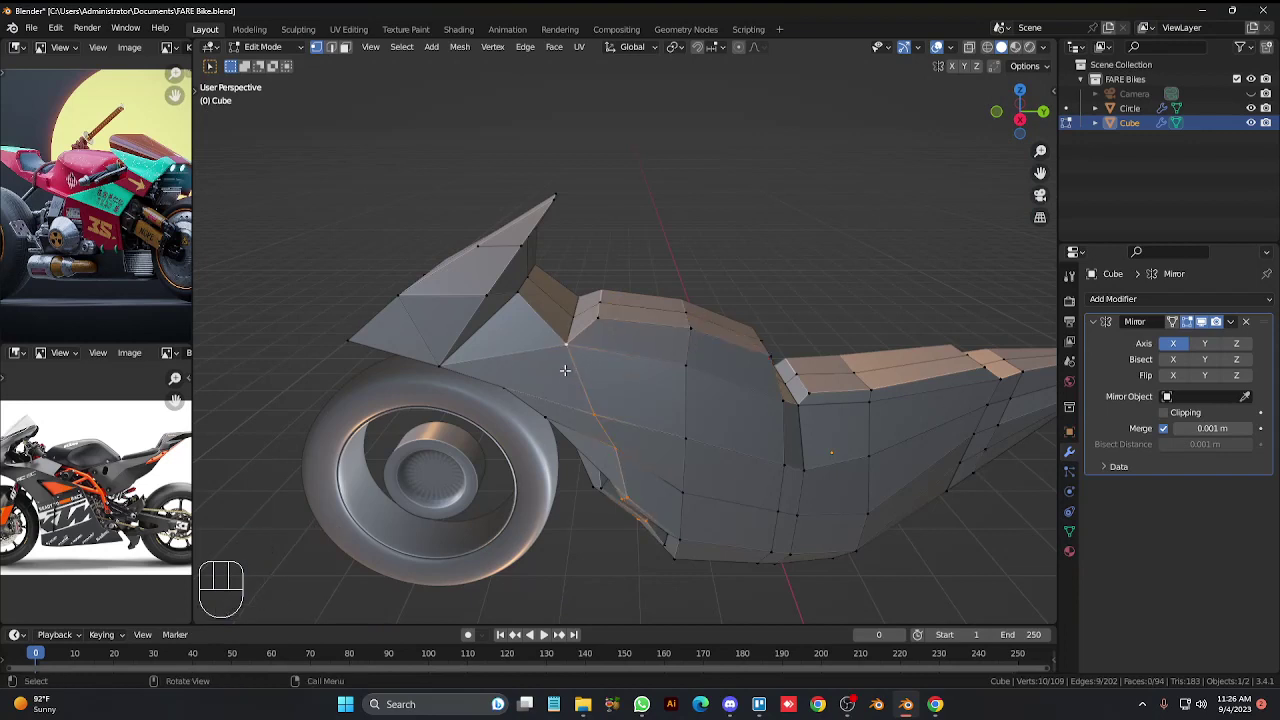
# Select the new side edge loop on the bike body and inspect it from several angles.
pyautogui.click(570, 314)
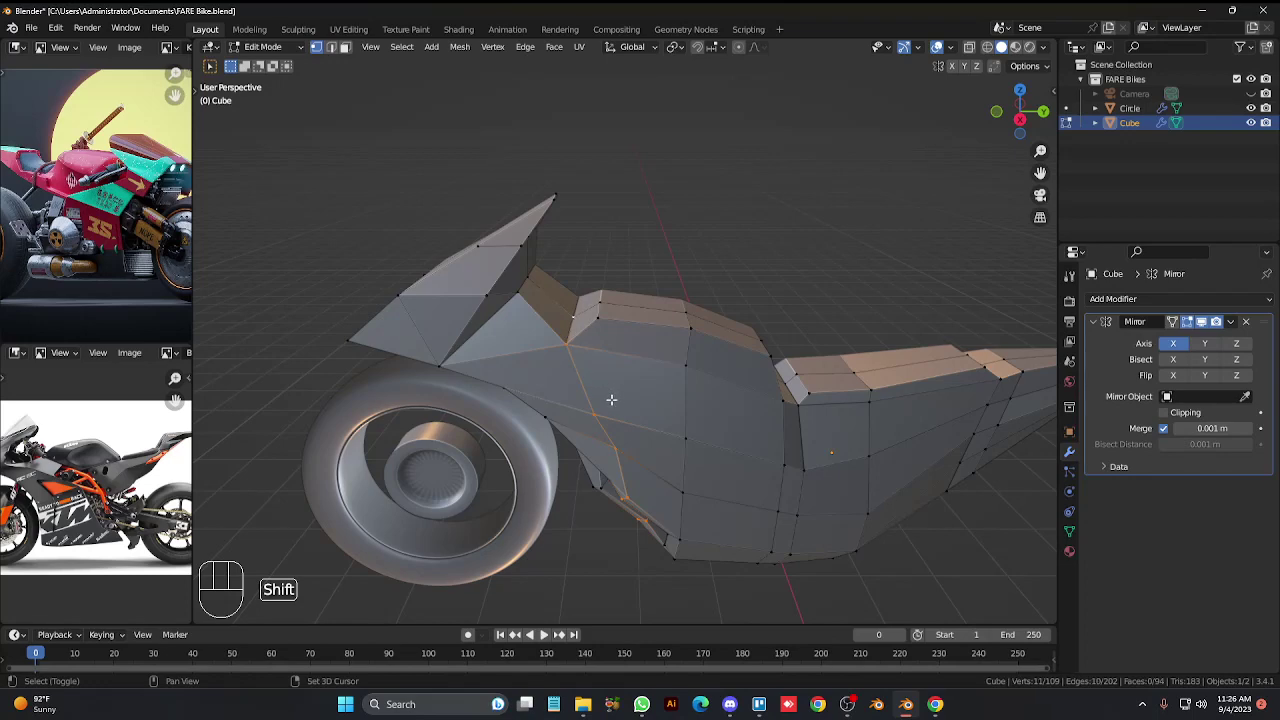
pyautogui.press('KP_2')
pyautogui.press('KP_2')
pyautogui.press('KP_2')
pyautogui.press('KP_2')
pyautogui.press('KP_2')
pyautogui.press('KP_8')
pyautogui.press('KP_8')
pyautogui.press('KP_8')
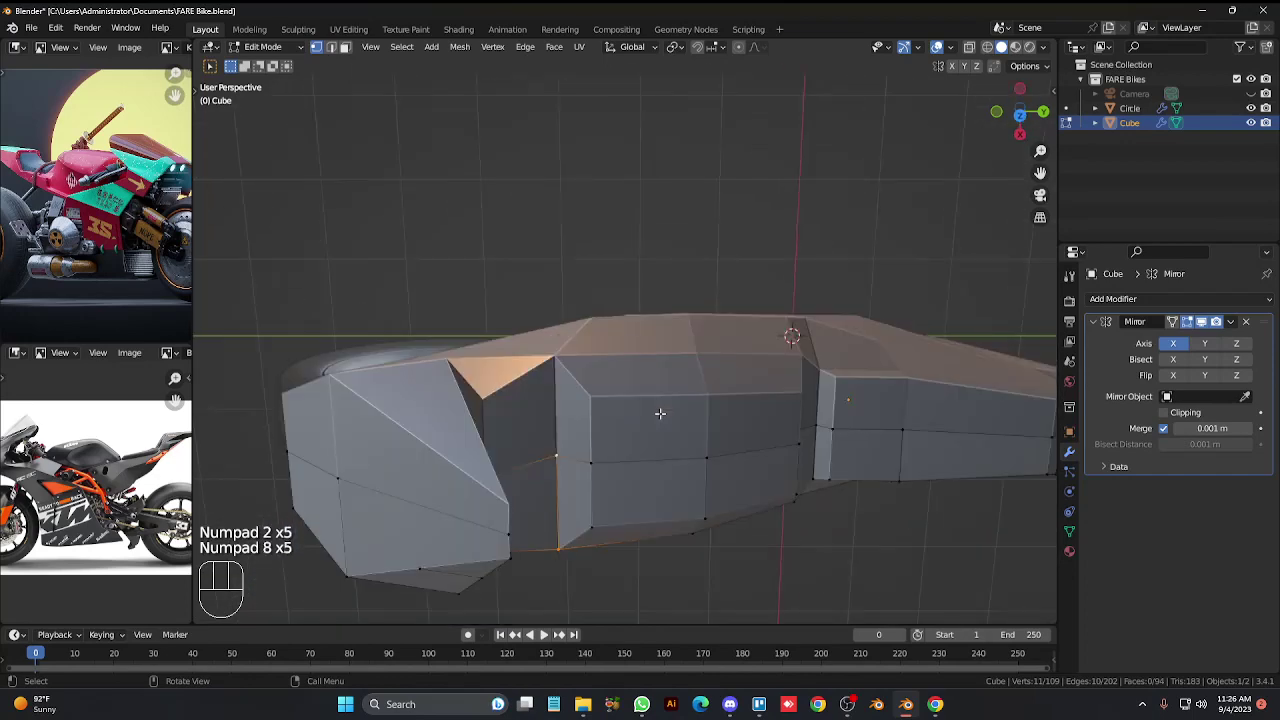
pyautogui.press('KP_2')
pyautogui.press('KP_2')
pyautogui.press('KP_2')
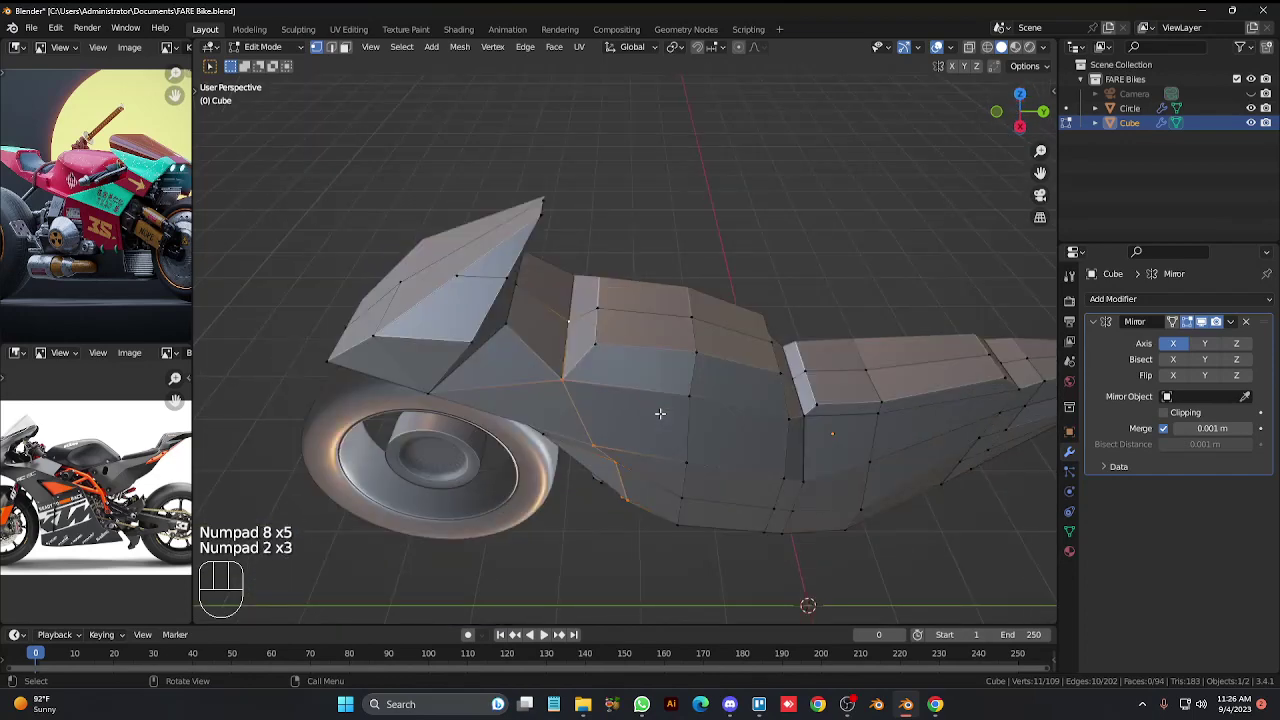
# Bevel the loop into two parallel loops, push the vent faces inward and return to Object Mode.
pyautogui.press('ctrl+b')
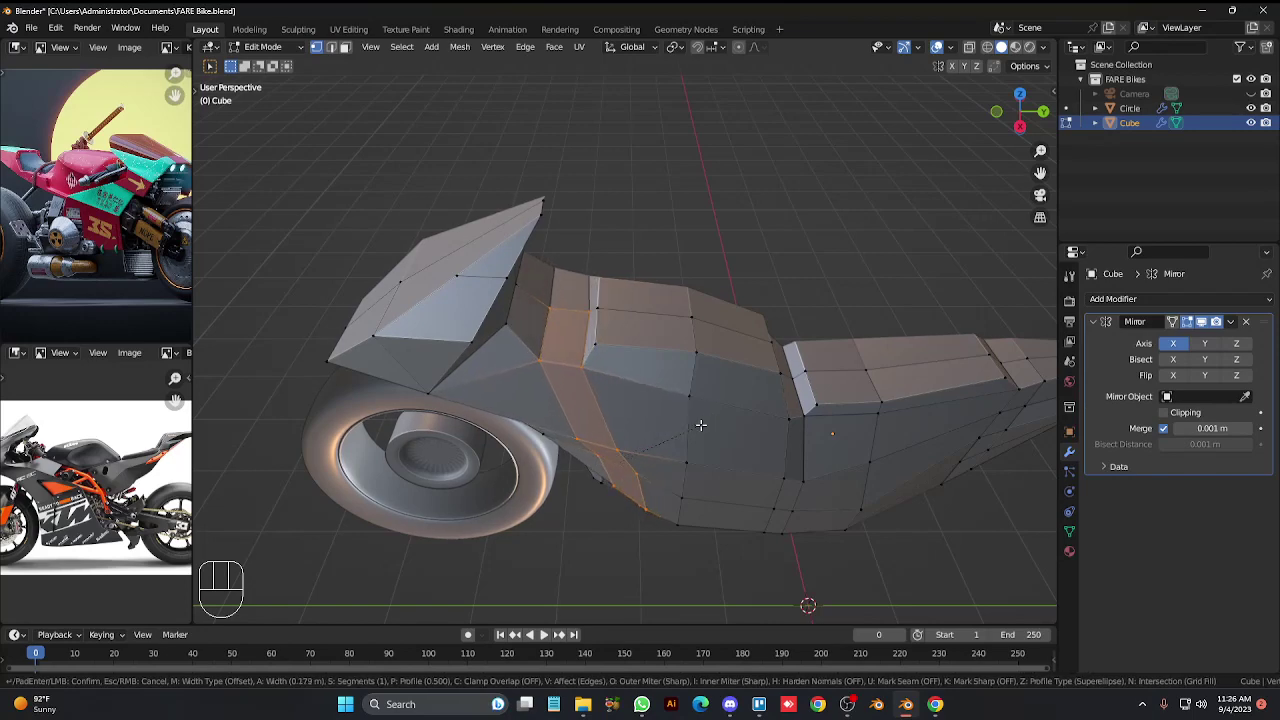
pyautogui.click(780, 226)
pyautogui.press('Tab')
pyautogui.press('KP_2')
pyautogui.press('KP_2')
pyautogui.press('KP_2')
pyautogui.press('KP_2')
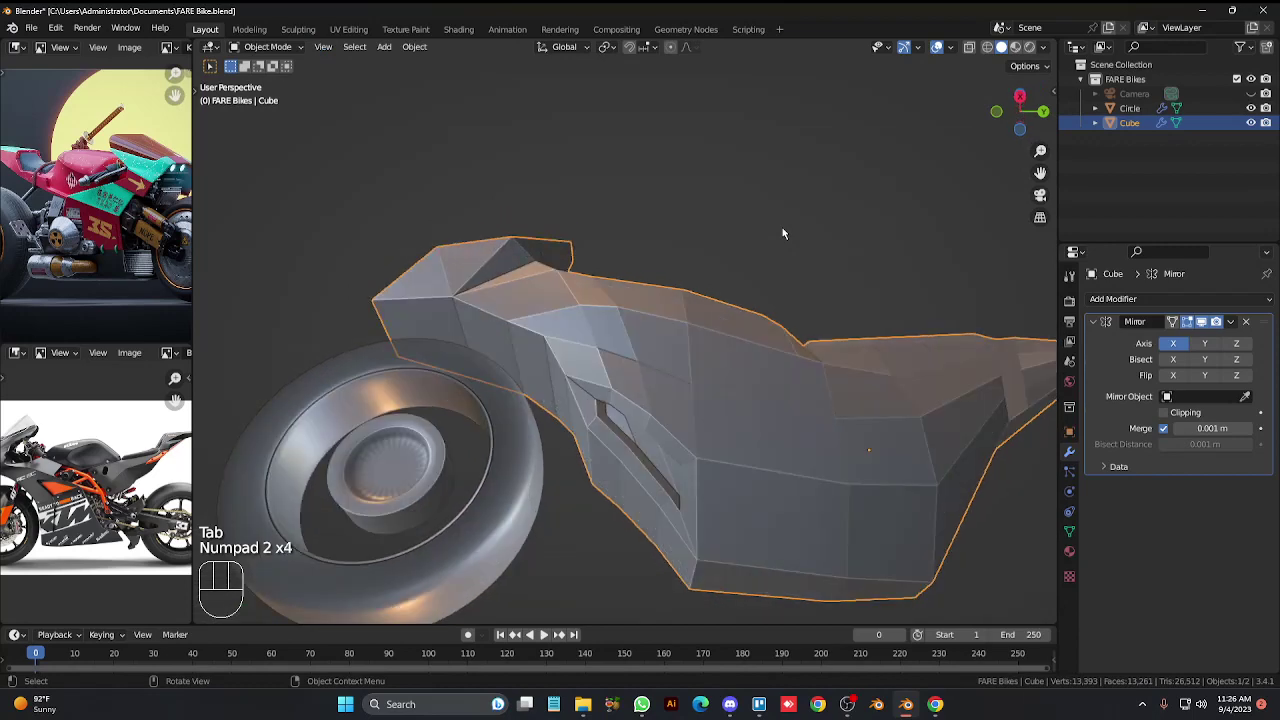
# Zoom out to a side view of the whole bike and select the Circle wheel.
pyautogui.press('KP_4')
pyautogui.press('KP_4')
pyautogui.press('KP_6')
pyautogui.press('KP_6')
pyautogui.press('KP_3')
pyautogui.press('KP_Subtract')
pyautogui.press('KP_Subtract')
pyautogui.press('KP_Subtract')
pyautogui.press('KP_Subtract')
pyautogui.press('KP_Subtract')
pyautogui.click(536, 460)
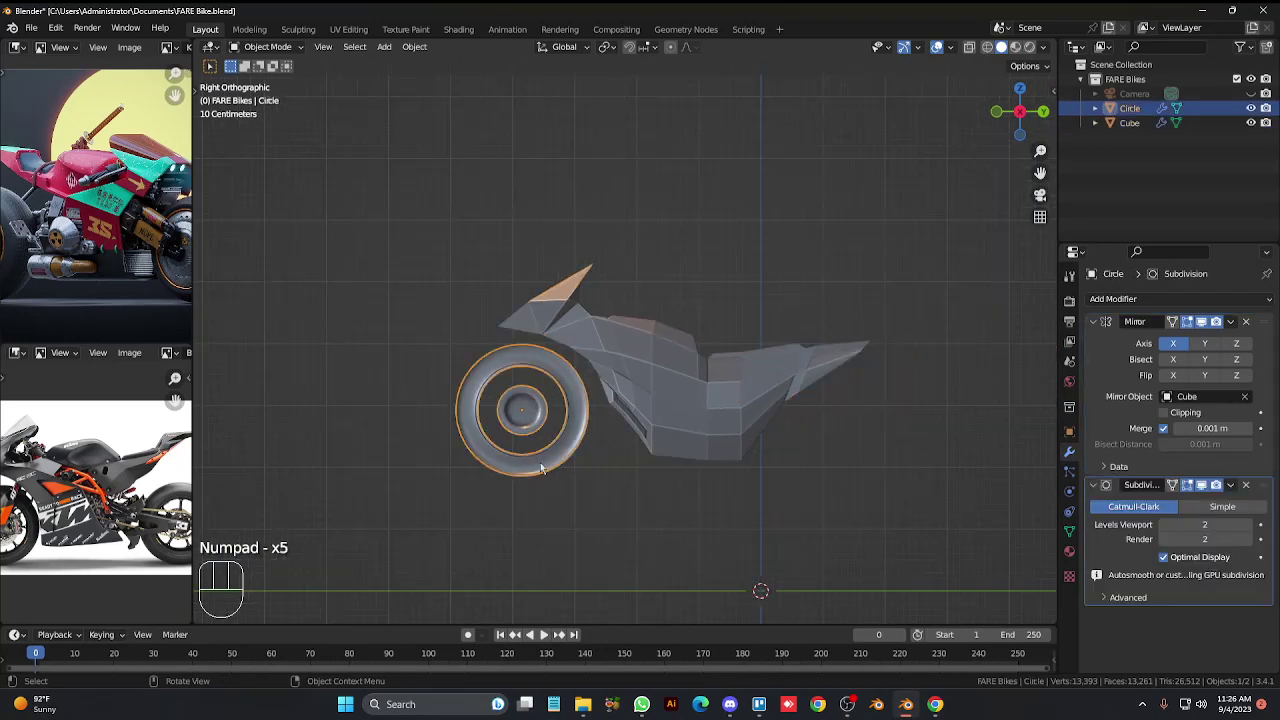
# Duplicate the wheel as Circle.001 and slide it to the rear of the bike.
pyautogui.press('shift+d')
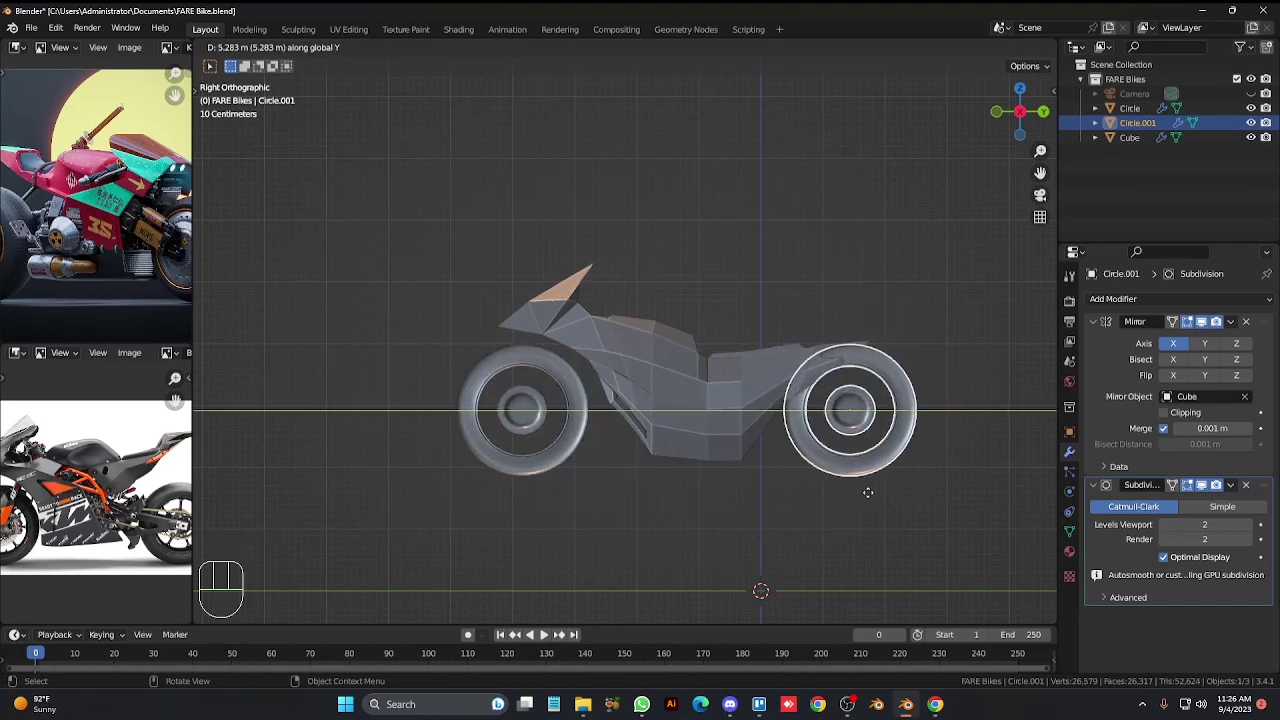
pyautogui.moveTo(738, 405); pyautogui.dragTo(819, 534)
pyautogui.press('r')
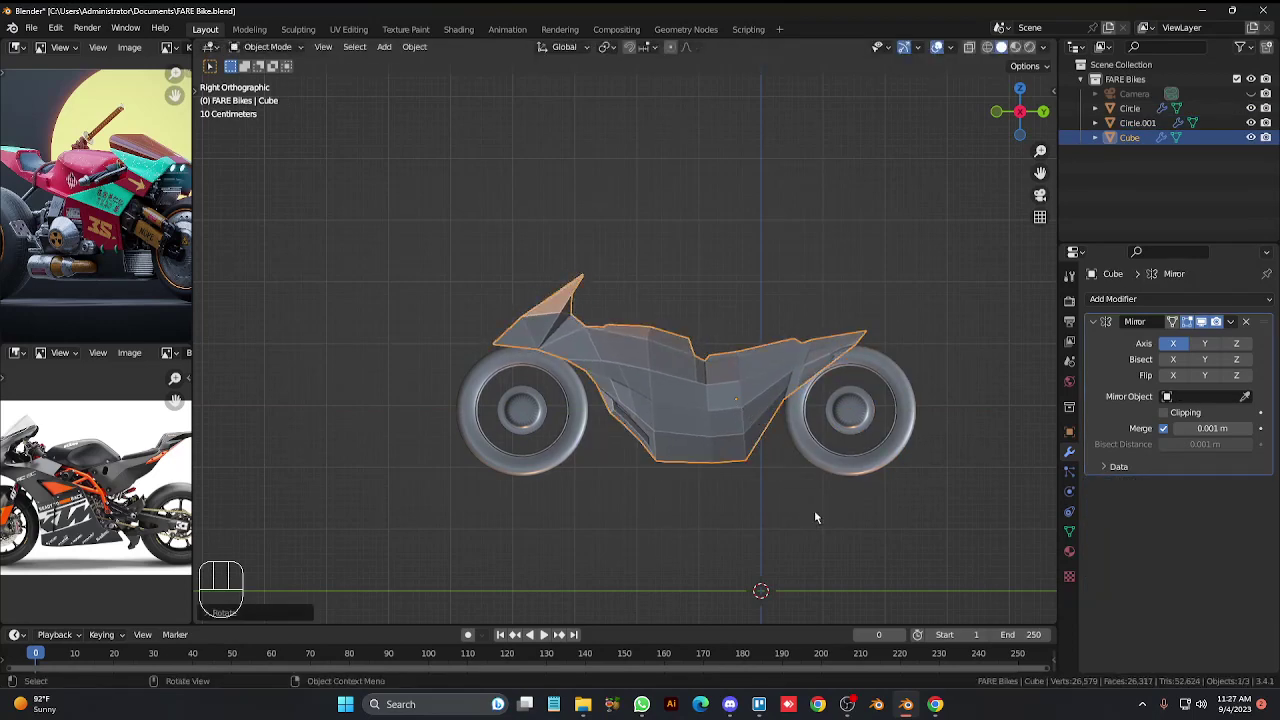
# Move the Cube body between the wheels, then scale both wheels down to about 0.93.
pyautogui.press('g')
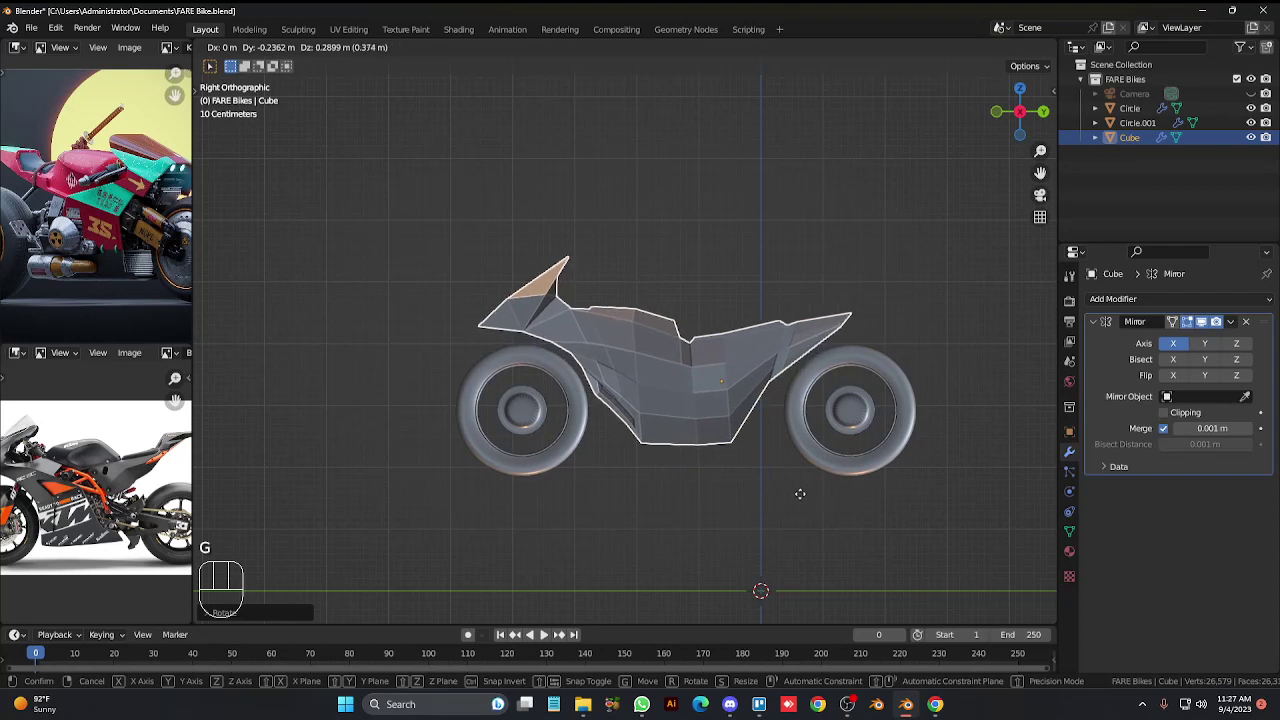
pyautogui.press('g')
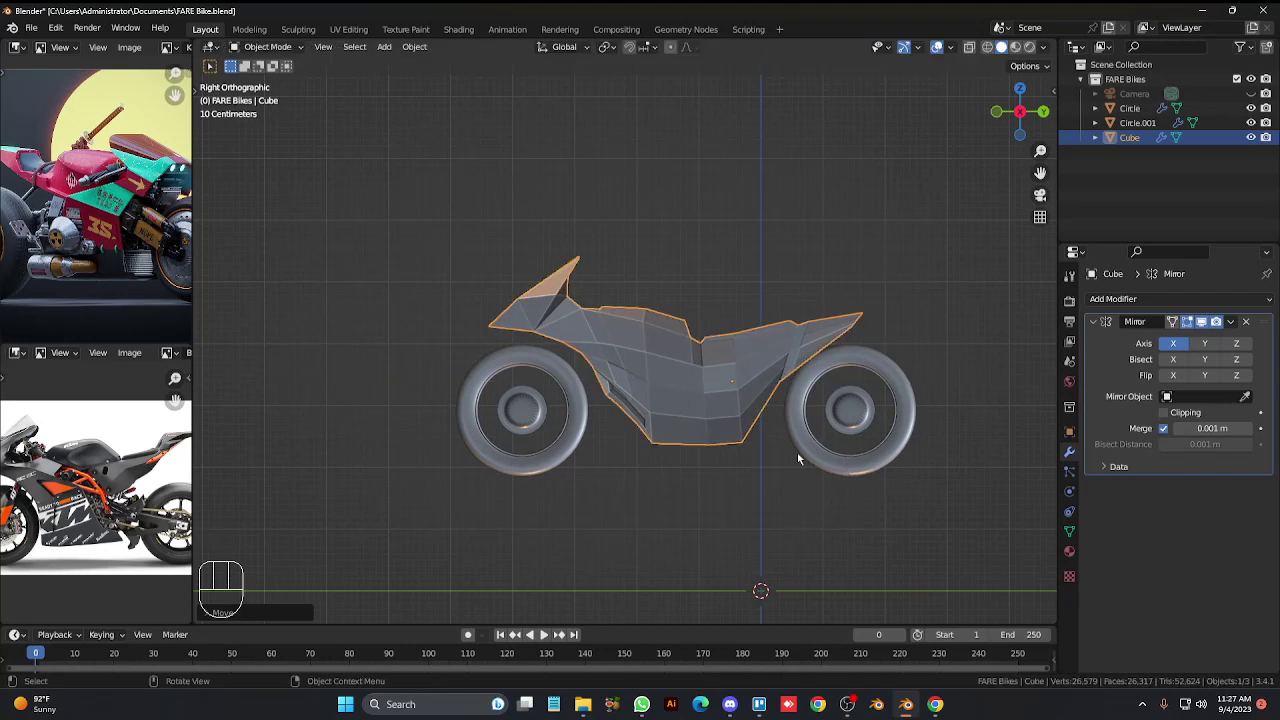
pyautogui.click(809, 445)
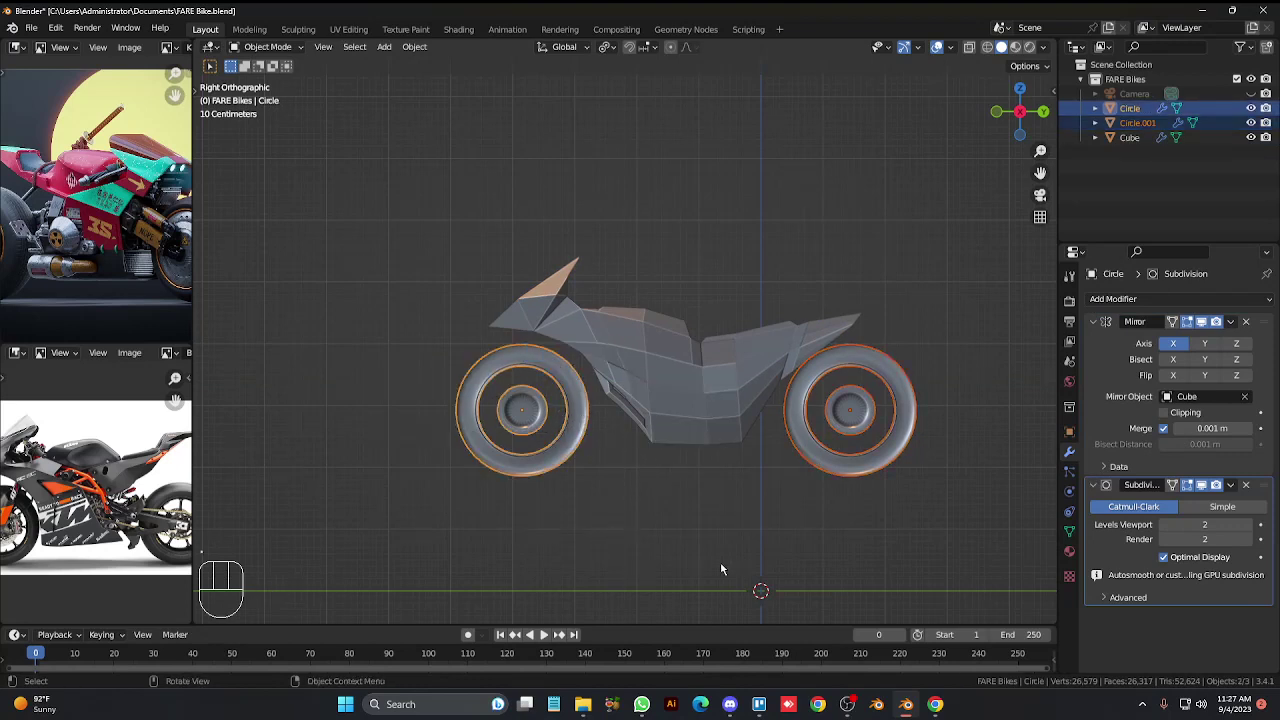
pyautogui.press('s')
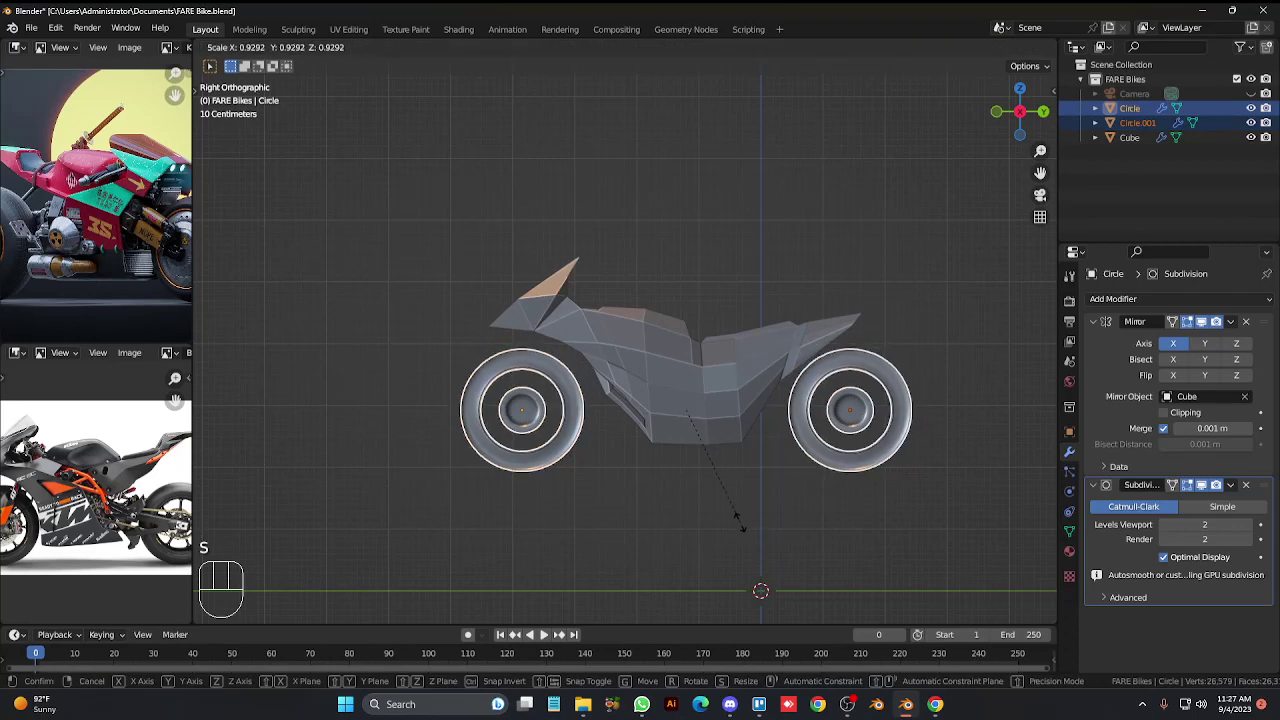
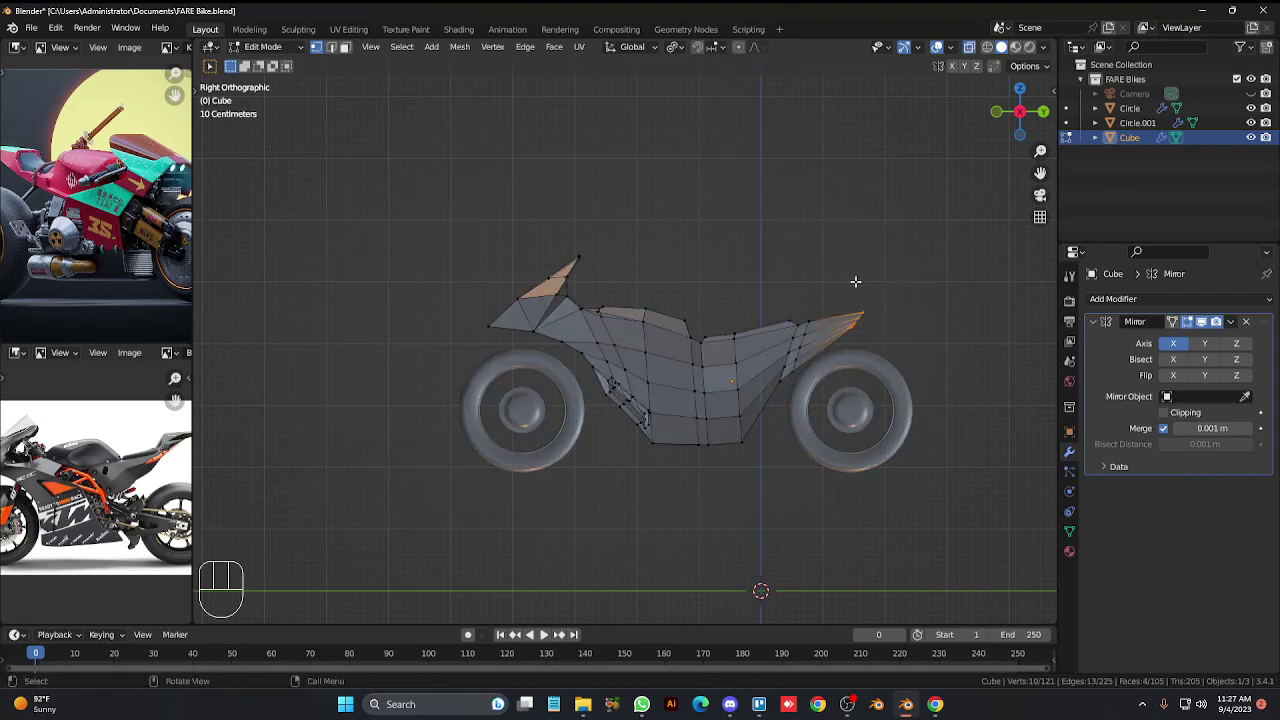
# In Edit Mode grow the selection over the rear tail section of the body.
pyautogui.press('ctrl+KP_Add')
pyautogui.press('ctrl+KP_Add')
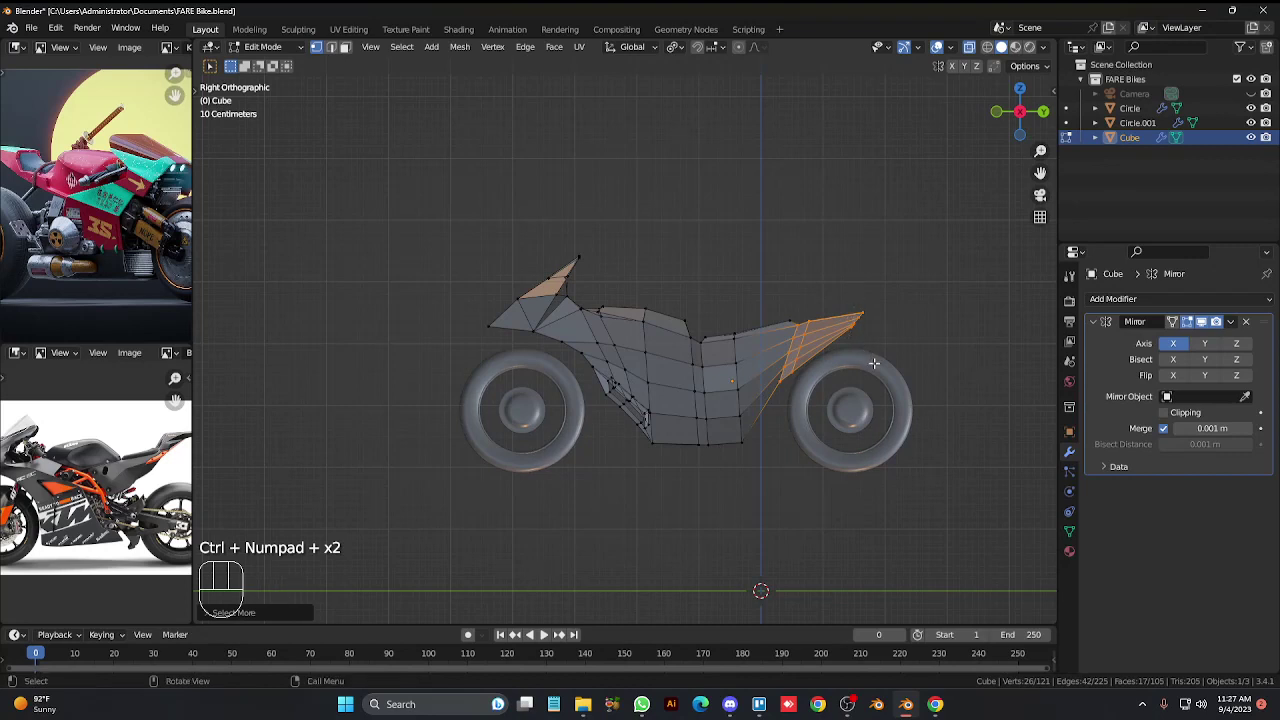
pyautogui.press('ctrl+KP_Add')
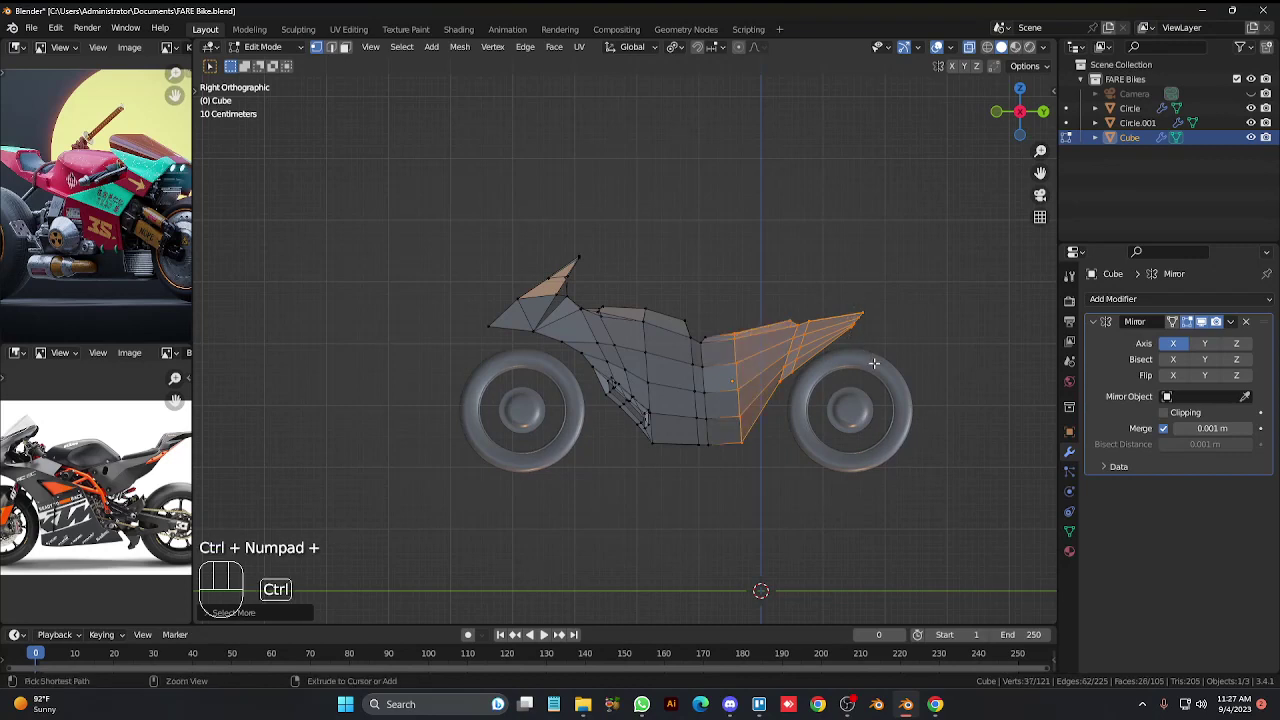
pyautogui.press('alt+z')
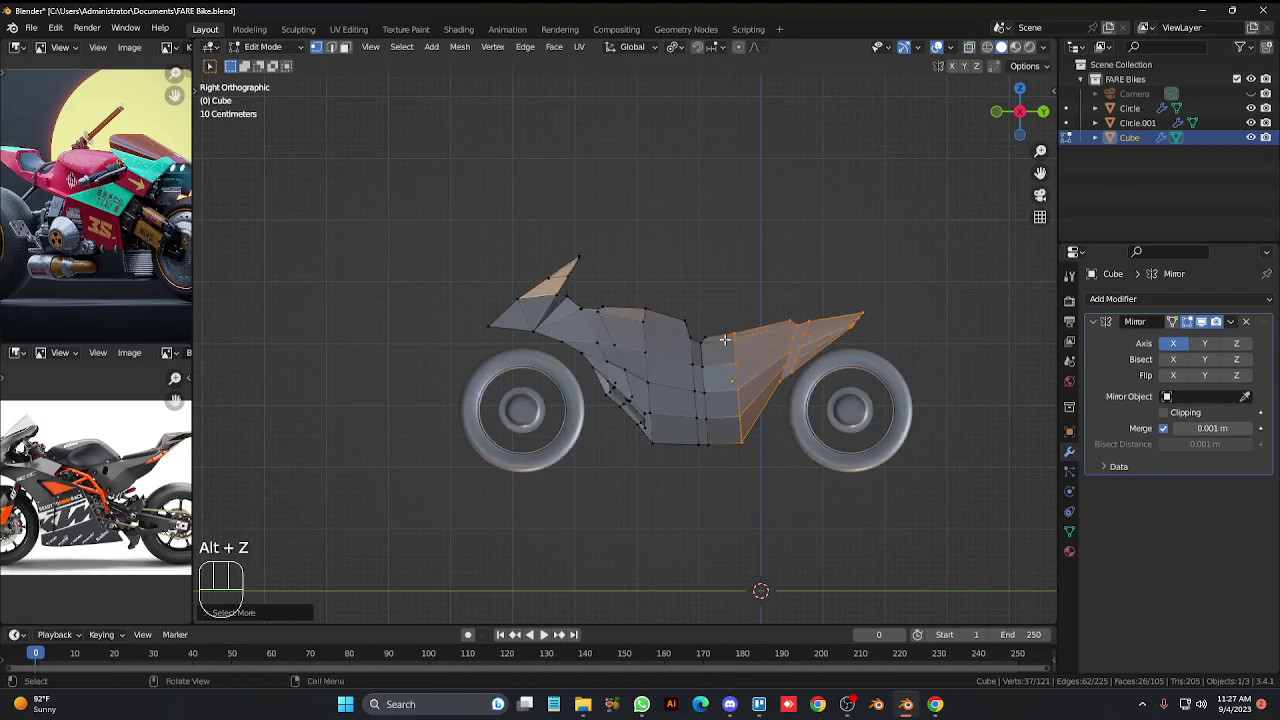
pyautogui.press('alt+z')
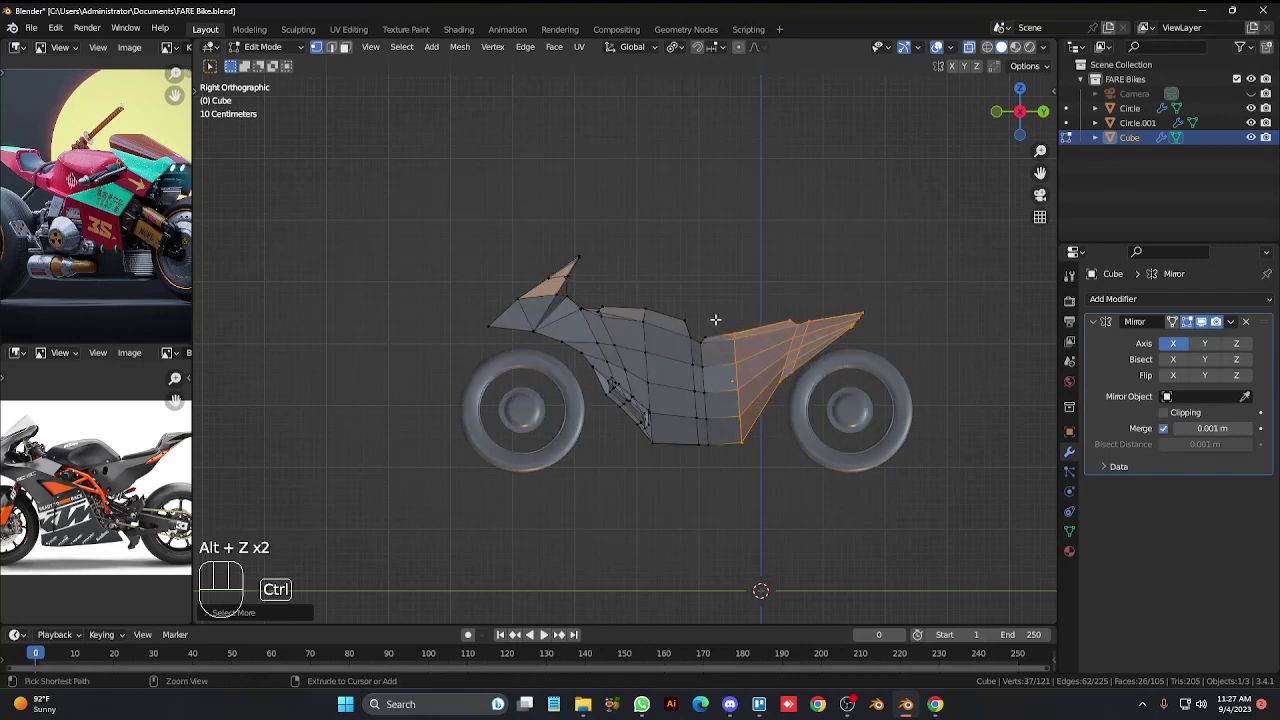
# Box-select the tail tip, raise it along Z and tilt it to angle upward.
pyautogui.moveTo(720, 310); pyautogui.dragTo(762, 511)
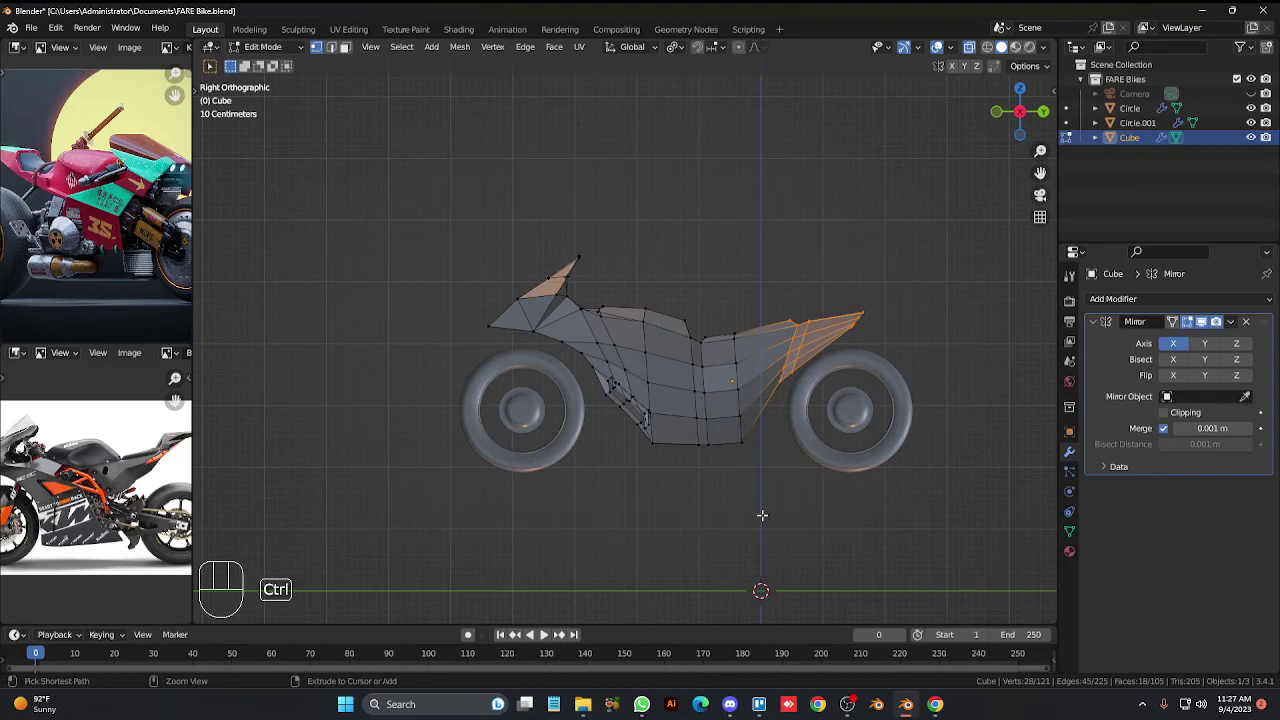
pyautogui.press('g')
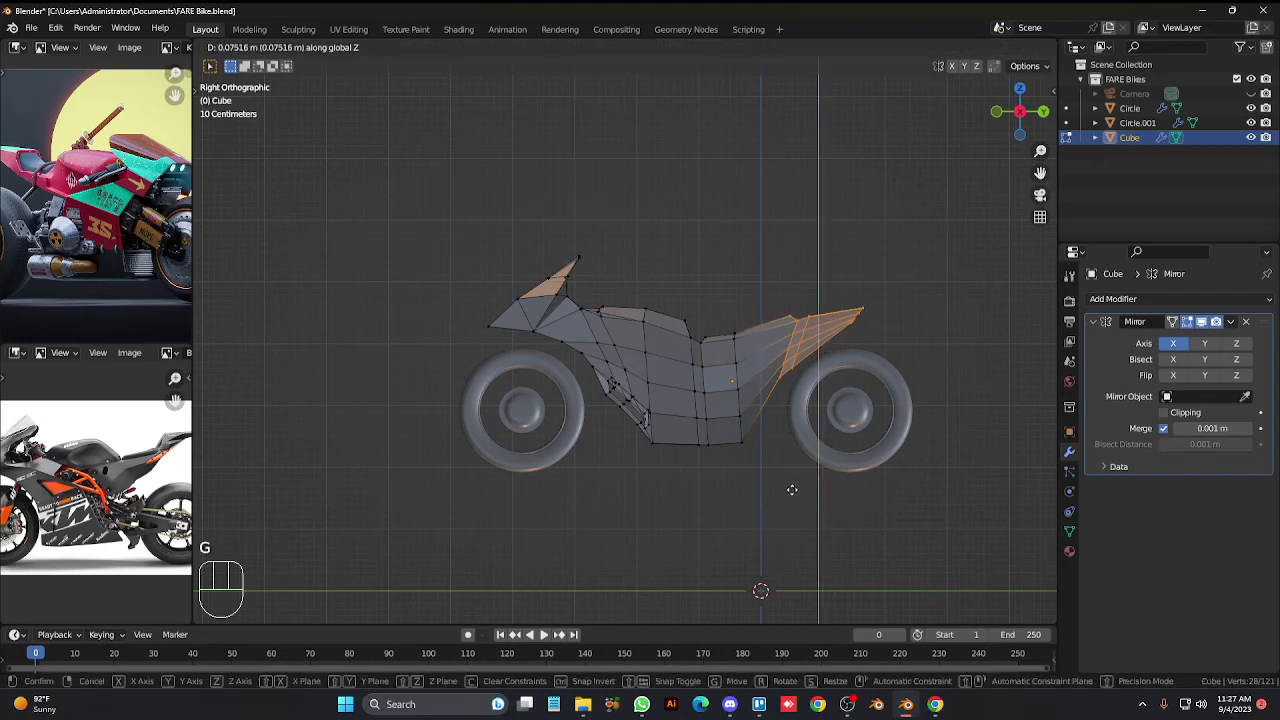
pyautogui.press('r')
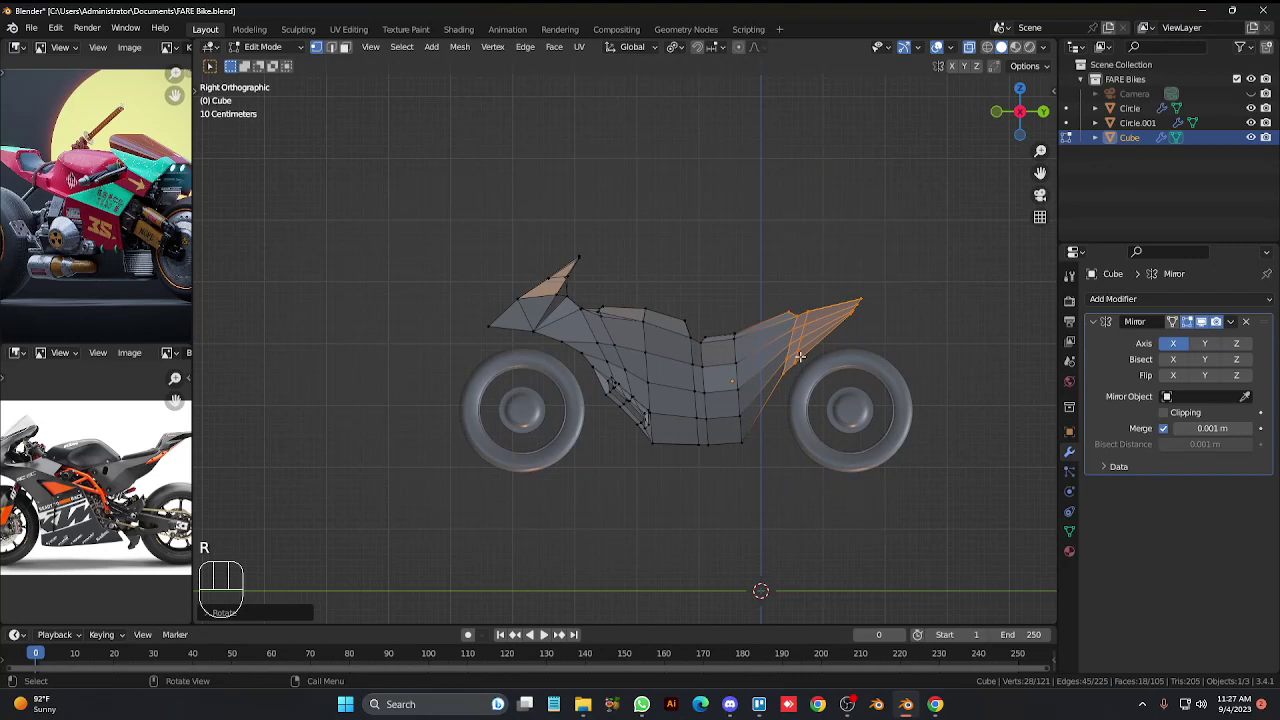
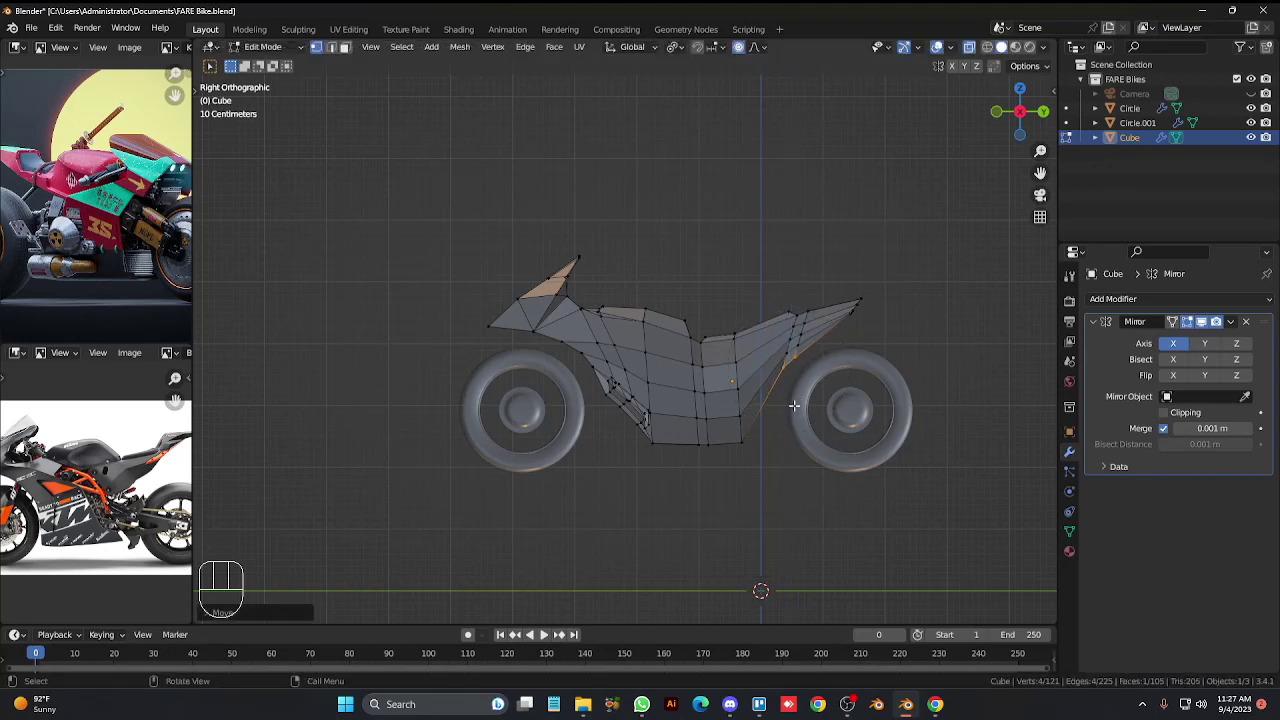
# Pull a rear-middle seat vertex down about 0.1 m with proportional smooth falloff.
pyautogui.doubleClick(768, 514)
pyautogui.press('alt+z')
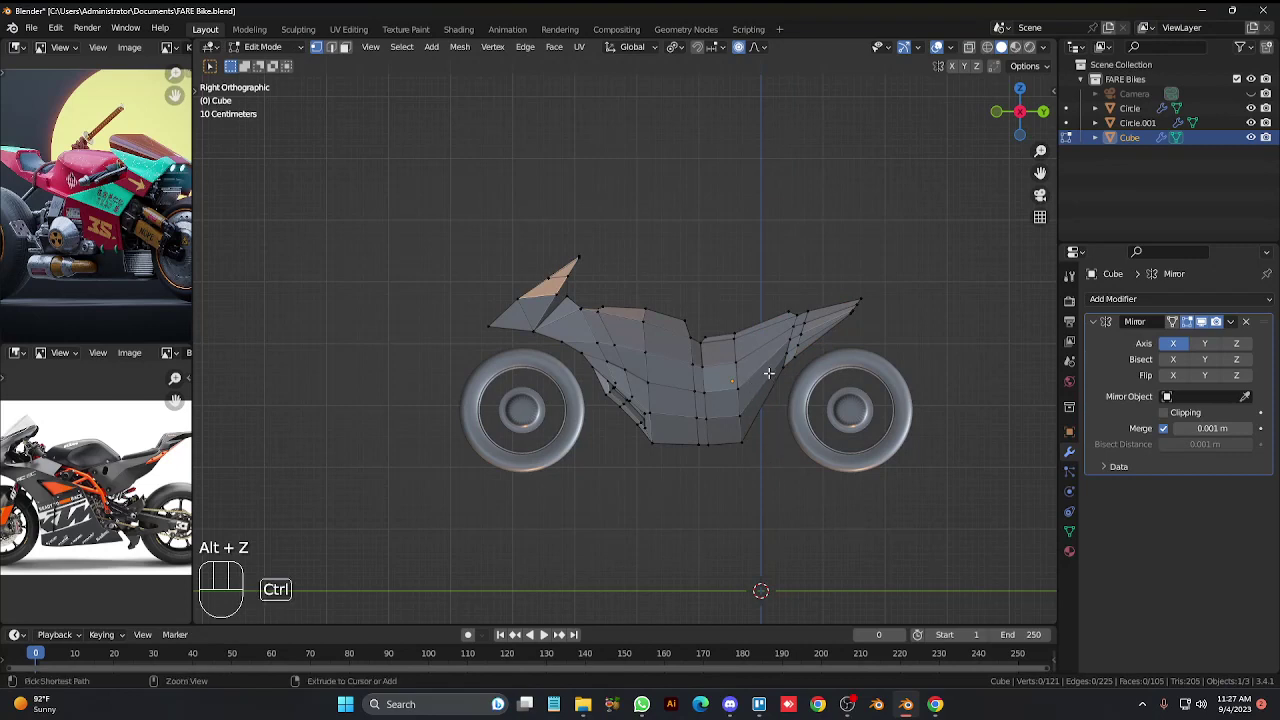
pyautogui.press('ctrl+r')
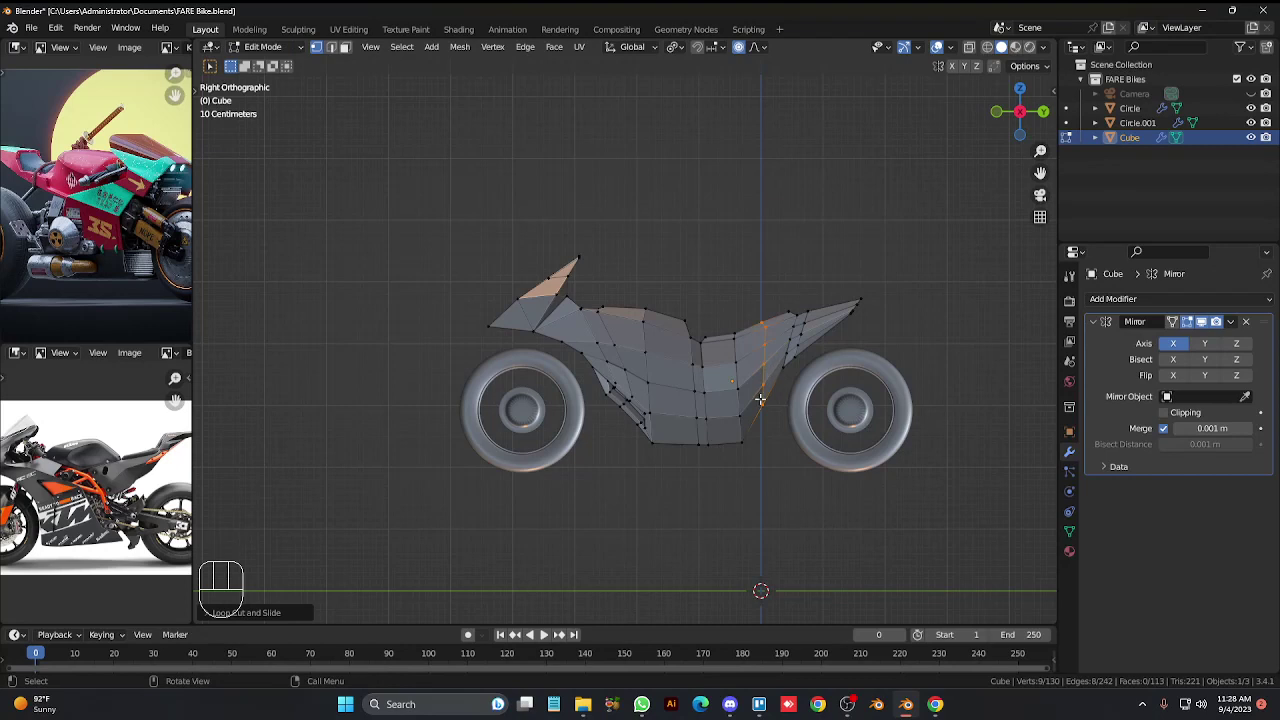
pyautogui.press('g')
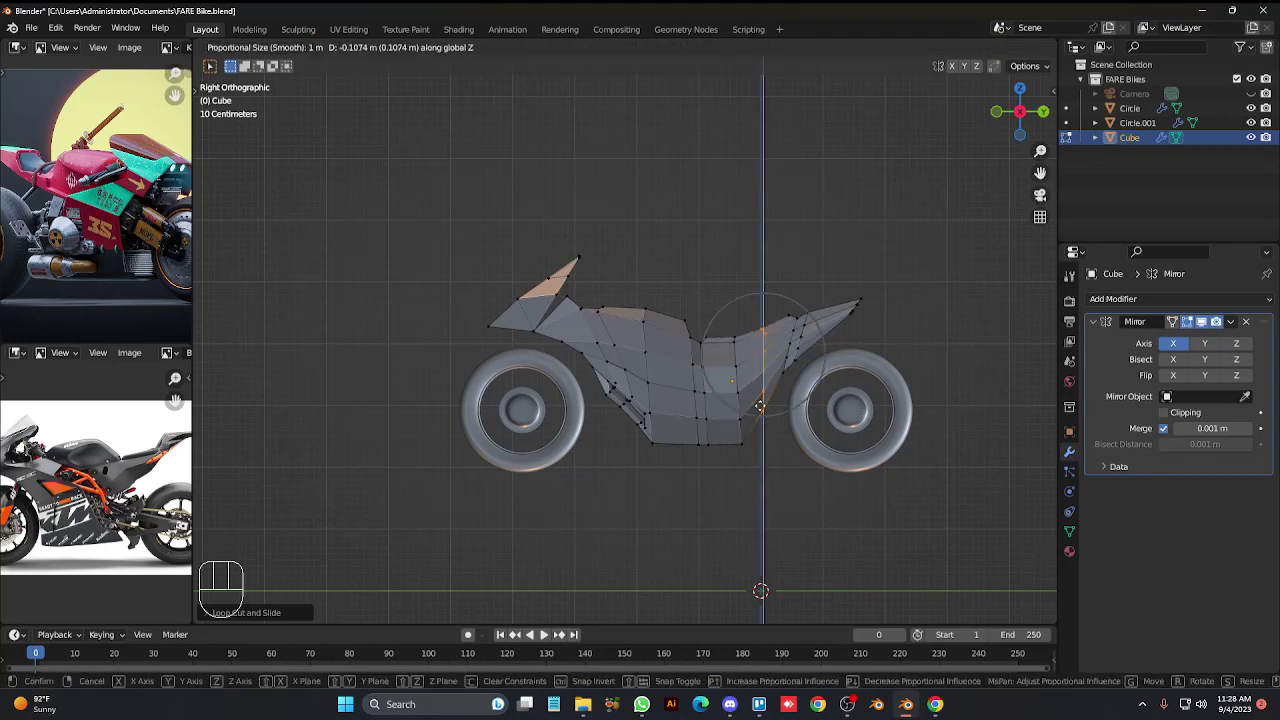
pyautogui.press('Tab')
pyautogui.click(954, 536)
pyautogui.moveTo(948, 529); pyautogui.dragTo(925, 513)
# Orbit around the body and leave mesh editing to check the seat curve.
pyautogui.press('KP_4')
pyautogui.press('KP_4')
pyautogui.press('KP_4')
pyautogui.press('KP_4')
pyautogui.press('KP_4')
pyautogui.press('KP_4')
pyautogui.press('KP_3')
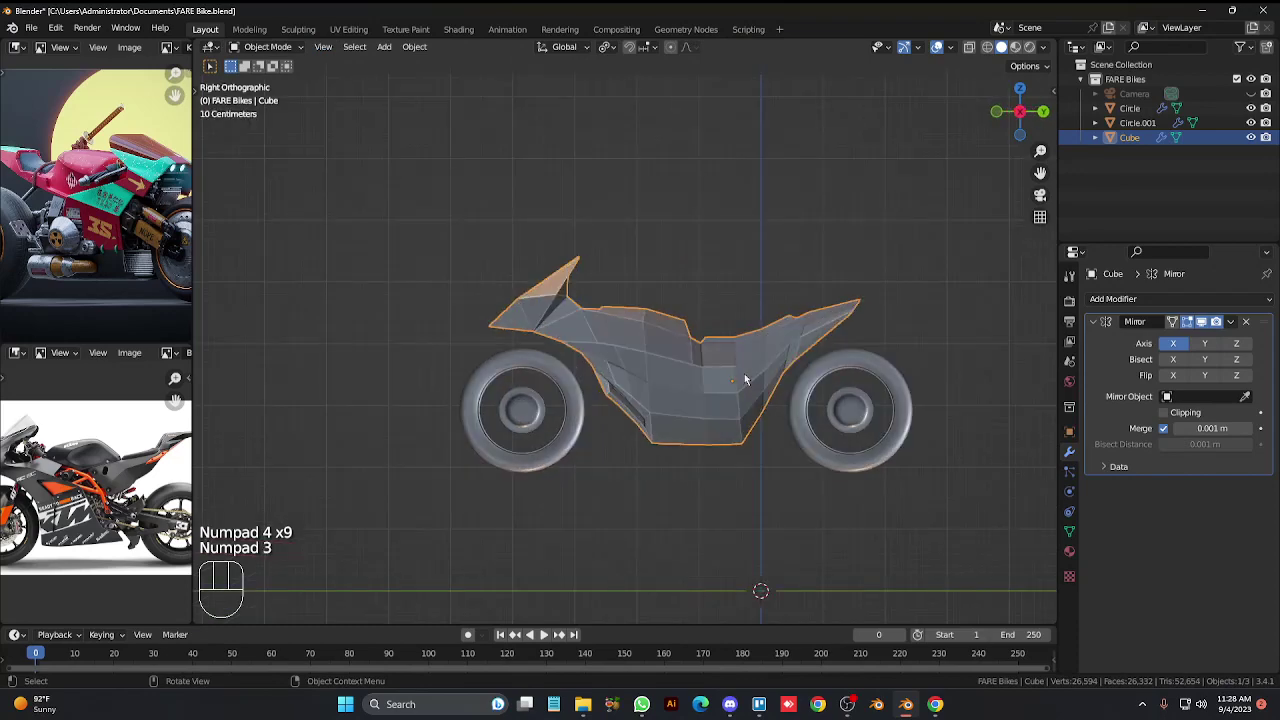
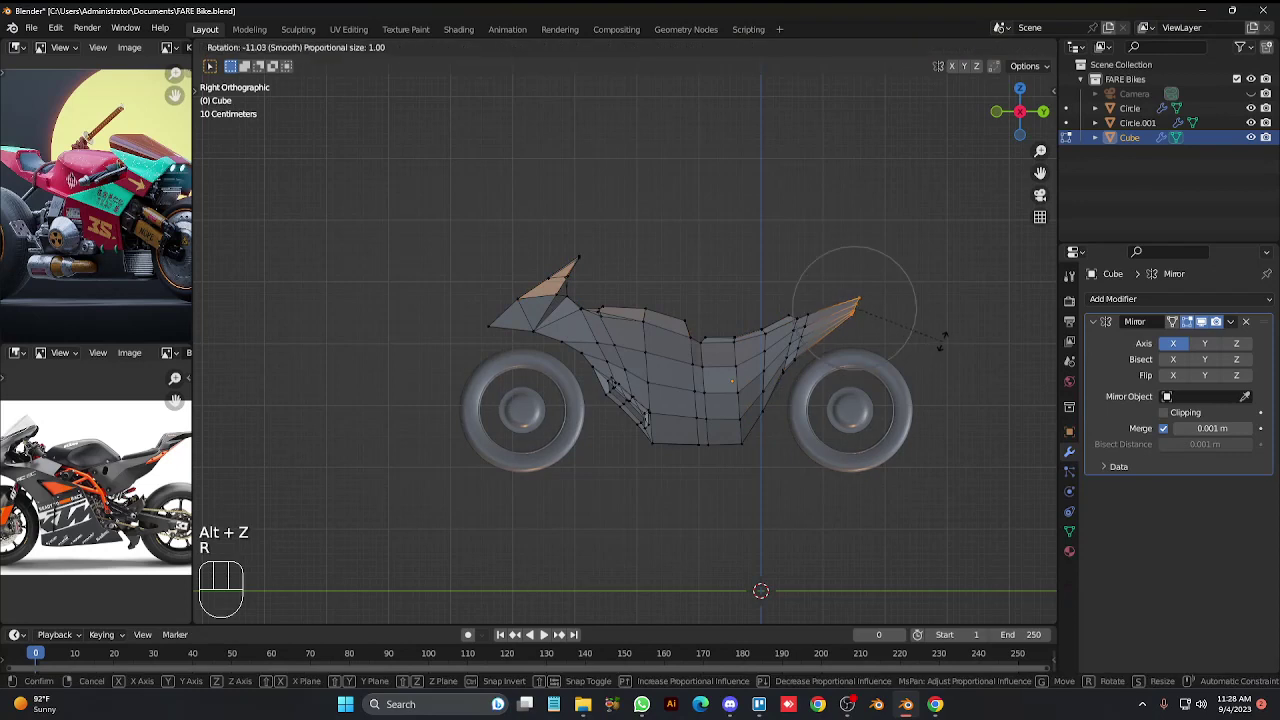
# Tilt the tail tip, extrude it outward, raise it along Z and leave Edit Mode.
pyautogui.press('o')
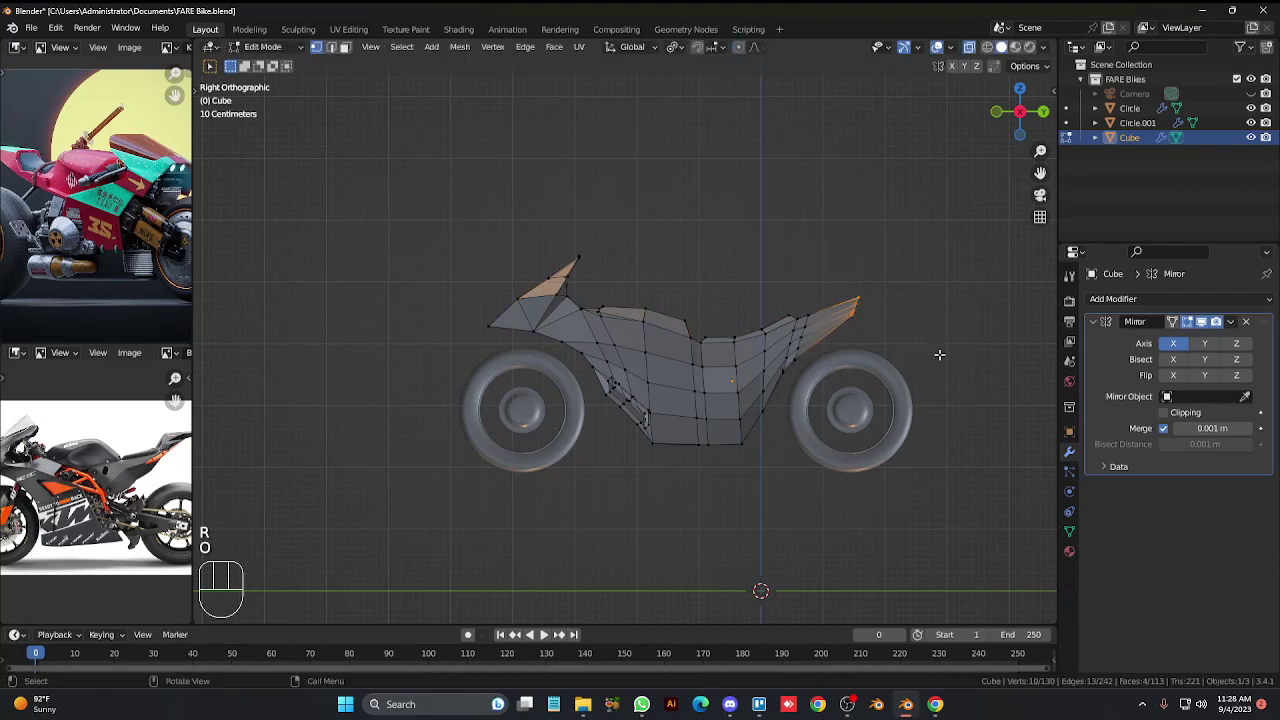
pyautogui.press('g')
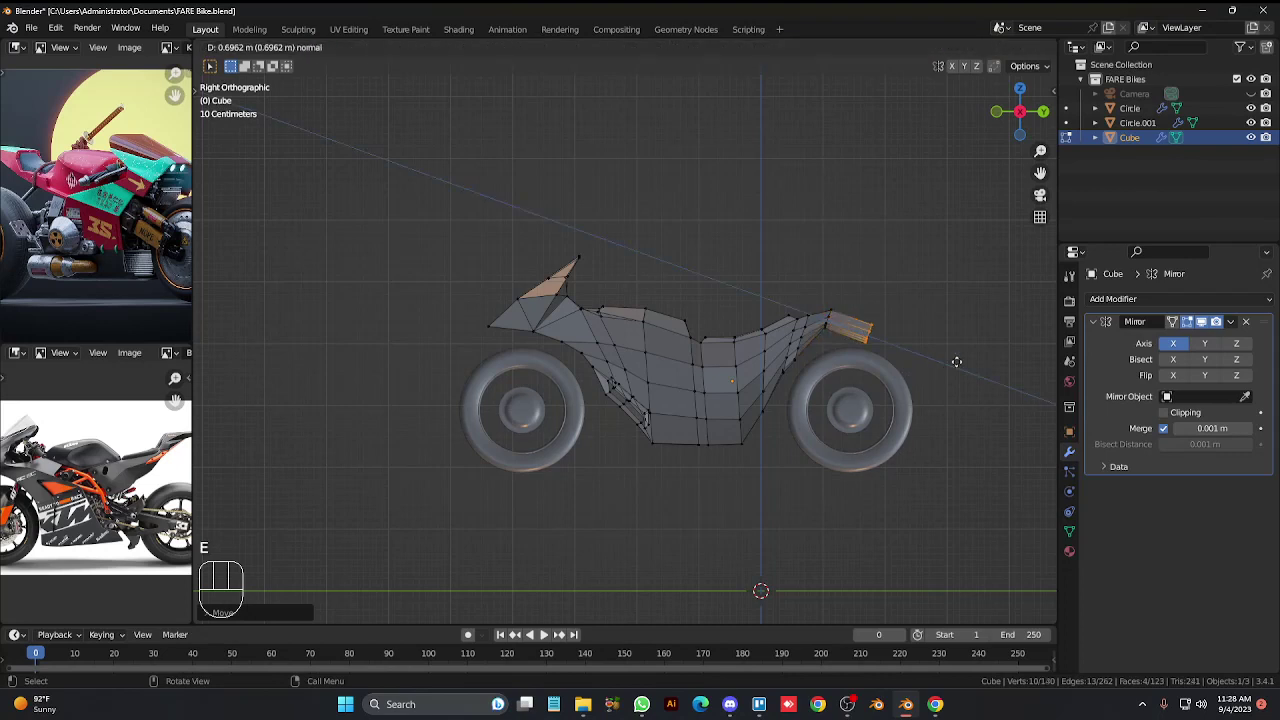
pyautogui.press('e')
pyautogui.press('g')
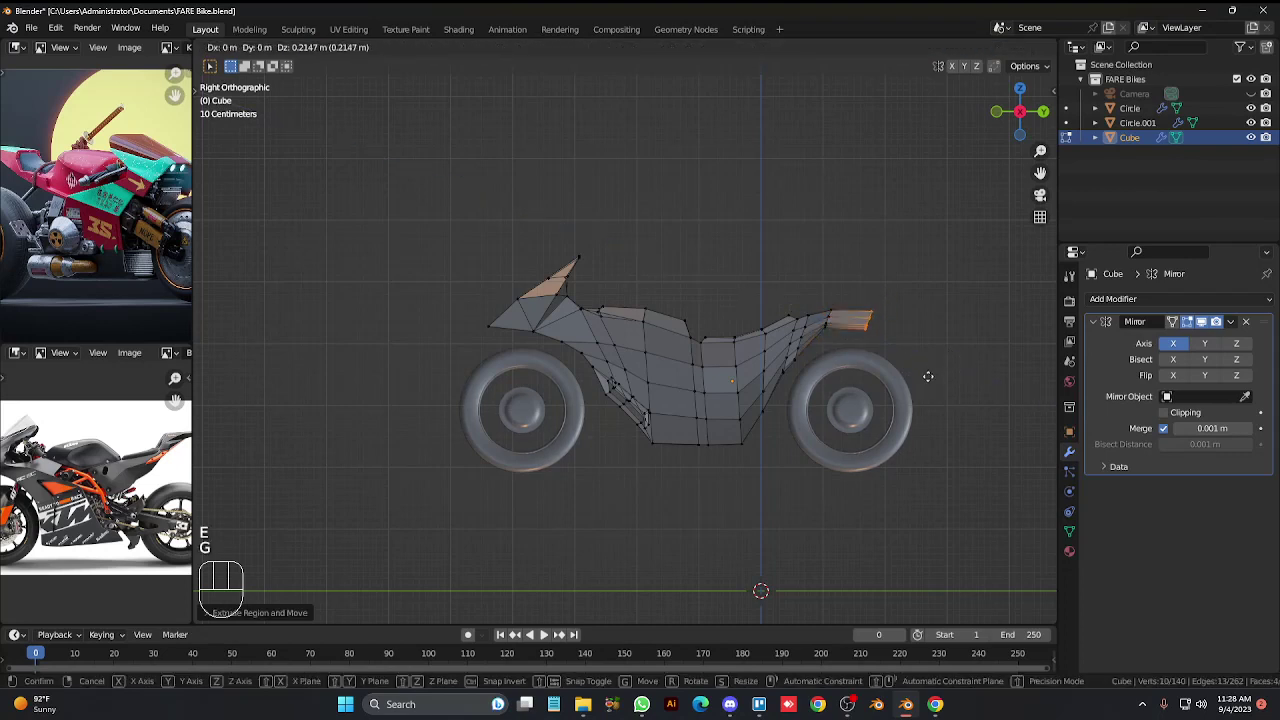
pyautogui.press('s')
pyautogui.click(924, 354)
pyautogui.press('Tab')
pyautogui.press('alt+z')
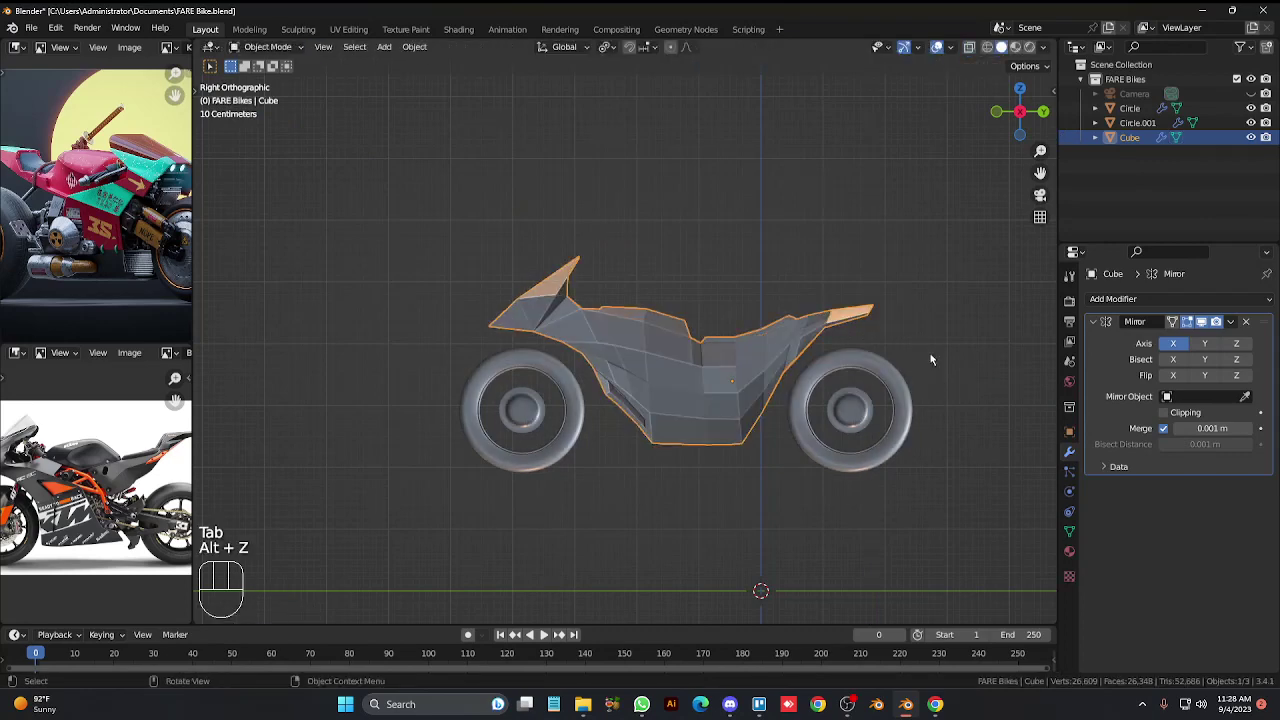
# Orbit and zoom in on the rear tail, then return to editing the body mesh.
pyautogui.press('KP_6')
pyautogui.press('KP_6')
pyautogui.press('KP_6')
pyautogui.press('KP_6')
pyautogui.press('KP_8')
pyautogui.press('KP_8')
pyautogui.press('KP_2')
pyautogui.press('KP_2')
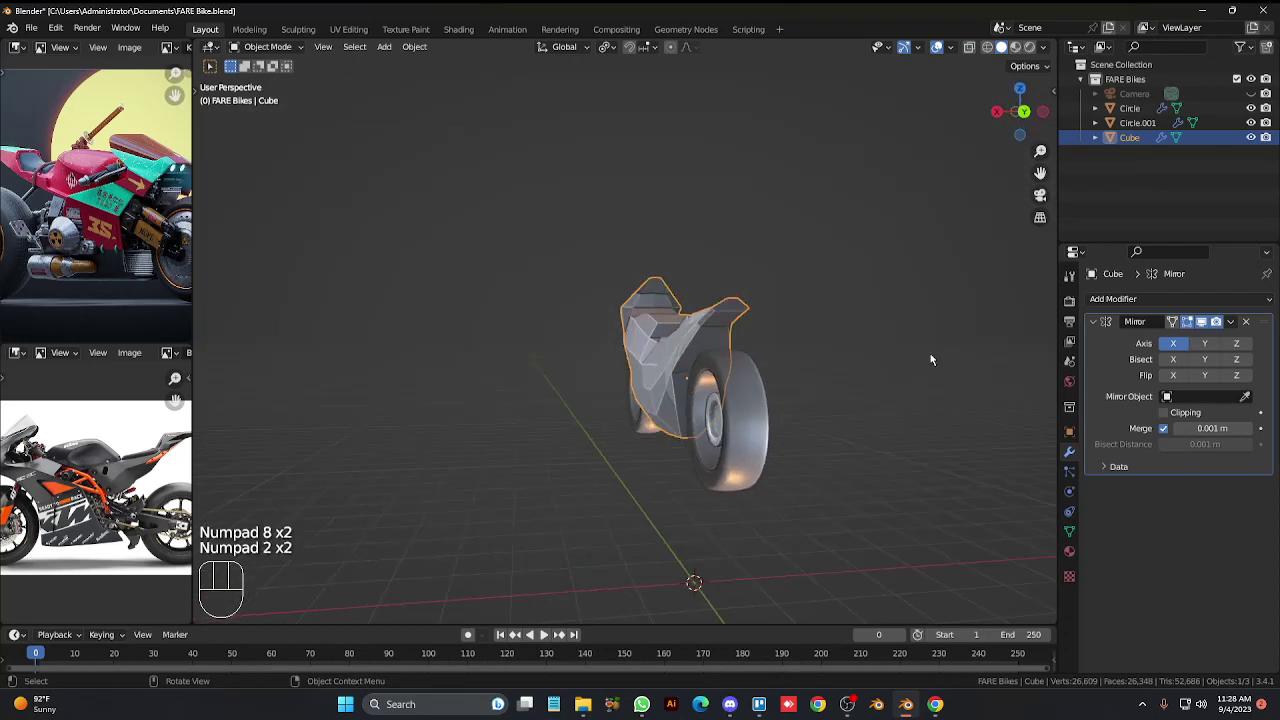
pyautogui.press('KP_8')
pyautogui.press('KP_Add')
pyautogui.press('KP_Add')
pyautogui.press('Tab')
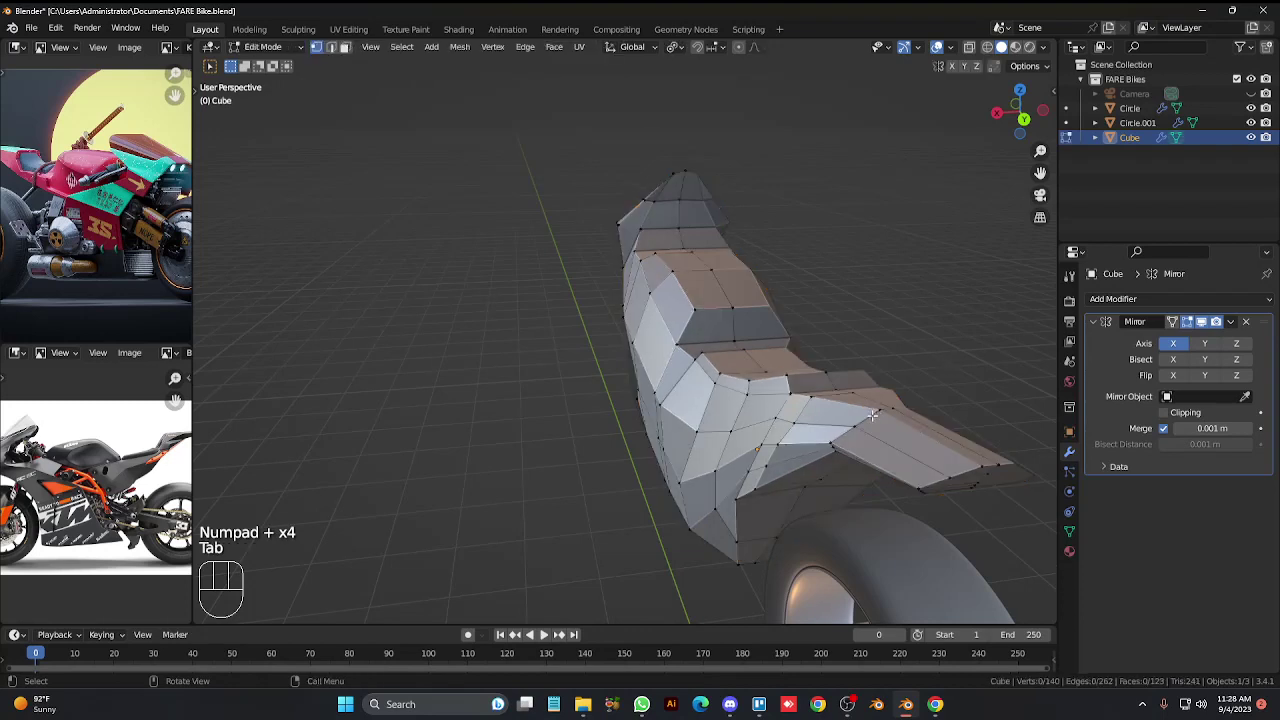
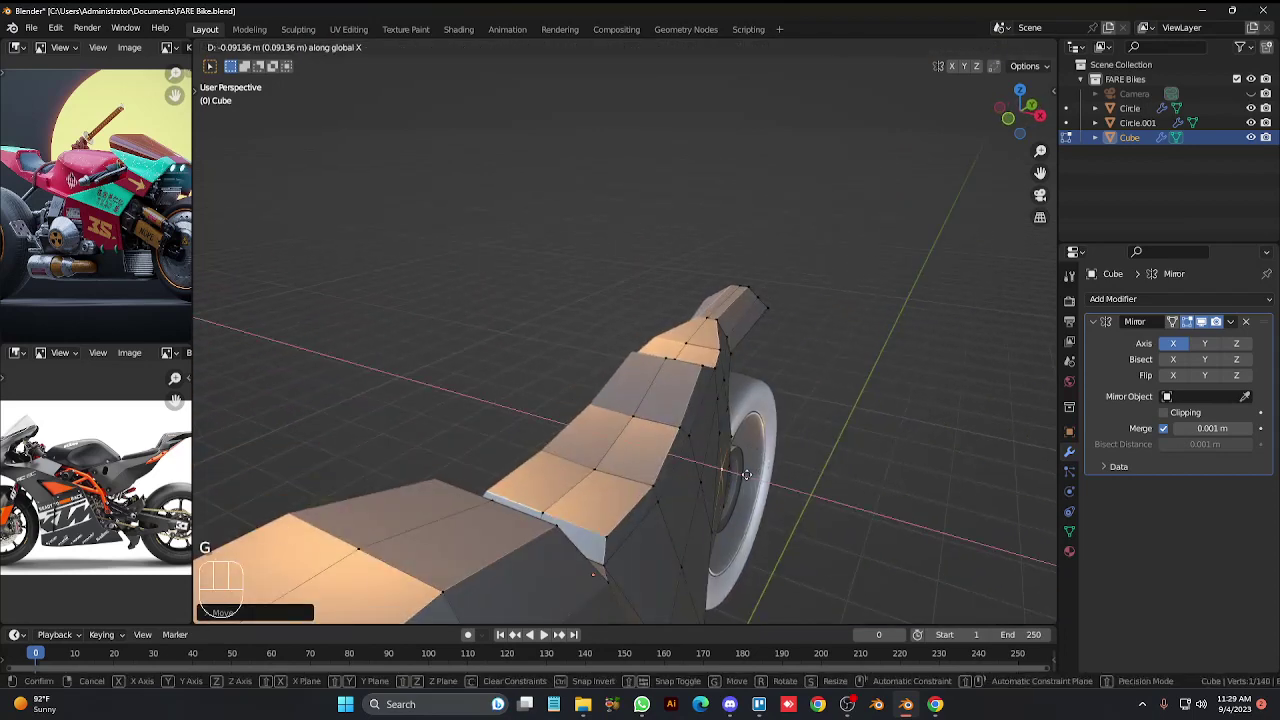
# Nudge a lower tail vertex over the rear wheel about 0.09 m along X and exit Edit Mode.
pyautogui.press('x')
pyautogui.press('x')
pyautogui.press('x')
pyautogui.press('KP_6')
pyautogui.press('KP_6')
pyautogui.press('KP_6')
pyautogui.press('KP_6')
pyautogui.press('KP_6')
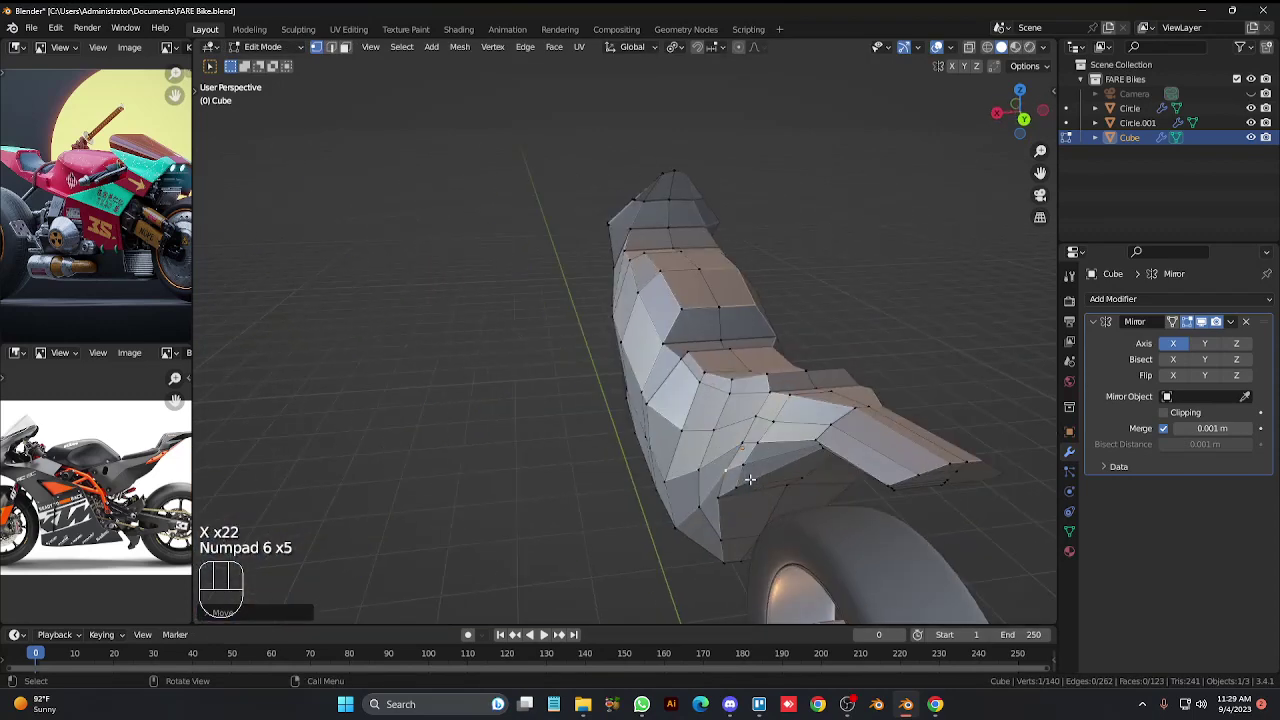
pyautogui.press('Tab')
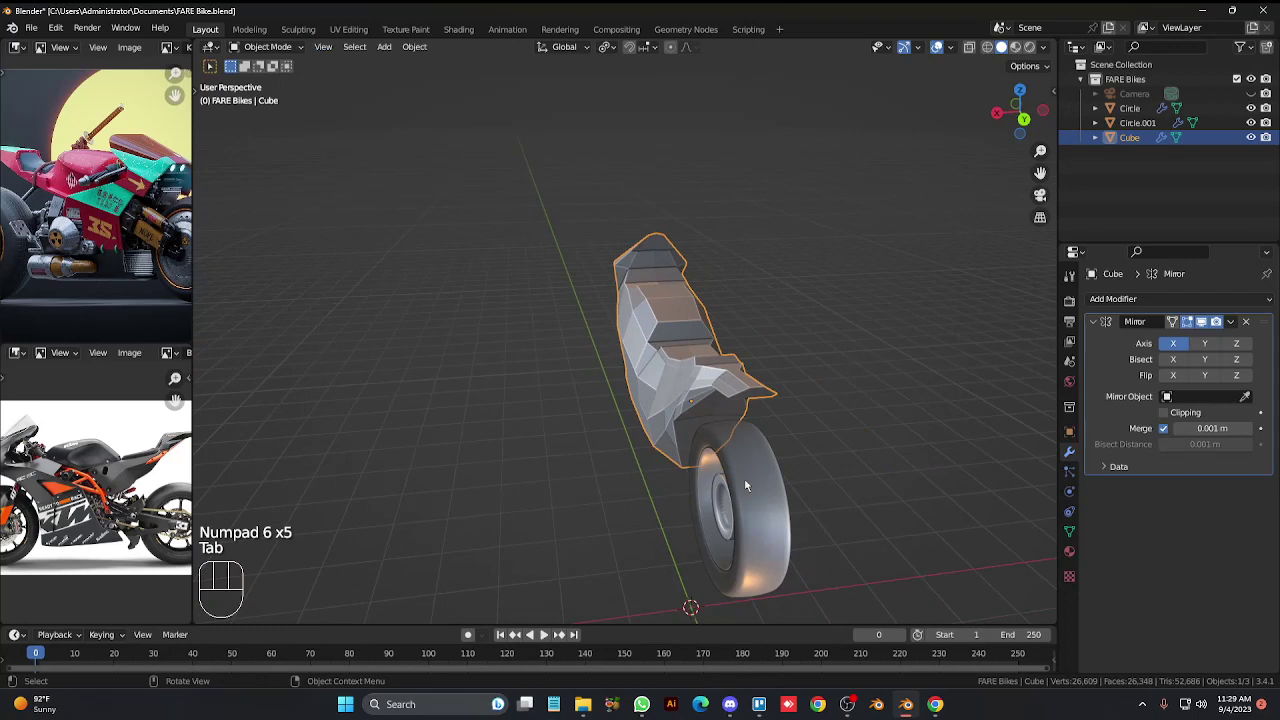
# Add a Bevel modifier (0.1 m offset, 30° angle limit) and a Subdivision modifier after the Mirror.
pyautogui.moveTo(1149, 301); pyautogui.dragTo(994, 361)
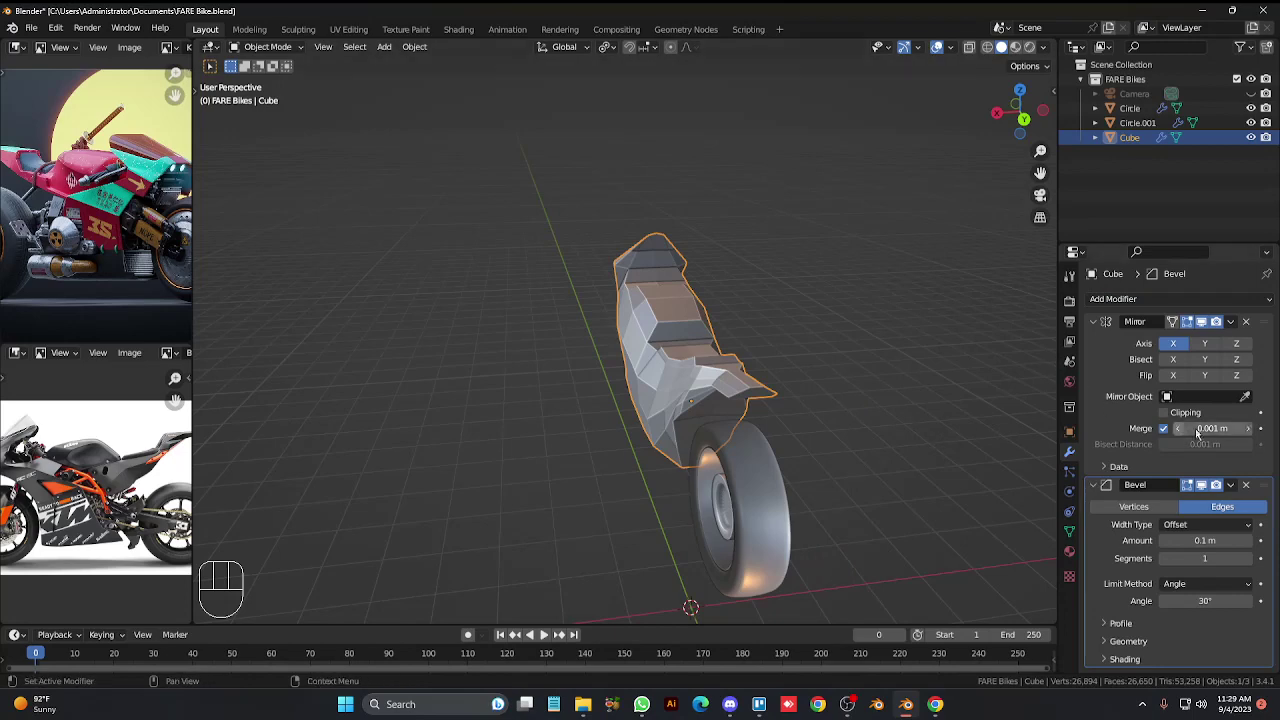
pyautogui.moveTo(1137, 300); pyautogui.dragTo(1006, 561)
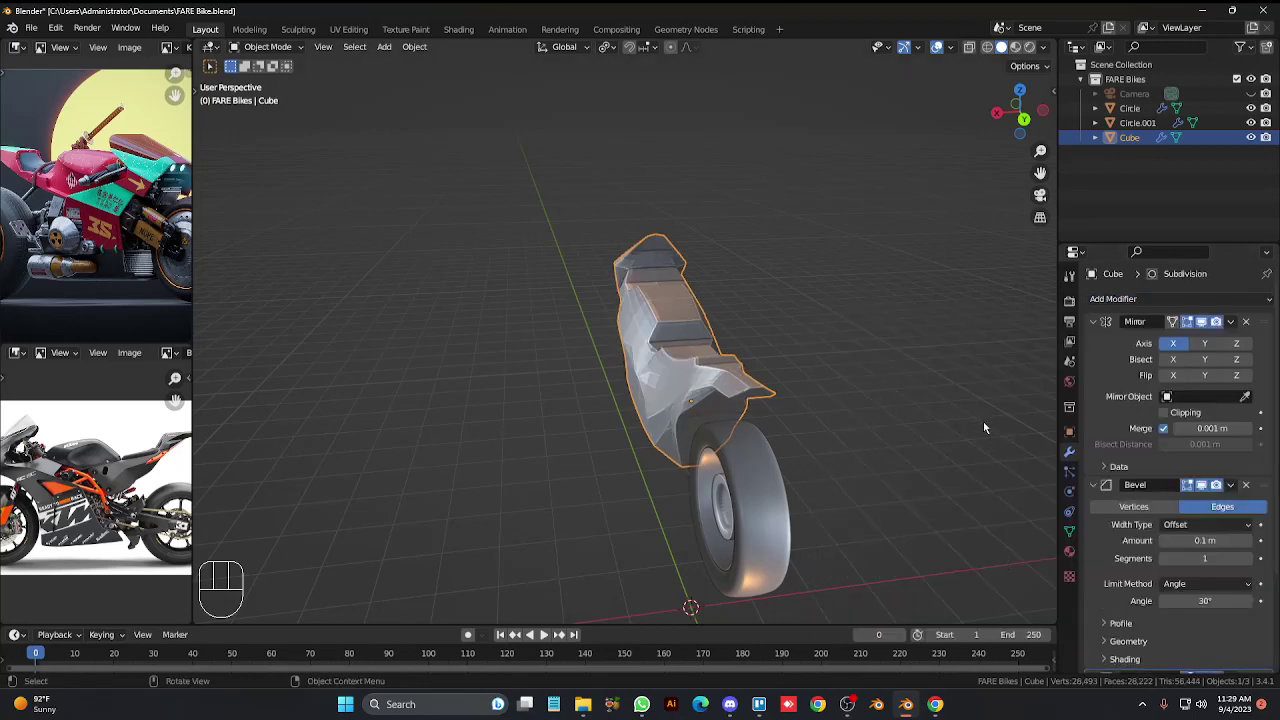
pyautogui.press('KP_4')
pyautogui.press('KP_4')
pyautogui.press('KP_4')
pyautogui.press('KP_4')
pyautogui.press('KP_4')
pyautogui.press('KP_4')
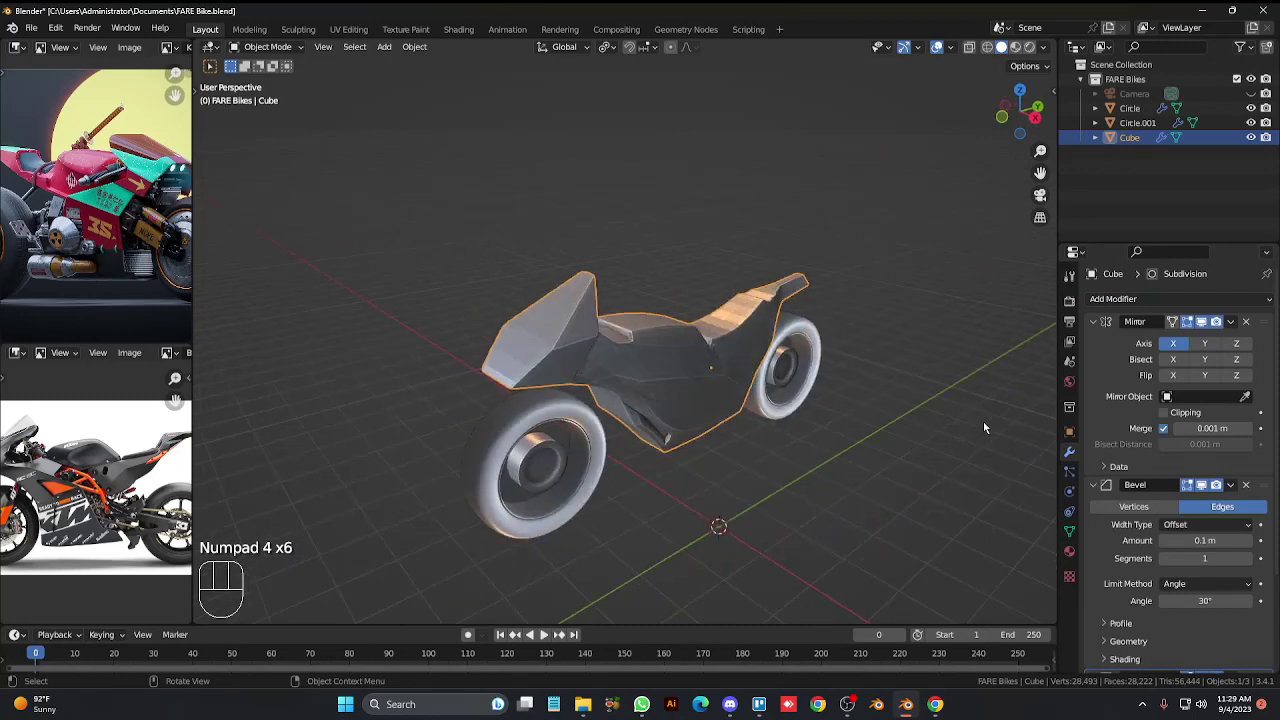
pyautogui.press('KP_6')
pyautogui.press('KP_6')
pyautogui.press('KP_2')
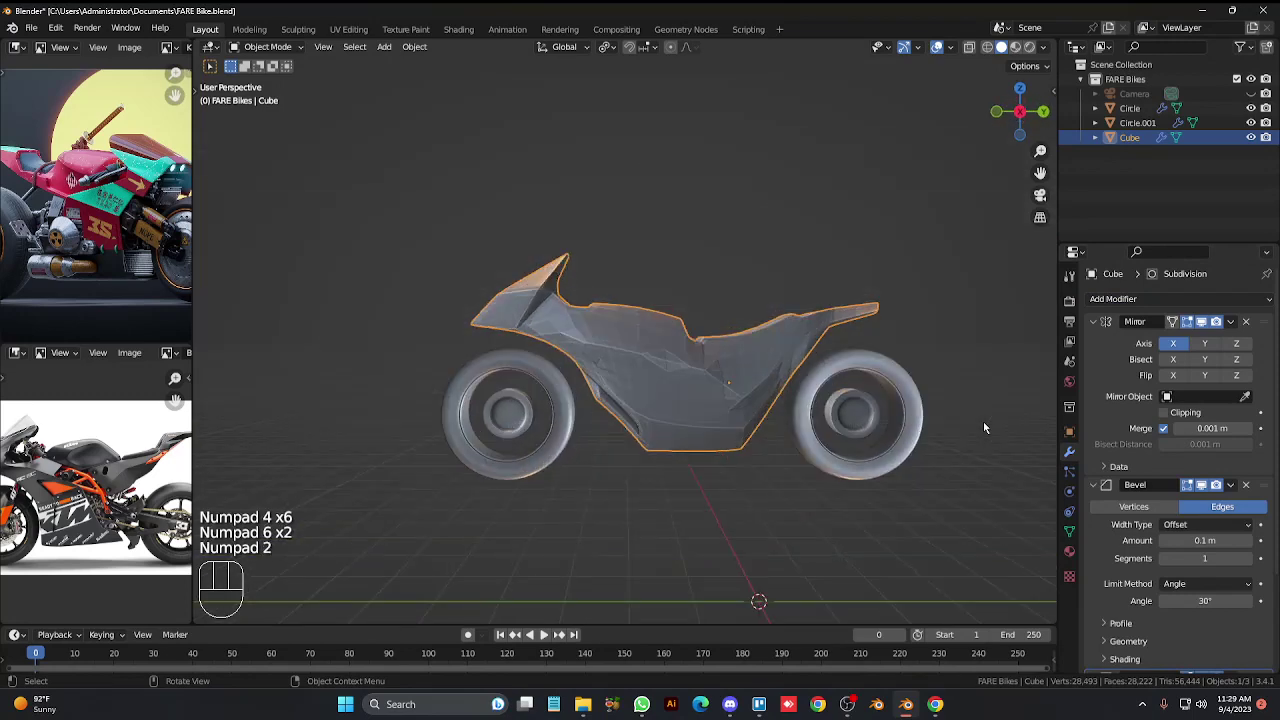
pyautogui.press('KP_4')
pyautogui.press('KP_4')
pyautogui.press('KP_4')
pyautogui.press('KP_4')
pyautogui.press('KP_4')
pyautogui.press('KP_6')
pyautogui.press('KP_6')
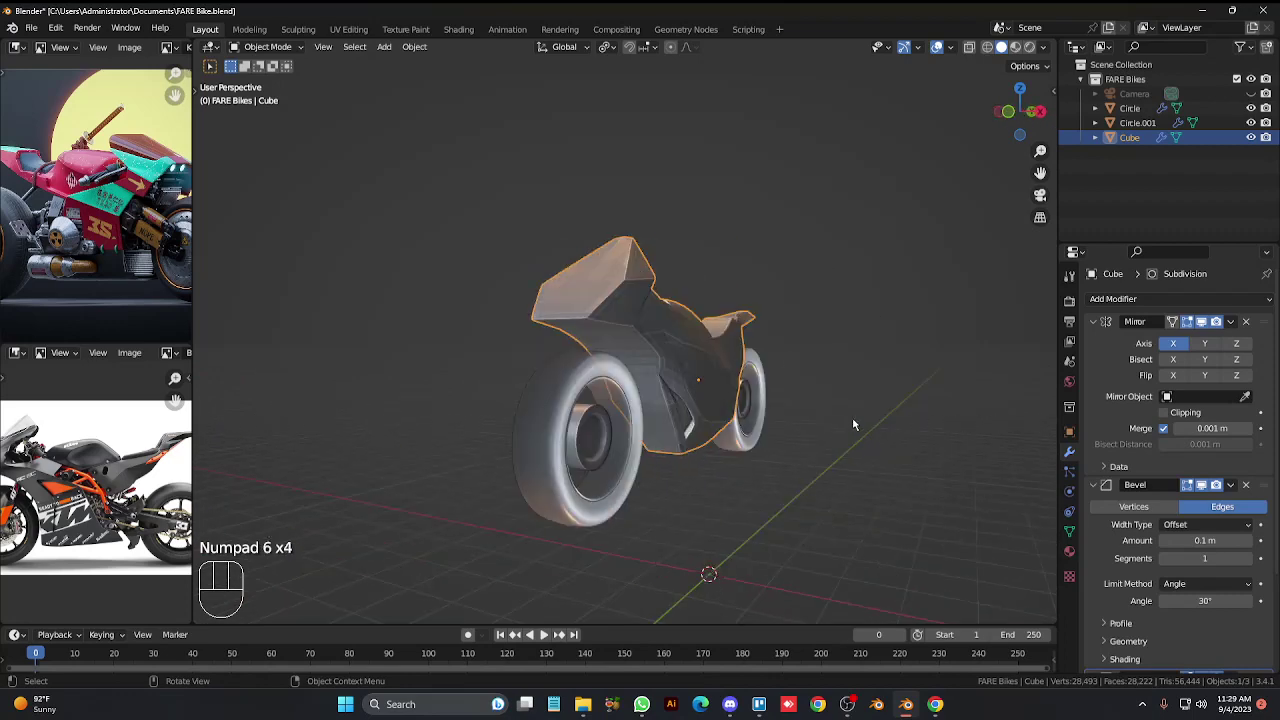
# Adjust the modifier panel values and orbit round to the side view to inspect the smoothed body.
pyautogui.click(708, 341)
pyautogui.moveTo(699, 339); pyautogui.dragTo(1034, 340)
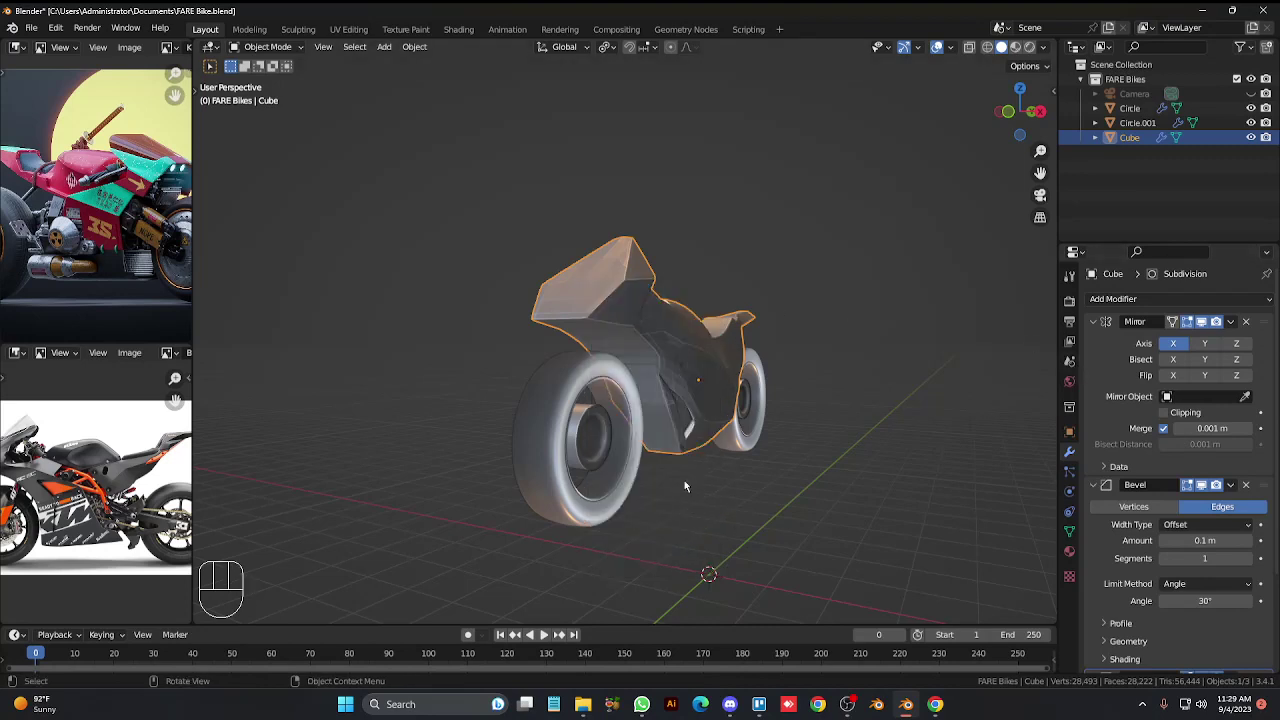
pyautogui.moveTo(717, 421); pyautogui.dragTo(698, 399)
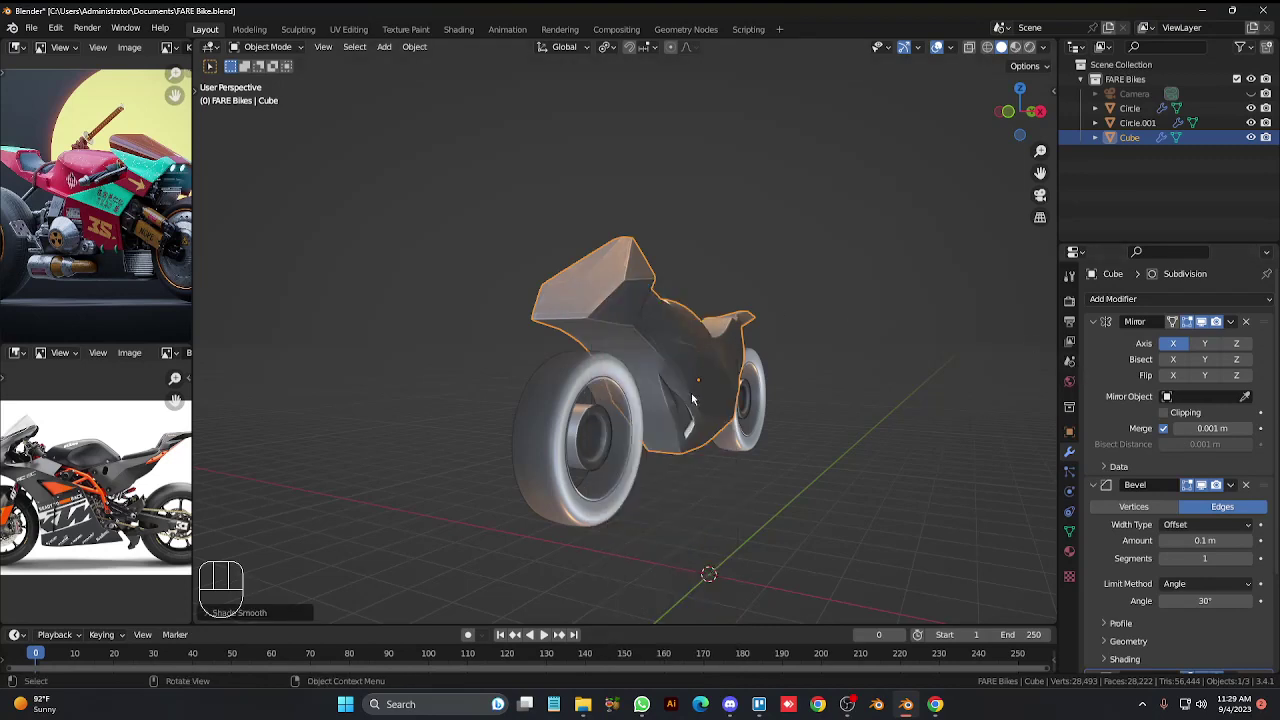
pyautogui.moveTo(697, 398); pyautogui.dragTo(692, 383)
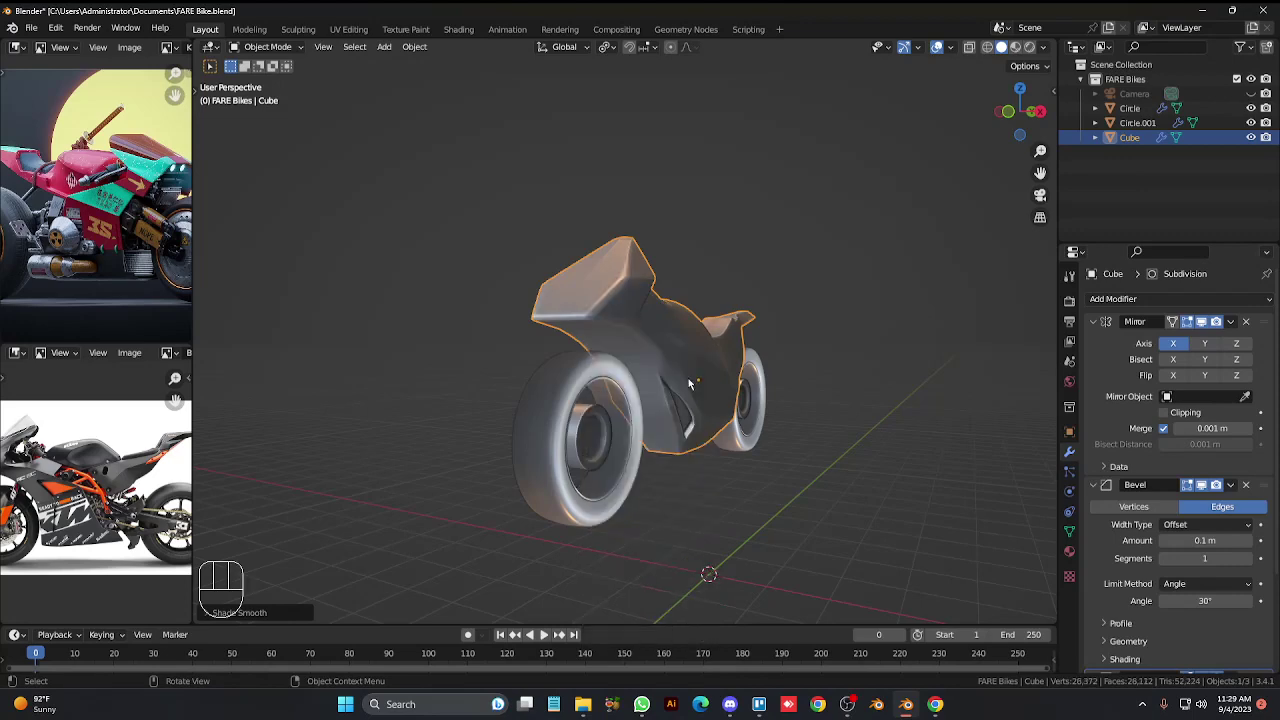
pyautogui.press('KP_6')
pyautogui.press('KP_6')
pyautogui.press('KP_6')
pyautogui.press('KP_6')
pyautogui.press('KP_4')
pyautogui.press('KP_6')
pyautogui.press('KP_6')
pyautogui.press('KP_6')
pyautogui.press('KP_6')
pyautogui.press('KP_6')
pyautogui.press('KP_6')
pyautogui.press('KP_6')
pyautogui.press('KP_6')
pyautogui.press('KP_6')
pyautogui.press('KP_6')
pyautogui.press('KP_6')
pyautogui.press('KP_6')
pyautogui.press('KP_6')
pyautogui.press('KP_6')
pyautogui.press('KP_6')
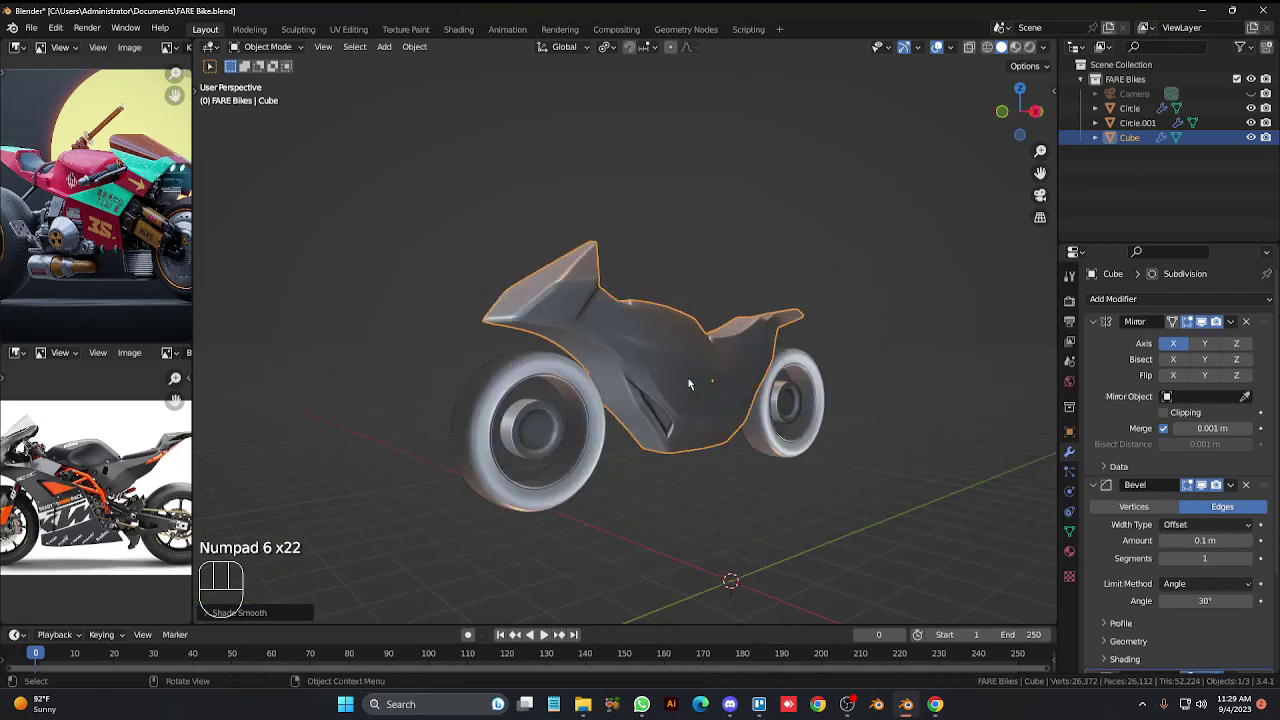
pyautogui.press('KP_6')
pyautogui.press('KP_3')
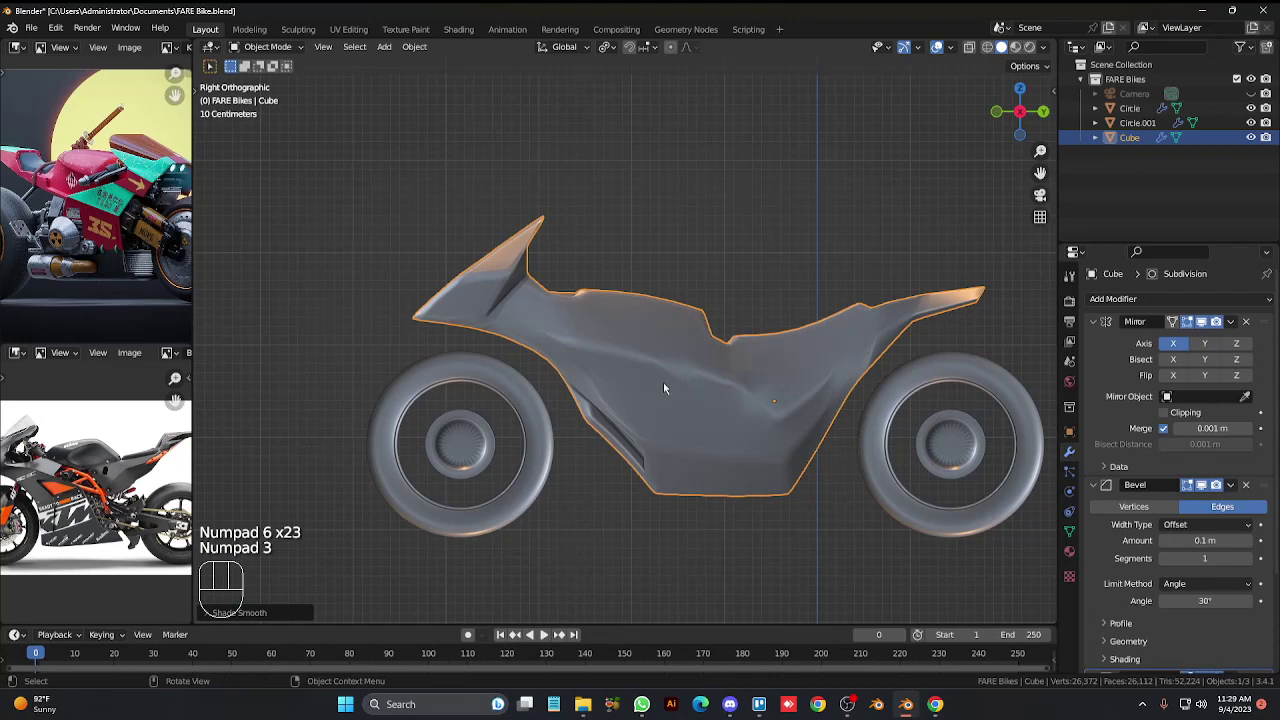
# Back in Edit Mode, pull the selected rear section forward along Y.
pyautogui.press('Tab')
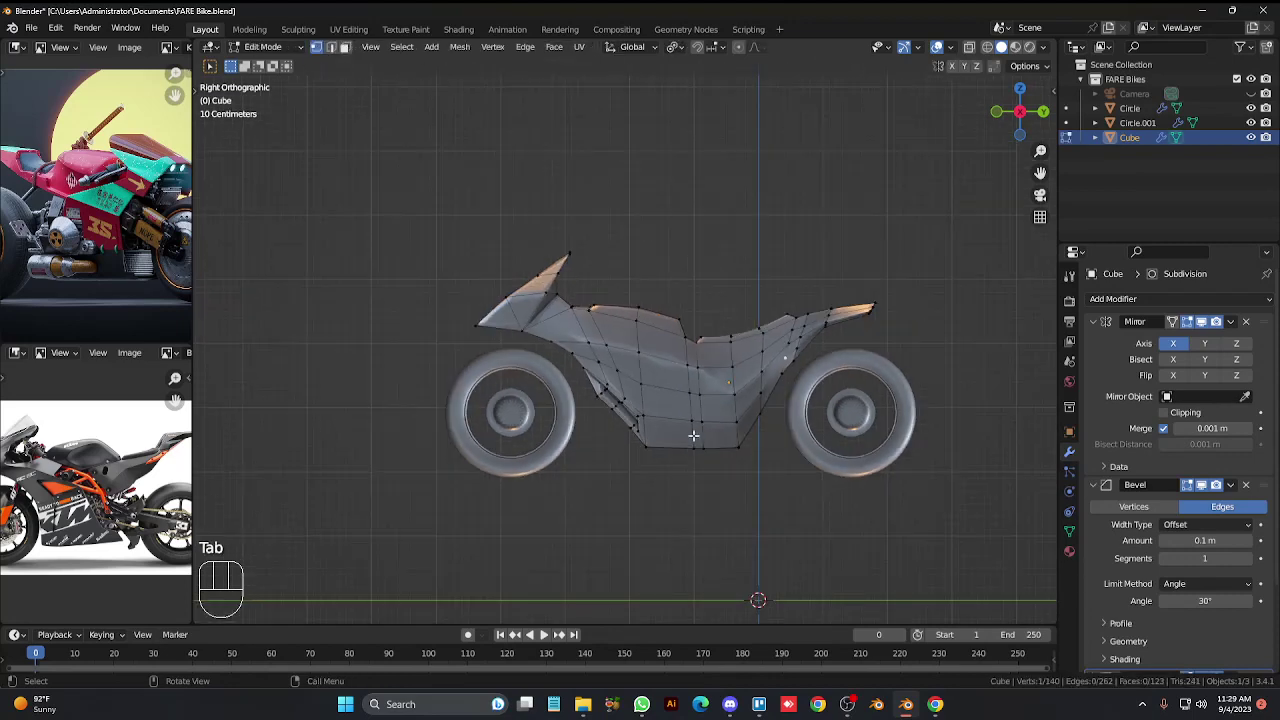
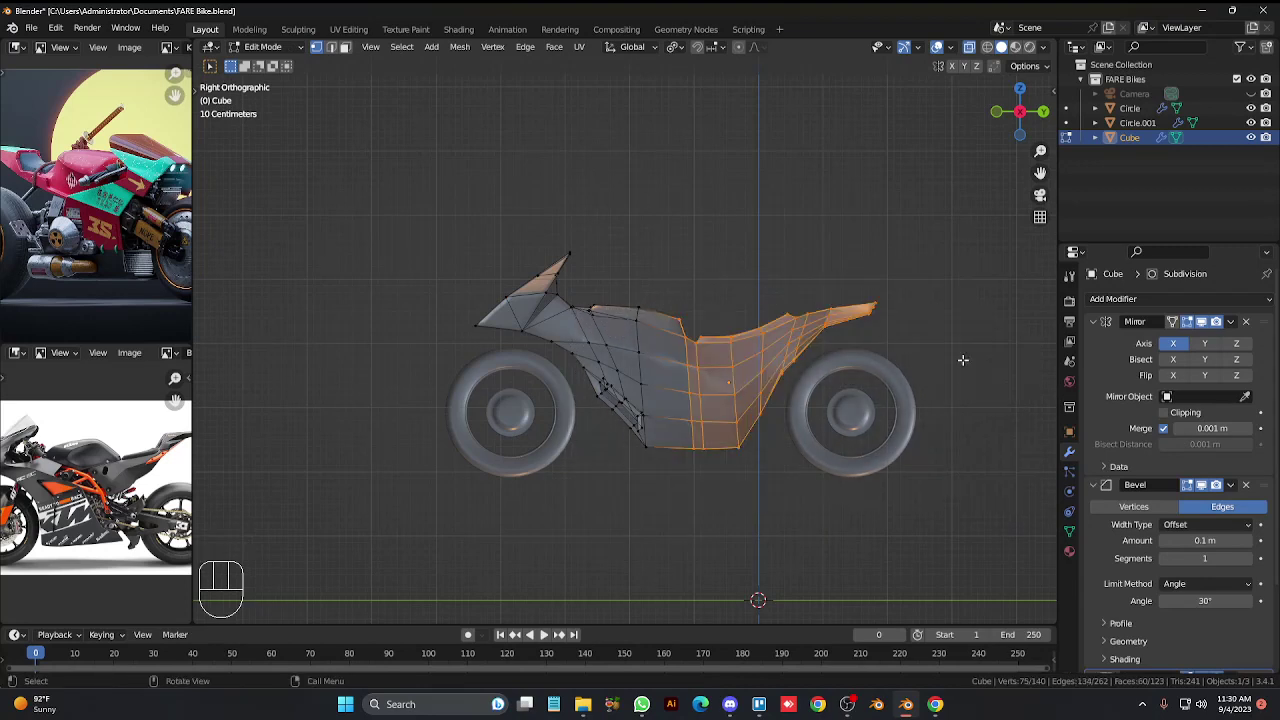
pyautogui.press('g')
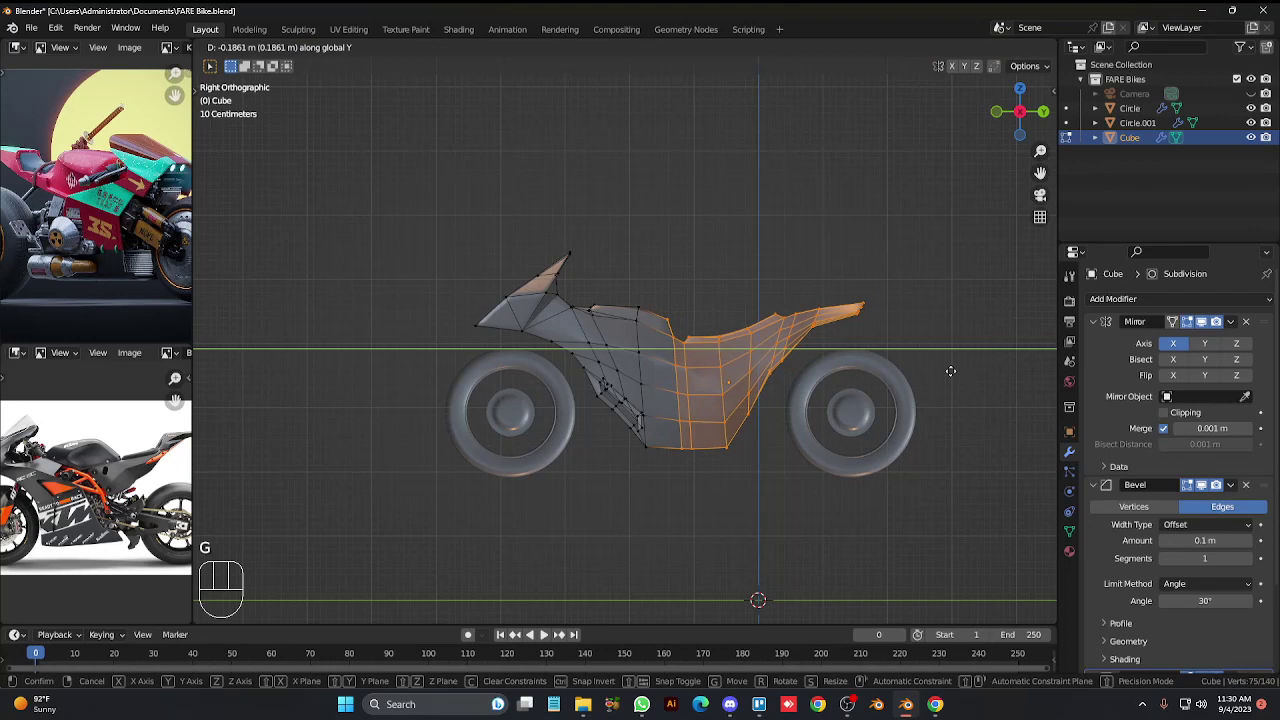
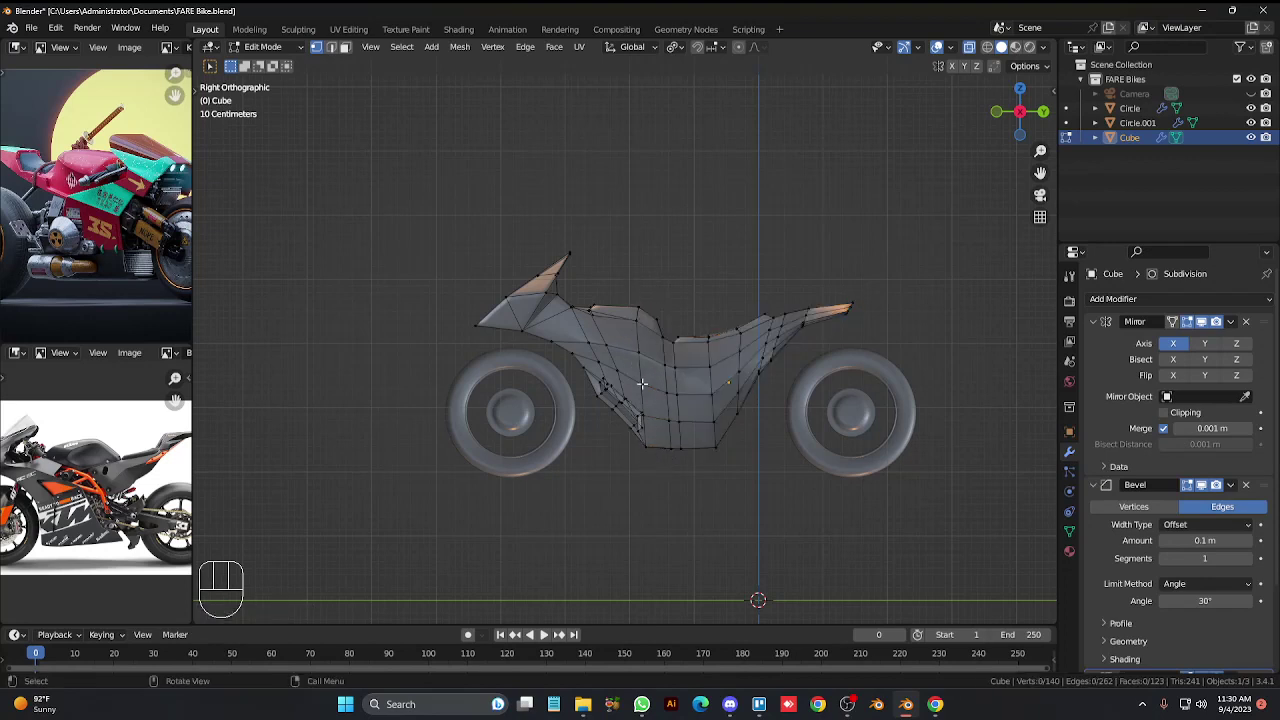
# Select the lower front edge lines of the body and slide them along its length.
pyautogui.click(641, 392)
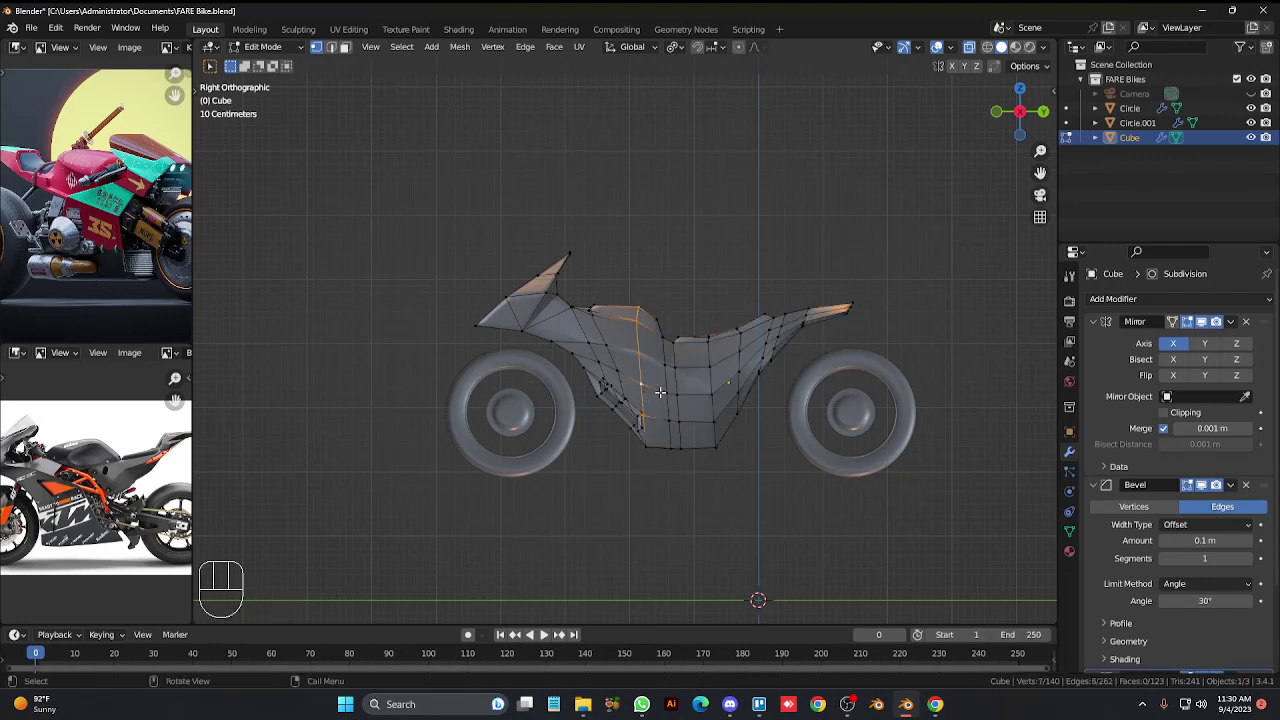
pyautogui.moveTo(660, 468); pyautogui.dragTo(633, 402)
pyautogui.click(620, 416)
pyautogui.moveTo(624, 422); pyautogui.dragTo(640, 454)
pyautogui.press('g')
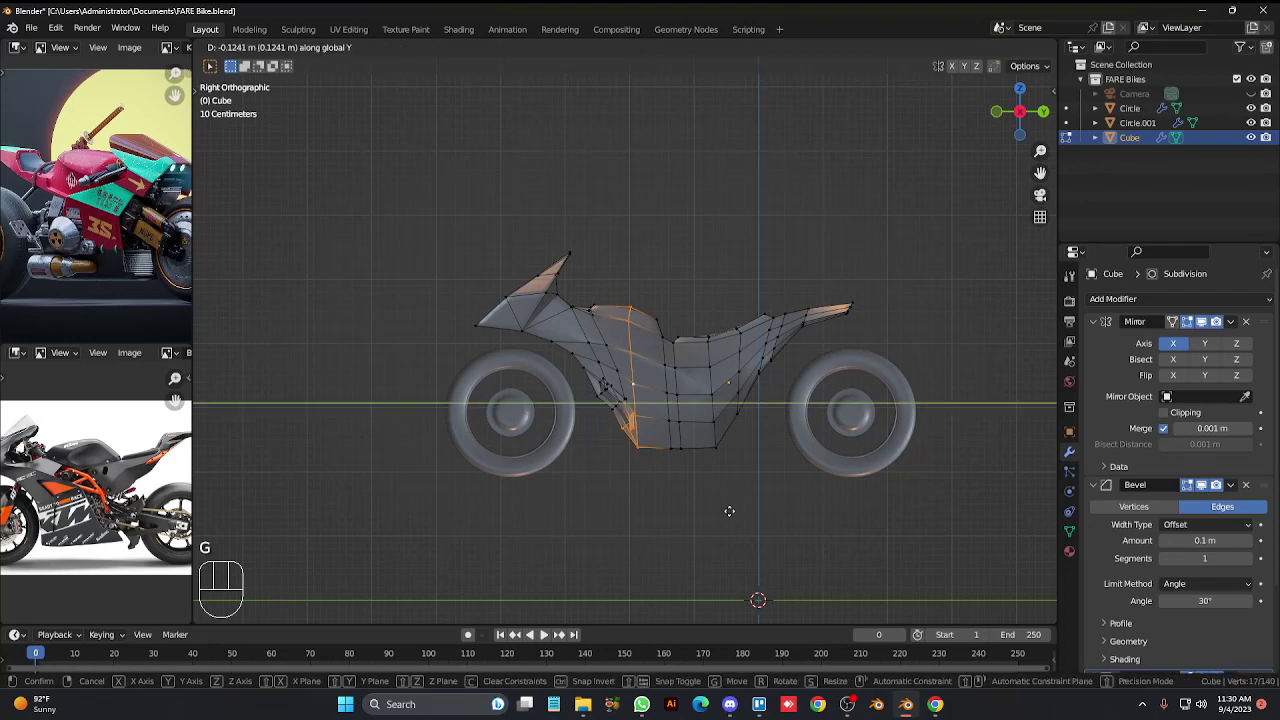
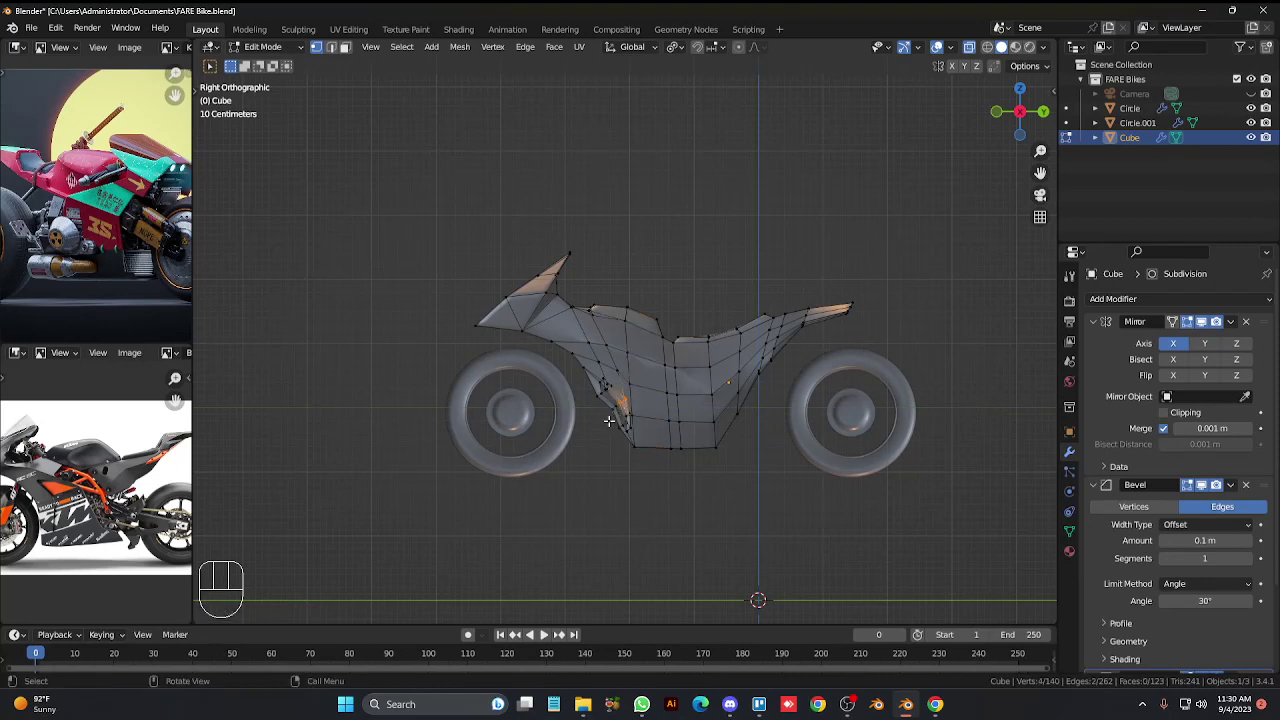
# Select the vent area, nudge it slightly, and toggle modes to preview the beveled body.
pyautogui.doubleClick(606, 398)
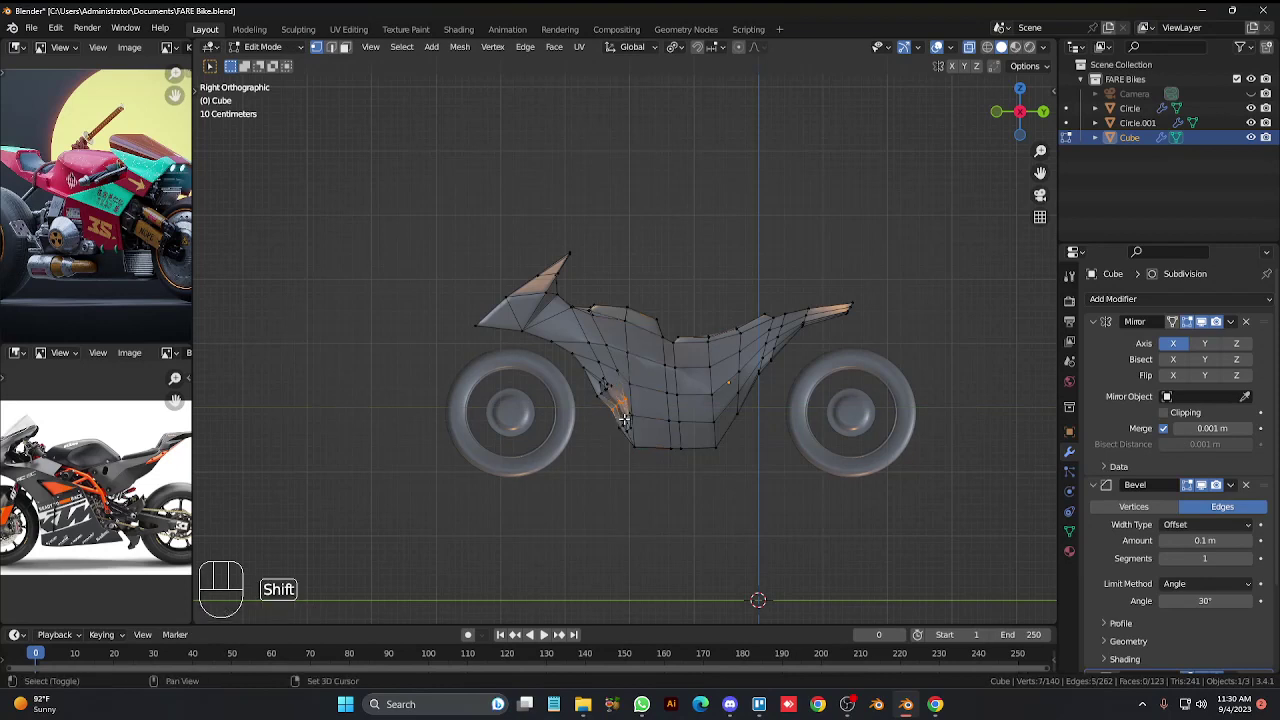
pyautogui.press('g')
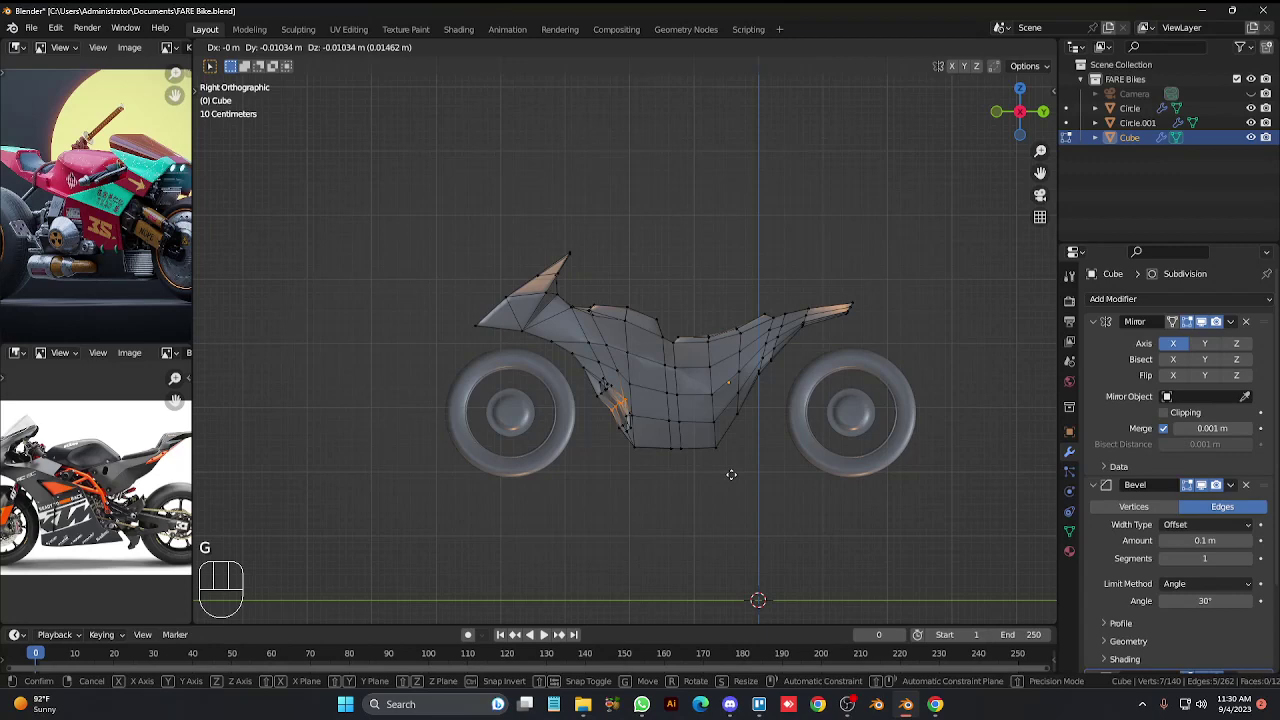
pyautogui.click(743, 489)
pyautogui.press('alt+z')
pyautogui.press('Tab')
pyautogui.click(747, 496)
pyautogui.press('Tab')
pyautogui.press('Tab')
pyautogui.press('Tab')
pyautogui.click(747, 490)
pyautogui.press('Tab')
# From the side view, select the rear wheel Circle.001 and move it about 0.25 m along Y toward the body.
pyautogui.press('KP_4')
pyautogui.press('KP_4')
pyautogui.press('KP_3')
pyautogui.click(836, 452)
pyautogui.press('g')
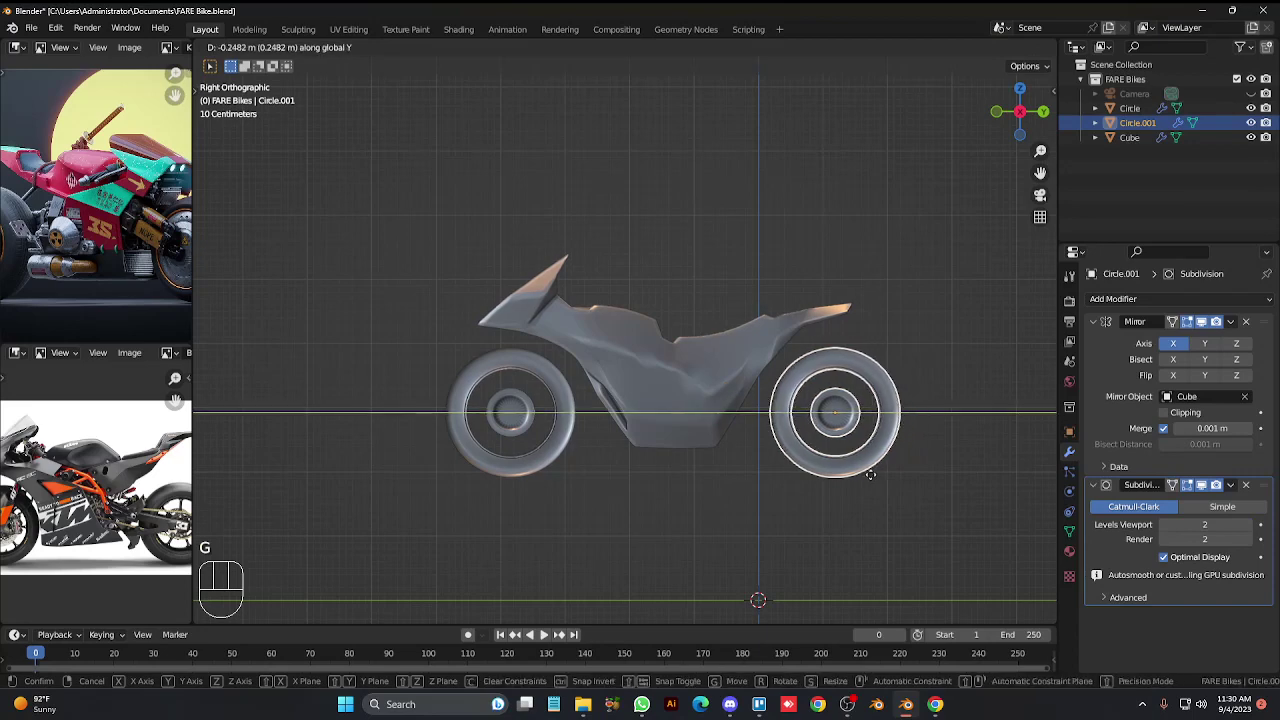
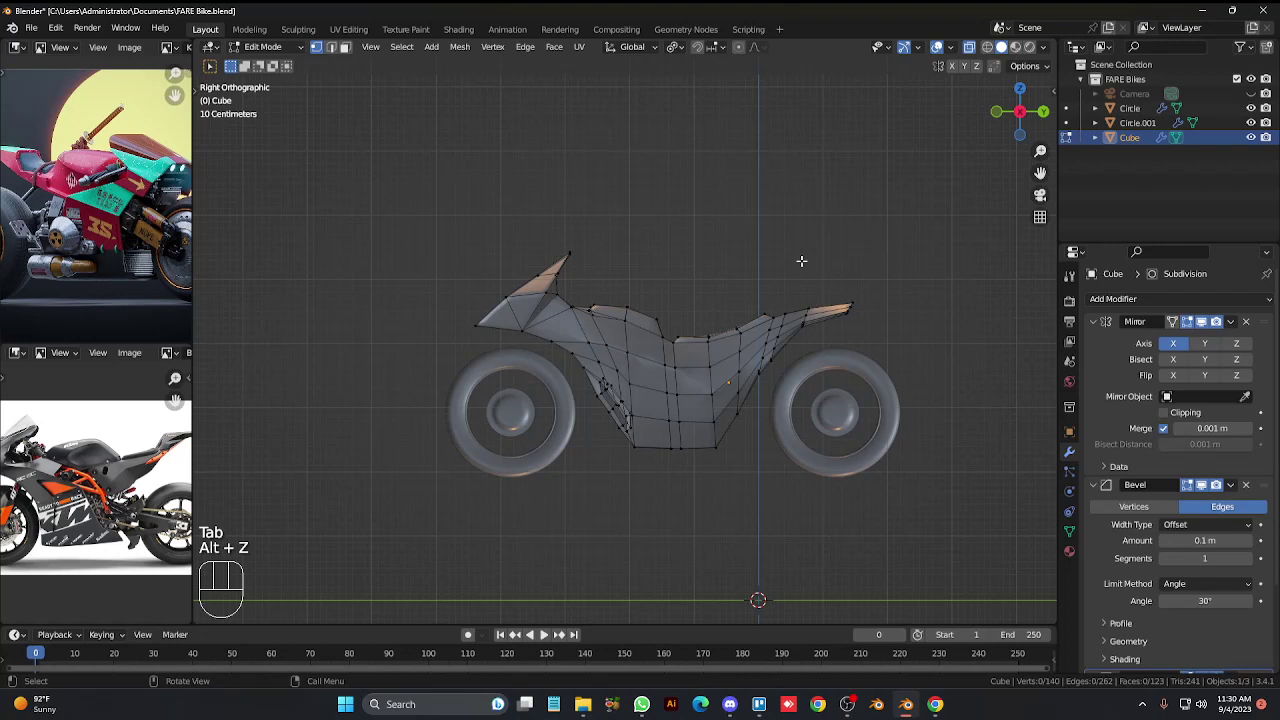
# Select the rear tail tip, raise it about 0.14 m along Z, and return to Object Mode to see the result.
pyautogui.moveTo(857, 302); pyautogui.dragTo(864, 296)
pyautogui.moveTo(871, 328); pyautogui.dragTo(888, 354)
pyautogui.press('g')
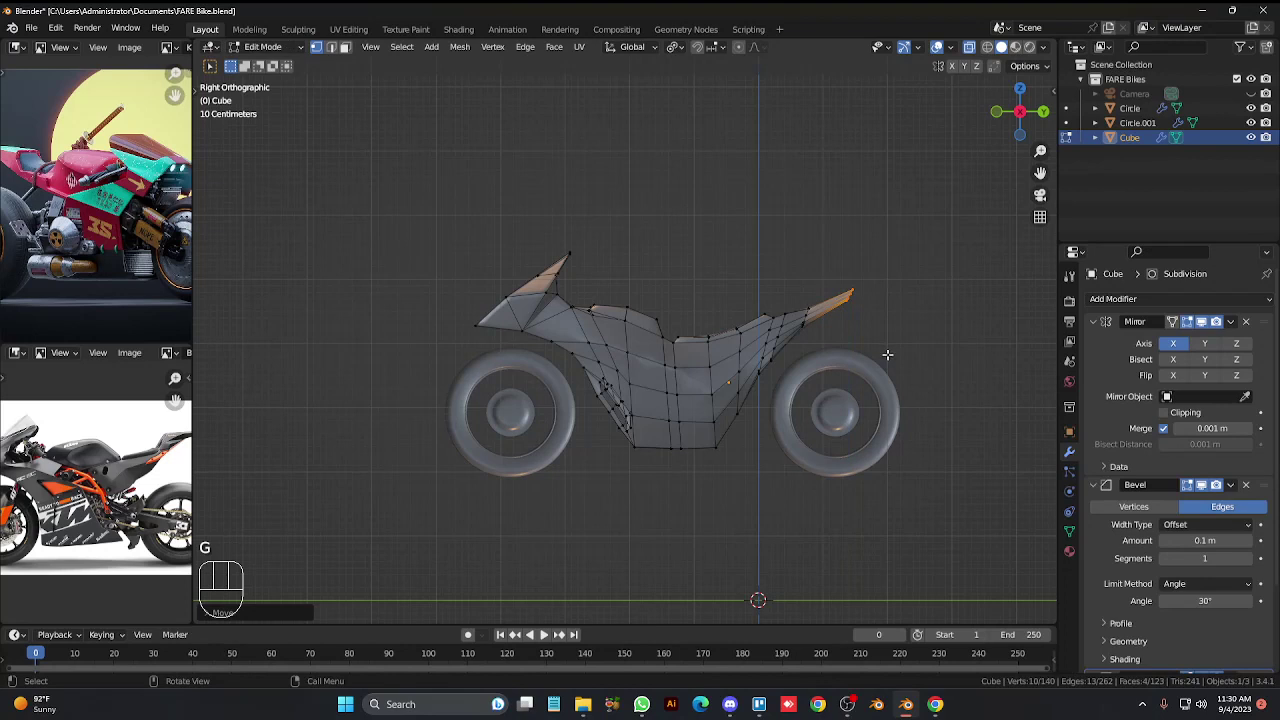
pyautogui.press('s')
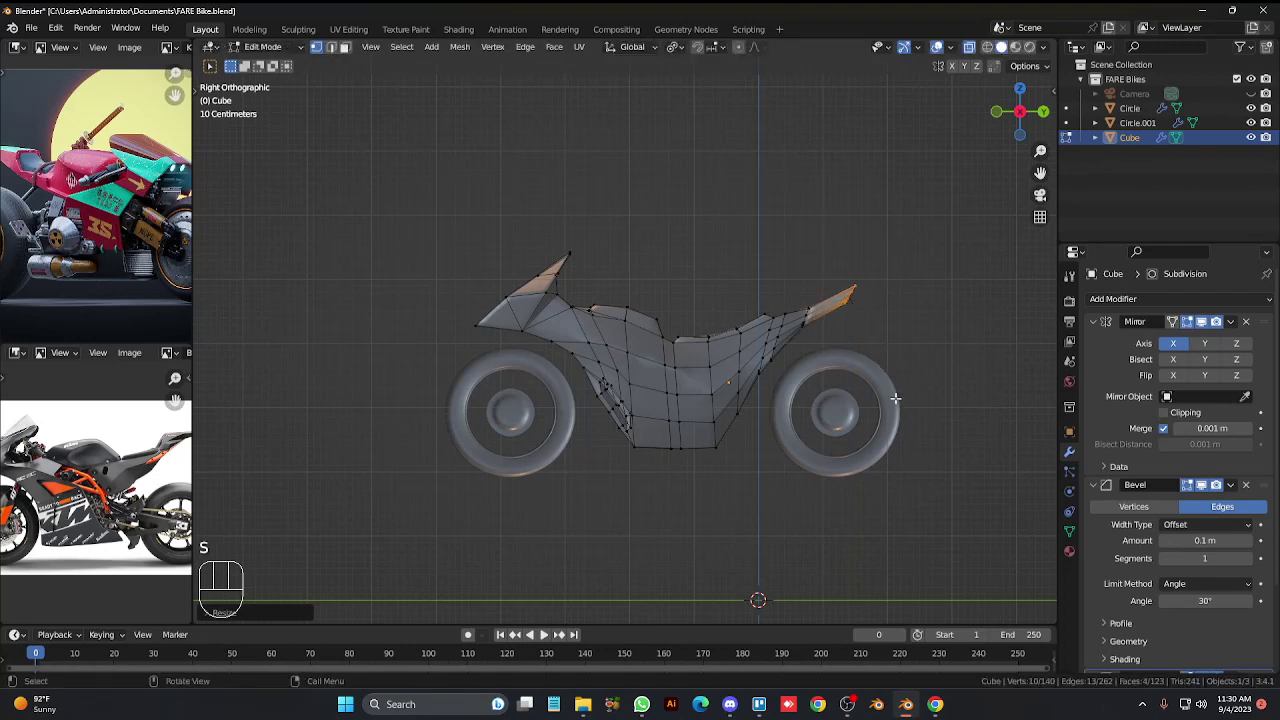
pyautogui.press('g')
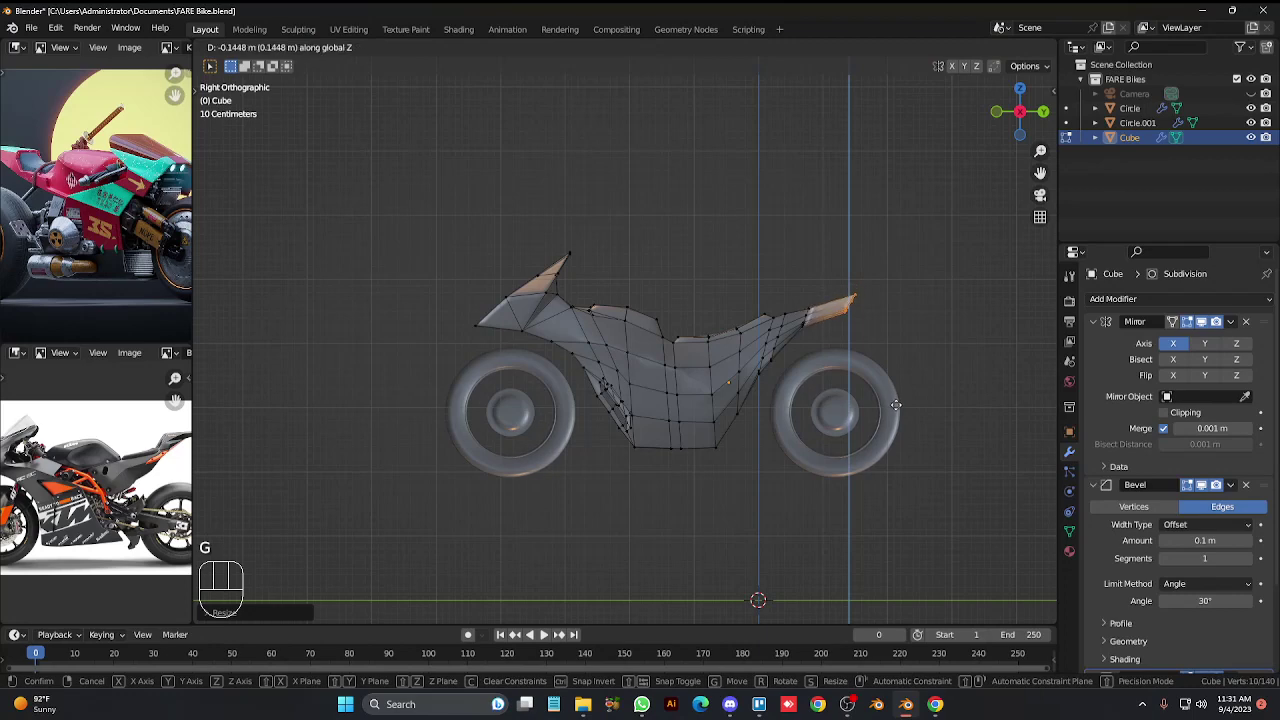
pyautogui.click(911, 357)
pyautogui.press('Tab')
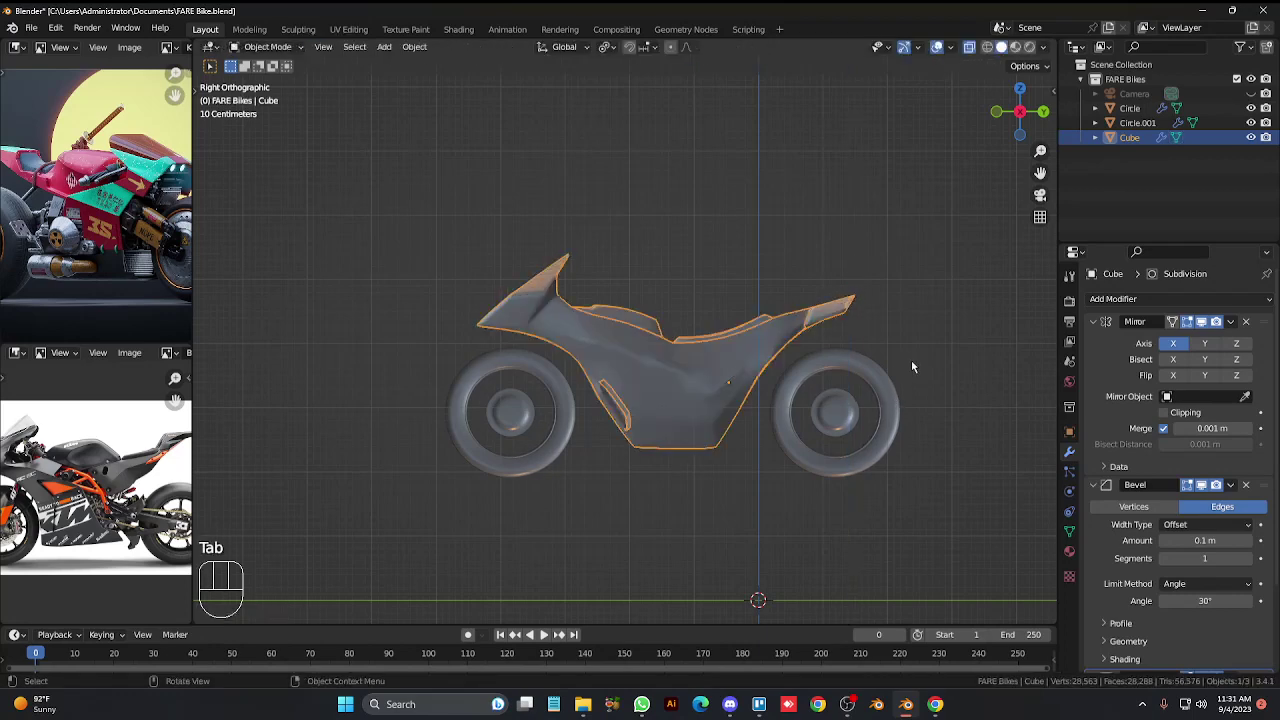
# Orbit and zoom around the tail, toggling X-ray, and undo the last few tweaks.
pyautogui.press('KP_6')
pyautogui.press('KP_6')
pyautogui.press('KP_6')
pyautogui.press('alt+z')
pyautogui.press('KP_6')
pyautogui.press('KP_6')
pyautogui.press('KP_Add')
pyautogui.press('KP_Add')
pyautogui.press('KP_Add')
pyautogui.press('KP_Subtract')
pyautogui.press('KP_Subtract')
pyautogui.press('KP_Subtract')
pyautogui.press('KP_Subtract')
pyautogui.press('KP_Subtract')
pyautogui.press('KP_Subtract')
pyautogui.press('ctrl+z')
pyautogui.press('ctrl+z')
pyautogui.press('ctrl+z')
pyautogui.press('ctrl+z')
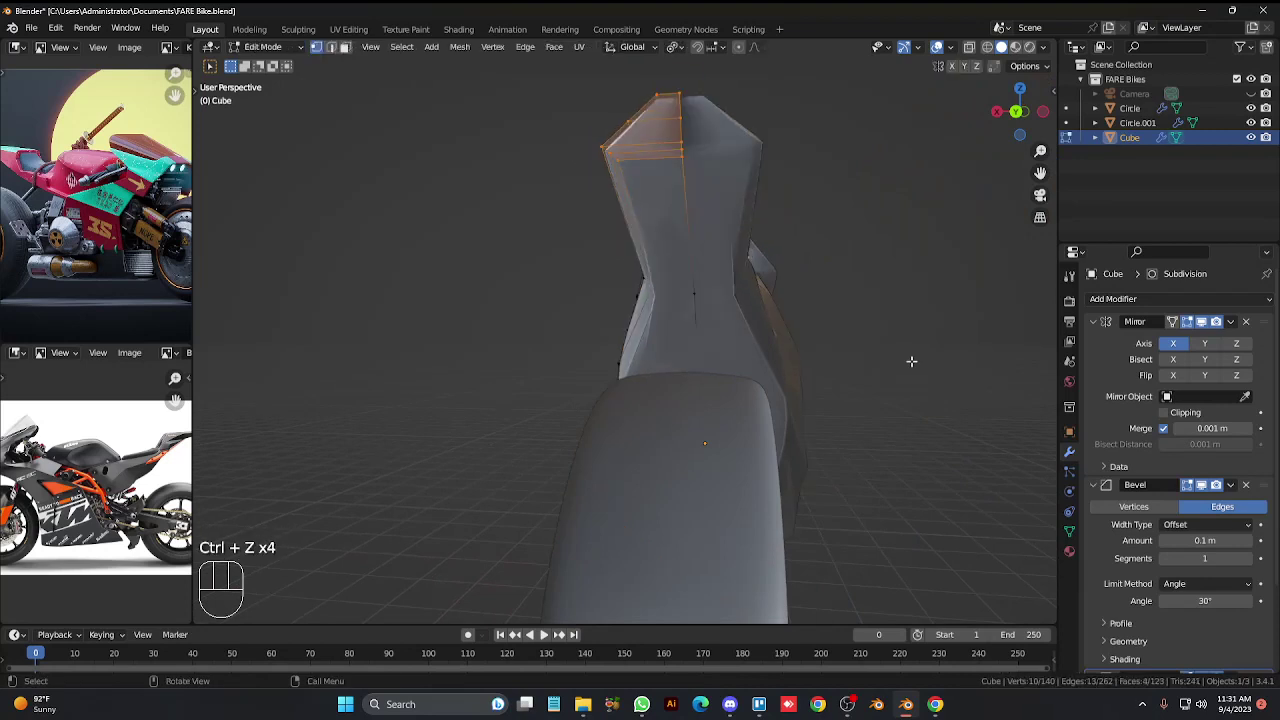
# From the Right view, lower the selected tail tip about 0.2 m along Z.
pyautogui.press('g')
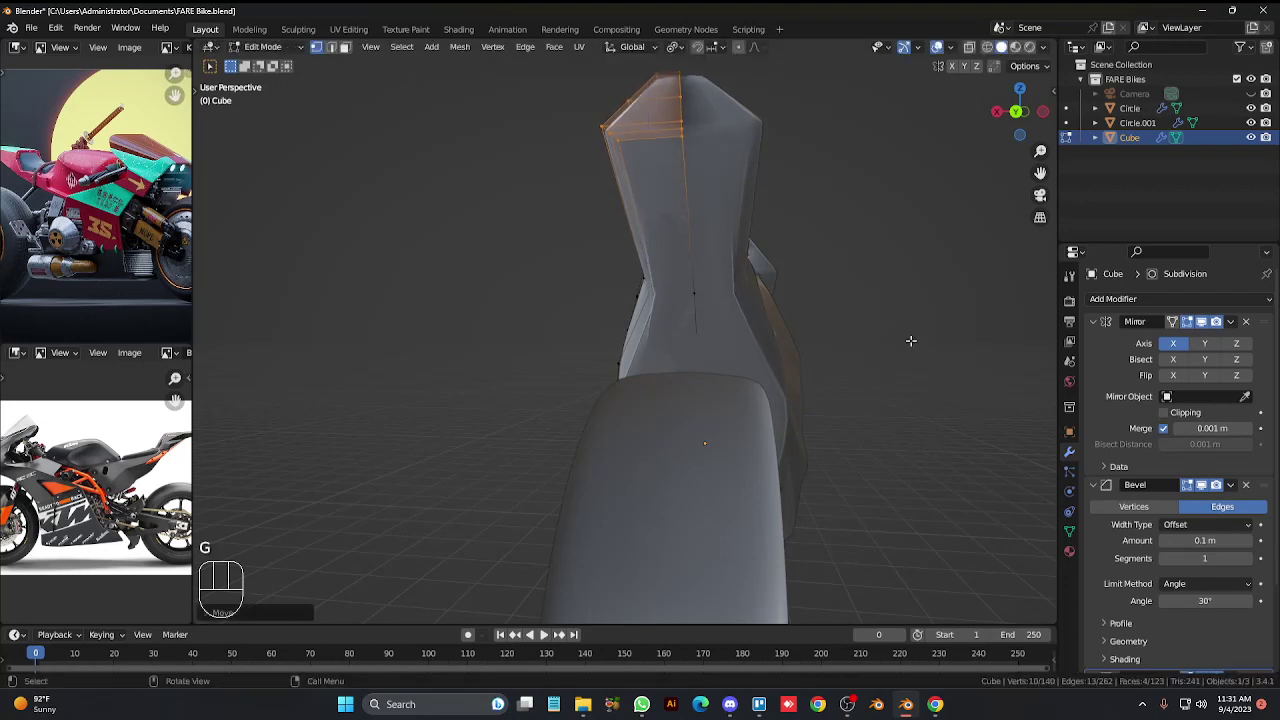
pyautogui.press('ctrl+KP_8')
pyautogui.press('ctrl+KP_8')
pyautogui.press('ctrl+KP_8')
pyautogui.press('KP_3')
pyautogui.press('g')
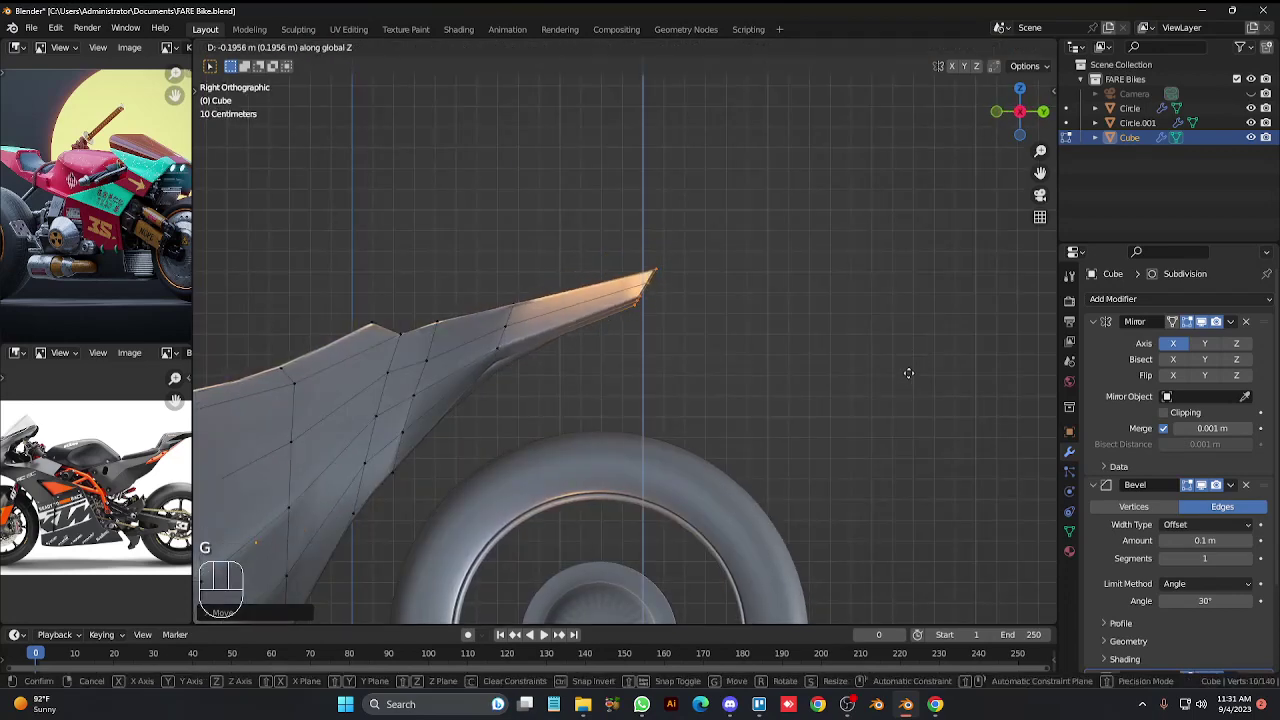
pyautogui.press('z')
pyautogui.press('KP_3')
pyautogui.press('KP_6')
pyautogui.press('KP_6')
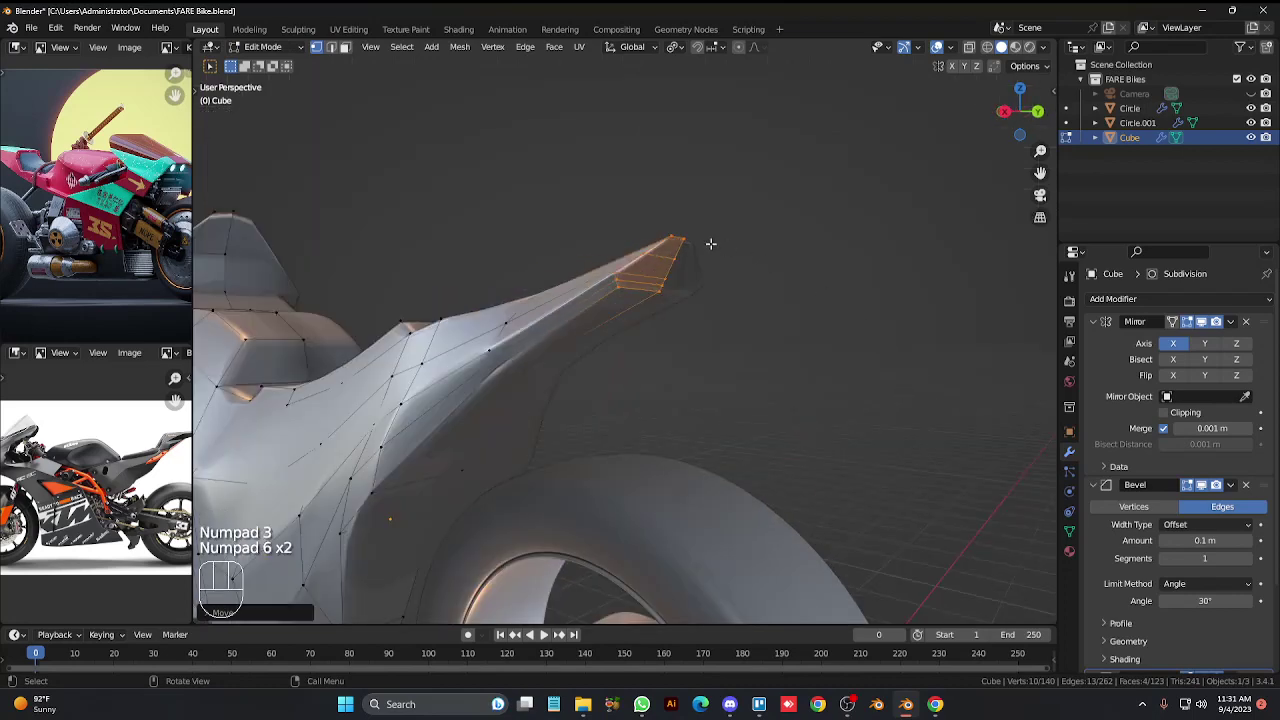
# Select the tail-end vertices and scale and move them along Z to give the tail a taller, flared end.
pyautogui.click(667, 229)
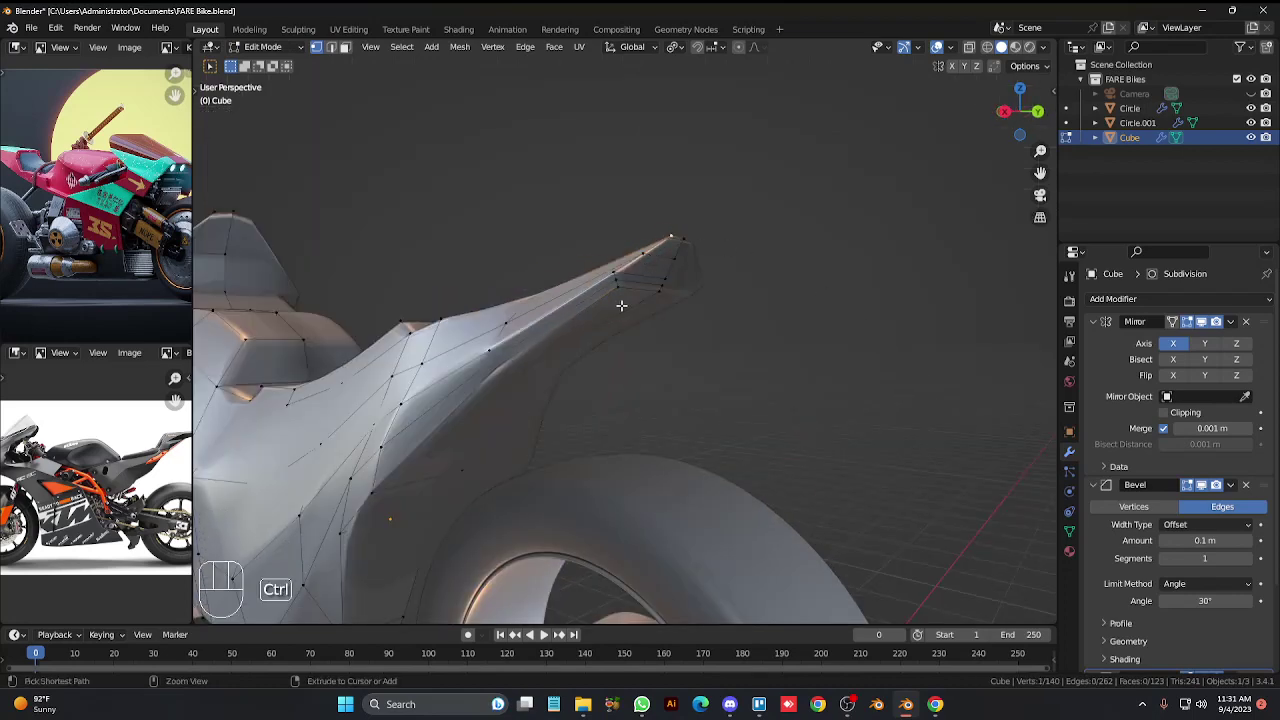
pyautogui.click(610, 280)
pyautogui.click(623, 286)
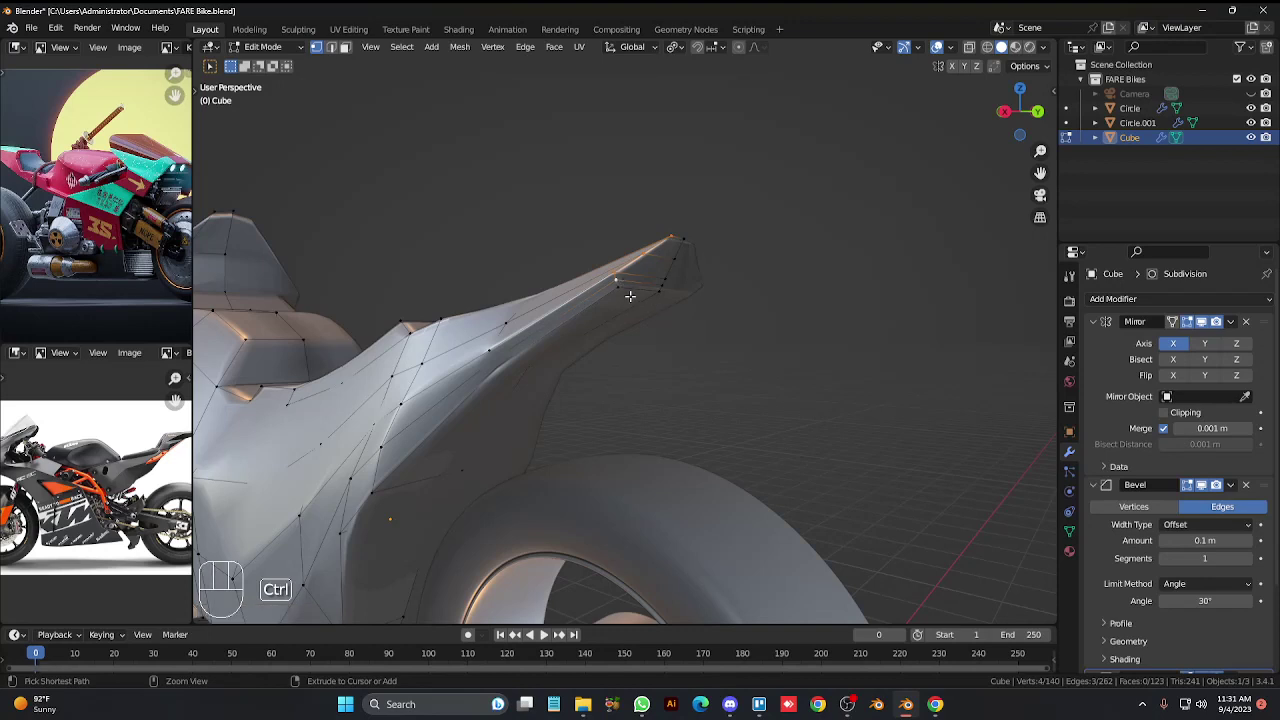
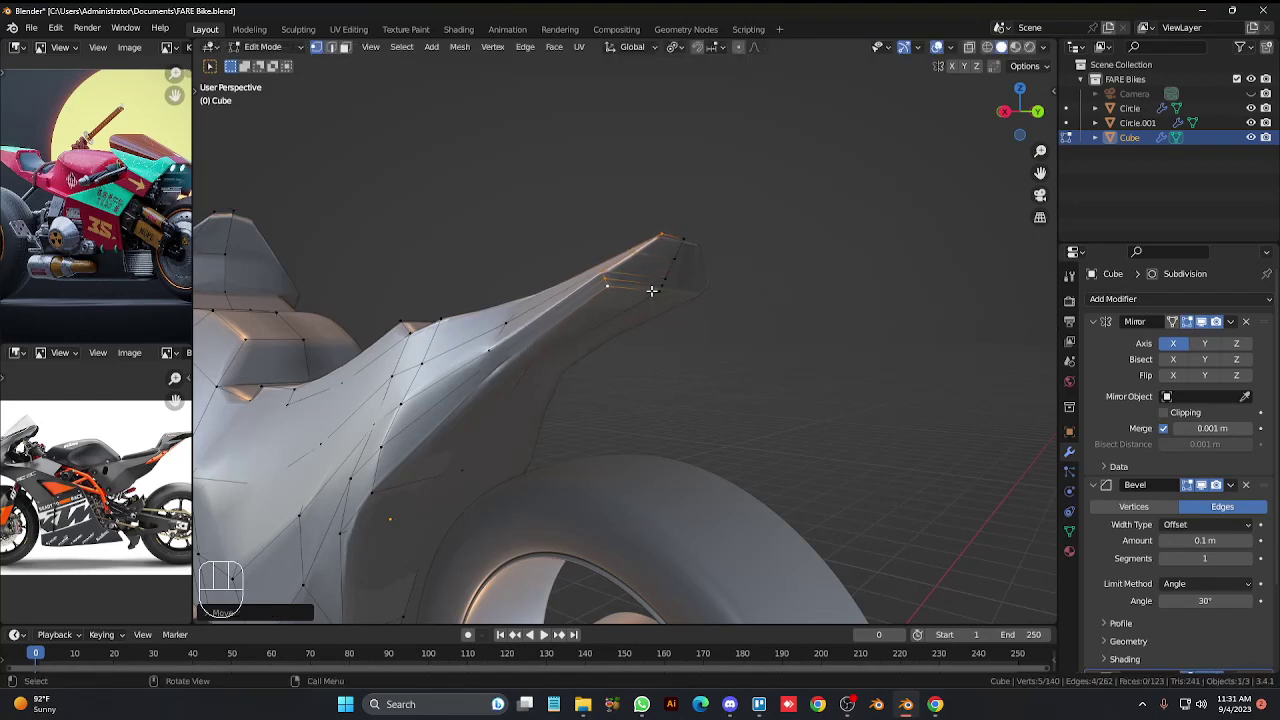
pyautogui.press('s')
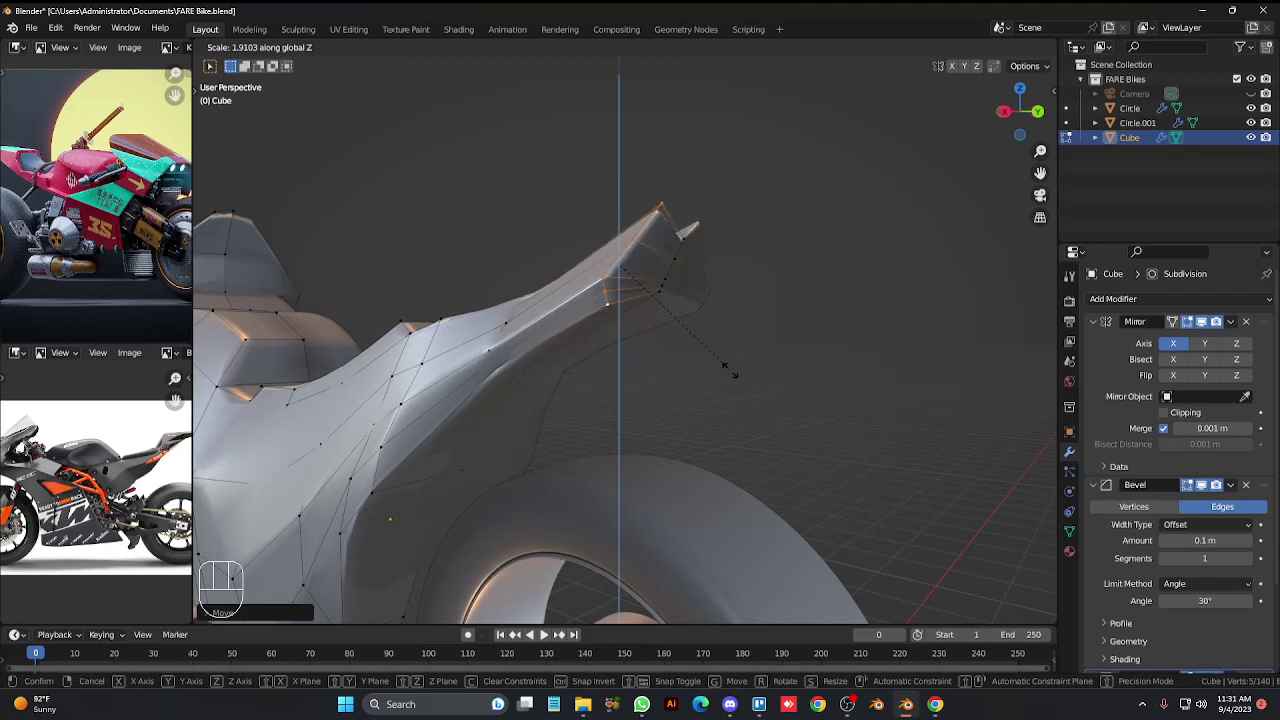
pyautogui.press('g')
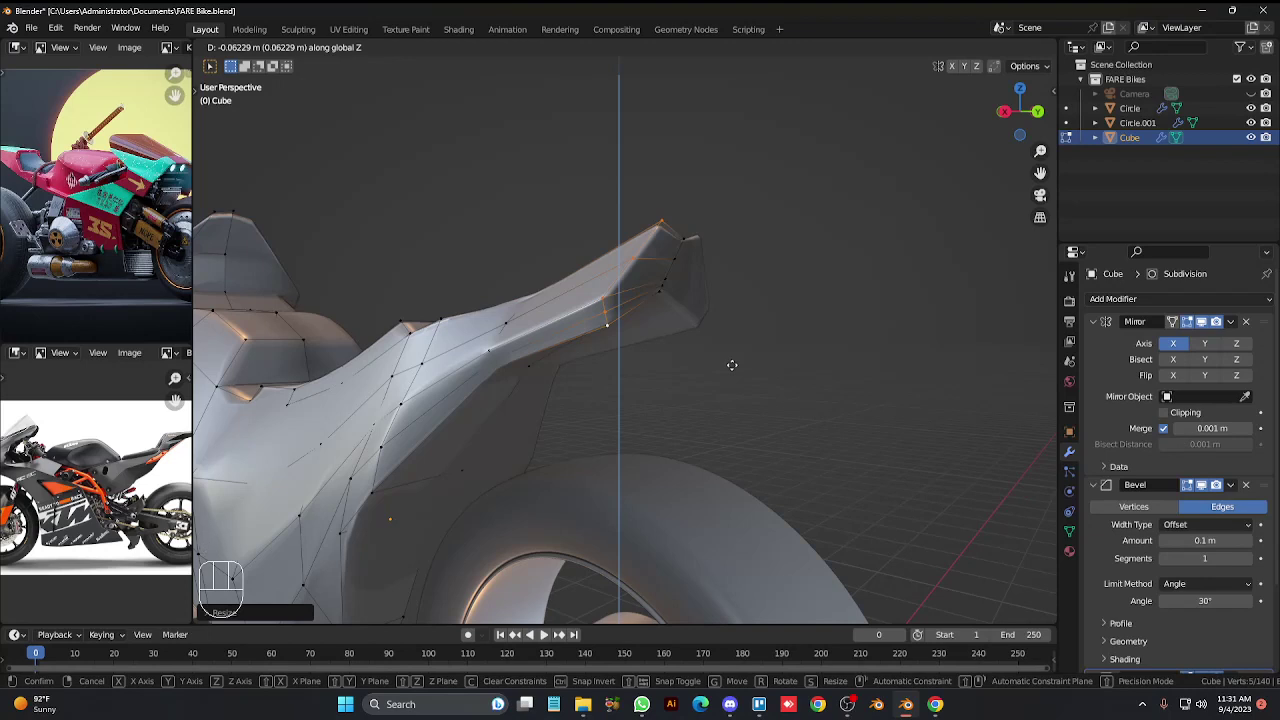
pyautogui.press('s')
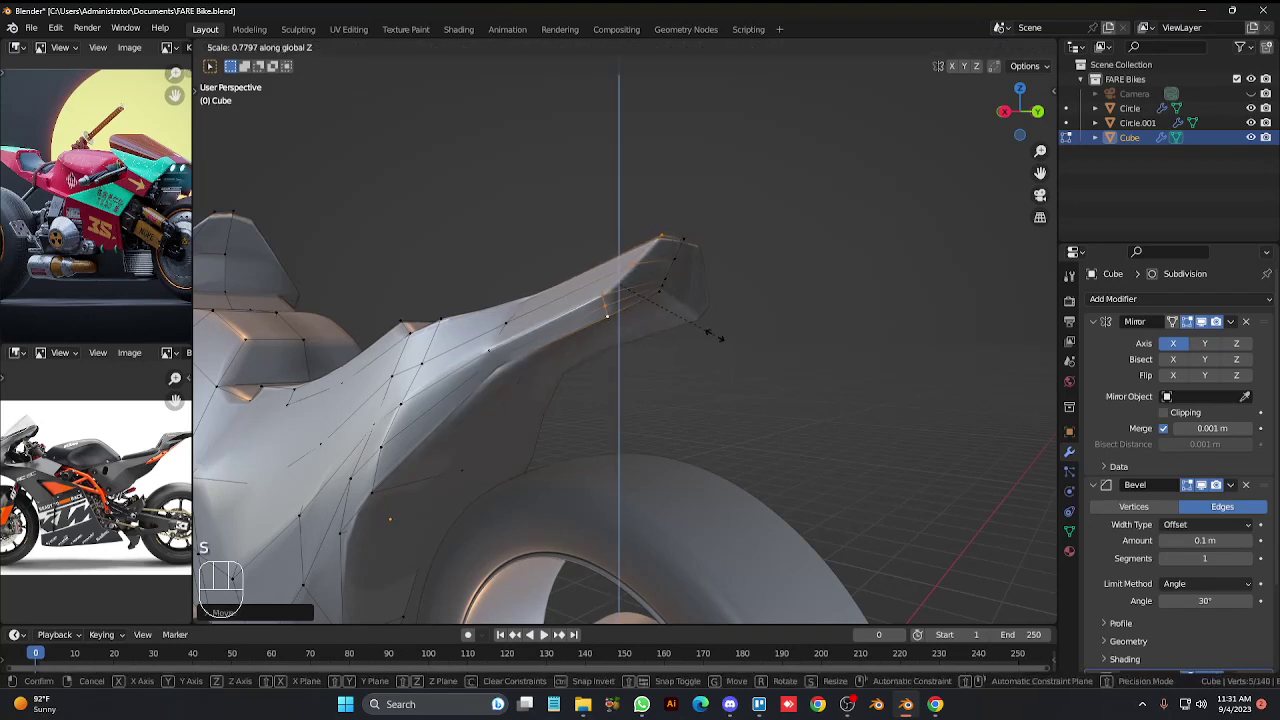
pyautogui.press('g')
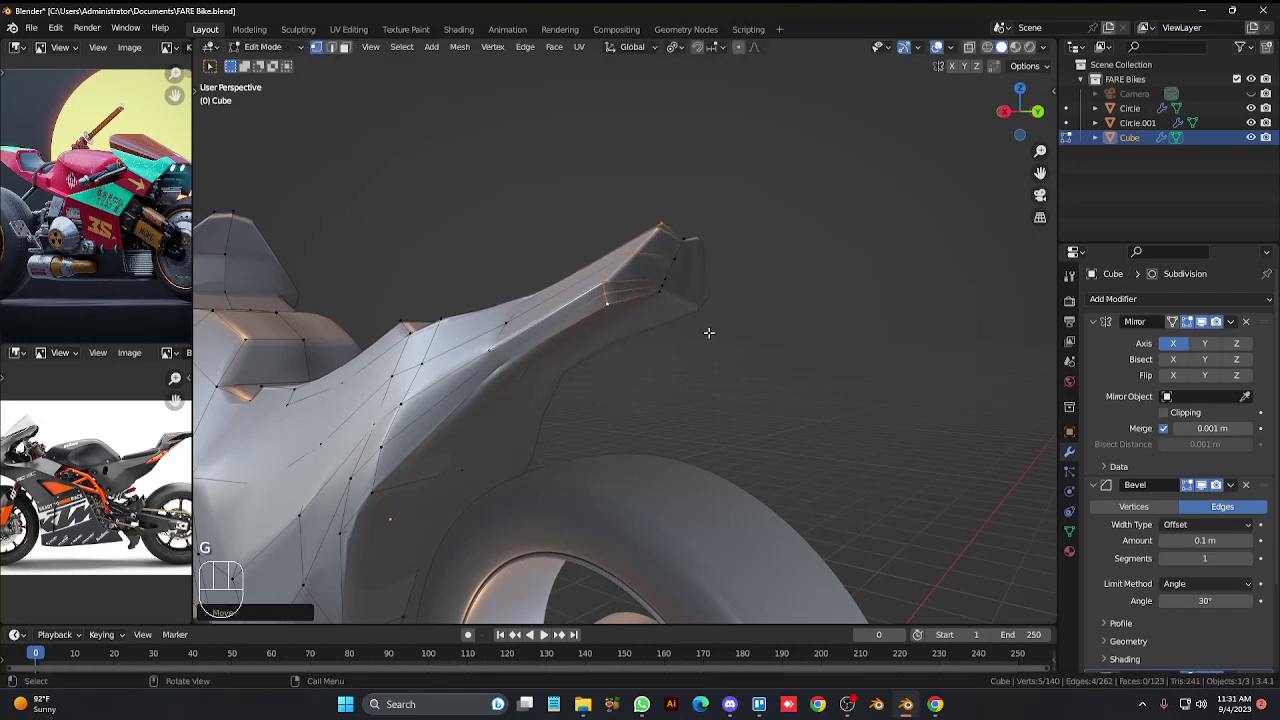
pyautogui.press('alt+z')
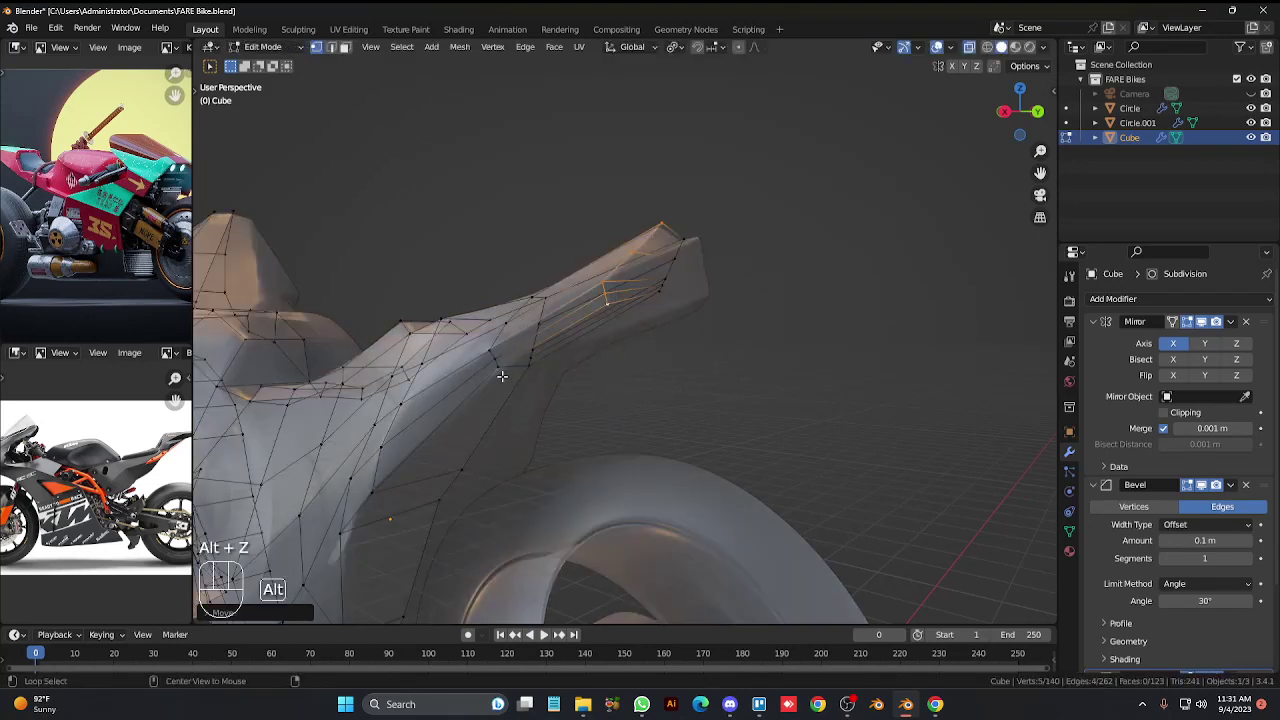
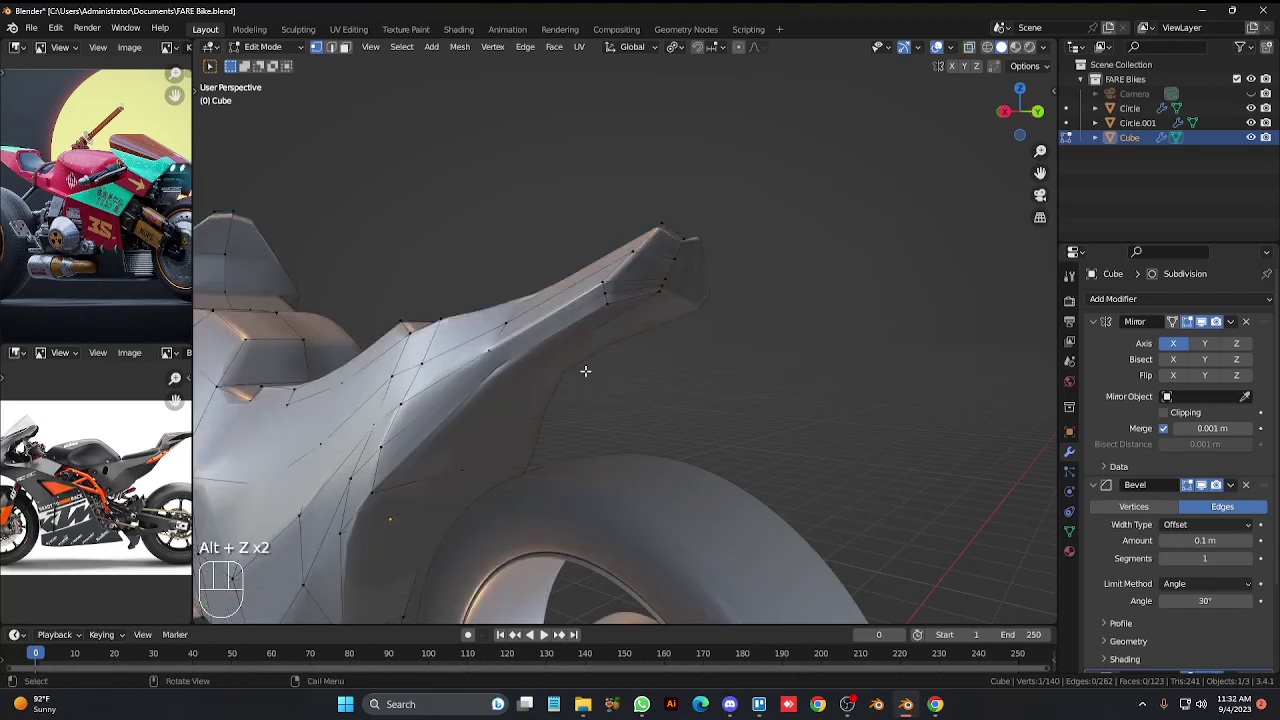
pyautogui.press('g')
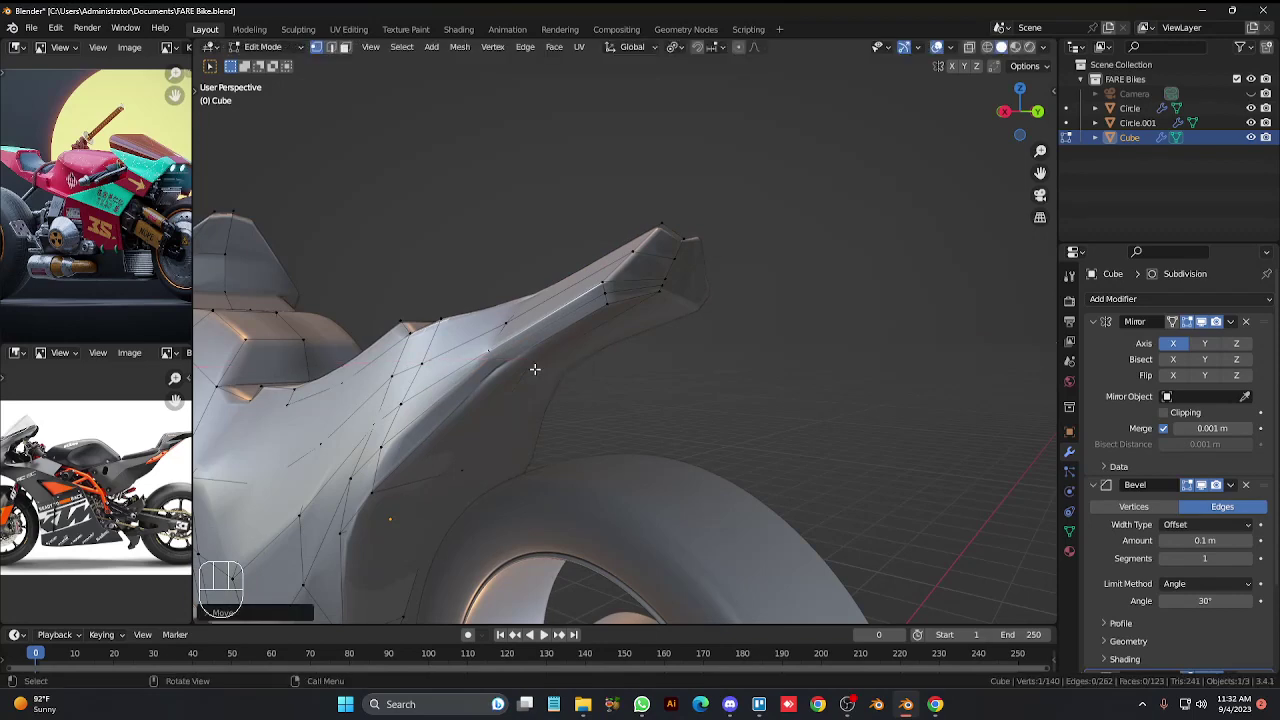
pyautogui.press('alt+z')
# Nudge a vertex on the tail's side along Z then X, confirm, and return to Object Mode.
pyautogui.click(495, 364)
pyautogui.press('alt+z')
pyautogui.press('g')
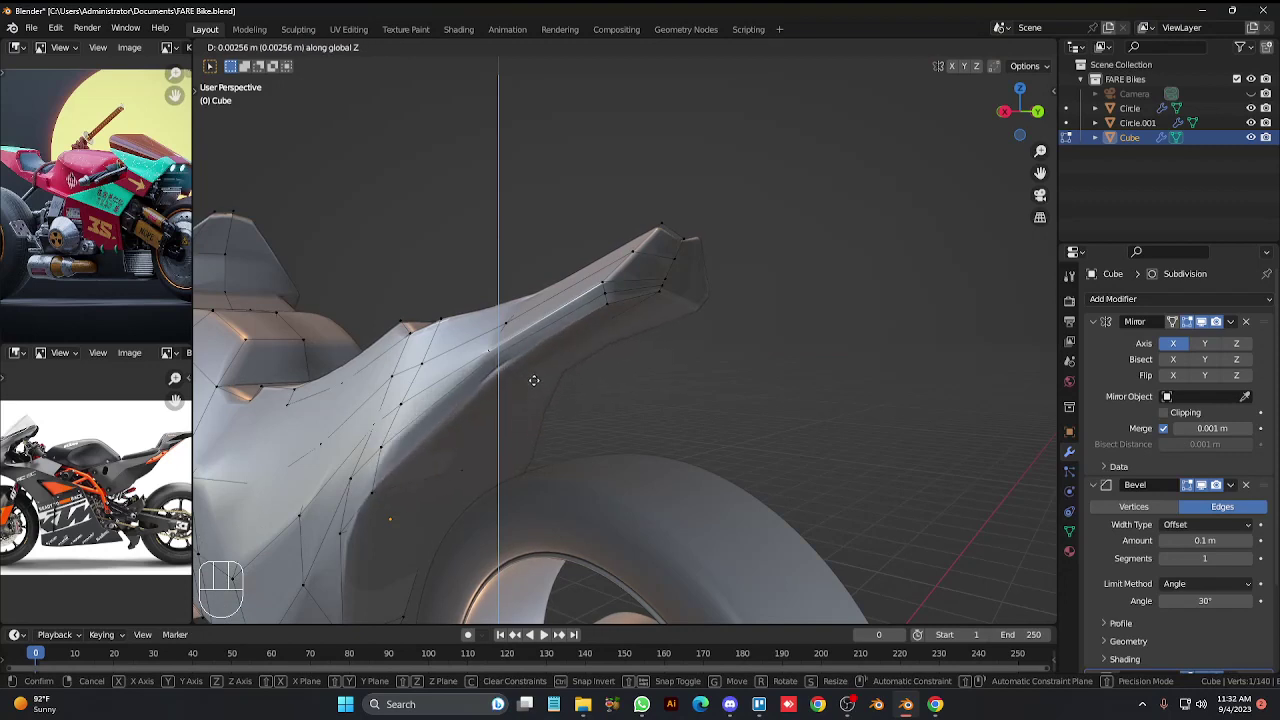
pyautogui.press('g')
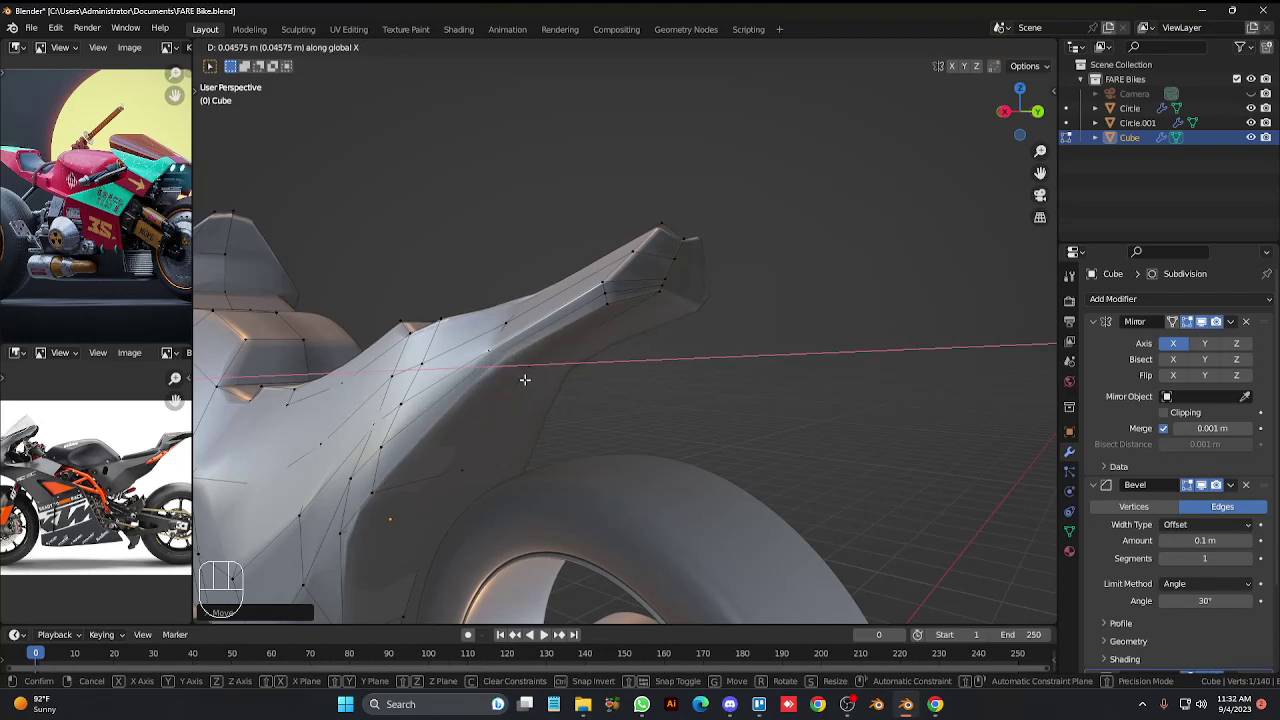
pyautogui.click(774, 462)
pyautogui.press('Tab')
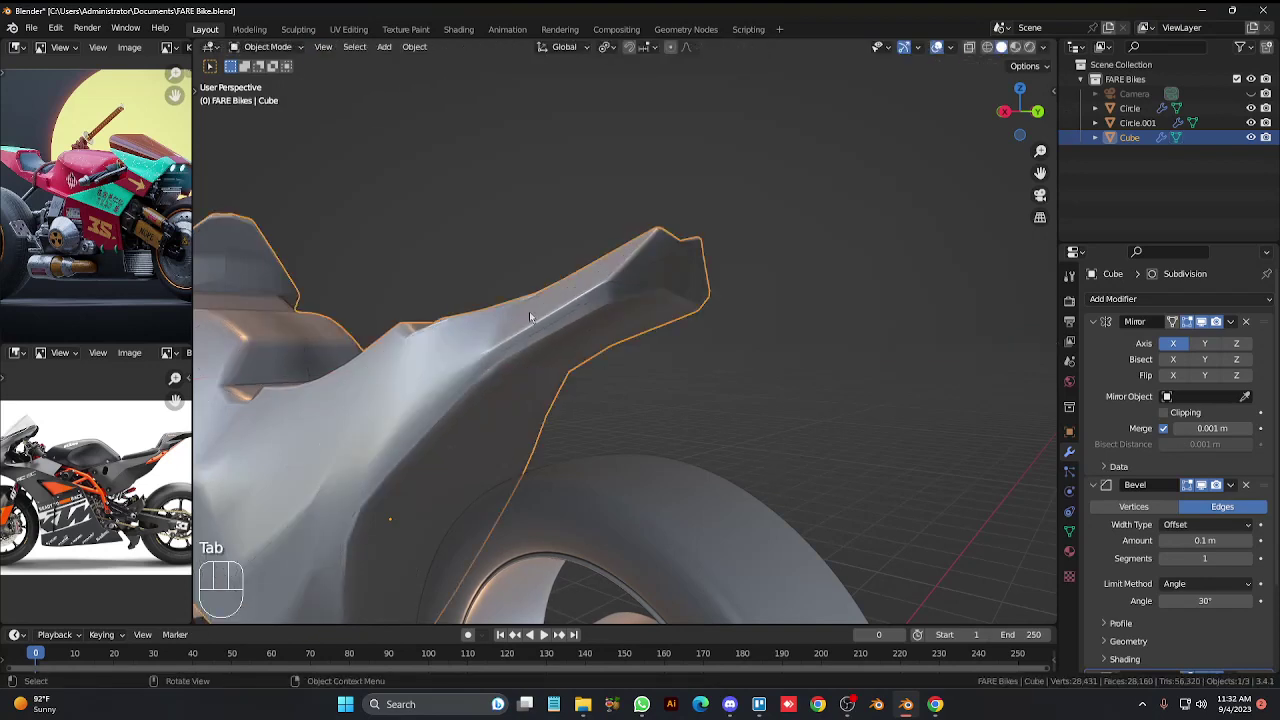